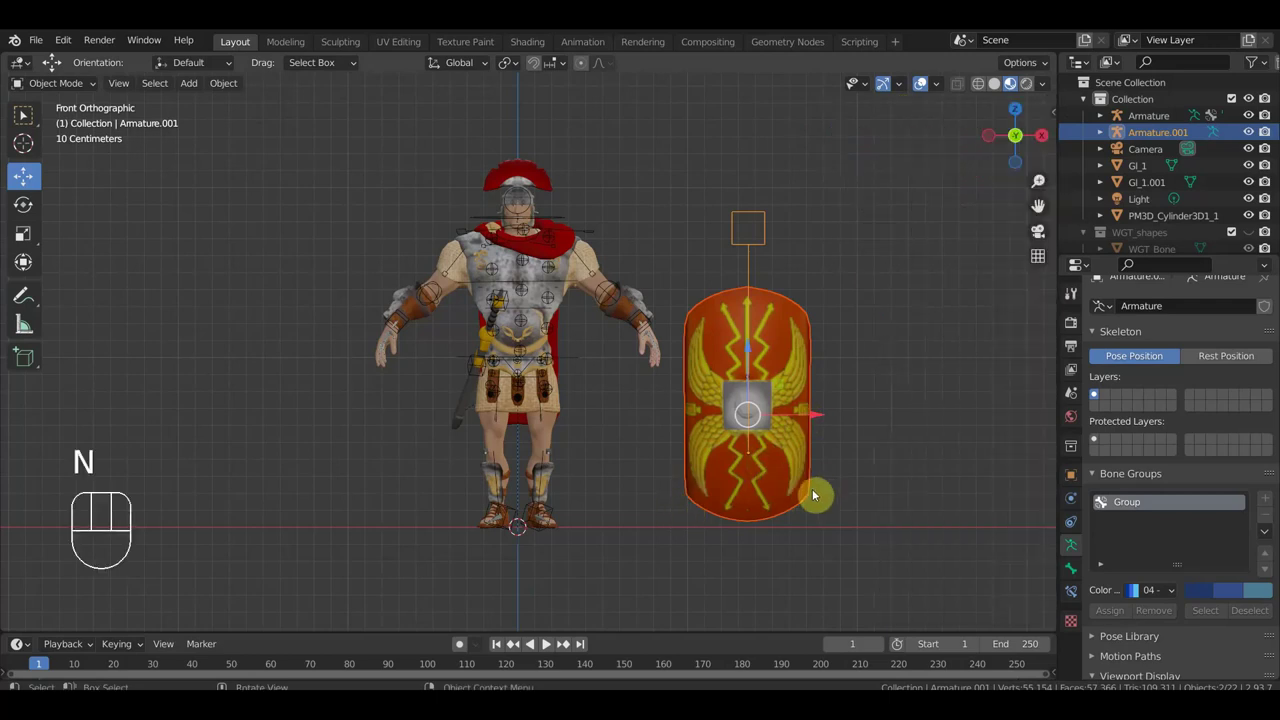
Step: Hide the shield's Armature.001 from the viewport using the outliner
left_click_drag(733, 317, 685, 185)
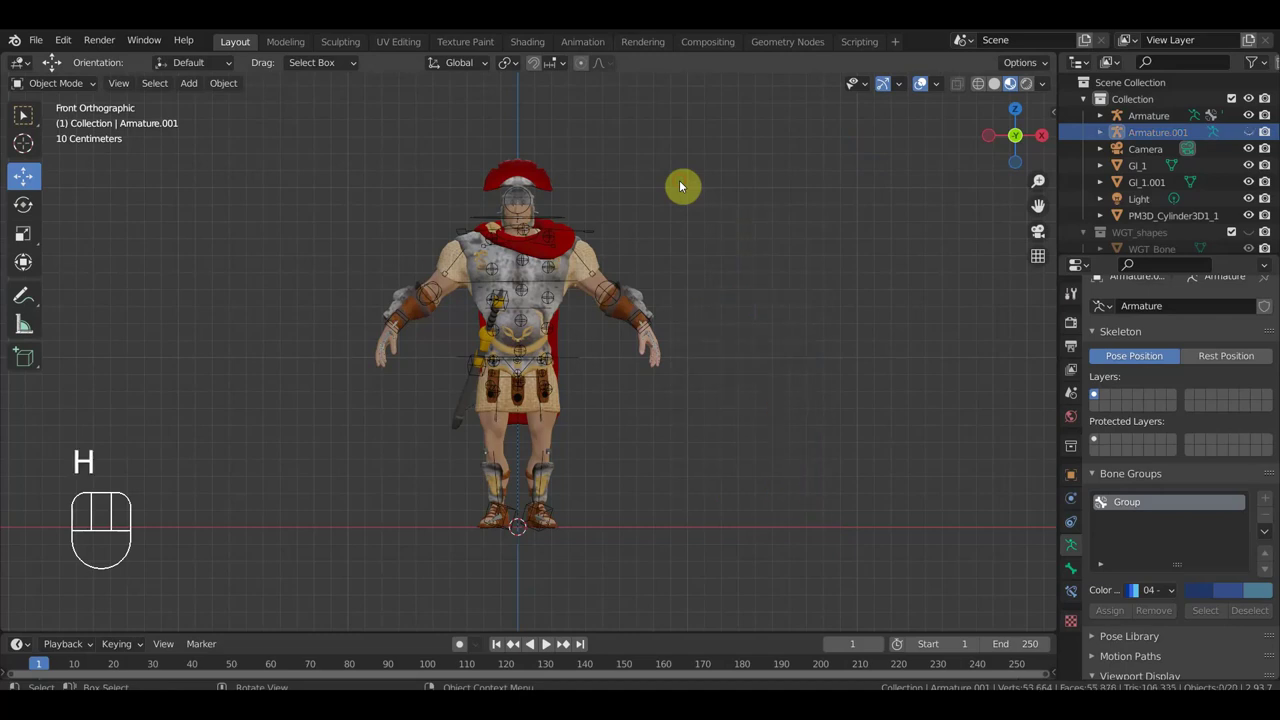
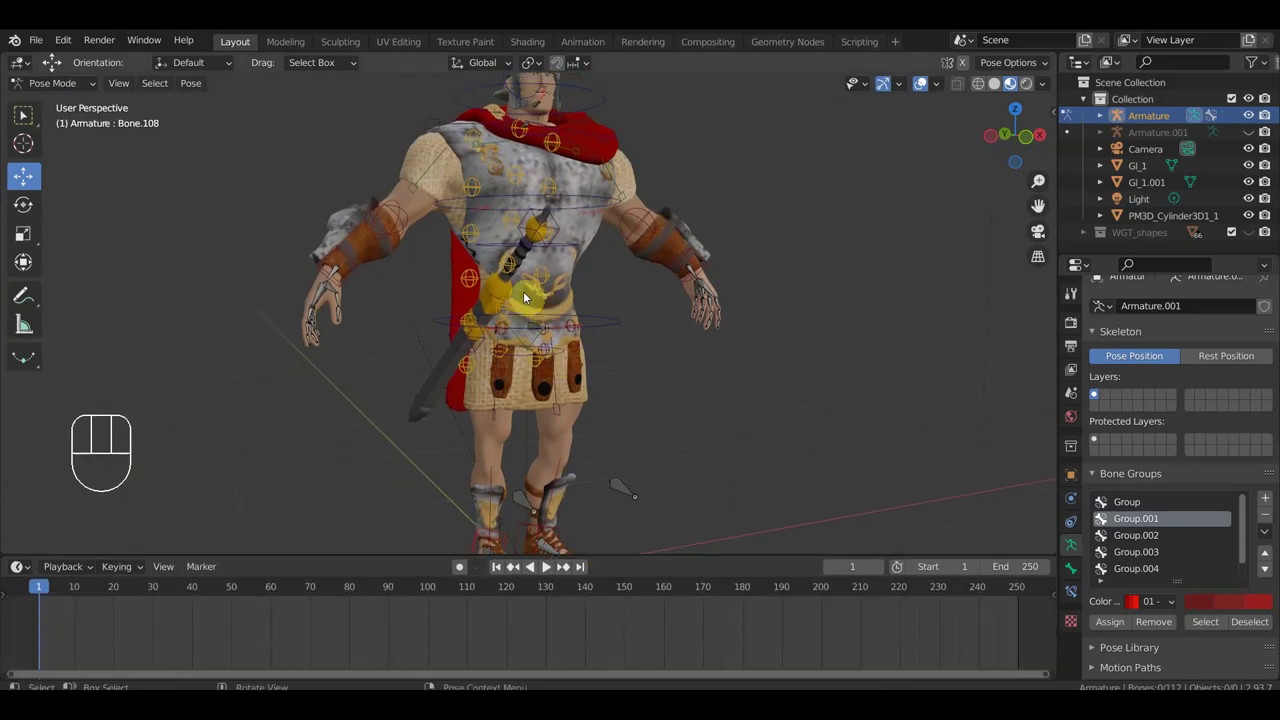
Step: Select sword bone Bone.044 at the hip and rotate it so the scabbard hangs upright
left_click_drag(569, 261, 580, 233)
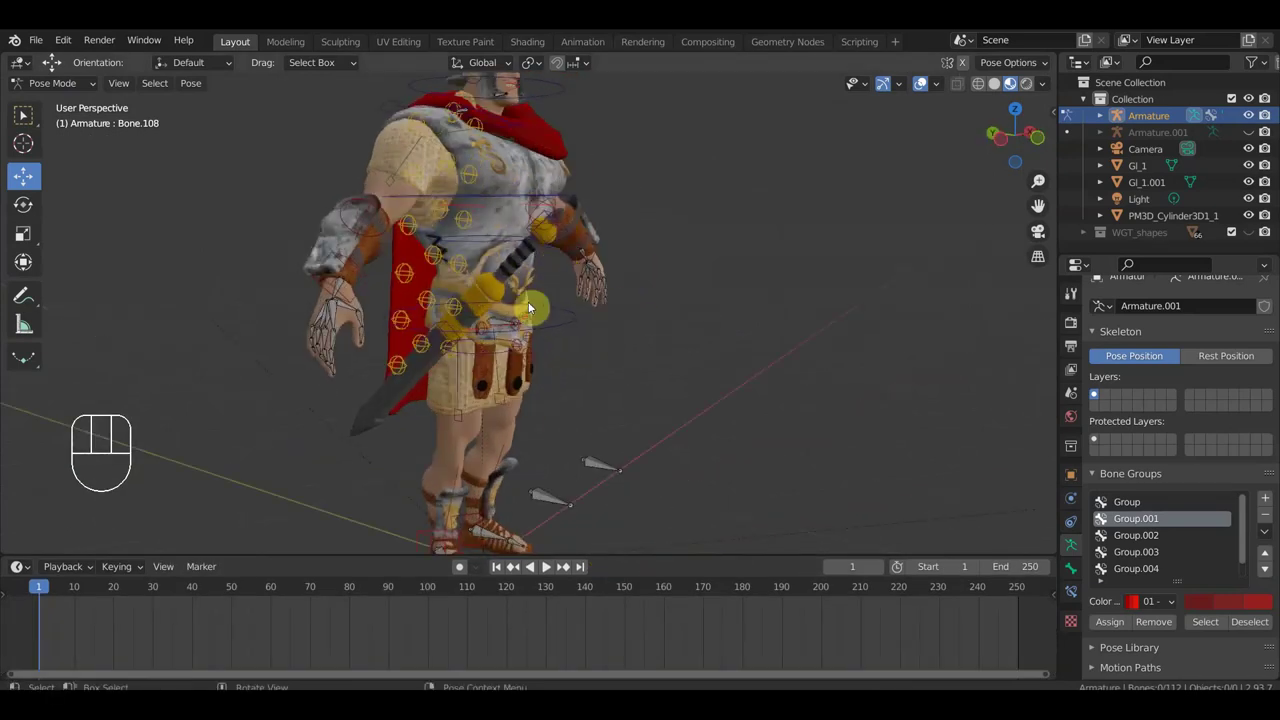
left_click_drag(599, 318, 660, 324)
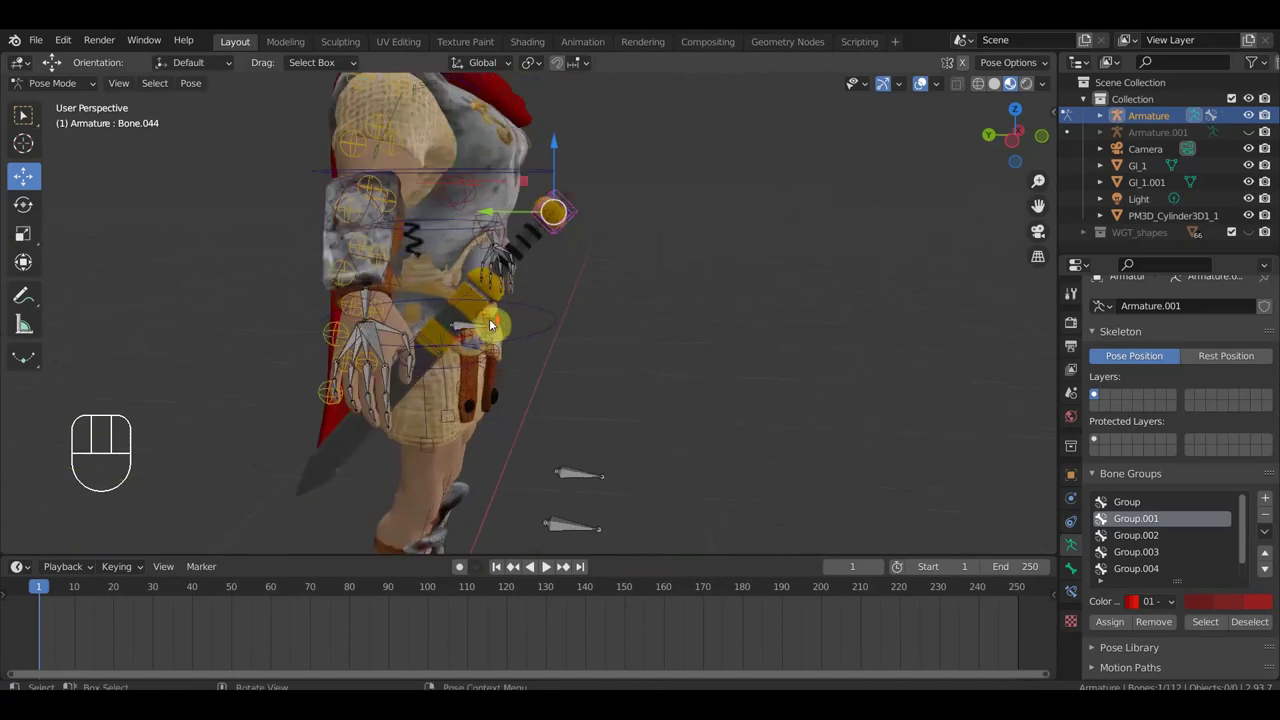
left_click_drag(555, 306, 495, 305)
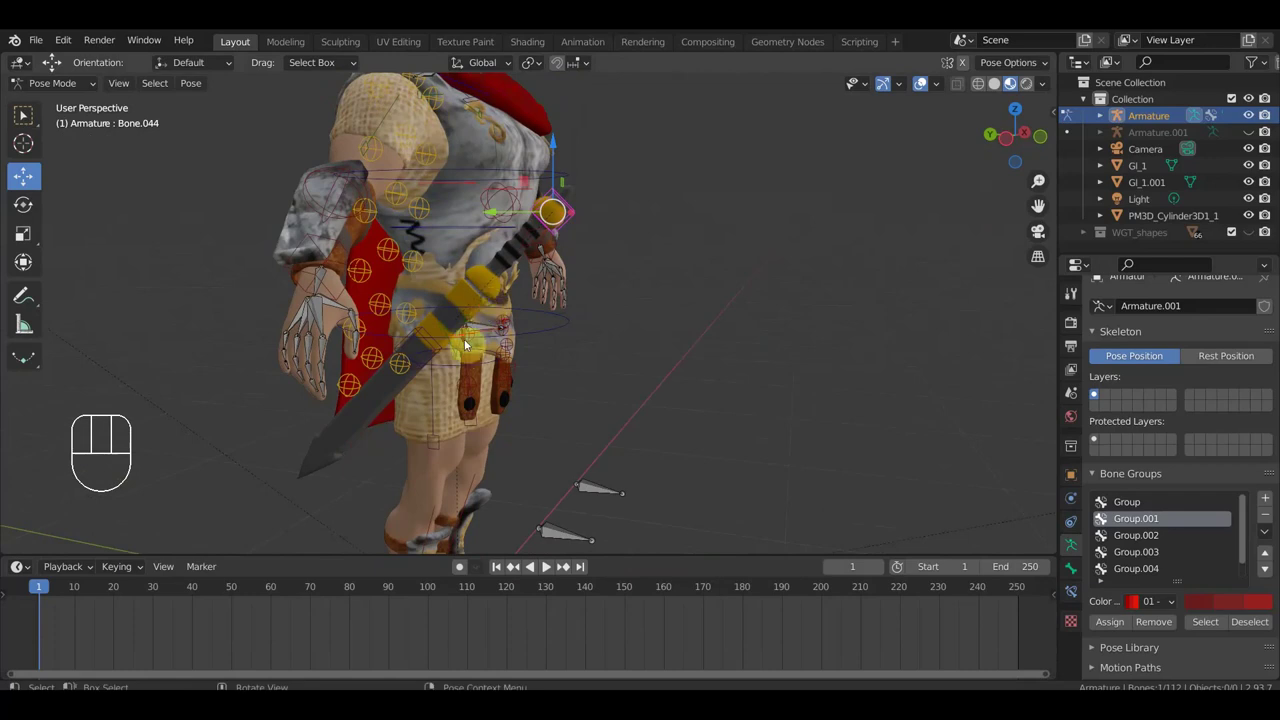
left_click_drag(435, 338, 449, 339)
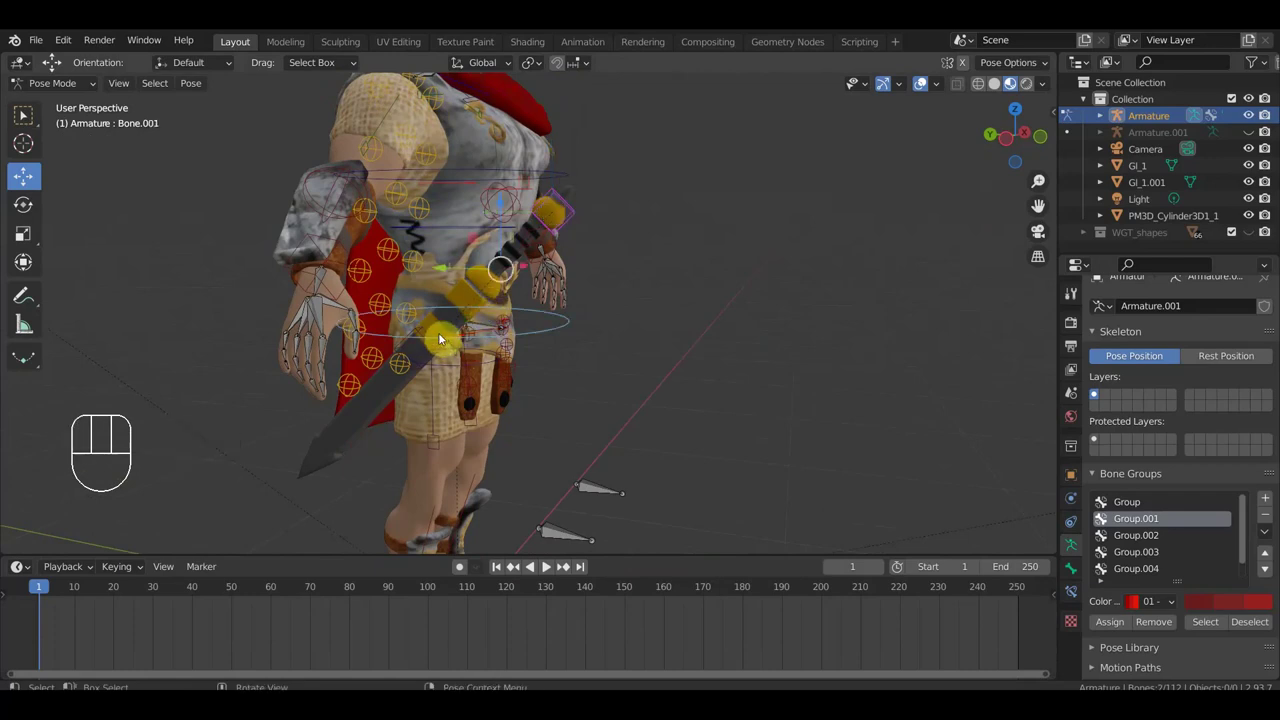
left_click(440, 354)
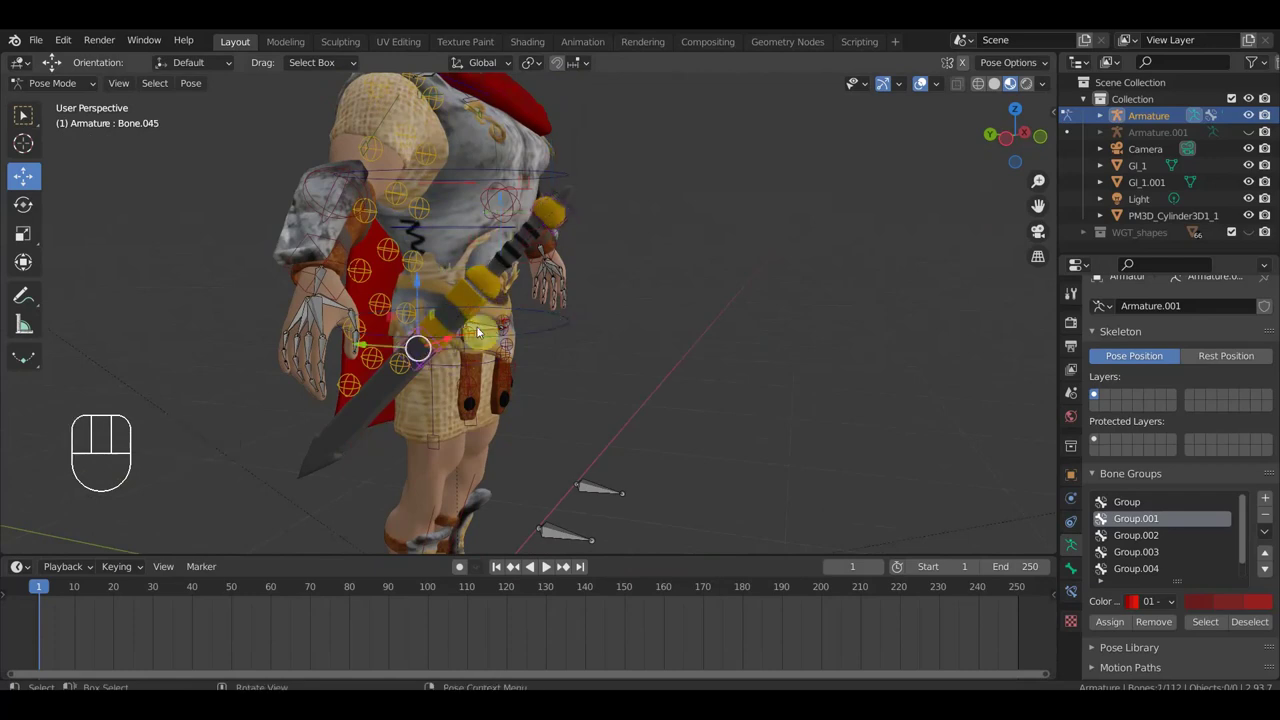
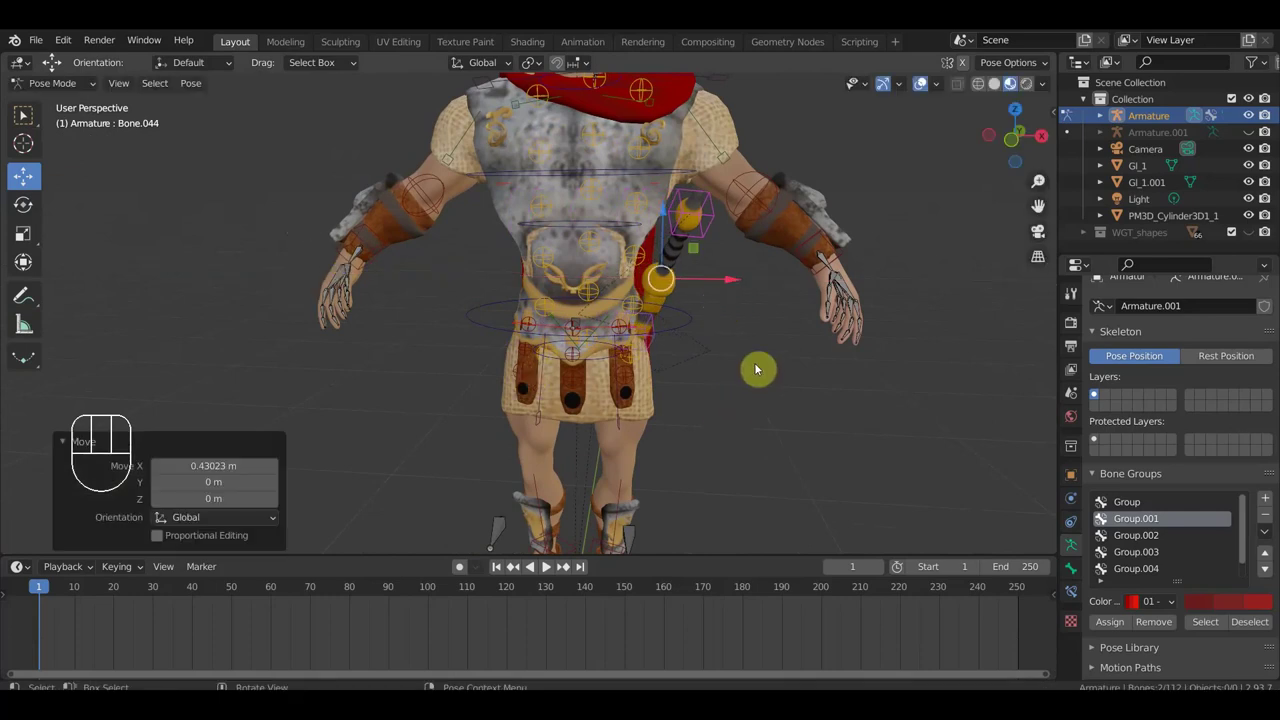
key("r")
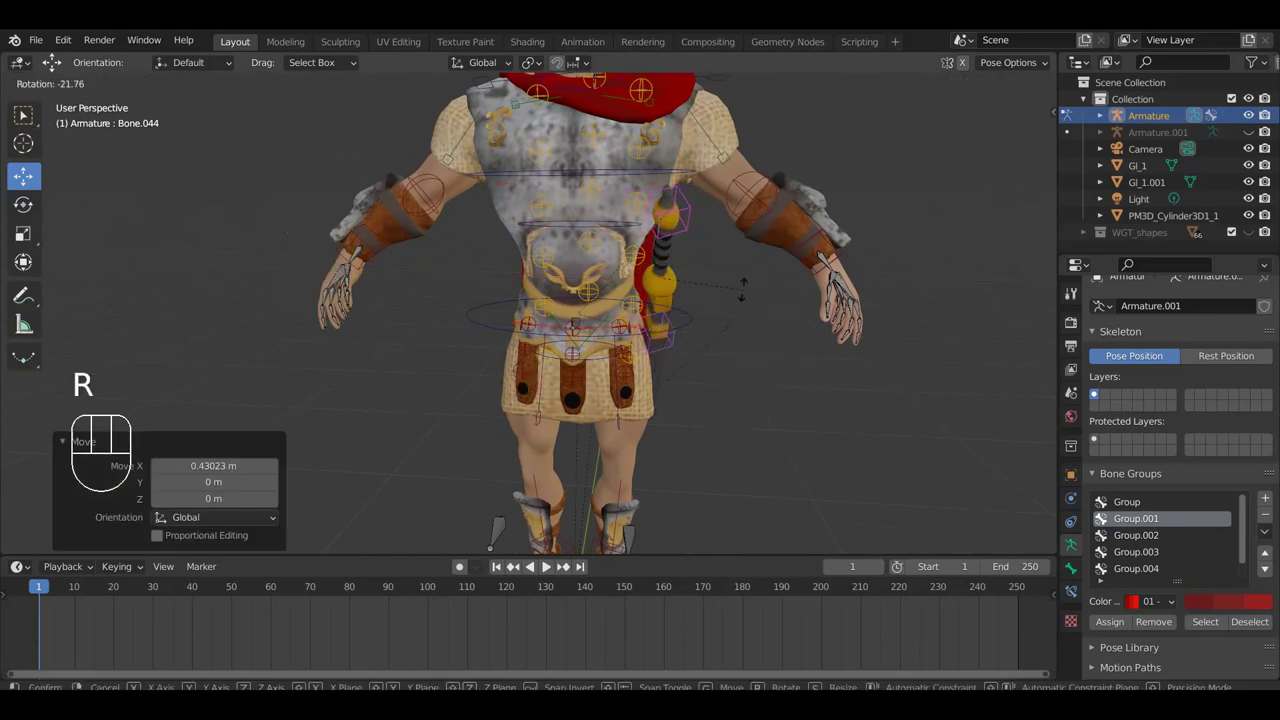
left_click_drag(751, 342, 435, 358)
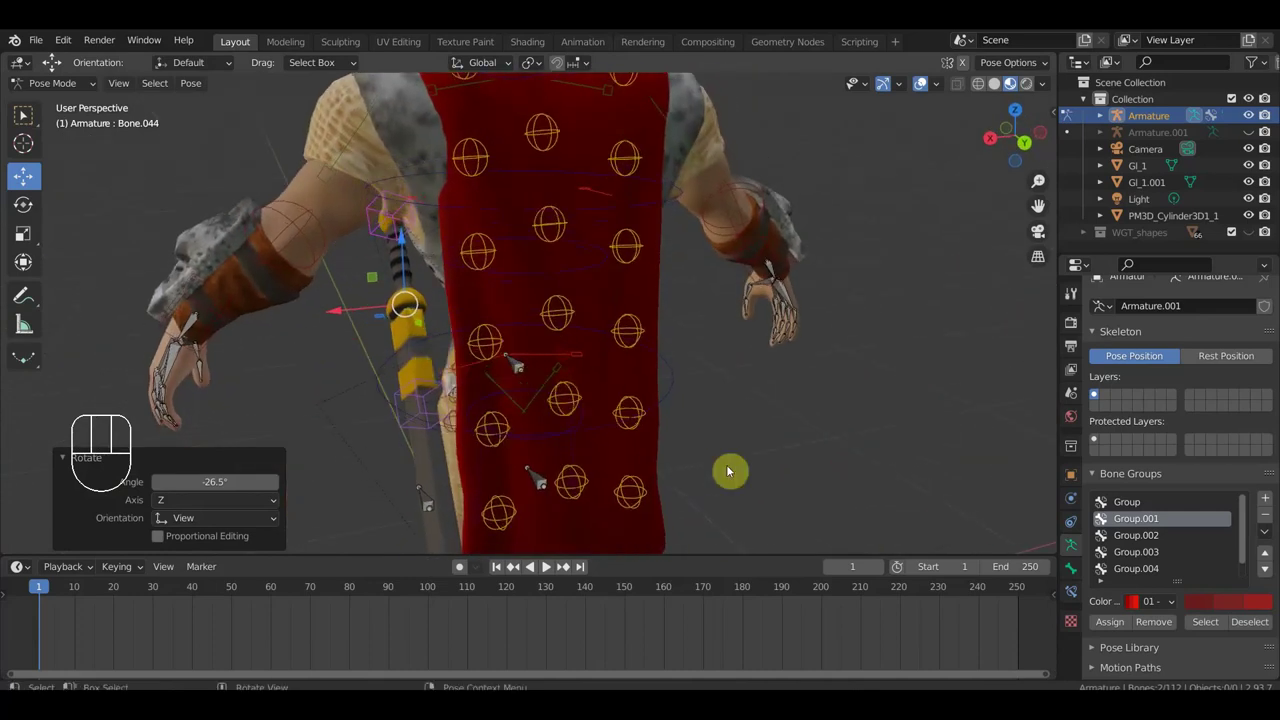
Step: Move Bone.044 into place at the hip and check the sword from side and front
key("g")
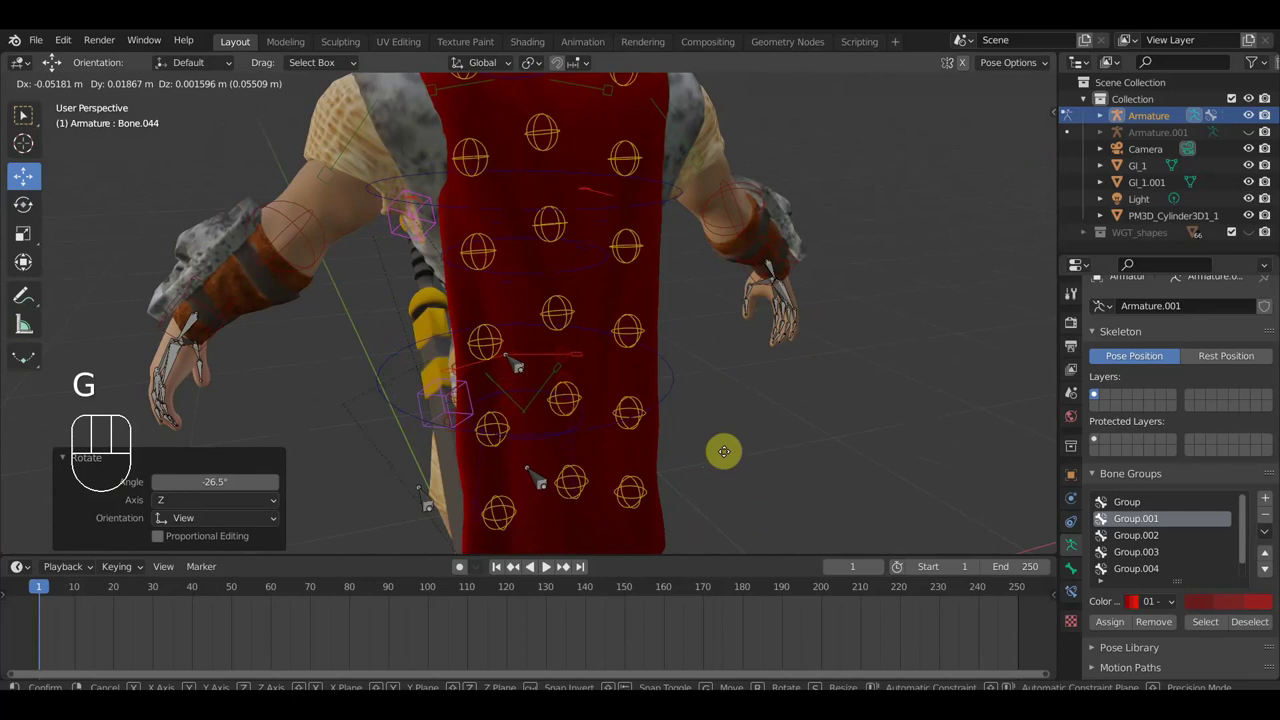
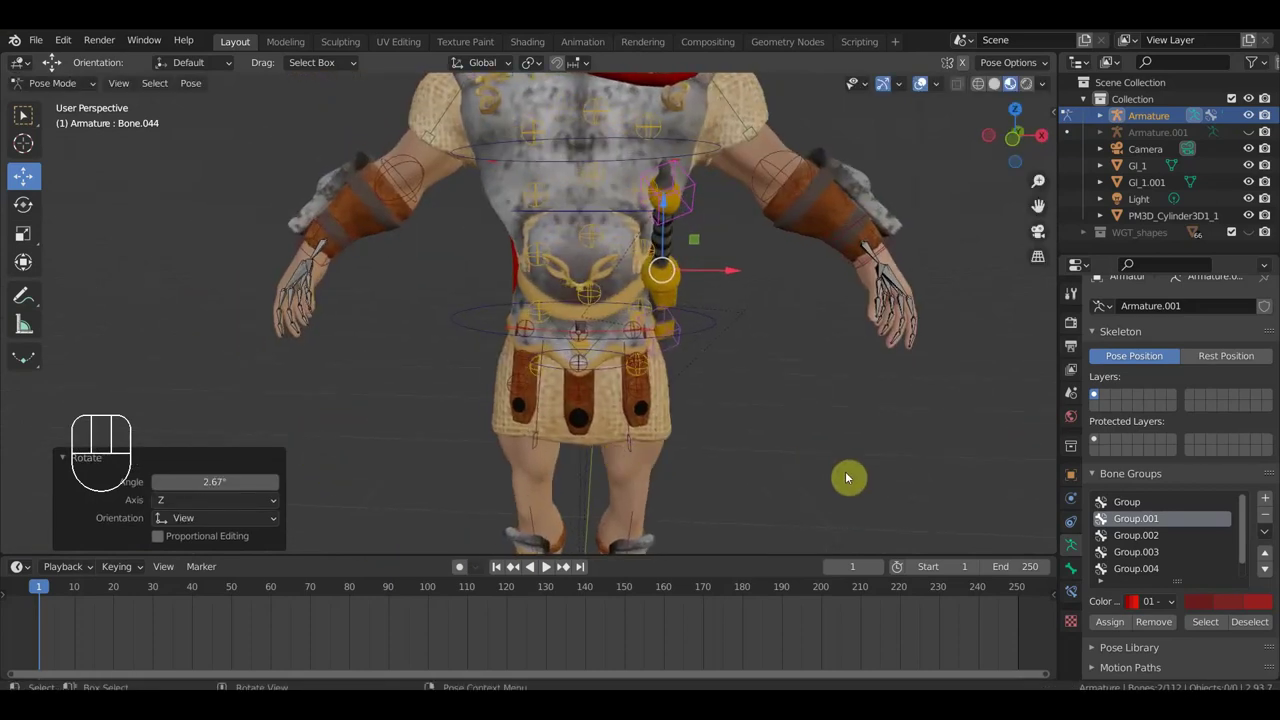
key("g")
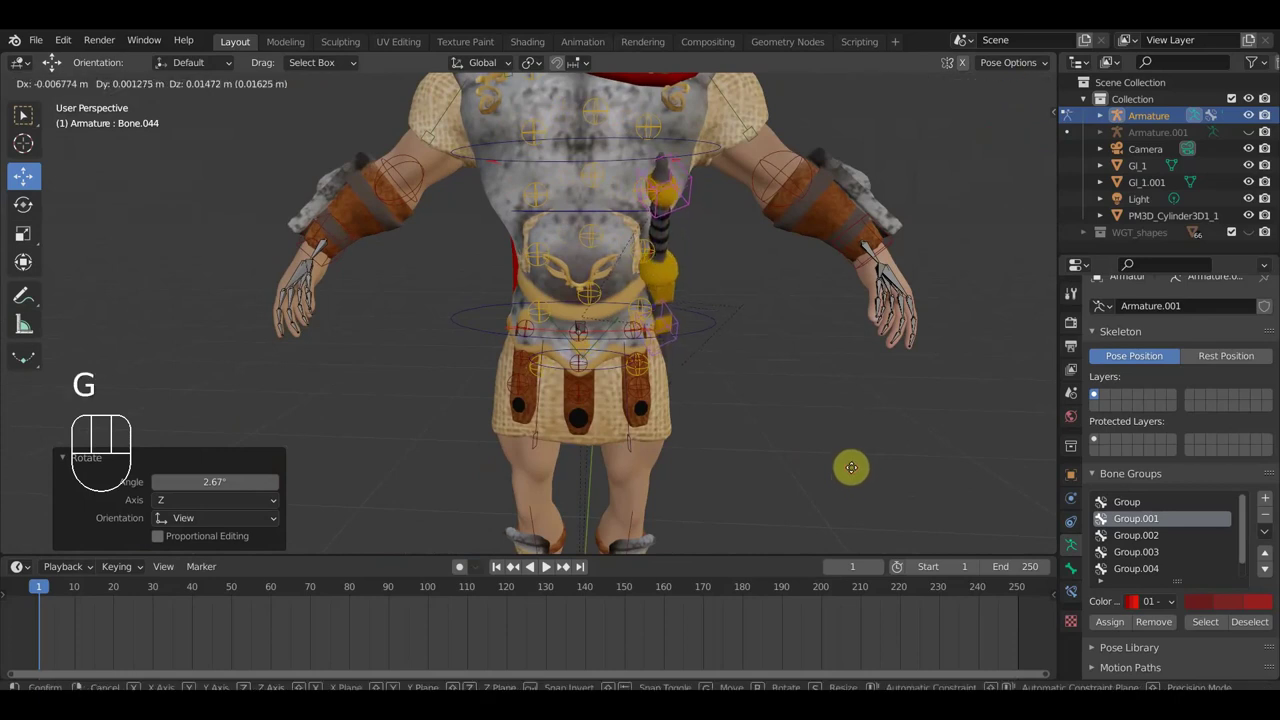
left_click(858, 473)
left_click_drag(839, 475, 713, 398)
scroll("up", 3)
middle_click(737, 349)
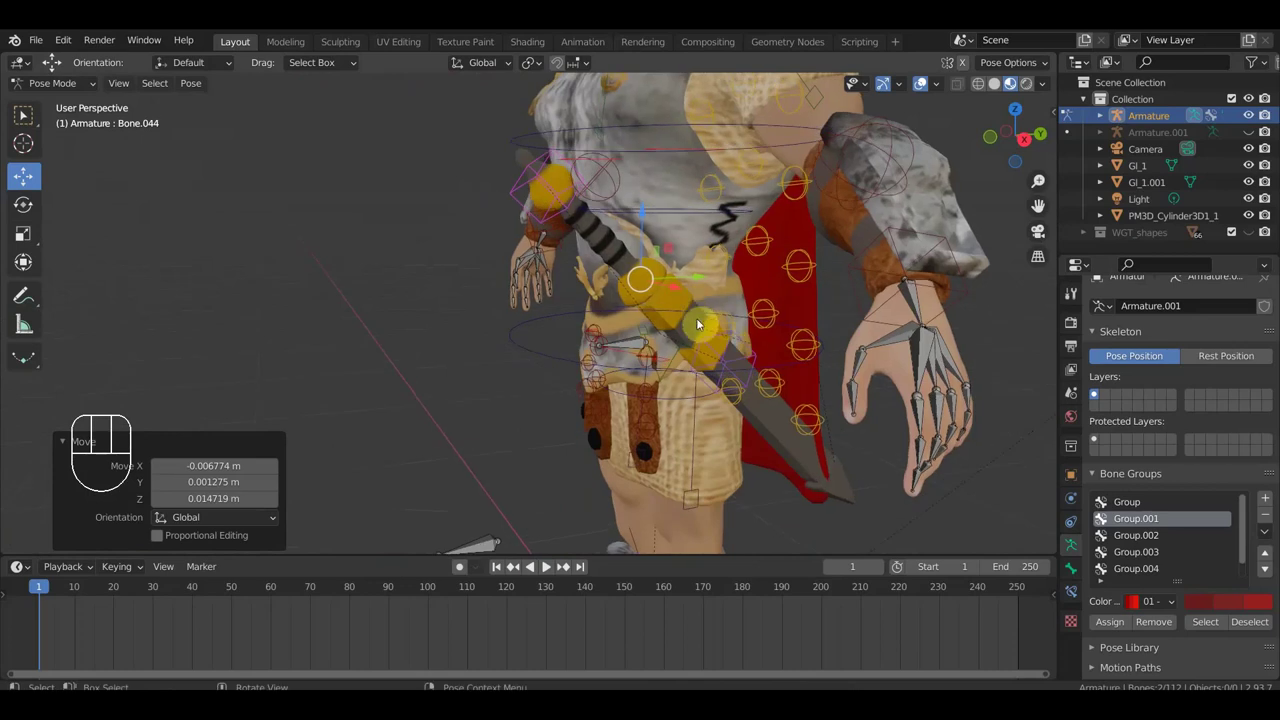
middle_click(704, 328)
left_click_drag(687, 335, 852, 313)
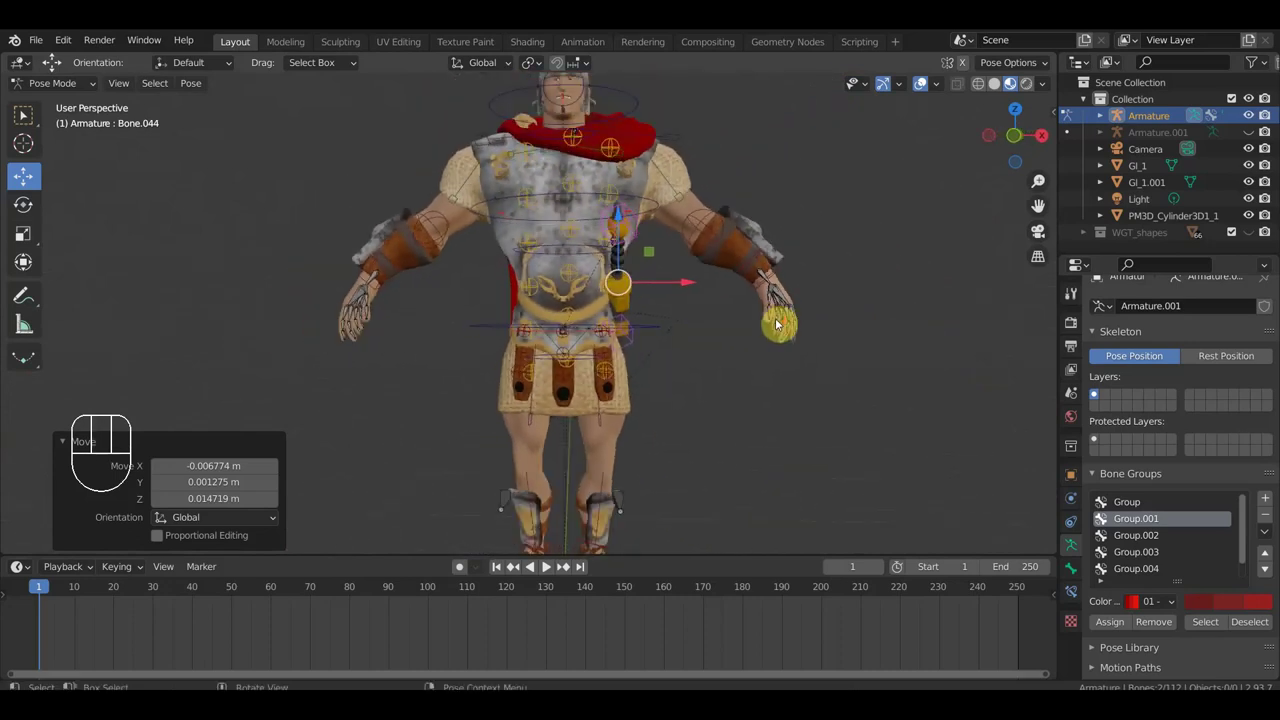
Step: Nudge and rotate the sword bone upright, then view the soldier in front orthographic (numpad 1)
key("KP_1")
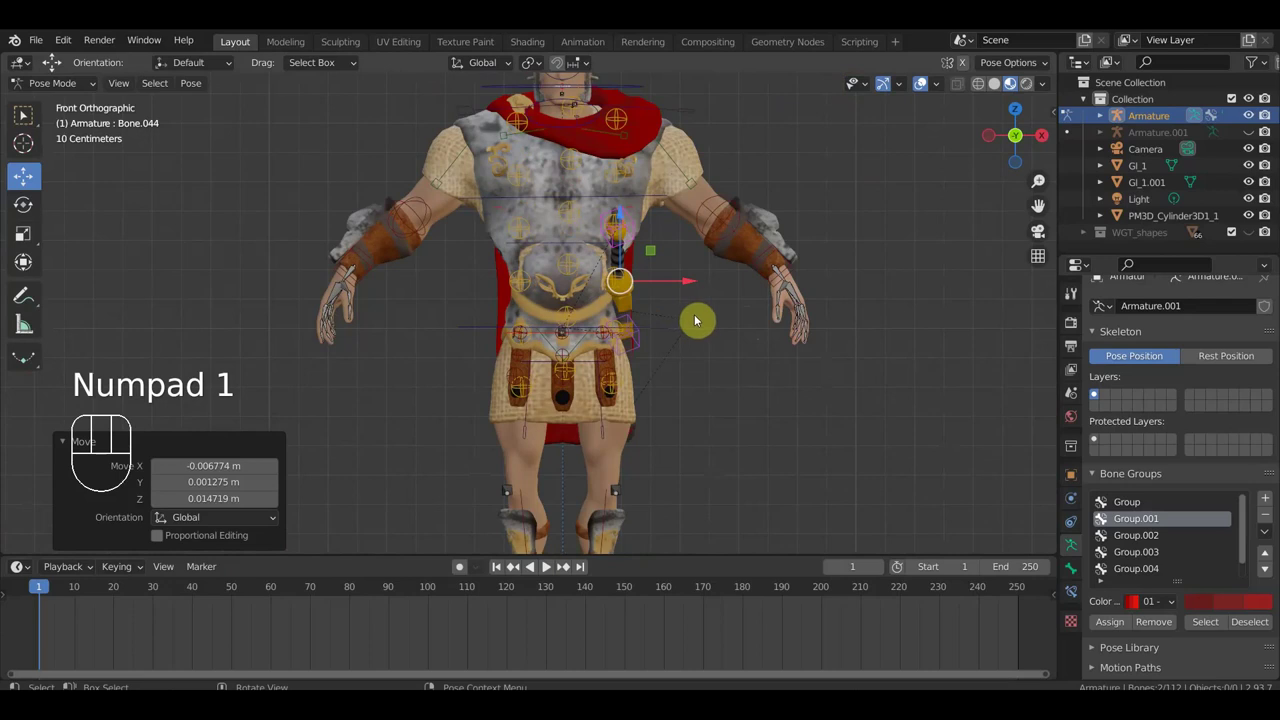
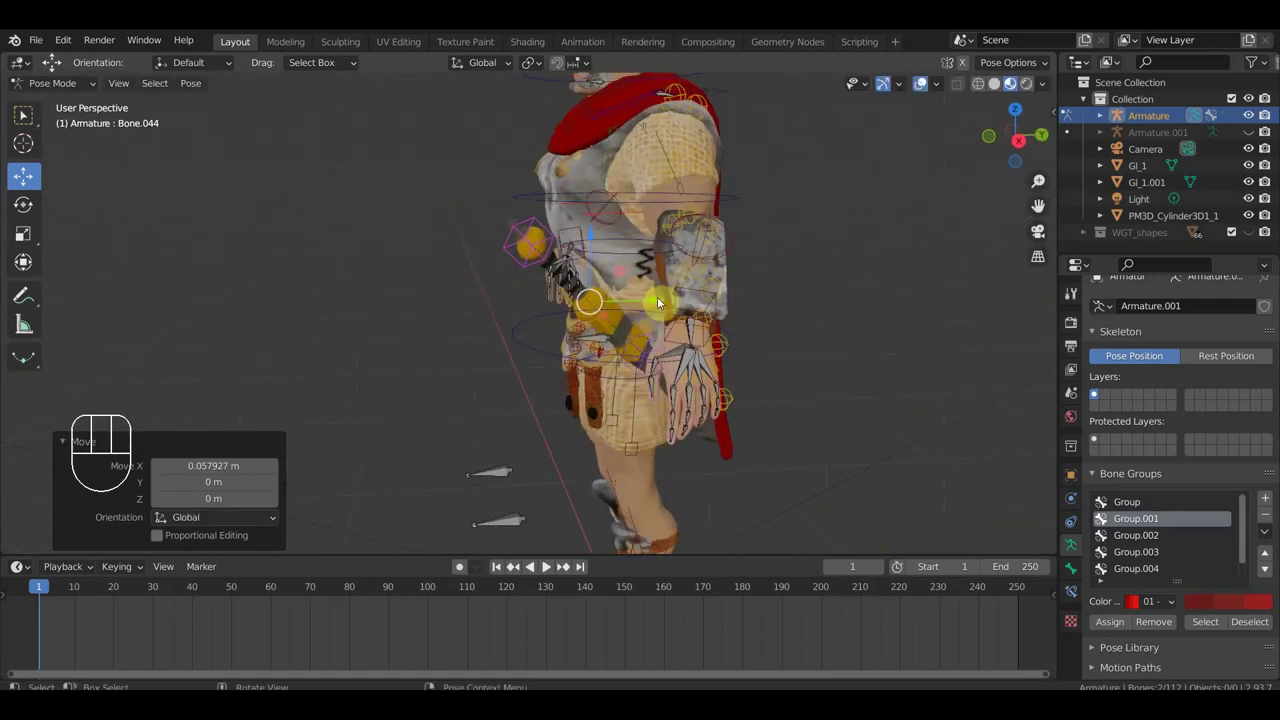
key("g")
left_click(677, 297)
scroll("up", 3)
left_click_drag(714, 322, 848, 319)
key("r")
left_click_drag(735, 393, 749, 404)
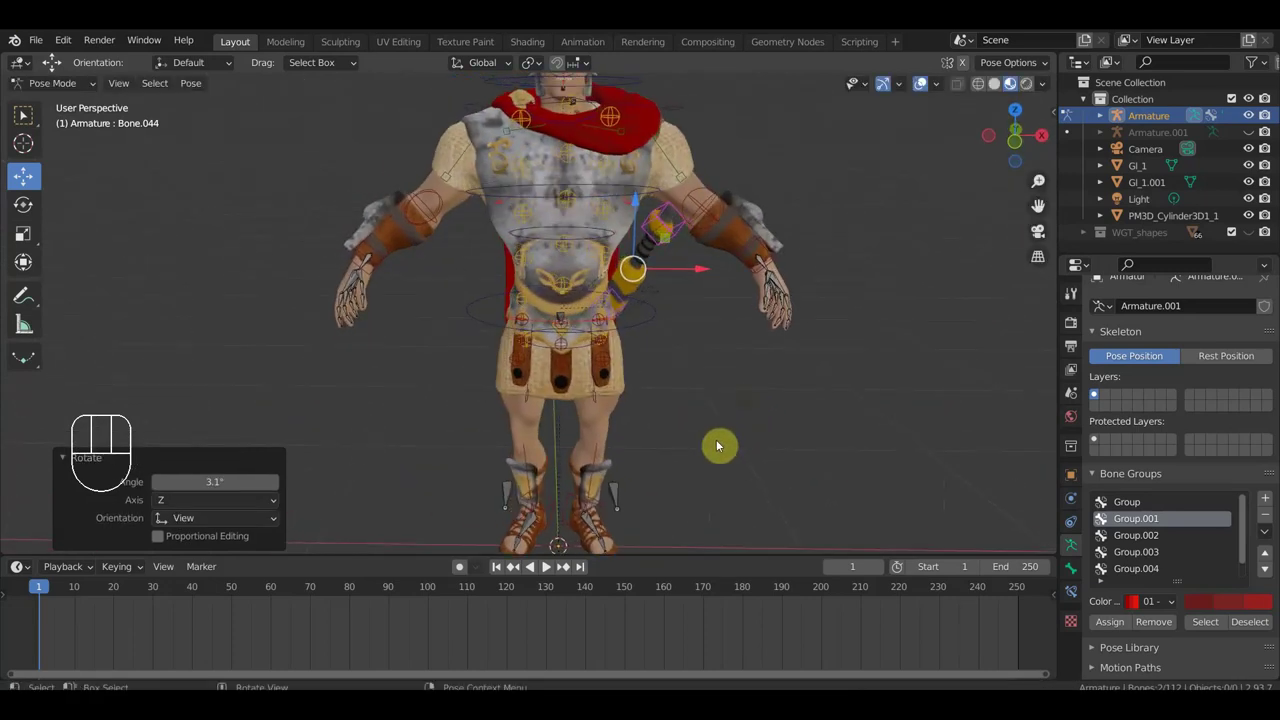
key("KP_1")
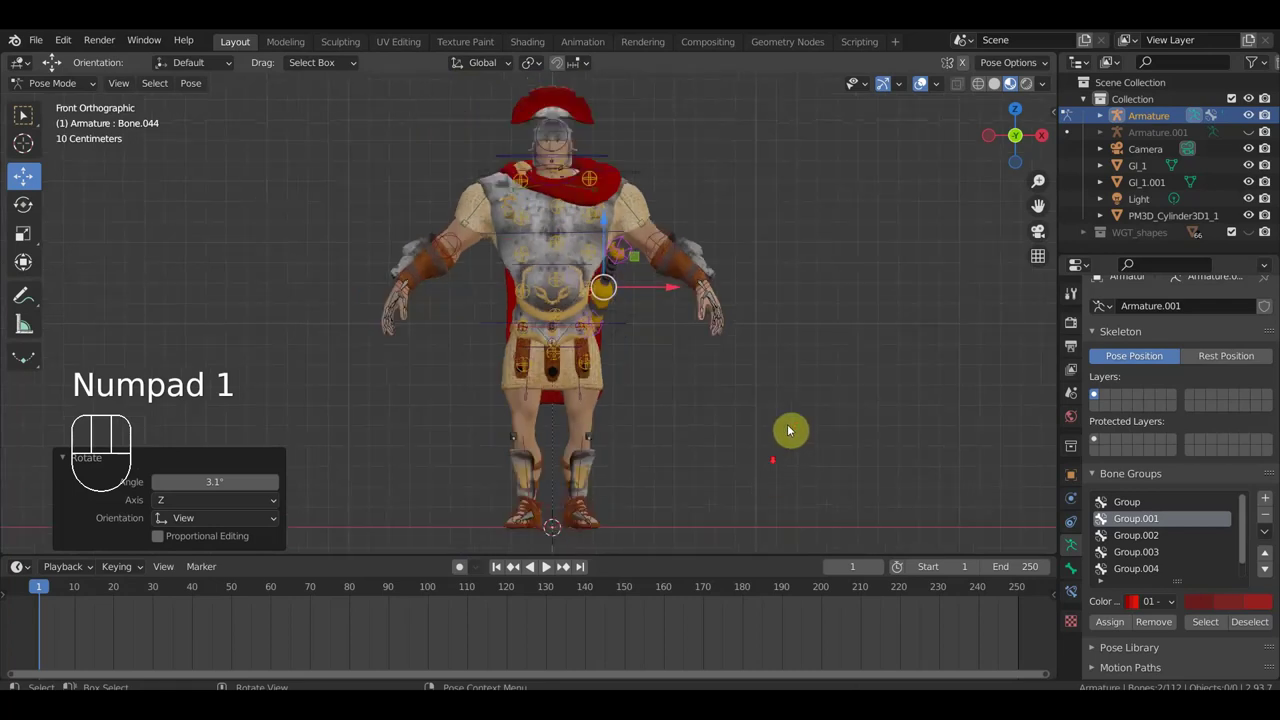
Step: Select all bones to keyframe the rig's starting pose
key("a")
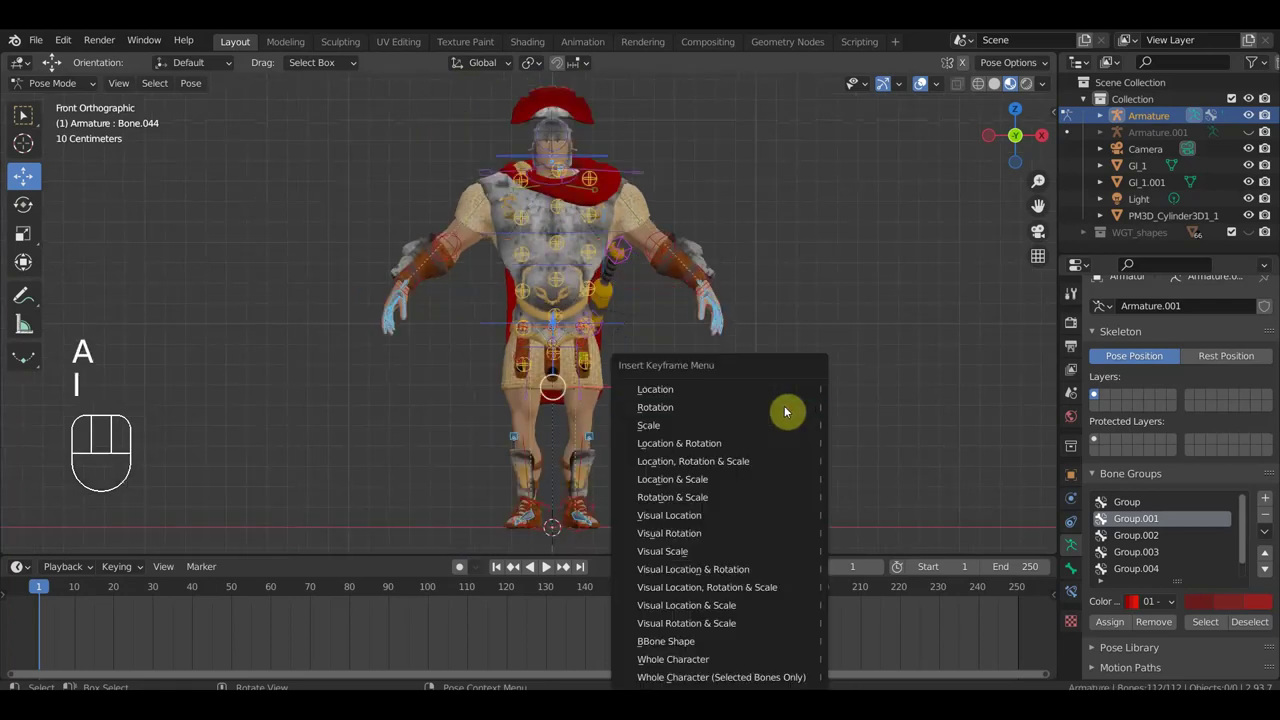
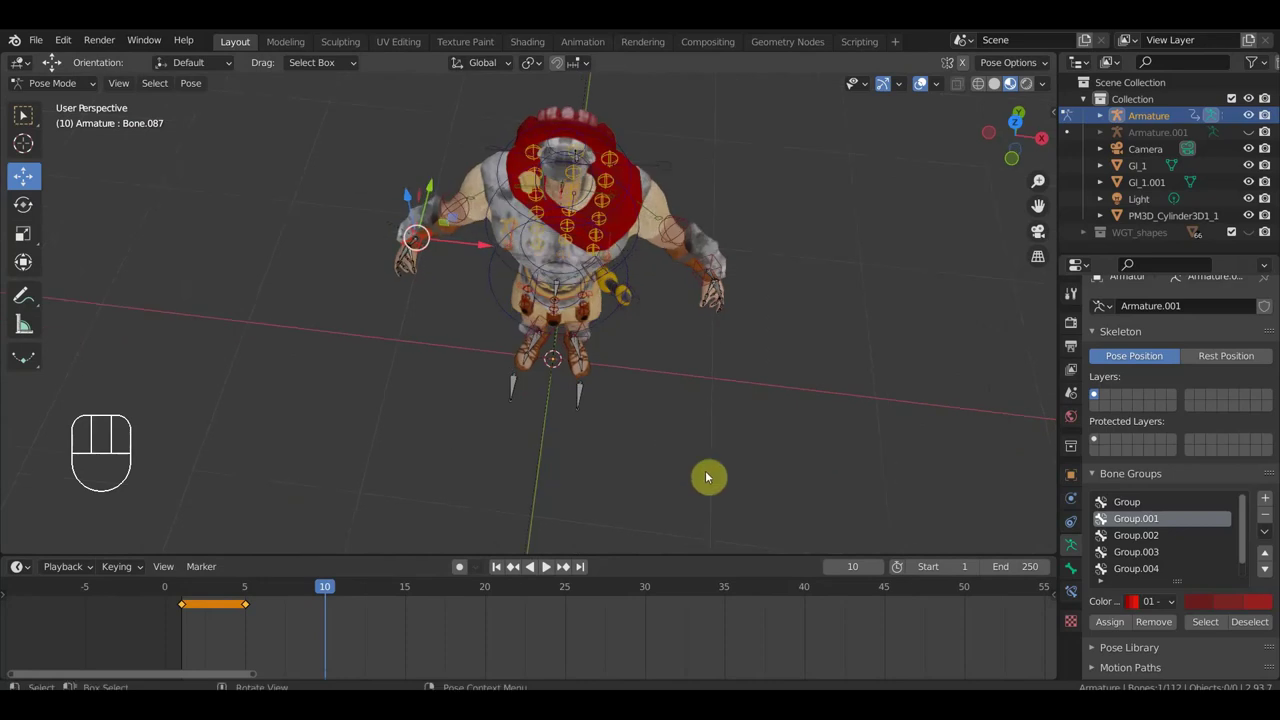
Step: Move the hand IK control down toward the sword hilt at the hip
key("KP_7")
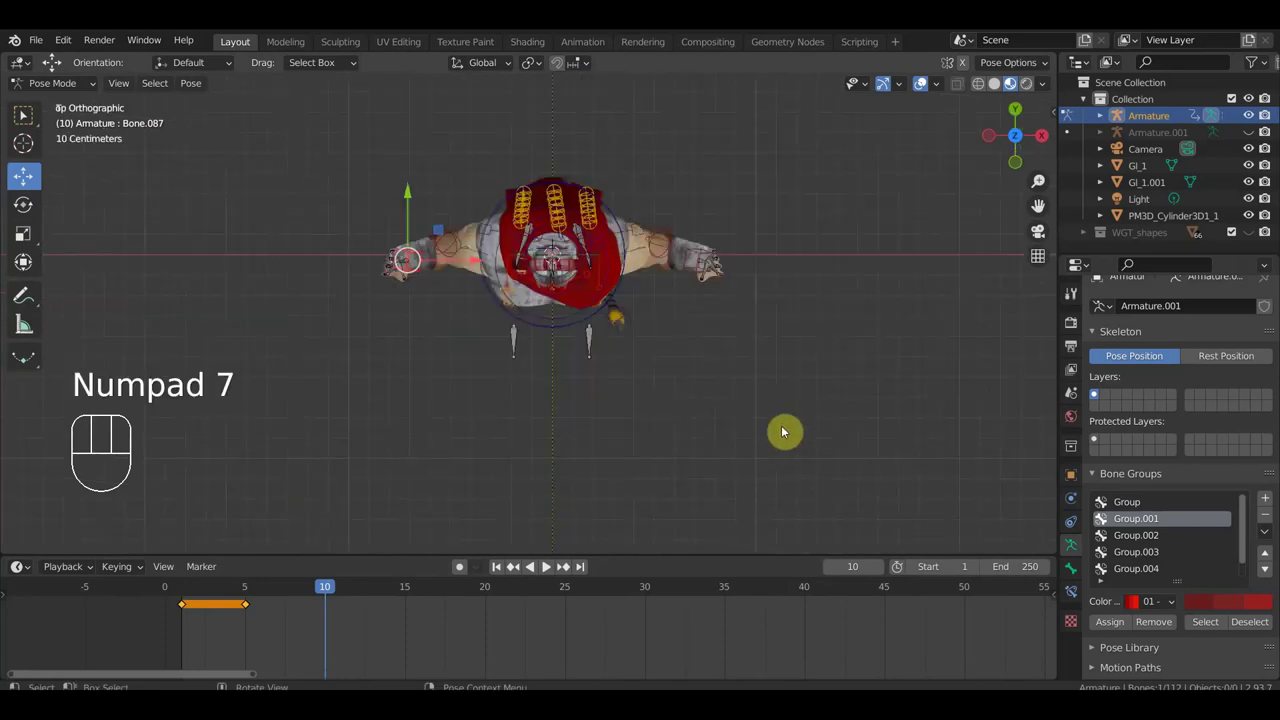
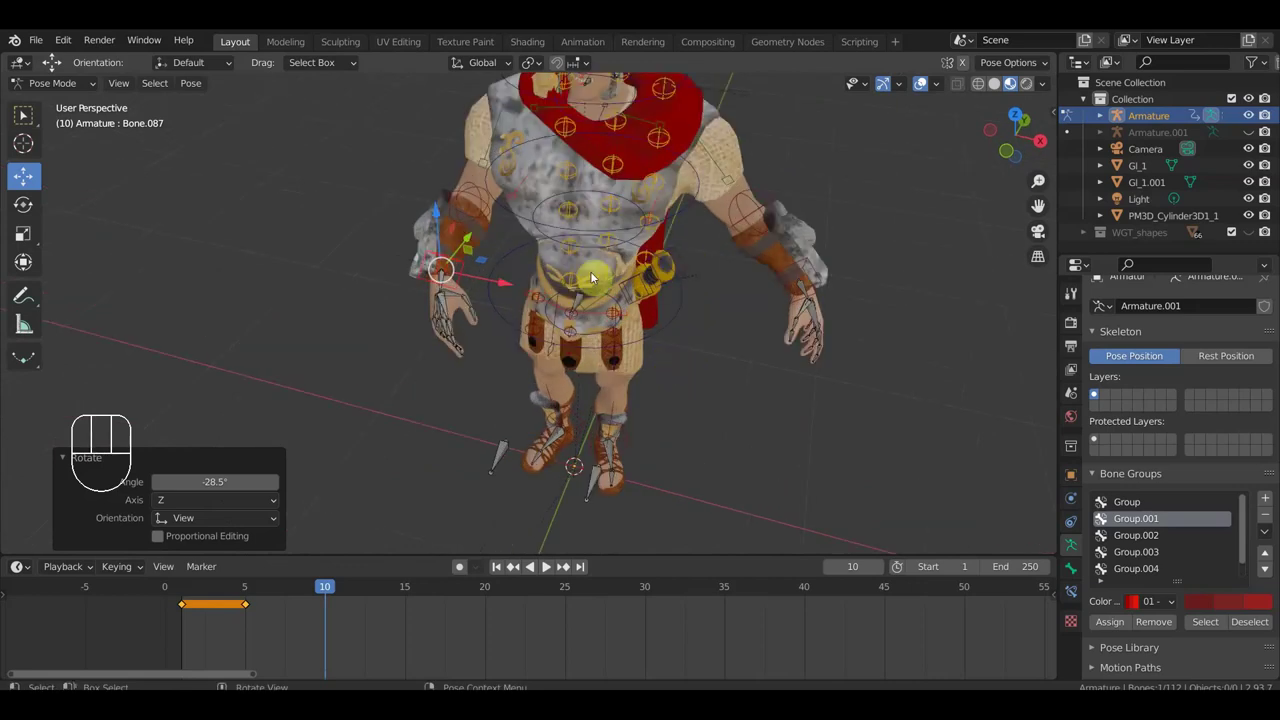
left_click_drag(668, 283, 615, 238)
left_click_drag(656, 265, 710, 307)
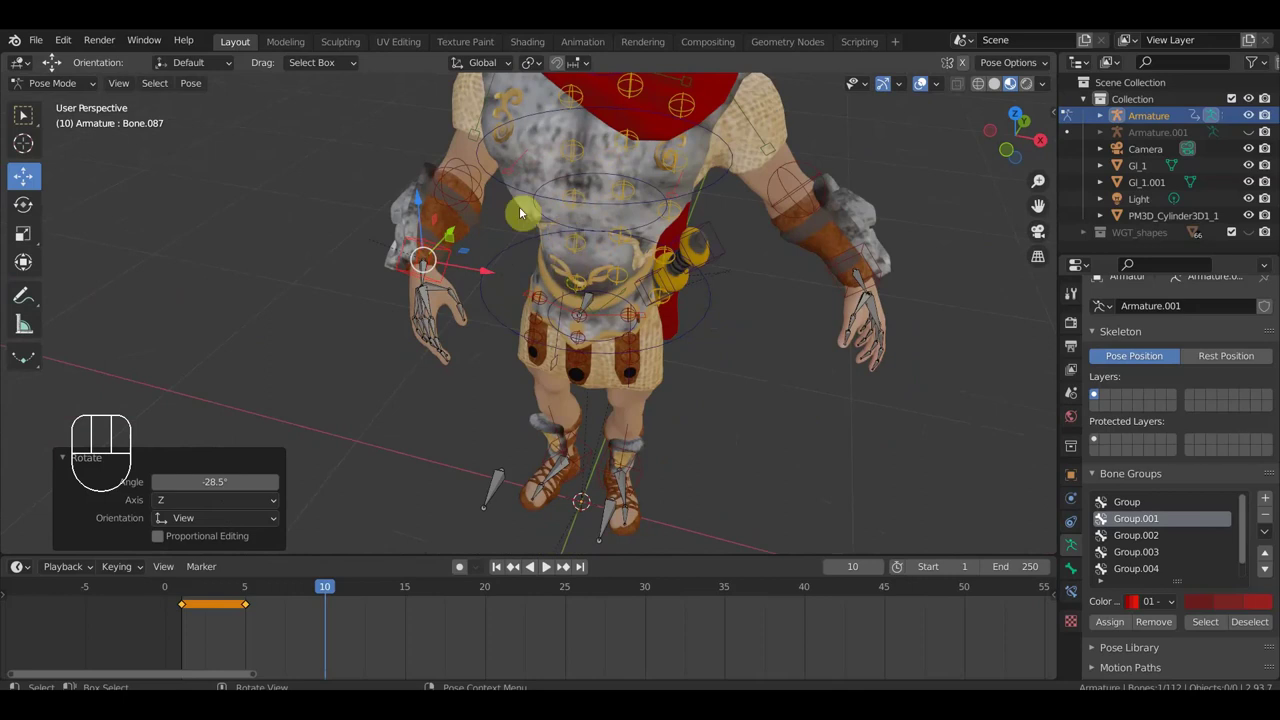
left_click_drag(612, 277, 649, 243)
left_click_drag(653, 244, 667, 369)
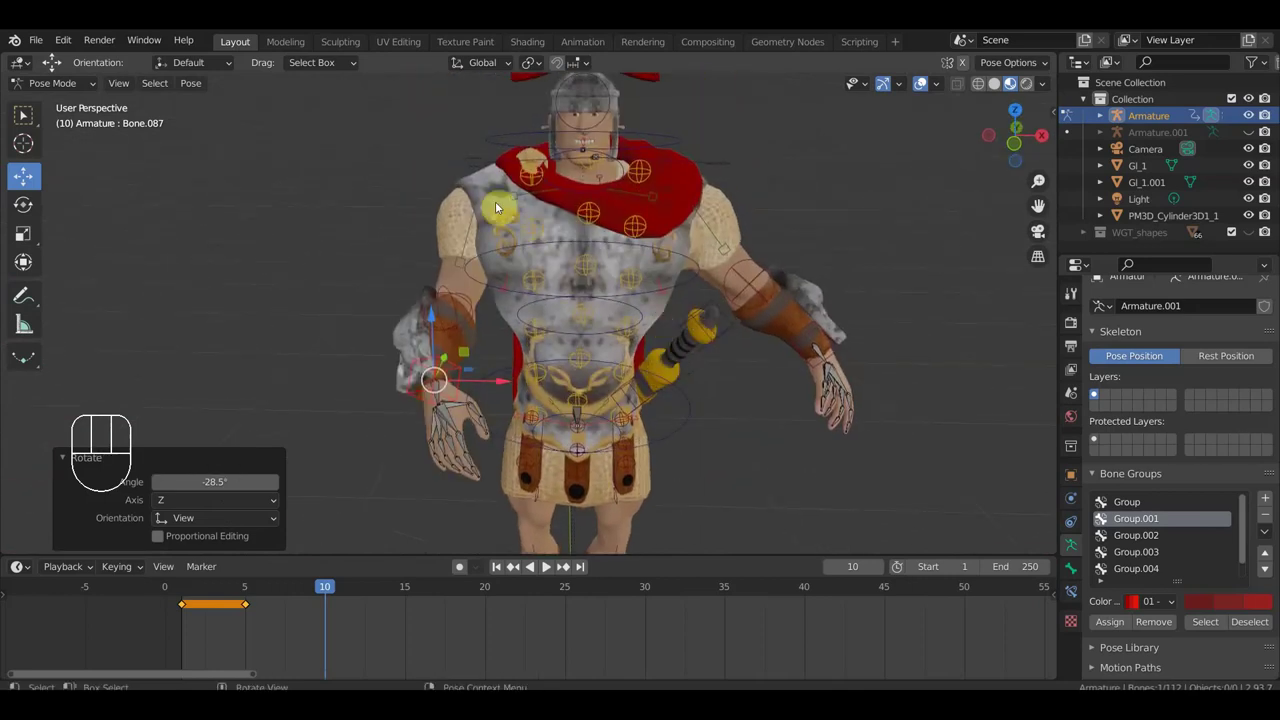
Step: Twist the torso bone Bone.003 about -6 degrees from top view
left_click_drag(545, 247, 560, 248)
left_click(566, 248)
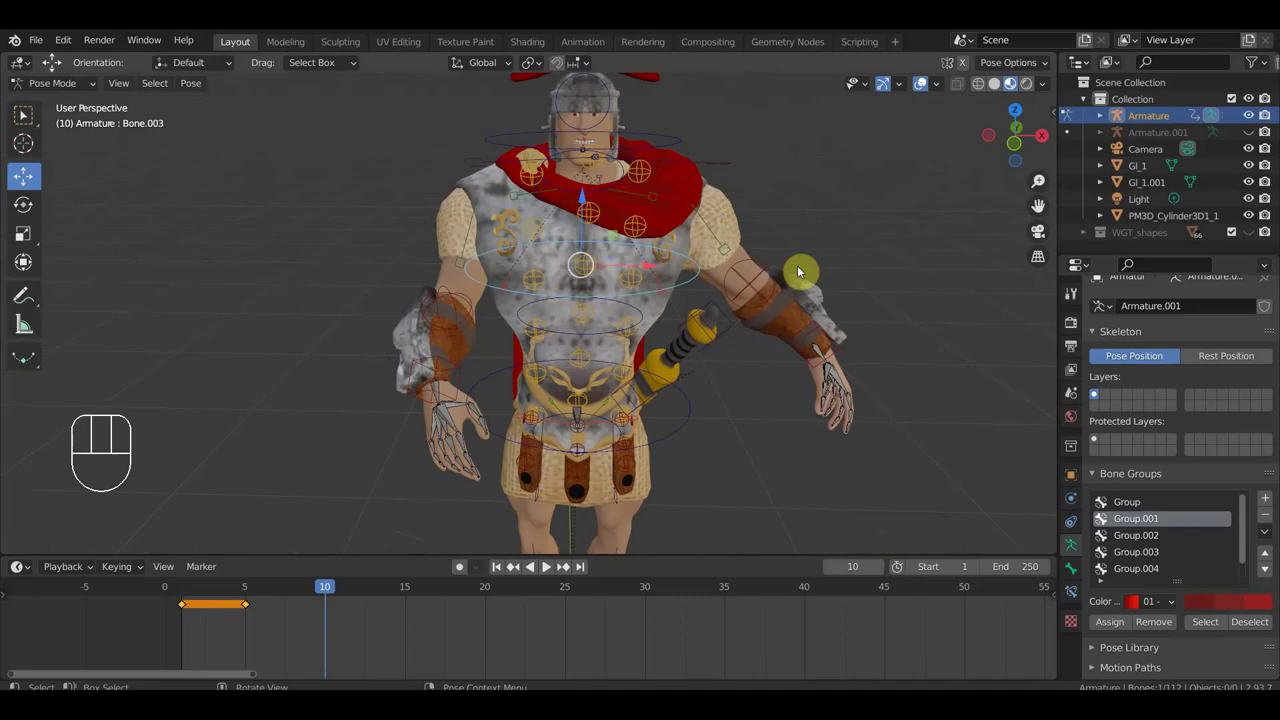
key("KP_7")
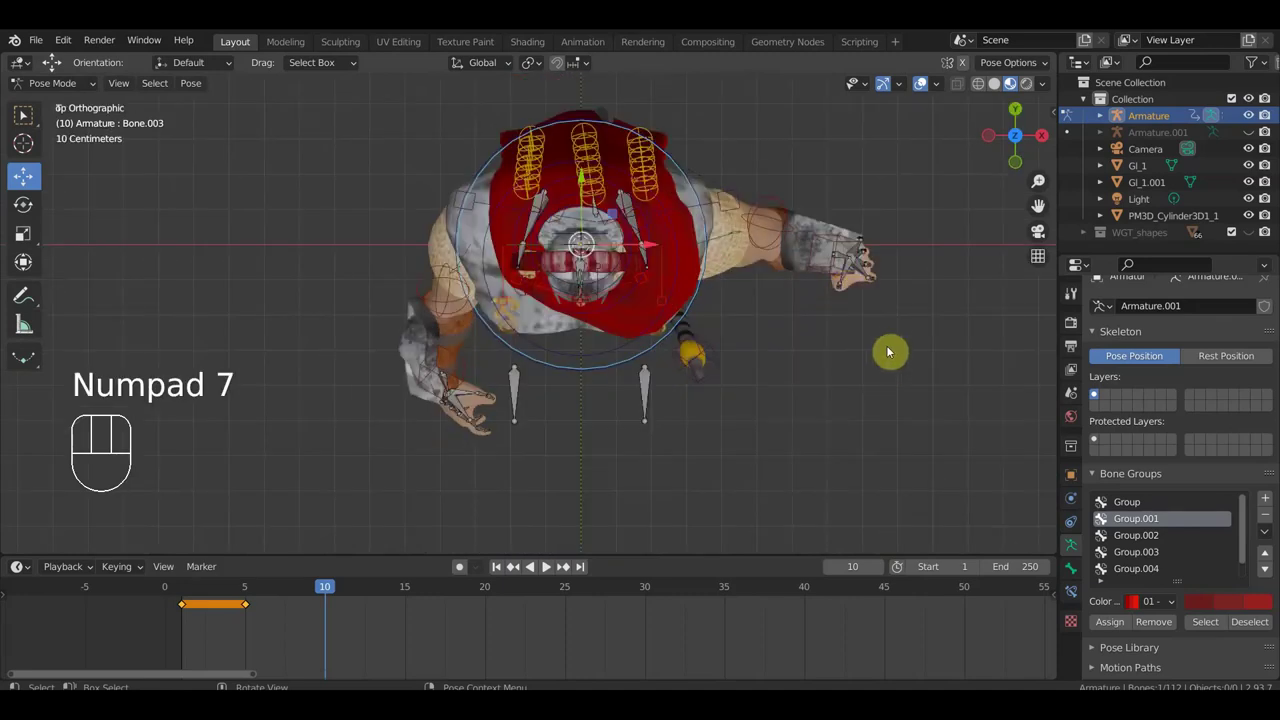
key("r")
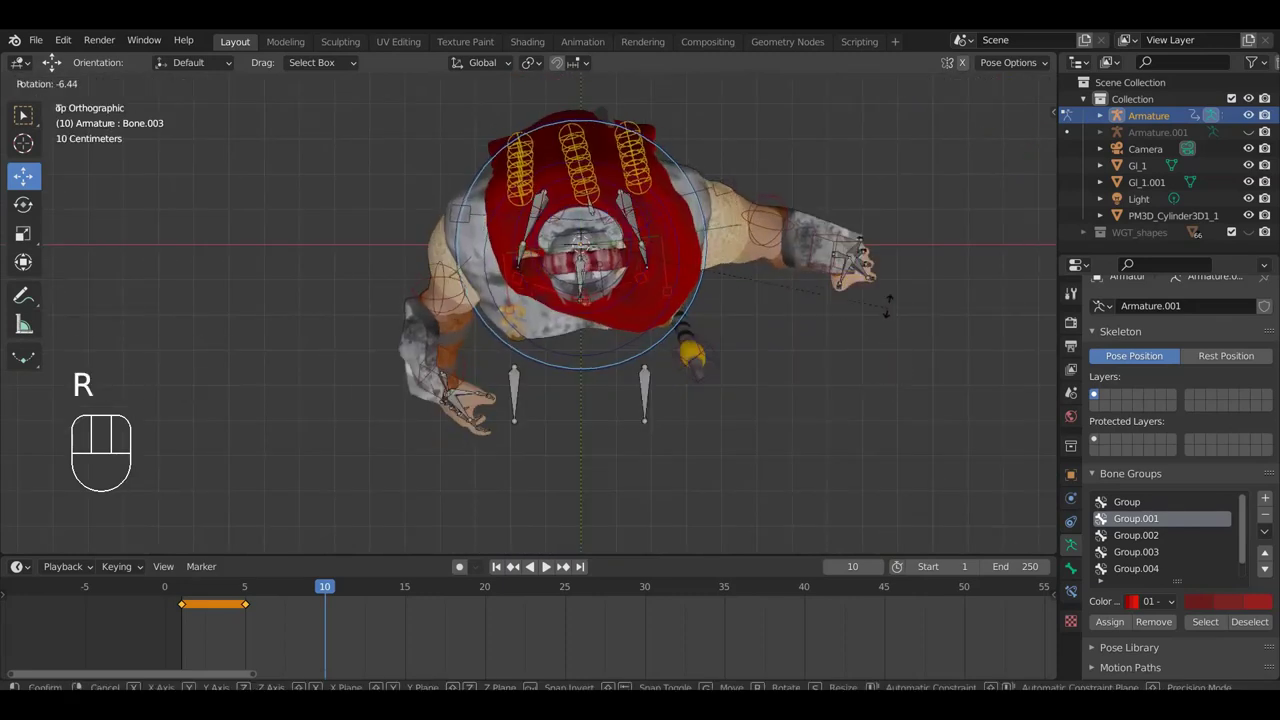
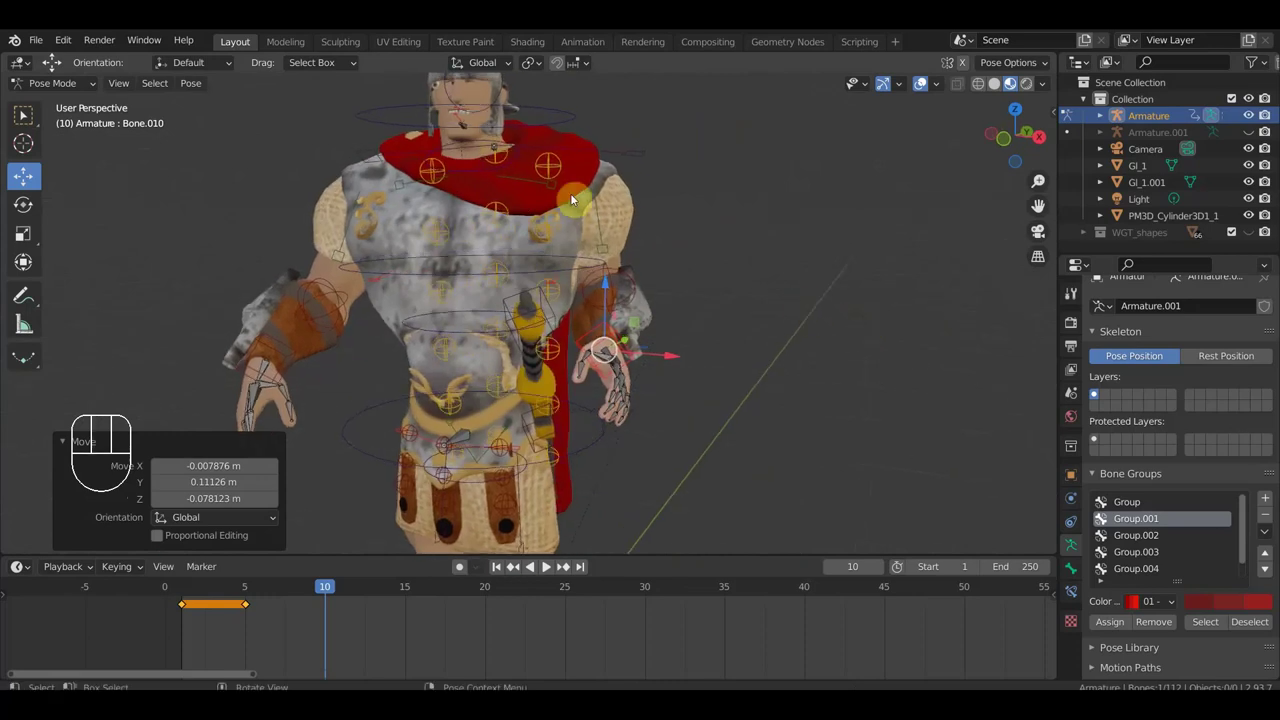
Step: Select the shoulder bone of the sword arm
left_click(535, 186)
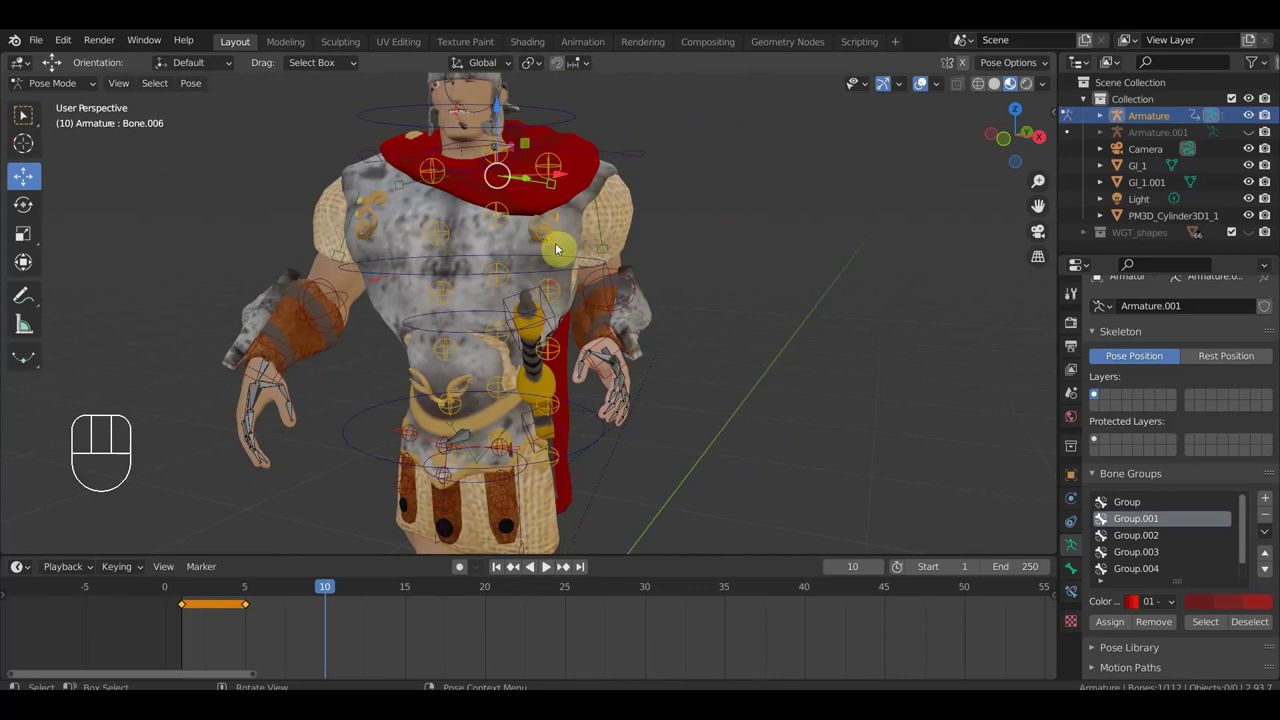
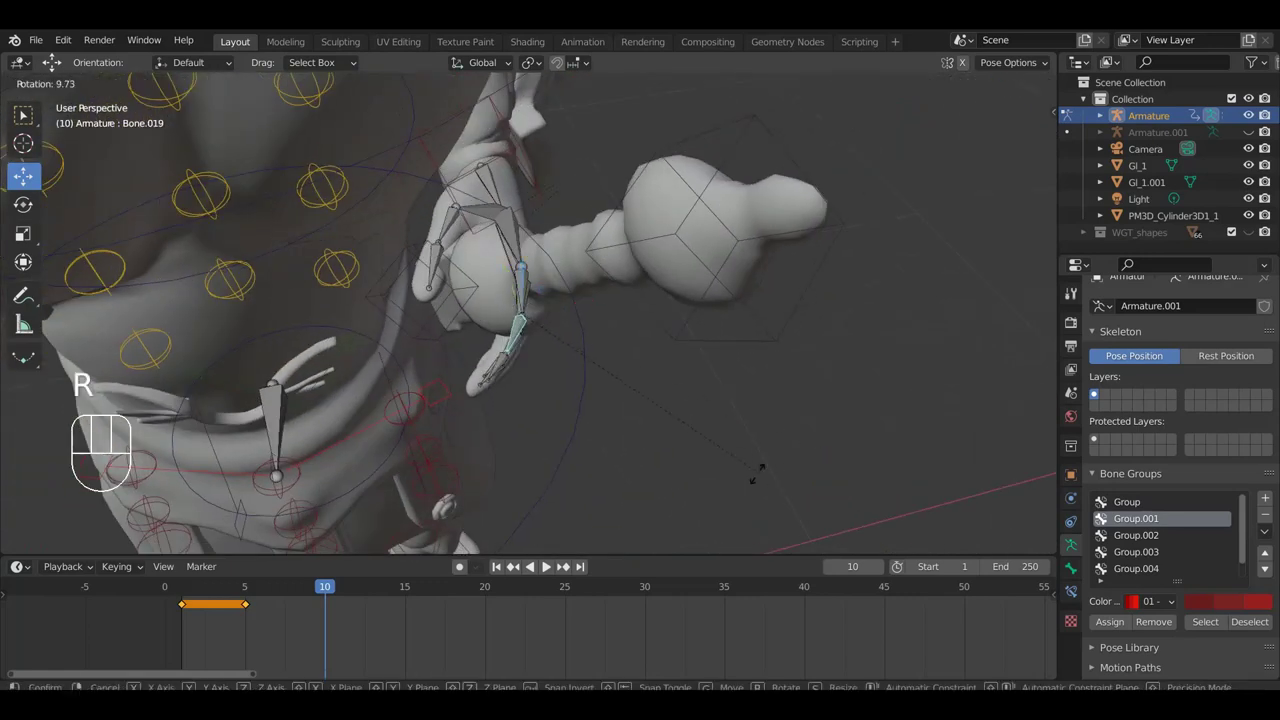
Step: Rotate the first finger bones so they curl around the sword hilt
left_click(664, 450)
left_click_drag(495, 369, 686, 398)
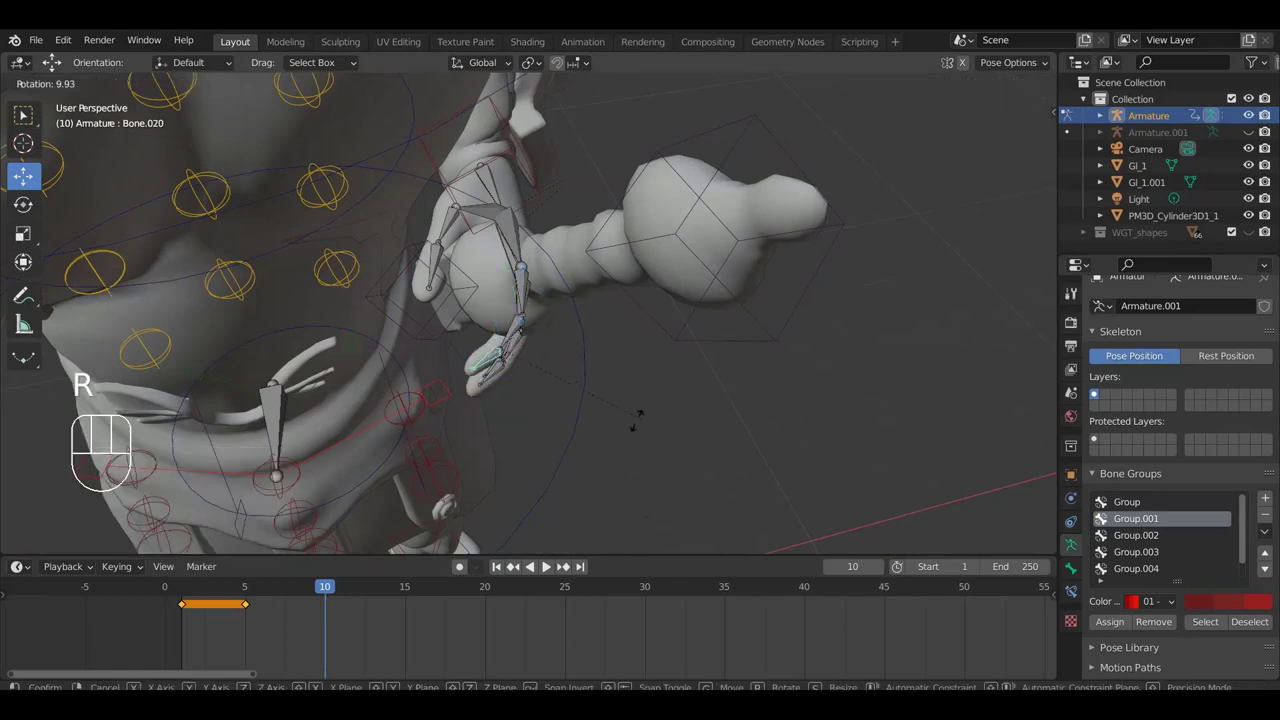
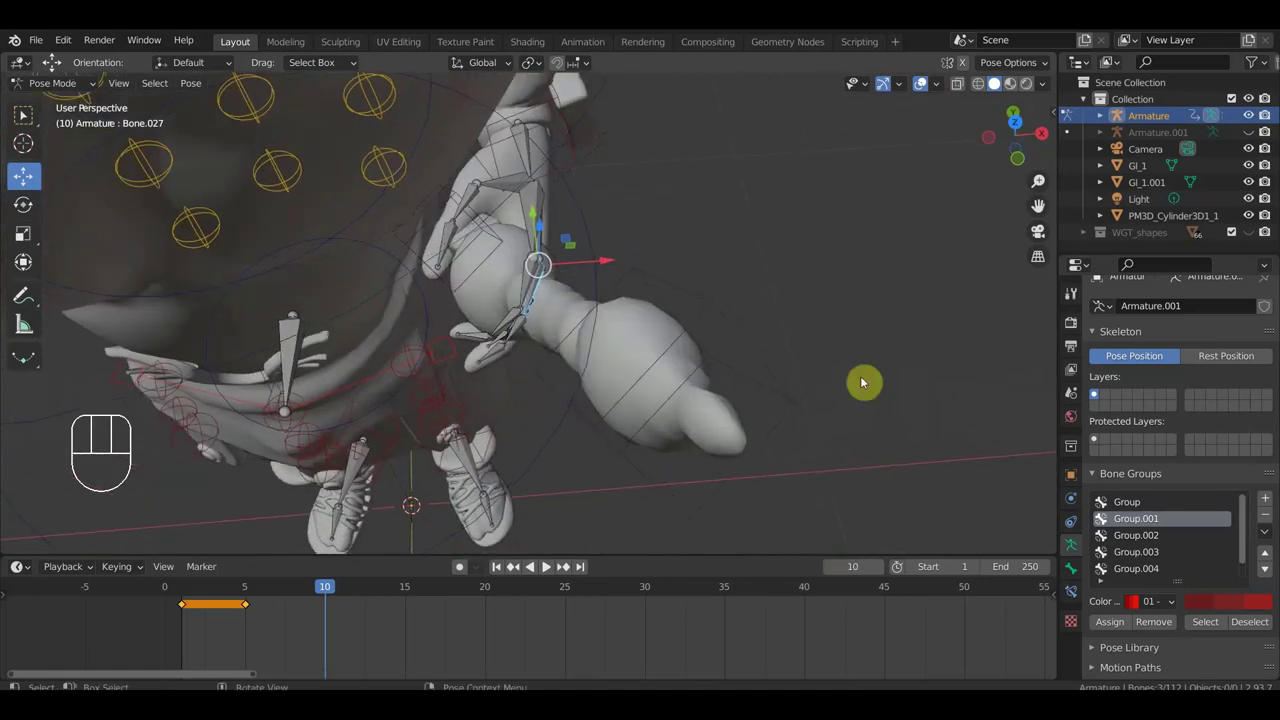
key("t")
key("t")
key("r")
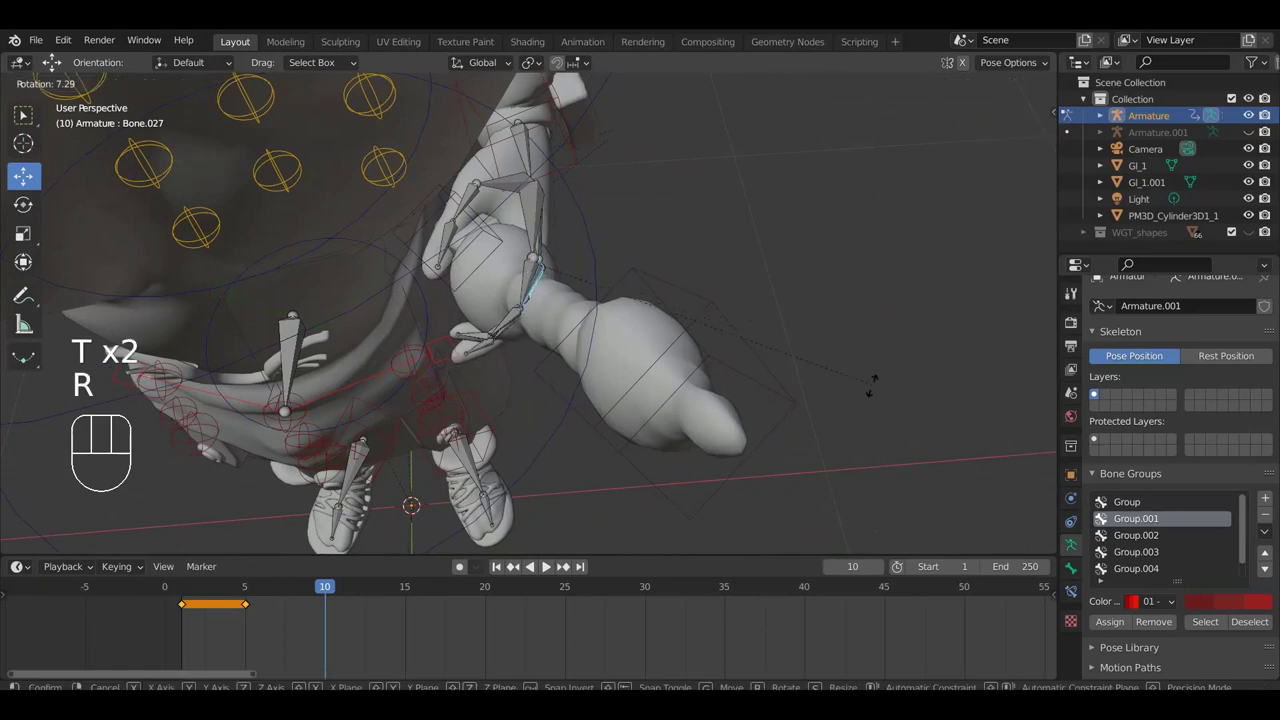
left_click_drag(799, 284, 712, 271)
middle_click(675, 373)
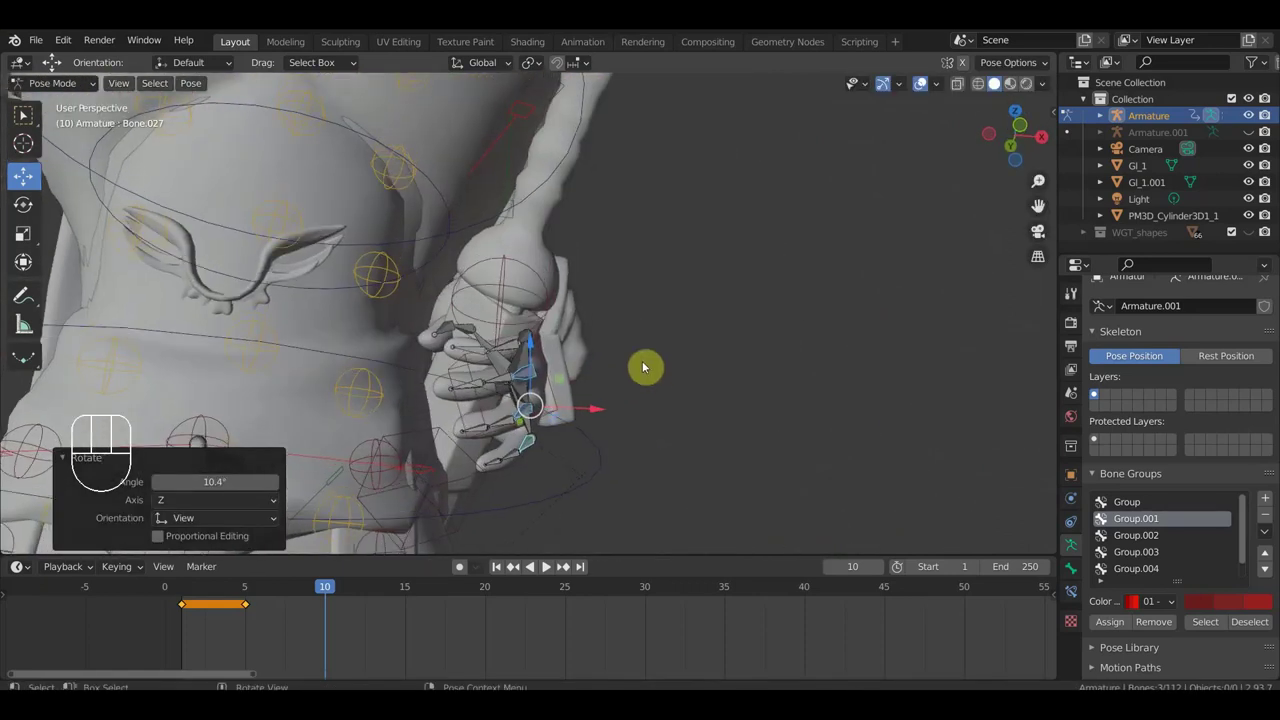
Step: Rotate the remaining finger bones on the grip to close around the hilt
left_click(484, 354)
key("r")
left_click(629, 306)
left_click_drag(567, 365, 482, 367)
left_click_drag(539, 371, 567, 373)
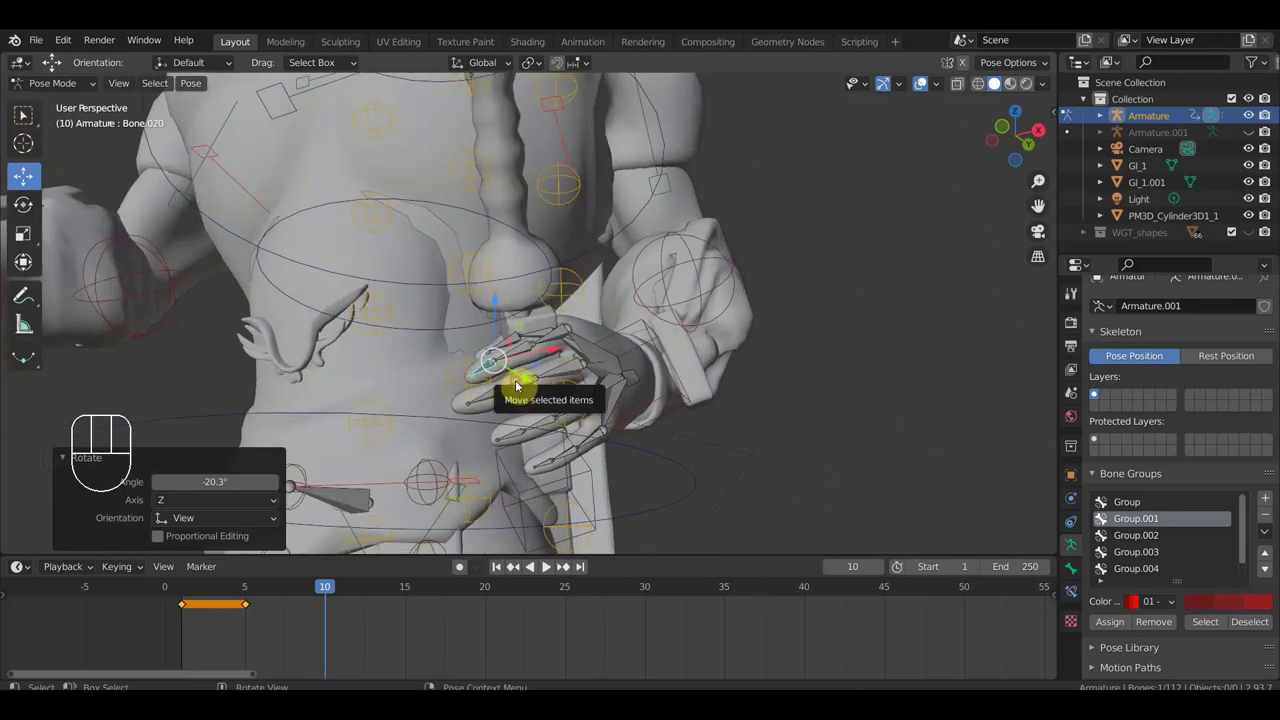
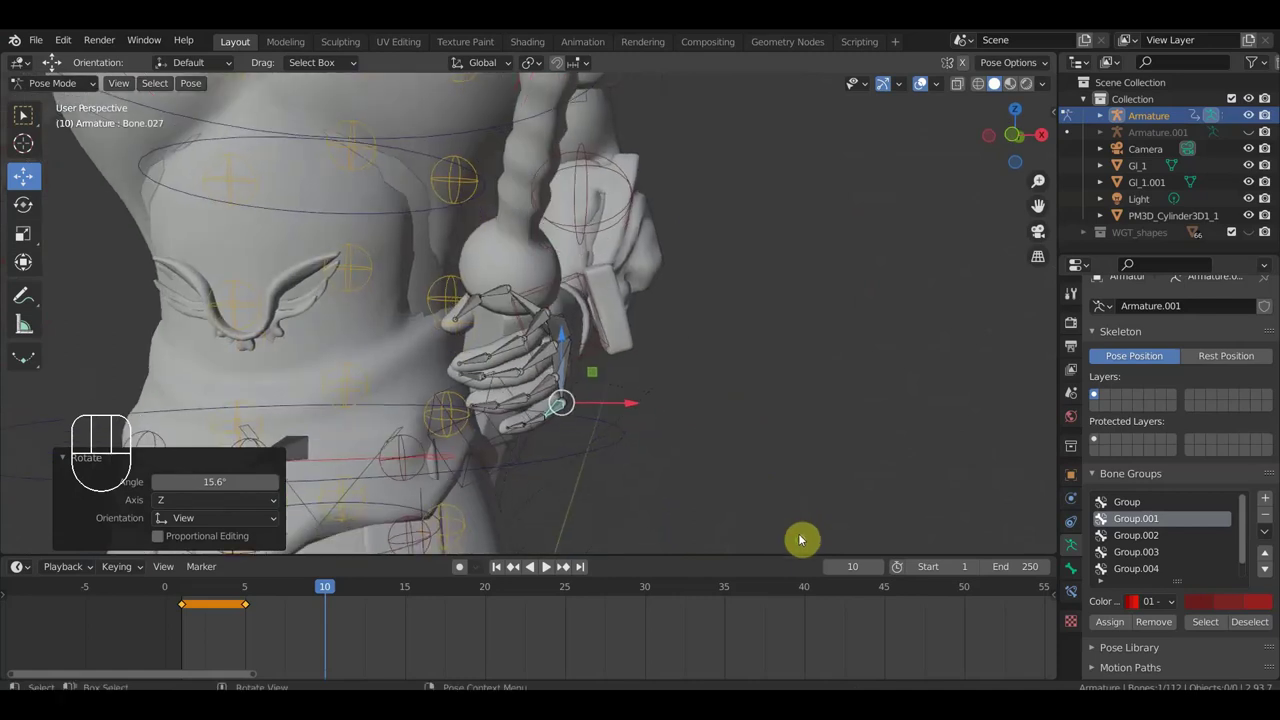
Step: Rotate the thumb bone Bone.014 to tighten the grip on the hilt
left_click_drag(718, 439, 717, 534)
key("r")
left_click(795, 497)
left_click_drag(793, 473, 673, 352)
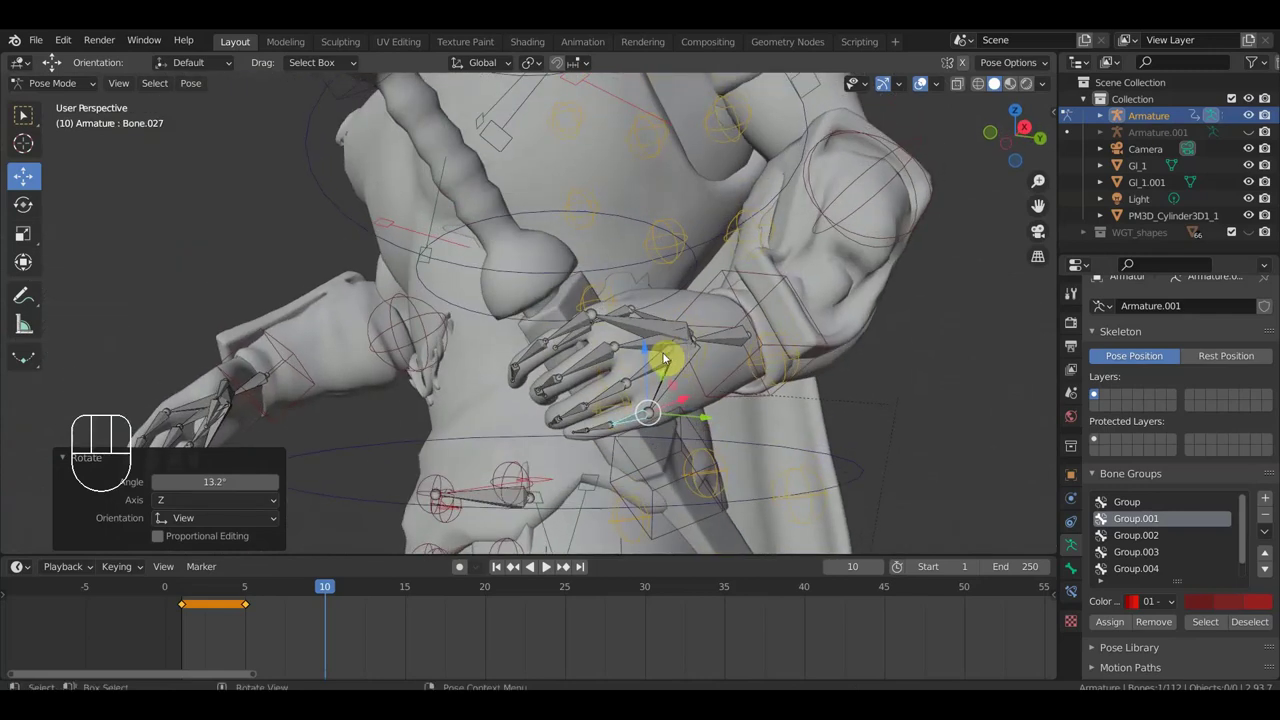
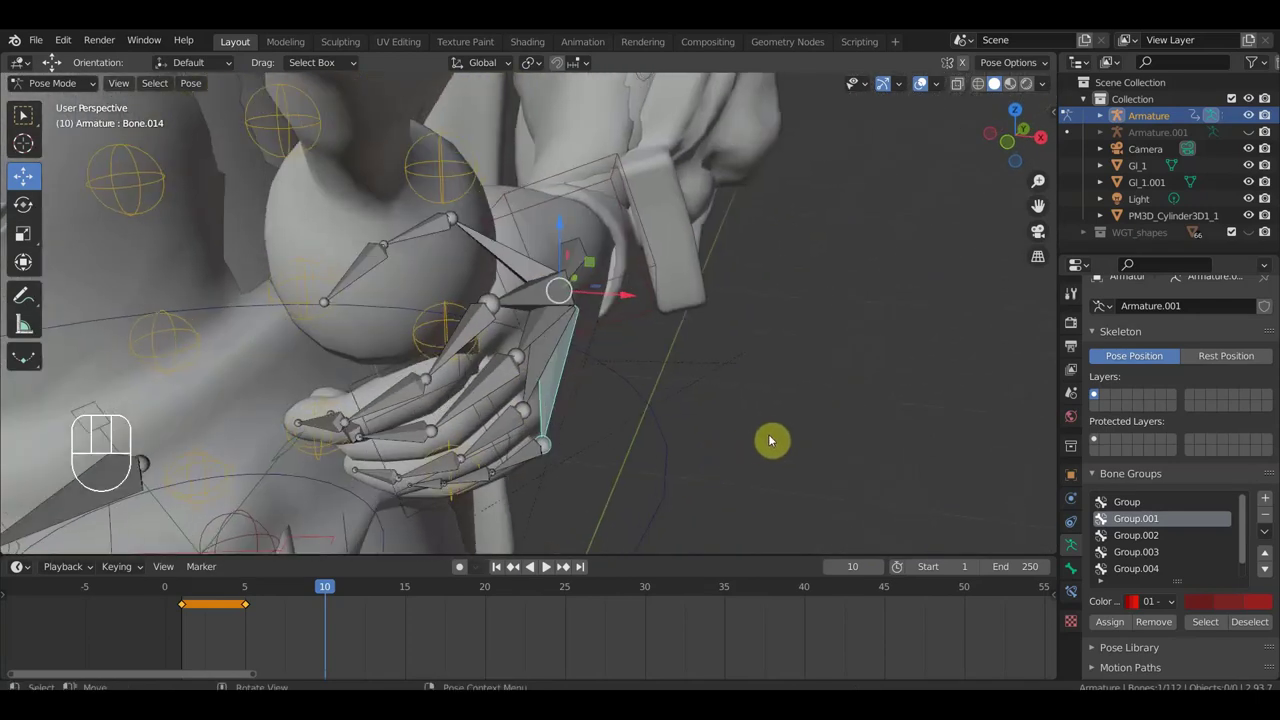
key("r")
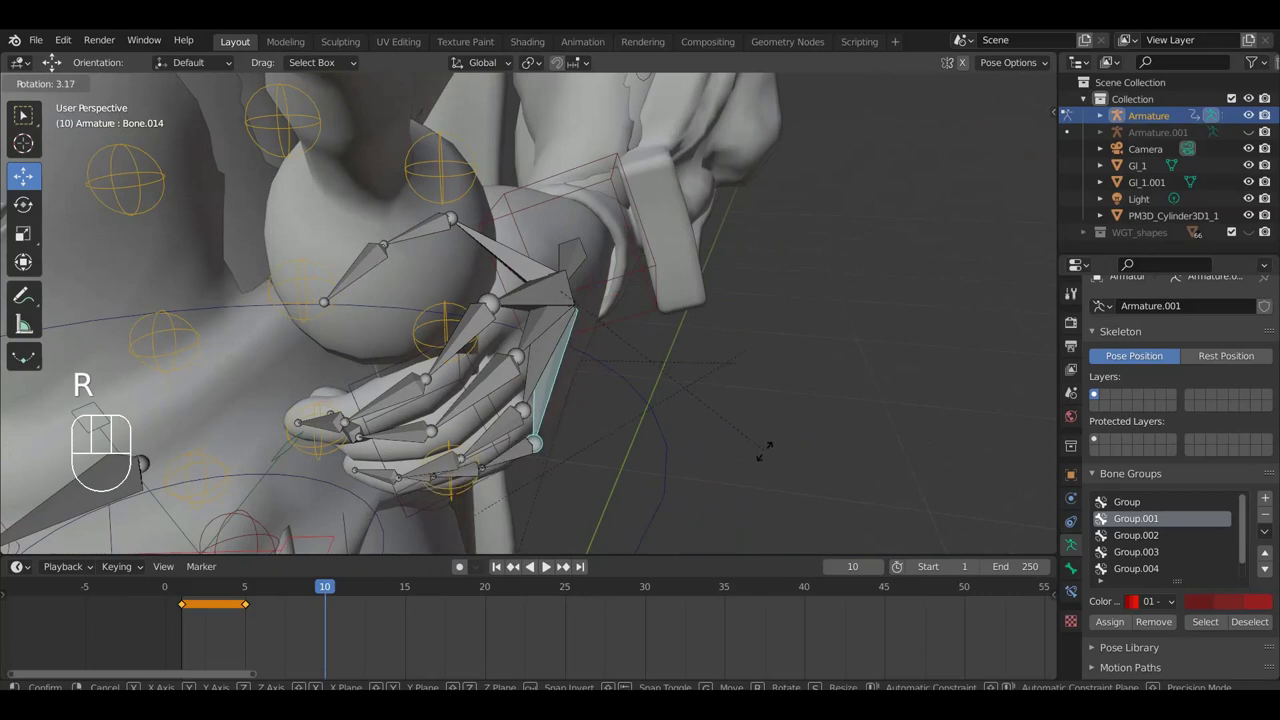
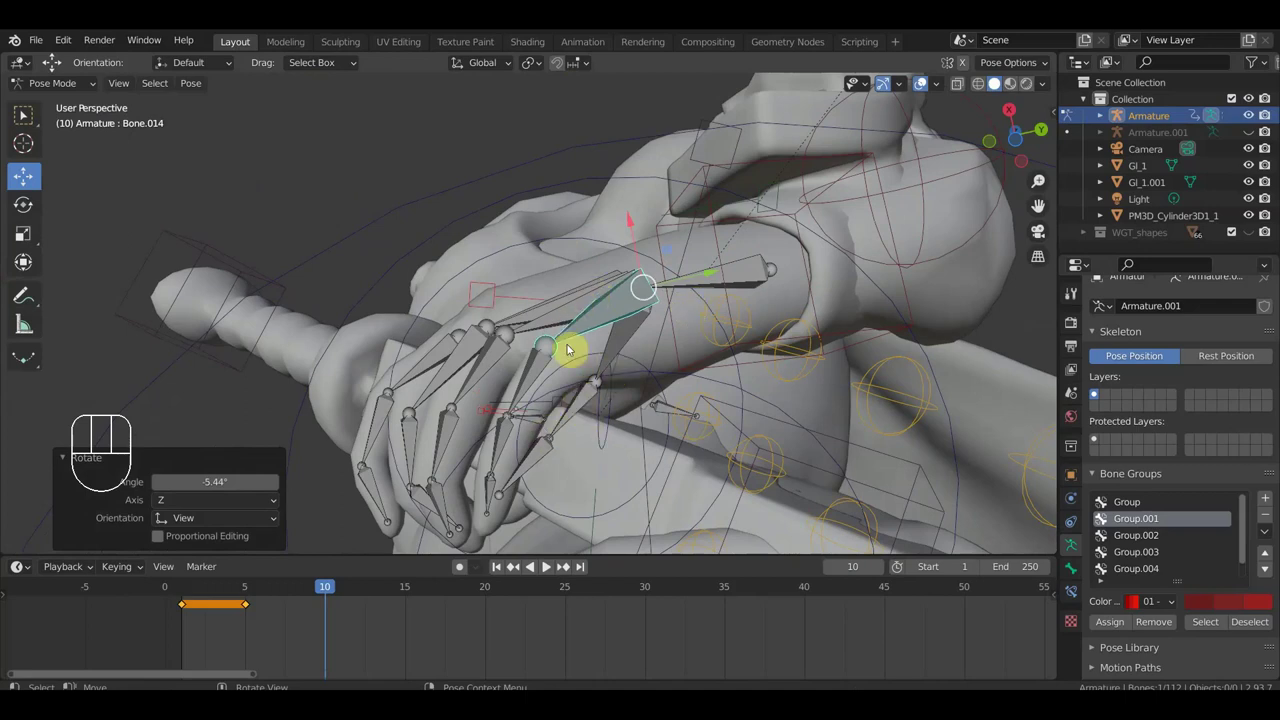
left_click_drag(634, 347, 708, 362)
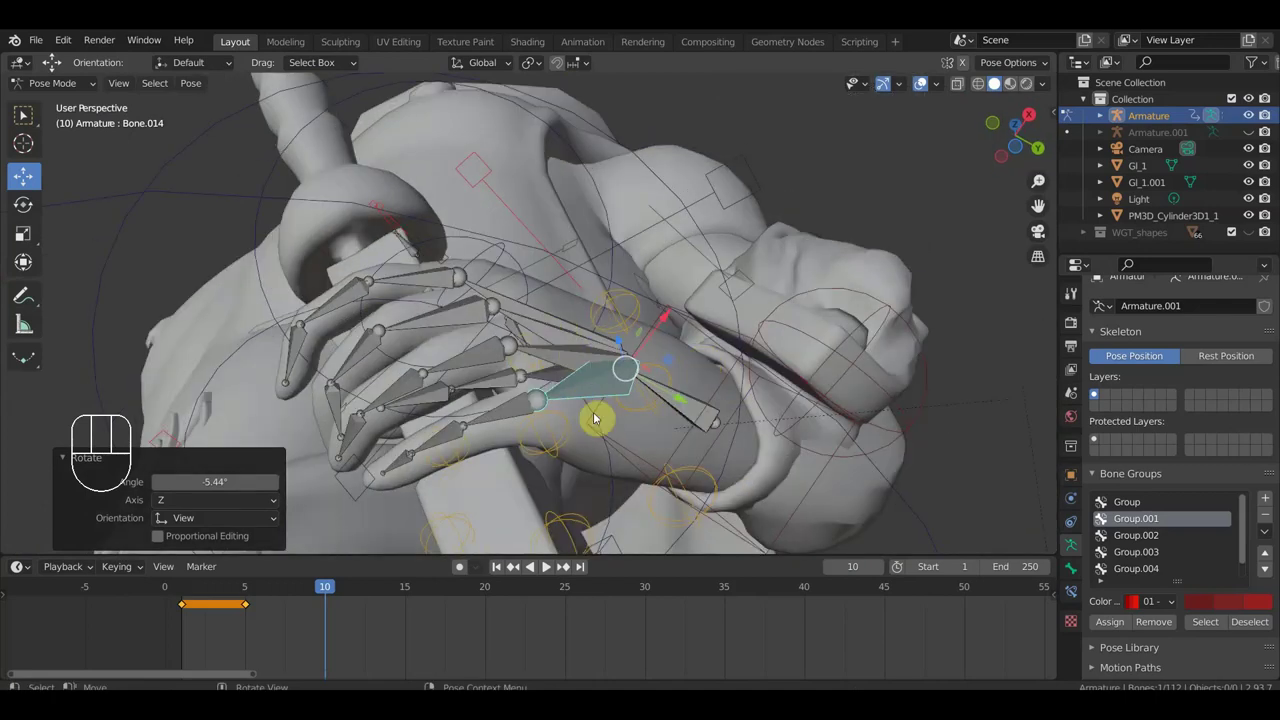
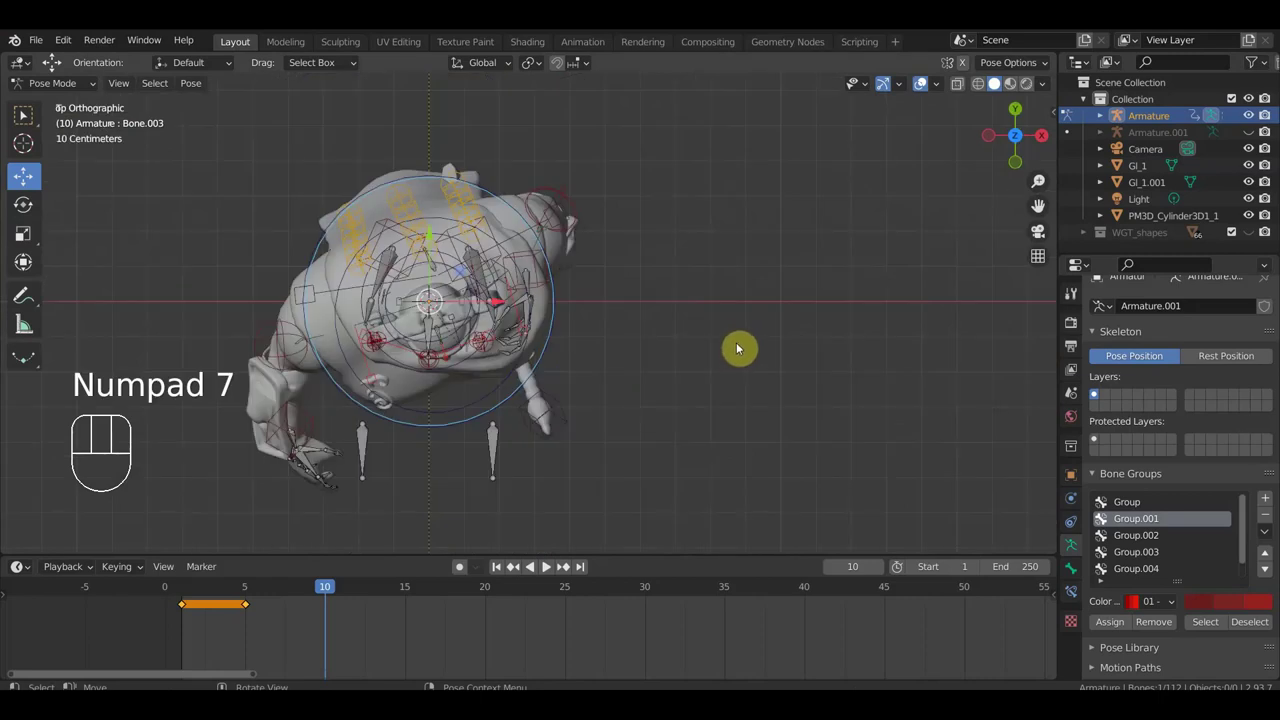
Step: Twist the torso bone Bone.003 slightly further
key("r")
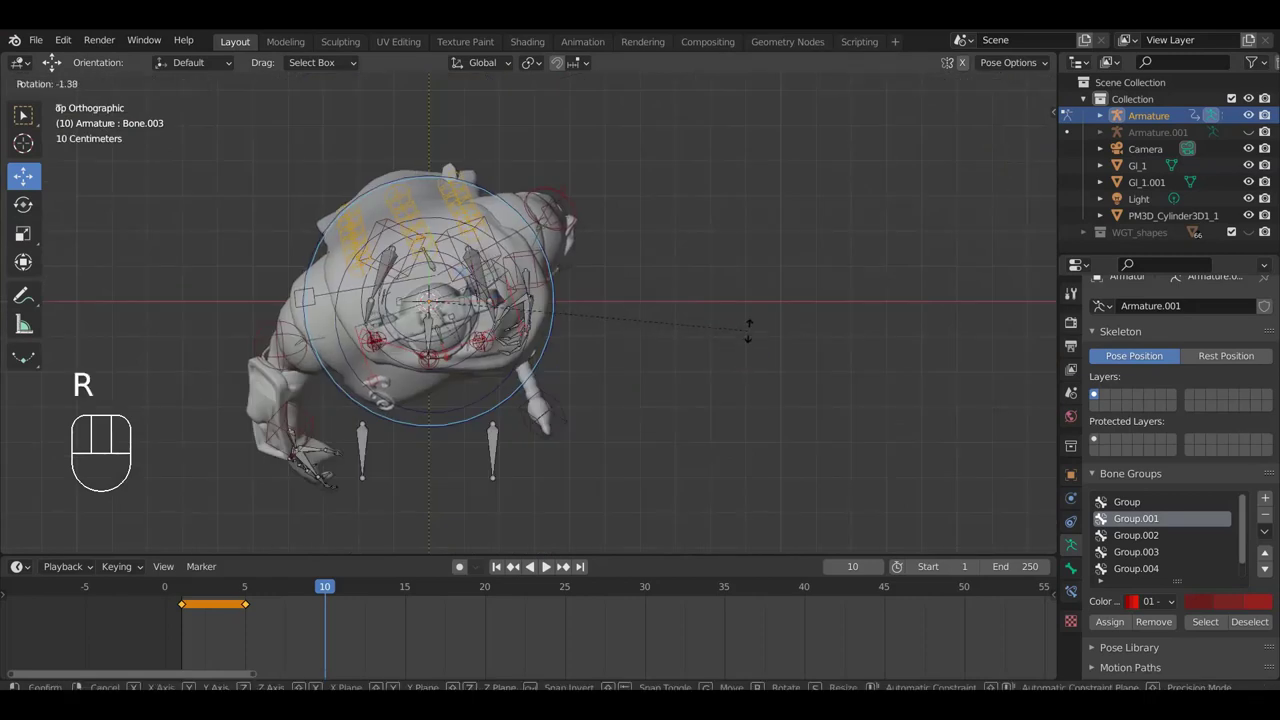
left_click_drag(755, 341, 731, 211)
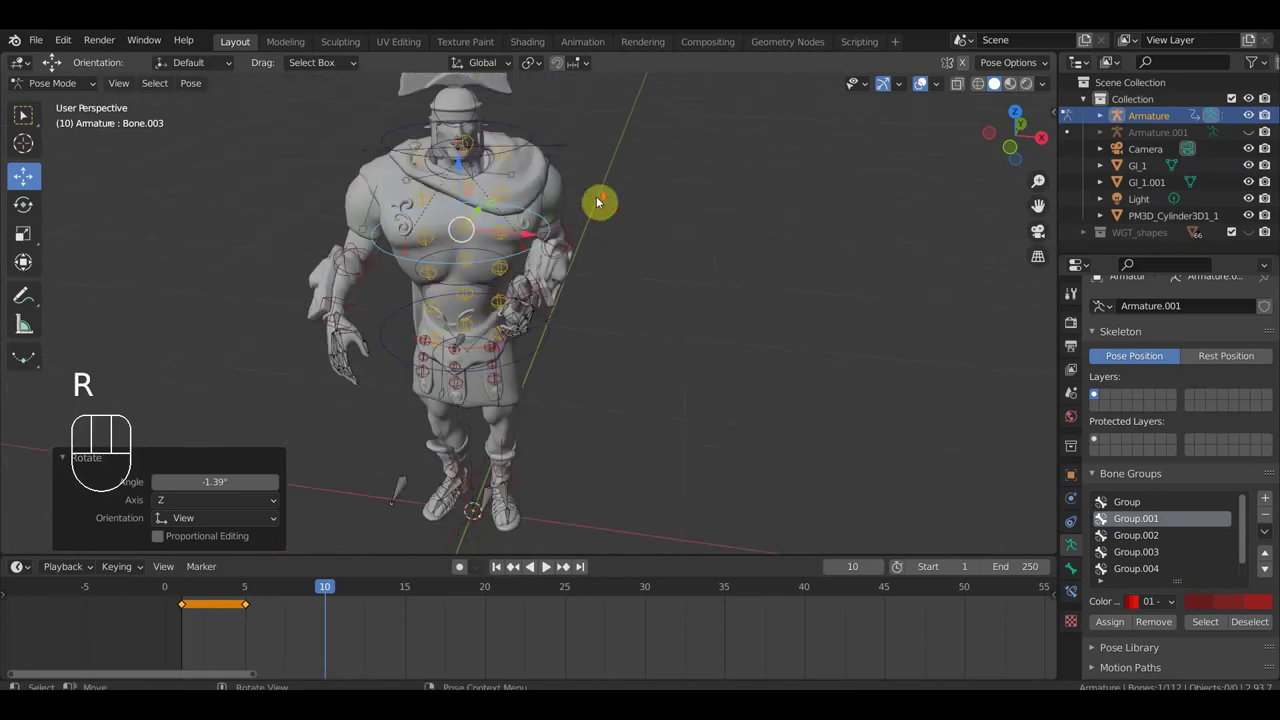
left_click_drag(563, 210, 550, 259)
Step: Turn the head bone Bone.005 slightly from top view
left_click(539, 164)
key("KP_7")
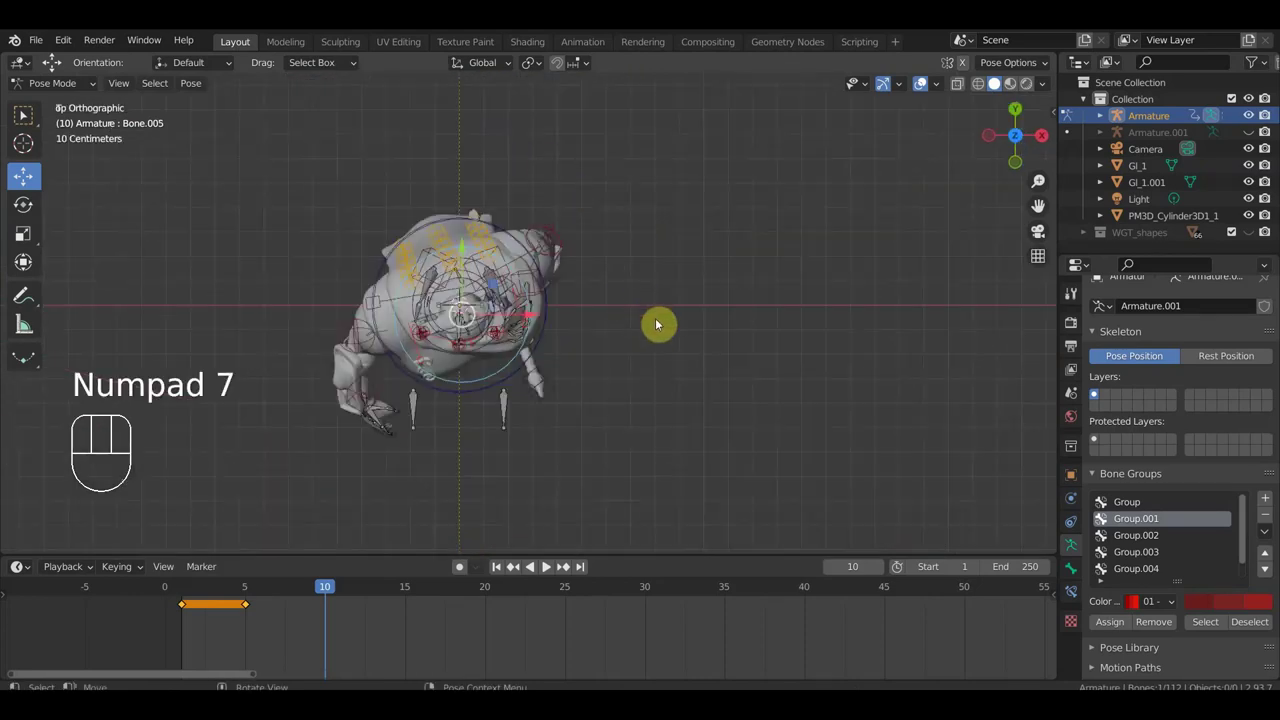
key("r")
left_click(655, 404)
left_click_drag(661, 367, 683, 196)
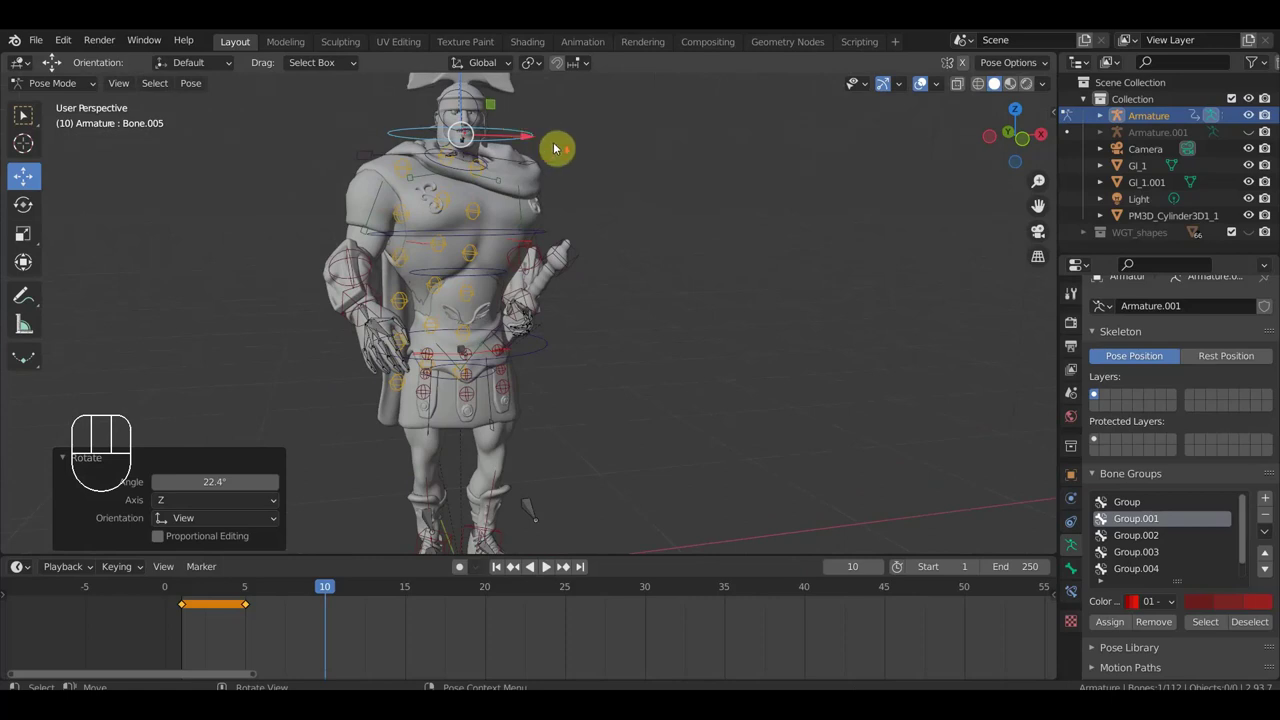
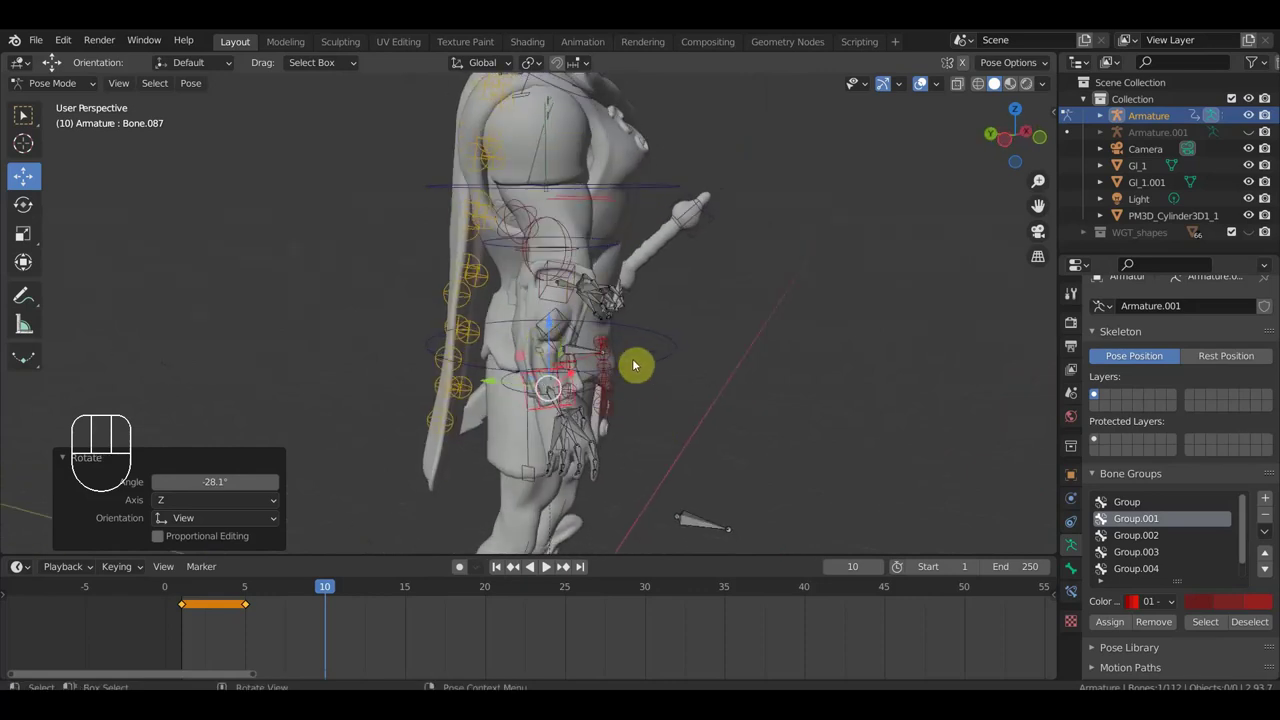
Step: Place the free hand beside the hip and check the pose from the front
key("g")
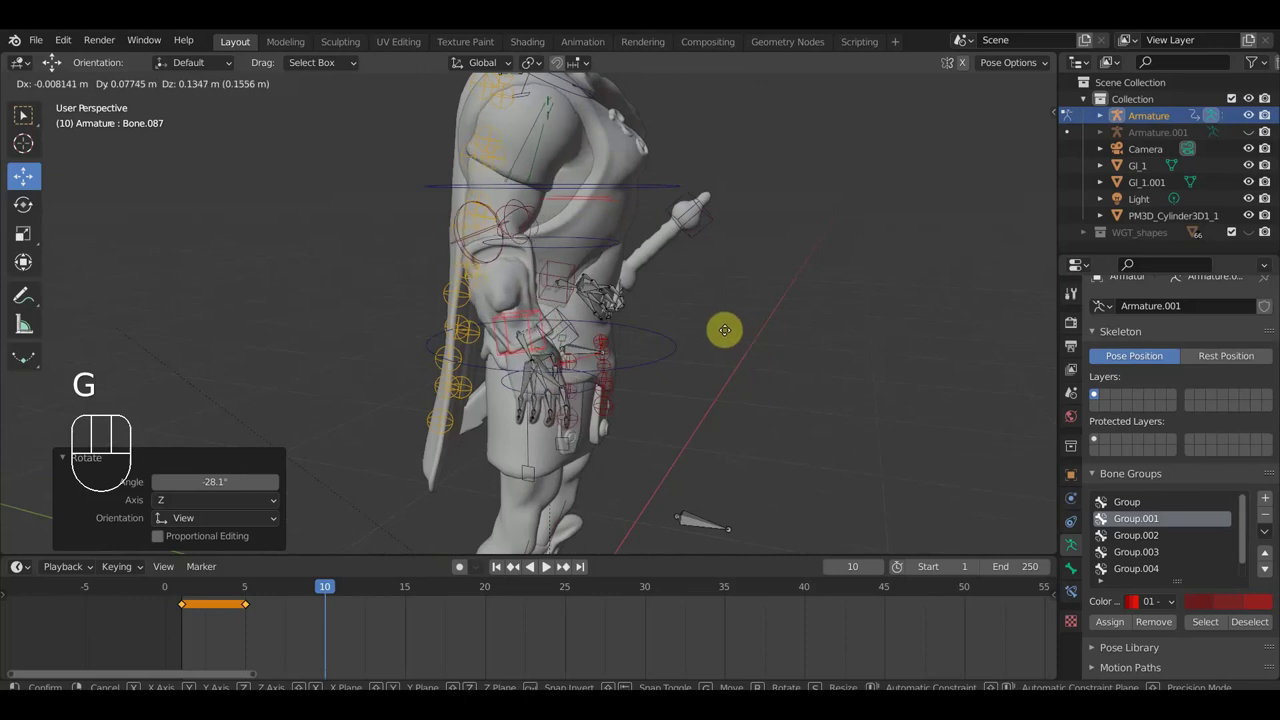
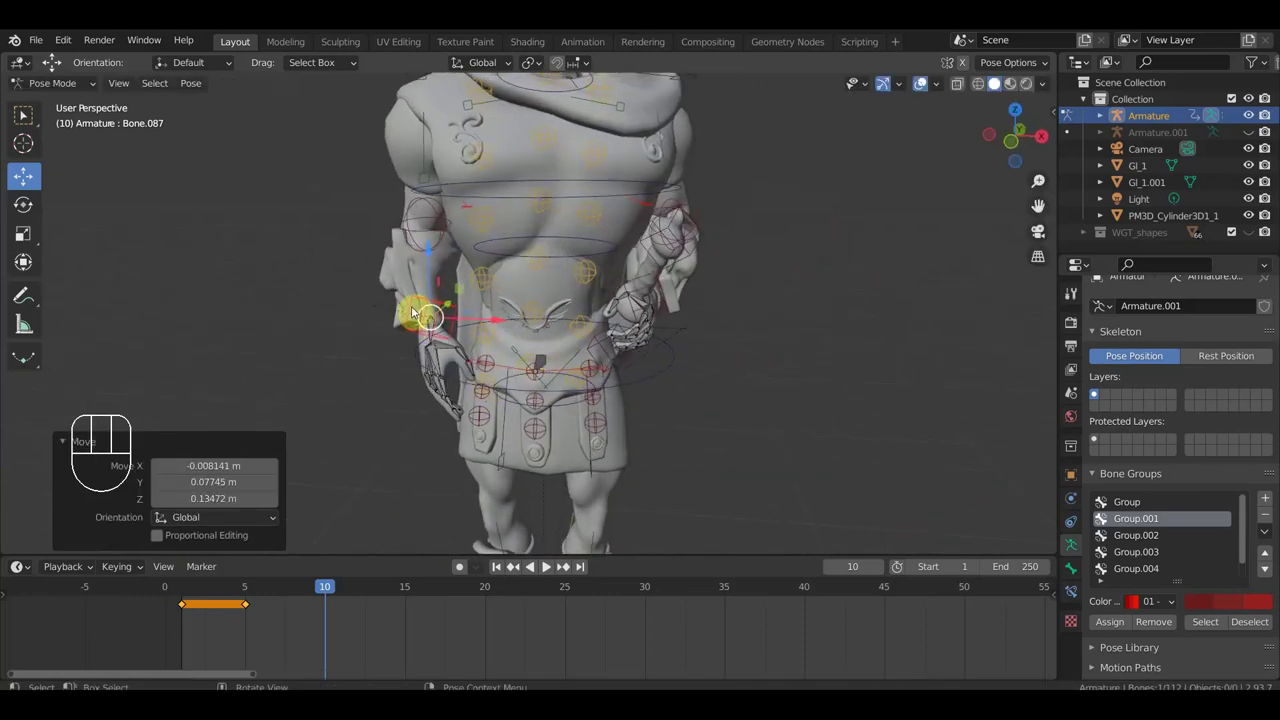
left_click_drag(582, 331, 591, 374)
left_click_drag(607, 371, 601, 344)
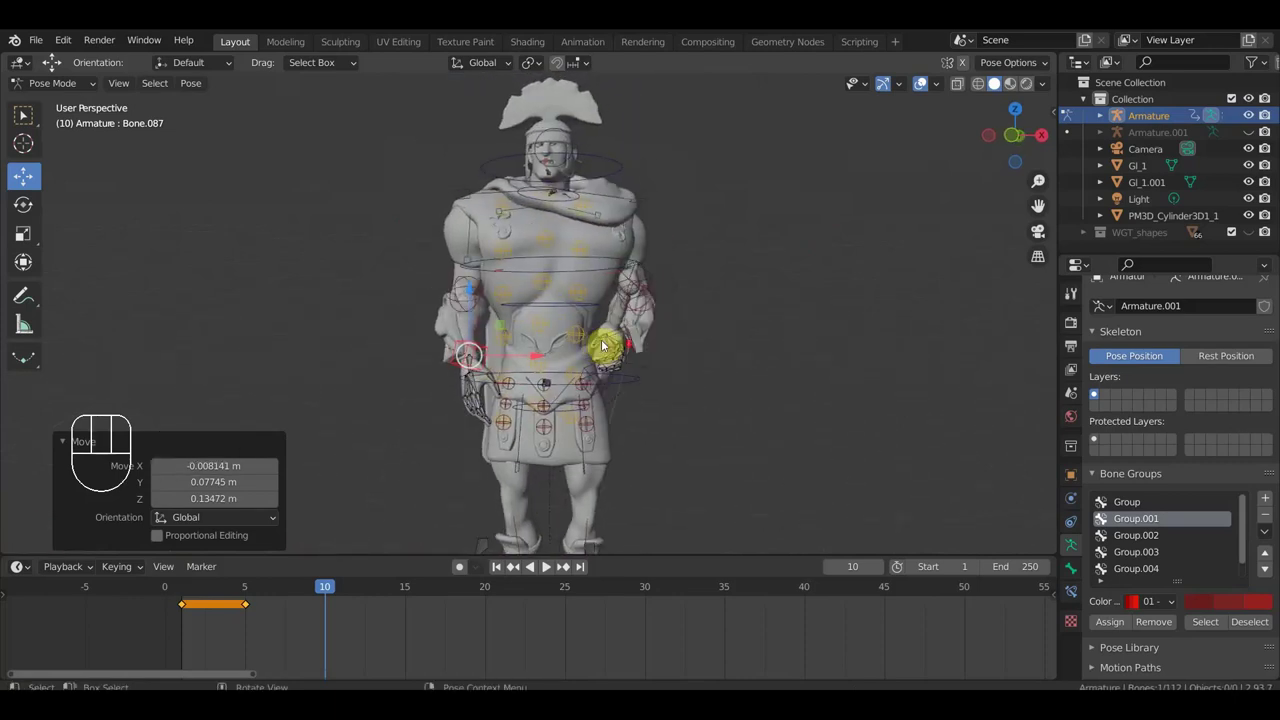
scroll("up", 3)
left_click_drag(681, 351, 679, 296)
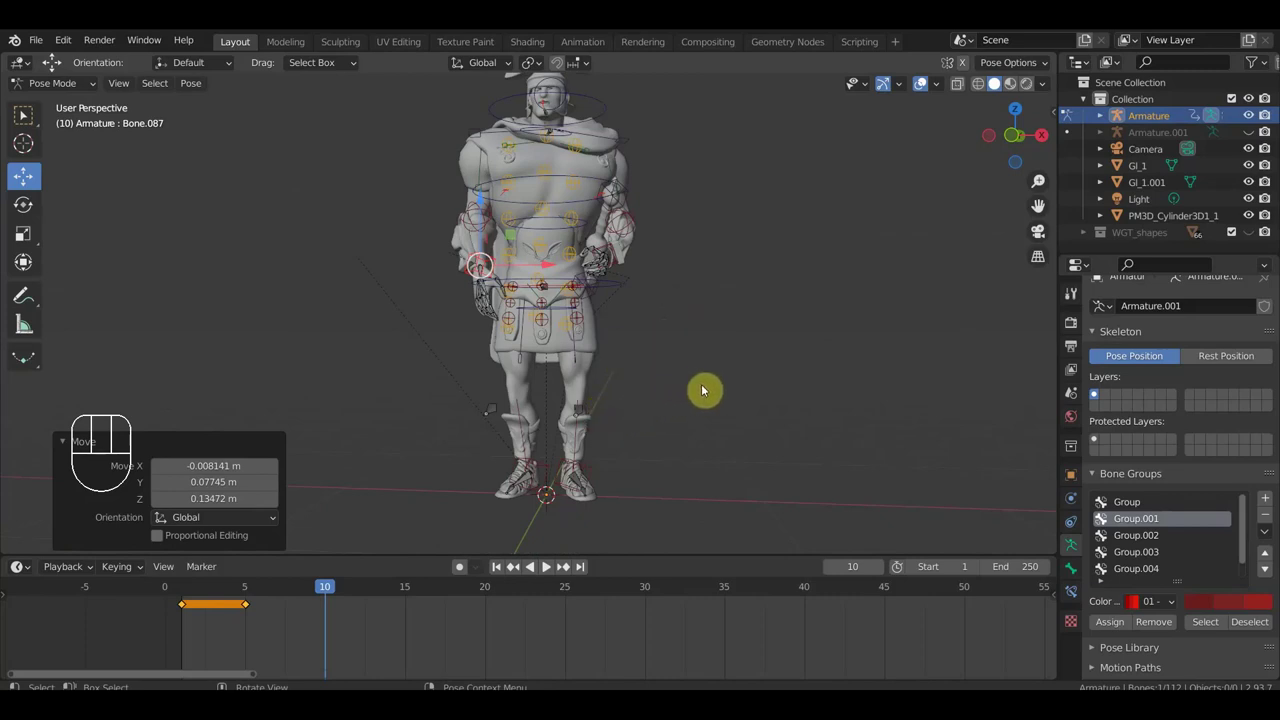
key("KP_1")
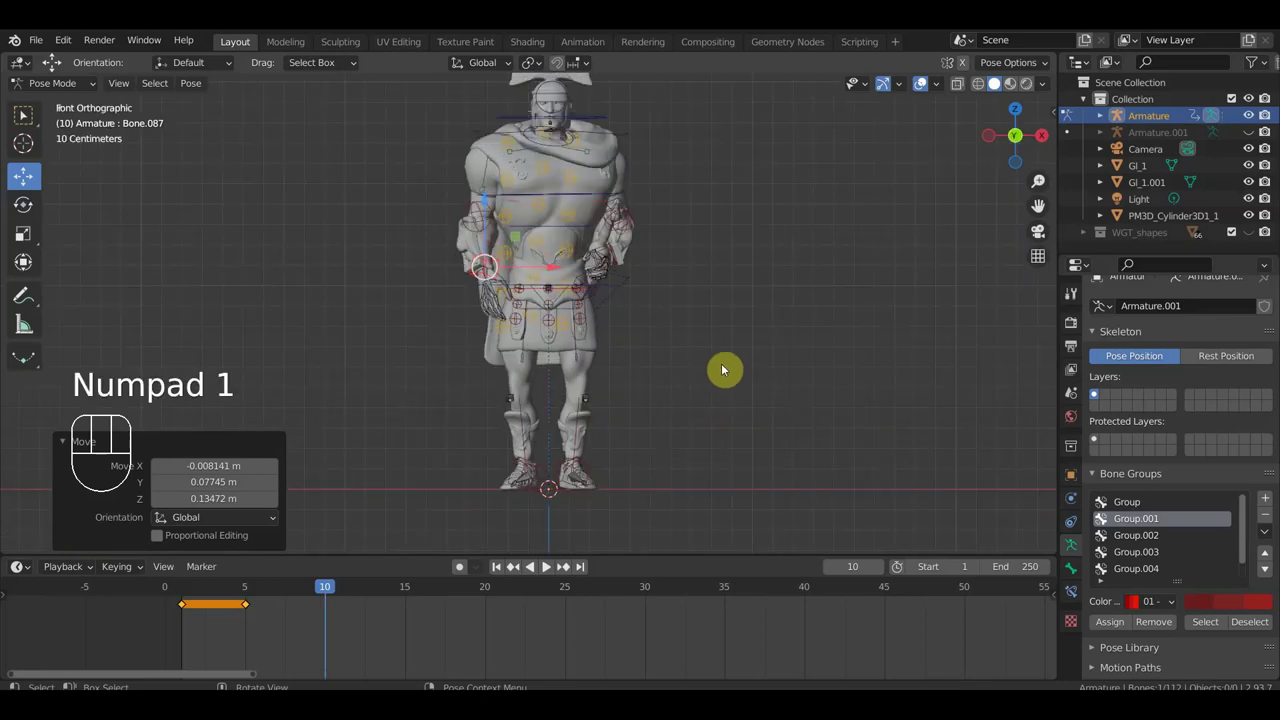
left_click_drag(728, 373, 723, 408)
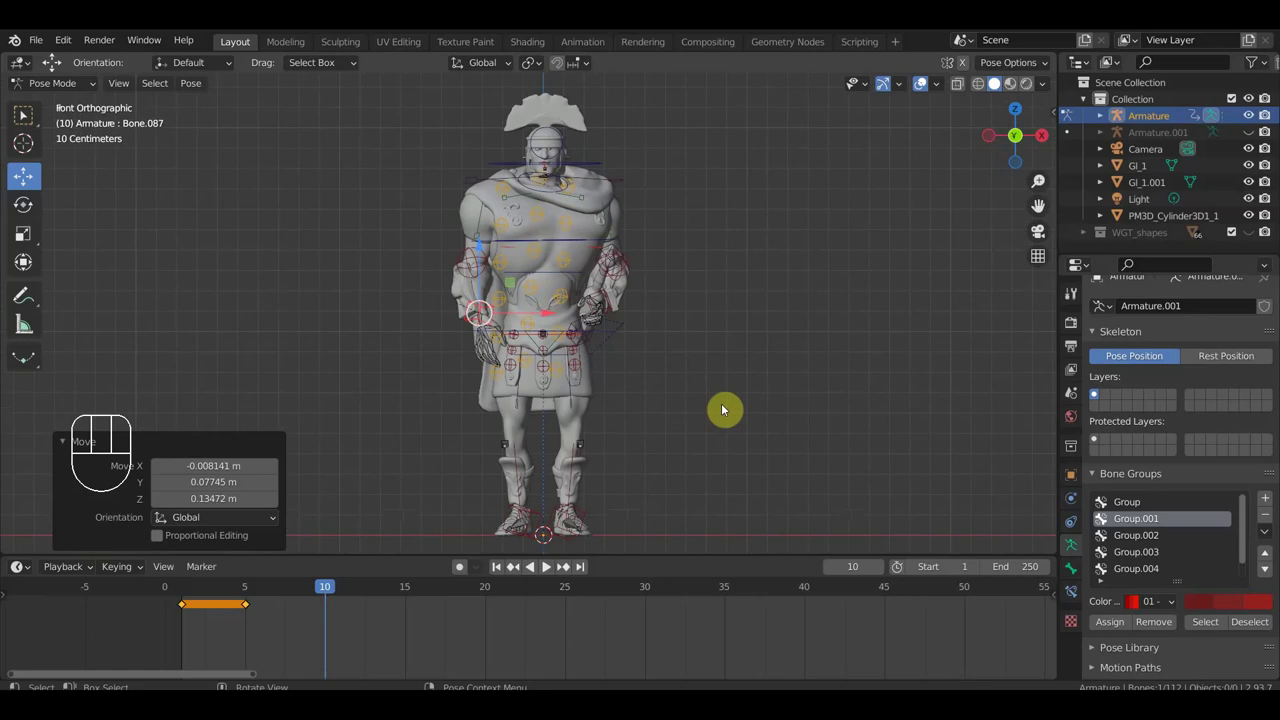
Step: Keyframe the whole rig's pose at frame 10
key("i")
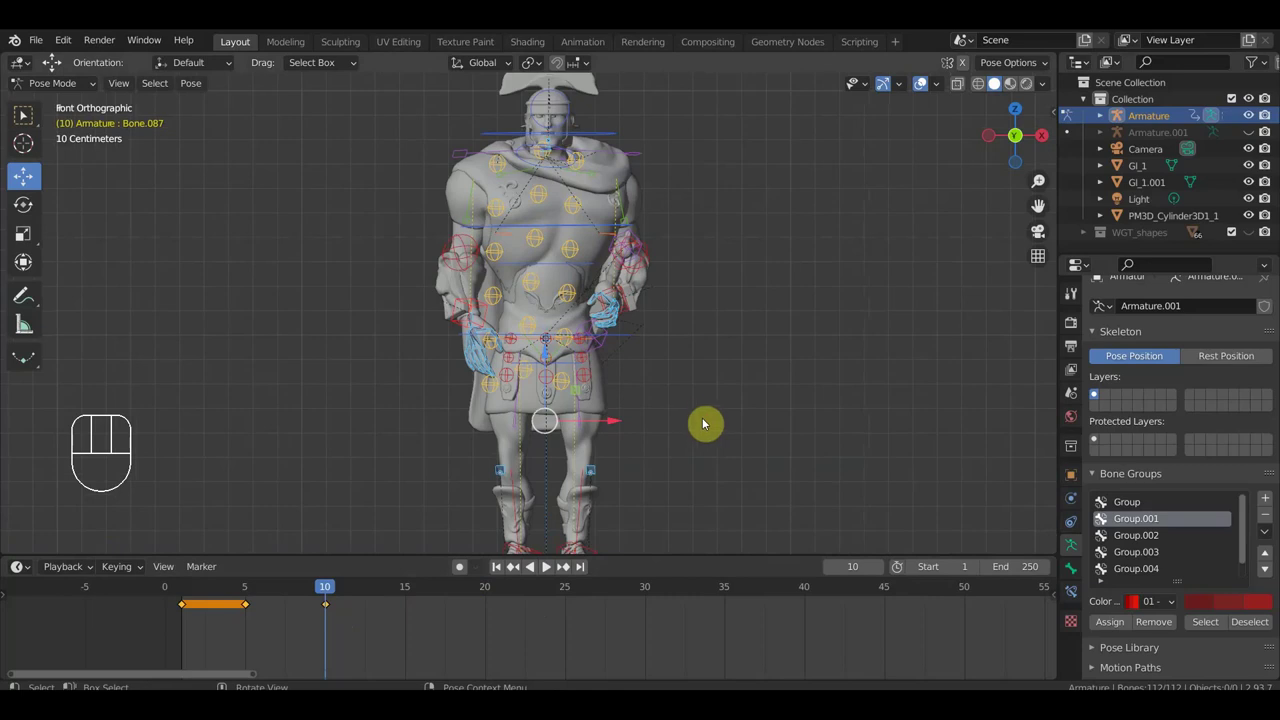
left_click_drag(712, 417, 635, 447)
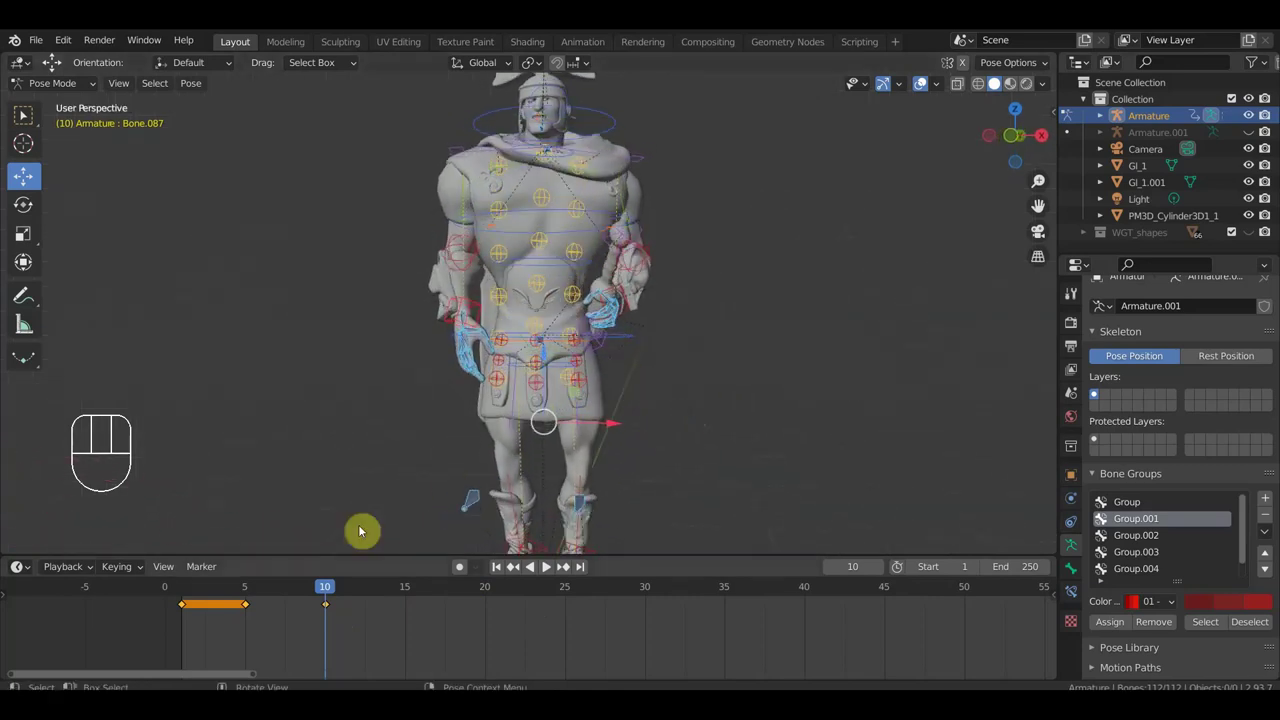
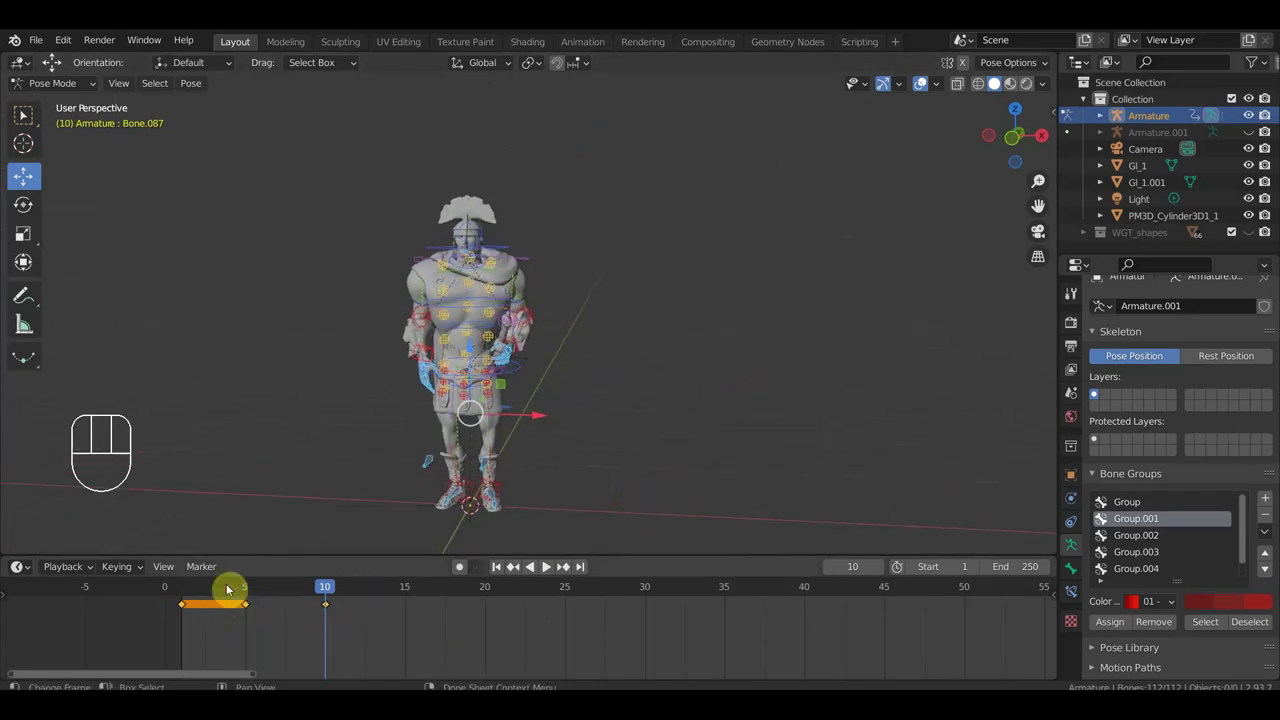
Step: Set the animation start frame to 10 and move the view in on the sword hand
double_click(985, 573)
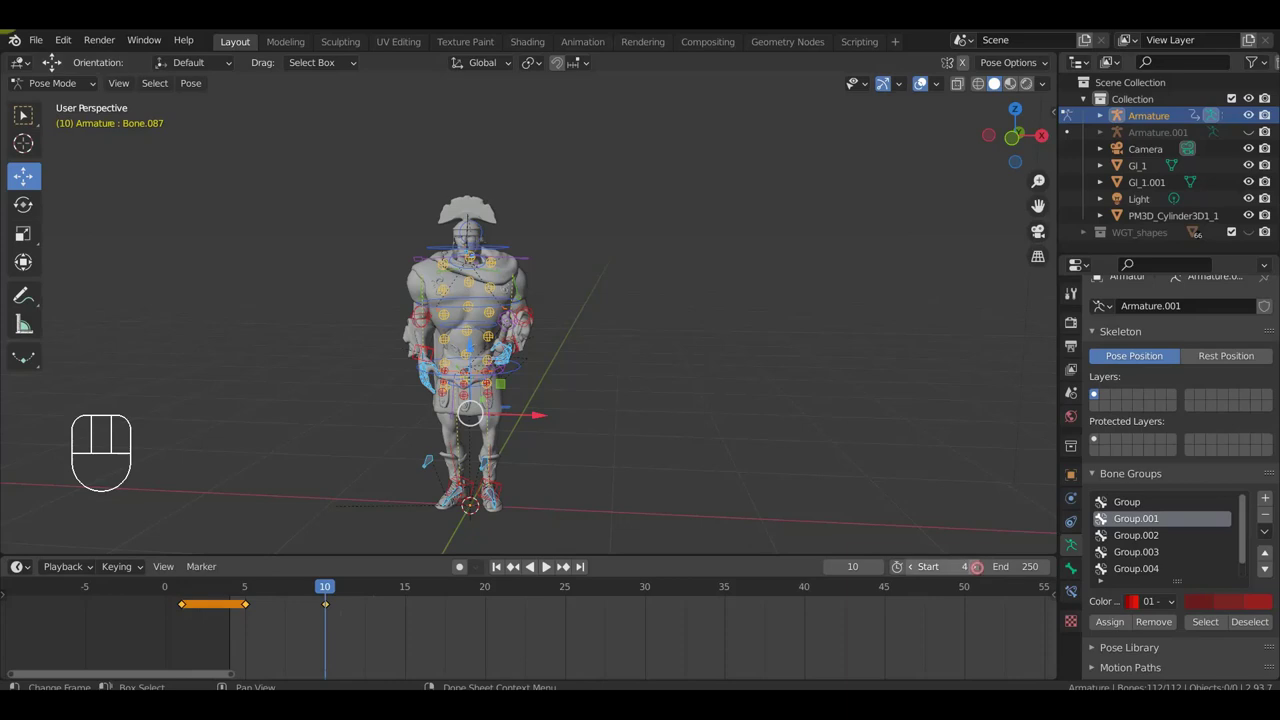
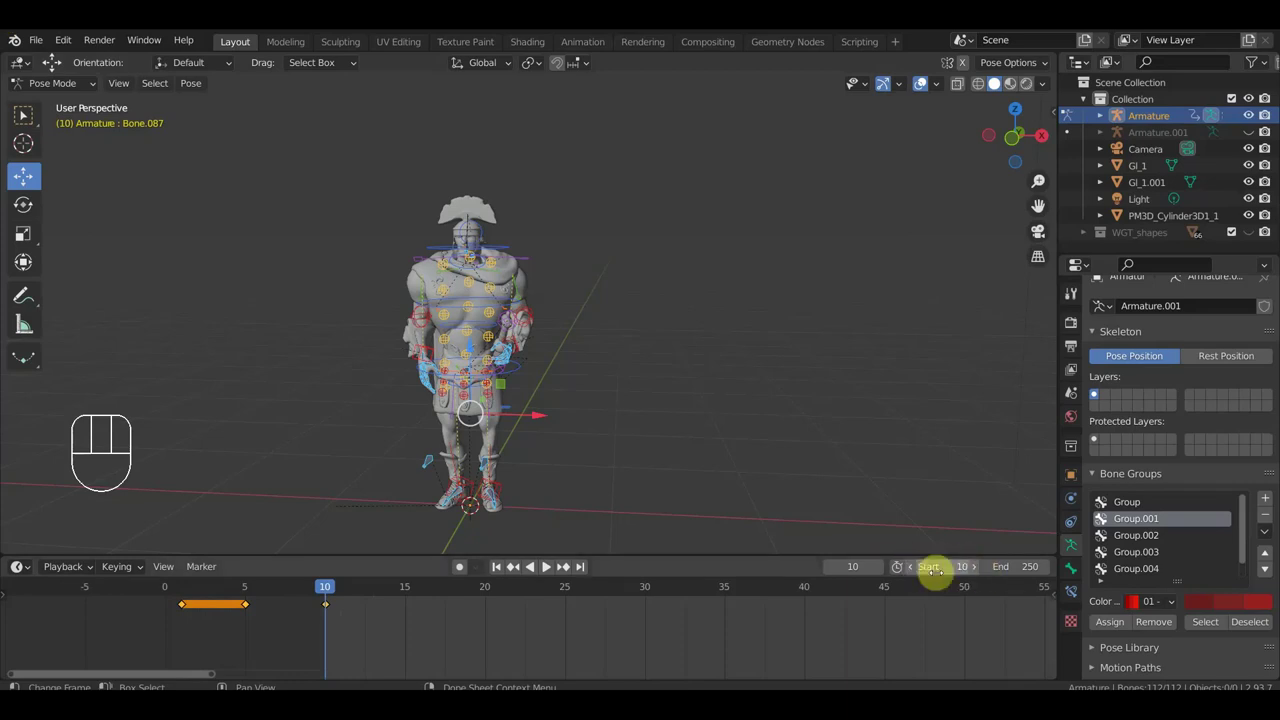
left_click_drag(768, 428, 779, 405)
left_click_drag(786, 401, 850, 379)
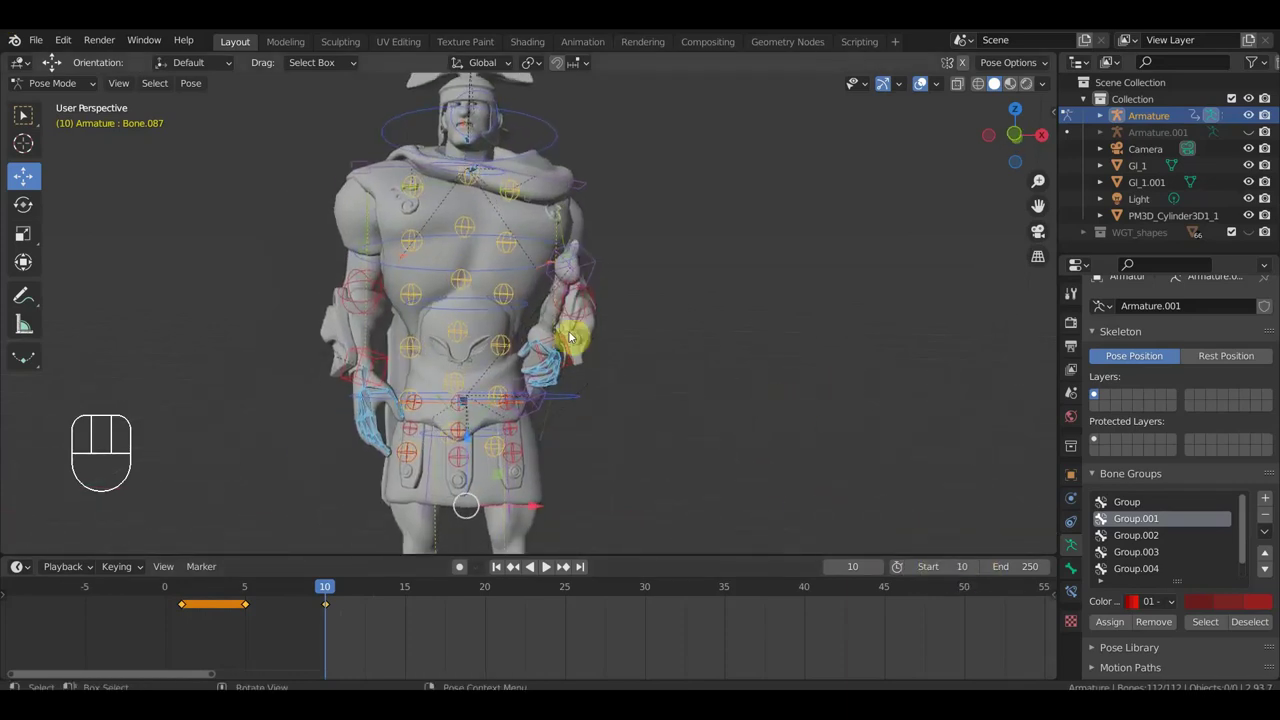
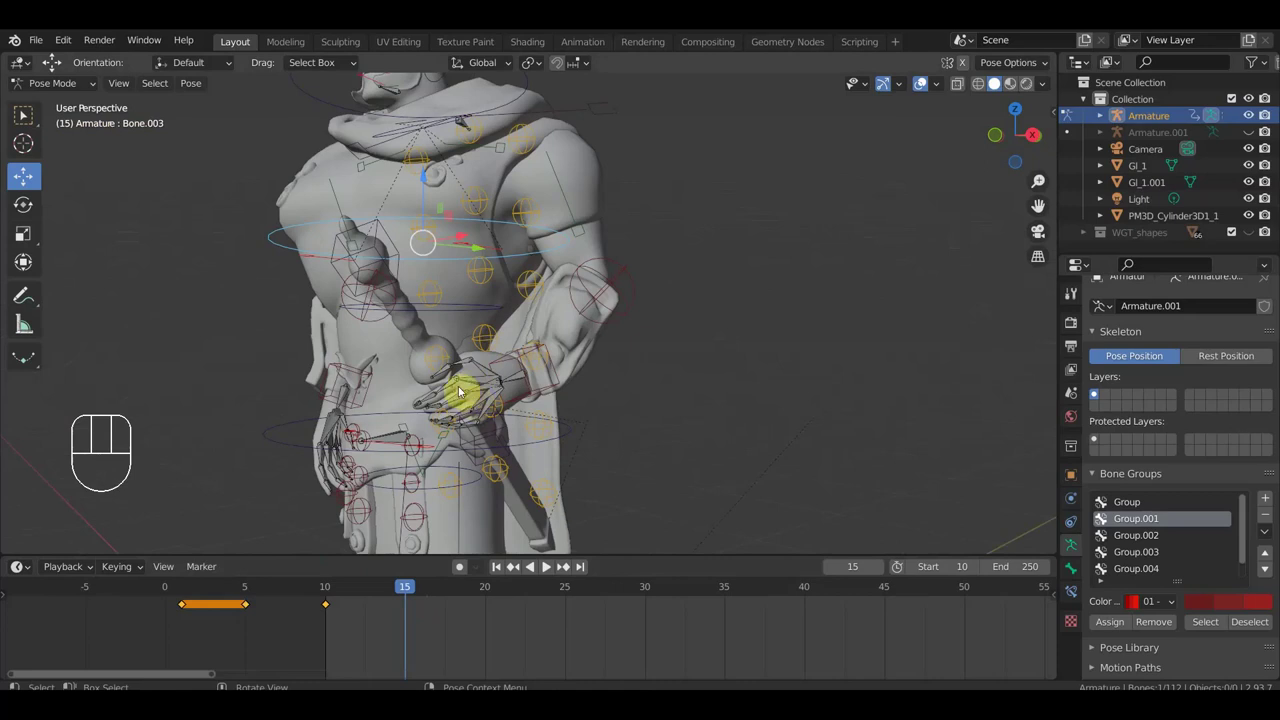
left_click_drag(509, 401, 583, 402)
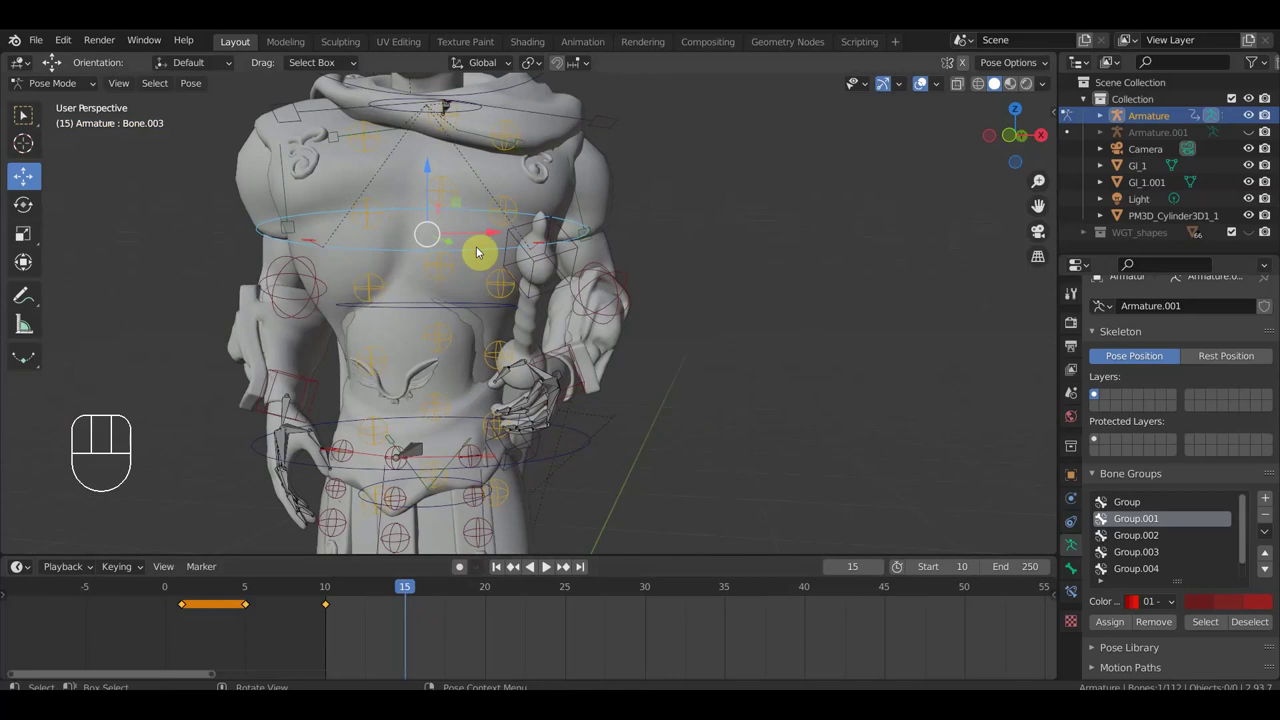
key("KP_7")
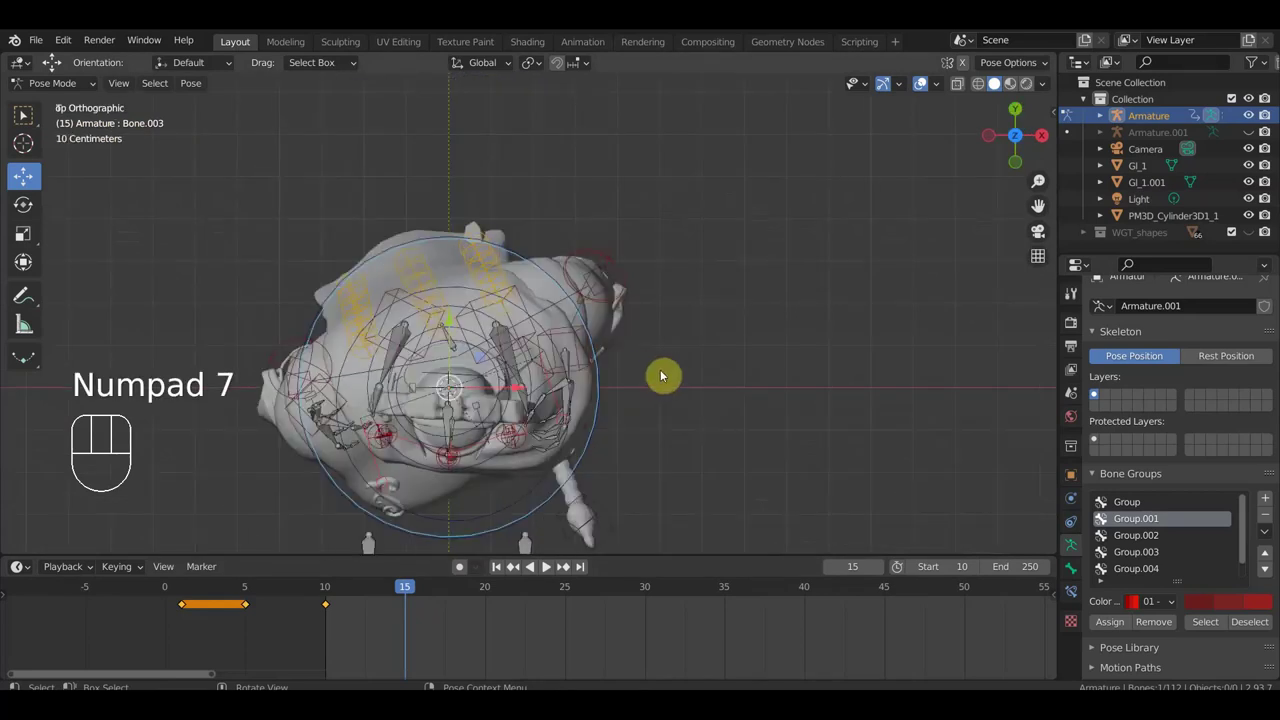
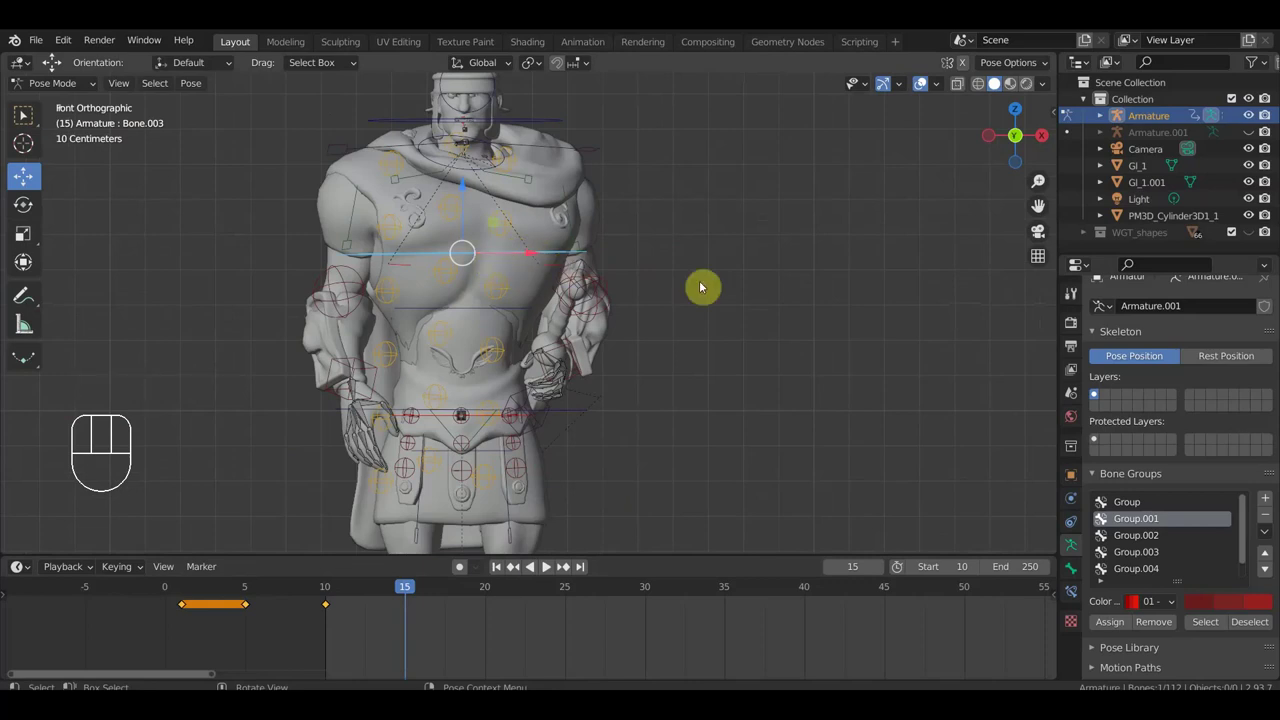
key("alt+g")
key("alt+r")
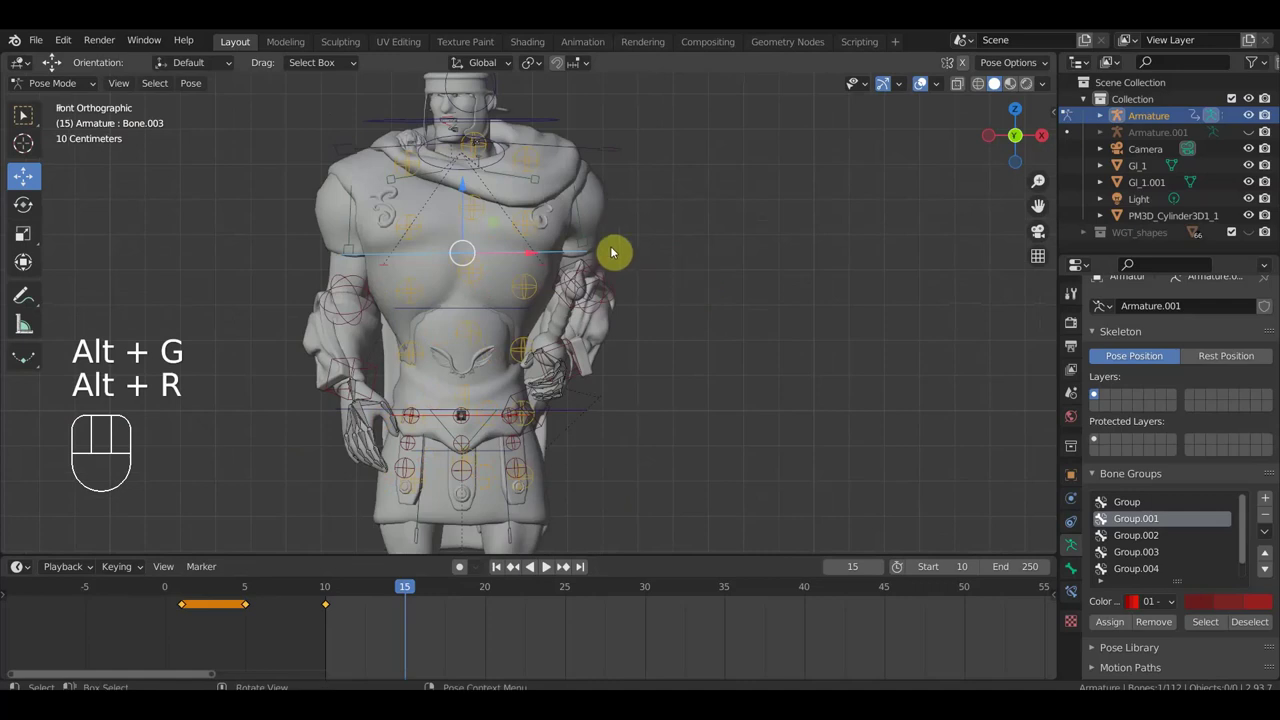
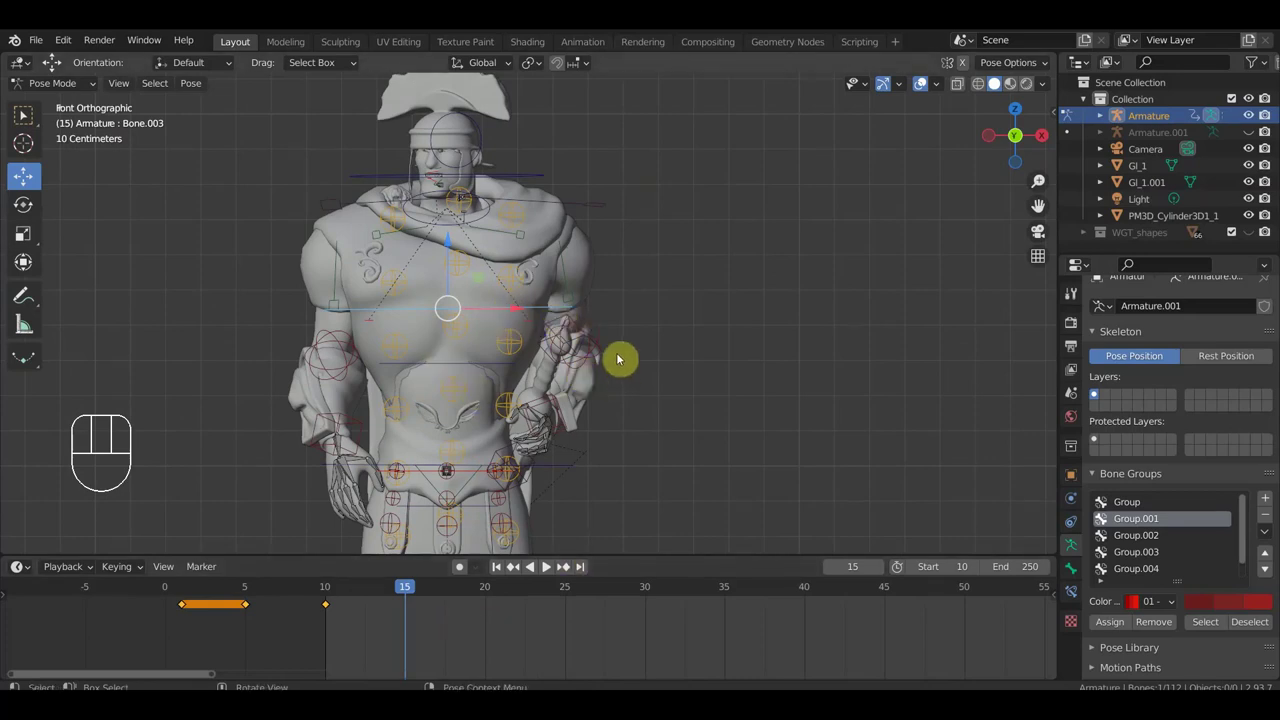
left_click_drag(622, 301, 599, 327)
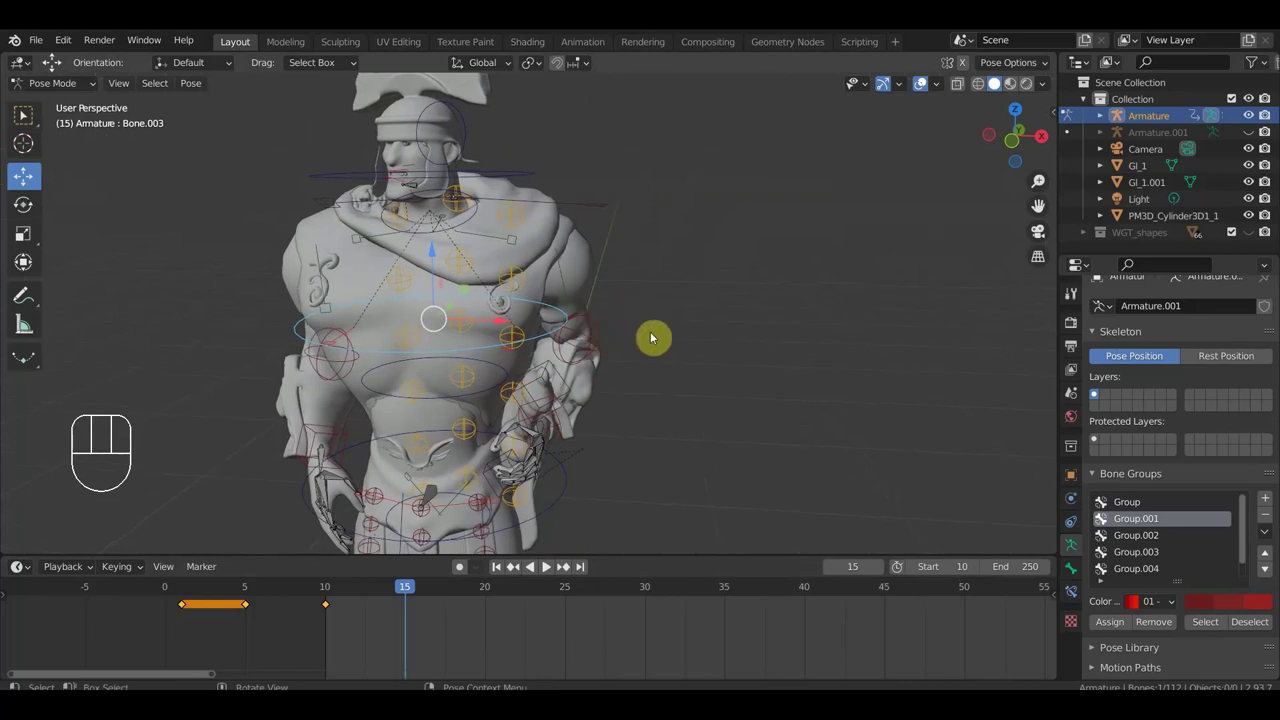
left_click_drag(641, 357, 658, 346)
key("KP_1")
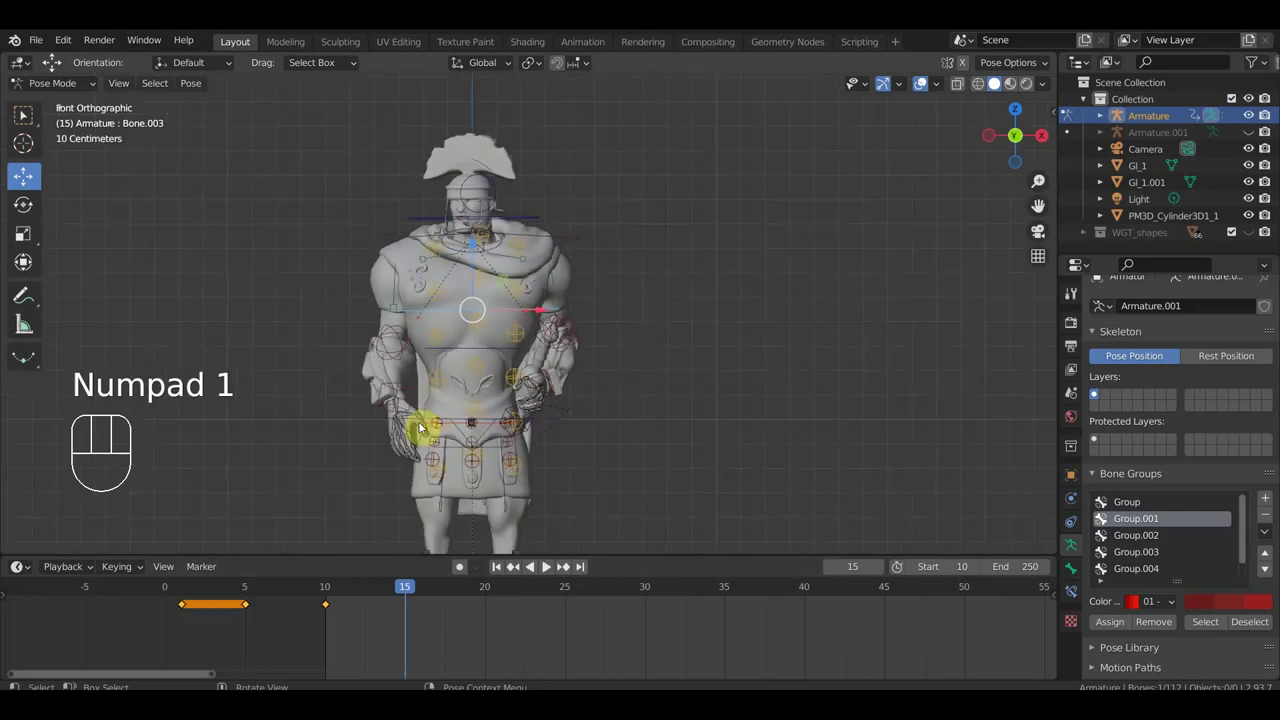
left_click_drag(517, 394, 536, 356)
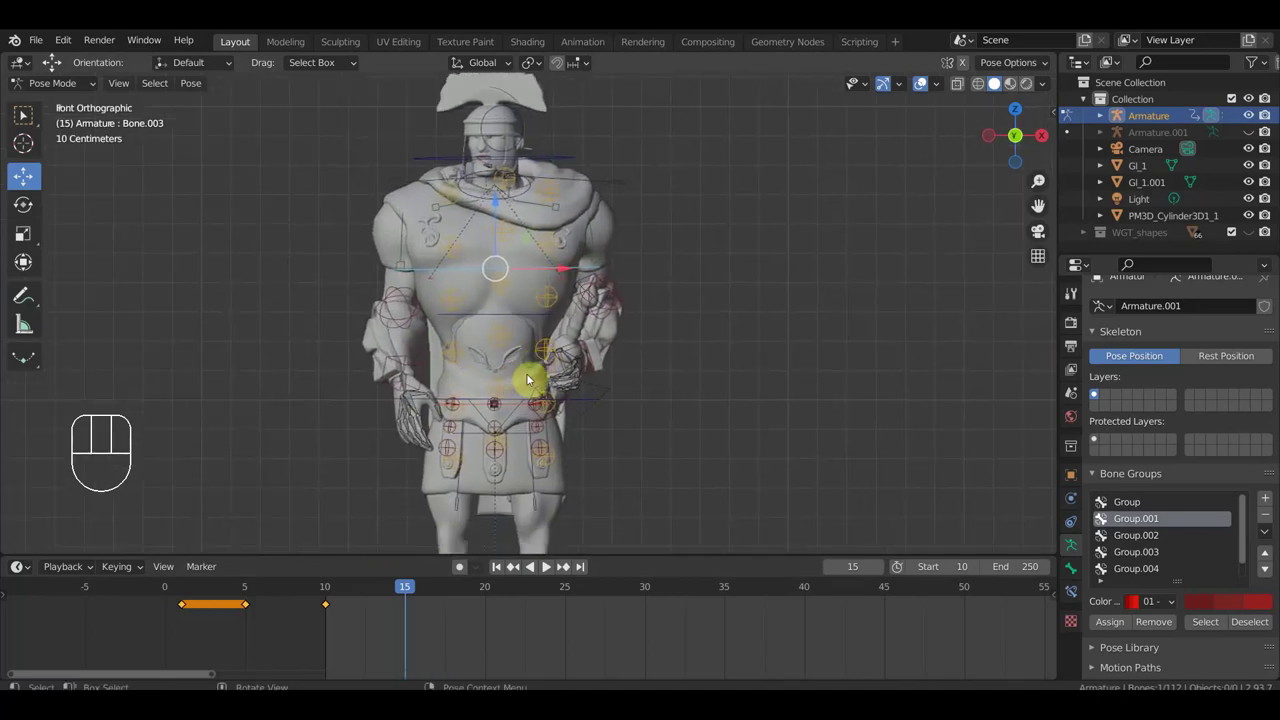
middle_click(561, 375)
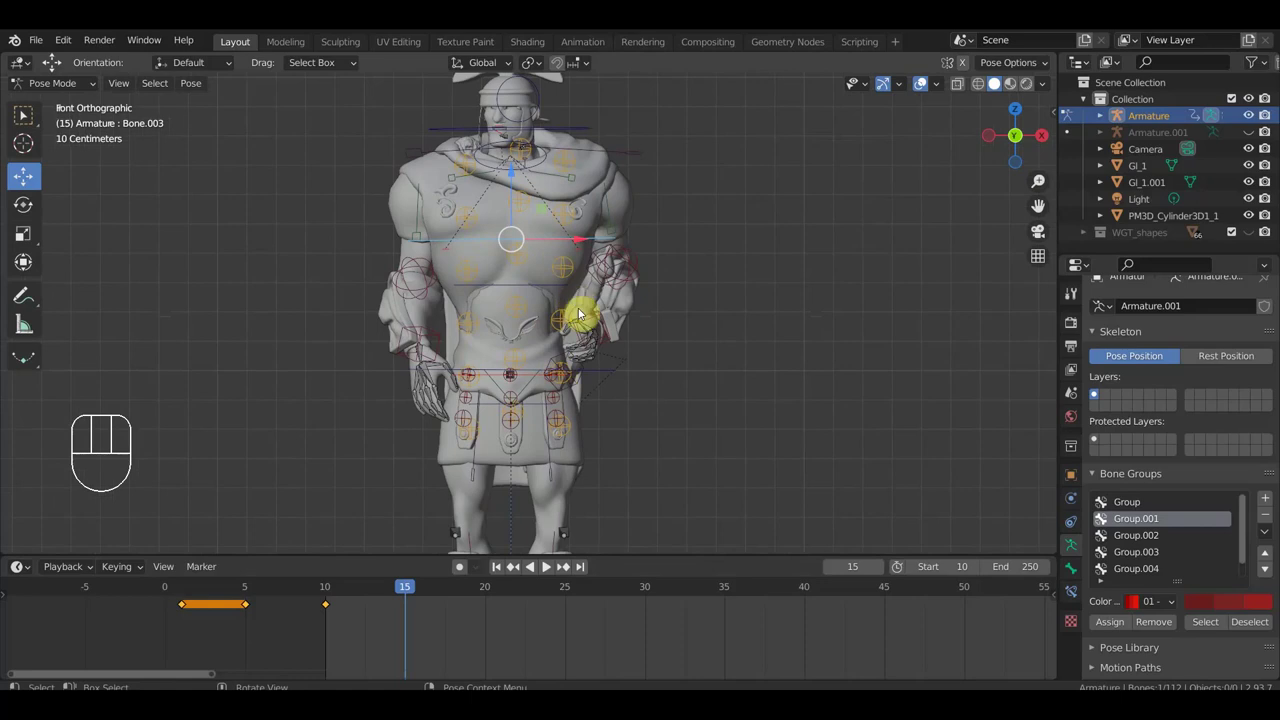
left_click_drag(657, 329, 522, 344)
left_click_drag(638, 266, 581, 279)
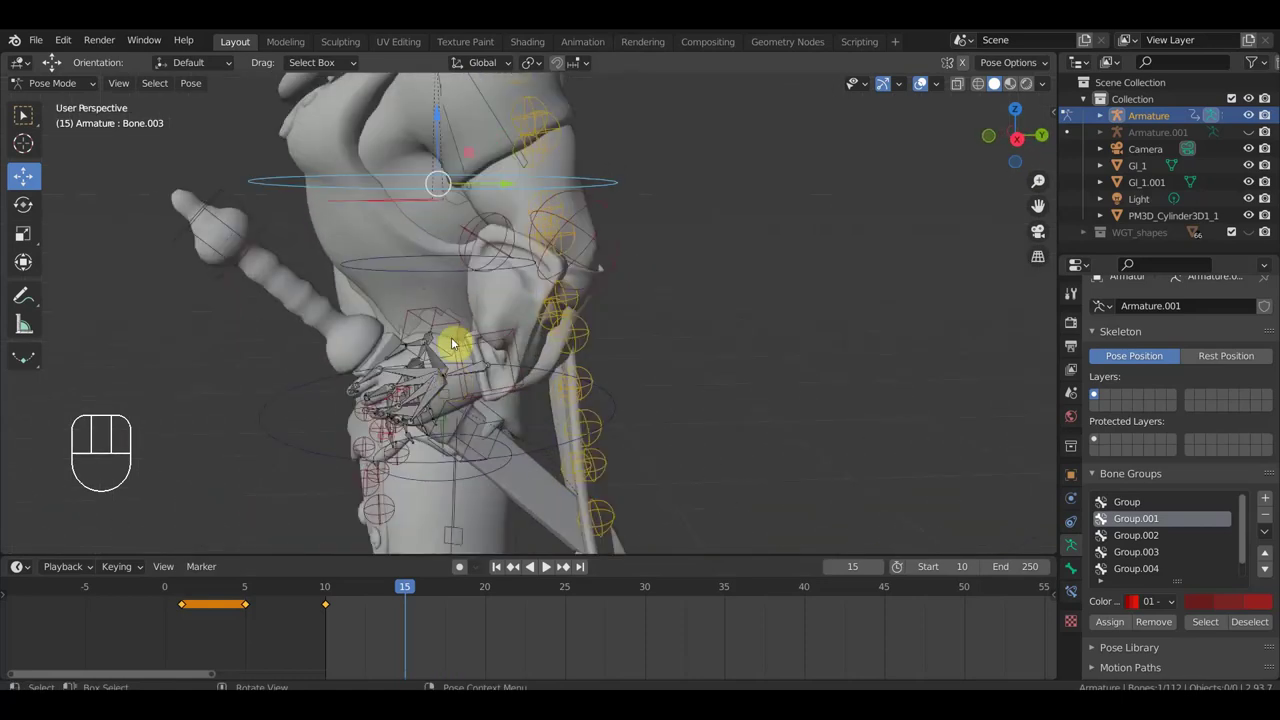
Step: Select Bone.007 near the sword hilt, undo a first rotation and clear its location and rotation
left_click(455, 327)
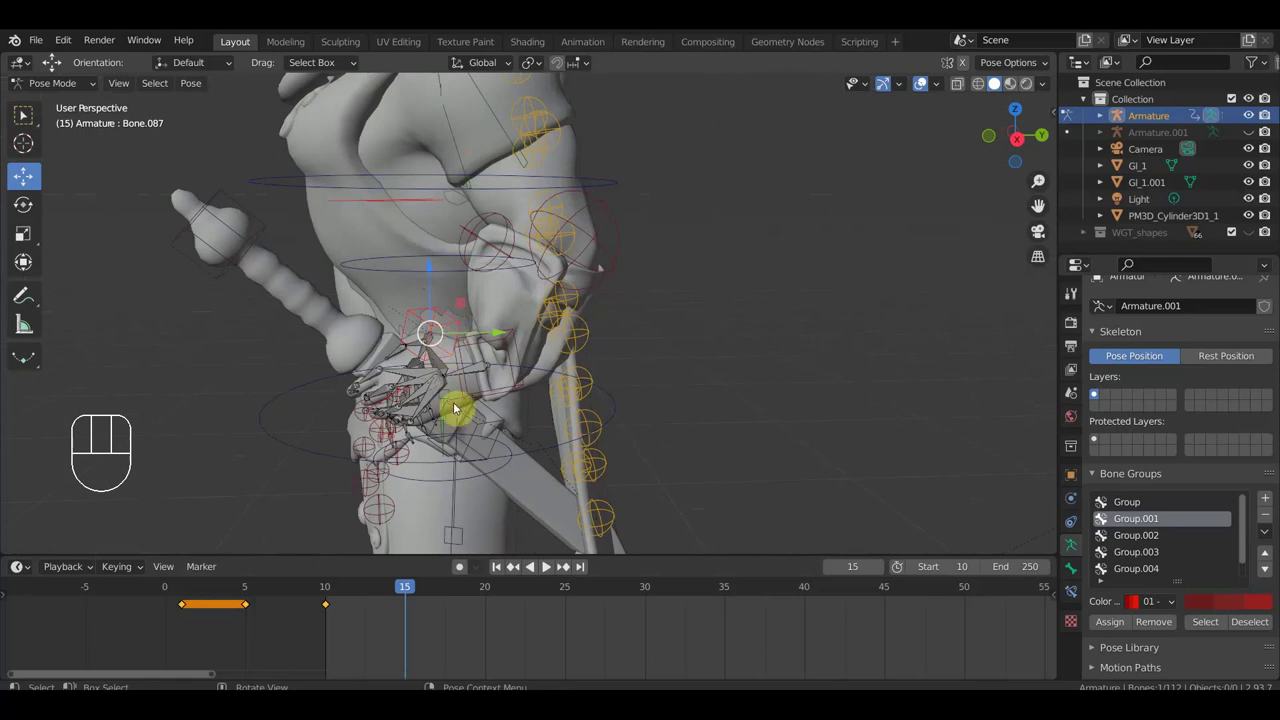
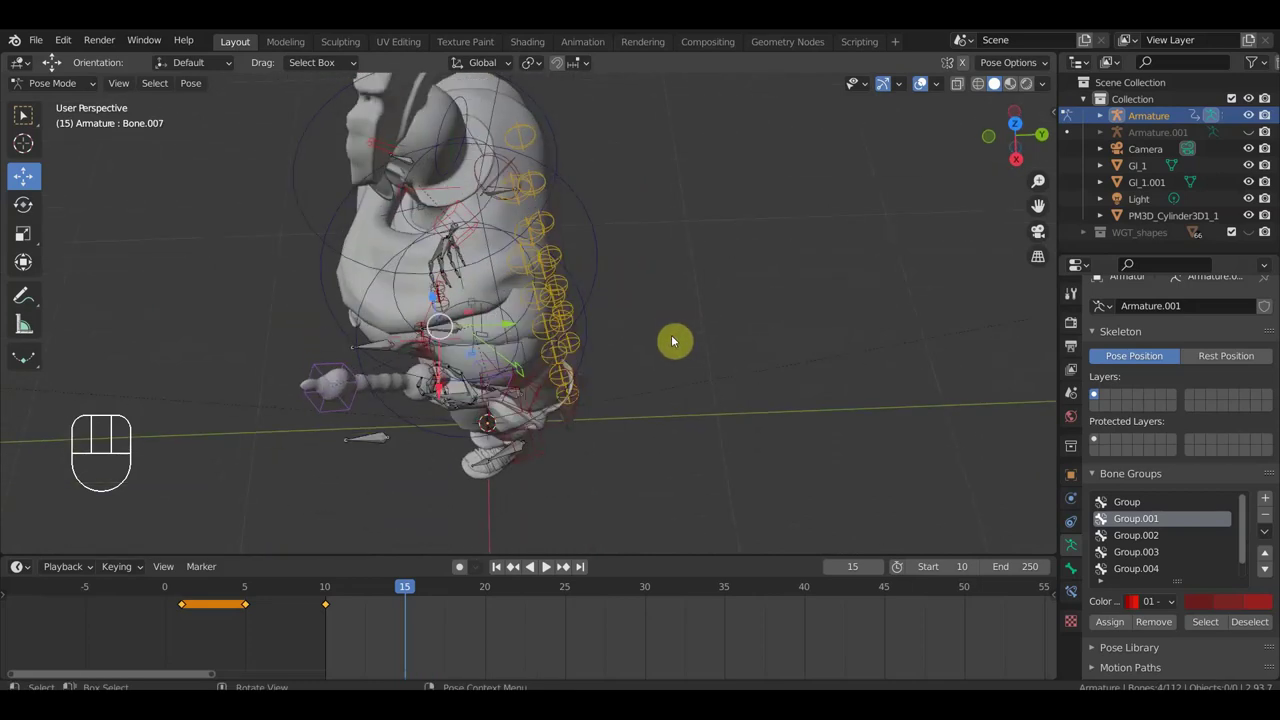
key("KP_7")
key("r")
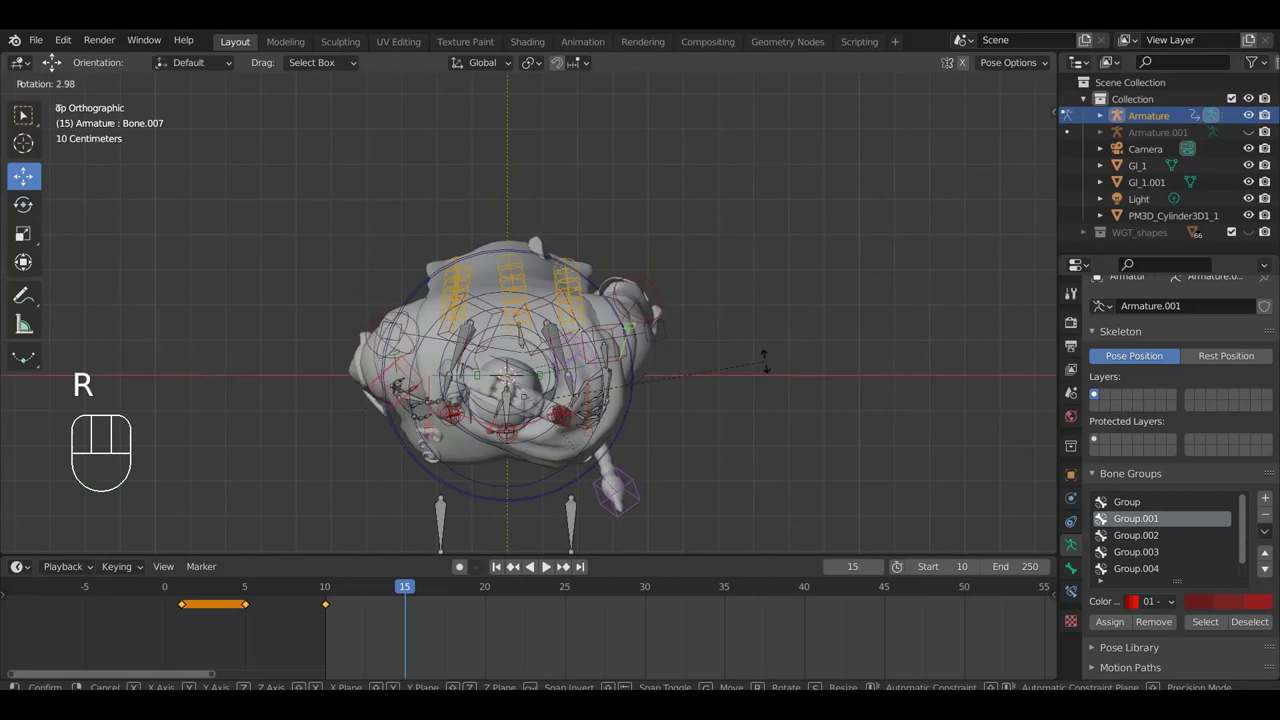
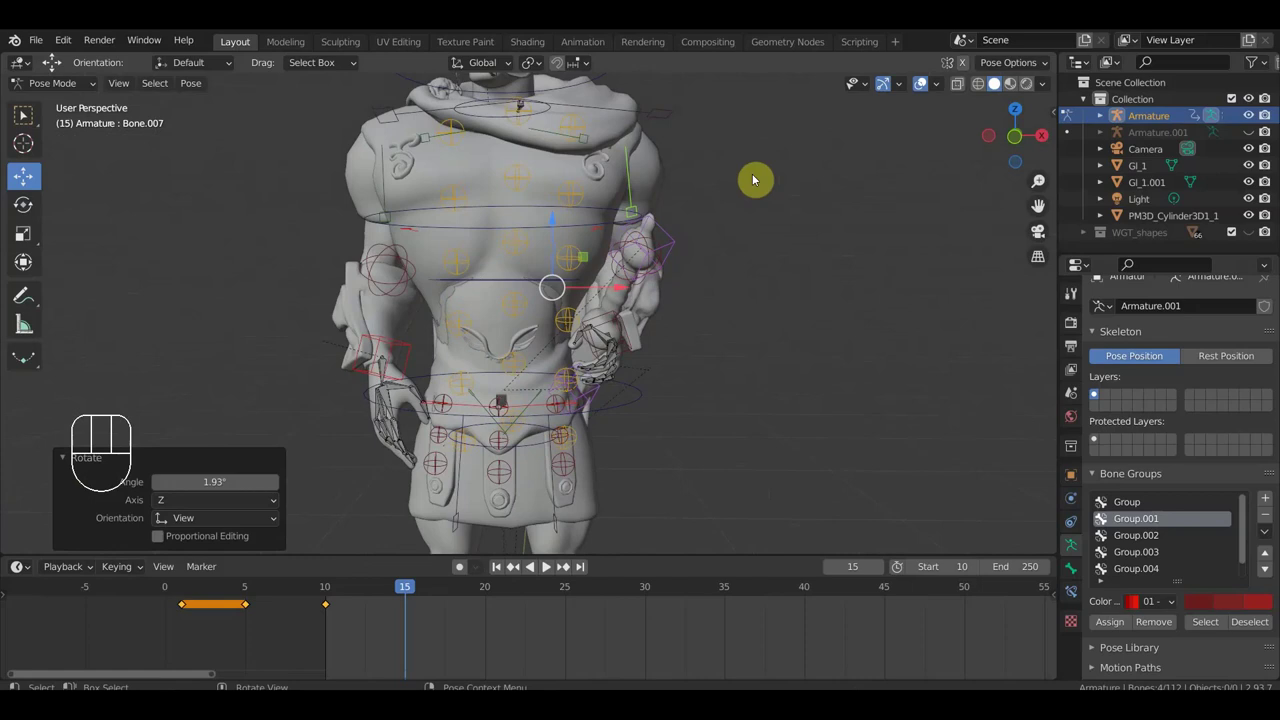
key("ctrl+z")
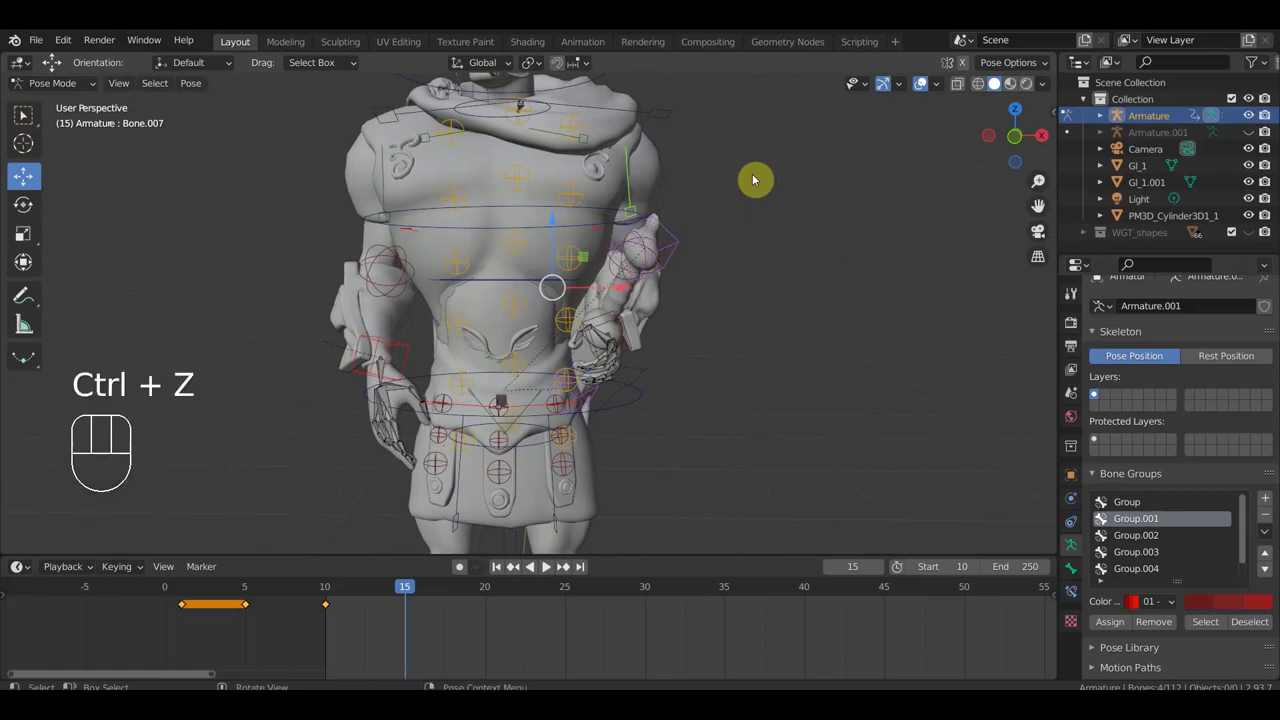
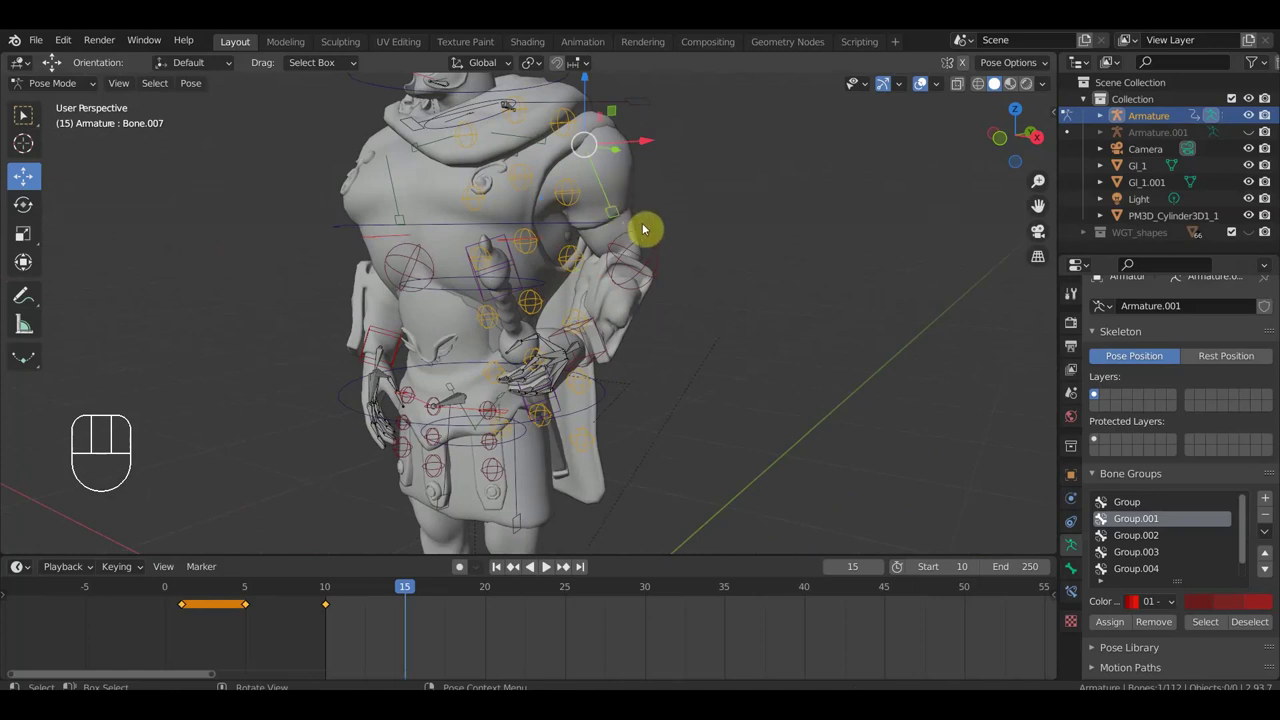
key("alt+g")
key("alt+r")
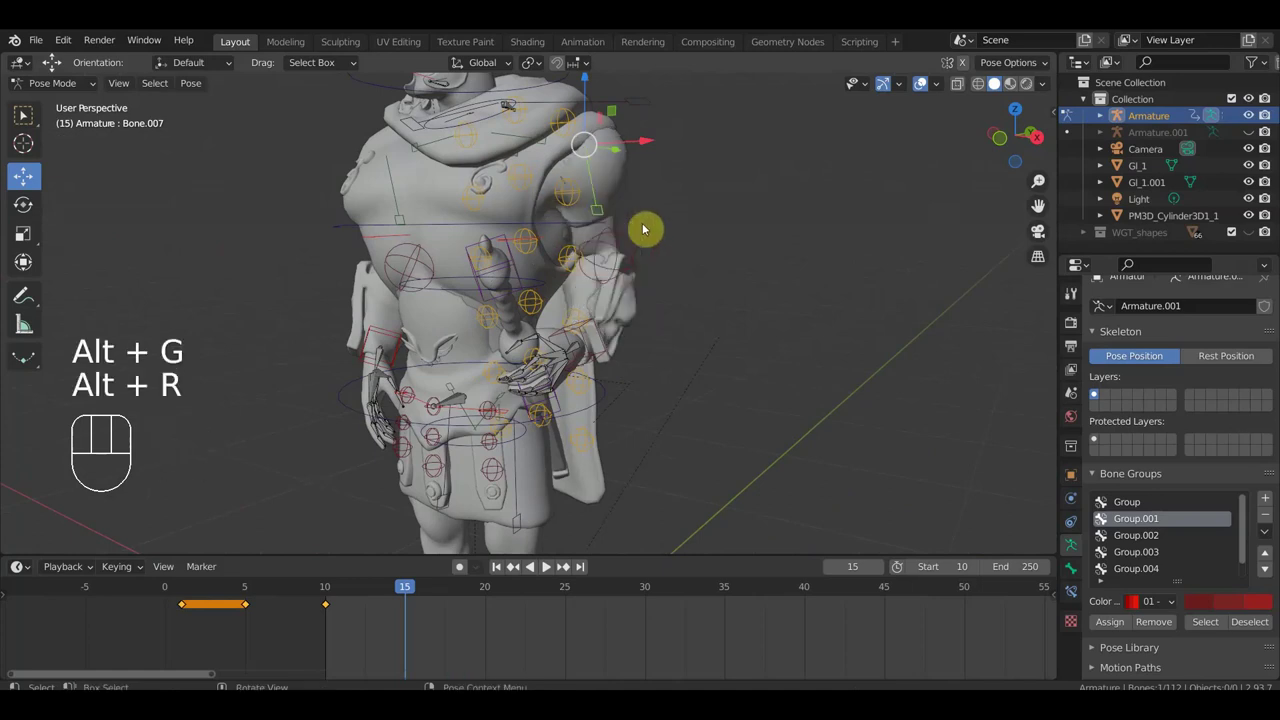
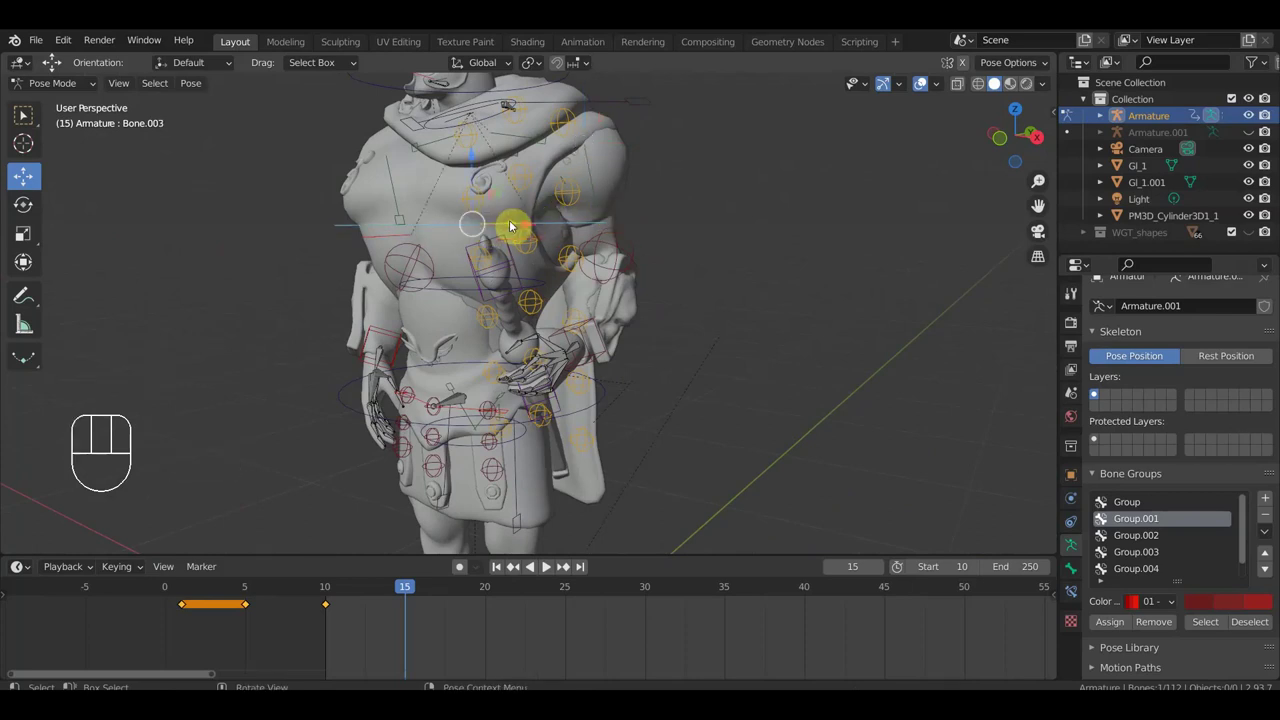
Step: Rotate the shoulder bone about -22 degrees in top view, then refine it from the front
key("KP_7")
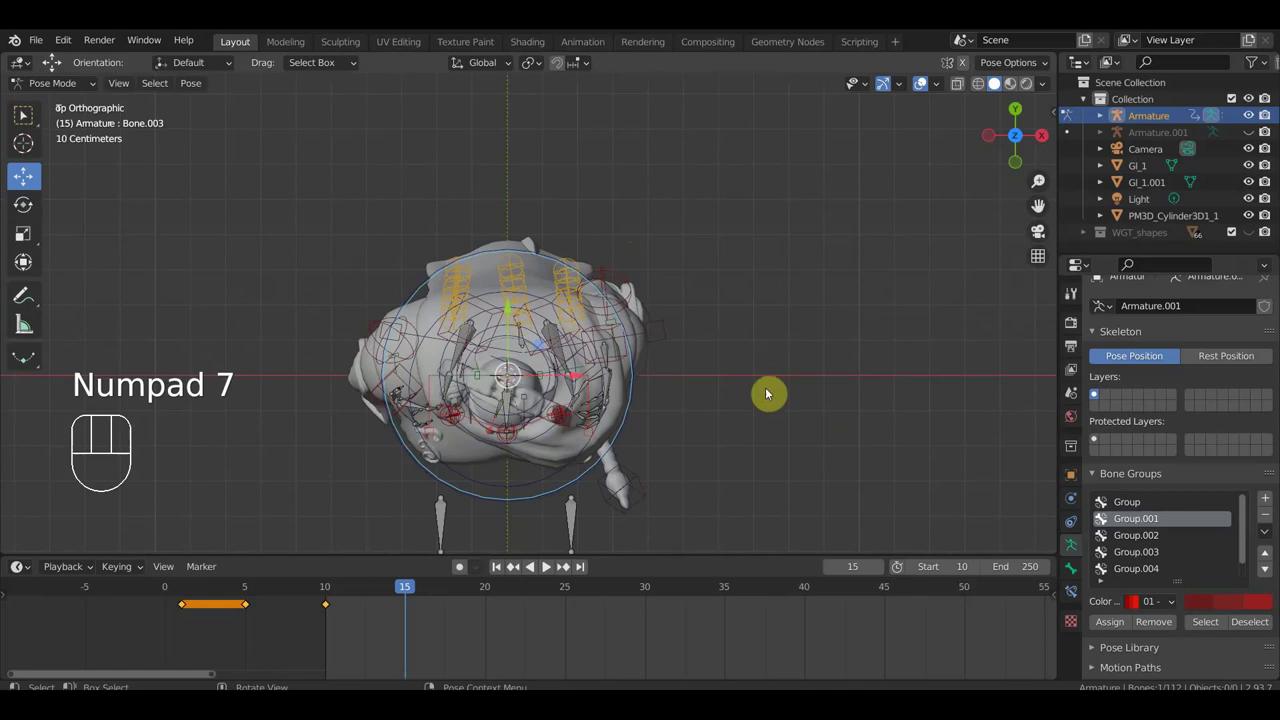
key("r")
left_click(761, 424)
left_click_drag(556, 339, 539, 291)
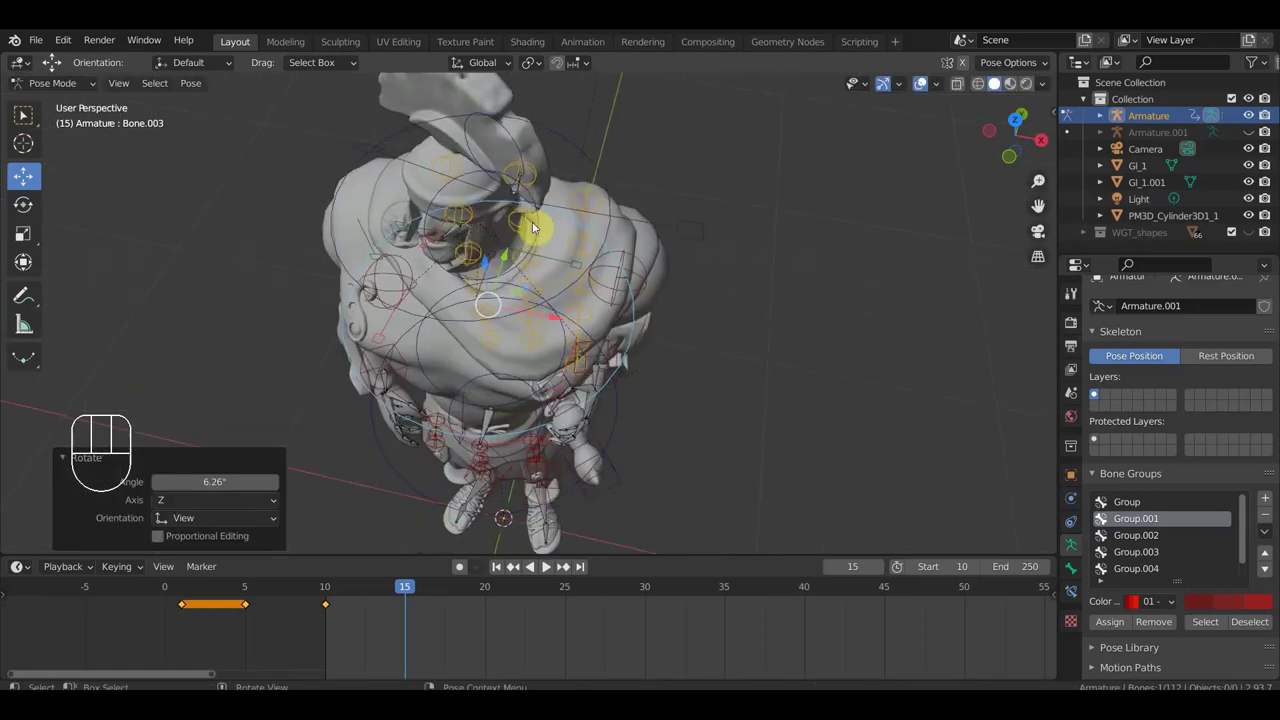
left_click_drag(526, 213, 541, 197)
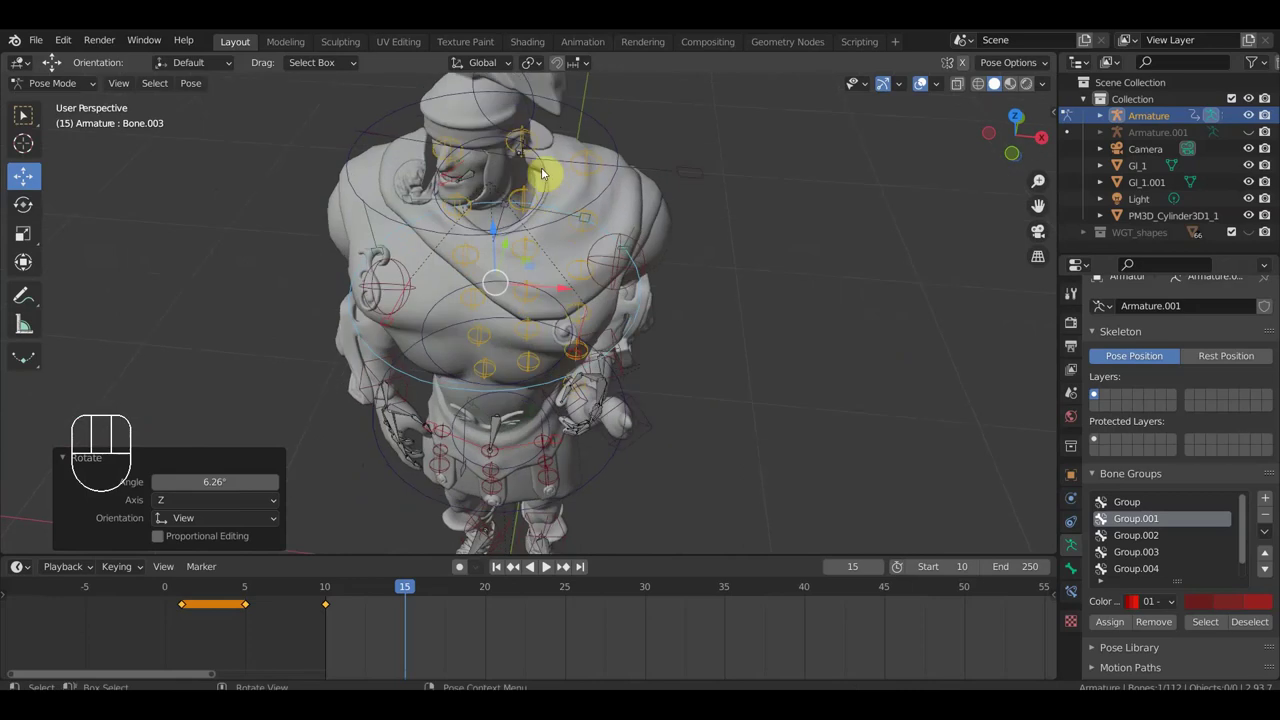
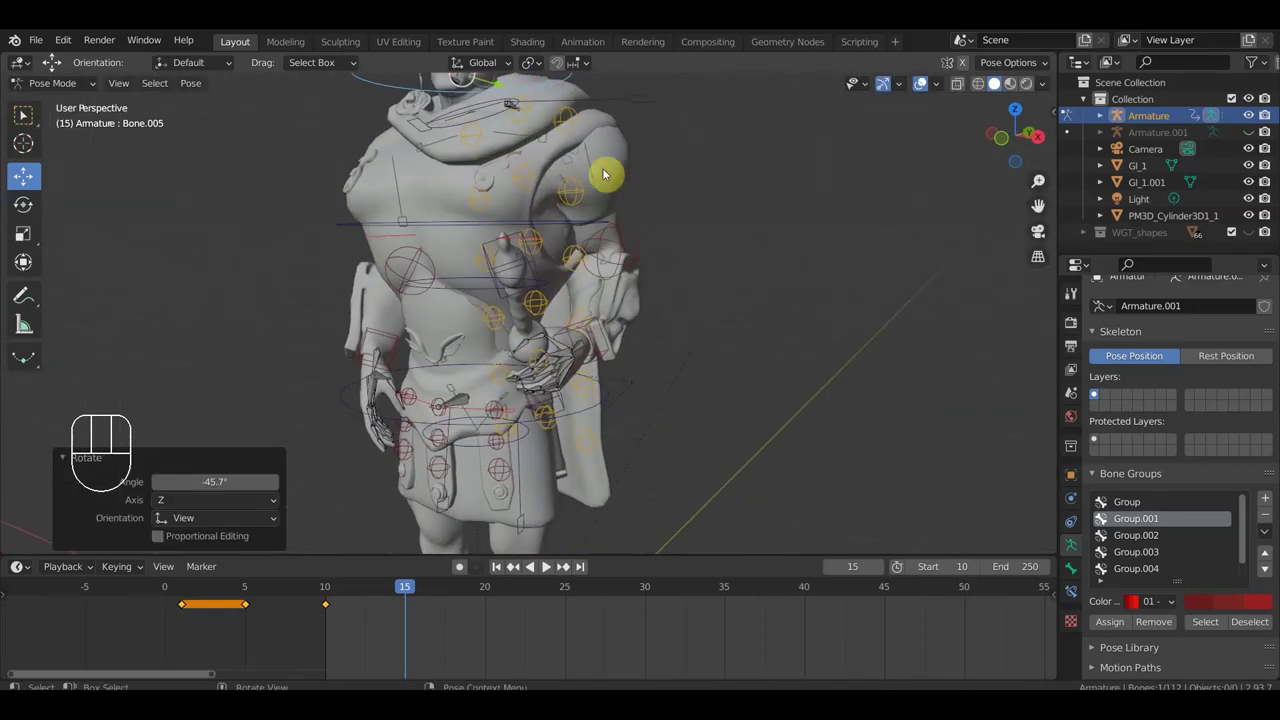
key("KP_1")
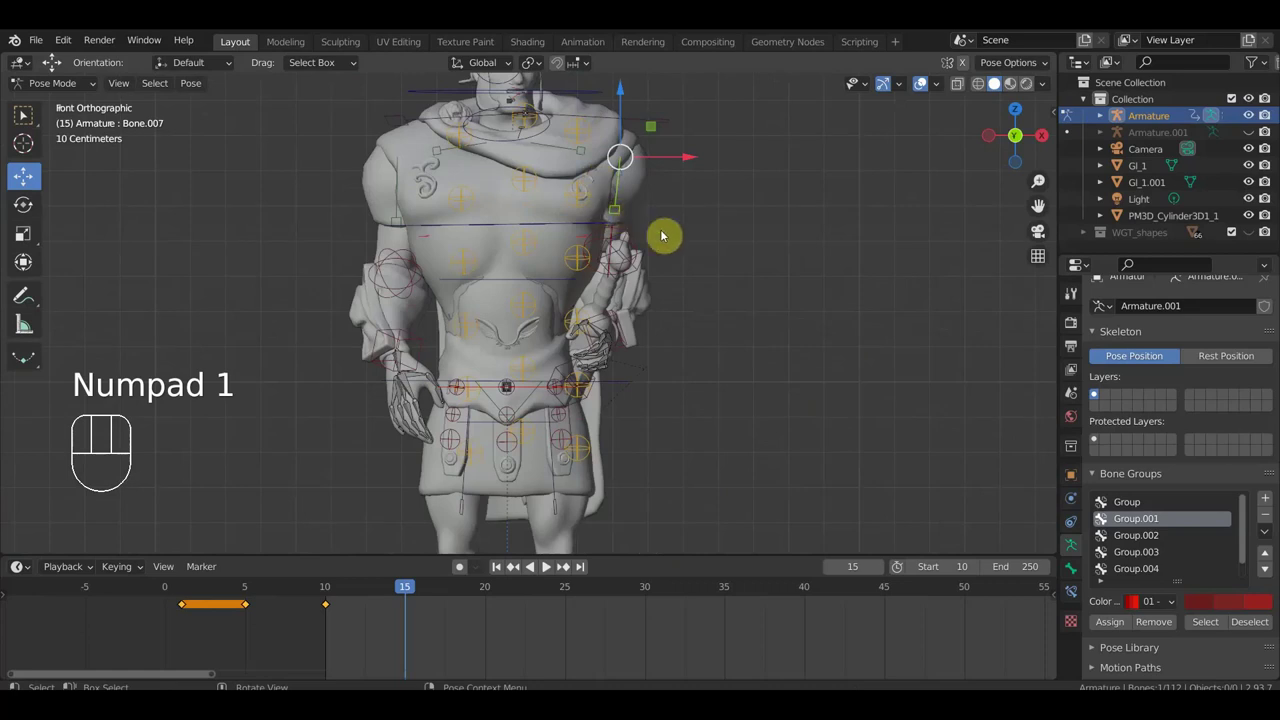
key("r")
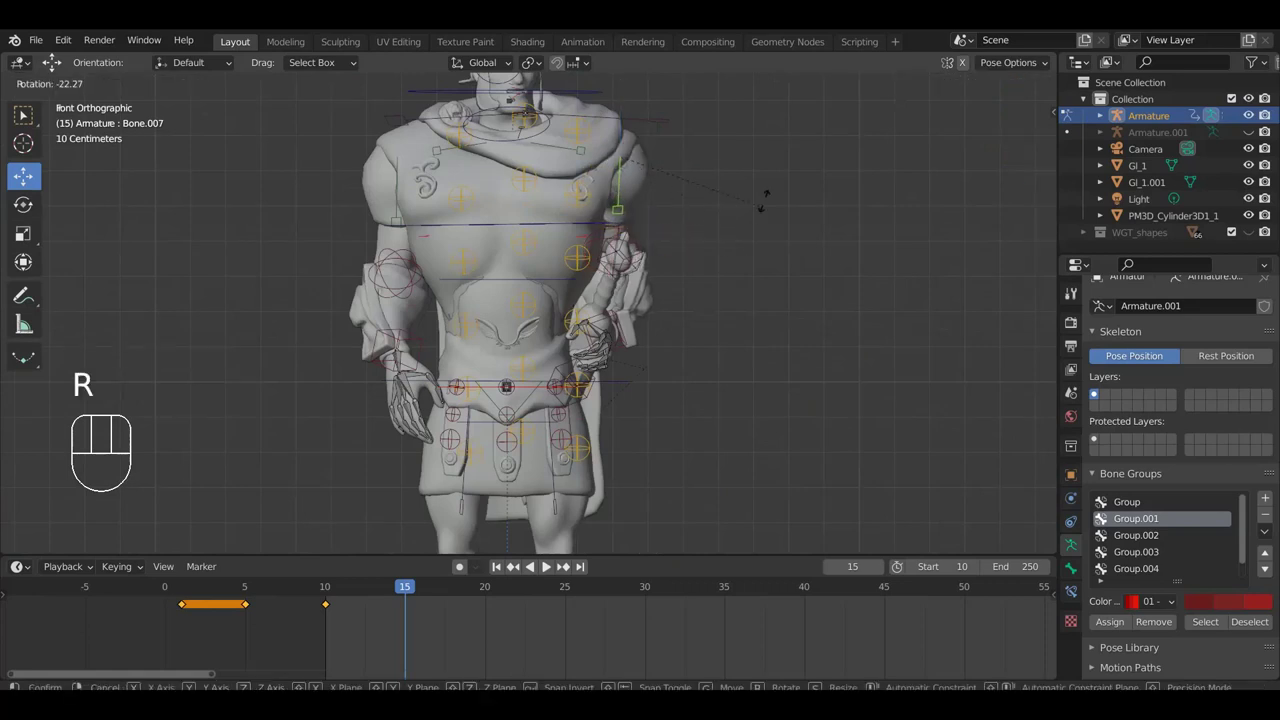
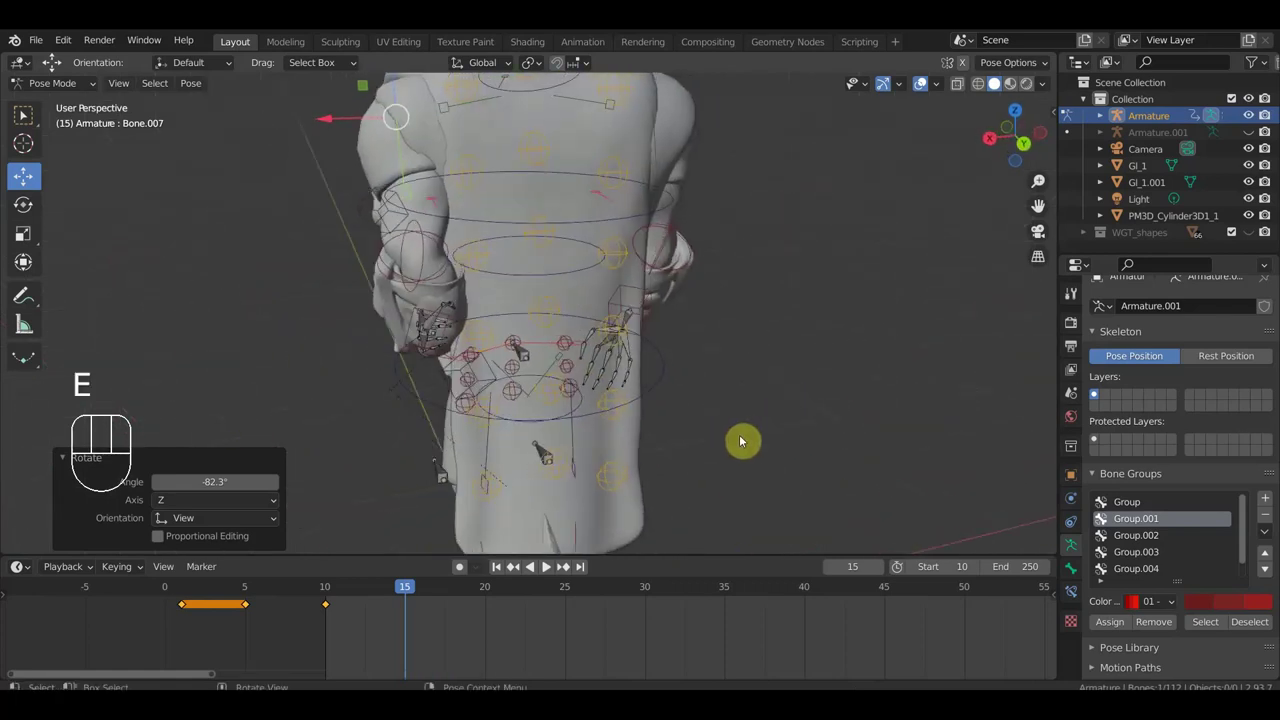
key("r")
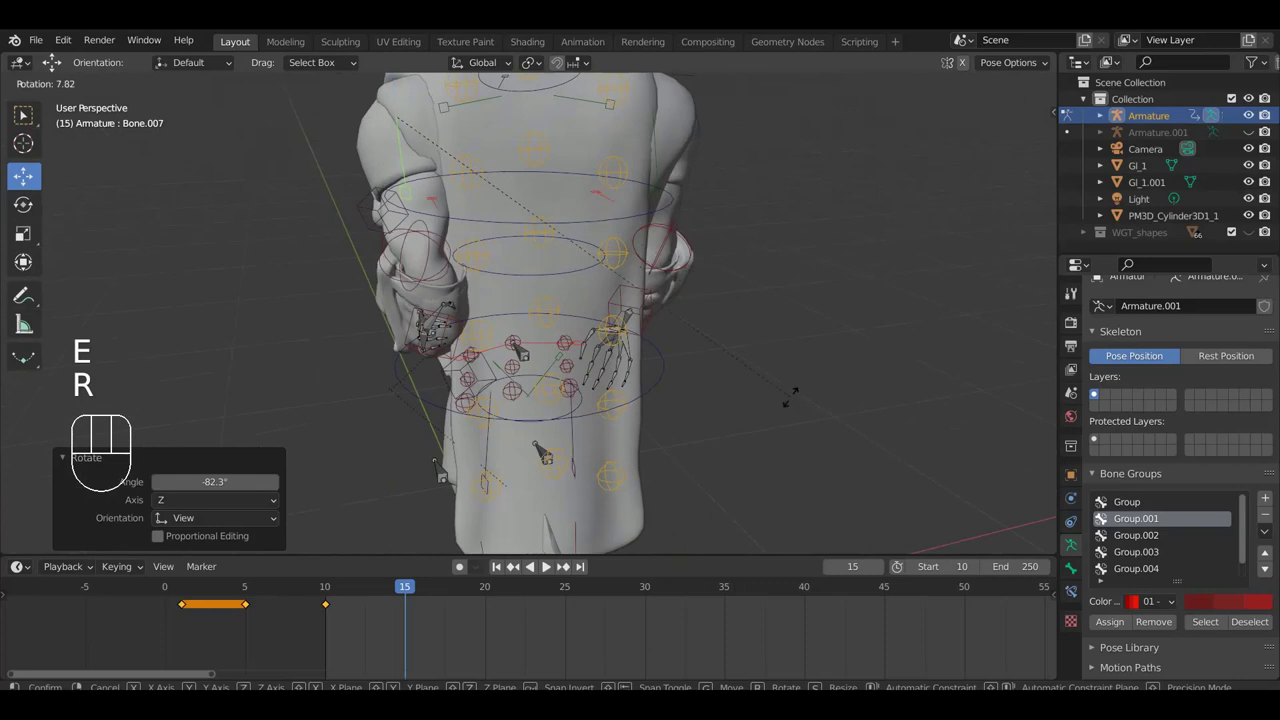
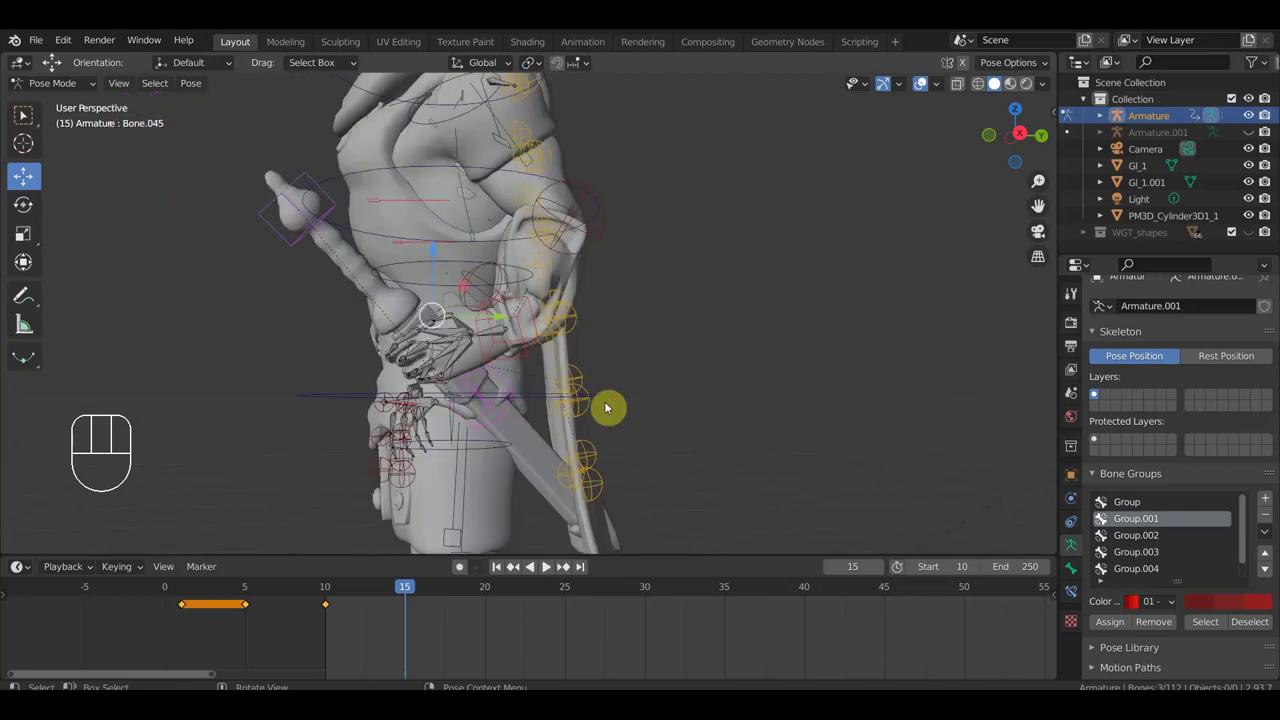
Step: Rotate the hand and arm bones so the hand reaches the sword hilt, checked from top and front
left_click_drag(703, 338, 846, 451)
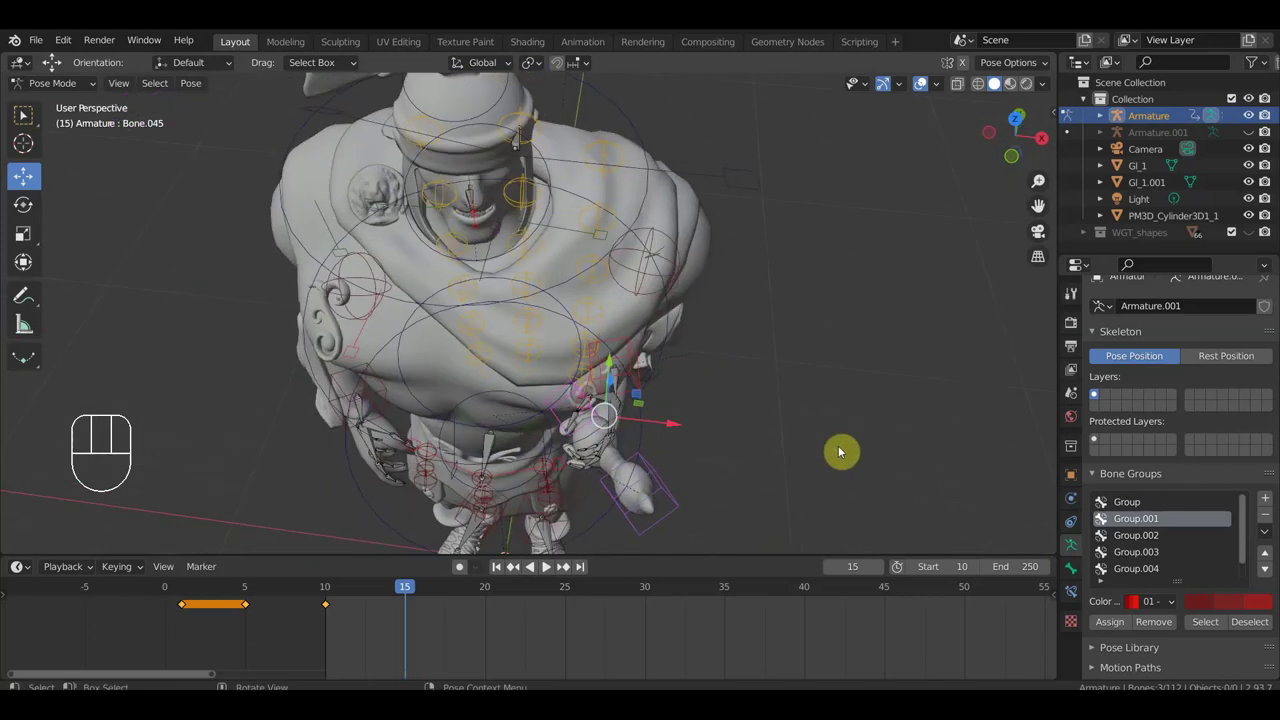
key("KP_7")
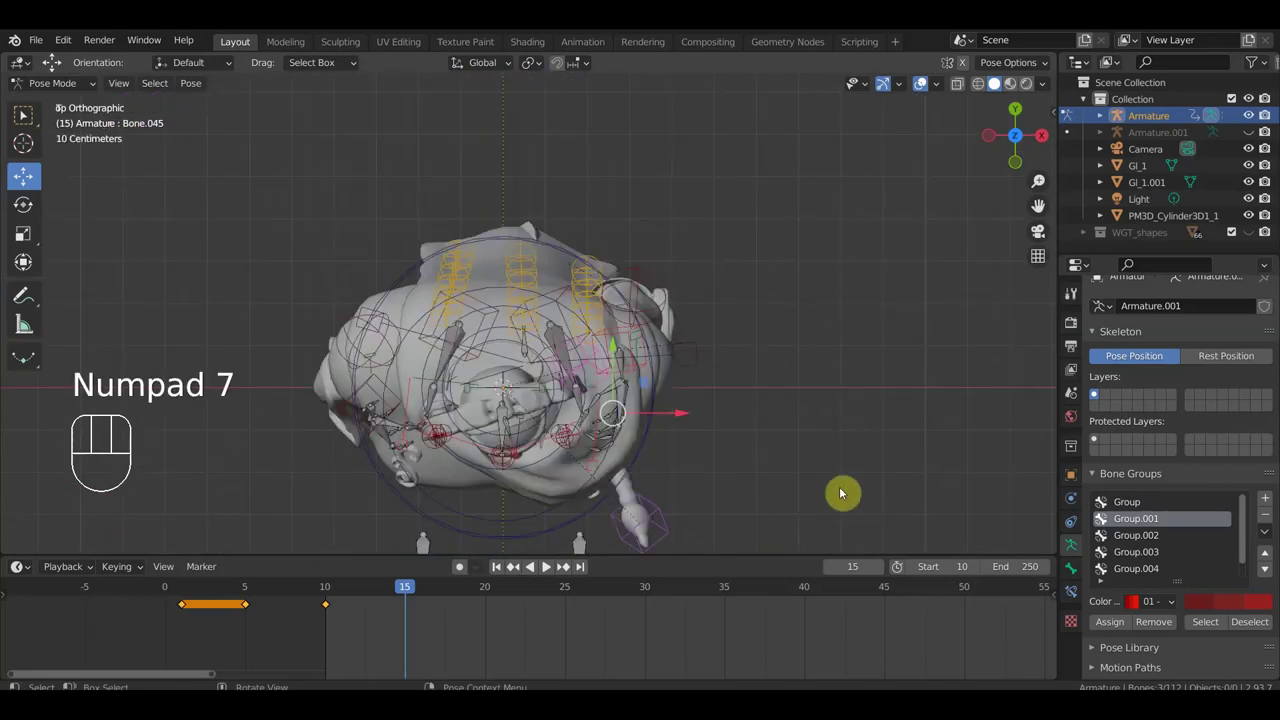
key("r")
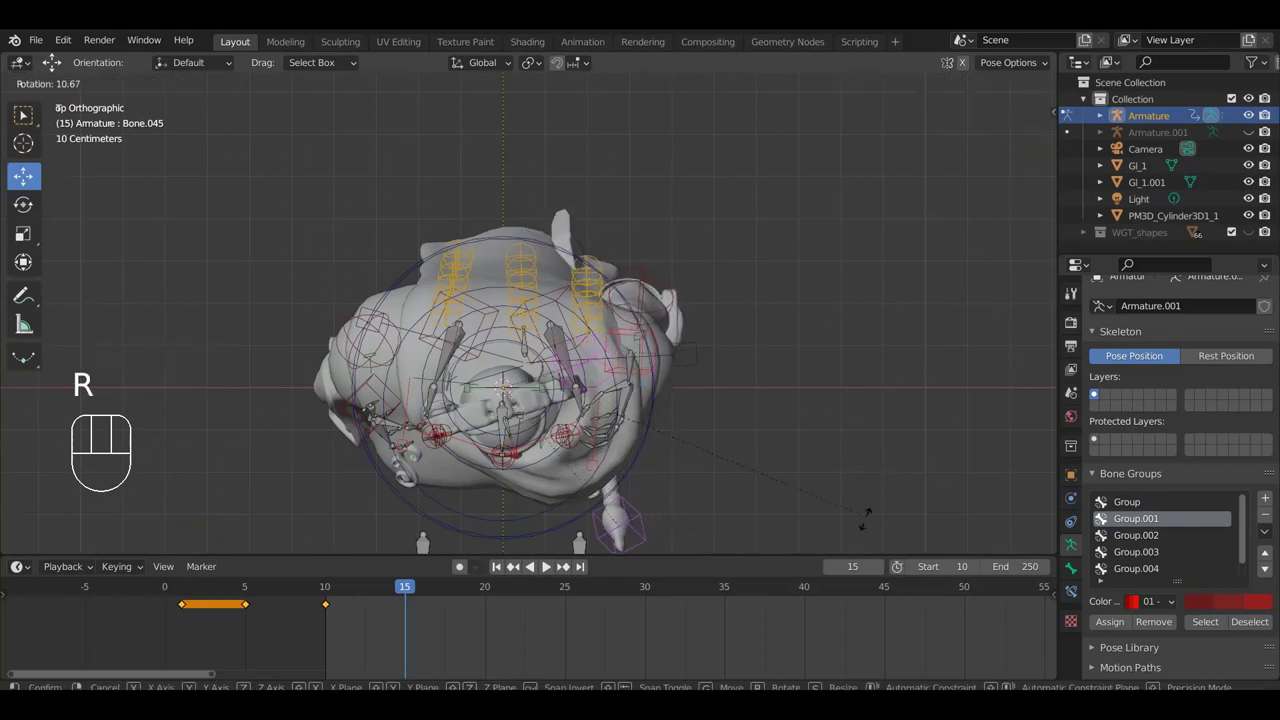
left_click(847, 542)
left_click_drag(835, 495, 822, 310)
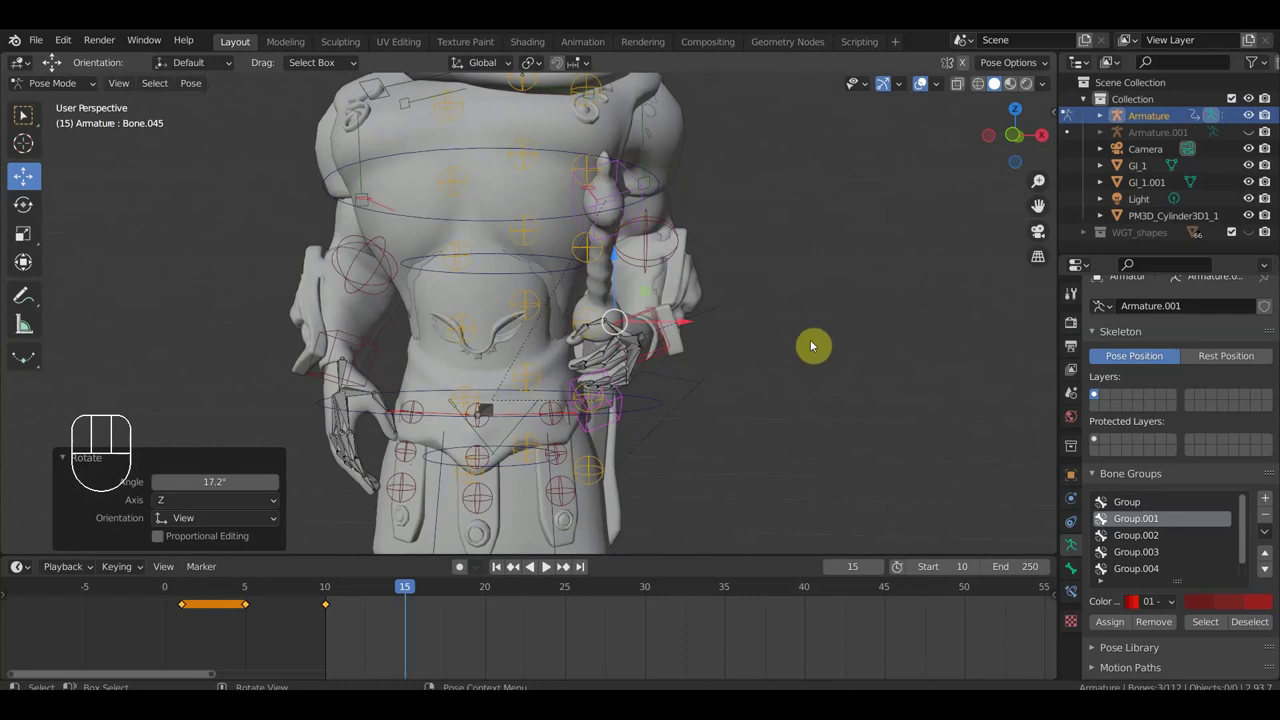
key("r")
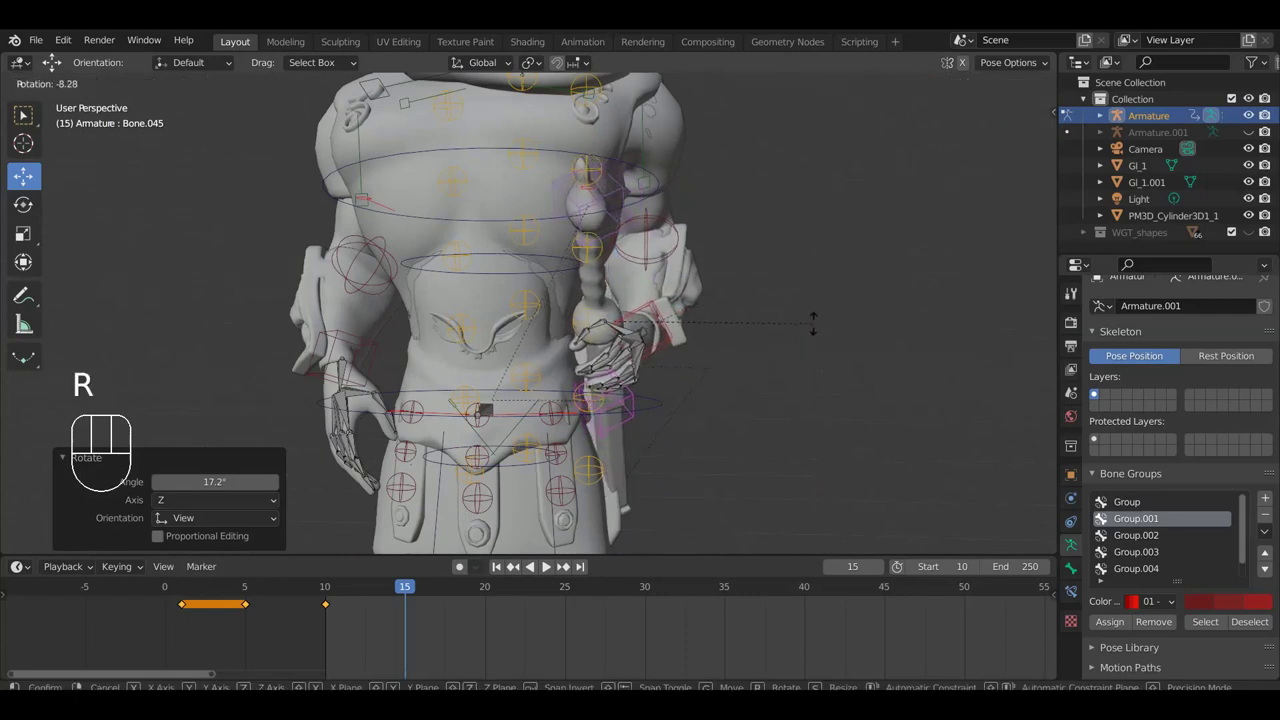
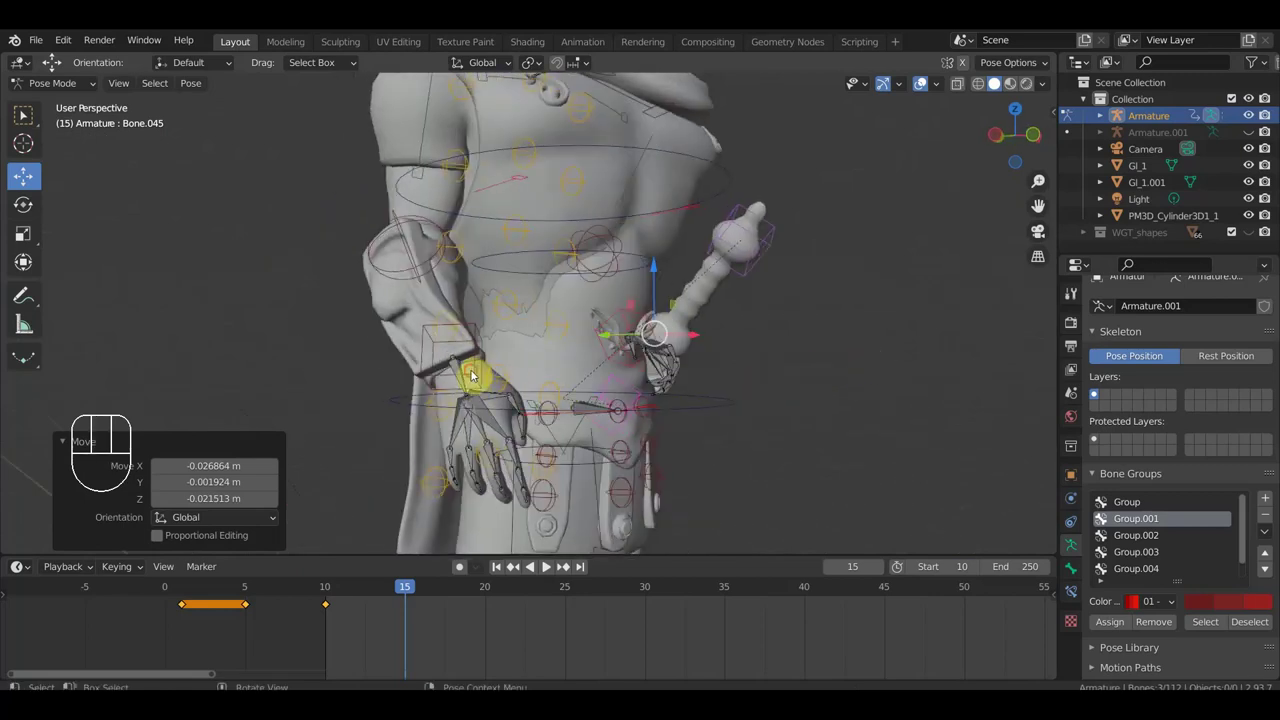
key("KP_1")
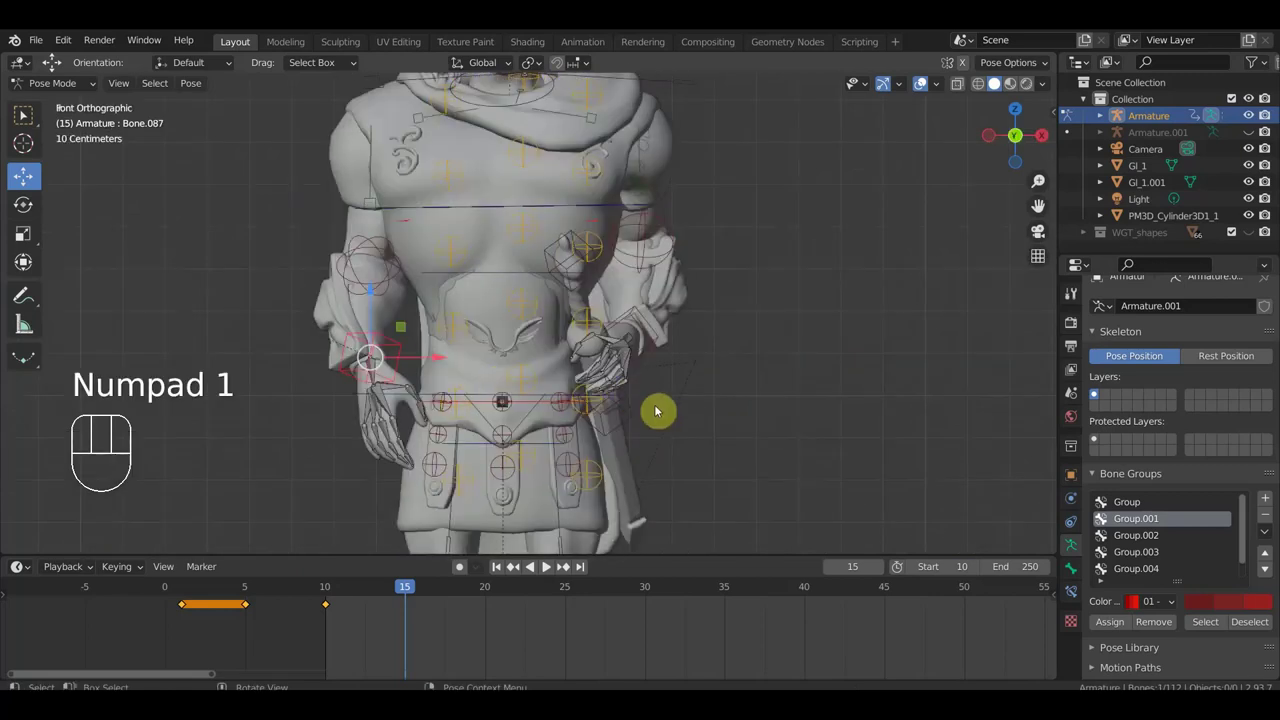
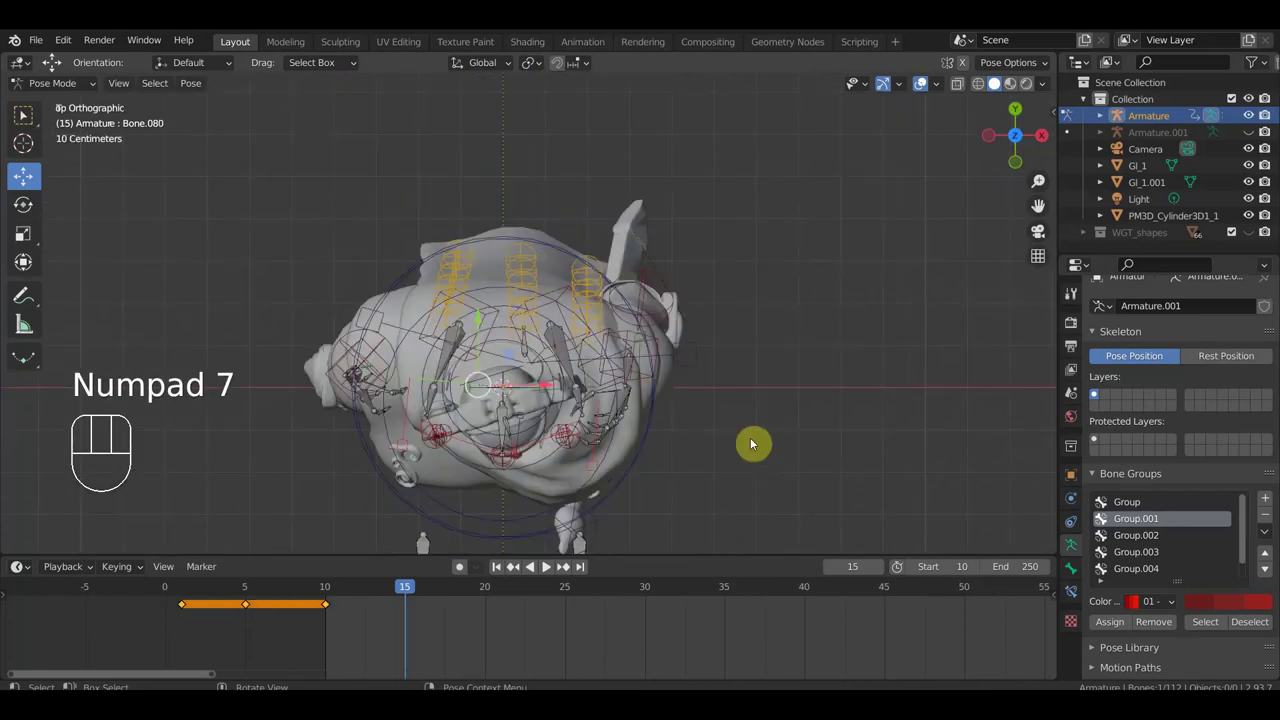
key("r")
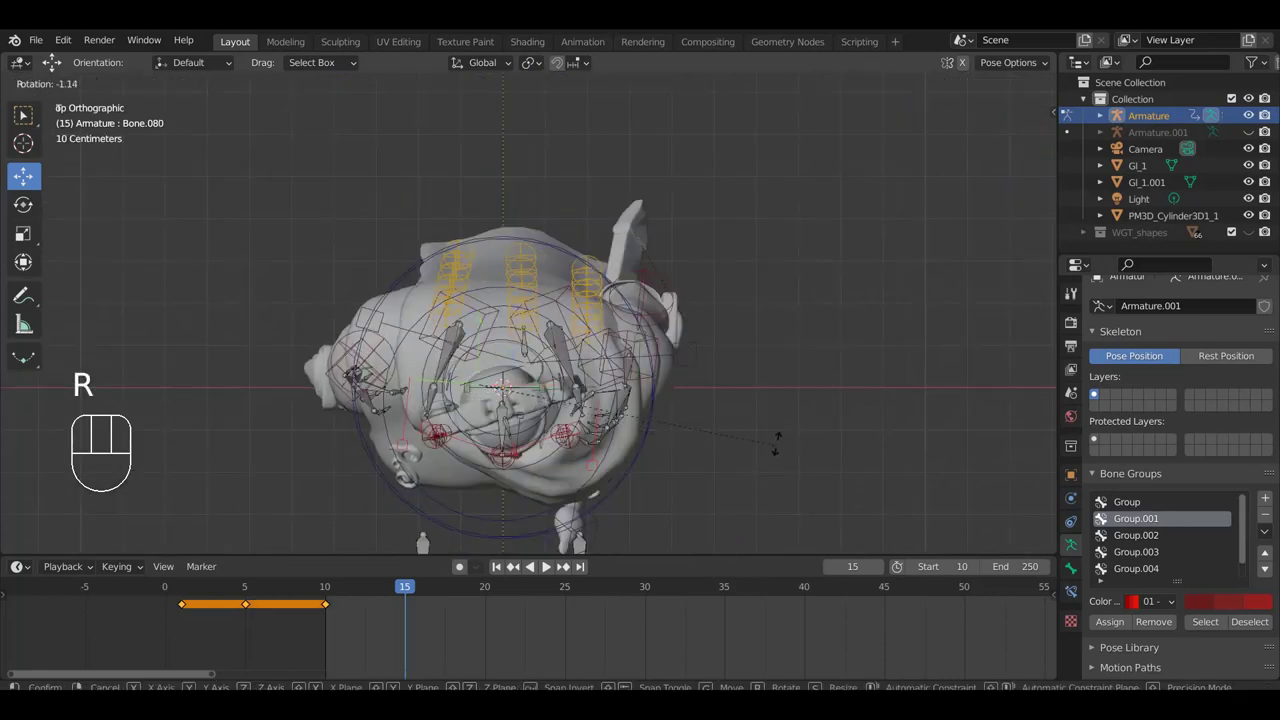
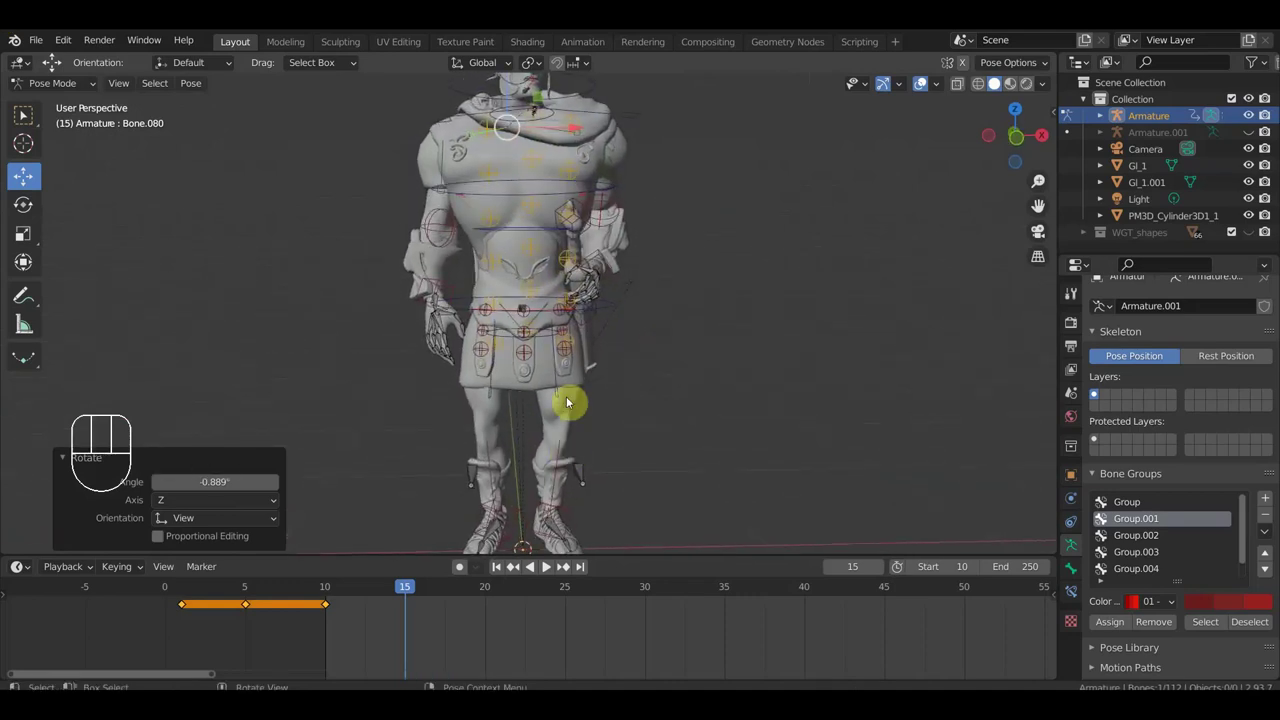
Step: Select the shoulder bone Bone.007 and rotate it twice, the second time about 30 degrees
left_click_drag(614, 250, 623, 251)
left_click_drag(652, 228, 637, 229)
left_click(608, 170)
left_click_drag(686, 232, 704, 235)
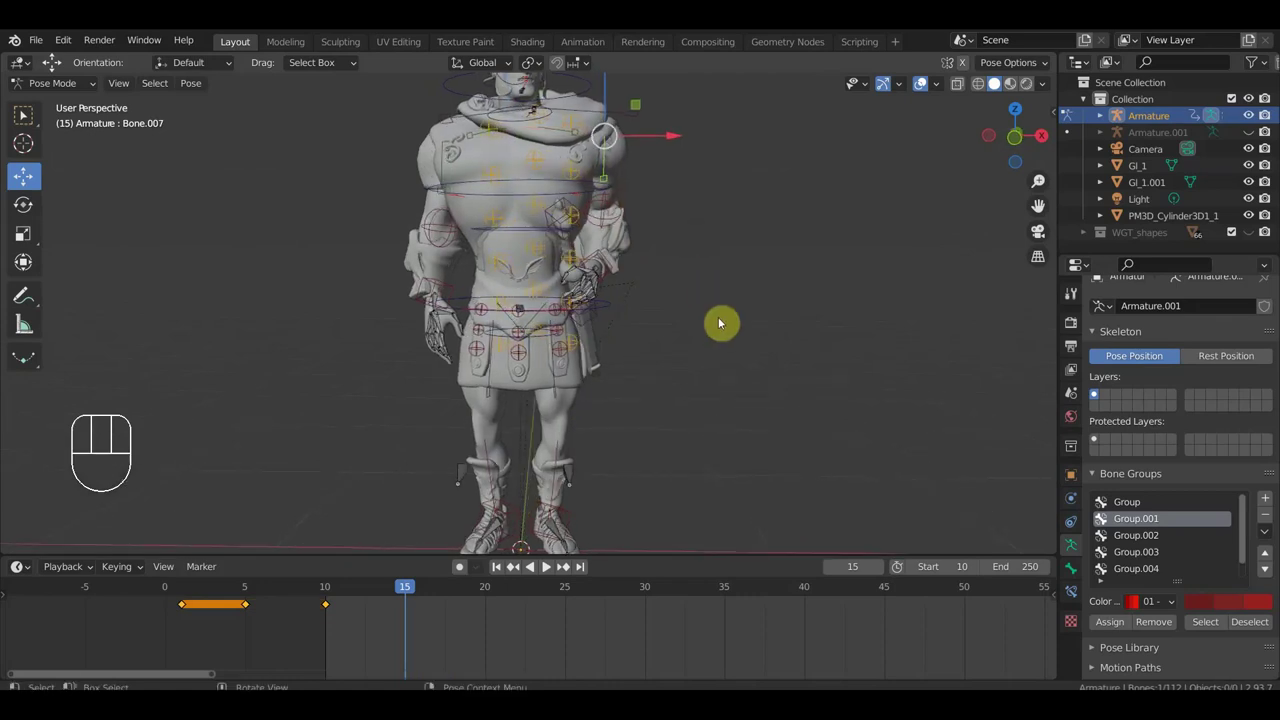
key("r")
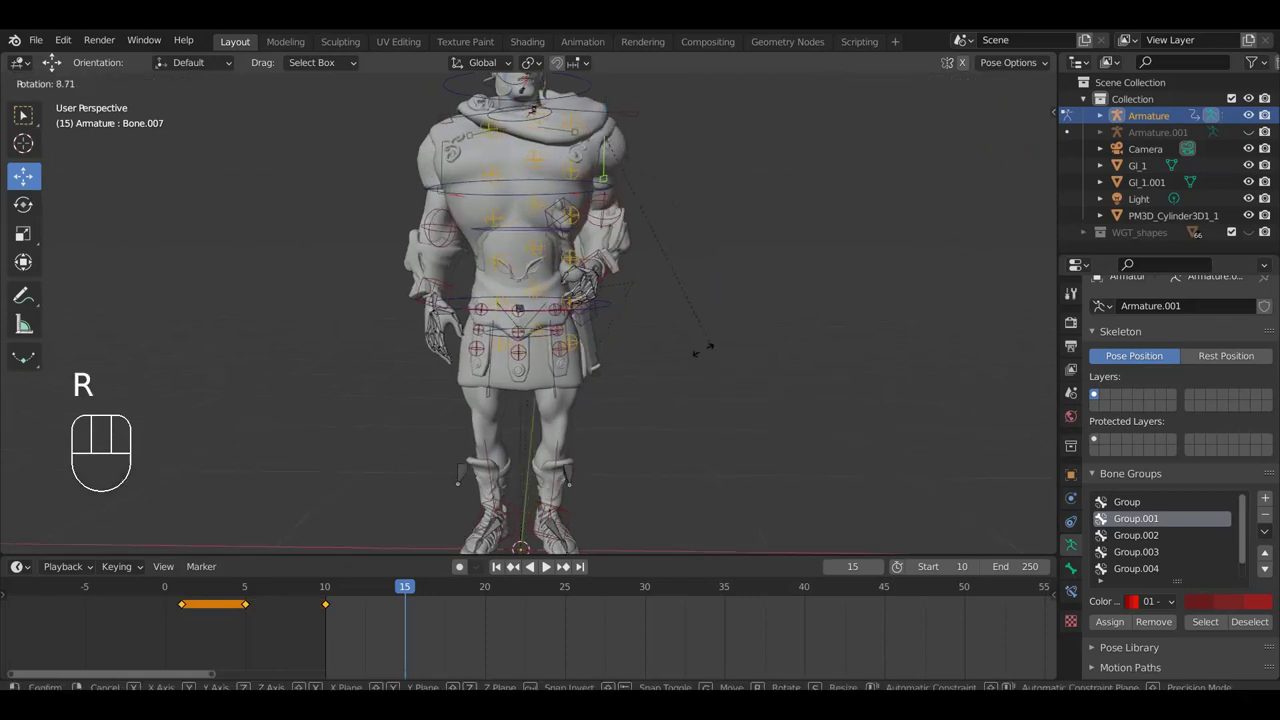
left_click(686, 354)
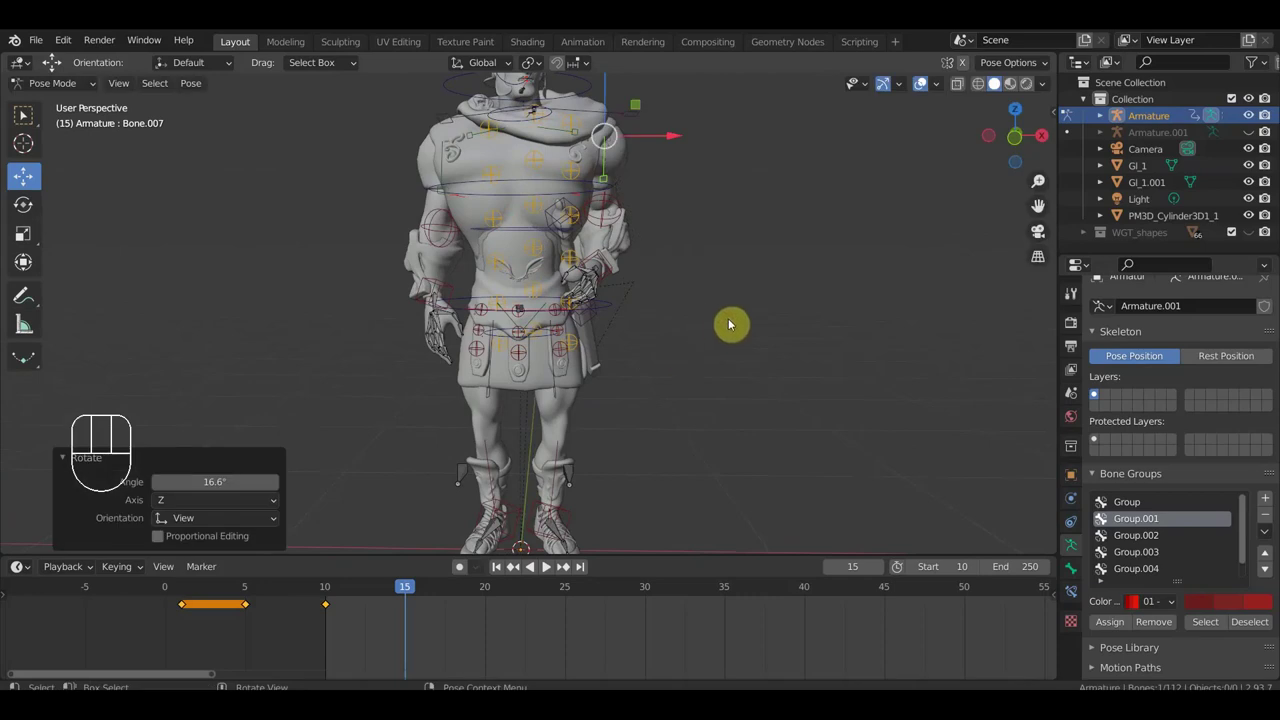
left_click_drag(684, 187, 407, 350)
key("r")
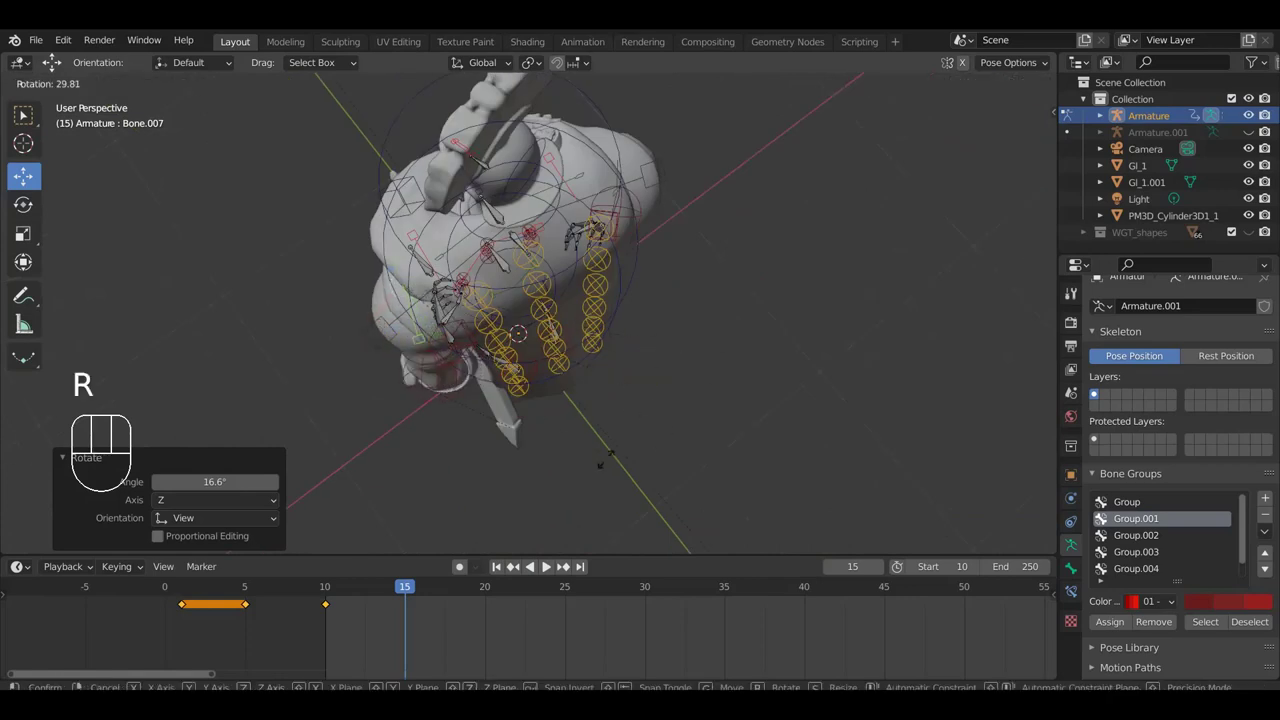
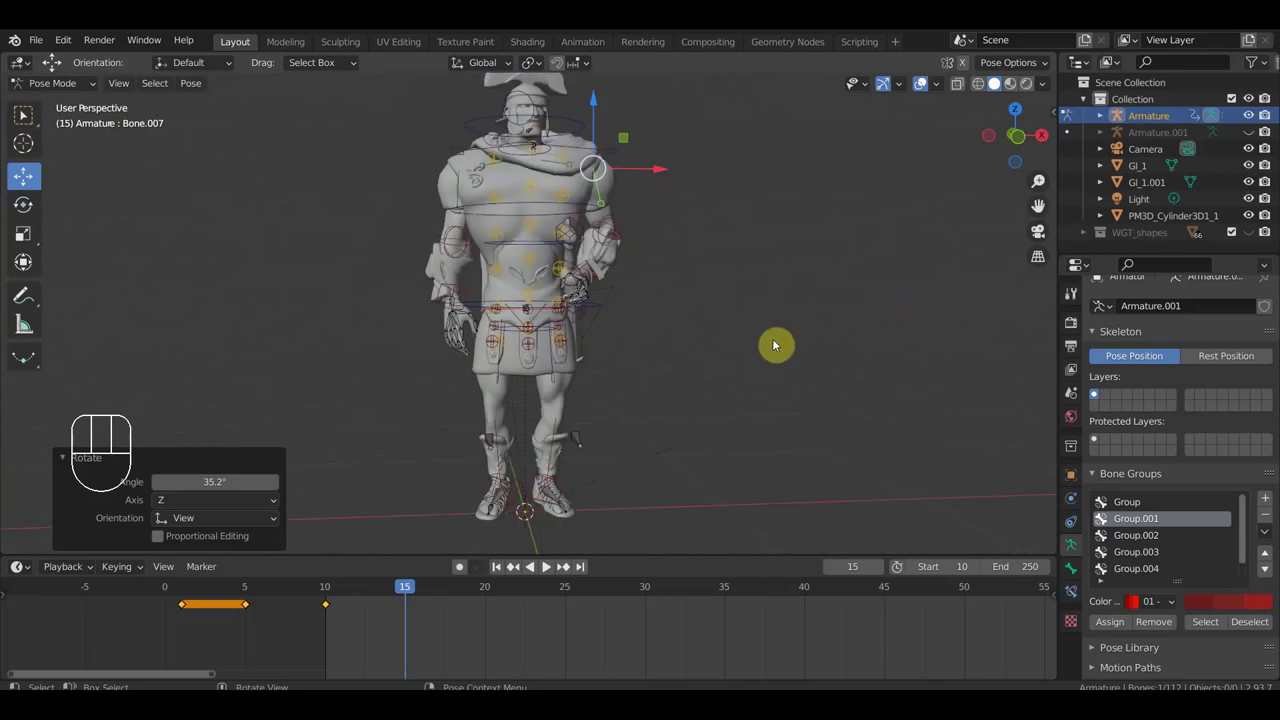
Step: Select every bone in front view and keyframe the whole pose at frame 15
key("KP_1")
key("a")
key("i")
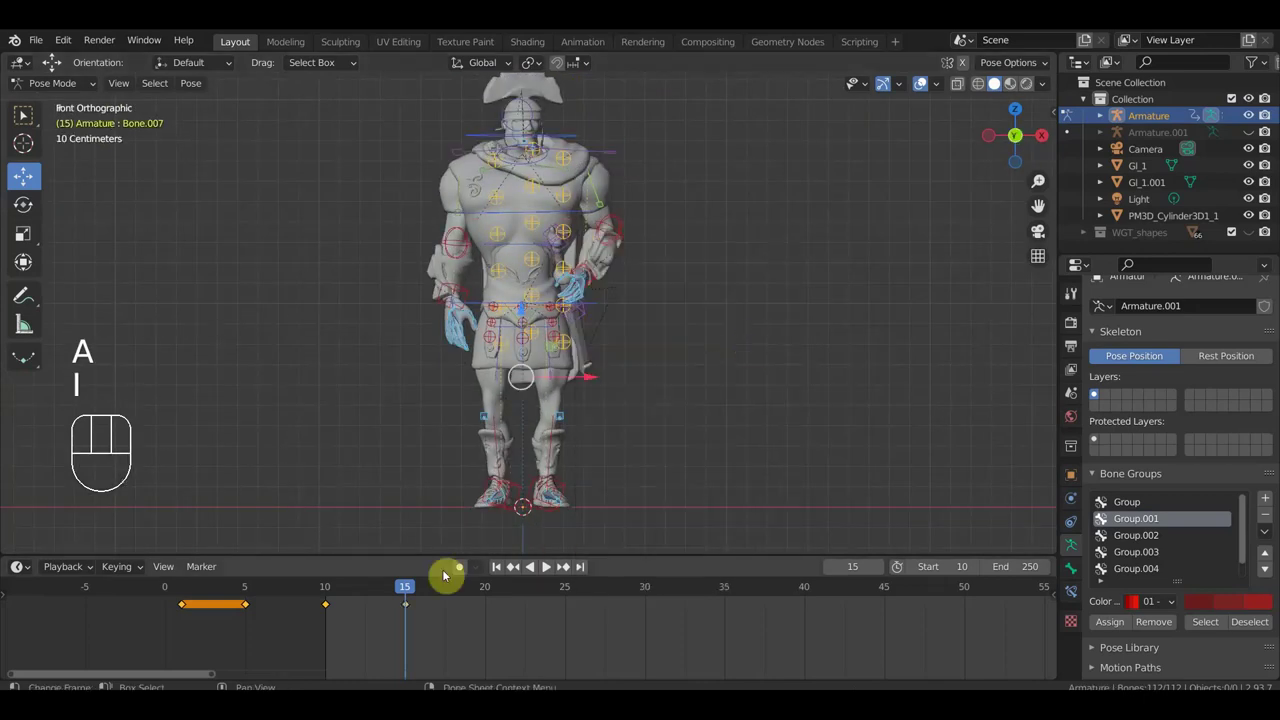
Step: Select the new frame-15 key in the timeline and move it to frame 20
left_click_drag(402, 587, 412, 607)
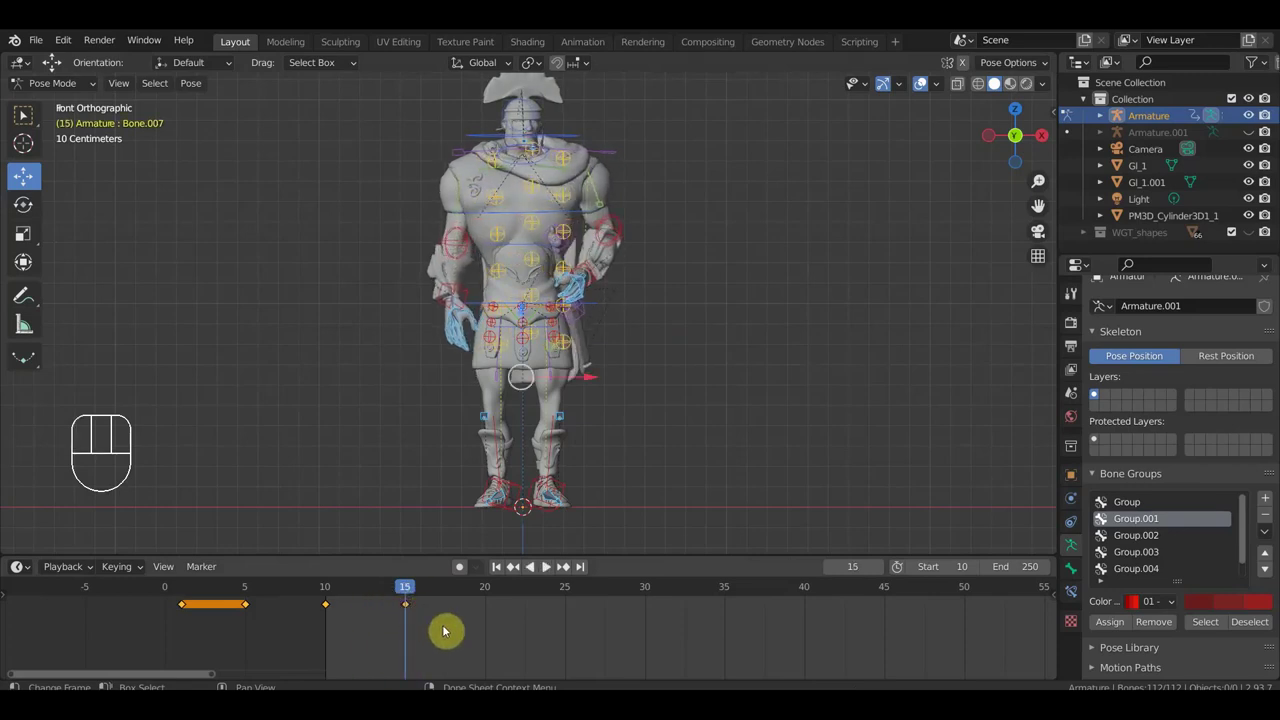
left_click_drag(414, 590, 415, 608)
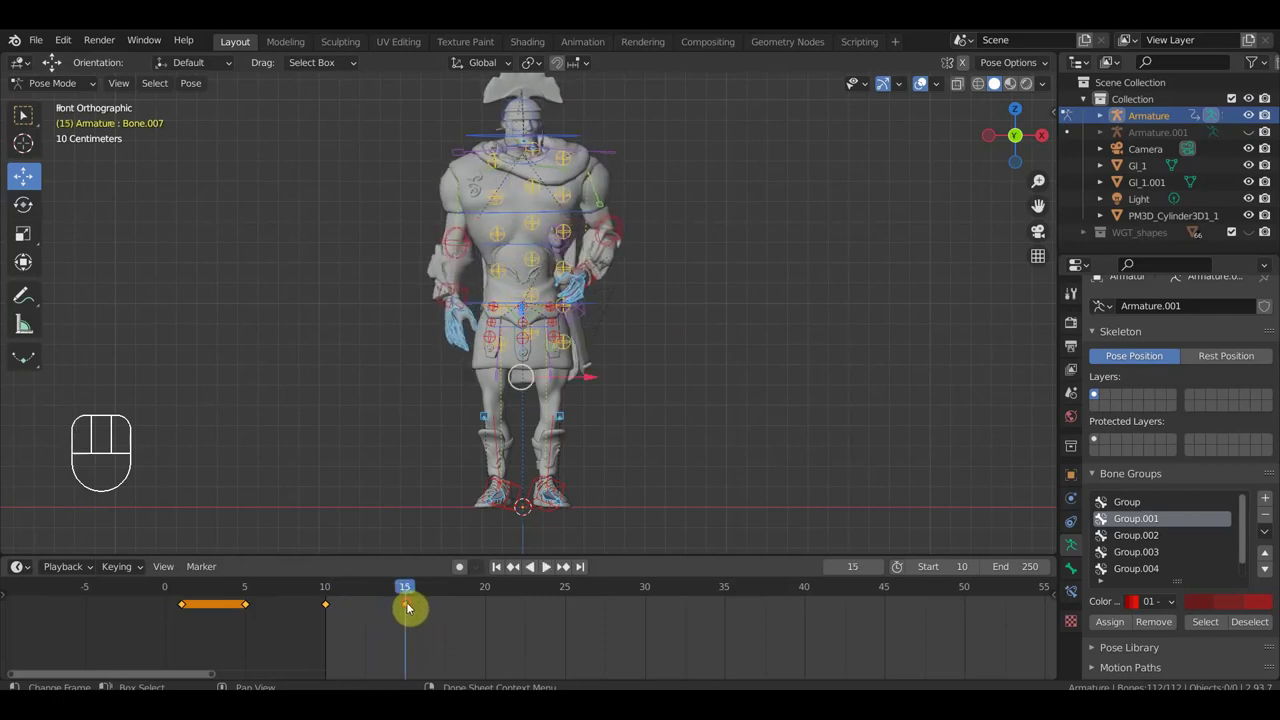
left_click_drag(416, 614, 396, 601)
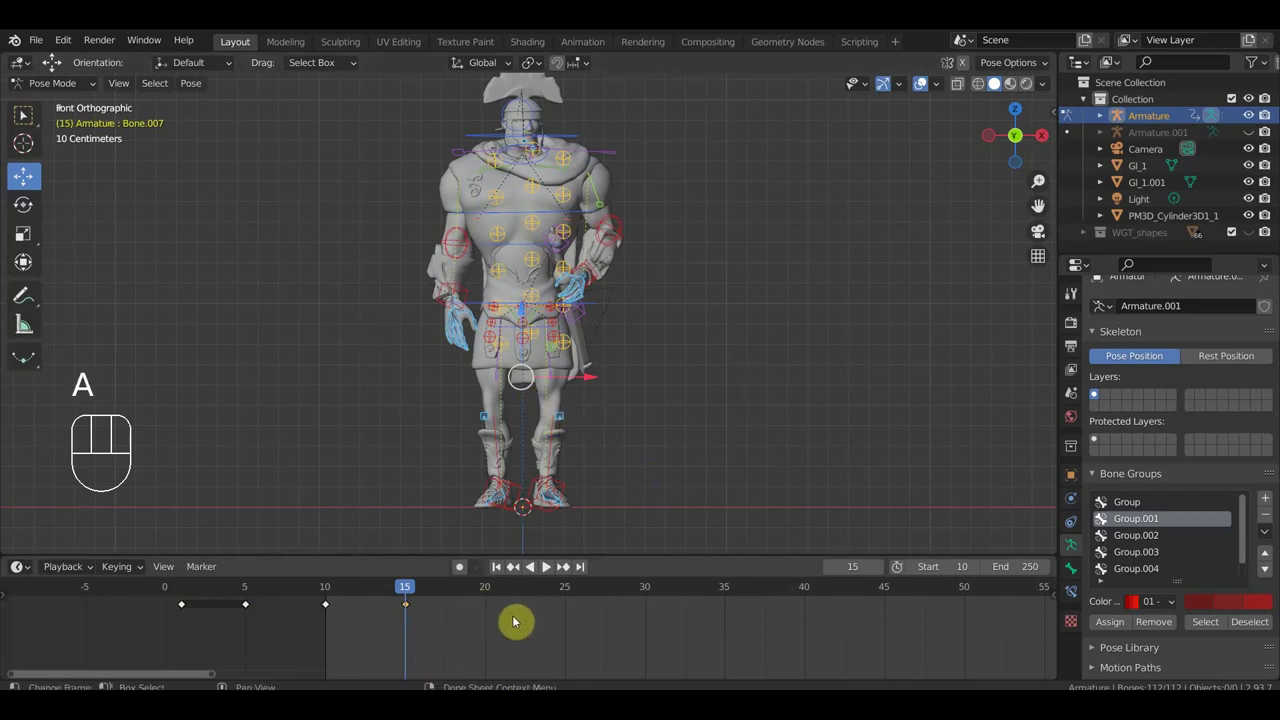
key("g")
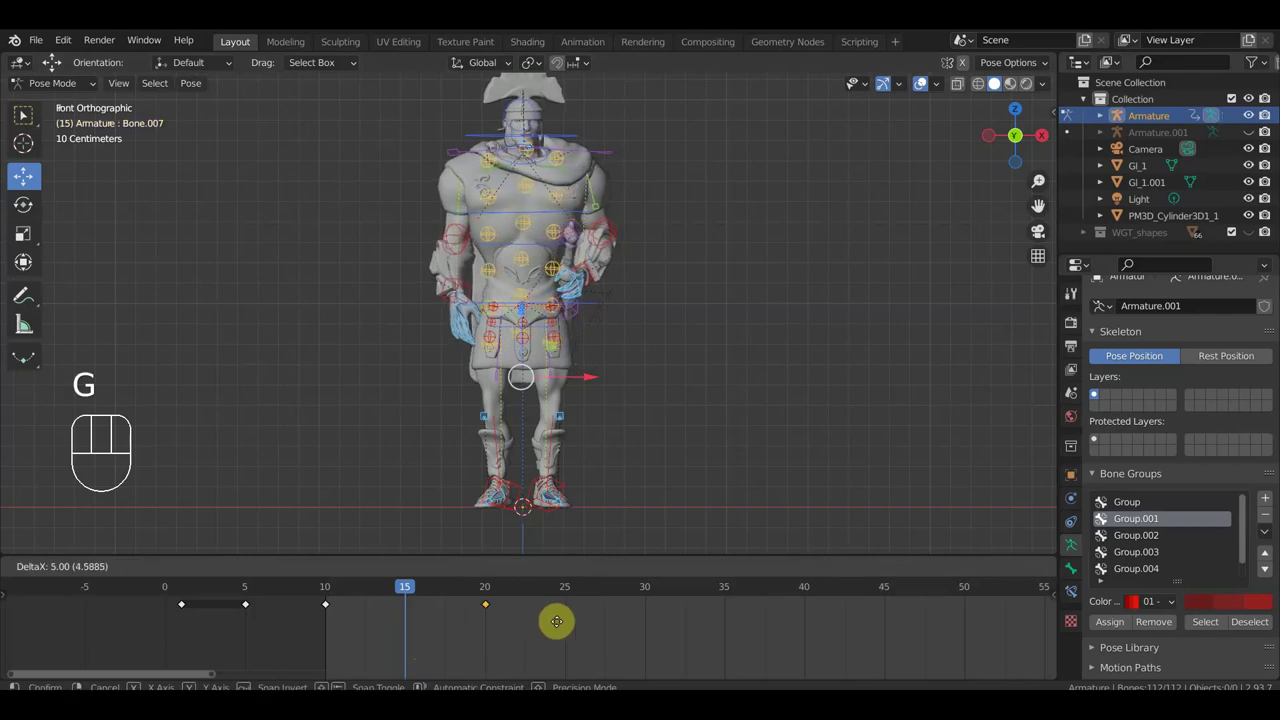
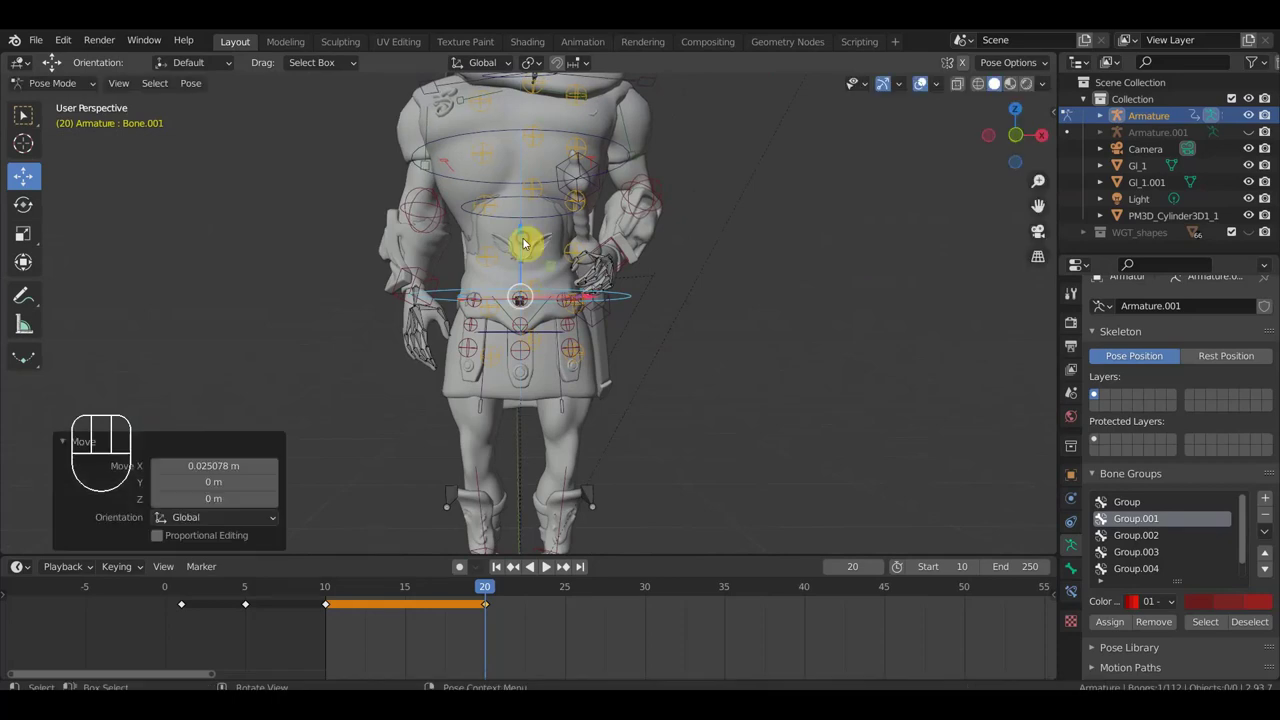
key("ctrl+z")
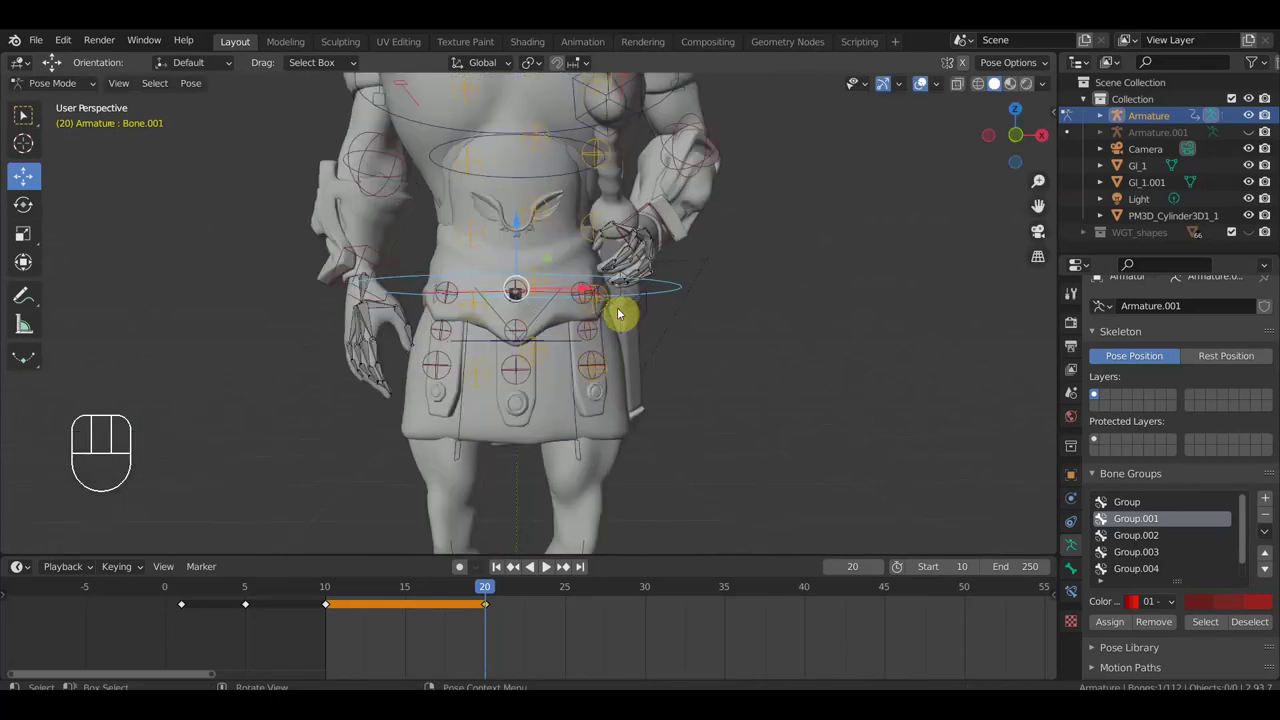
key("ctrl+z")
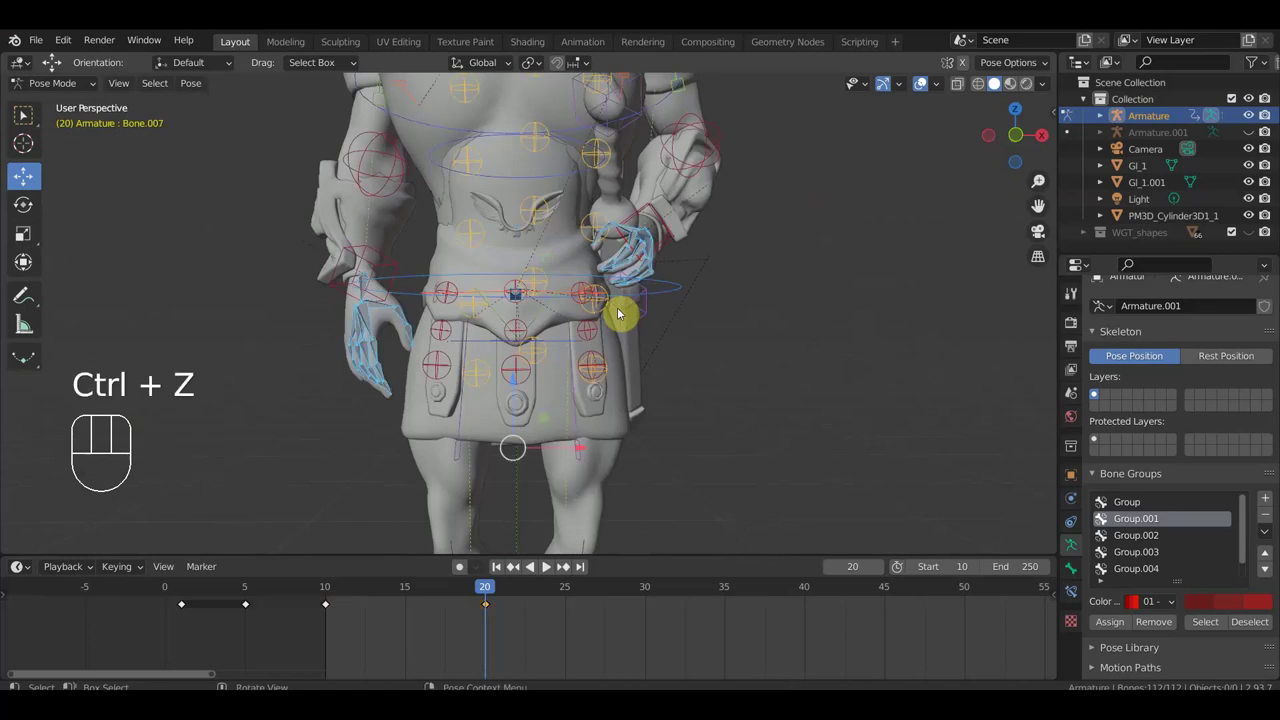
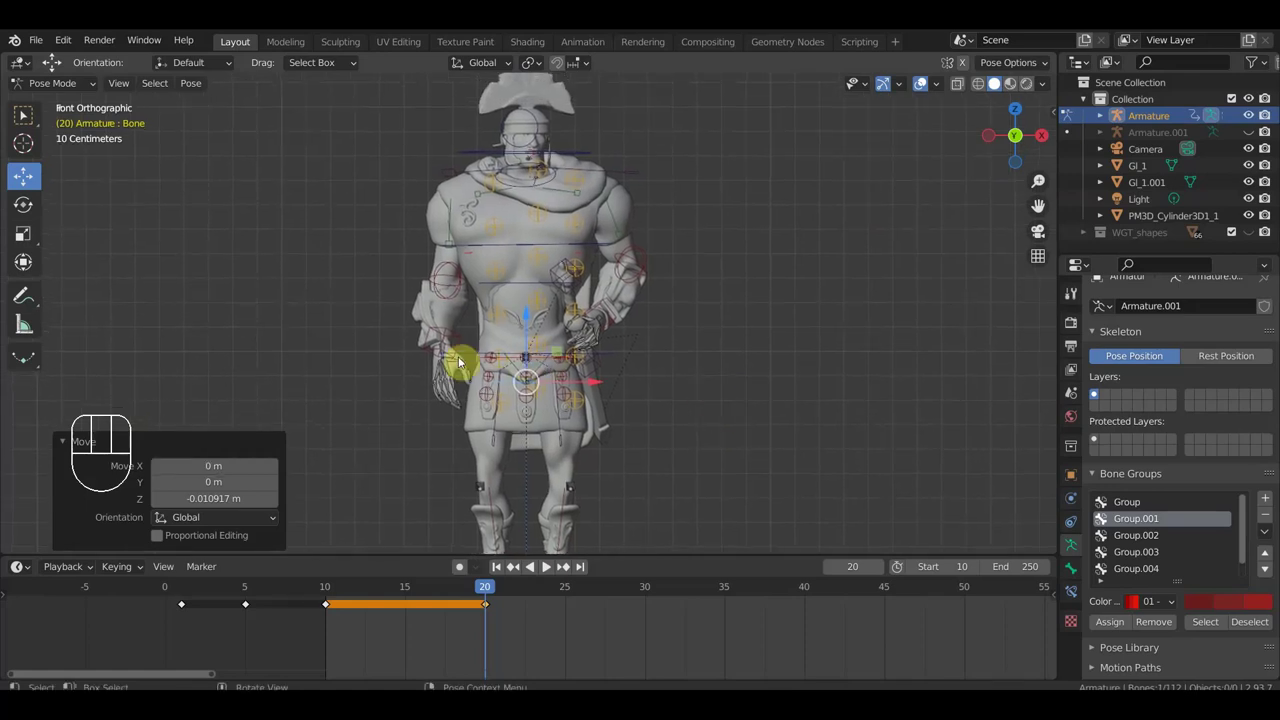
left_click_drag(443, 409, 681, 397)
left_click(686, 421)
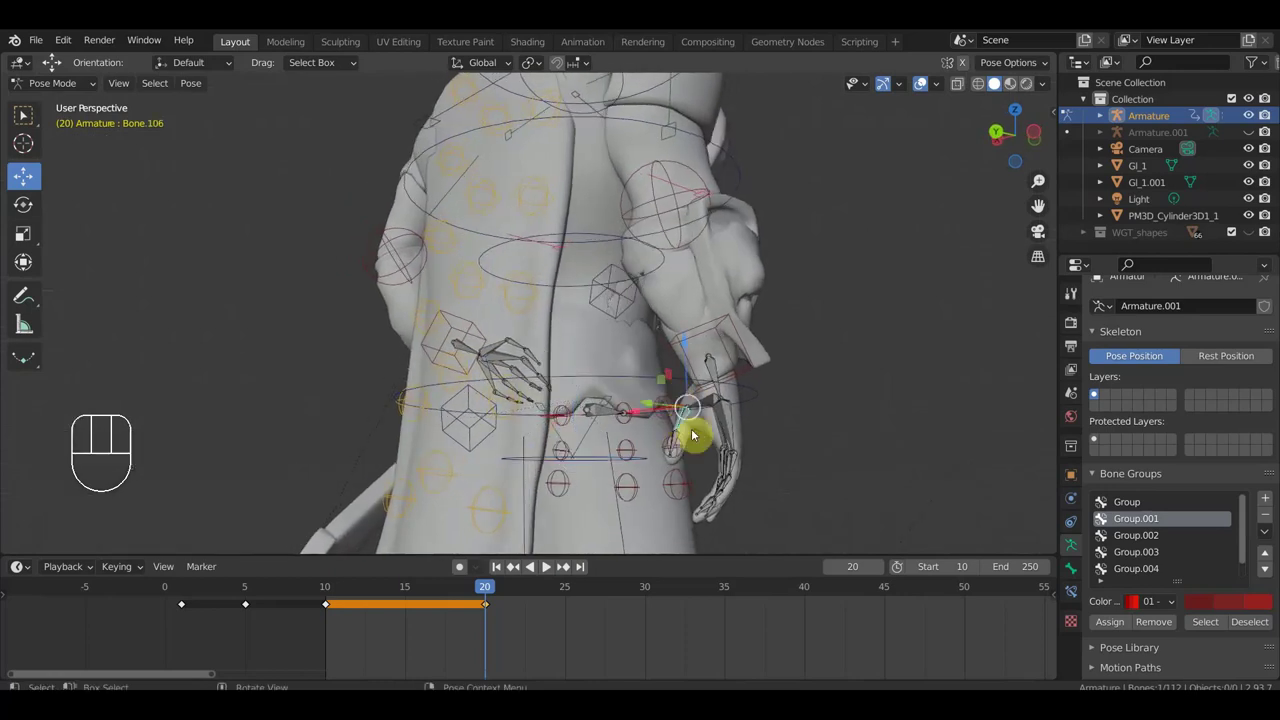
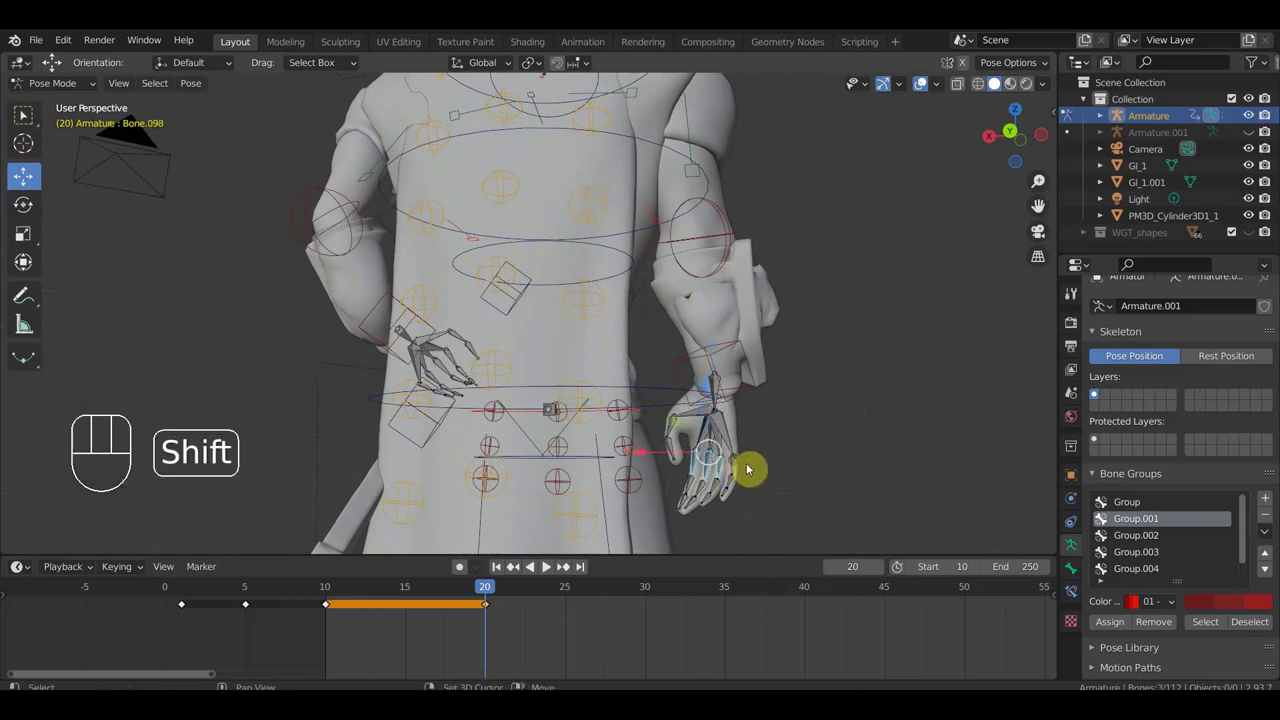
Step: Curl the first hand's finger bones inward into a grip and check it from underneath
left_click_drag(808, 488, 671, 339)
left_click_drag(688, 385, 627, 394)
key("r")
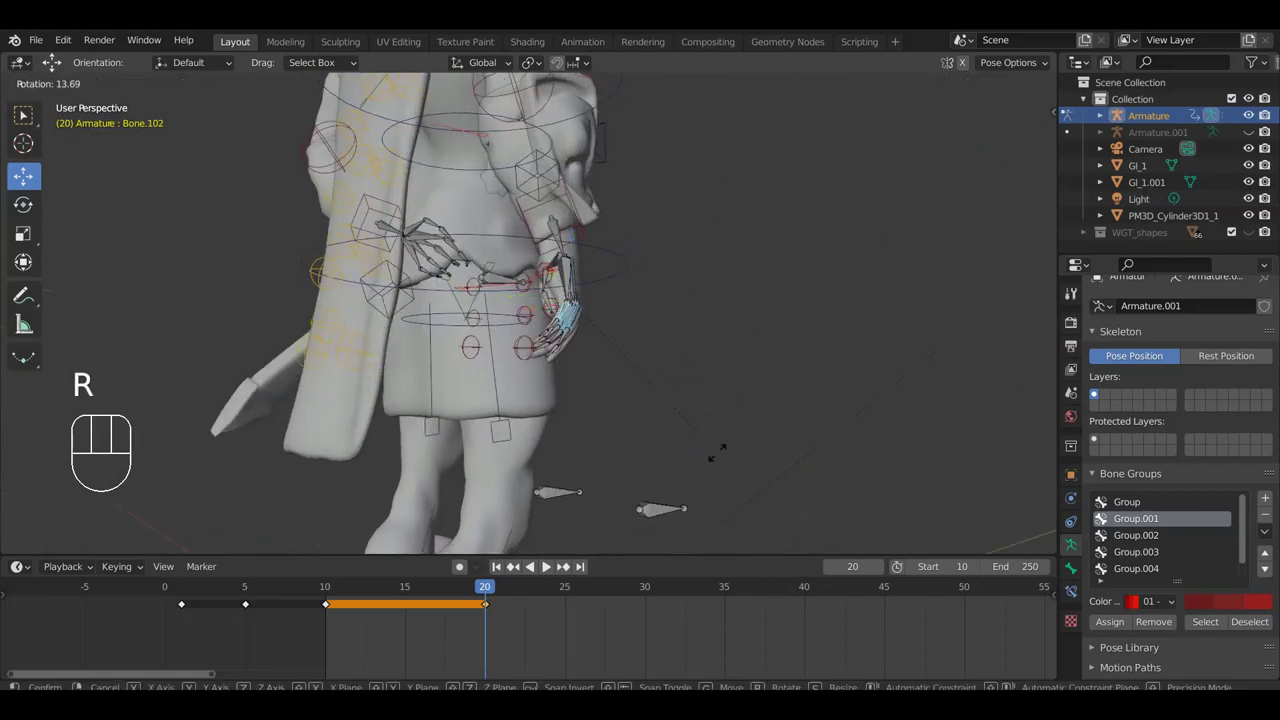
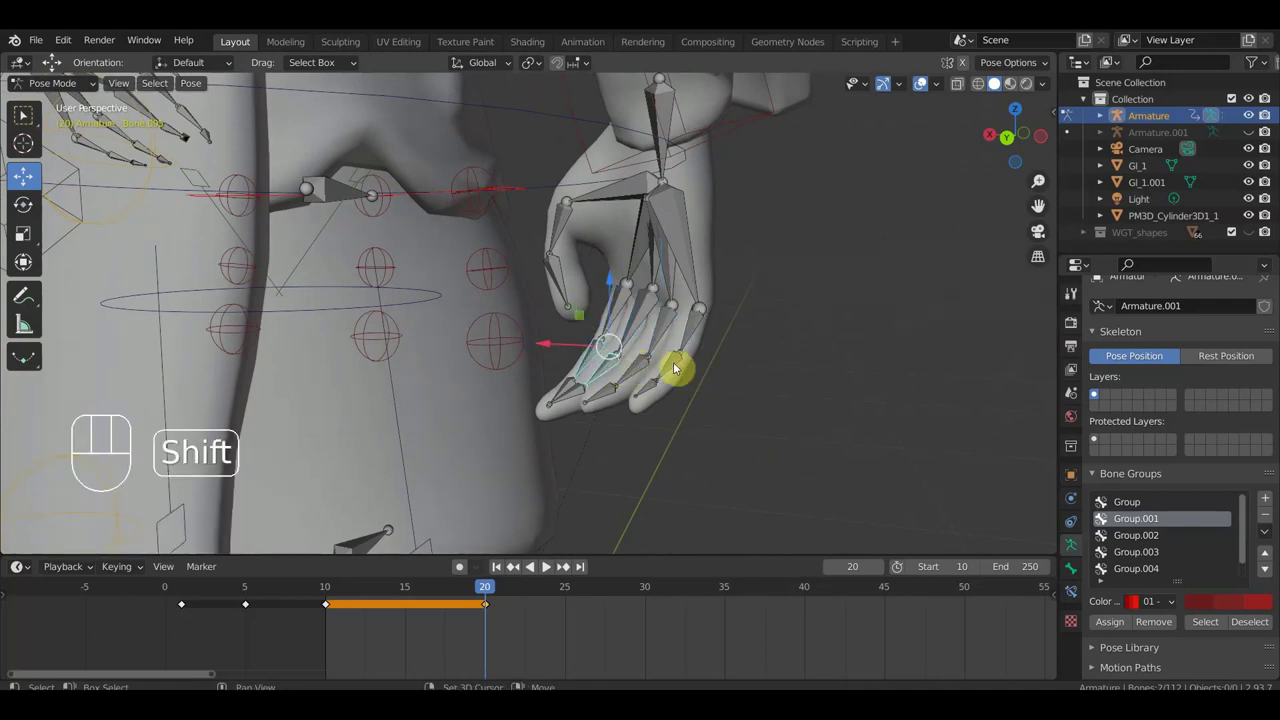
left_click_drag(684, 368, 786, 396)
left_click_drag(764, 398, 712, 388)
key("r")
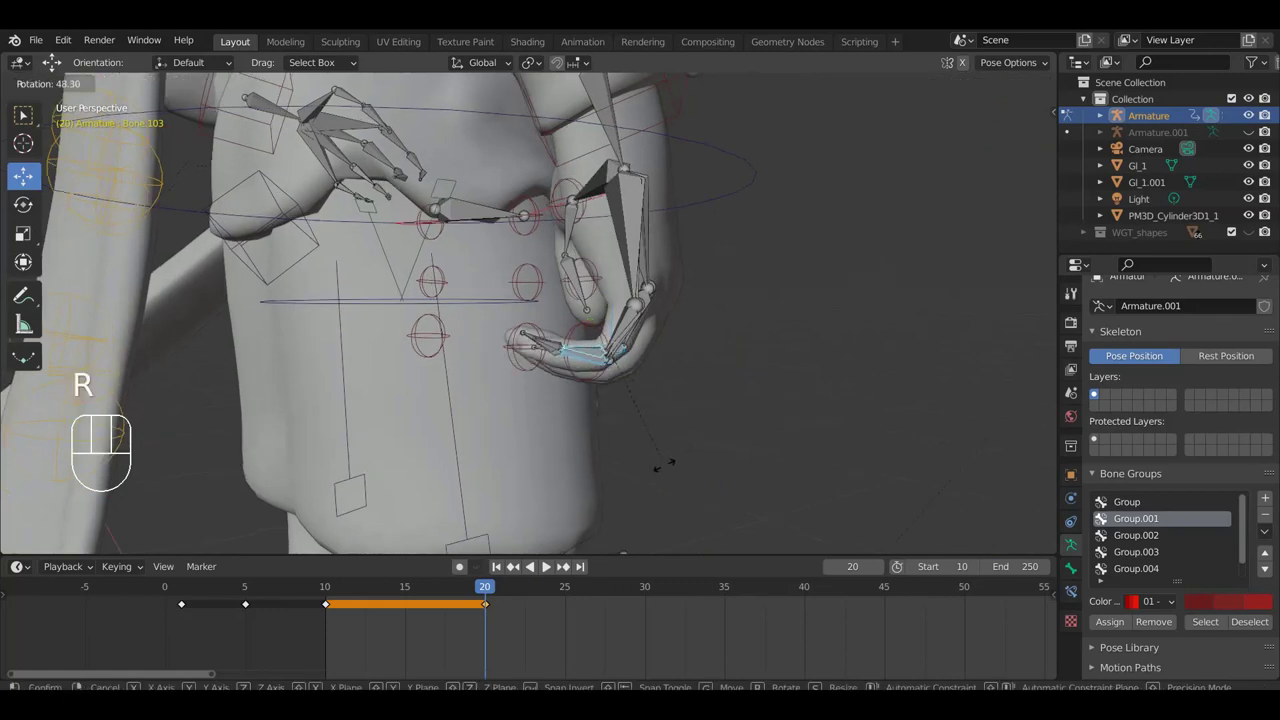
left_click(665, 469)
left_click_drag(709, 435, 813, 494)
middle_click(783, 439)
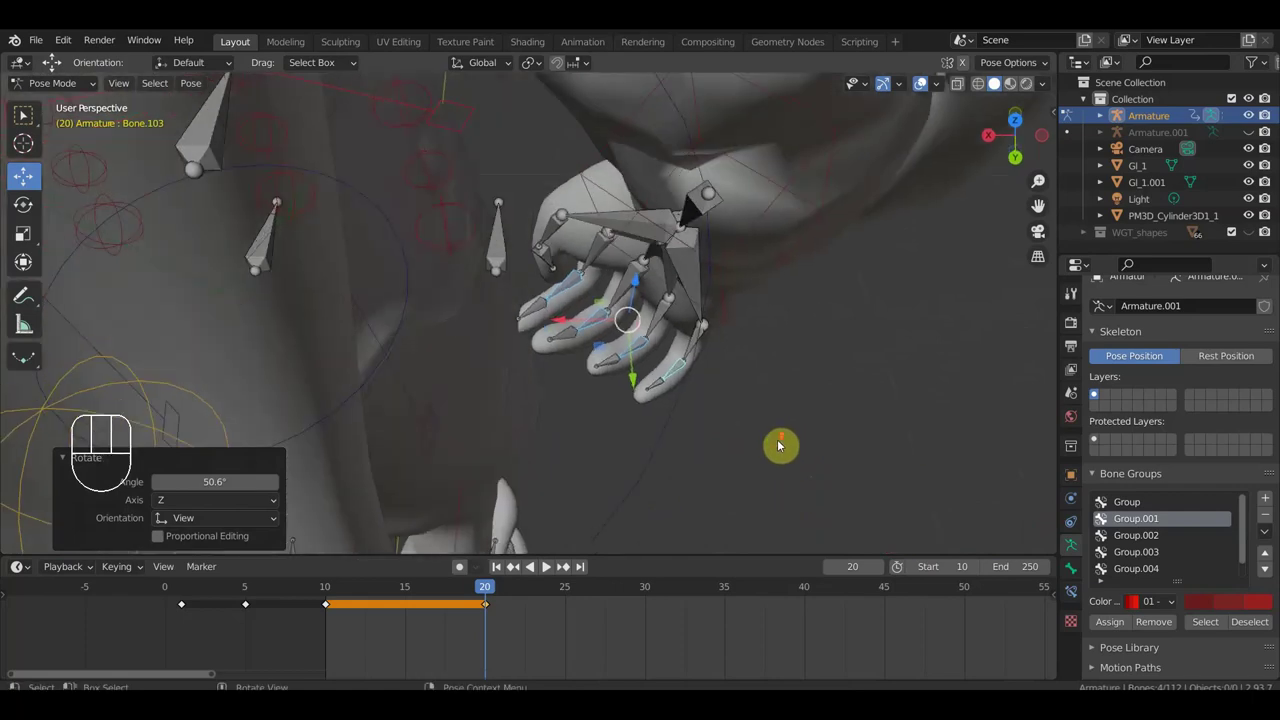
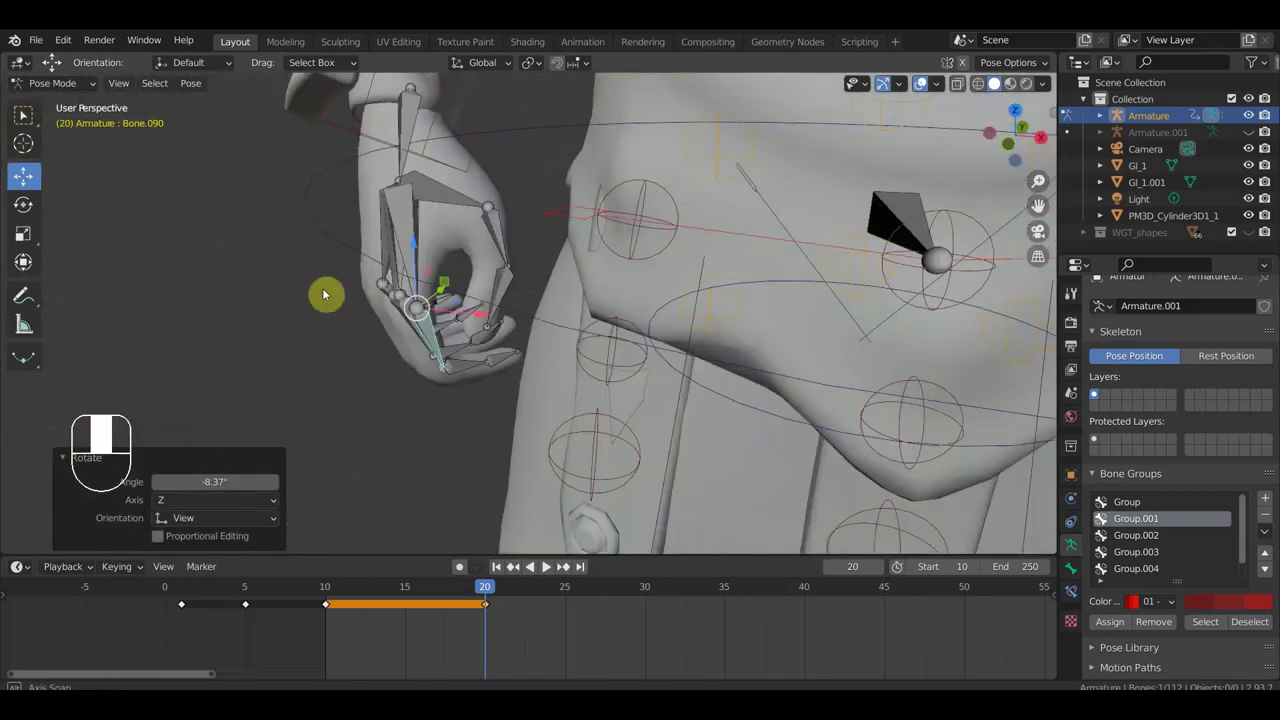
Step: Curl a finger bone on the other hand, Bone.091, about -8 degrees to close its grip
left_click_drag(505, 340, 496, 331)
left_click(496, 350)
key("r")
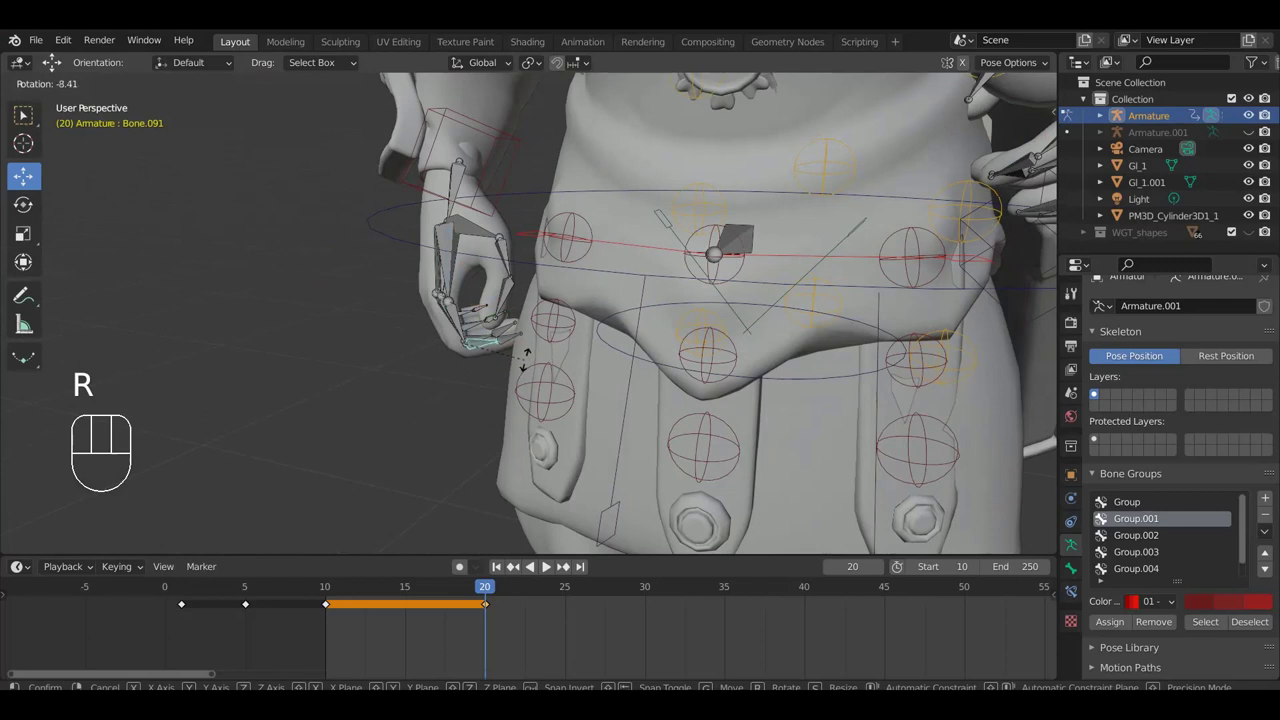
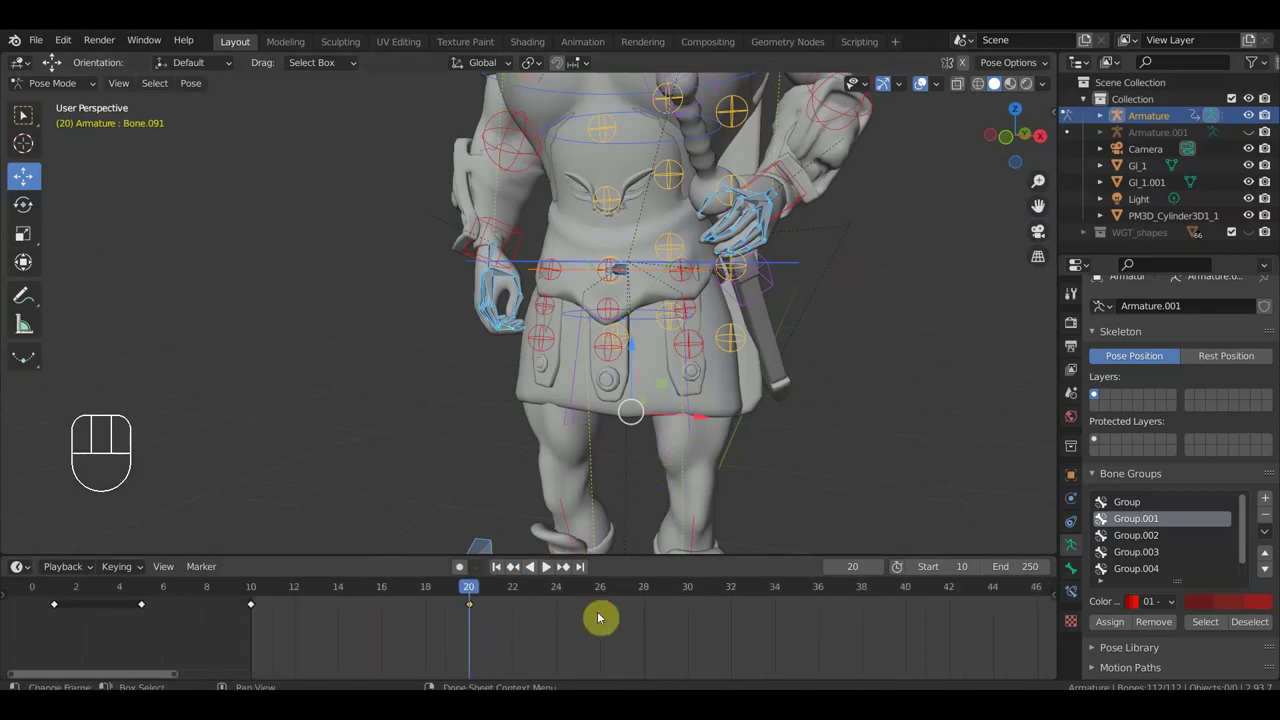
Step: Switch to the front view to watch the sword-drawing animation play back
key("KP_1")
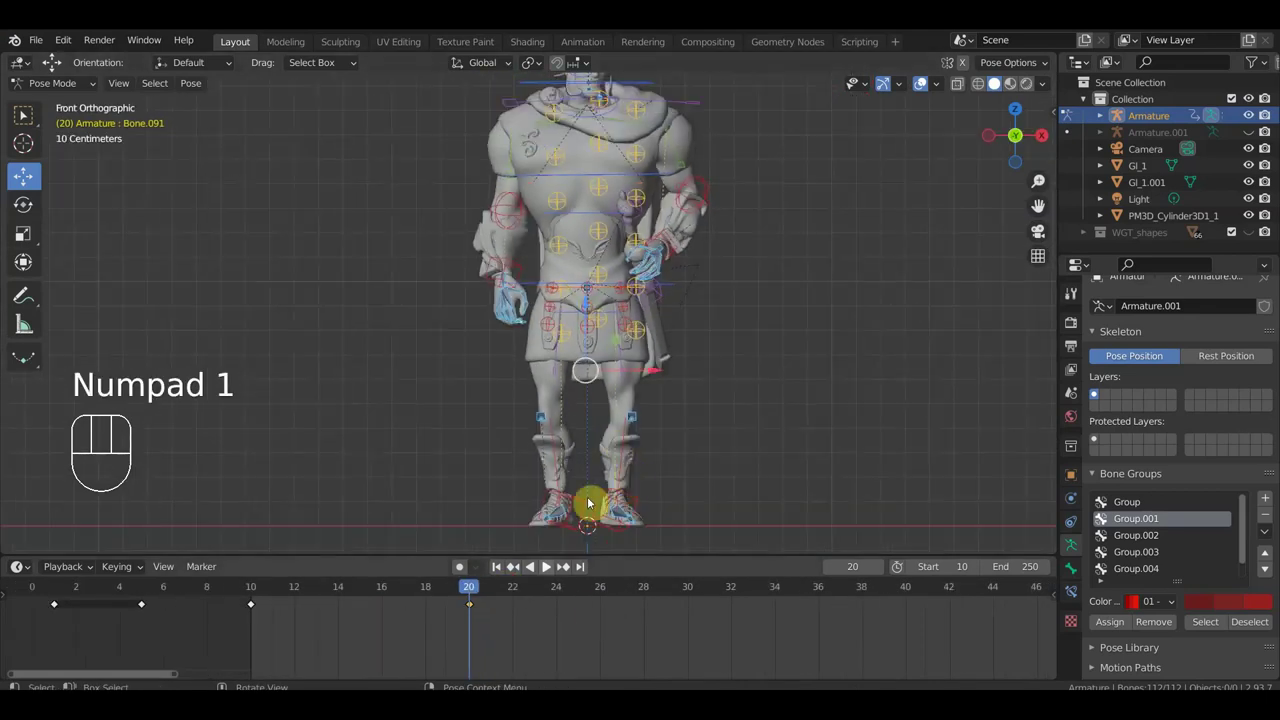
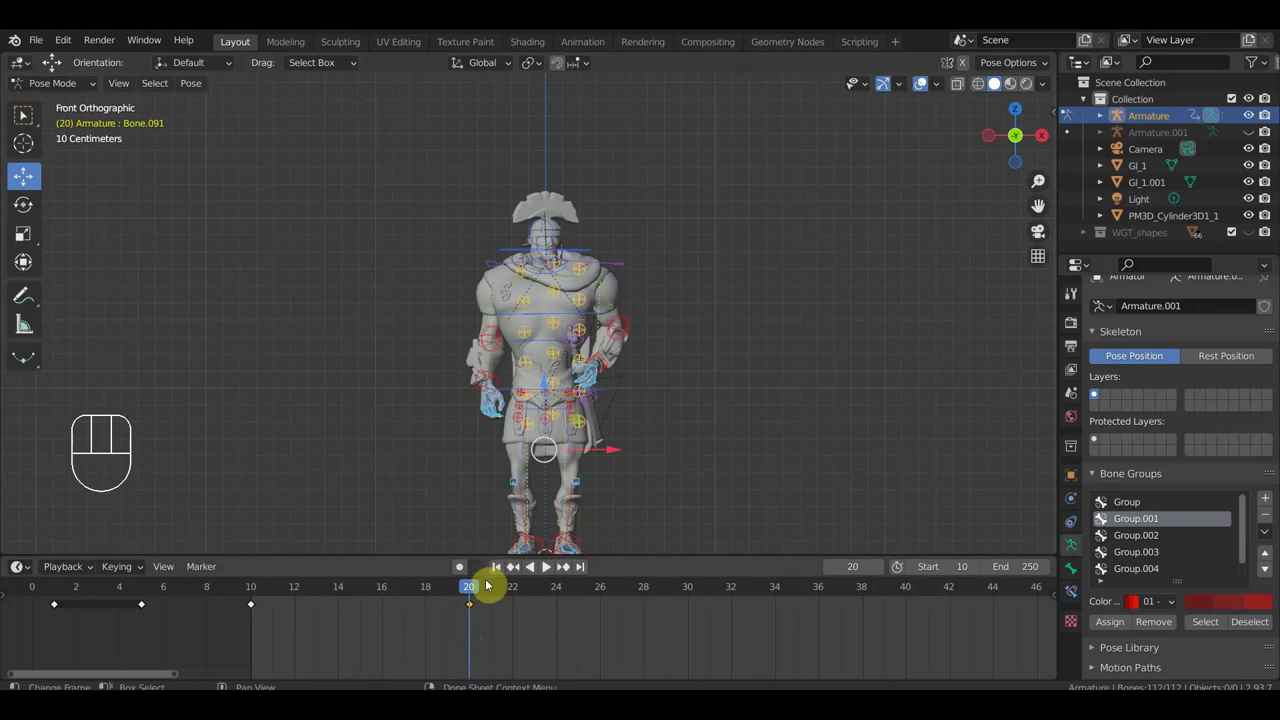
Step: Scrub the timeline to review the motion, then select the waist and torso bones
left_click_drag(472, 593, 701, 614)
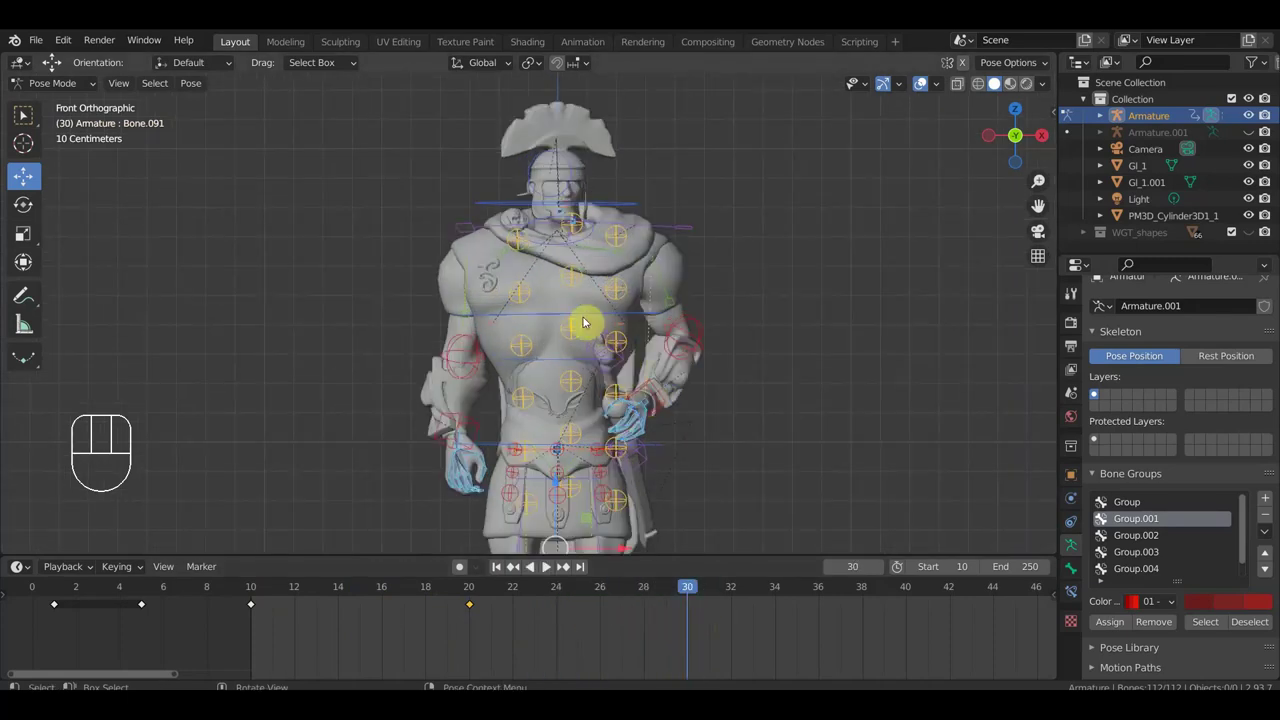
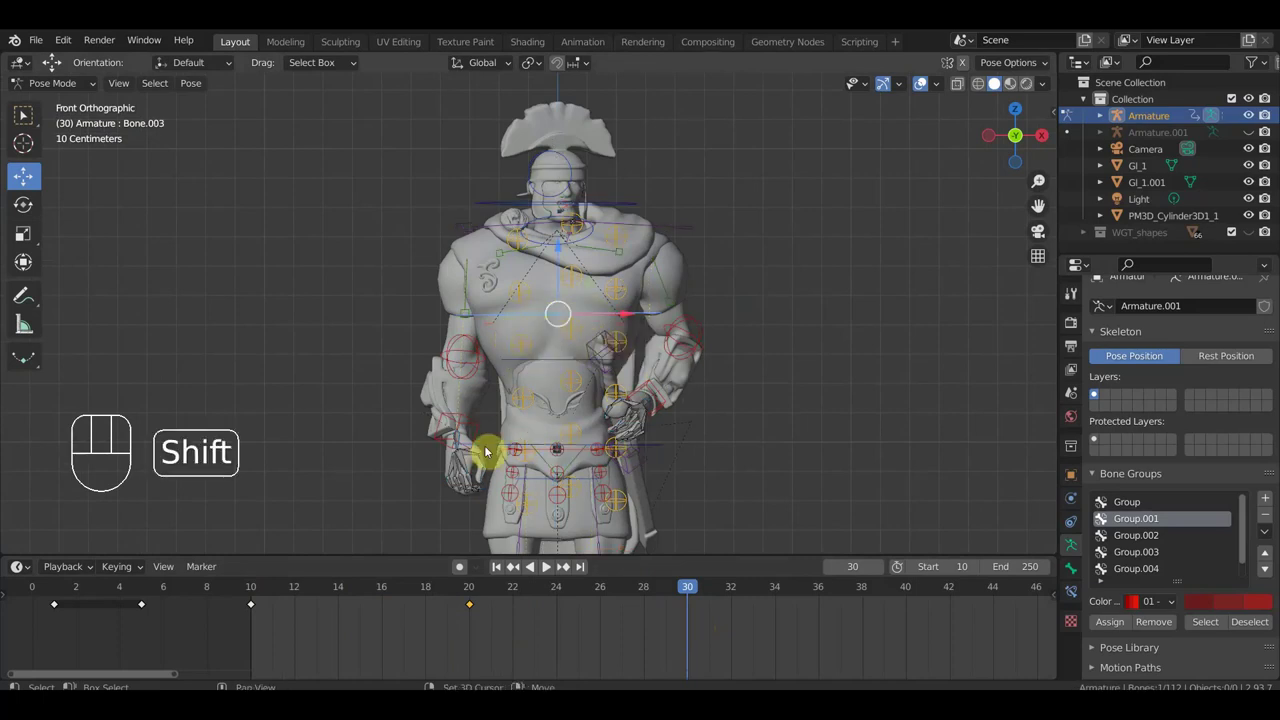
left_click(492, 432)
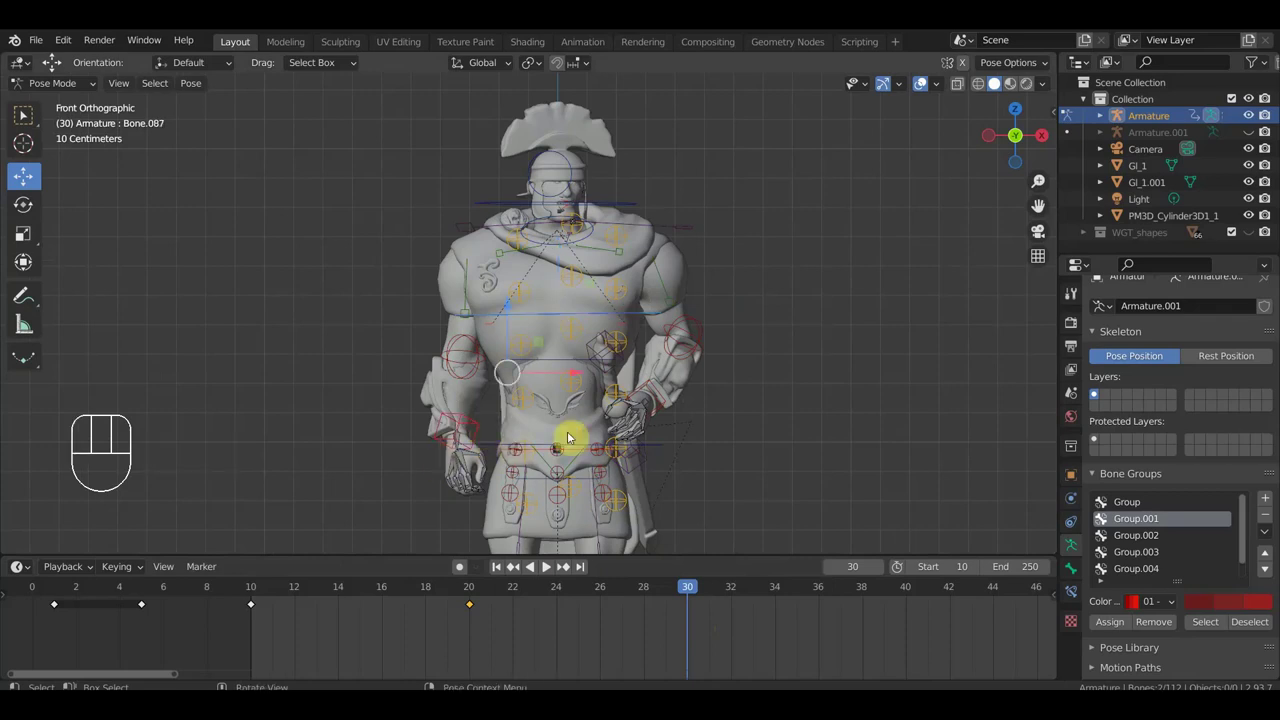
left_click_drag(698, 424, 566, 432)
left_click_drag(585, 413, 594, 320)
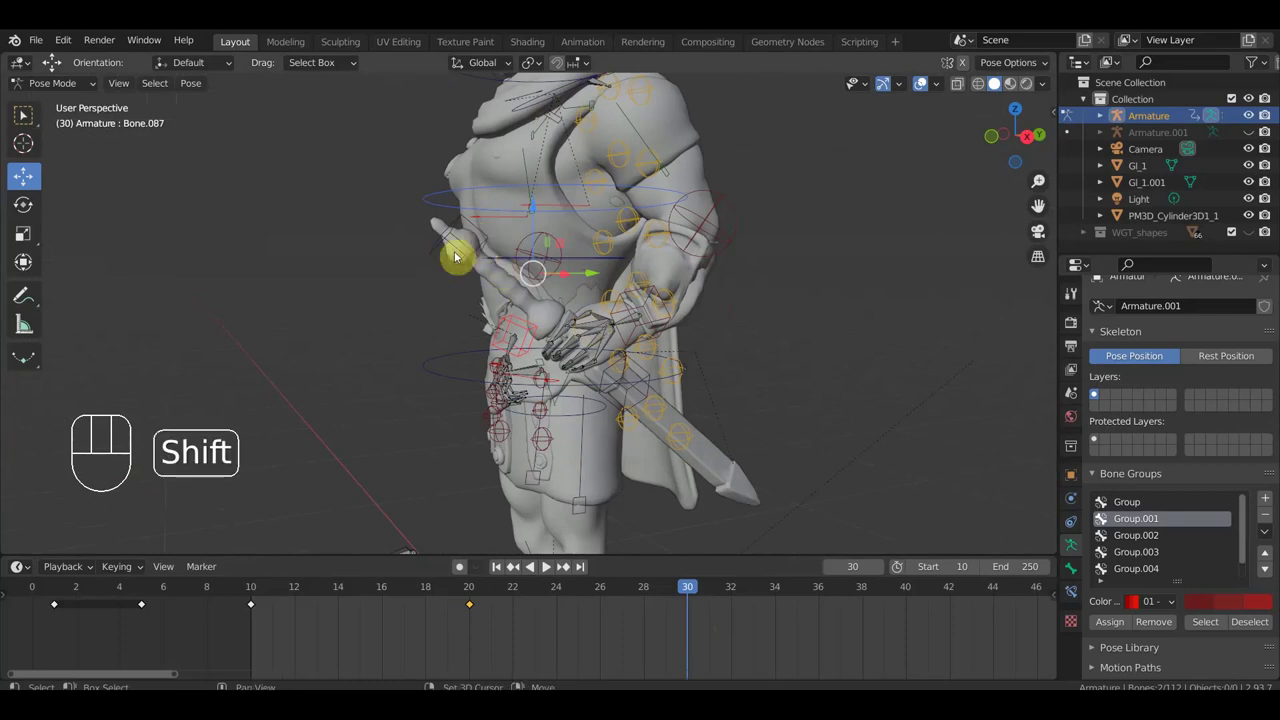
left_click(435, 253)
left_click_drag(576, 335, 619, 333)
left_click_drag(749, 419, 733, 333)
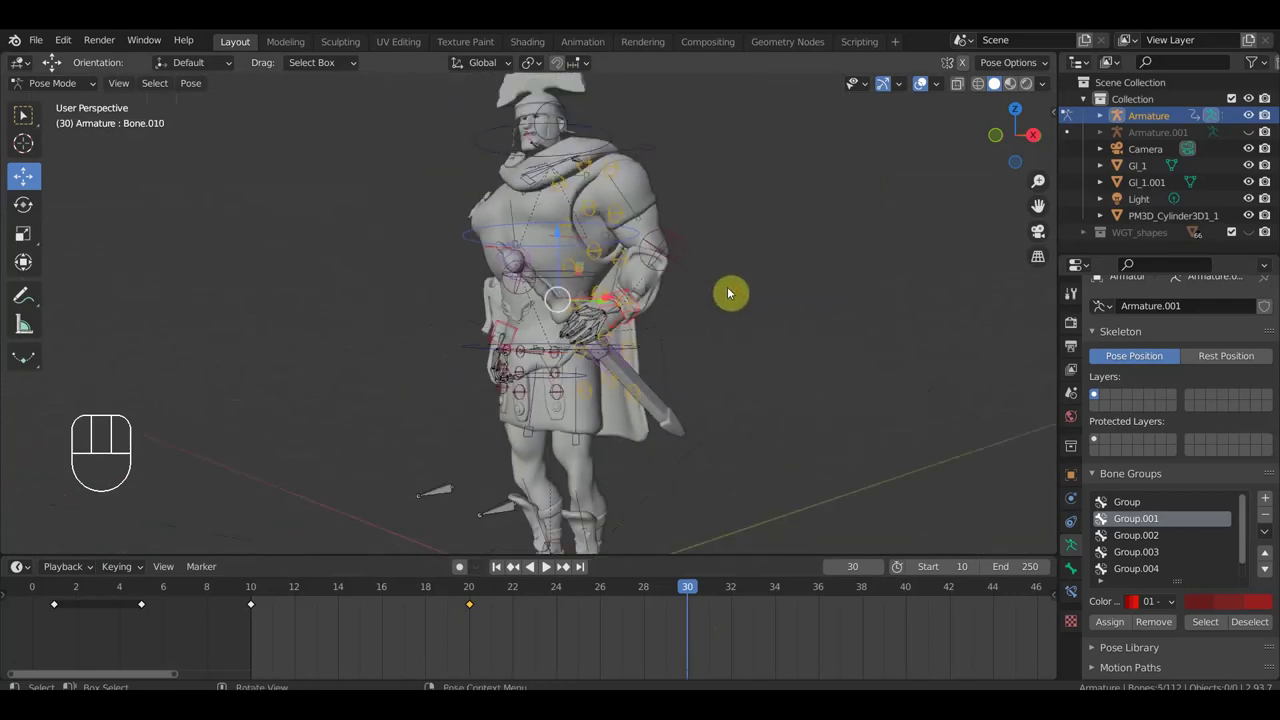
Step: Twist the torso bones in top view and key the whole rig's pose at frame 30
key("KP_7")
key("r")
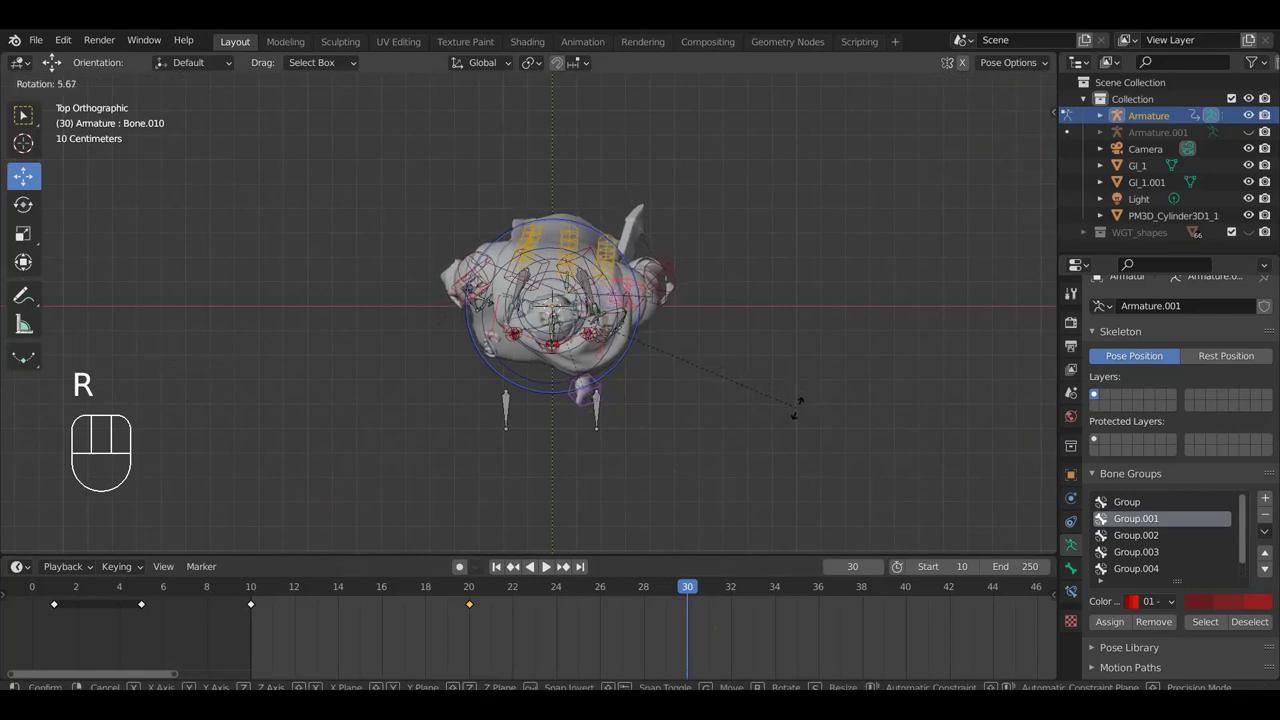
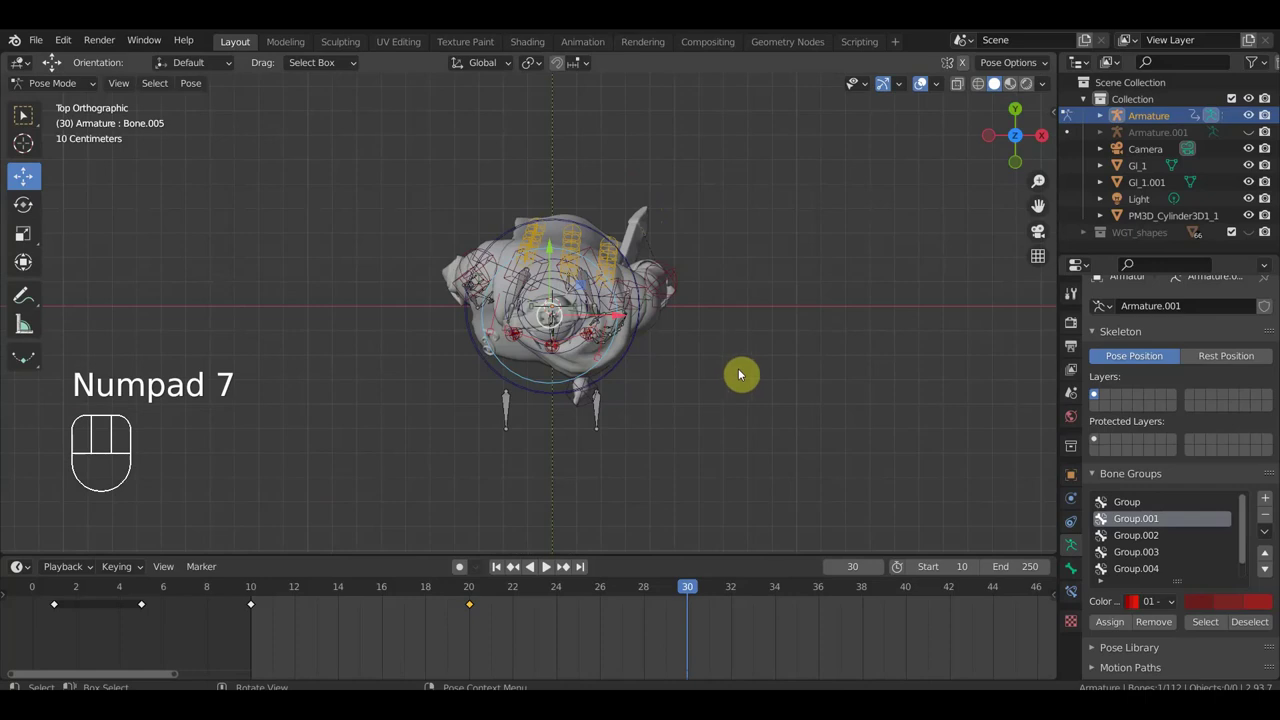
key("r")
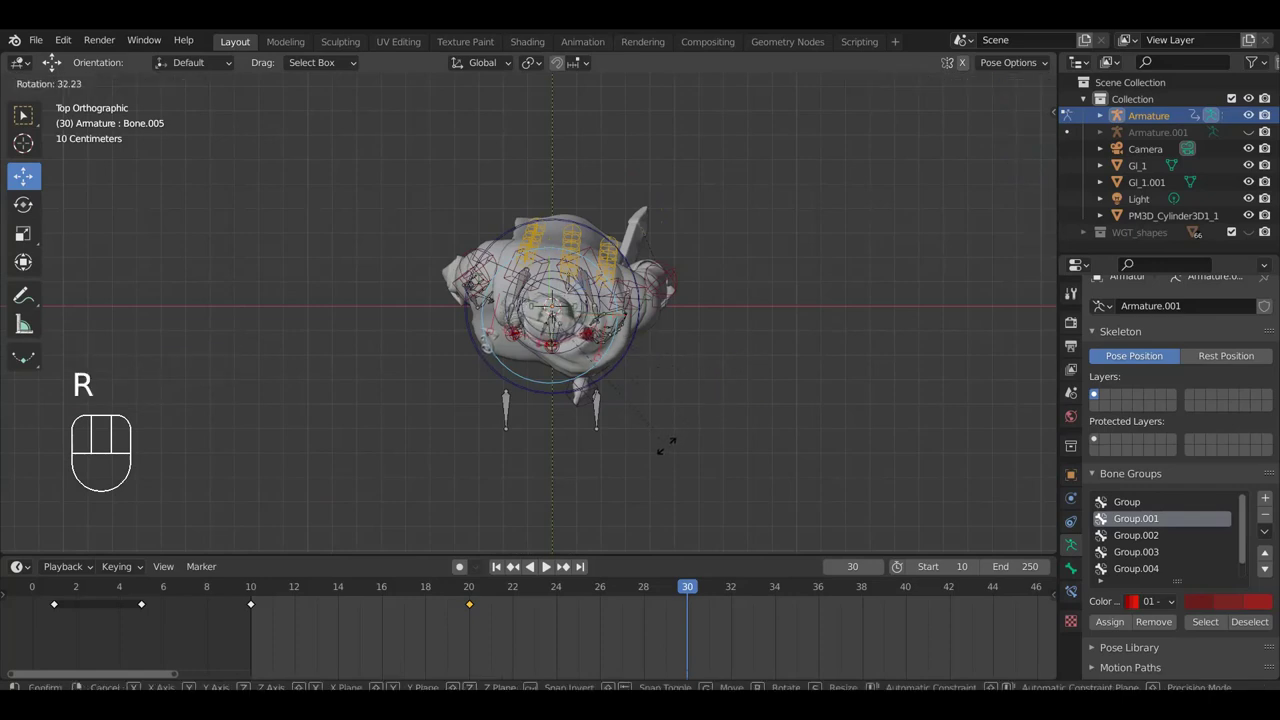
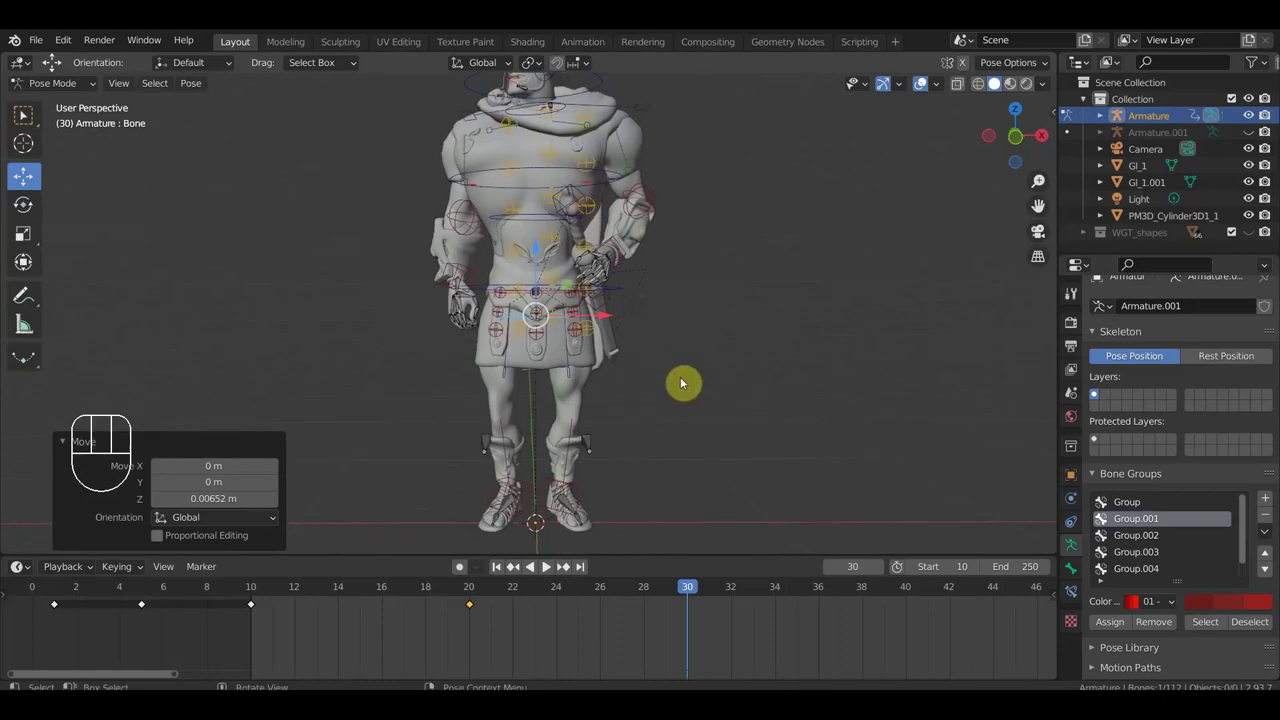
key("i")
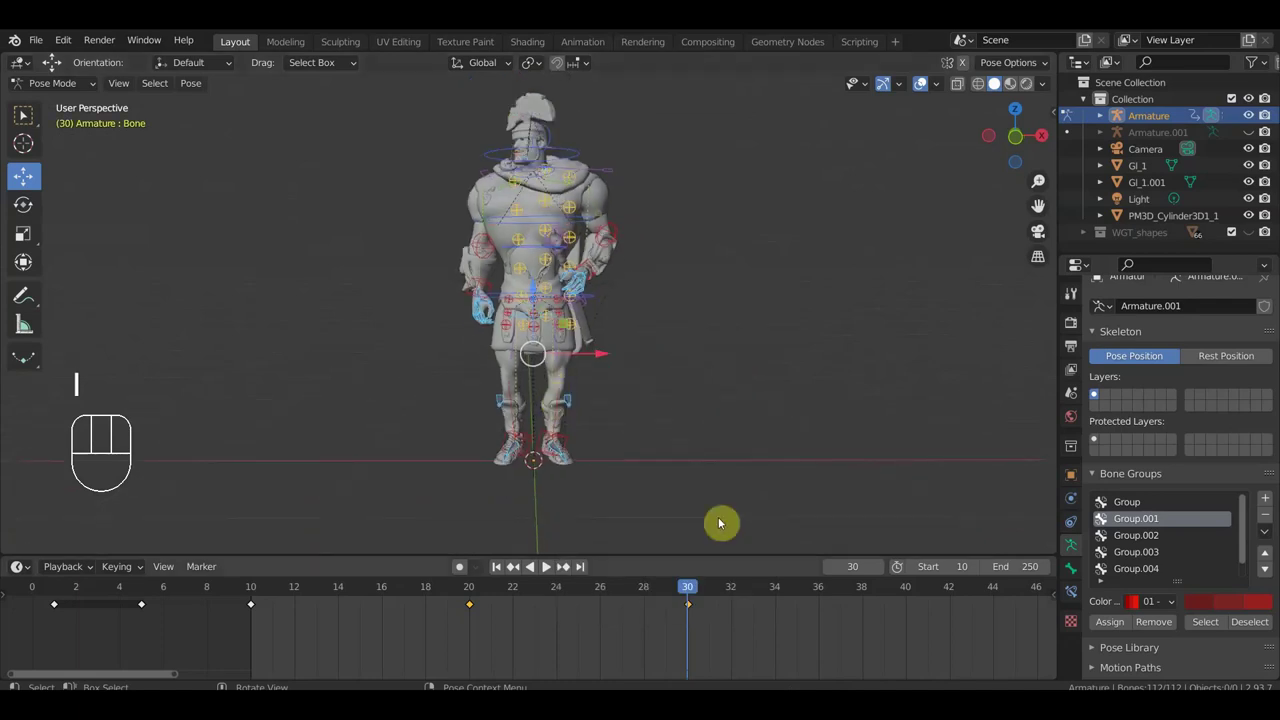
Step: Move the frame-10 key out to frame 40 and check the pose at frame 17
left_click_drag(685, 590, 463, 607)
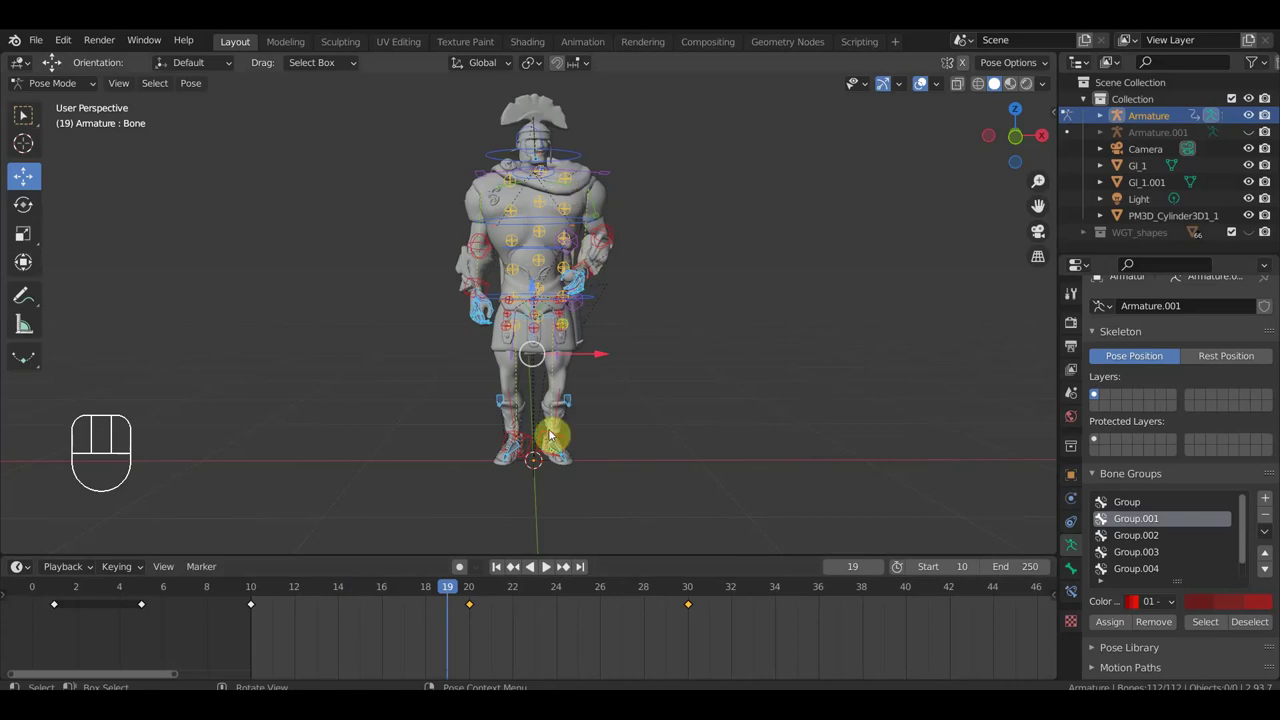
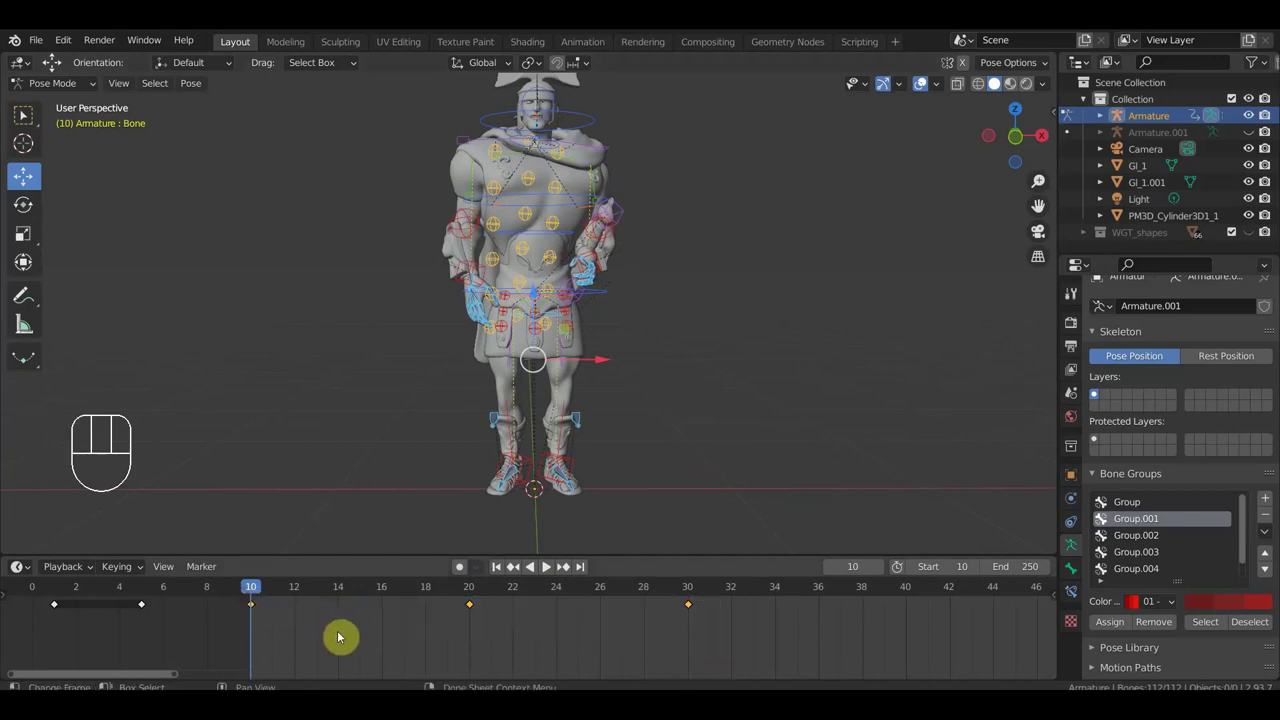
key("g")
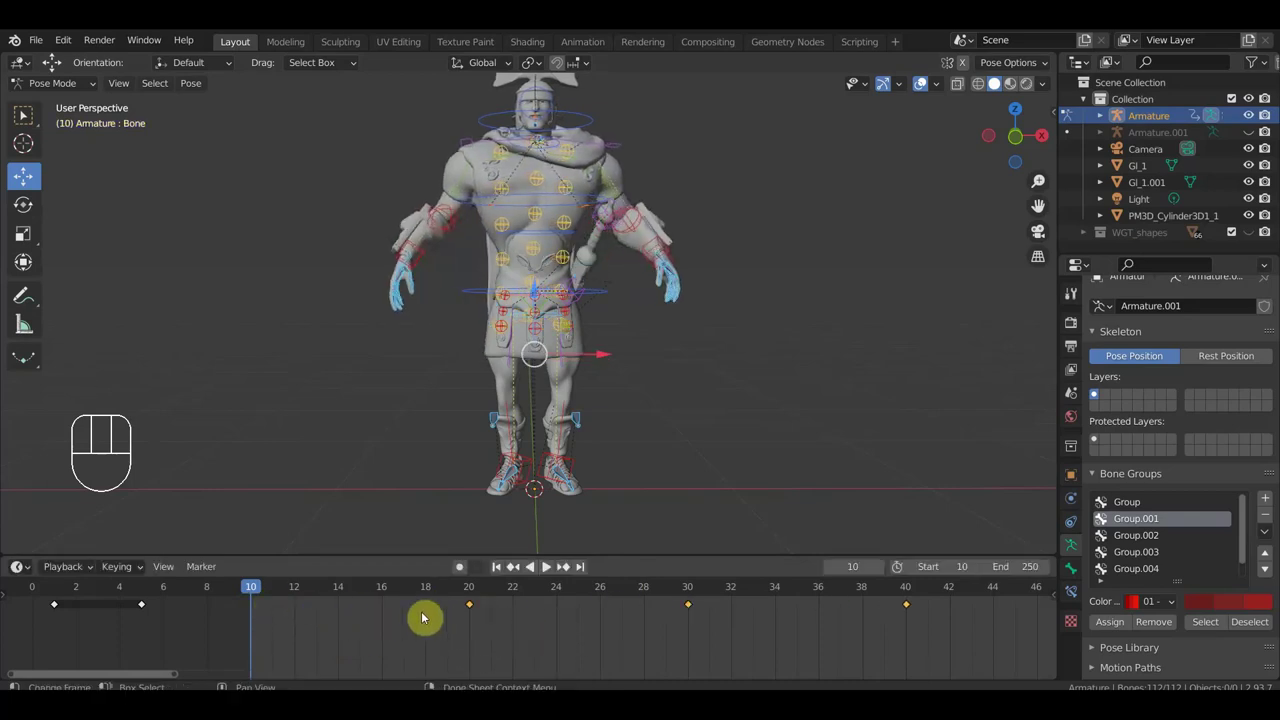
left_click(572, 566)
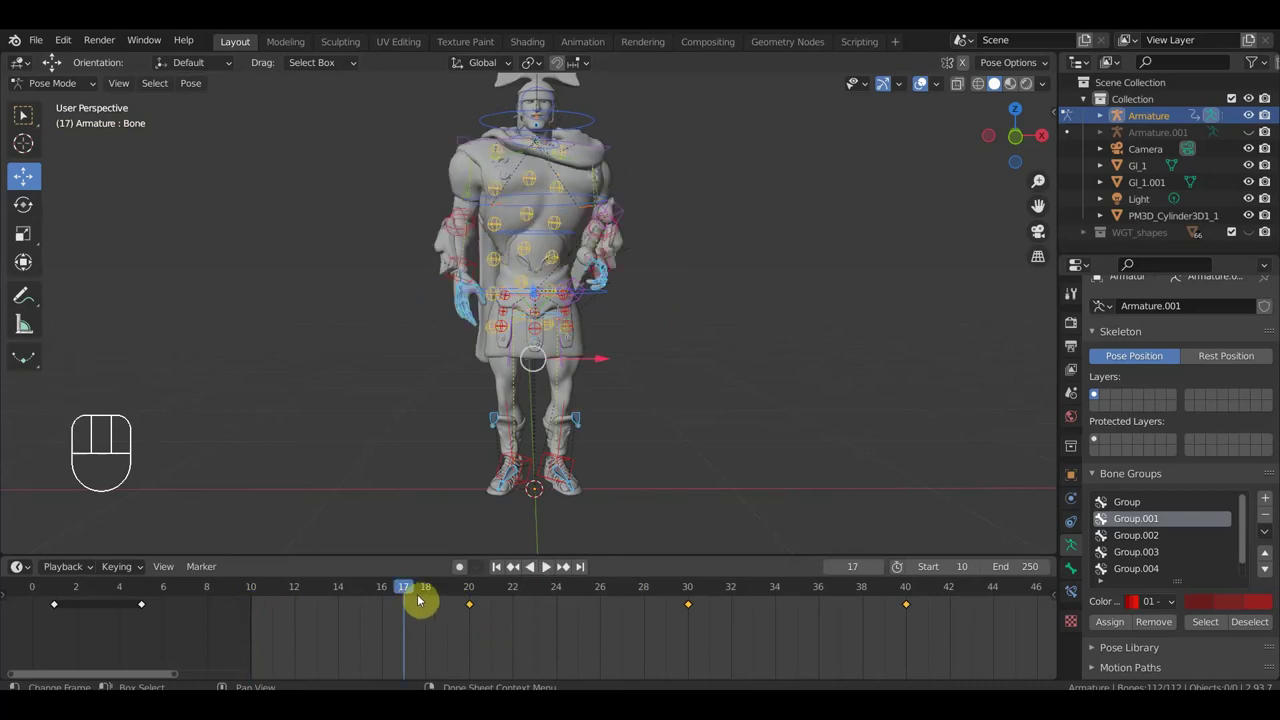
Step: Select the frame-30 key, set the playhead there and duplicate it toward frame 10
left_click(701, 595)
left_click_drag(712, 636, 682, 598)
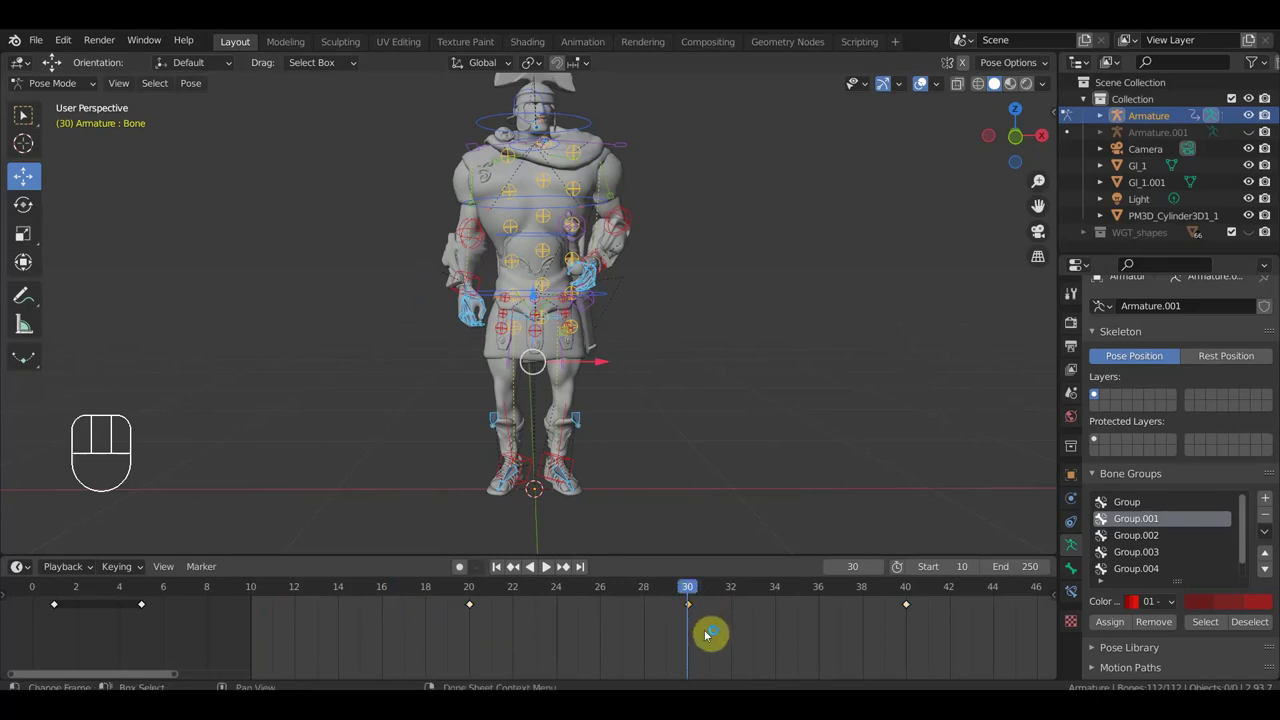
key("shift+d")
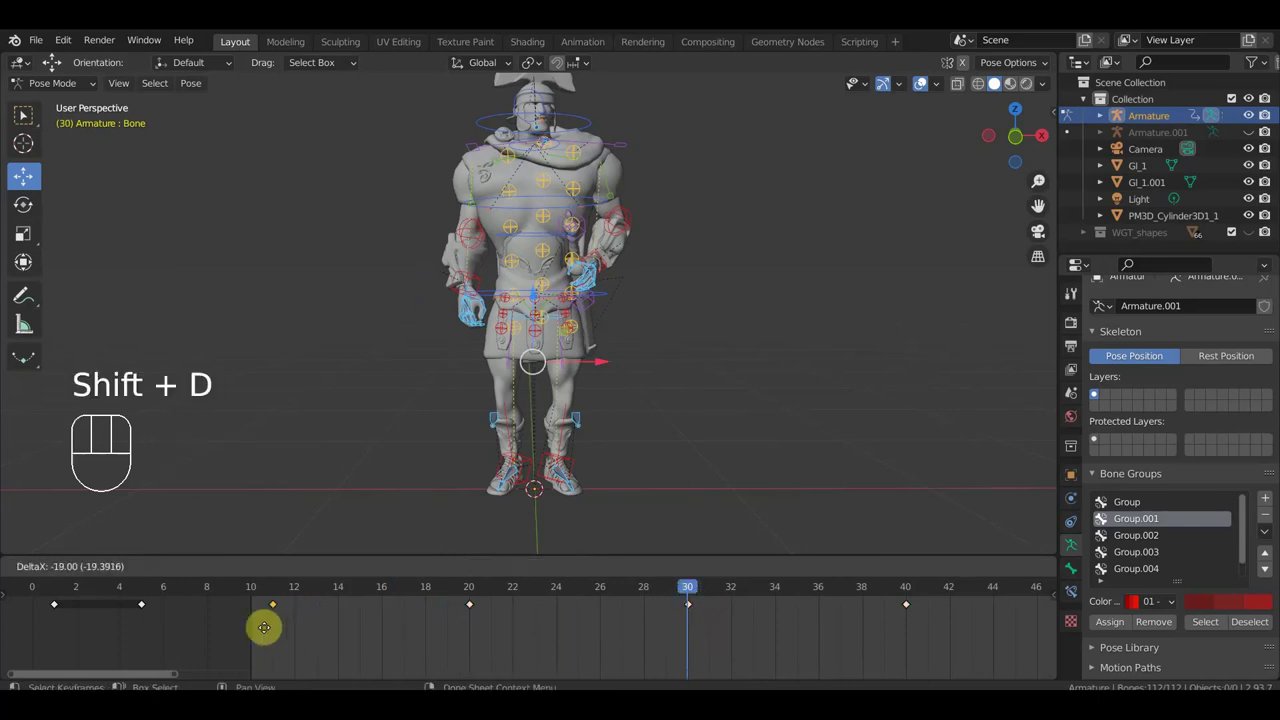
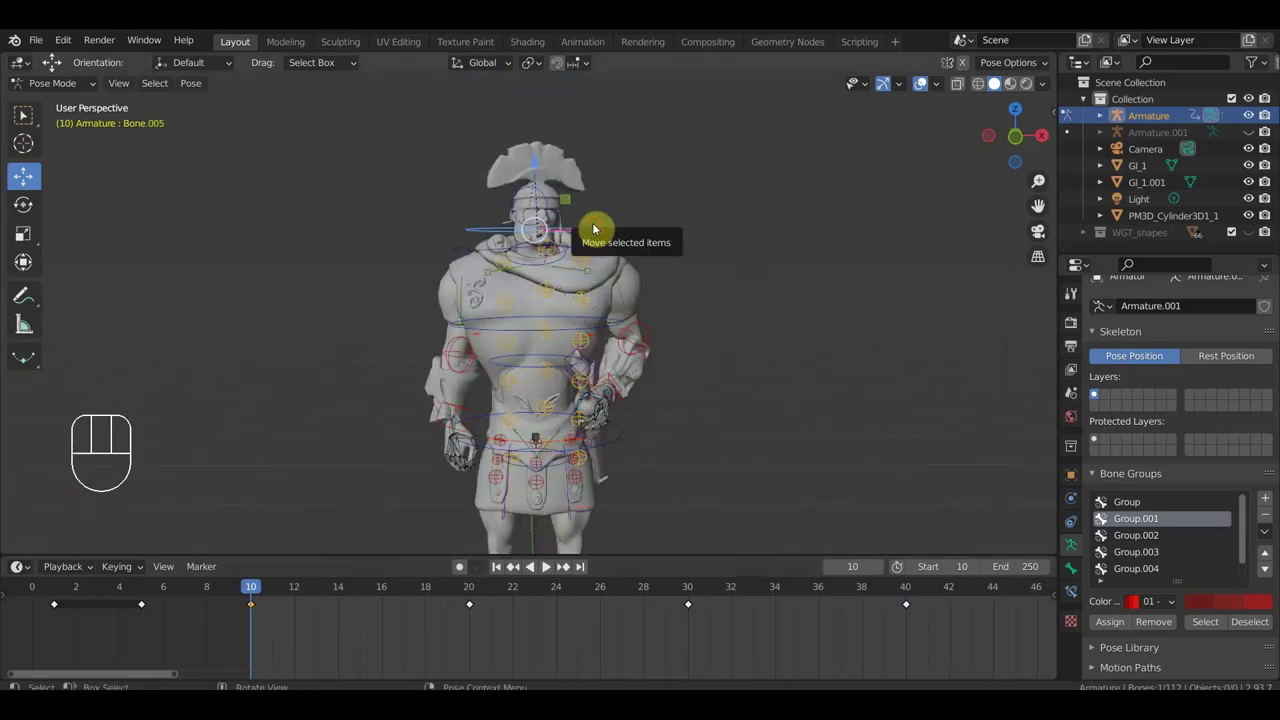
Step: At frame 10 turn the upper body about 40 degrees in top view and key the pose
key("KP_7")
key("r")
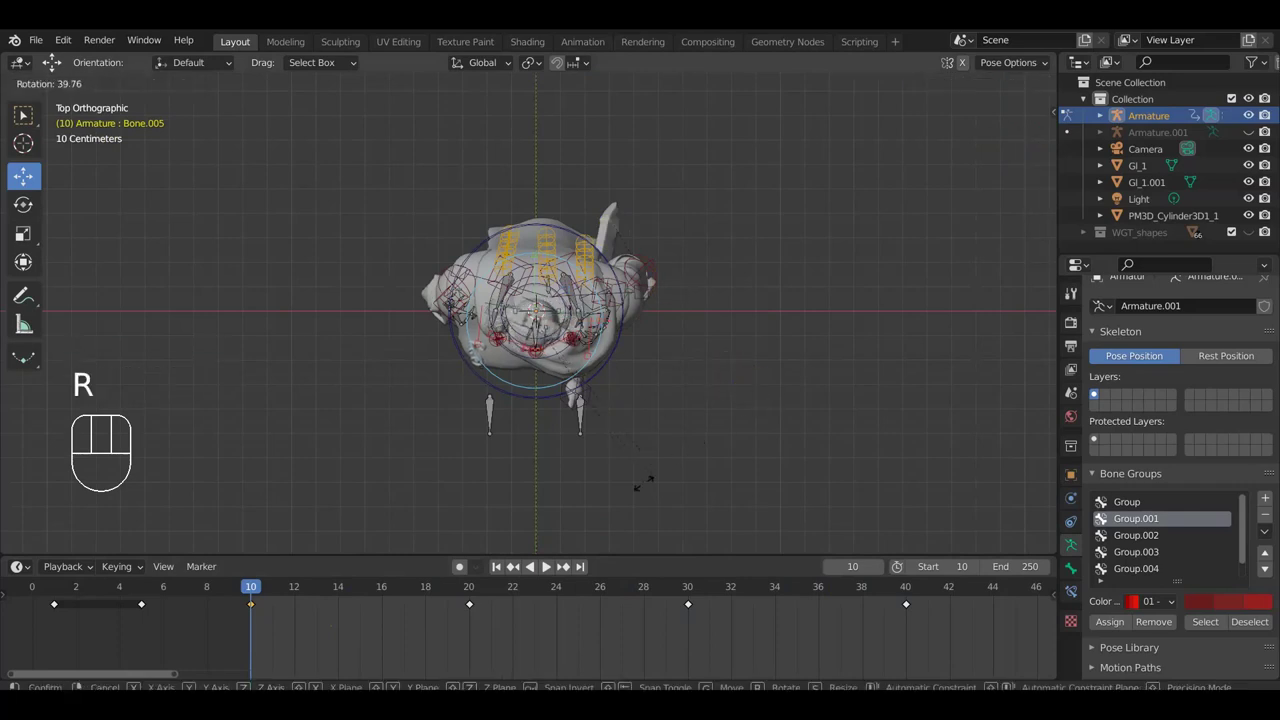
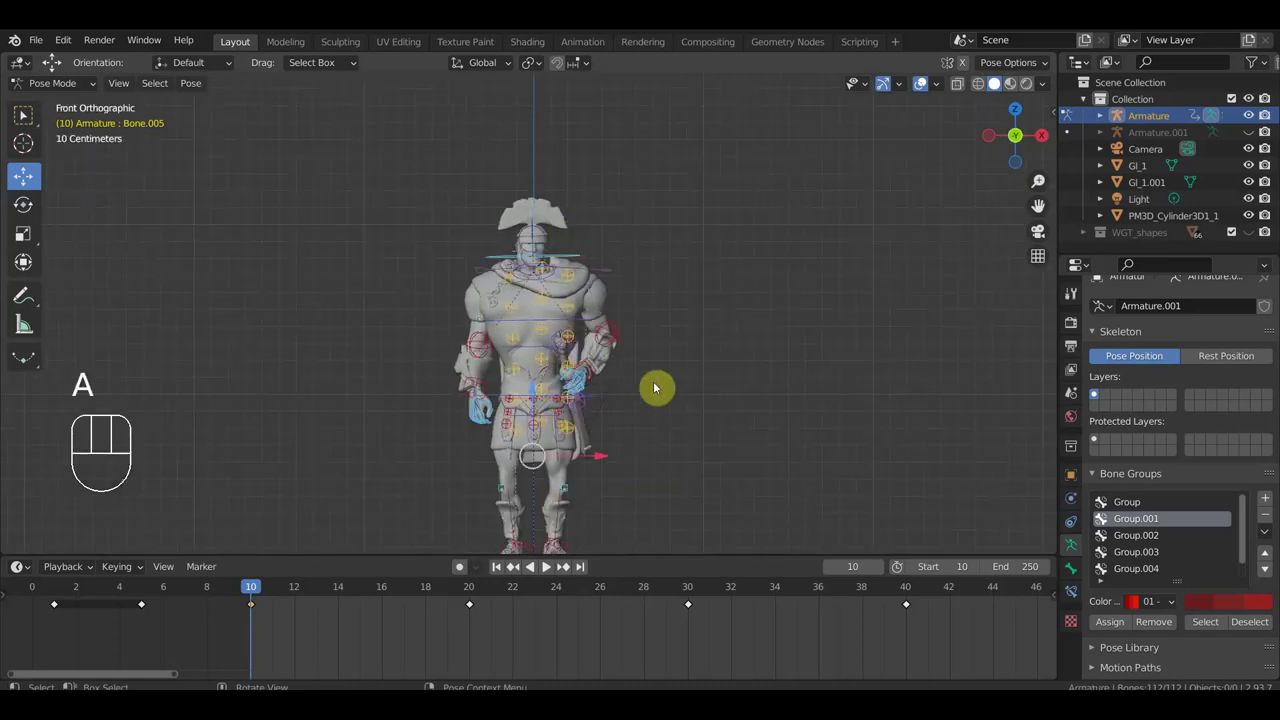
key("i")
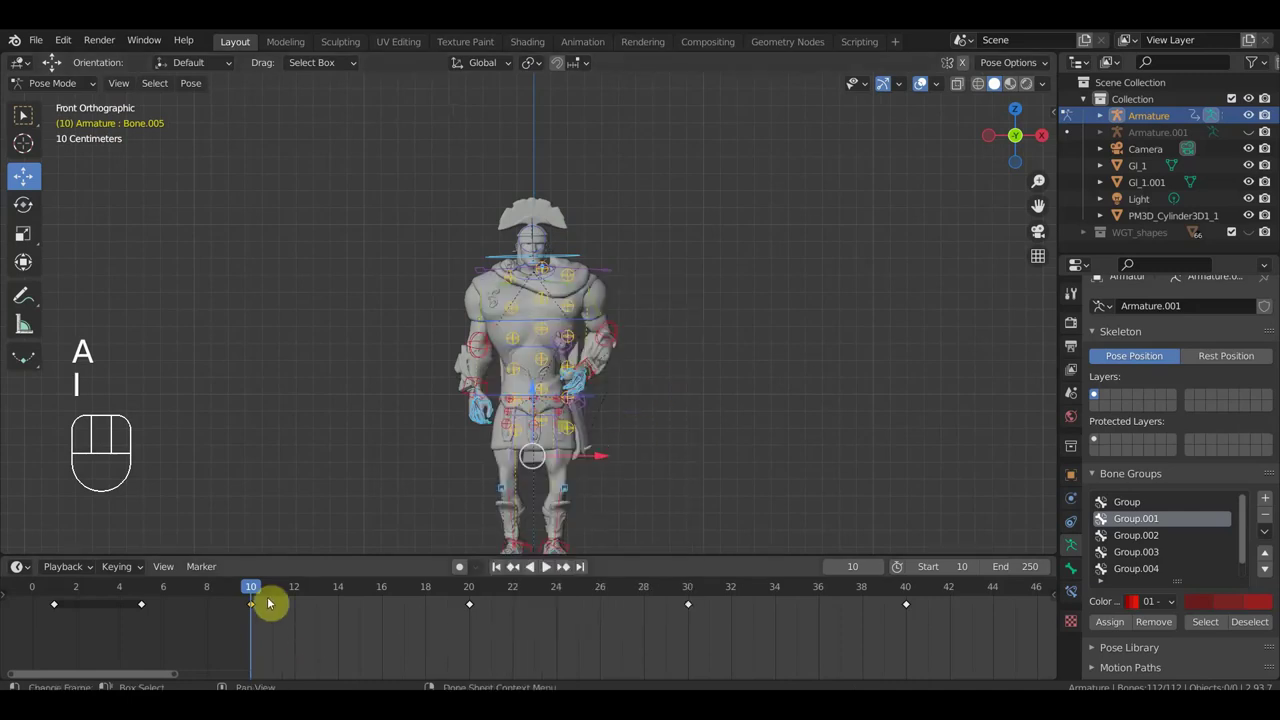
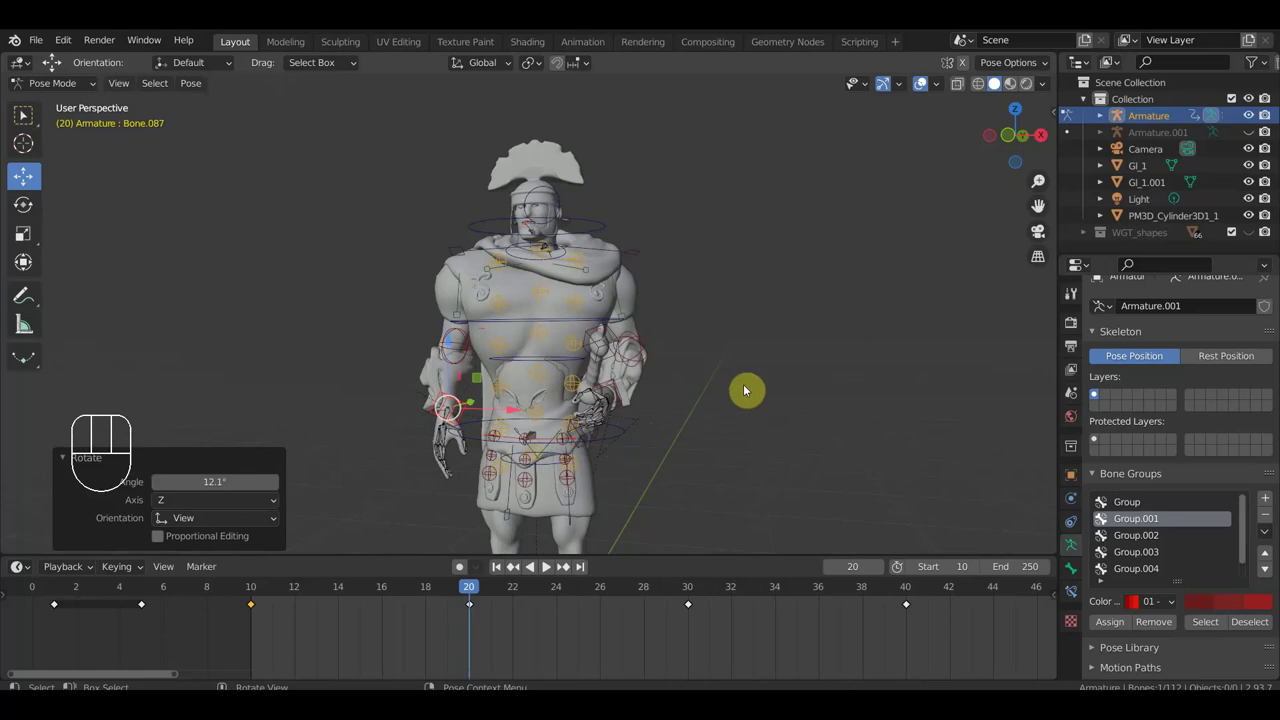
Step: Select the whole rig, then the sword bone at the hip, facing it to key the held pose at frame 40
key("i")
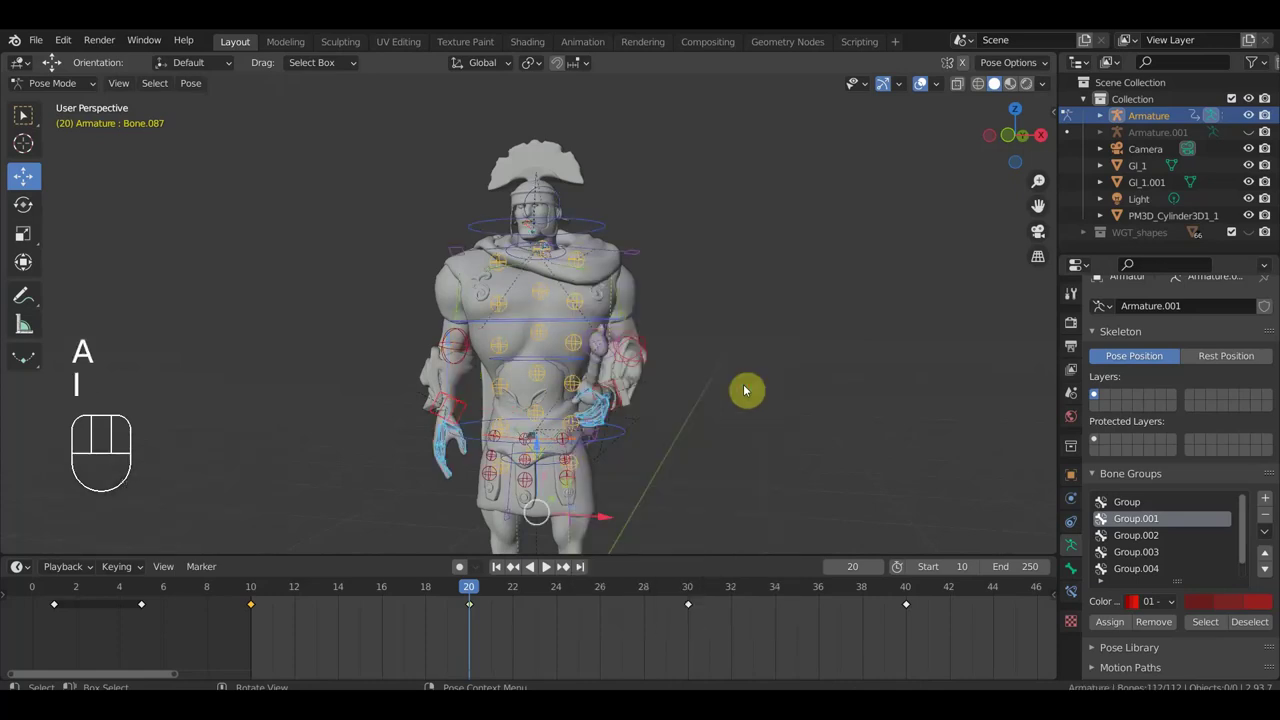
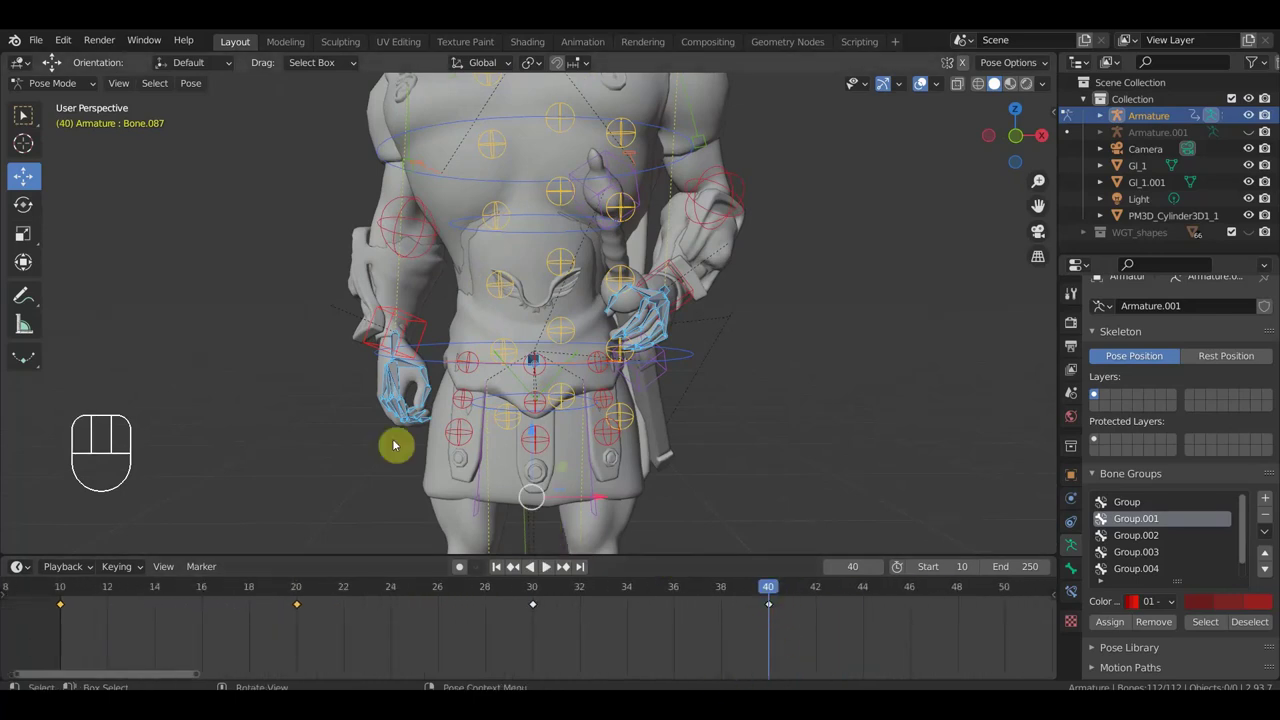
left_click_drag(400, 418, 432, 411)
left_click_drag(433, 426, 373, 368)
left_click_drag(430, 399, 406, 389)
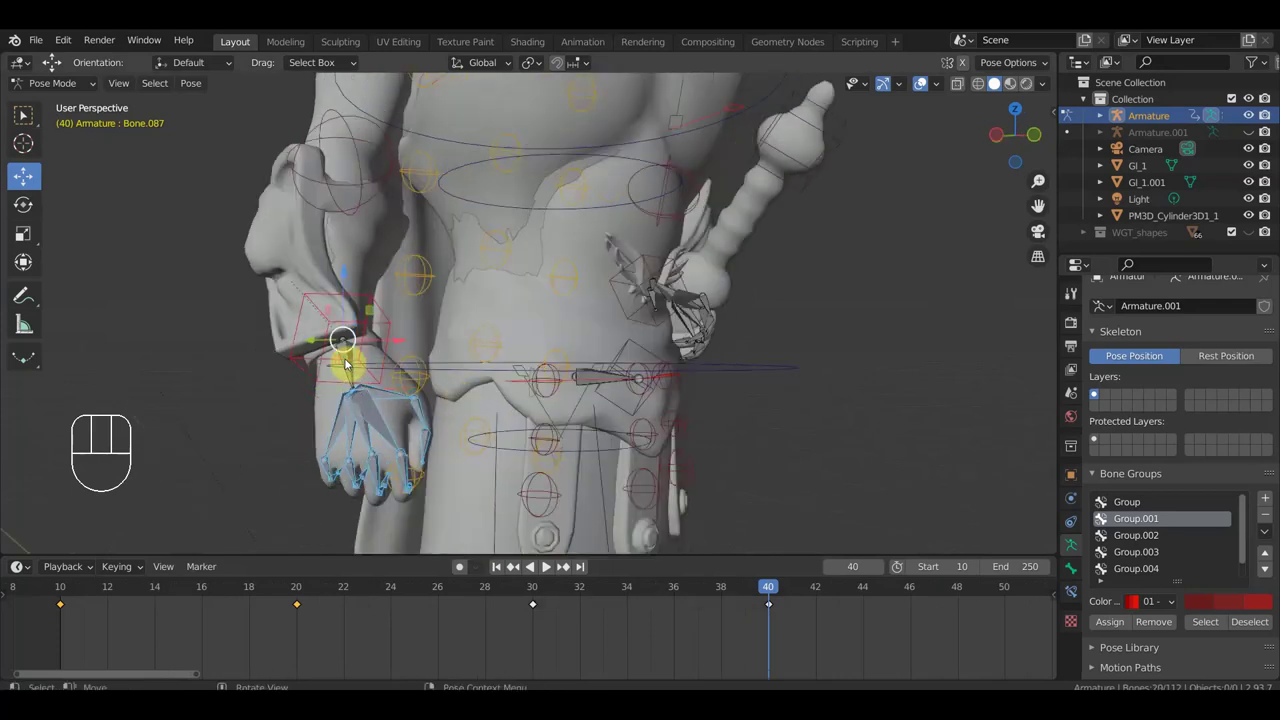
left_click(354, 359)
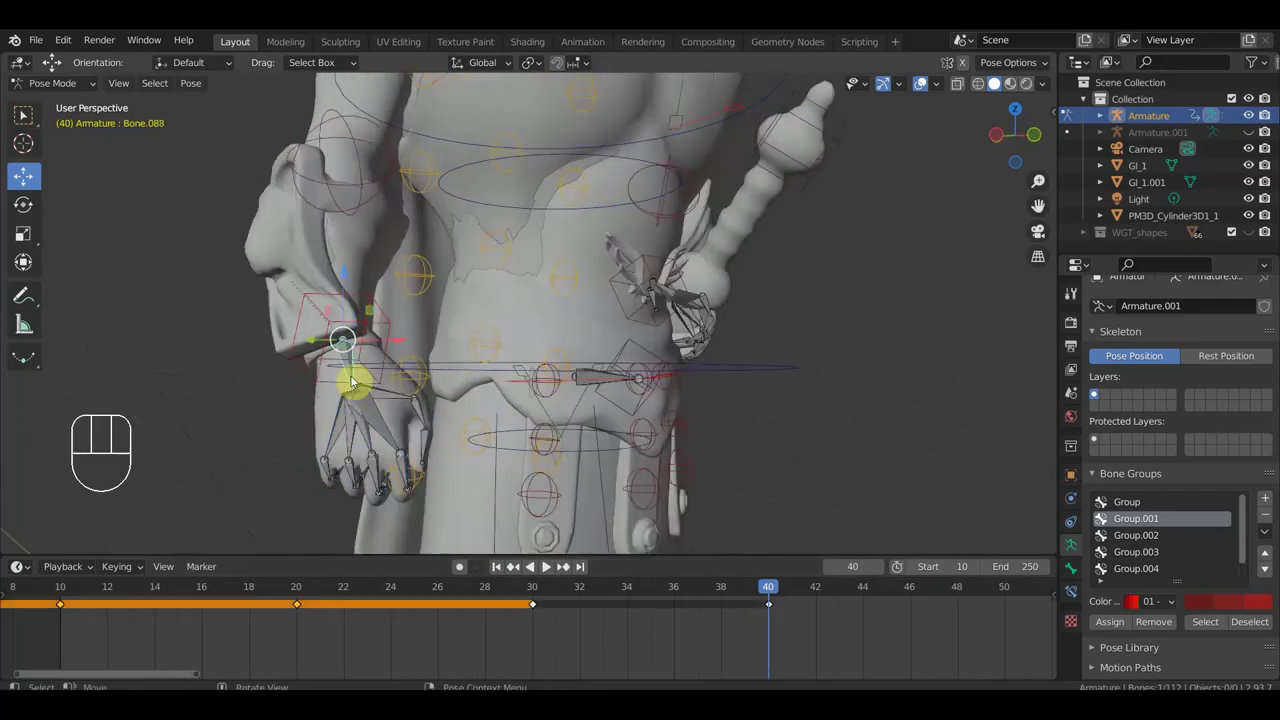
left_click_drag(347, 506, 321, 510)
left_click_drag(378, 506, 294, 391)
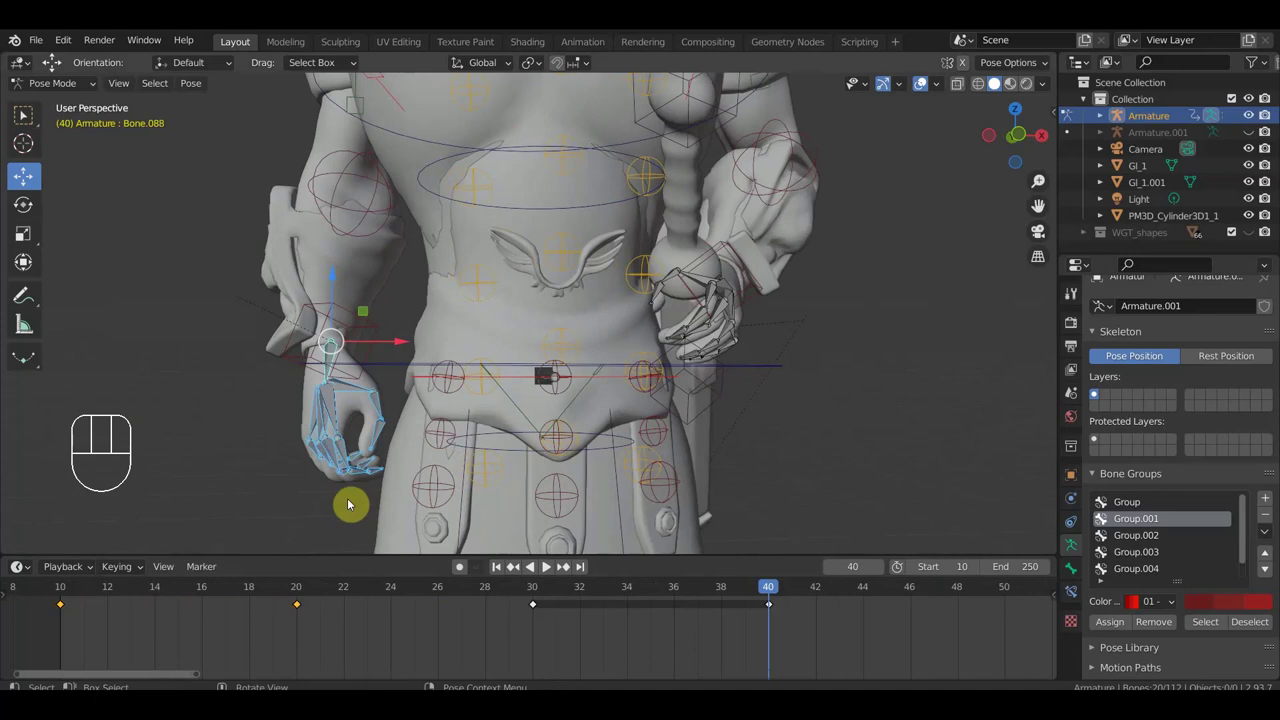
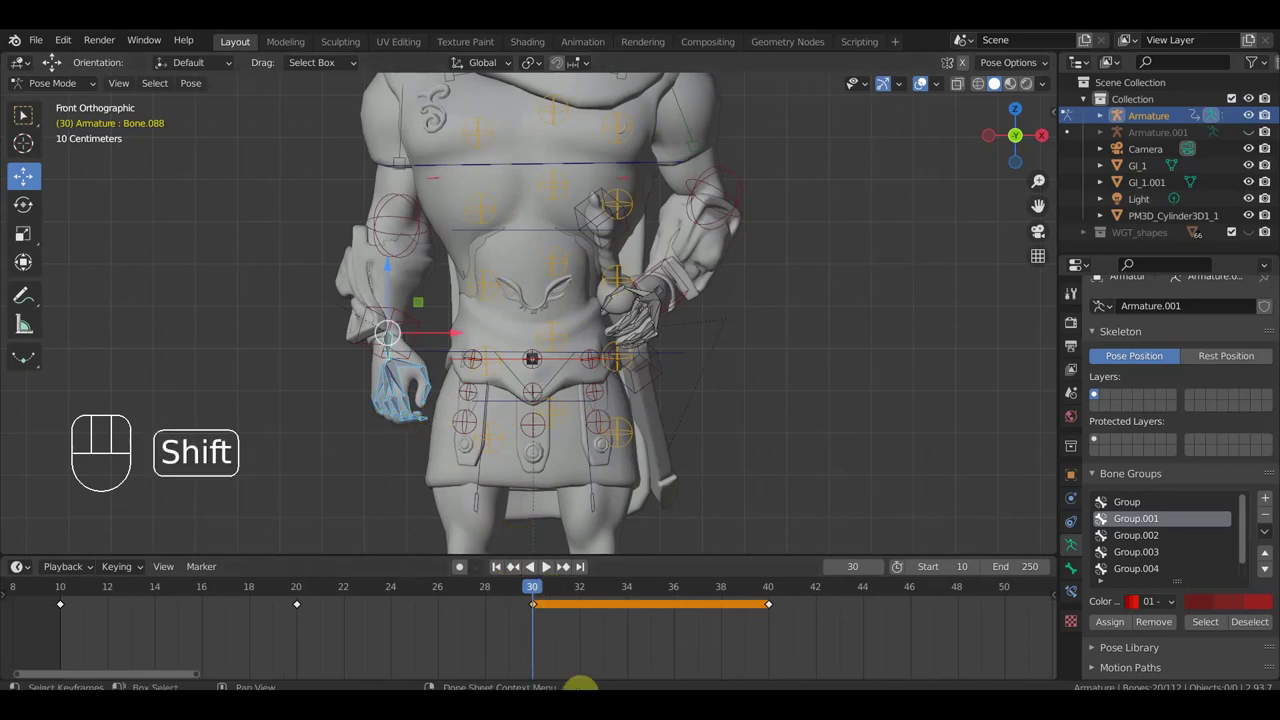
Step: Duplicate the selected keys with Shift+D to around frames 37–38 so the frame-30 pose holds
key("shift+d")
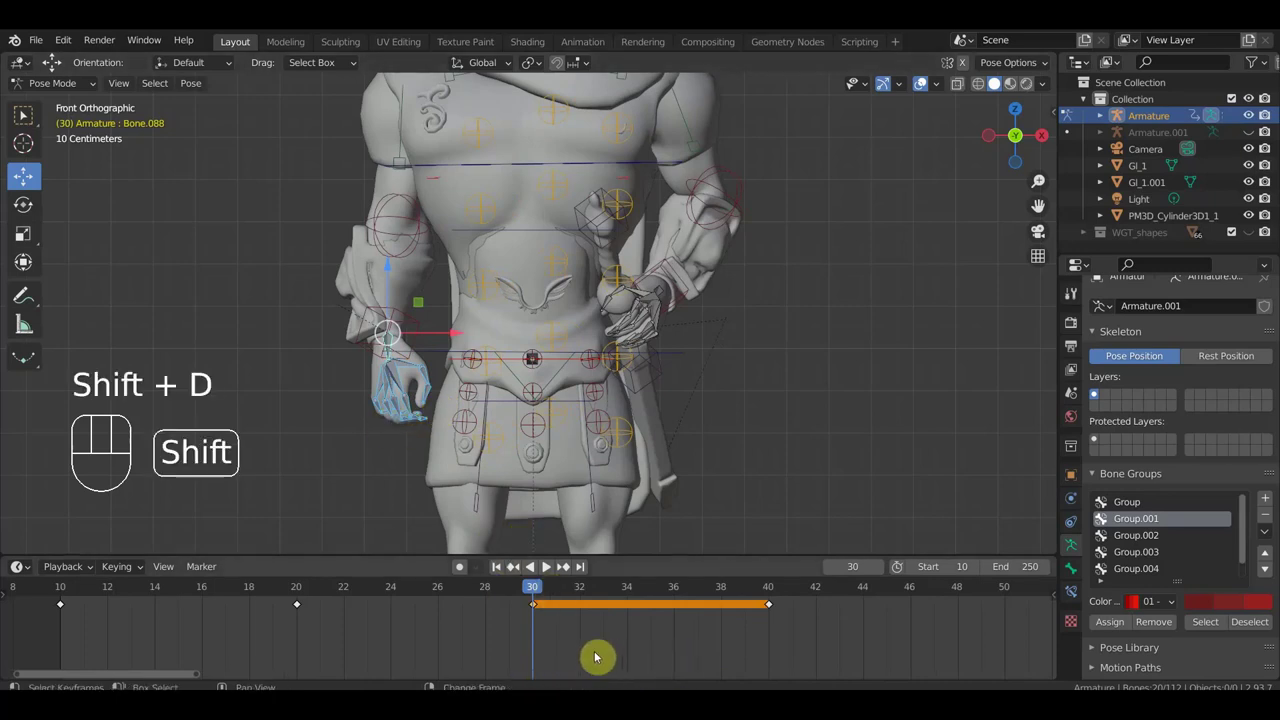
key("shift+d")
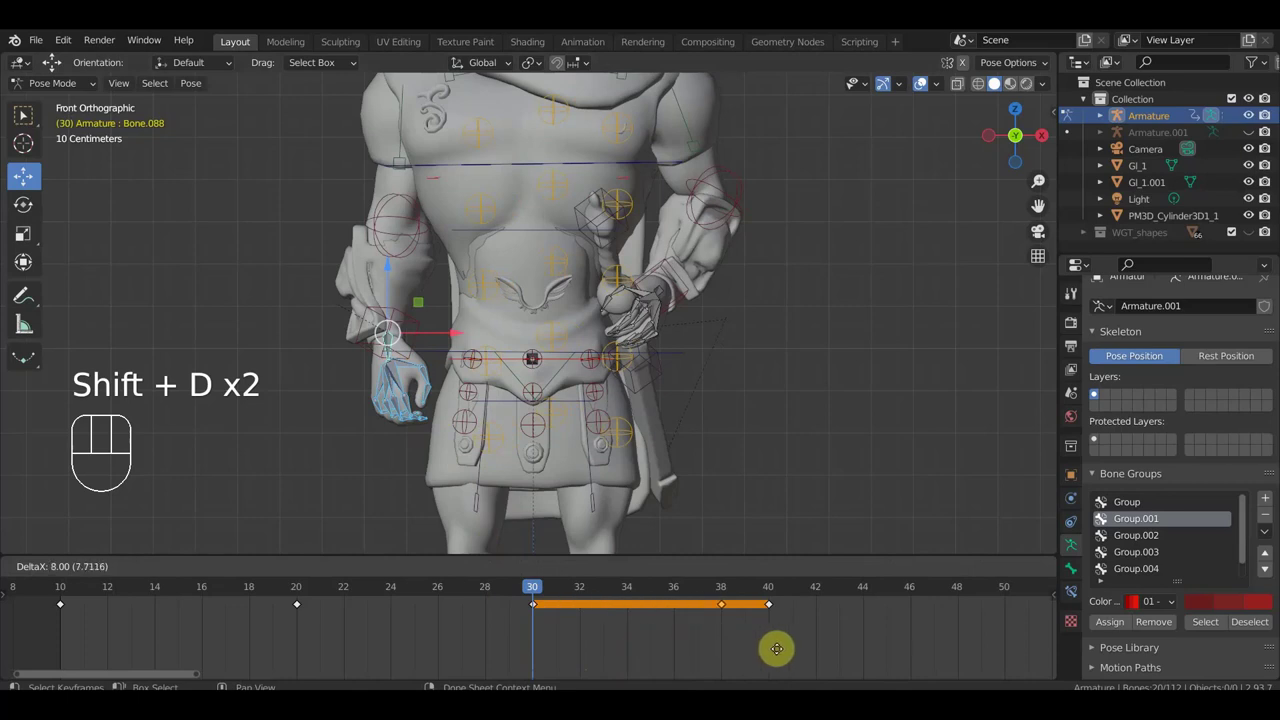
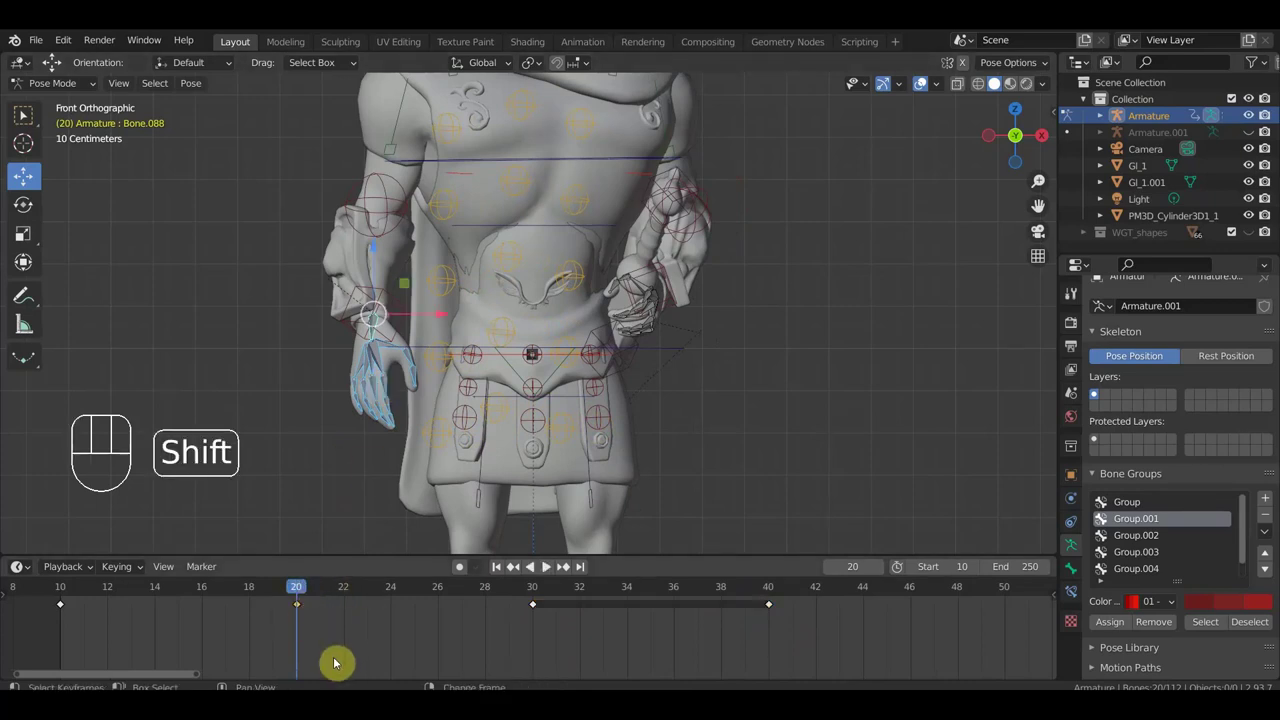
key("shift+d")
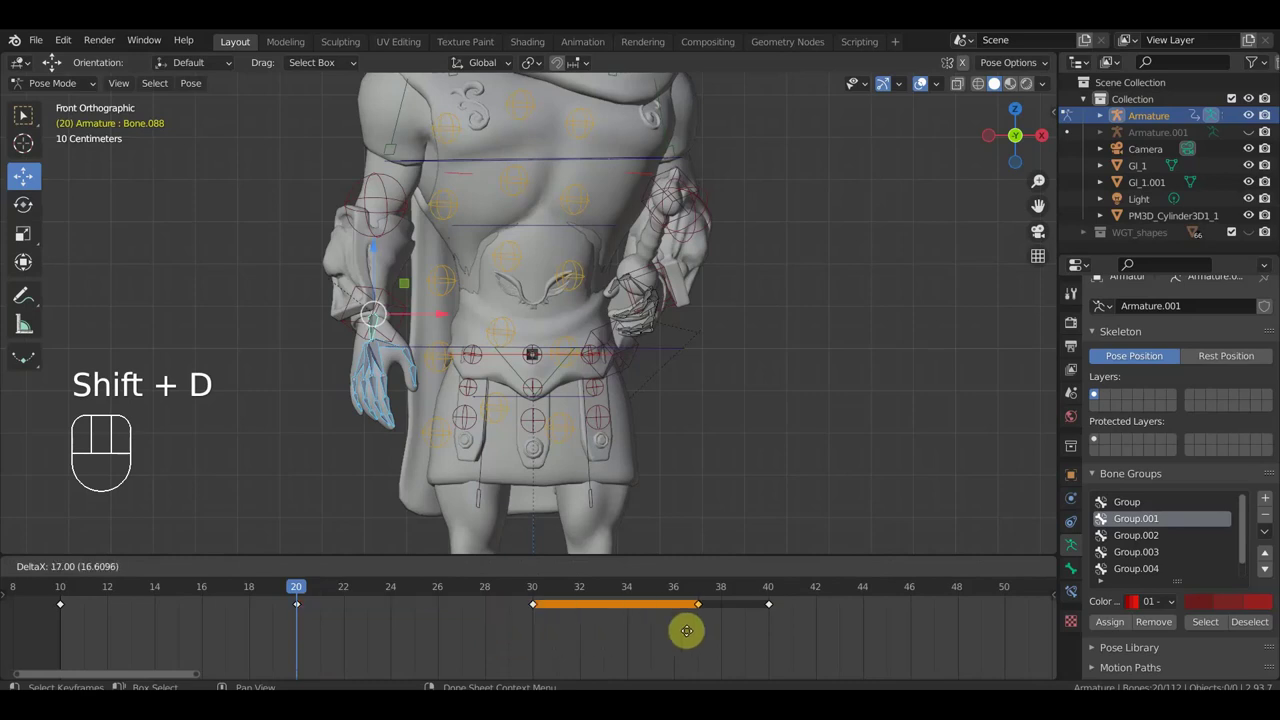
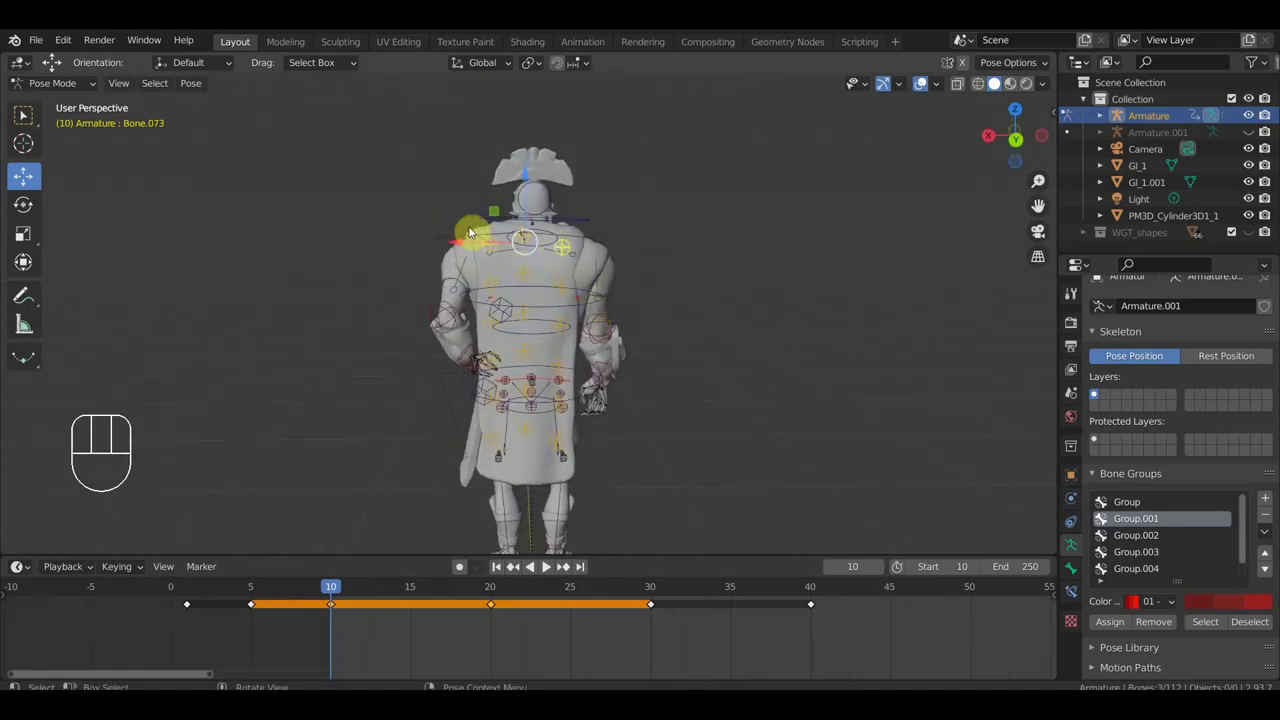
Step: Rotate two cape bones into a bent pose at frame 10, Bone.070 by about 4 degrees
key("r")
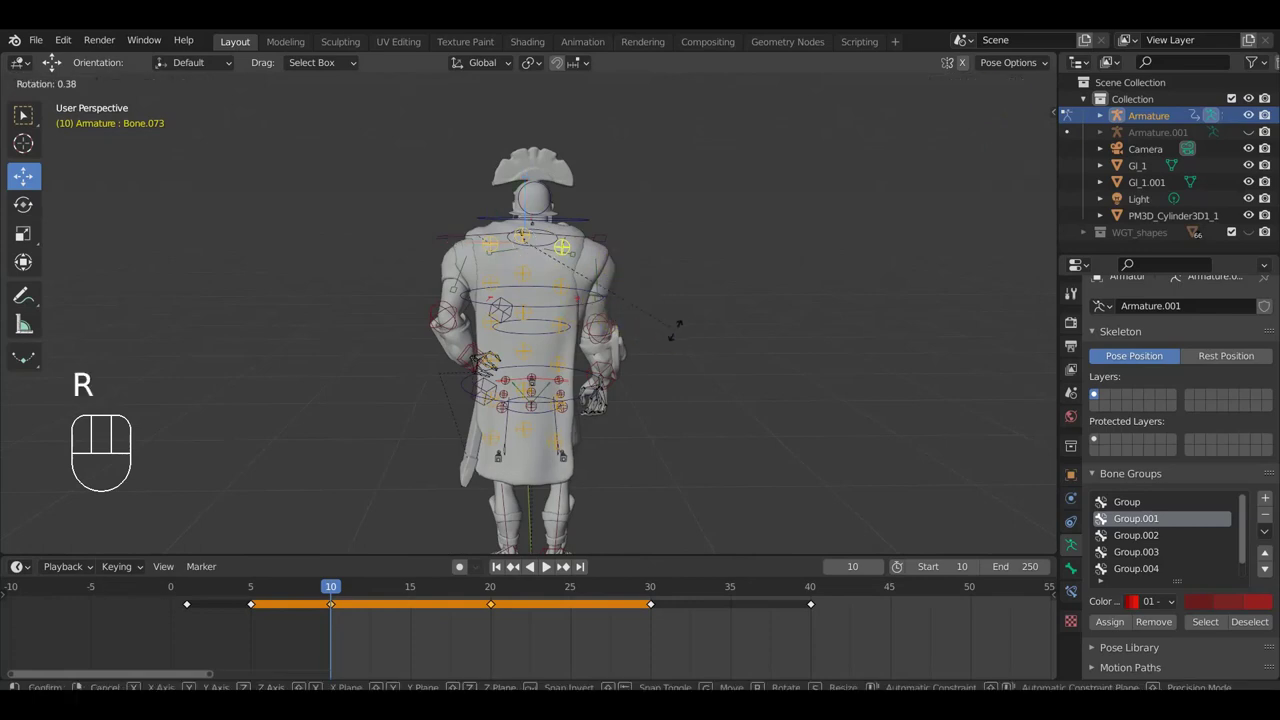
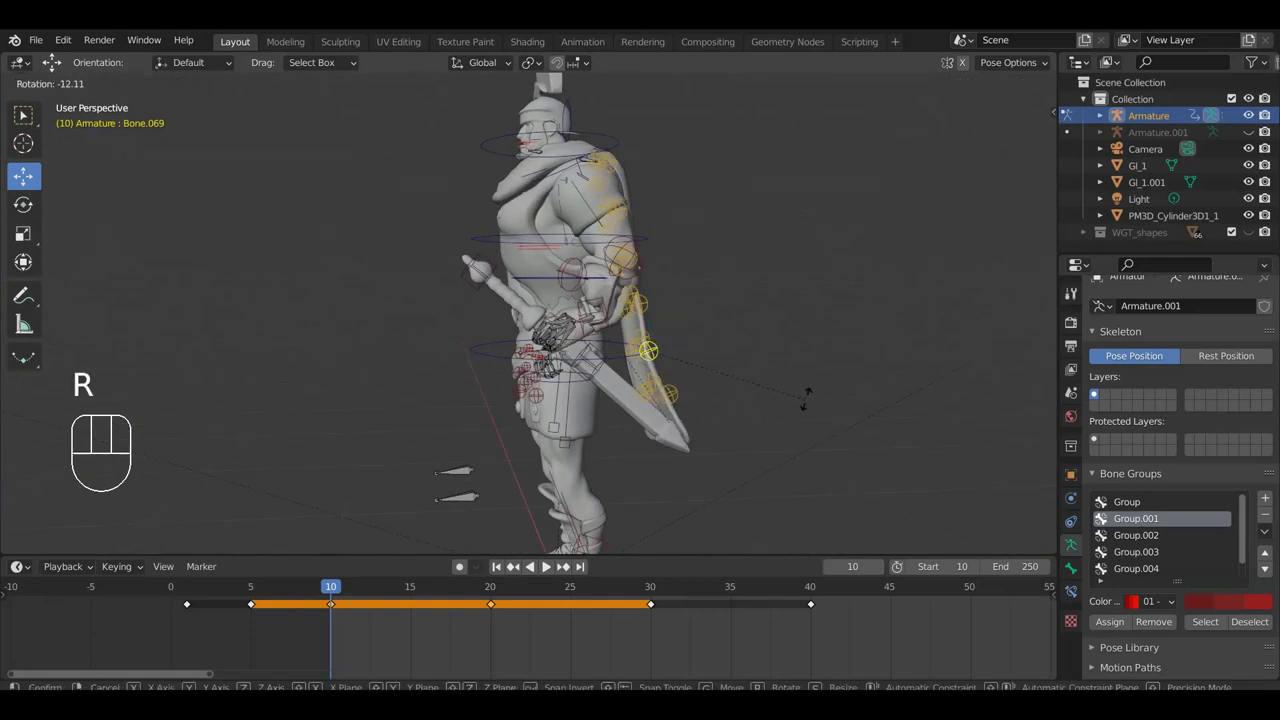
left_click(813, 399)
left_click_drag(769, 421, 684, 425)
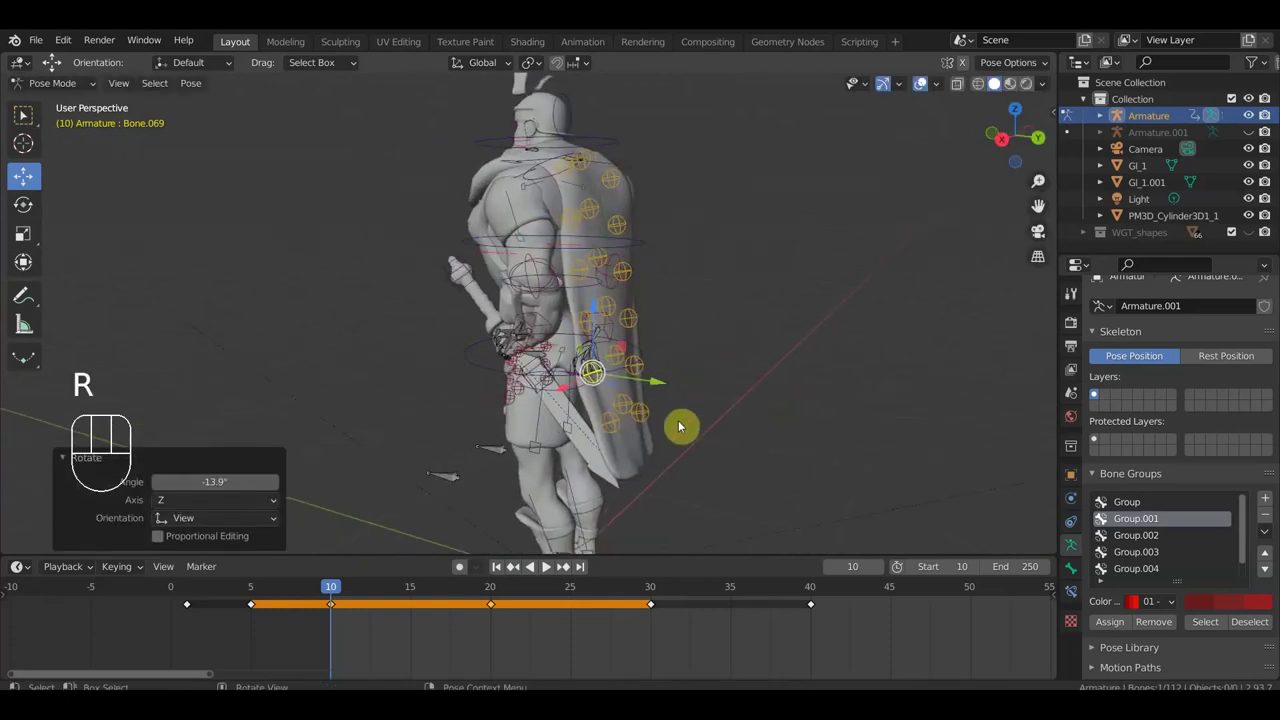
left_click_drag(630, 398, 572, 388)
left_click(535, 324)
left_click_drag(725, 386, 807, 381)
key("r")
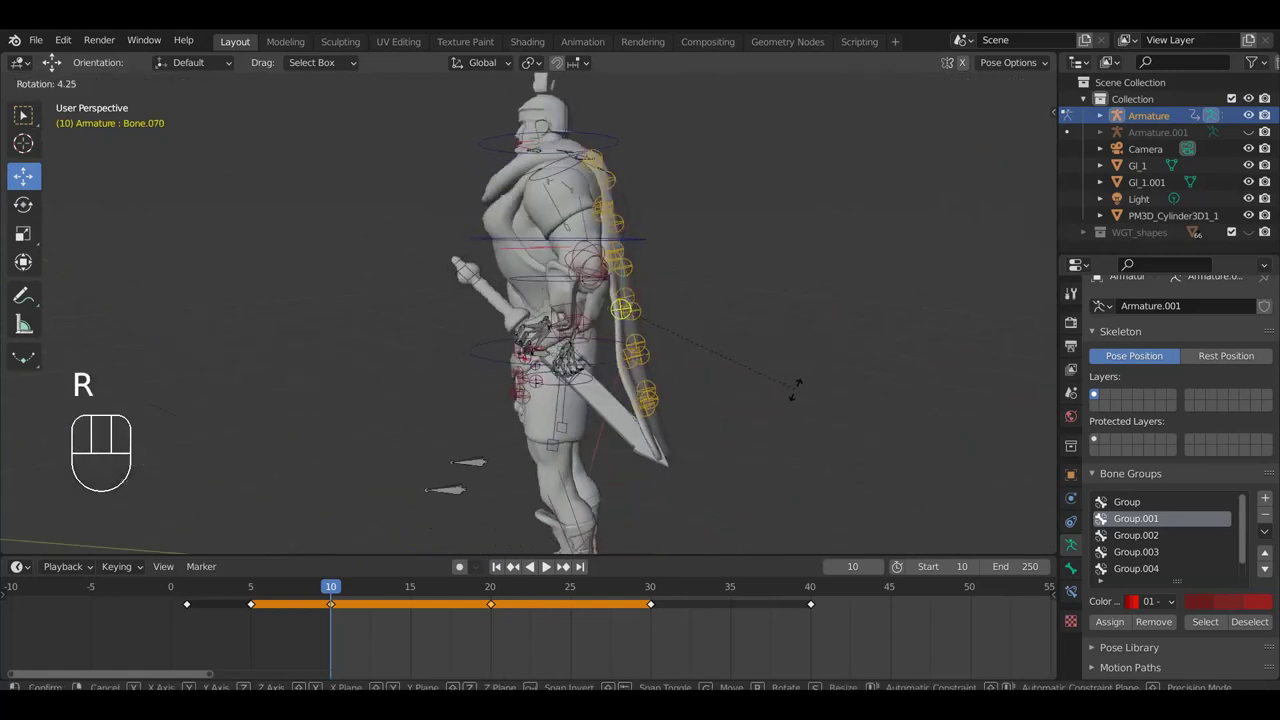
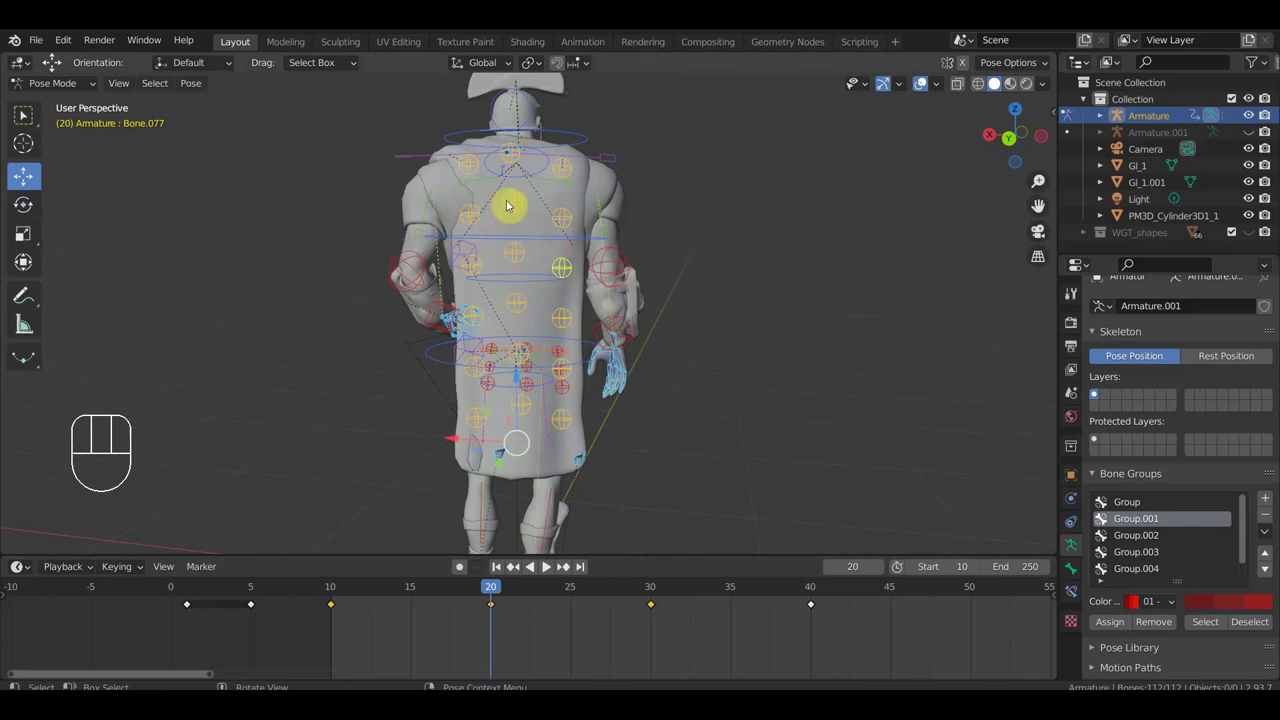
Step: Select cape bones across the back and tilt the one near the neck slightly at frame 20
left_click(514, 205)
left_click_drag(496, 192, 495, 212)
left_click(566, 182)
left_click_drag(587, 323, 602, 355)
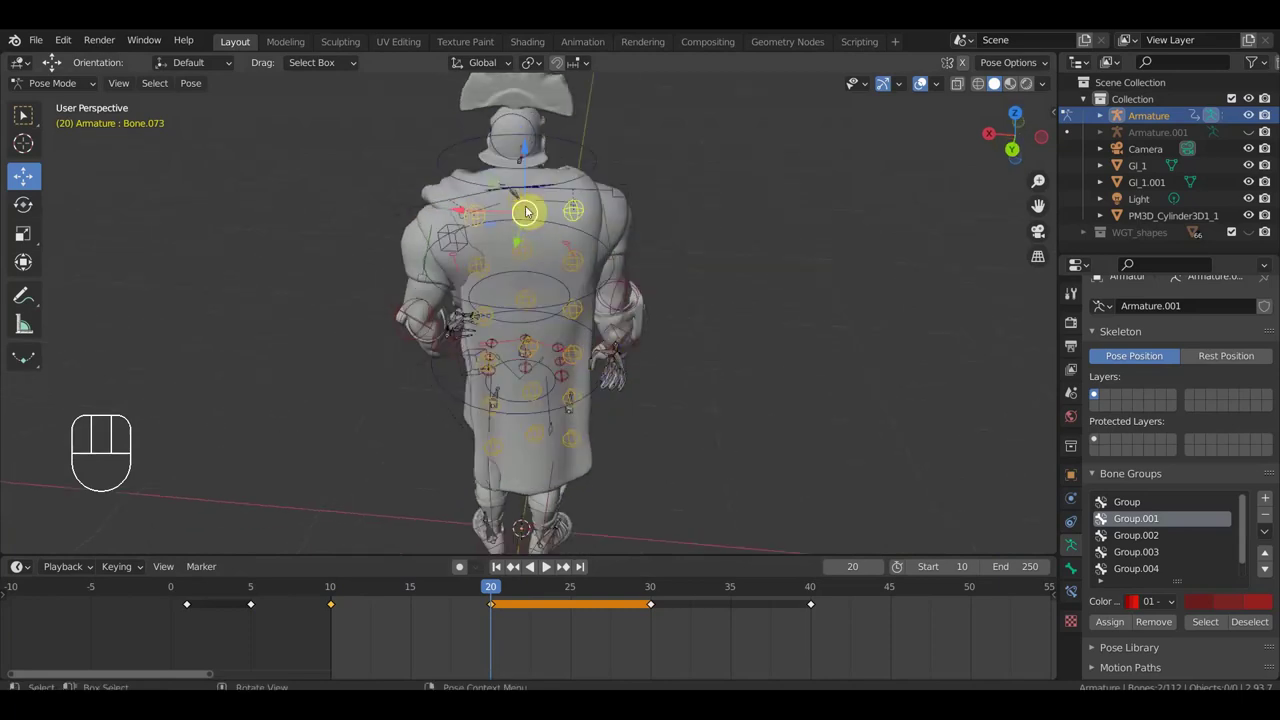
left_click(516, 206)
left_click_drag(609, 262, 601, 212)
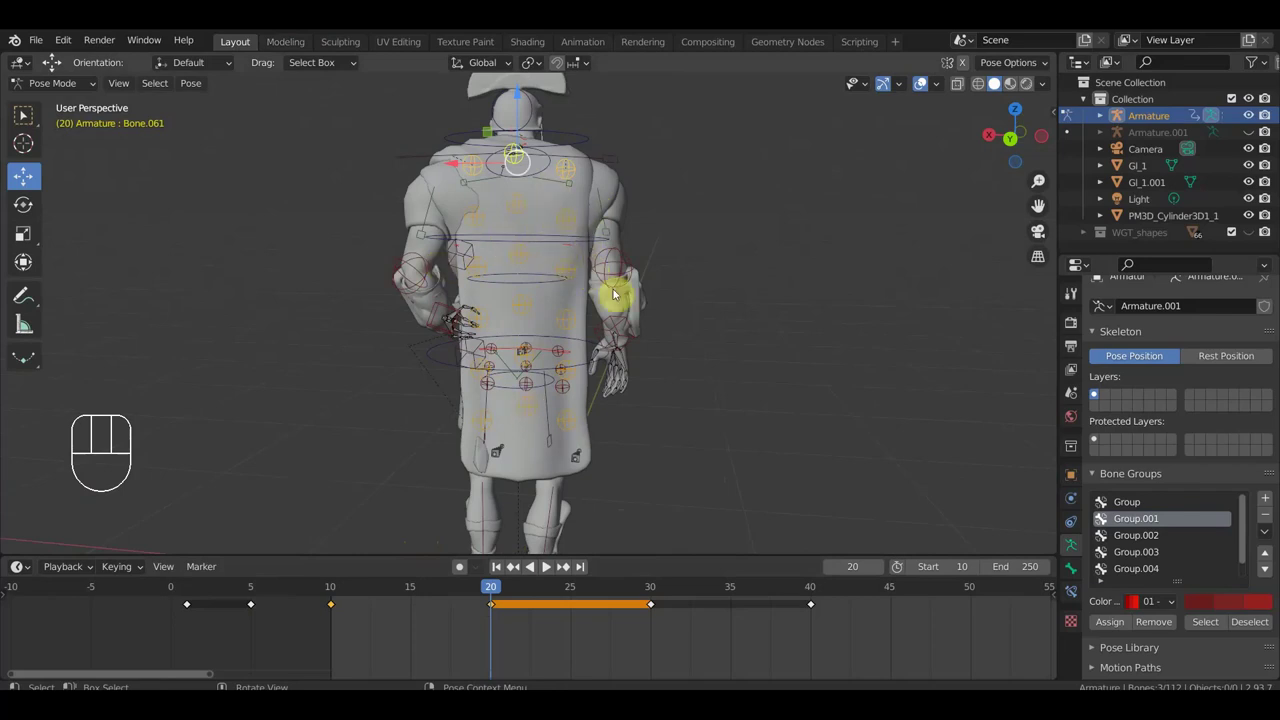
key("r")
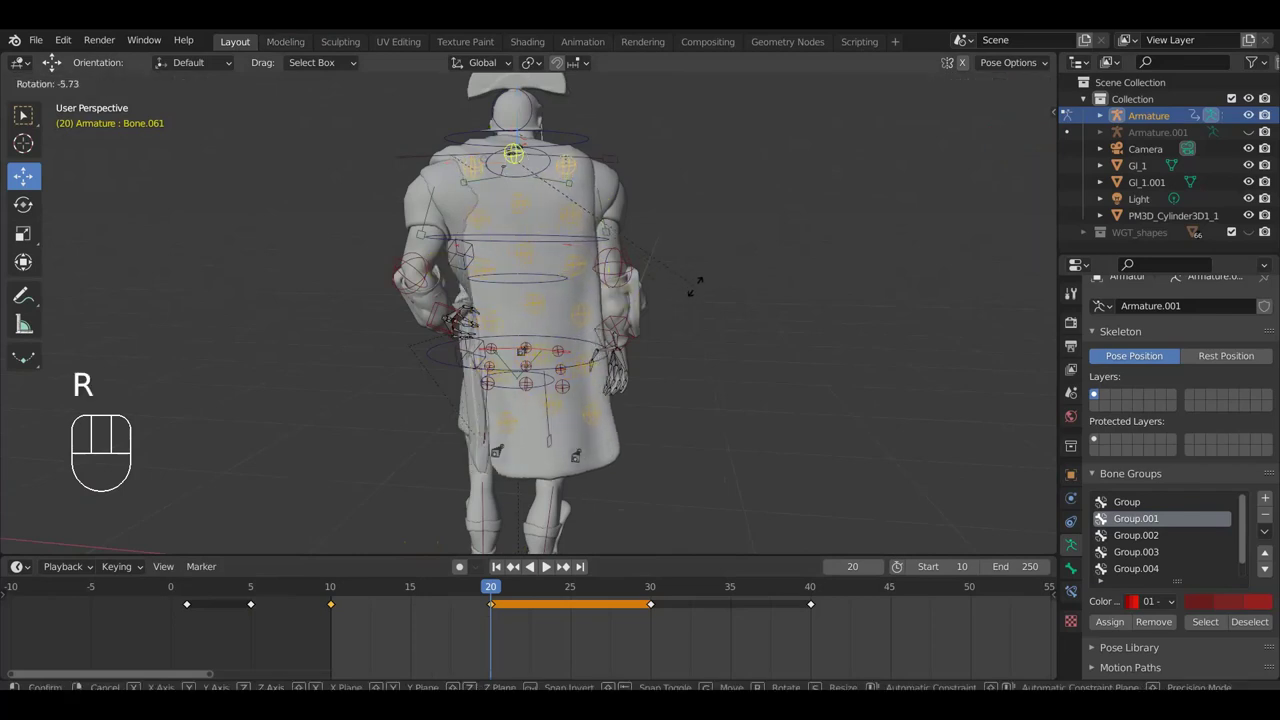
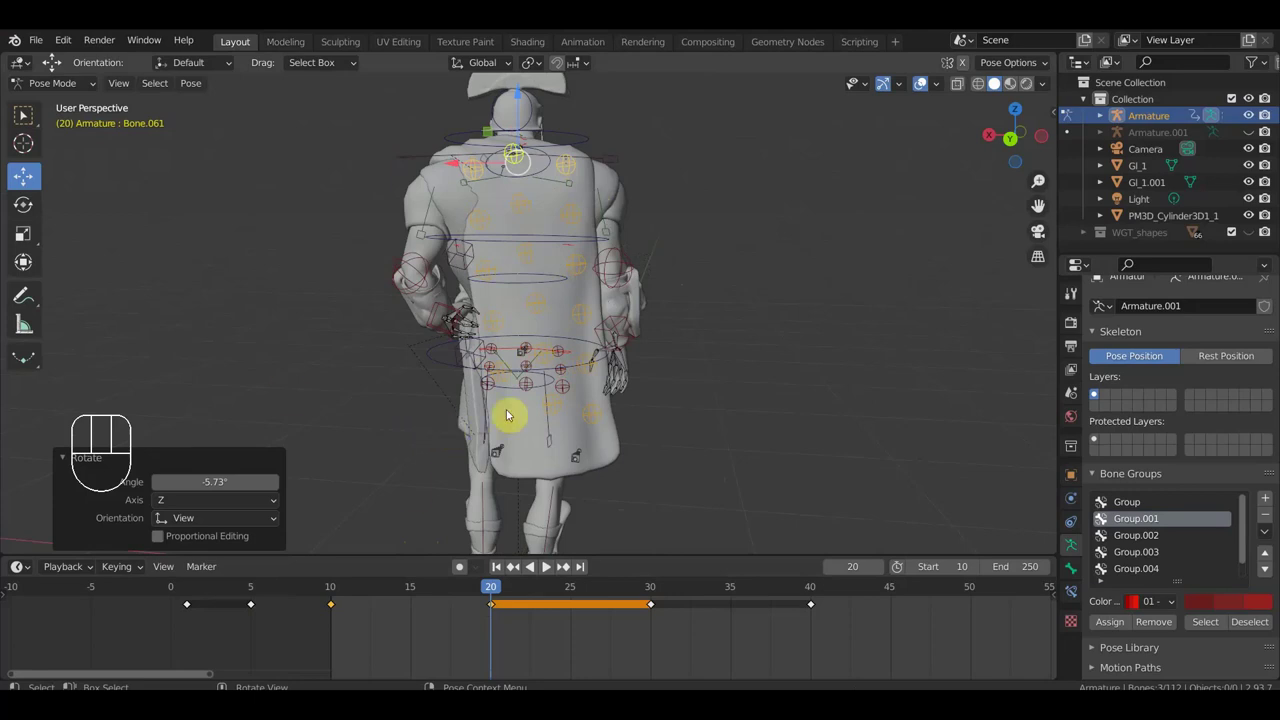
Step: Select a lower cape bone and check the bent cape from the soldier's front and back
left_click_drag(551, 412, 534, 413)
left_click(502, 326)
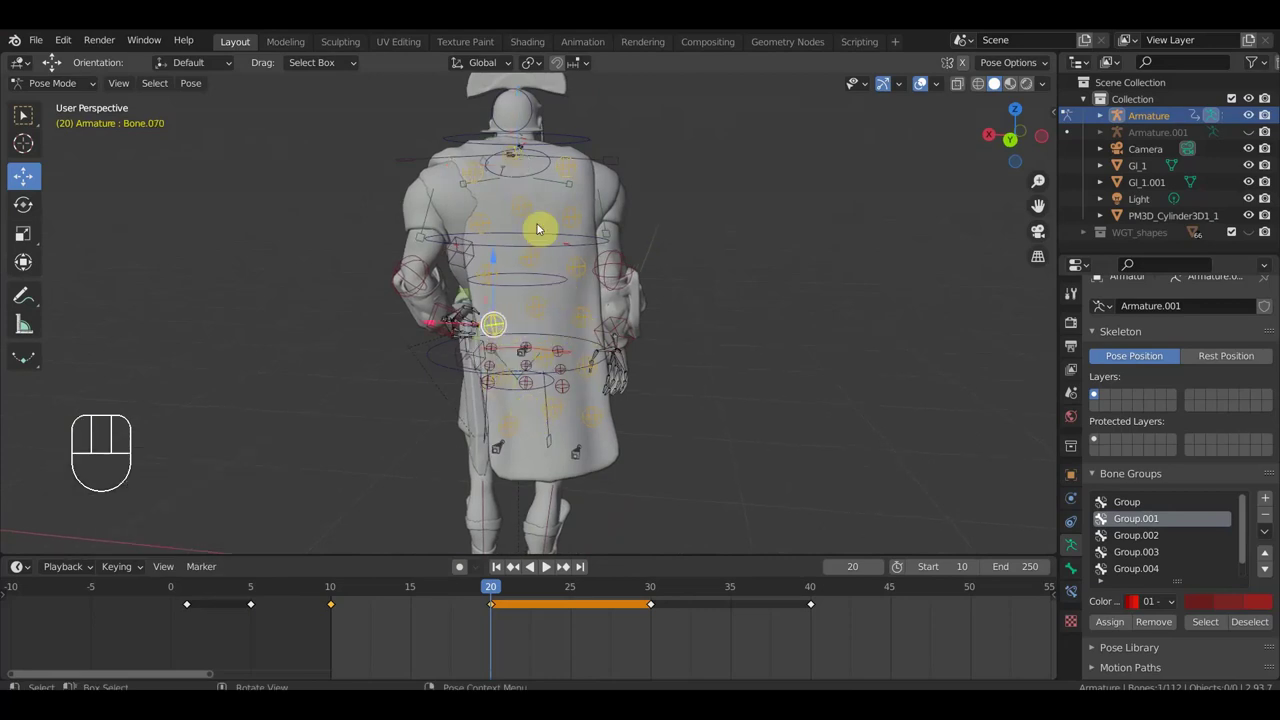
left_click_drag(489, 199, 487, 225)
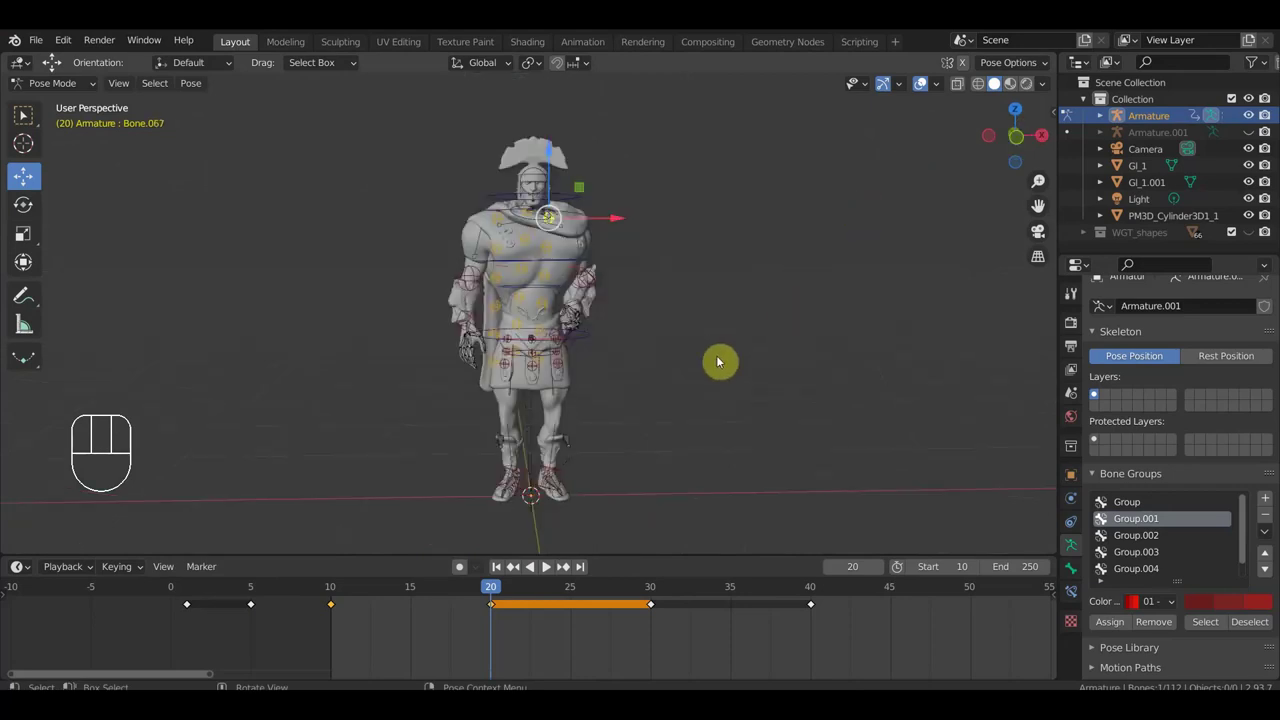
left_click_drag(683, 346, 303, 347)
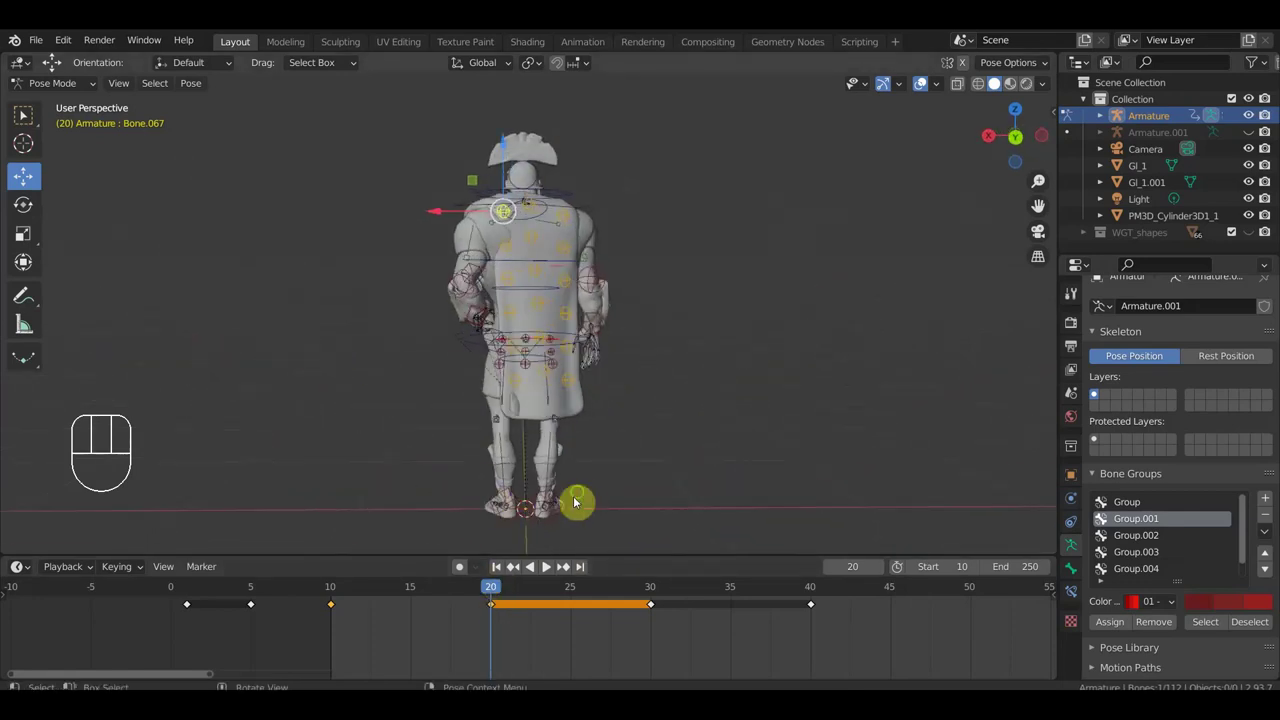
middle_click(582, 496)
Step: From the side, rotate cape bones Bone.067 and Bone.071 so the cape curves outward behind the back
left_click_drag(513, 456, 654, 452)
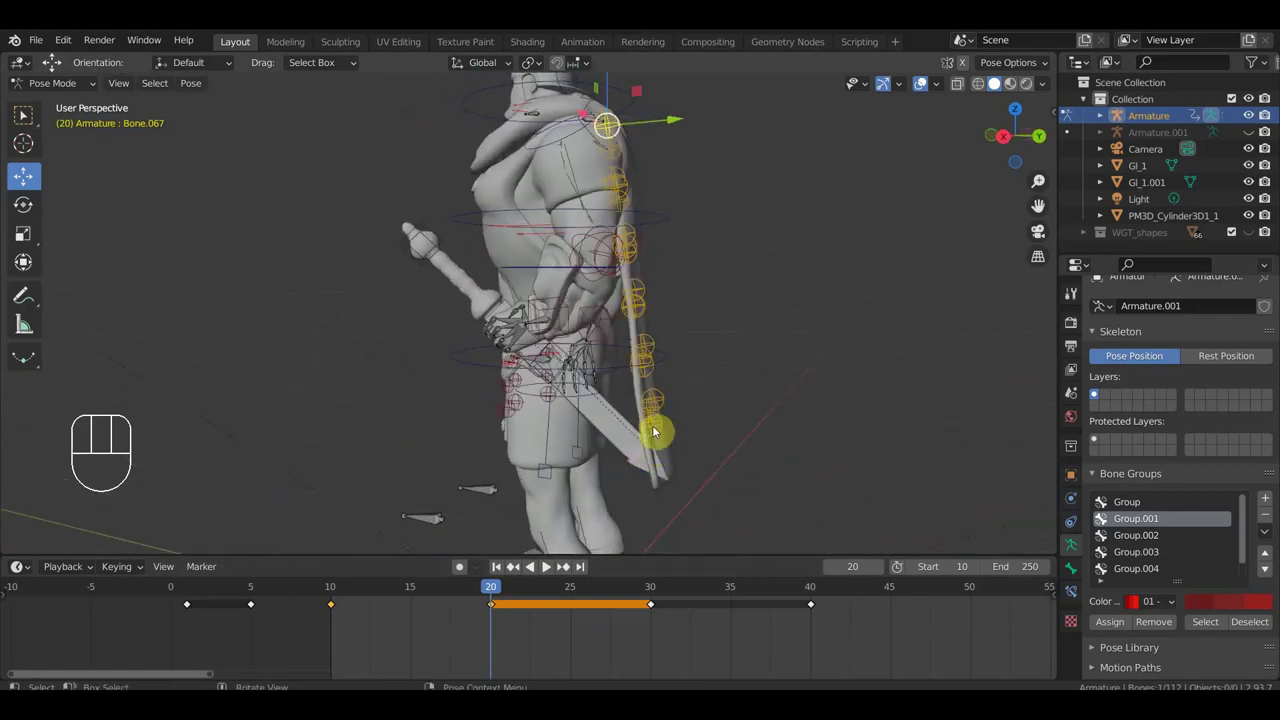
left_click(662, 424)
key("r")
left_click(681, 437)
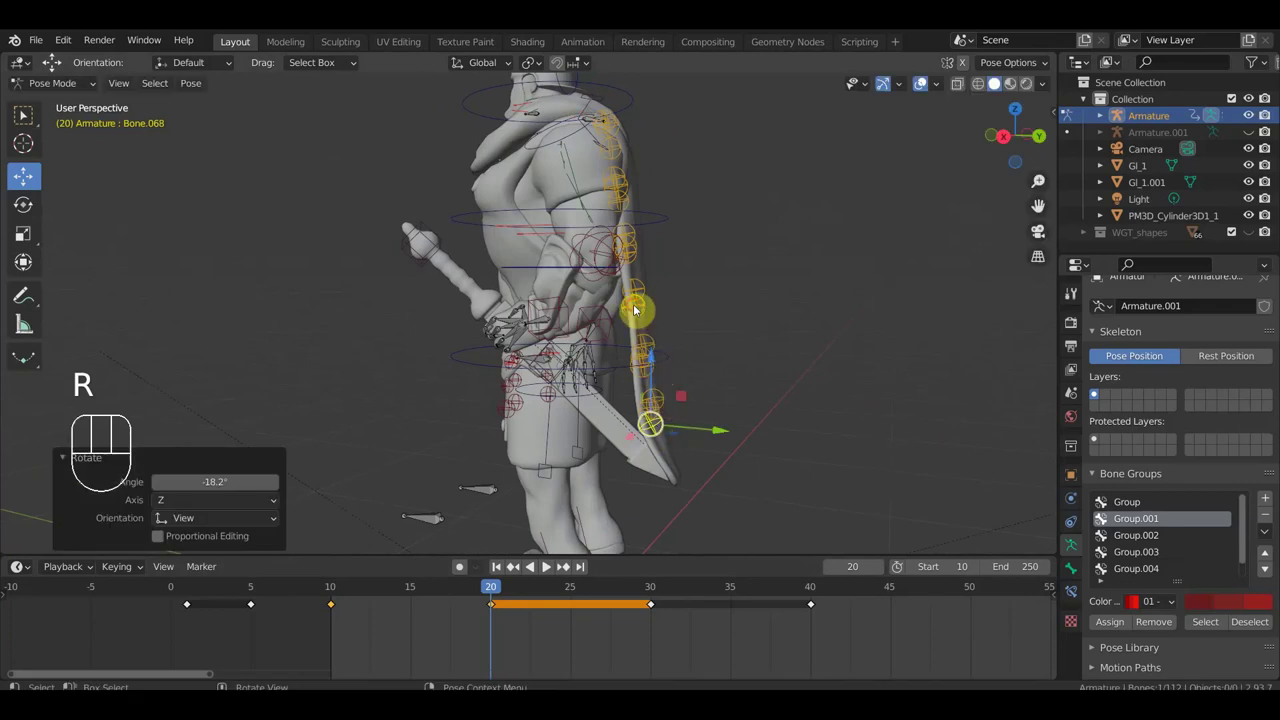
key("r")
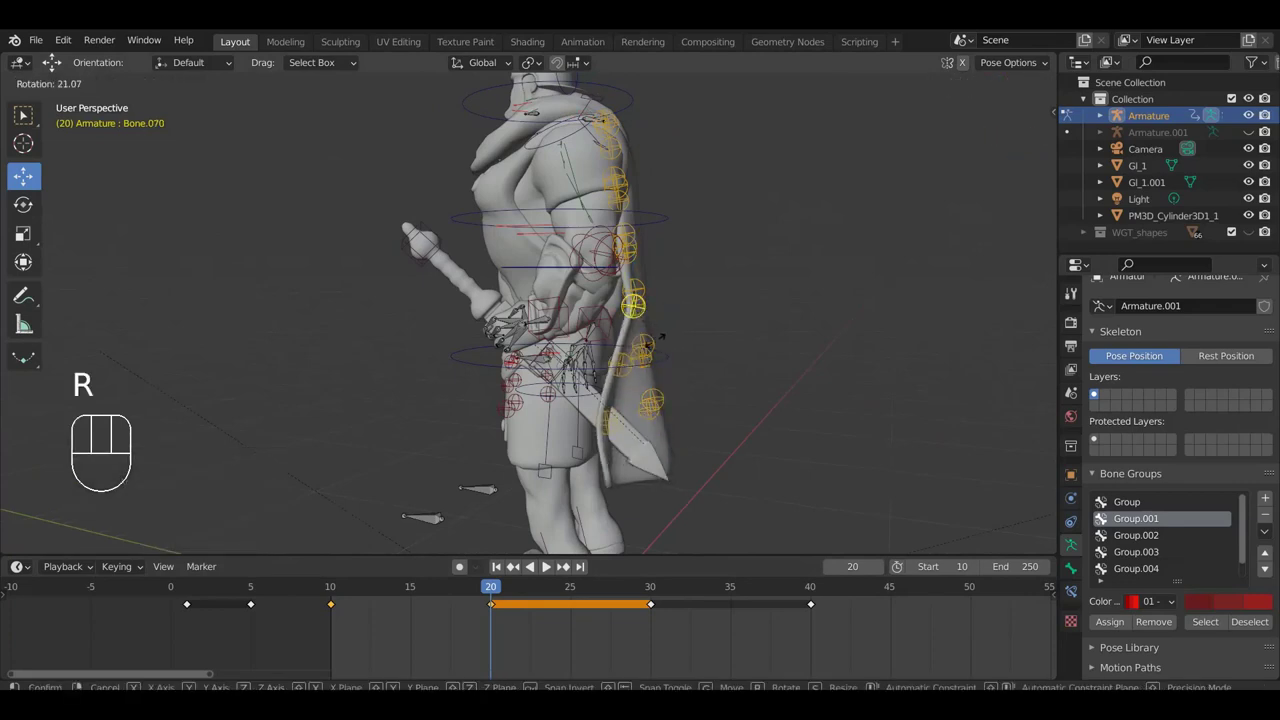
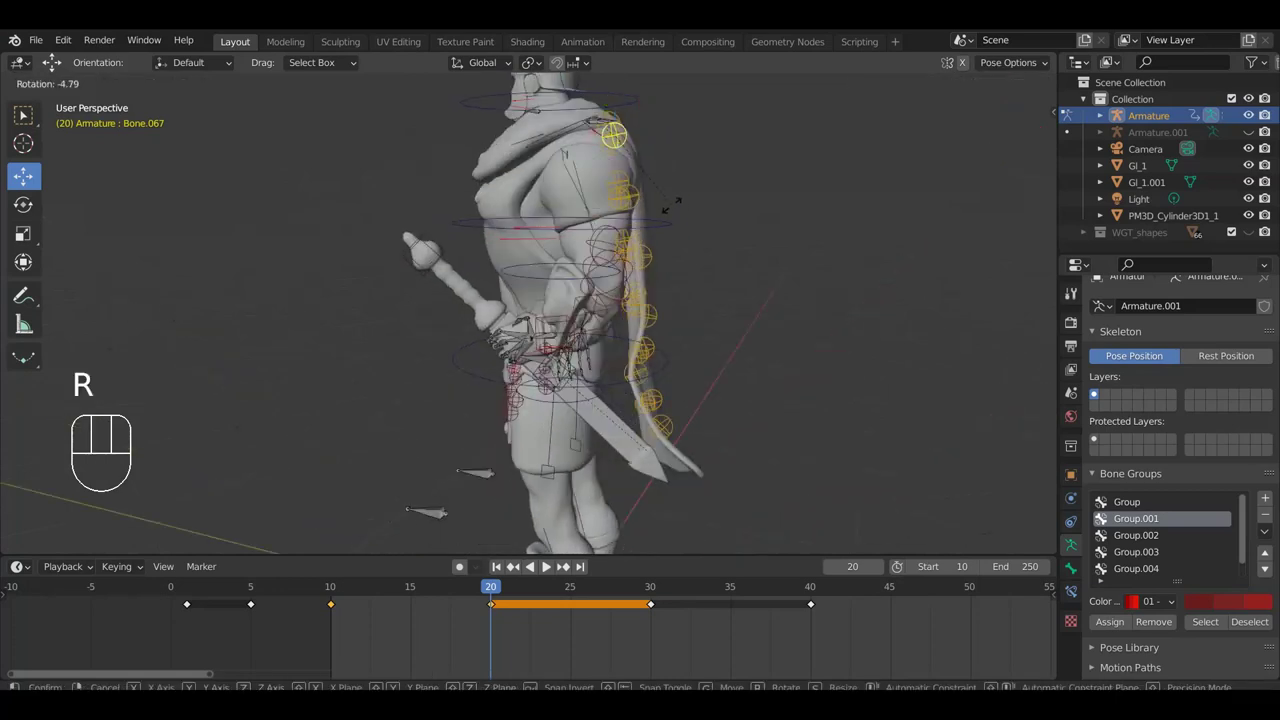
key("g")
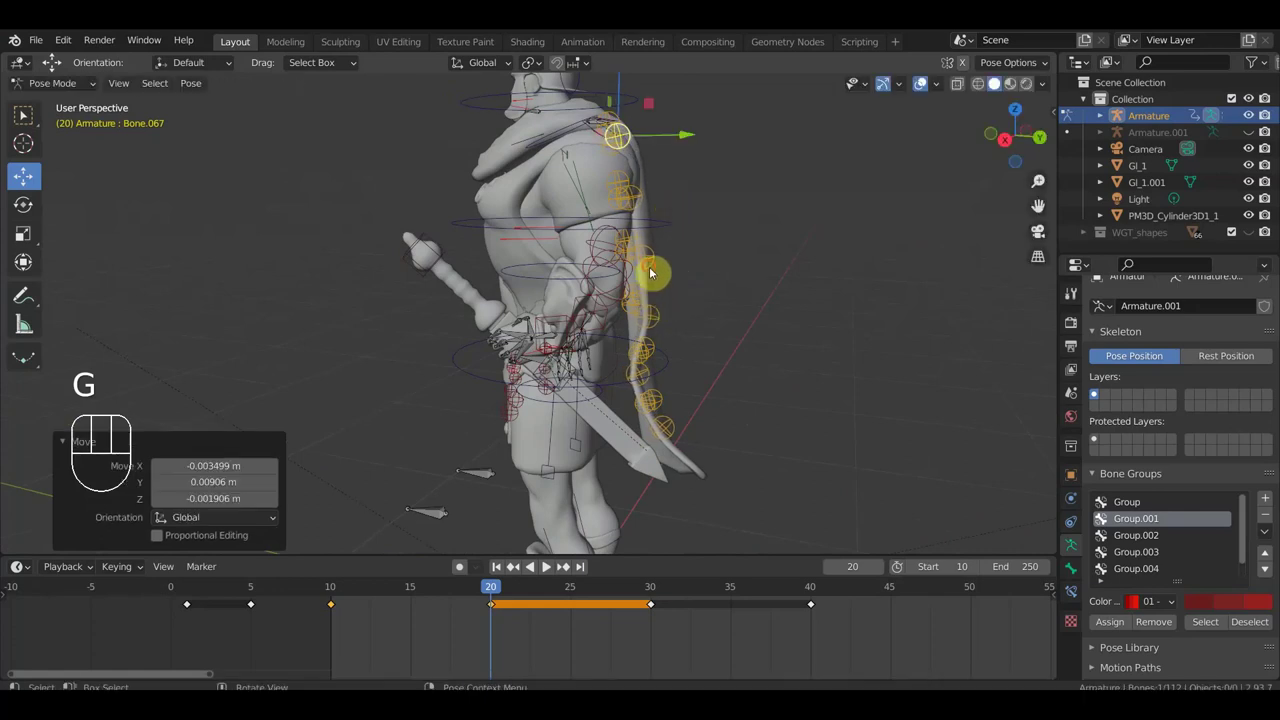
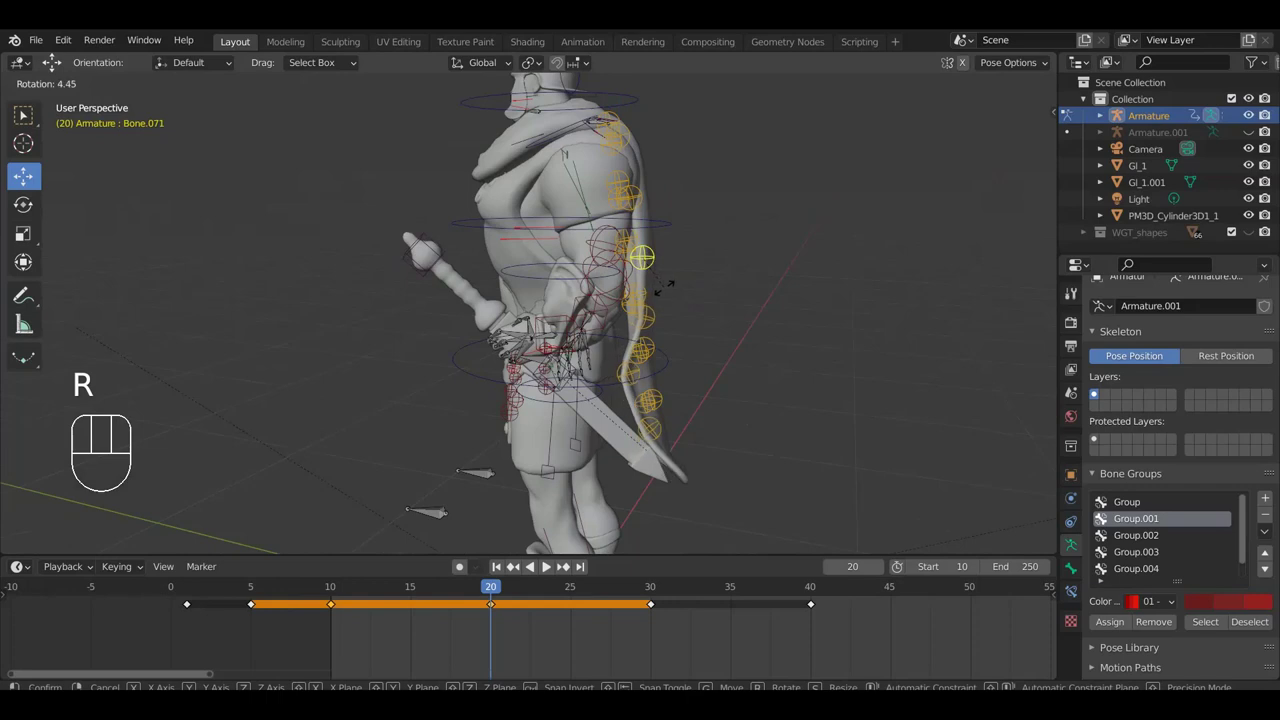
left_click_drag(720, 316, 544, 325)
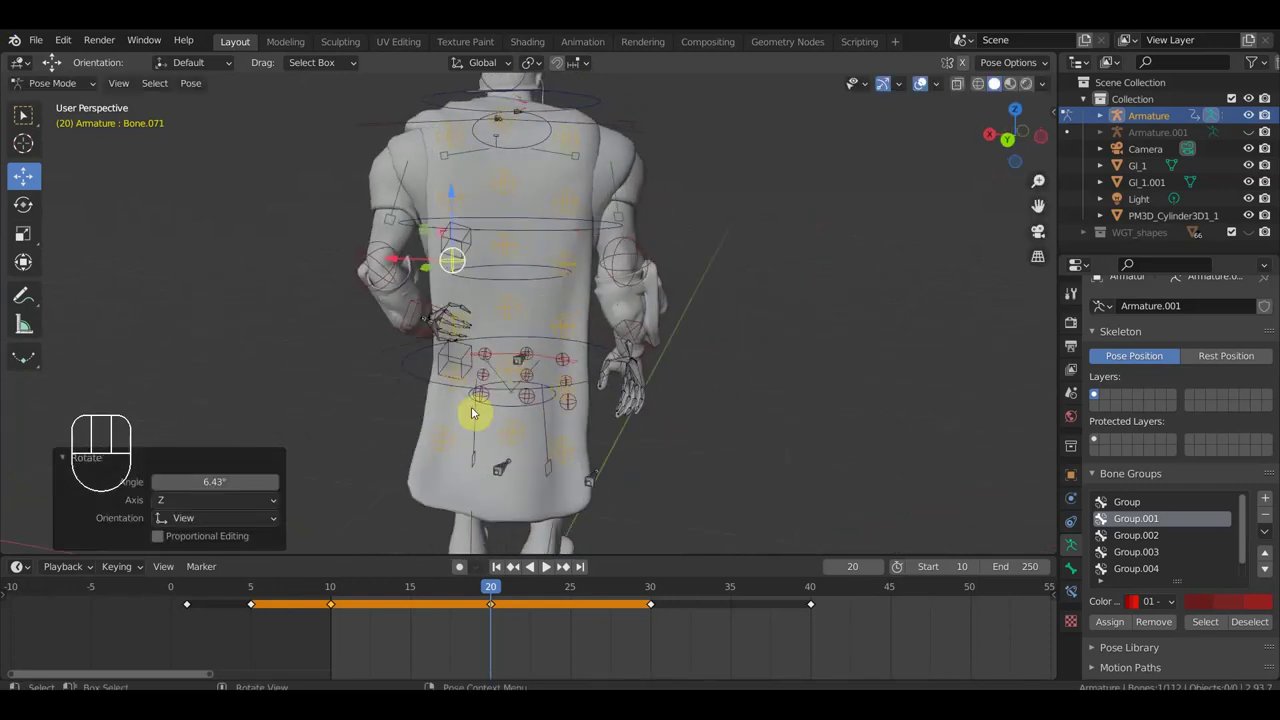
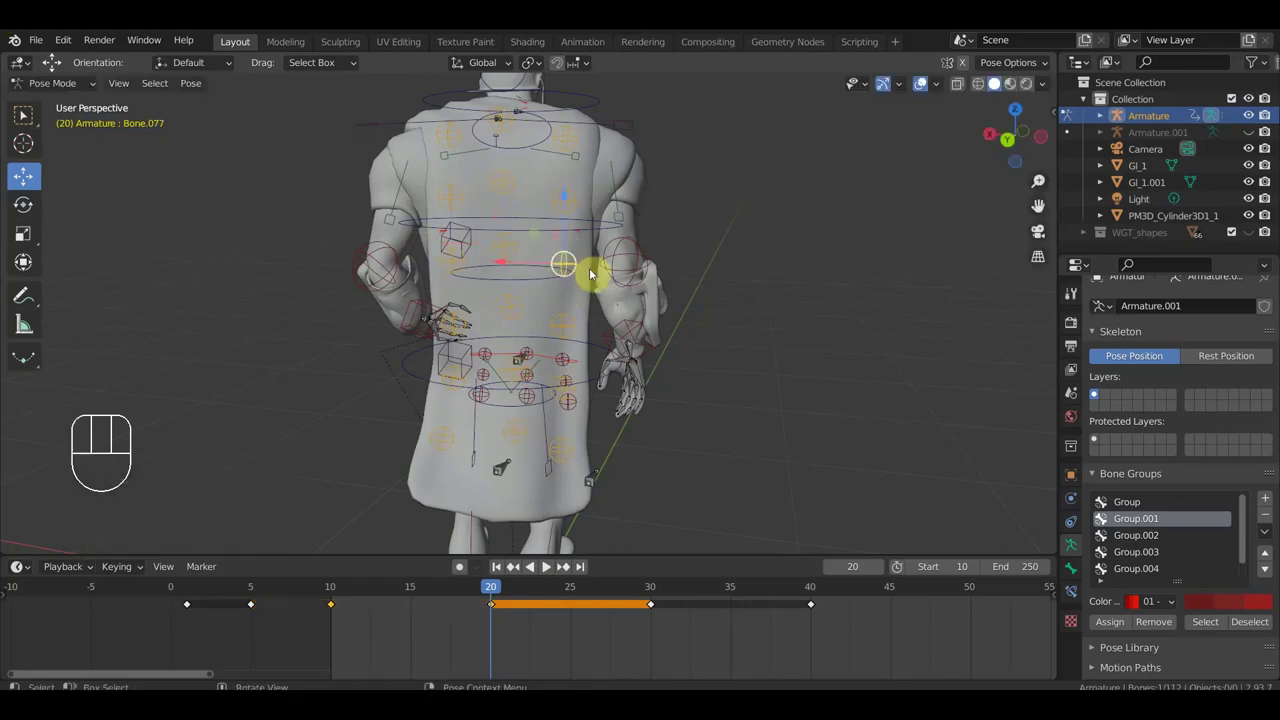
Step: Tilt the mid-back cape bone slightly at frame 20 and review it from behind
key("r")
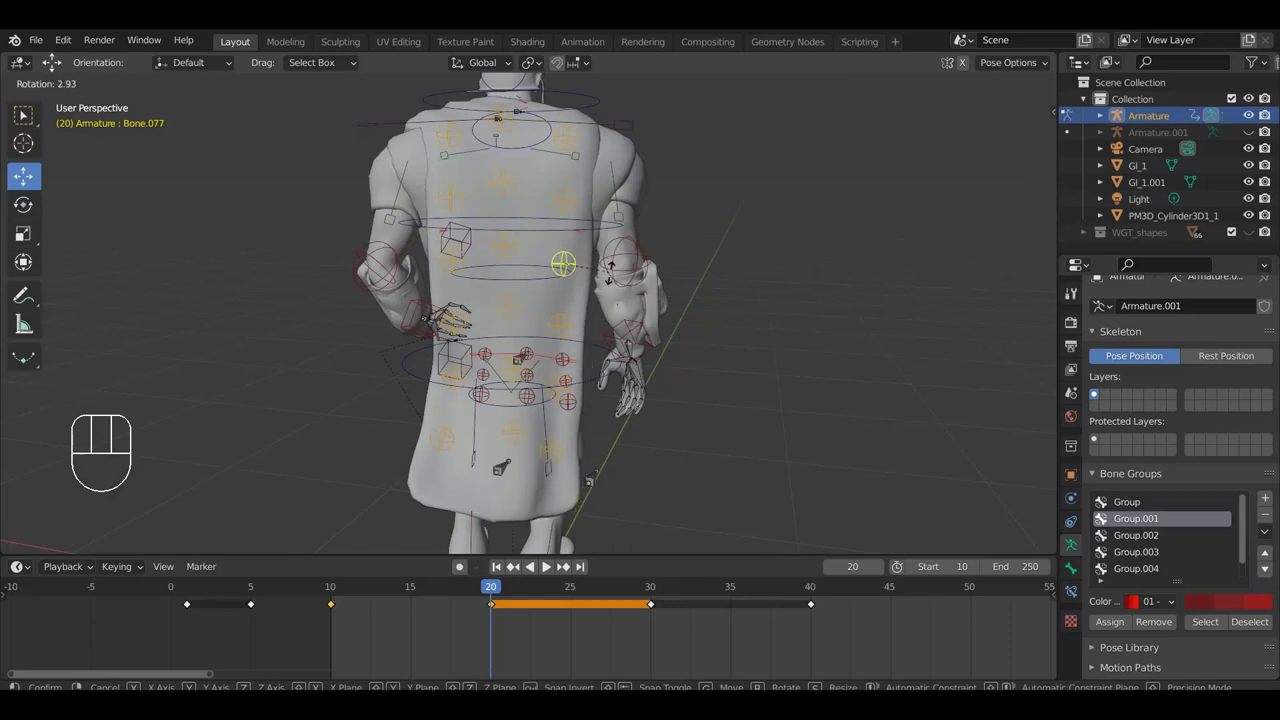
left_click(615, 277)
left_click_drag(649, 401, 676, 395)
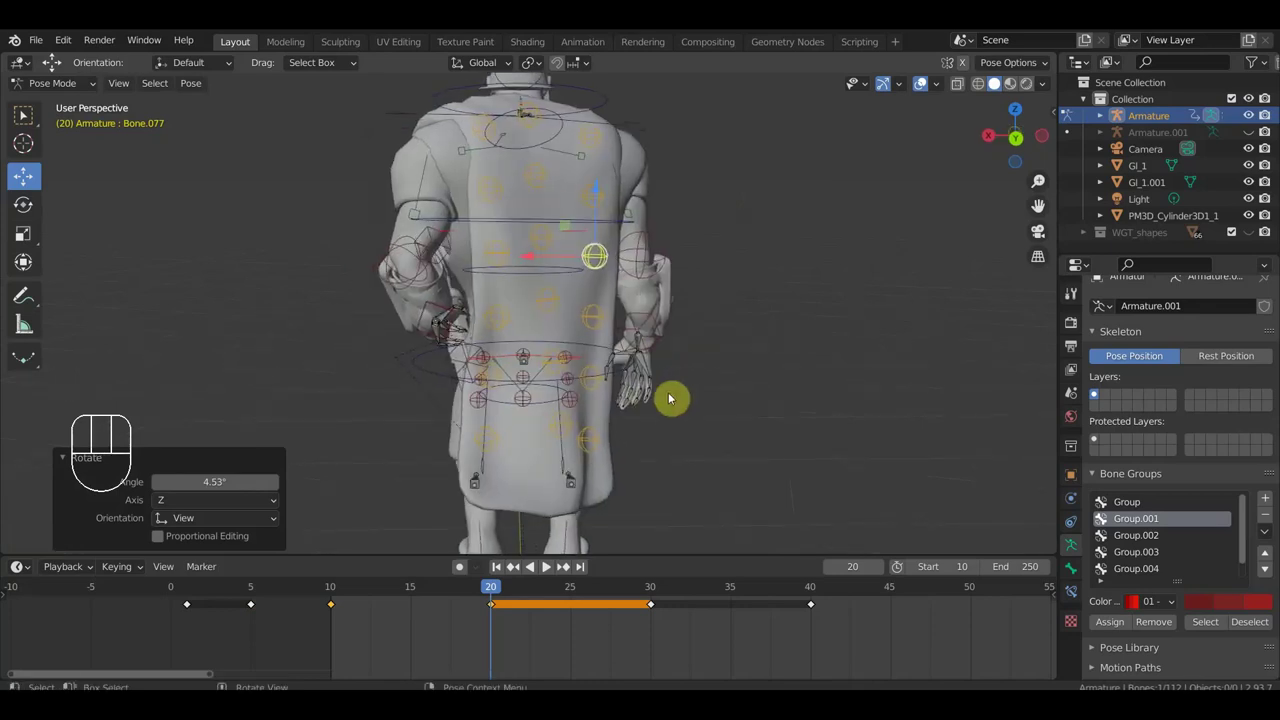
left_click_drag(616, 434, 583, 473)
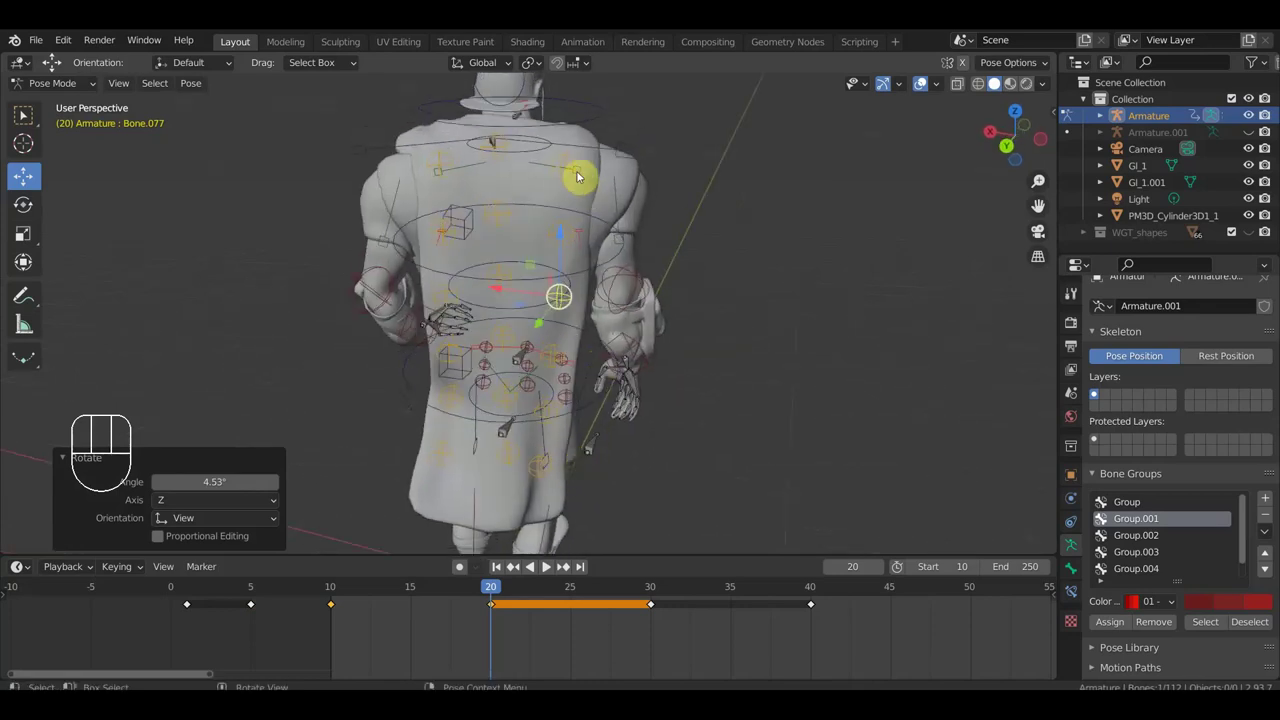
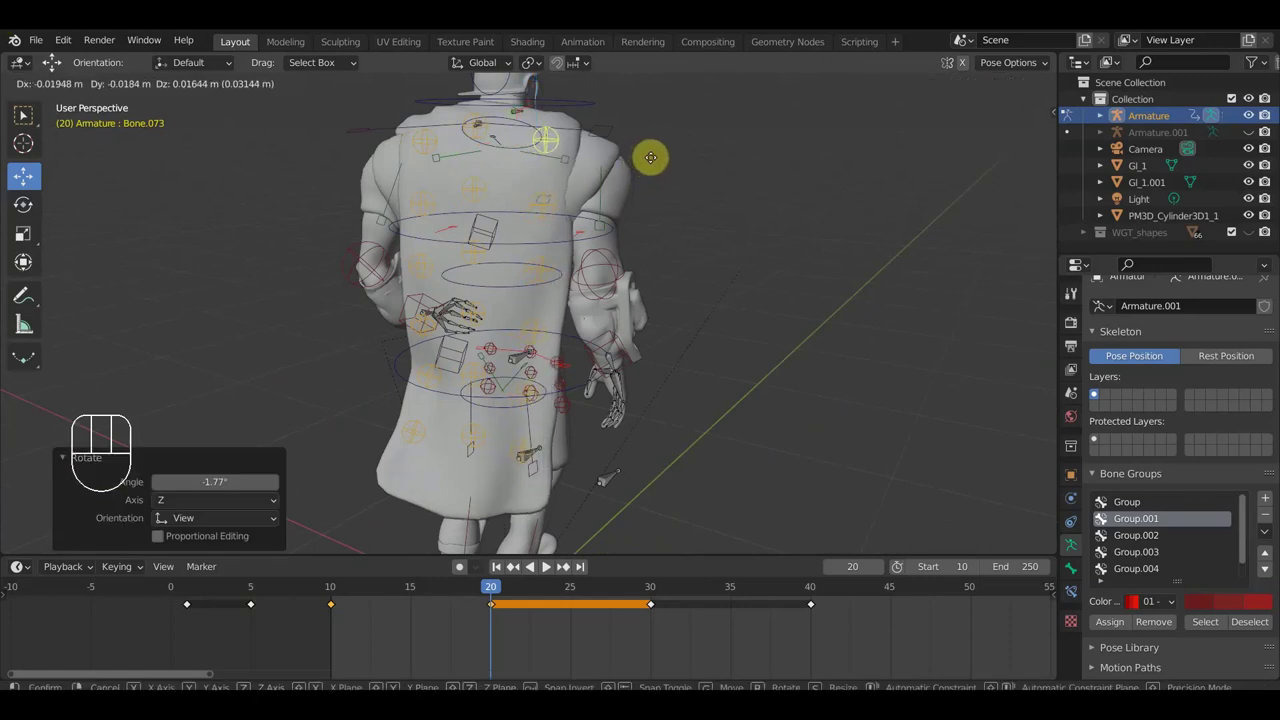
Step: Nudge the shoulder cape bone by the brooch (Bone.073) into place with a small move
left_click(649, 160)
scroll("up", 3)
left_click_drag(600, 195, 510, 192)
key("g")
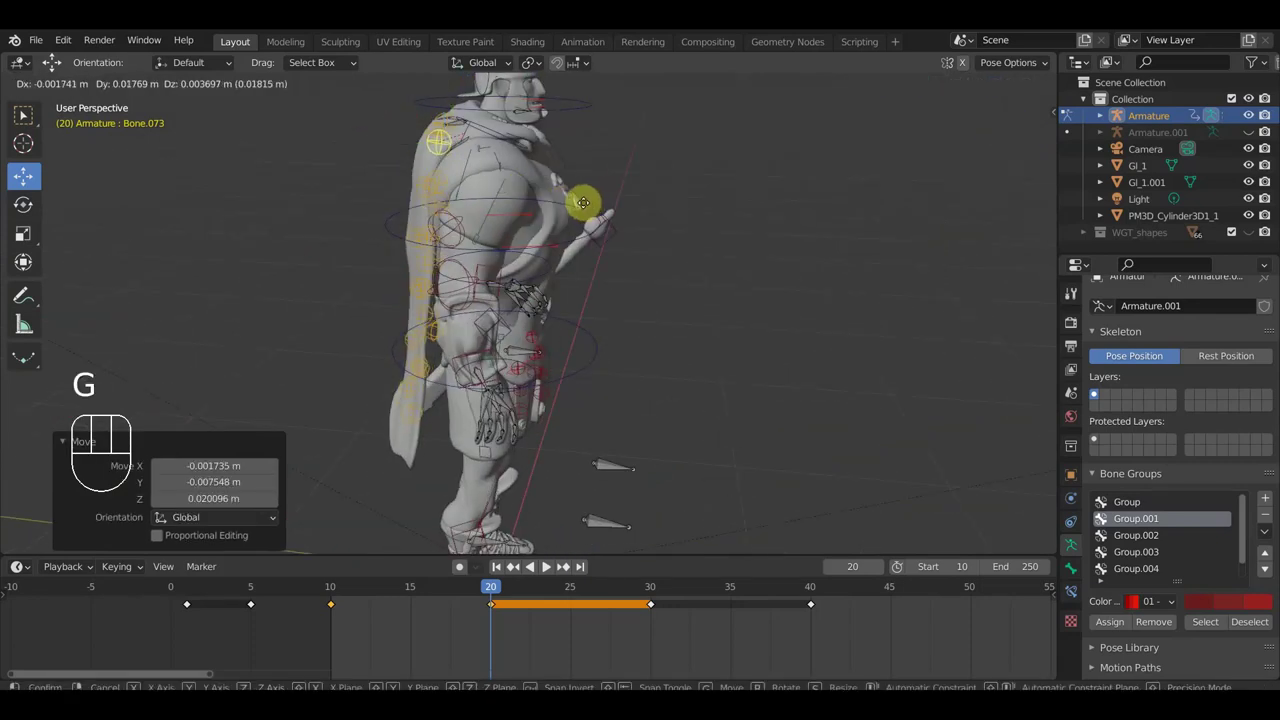
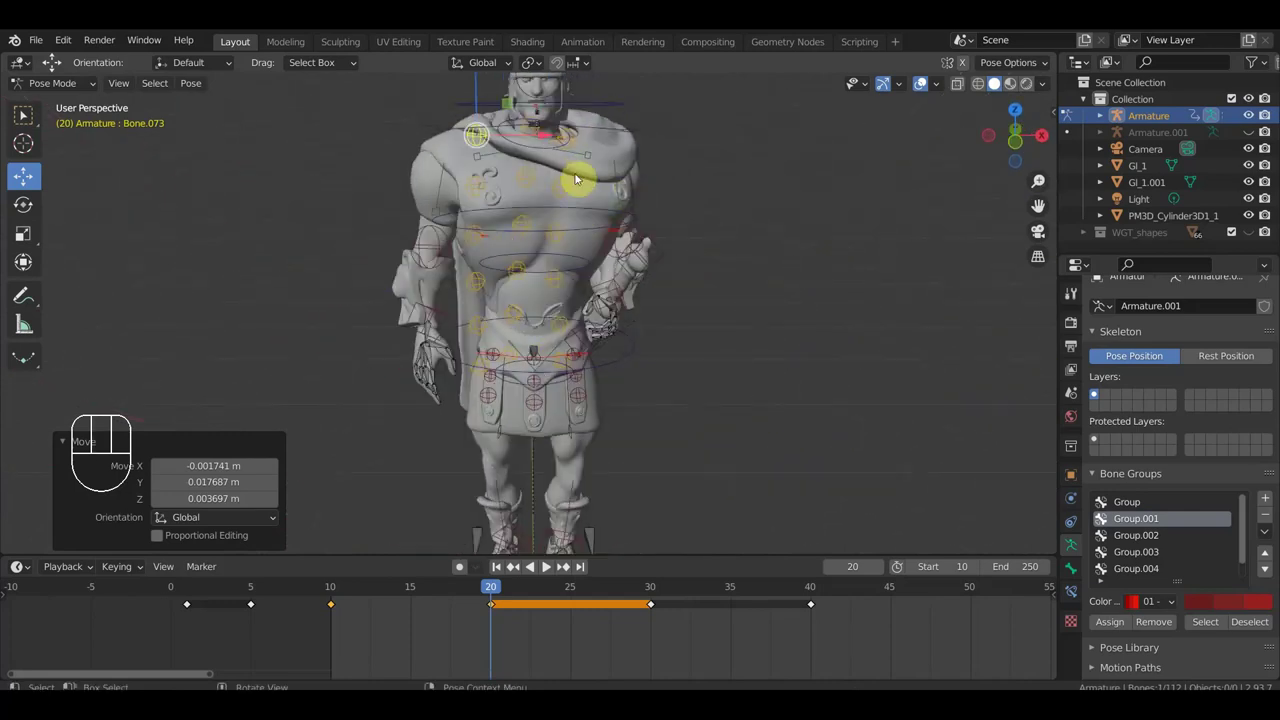
Step: From a straight front view, bring up keyframe insertion for the whole rig at frame 20
key("KP_1")
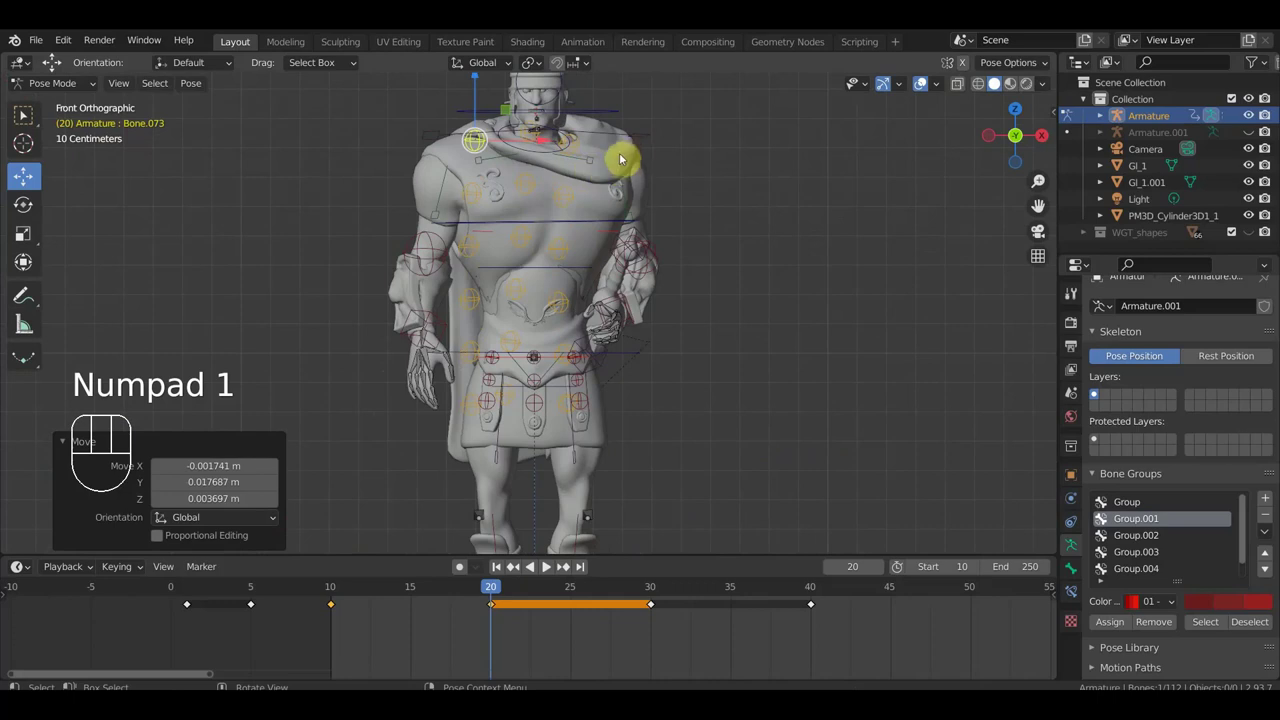
left_click_drag(713, 225, 687, 255)
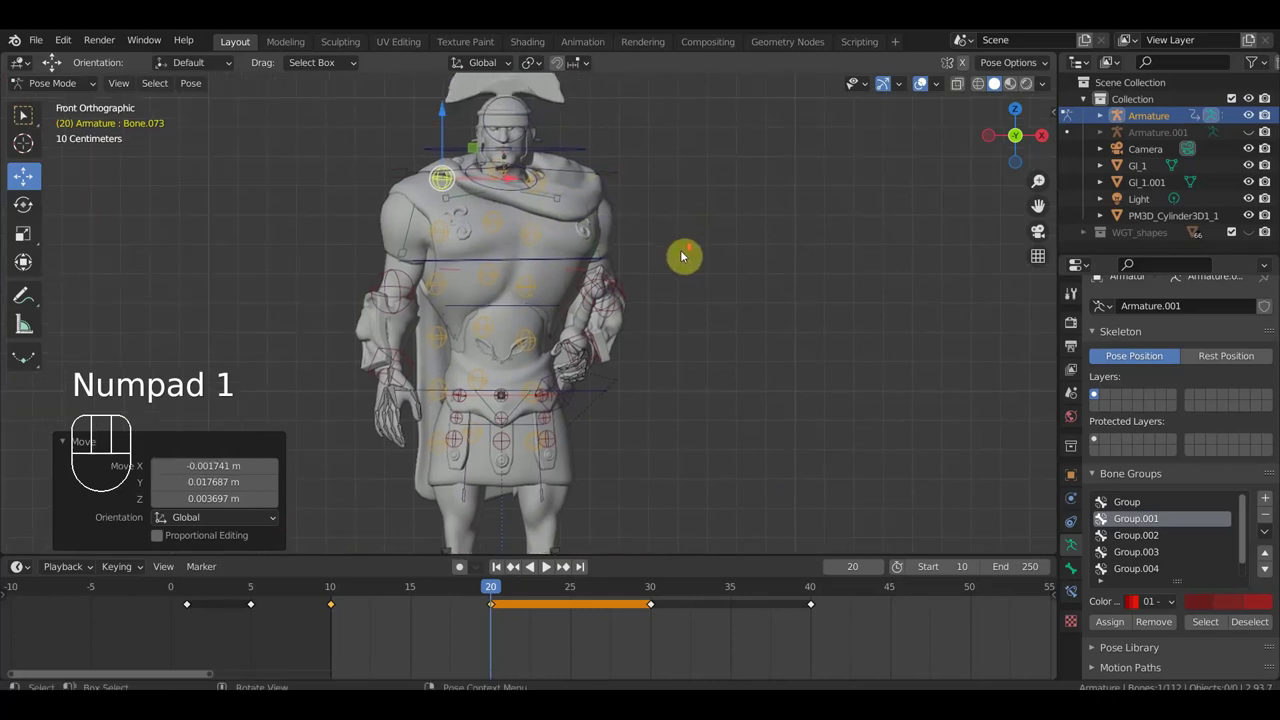
left_click_drag(712, 271, 713, 209)
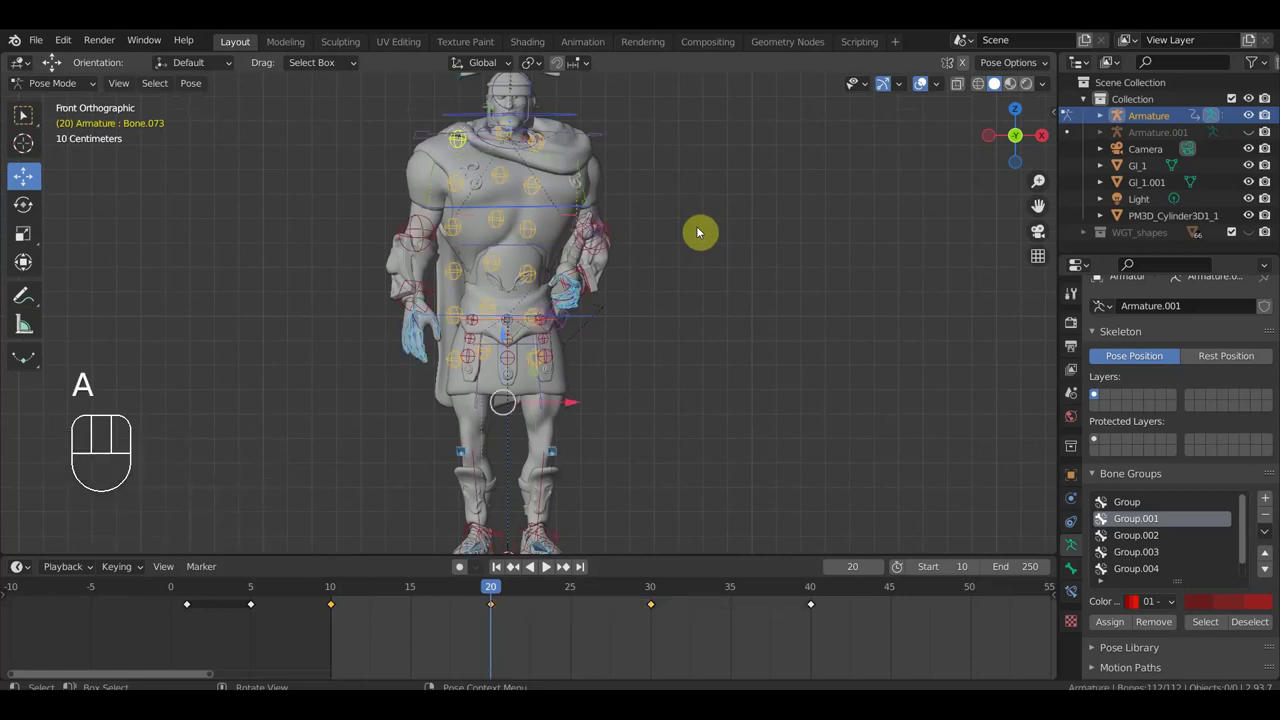
key("i")
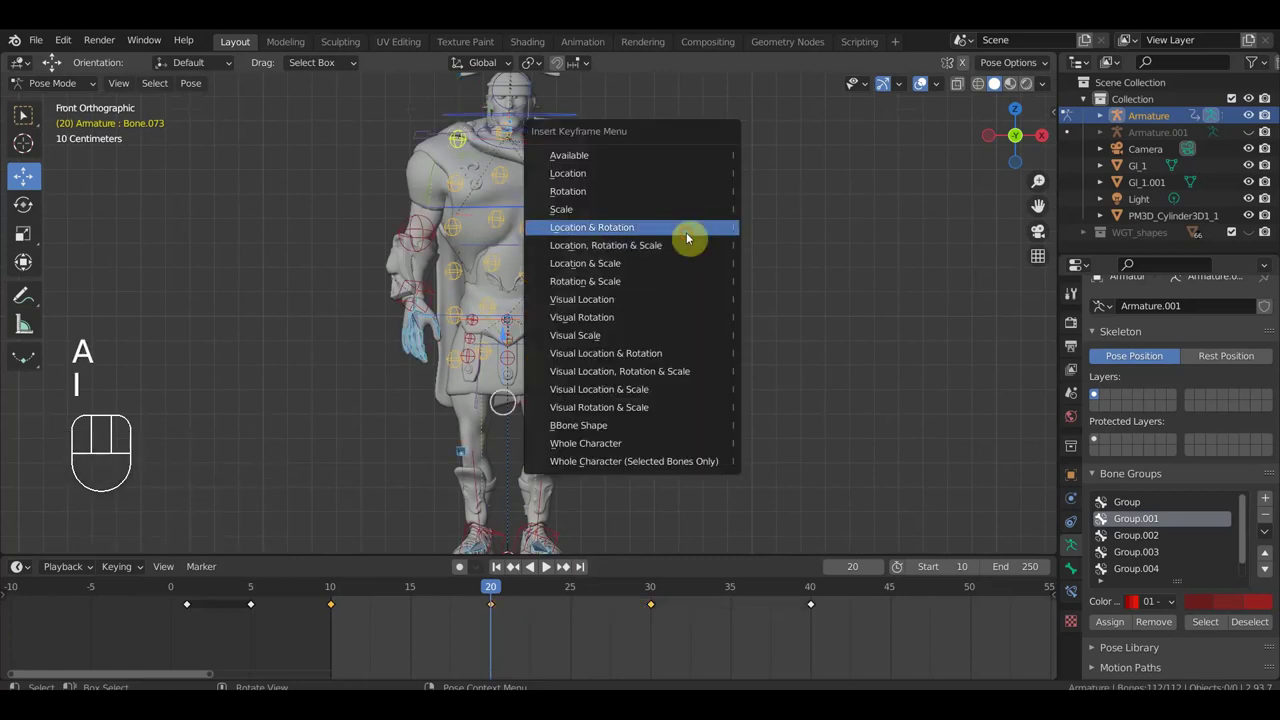
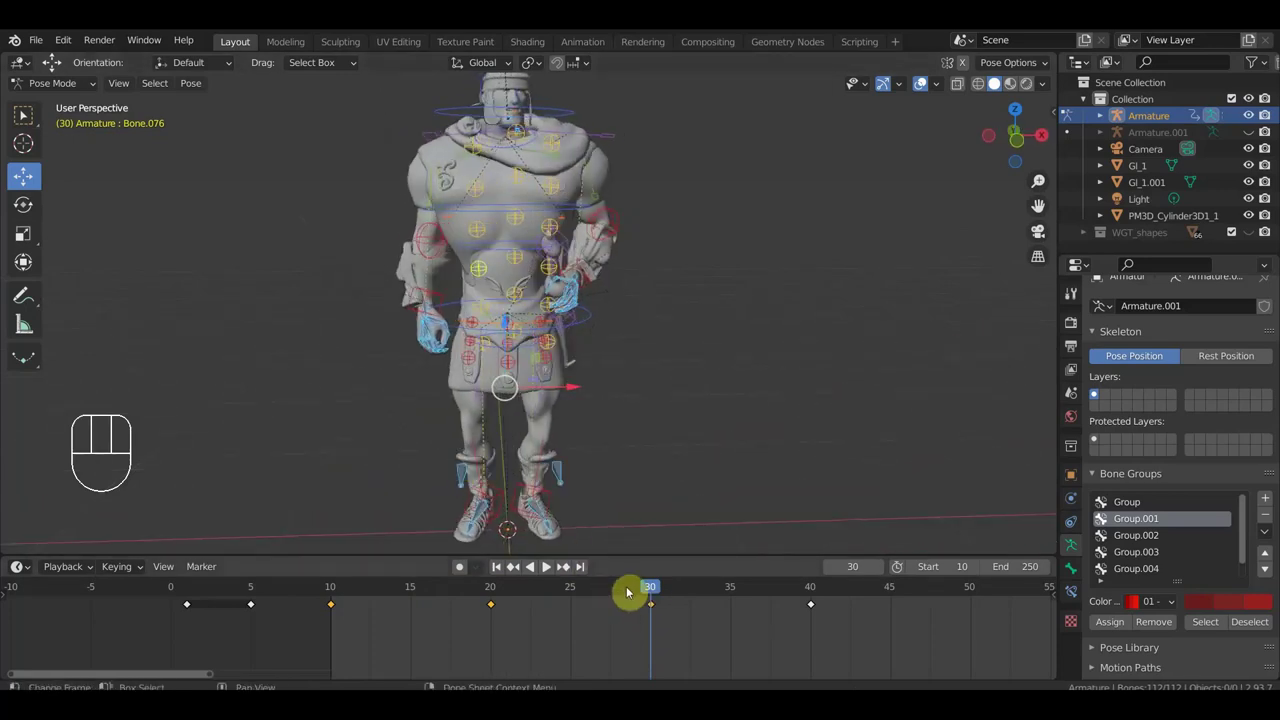
Step: At frame 30, rotate the lower back bone and turn to face the soldier's back
left_click_drag(649, 592, 655, 607)
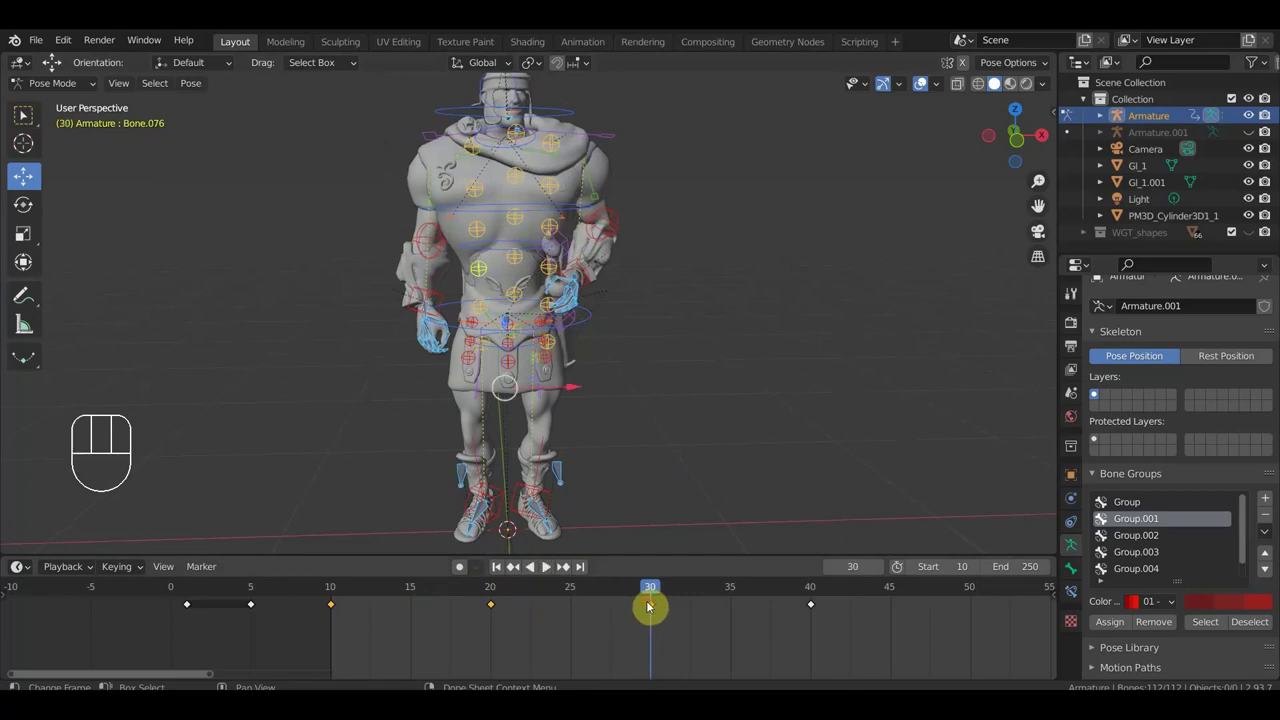
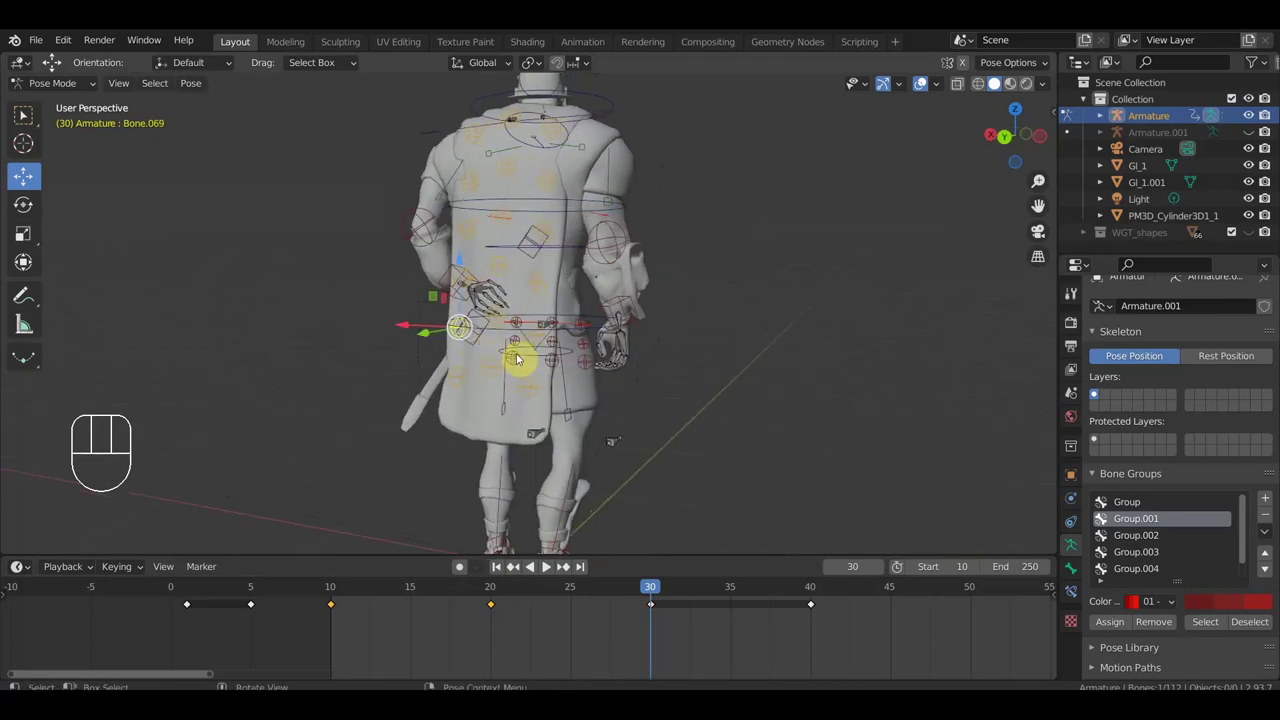
key("r")
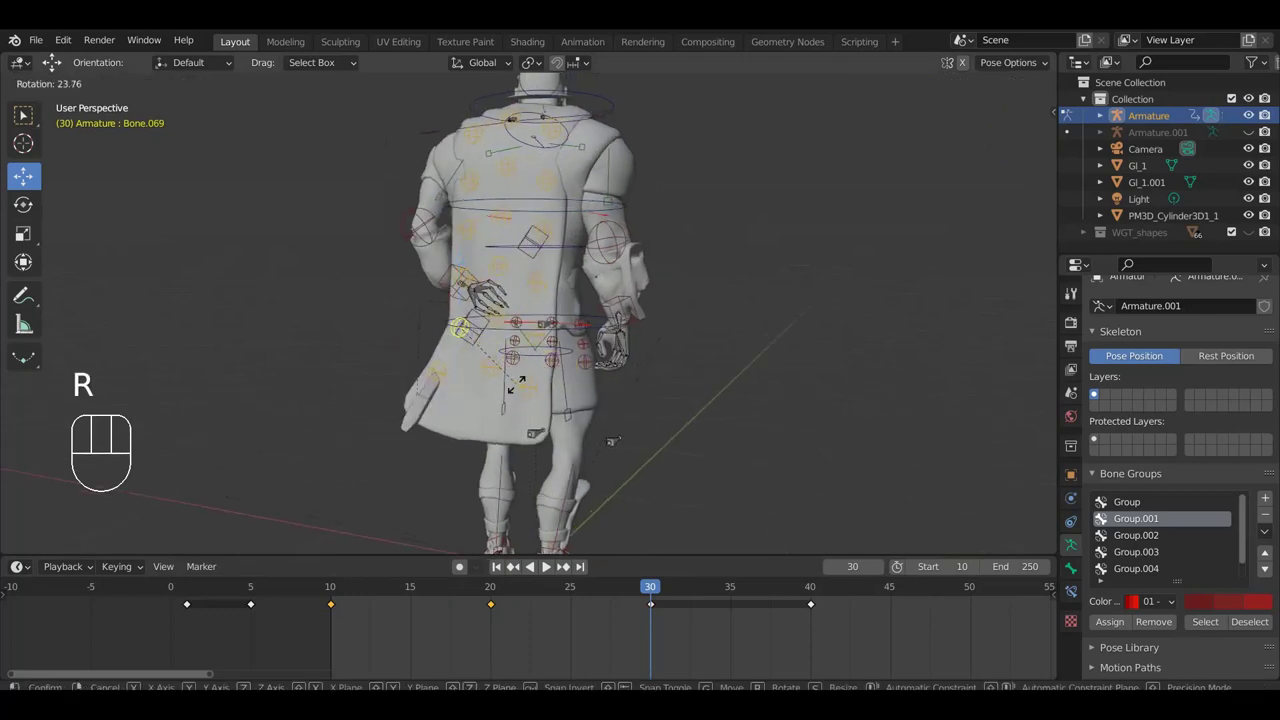
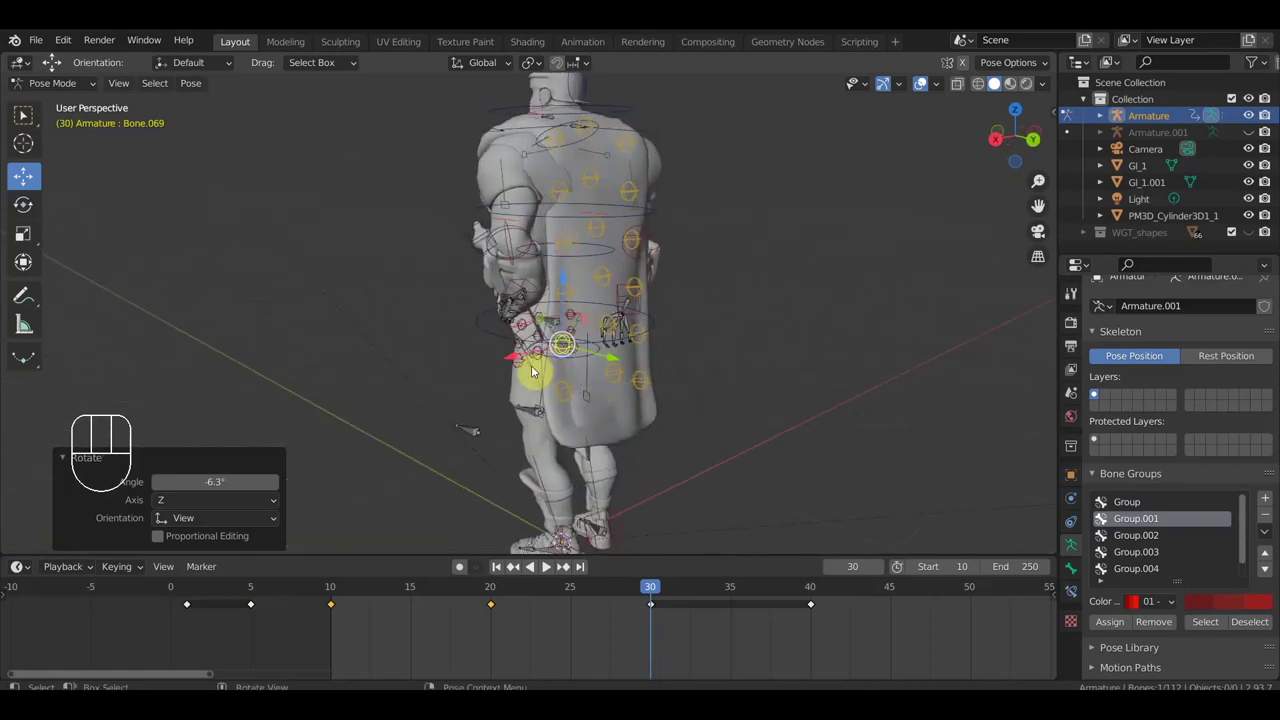
left_click_drag(529, 382, 472, 378)
left_click_drag(500, 362, 375, 382)
left_click_drag(440, 382, 555, 369)
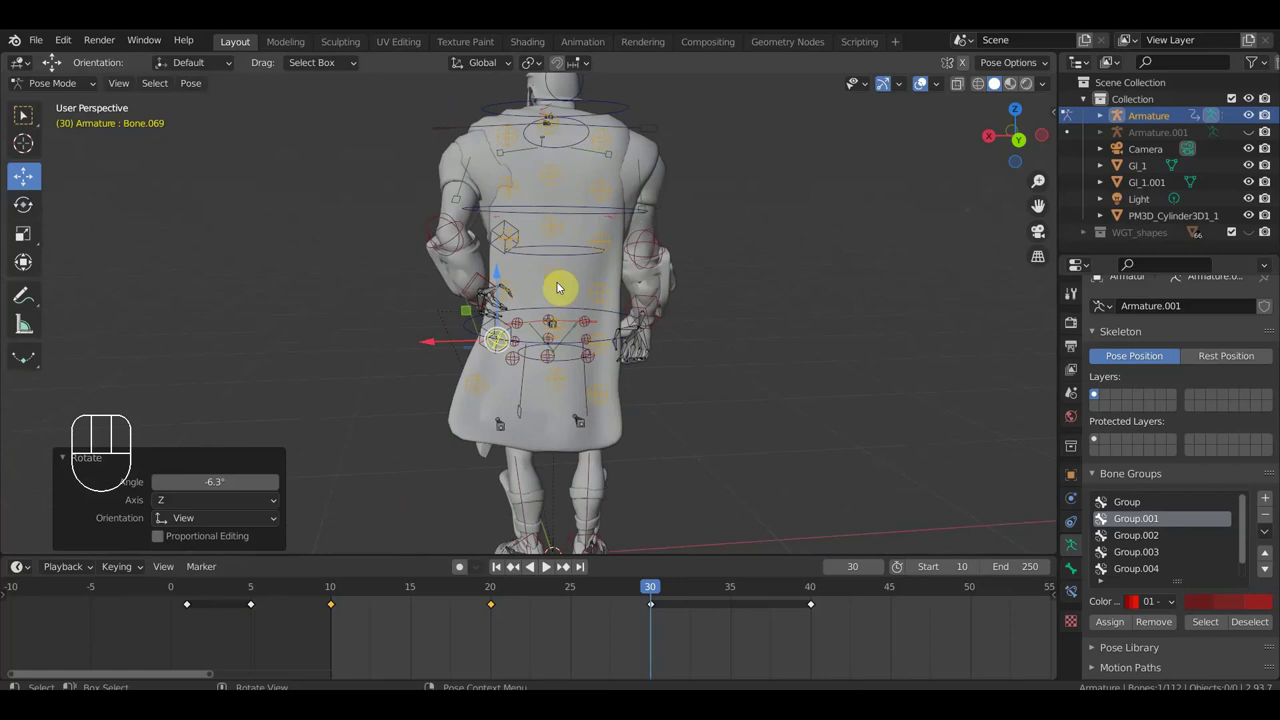
left_click_drag(571, 281, 679, 314)
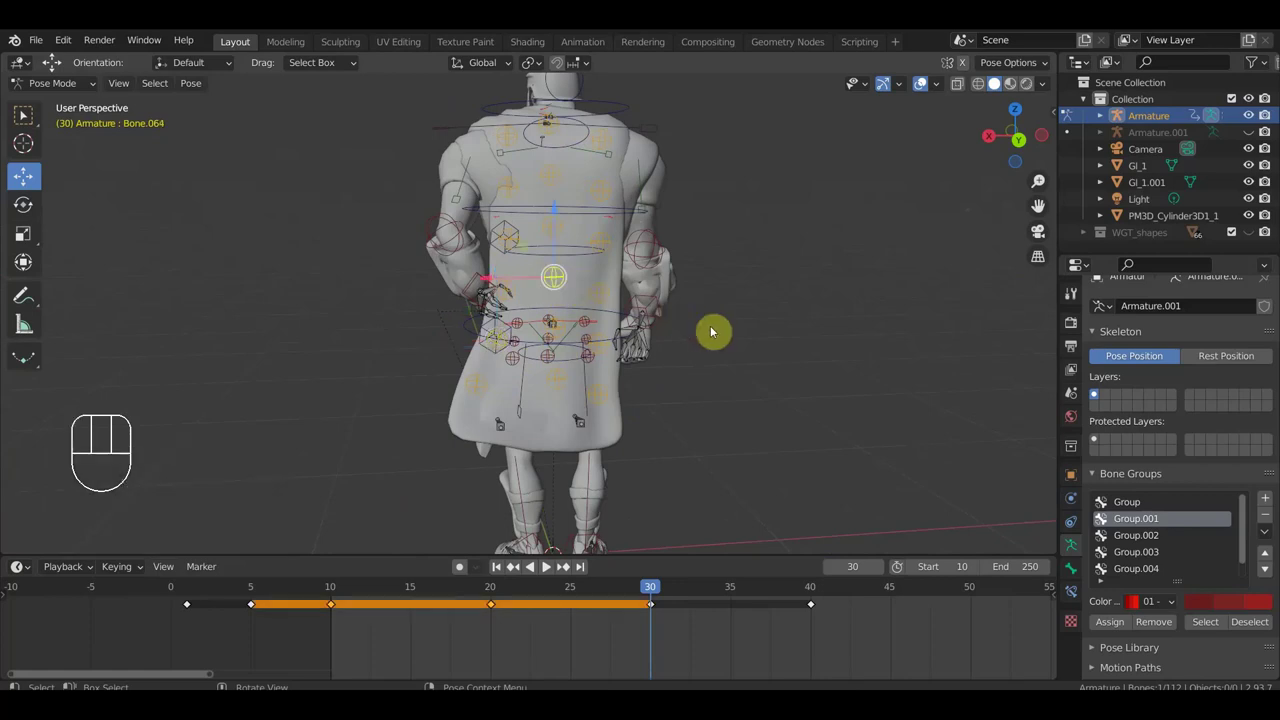
Step: Rotate and nudge the upper back bone and tilt the upper cape bone (Bone.078, Bone.064) a few degrees
key("r")
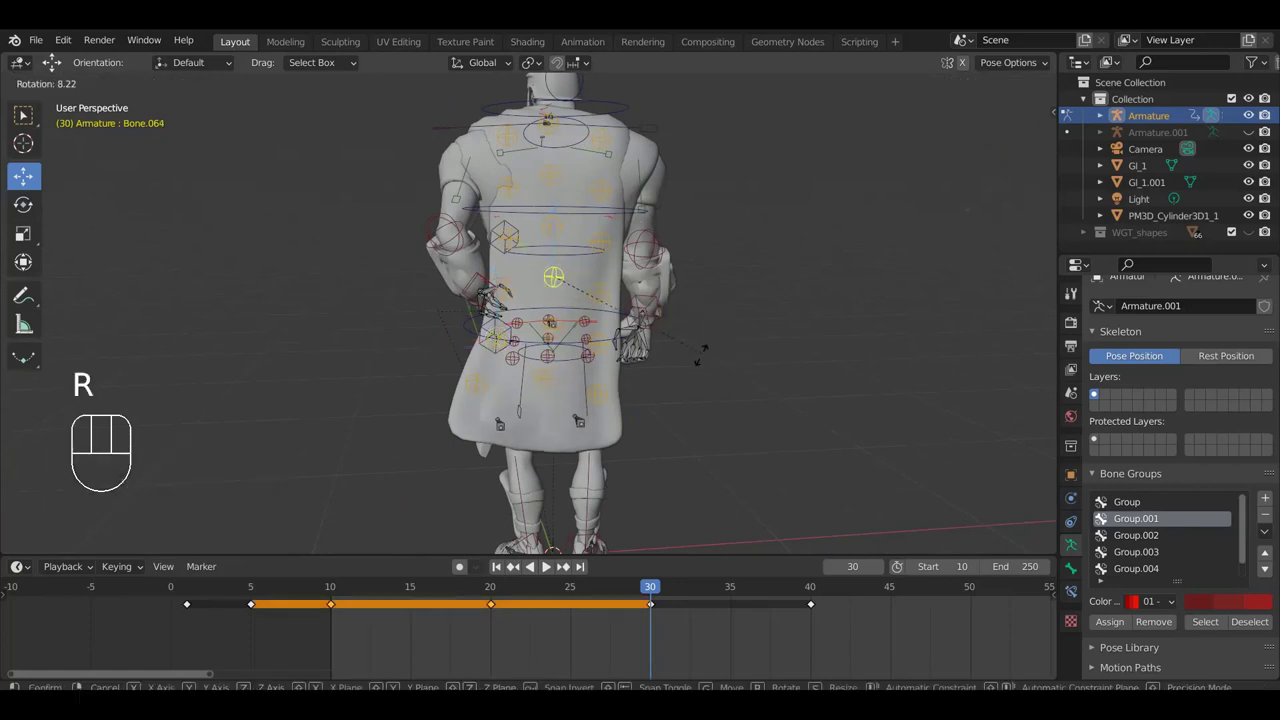
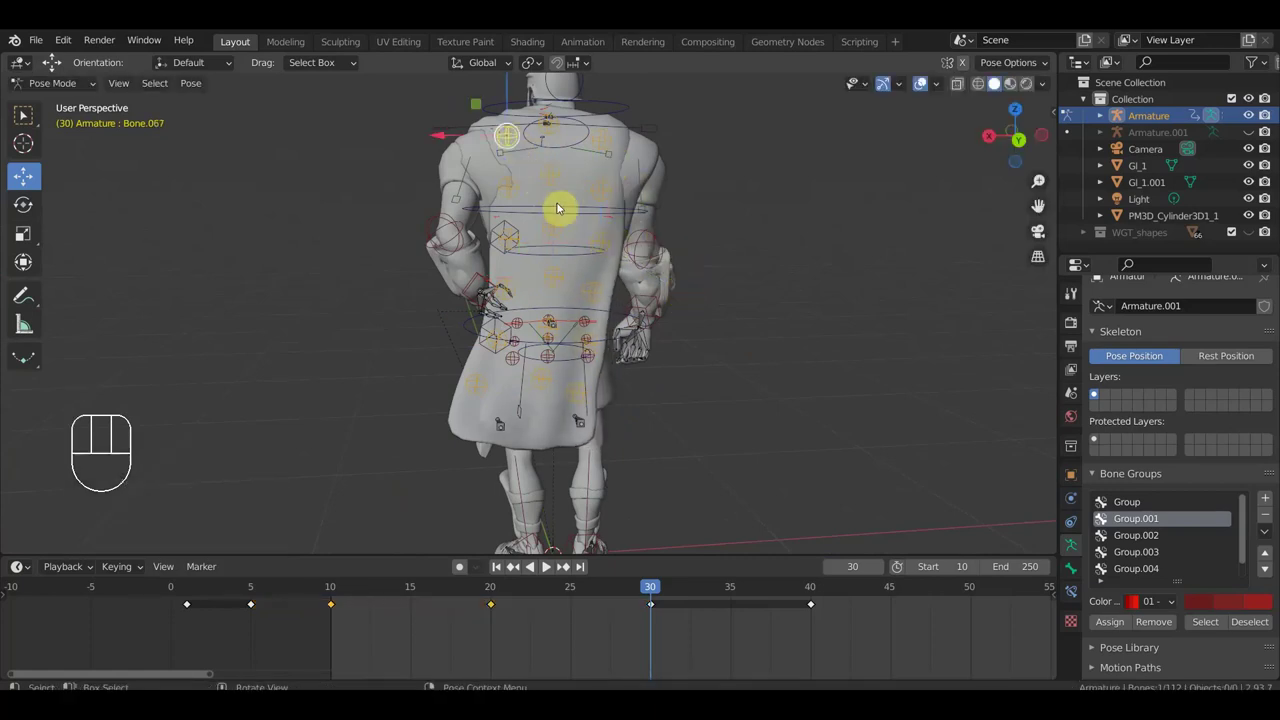
key("g")
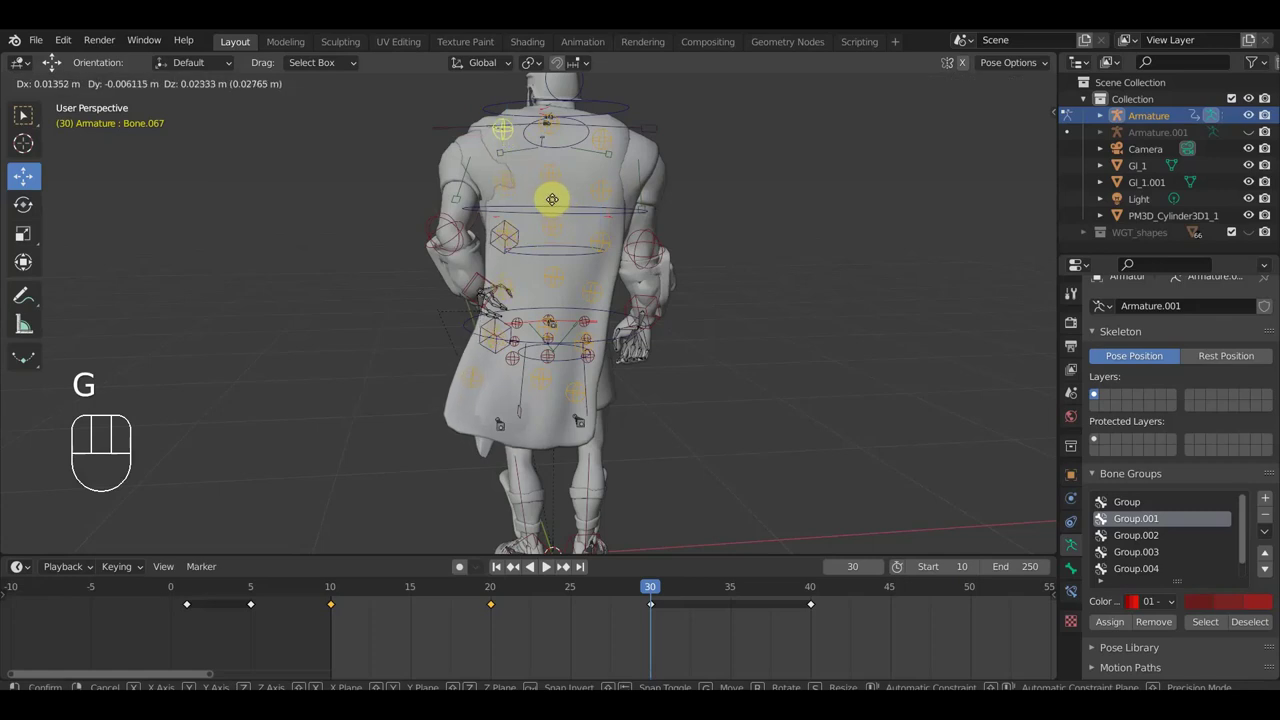
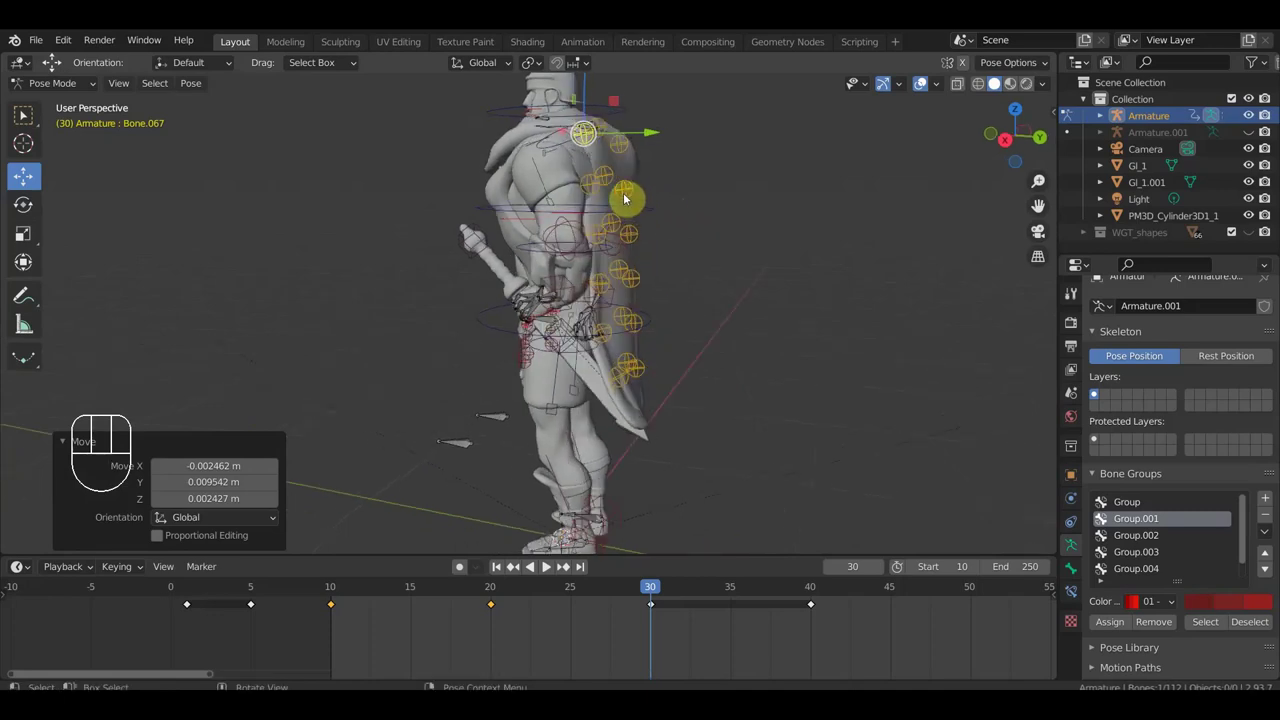
key("r")
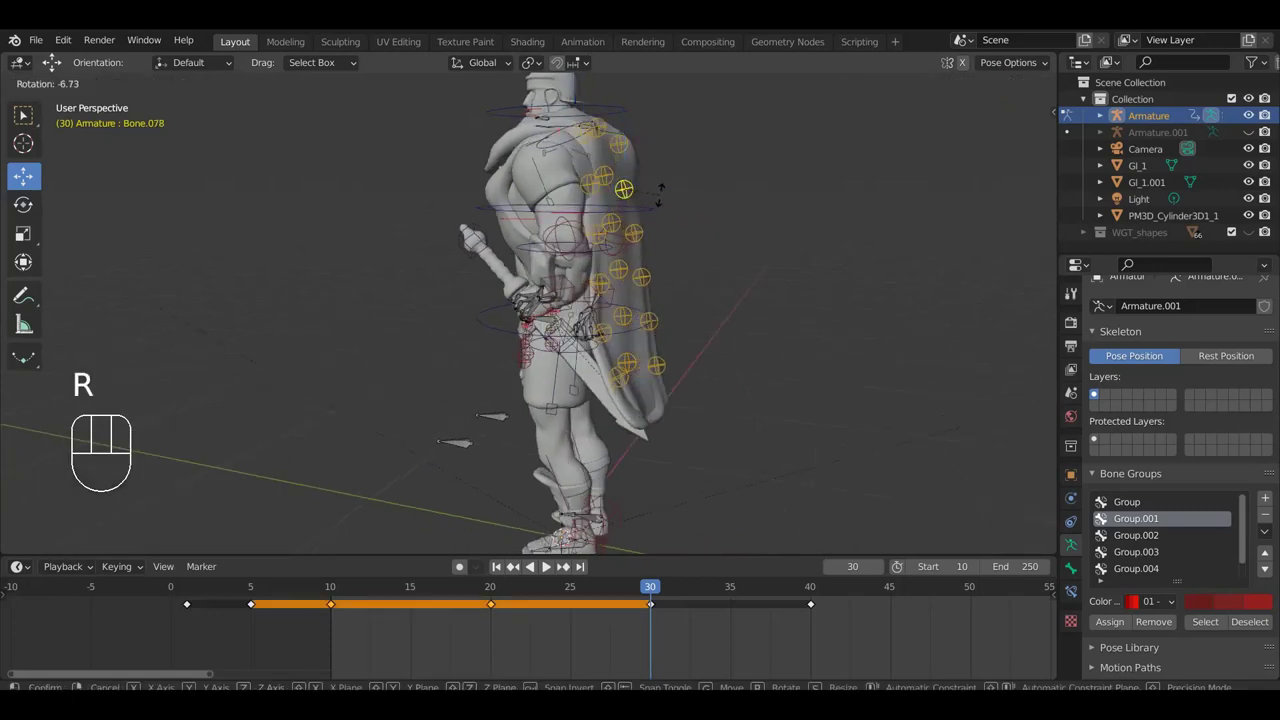
left_click_drag(703, 221, 486, 267)
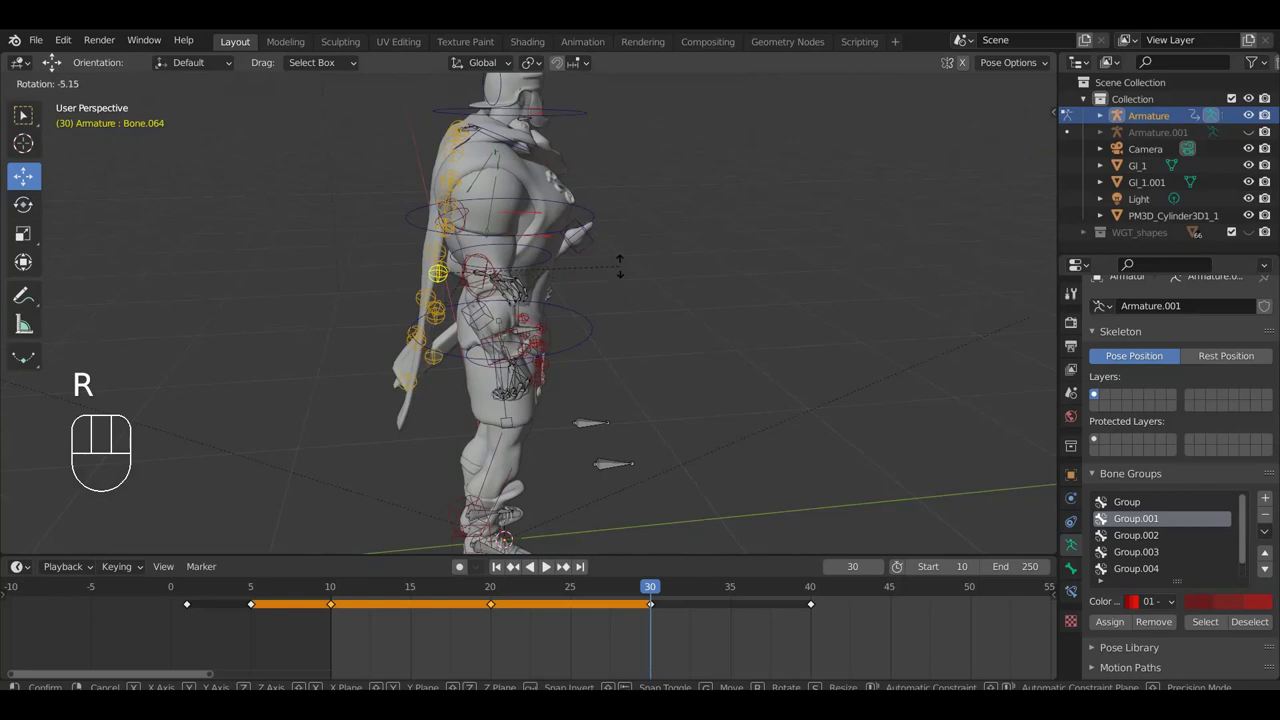
left_click(635, 253)
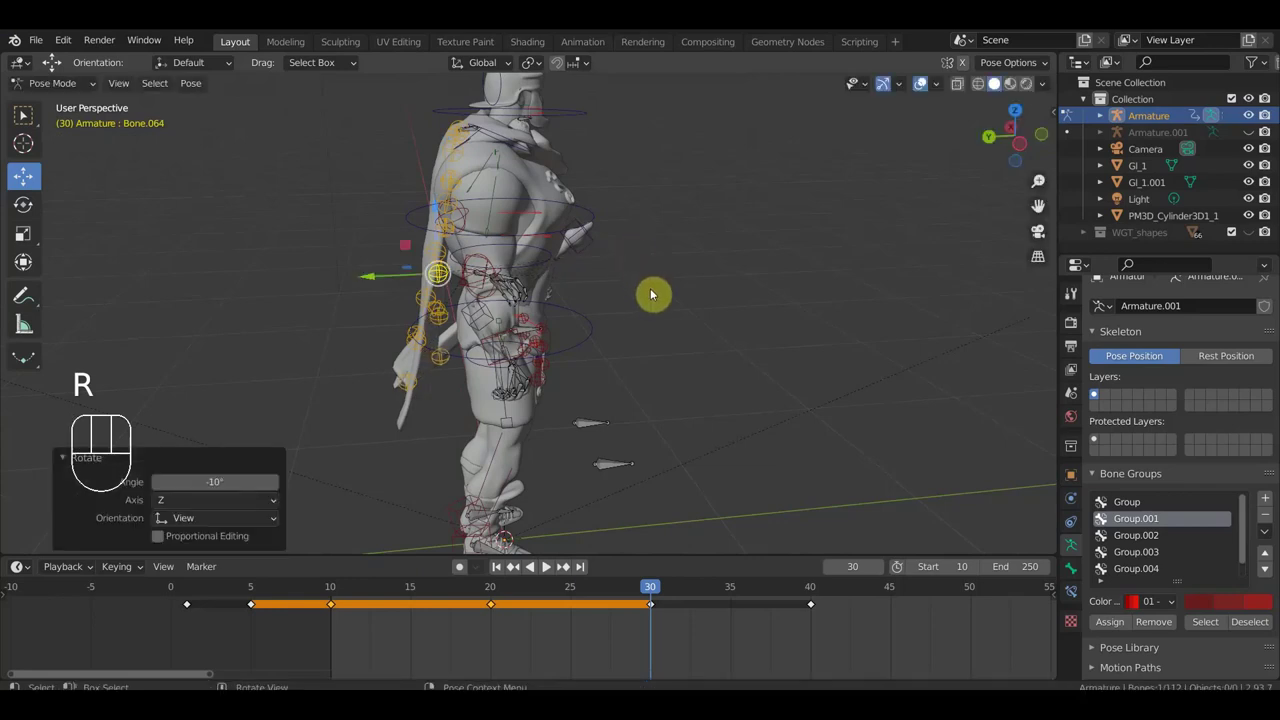
Step: With the rig selected, jump to frame 40 and rotate the sword-side hand bone
key("i")
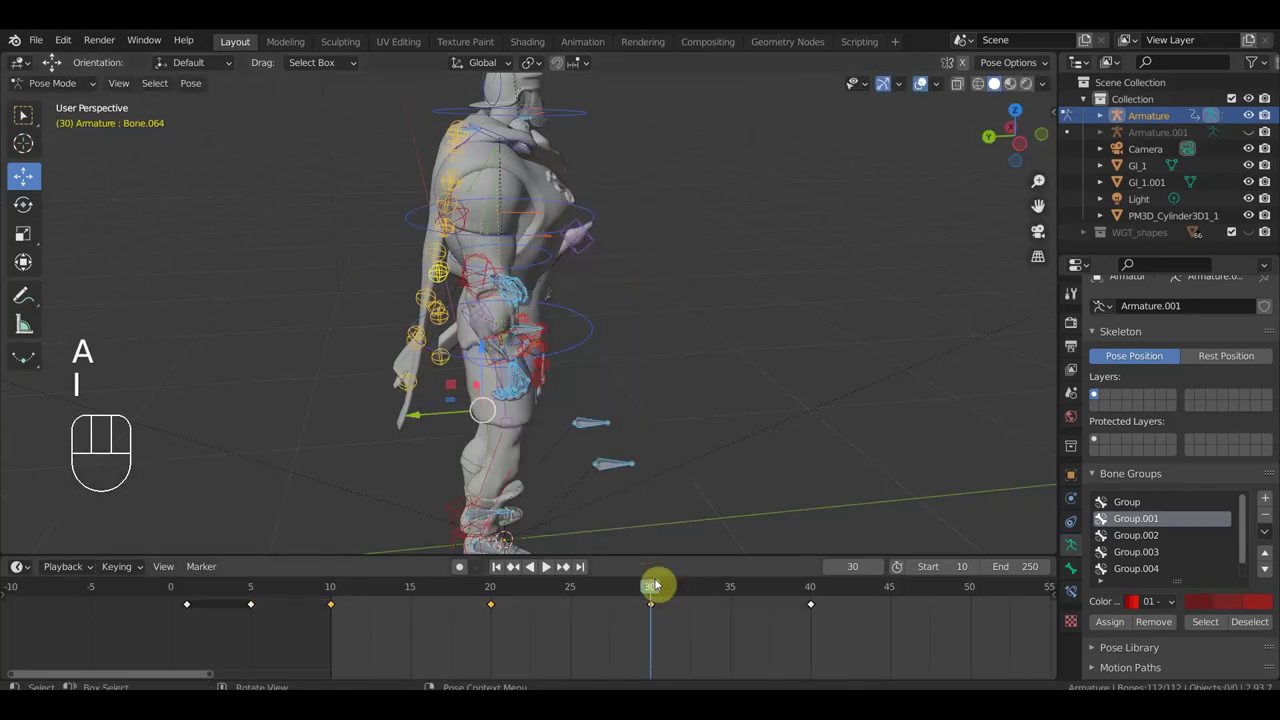
left_click_drag(643, 590, 778, 569)
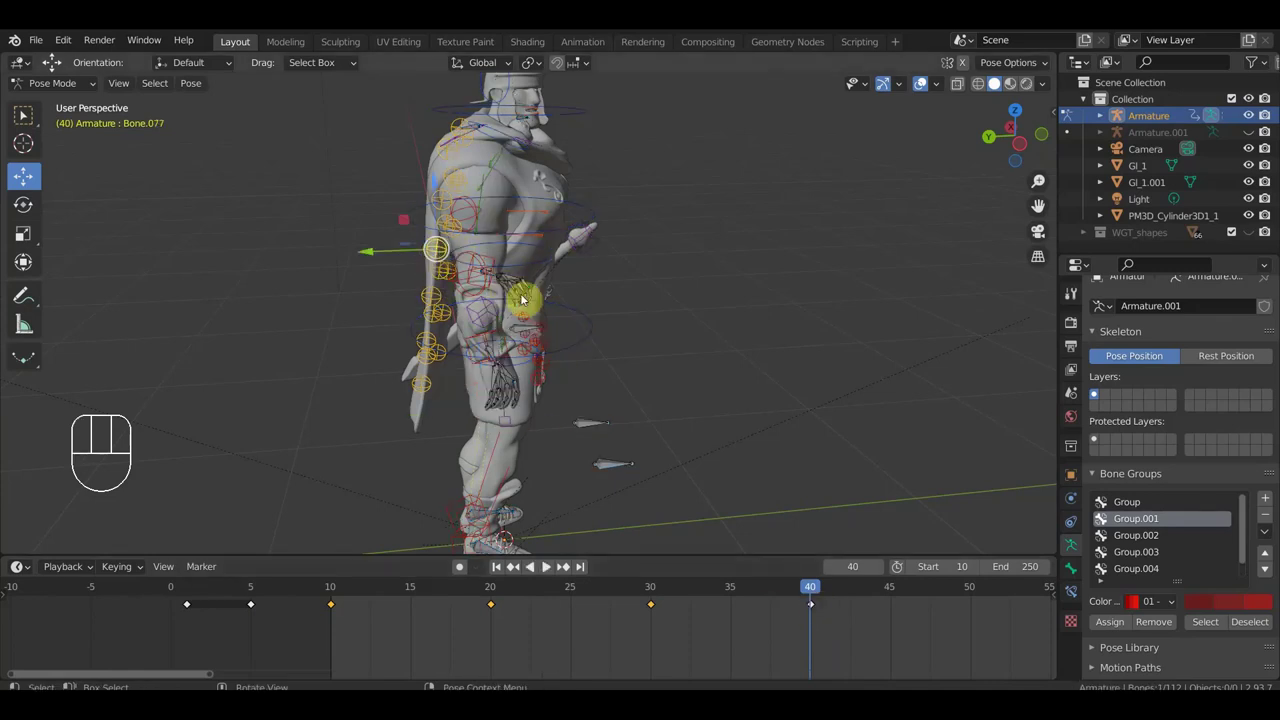
key("r")
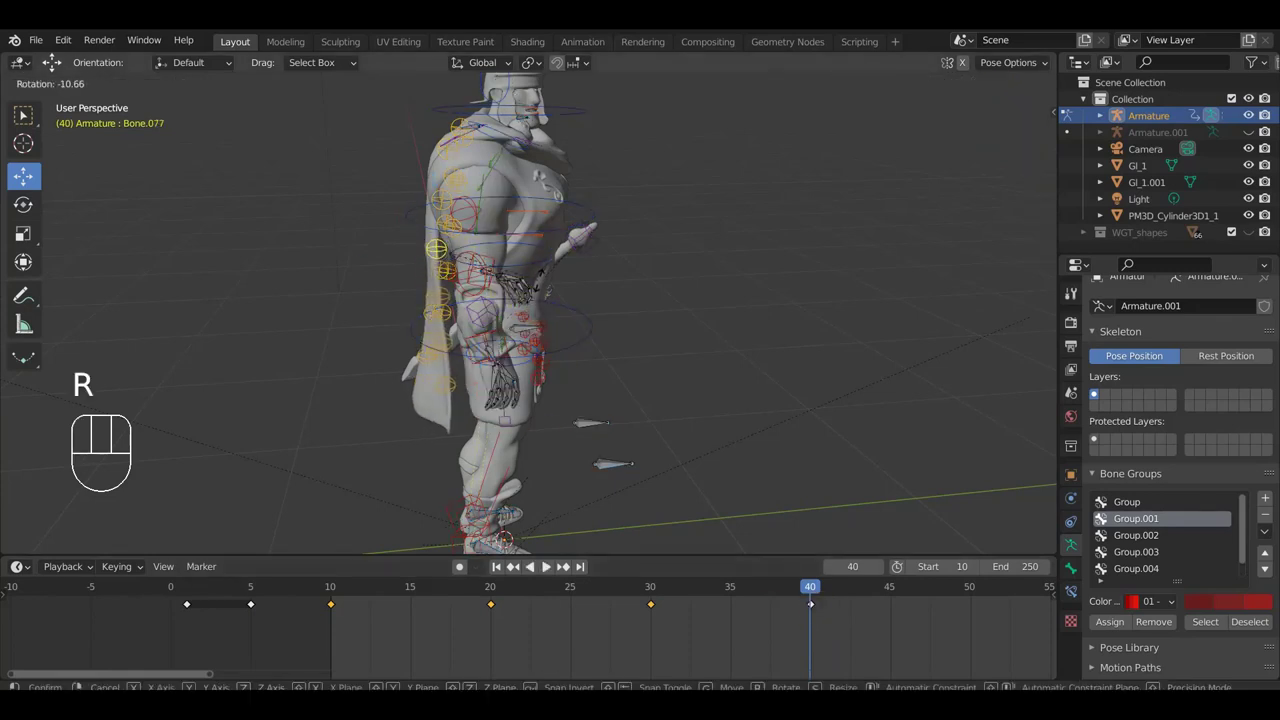
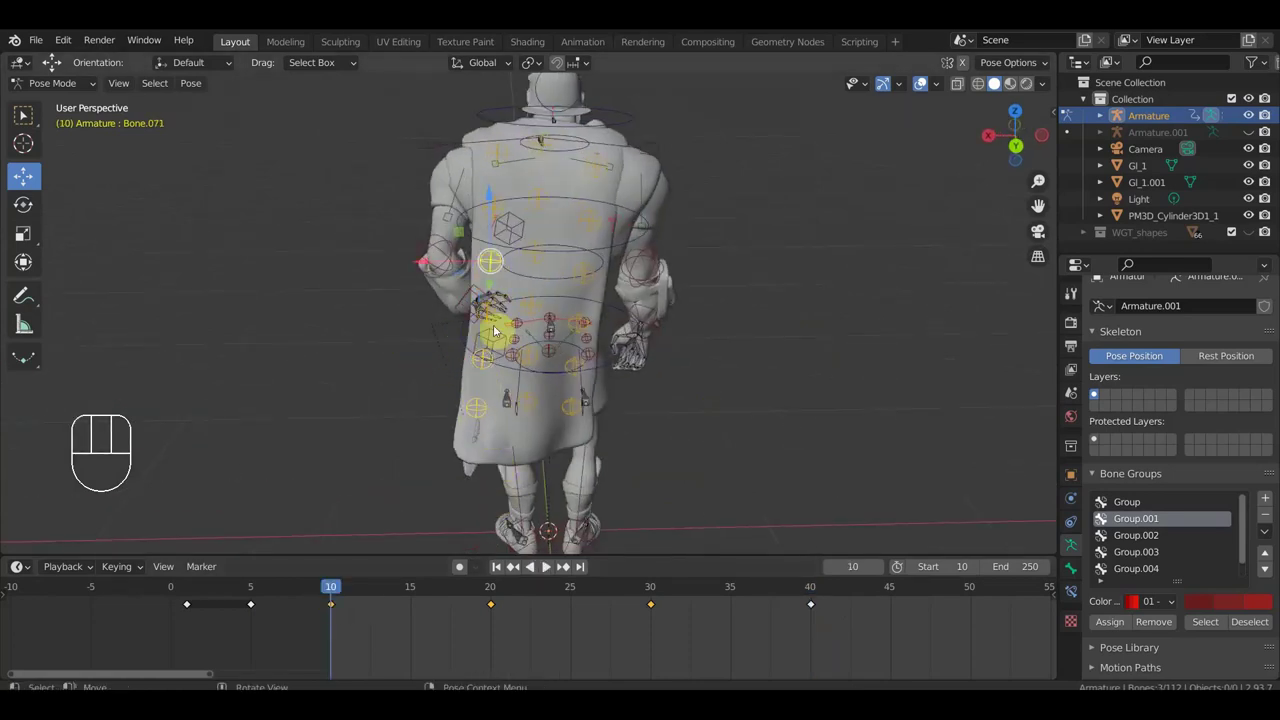
Step: Select back bones at frame 10 and duplicate their key toward frame 38
left_click(500, 215)
left_click(508, 157)
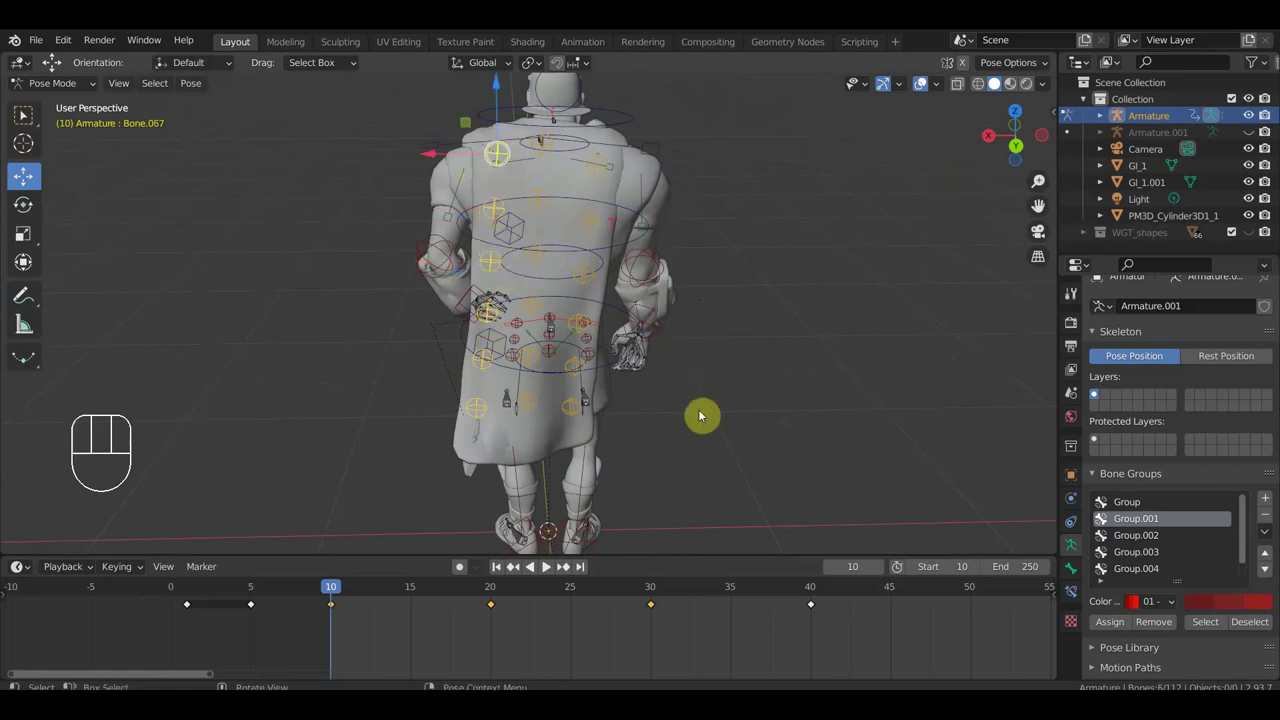
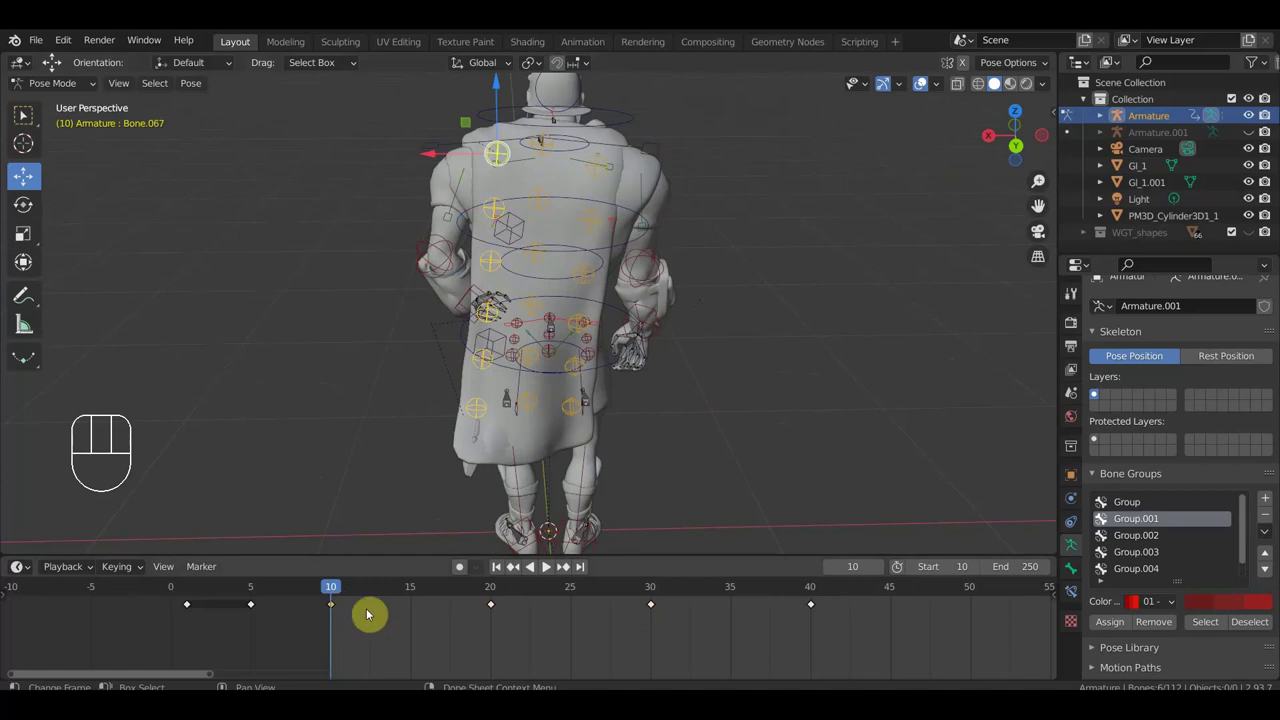
key("shift+d")
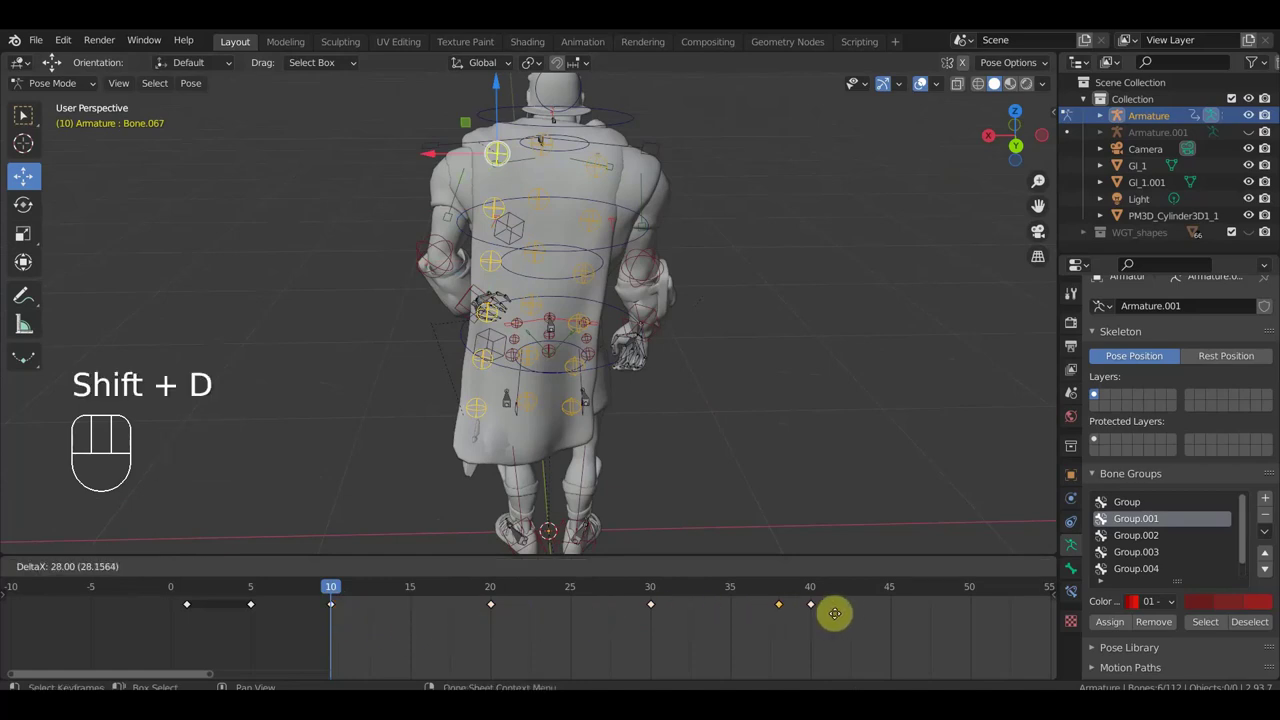
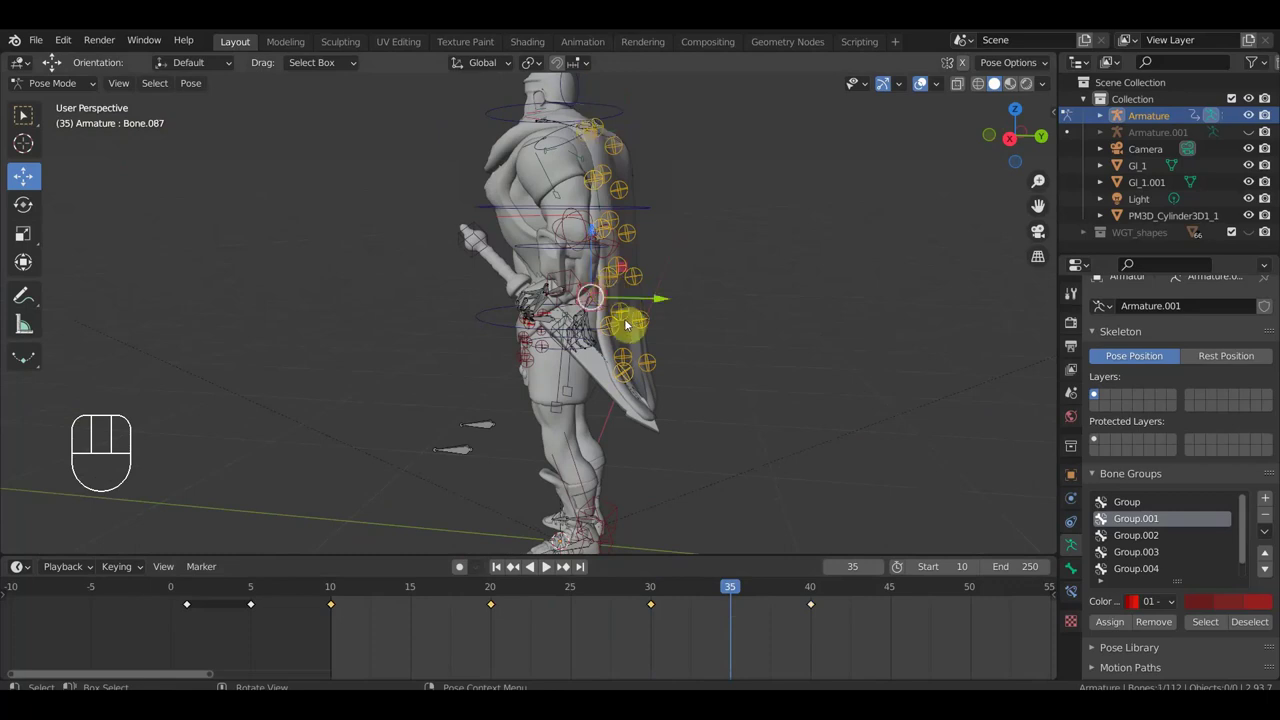
Step: Tilt the cape bone at frame 35, undoing one attempt, and view the soldier's back
key("r")
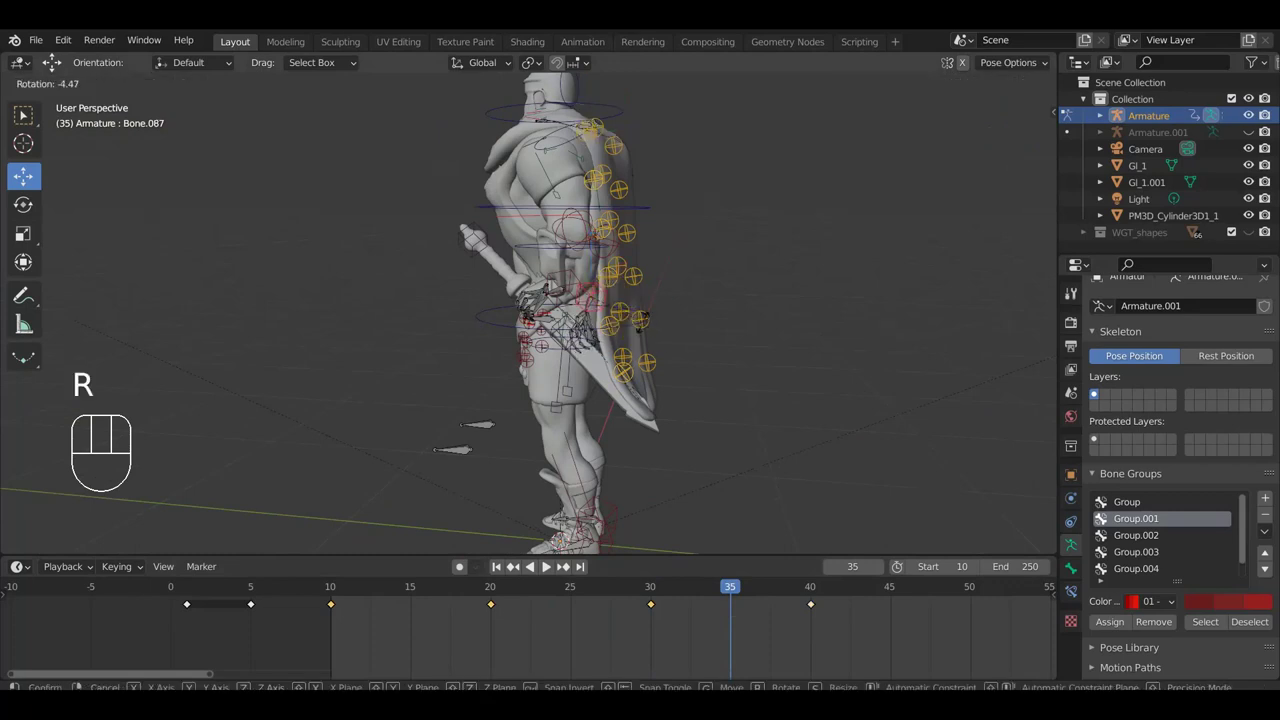
left_click(650, 327)
key("ctrl+z")
left_click_drag(597, 341, 505, 341)
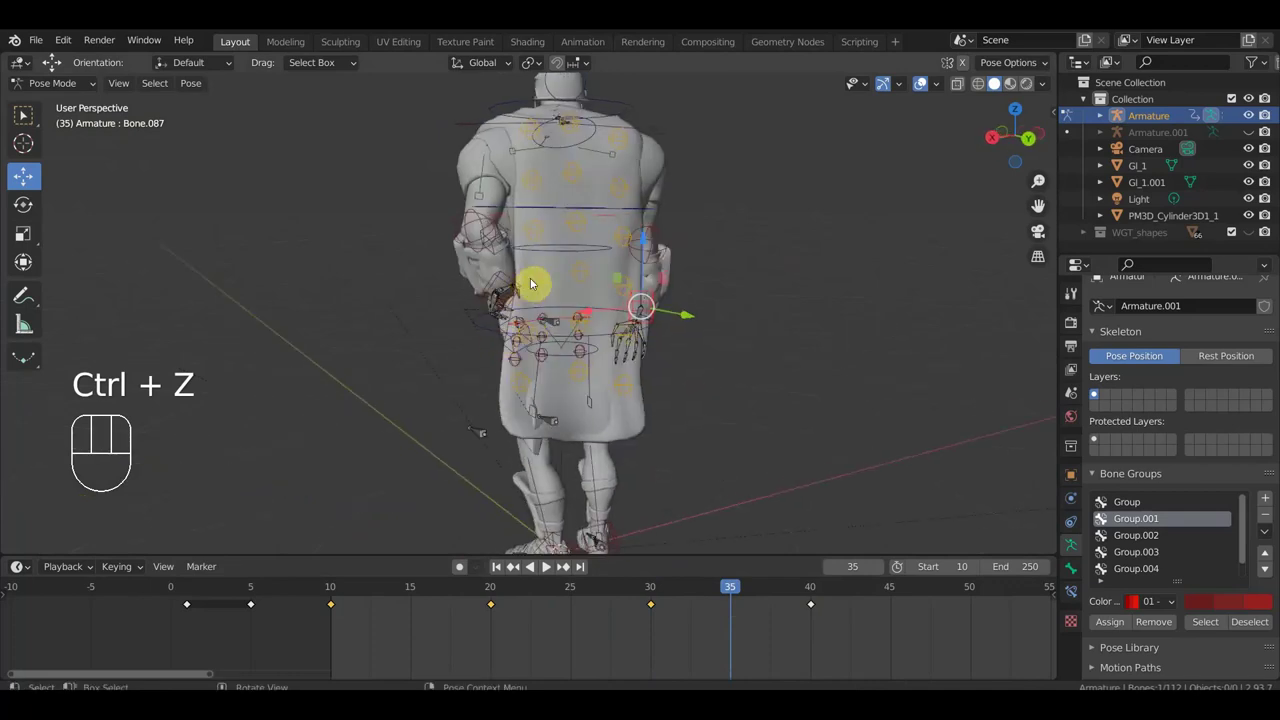
Step: In front view, rotate the sword hand bone Bone.010 at frame 40 and select all bones
left_click(539, 241)
key("KP_1")
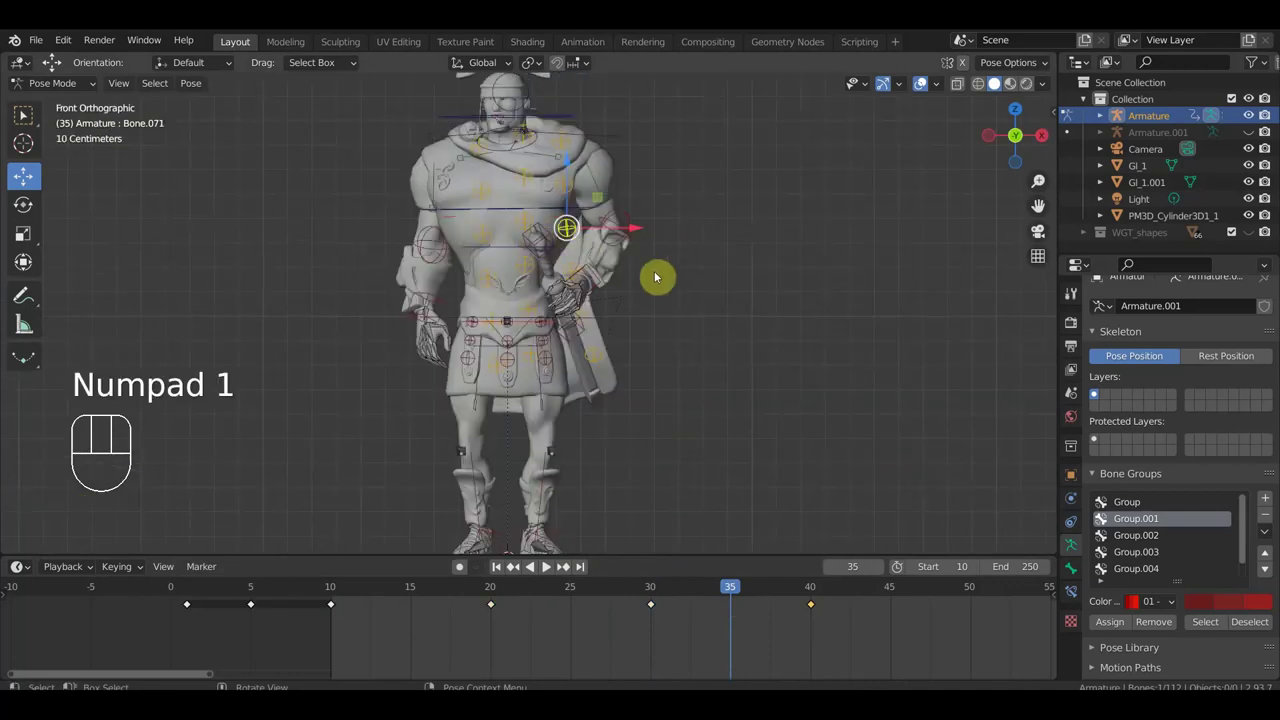
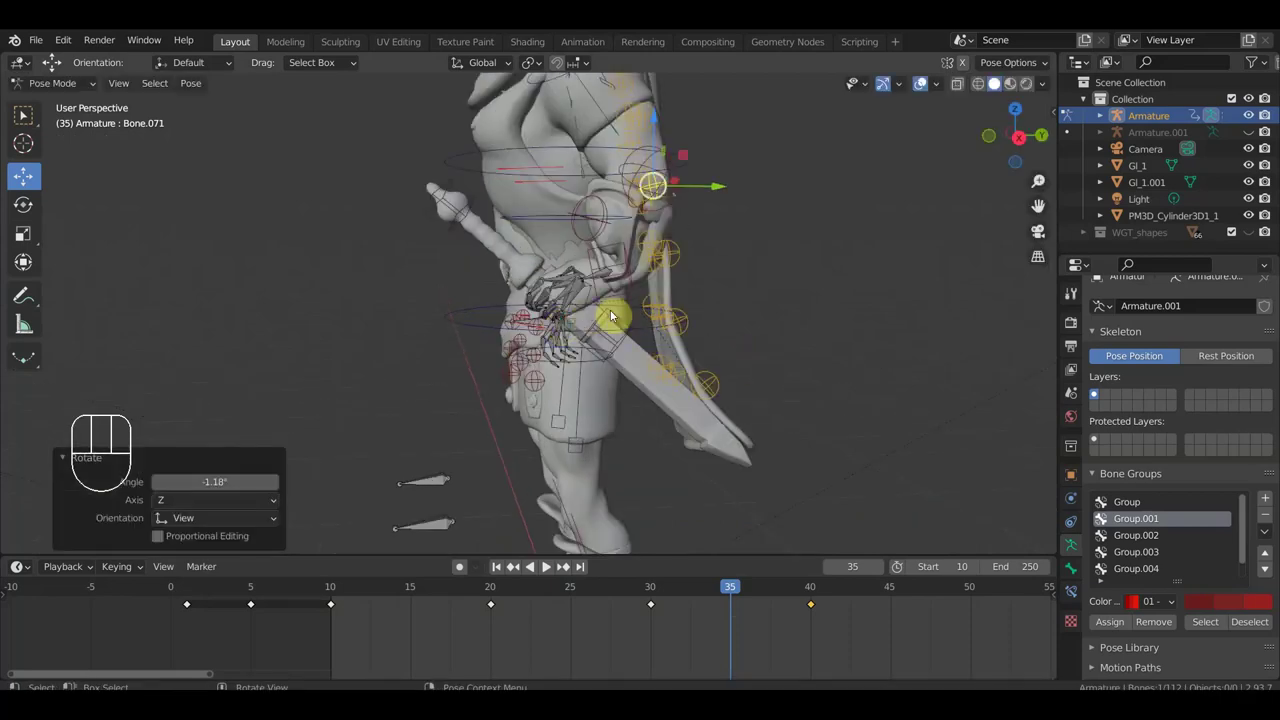
key("ctrl+z")
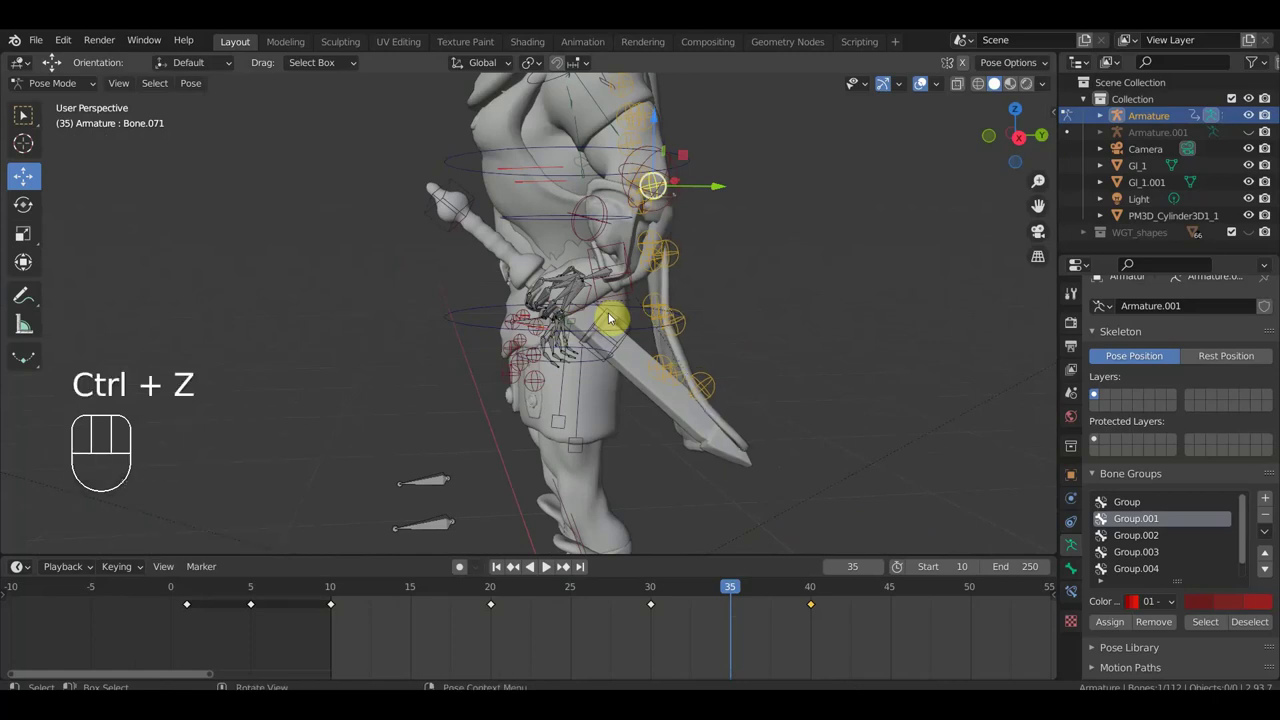
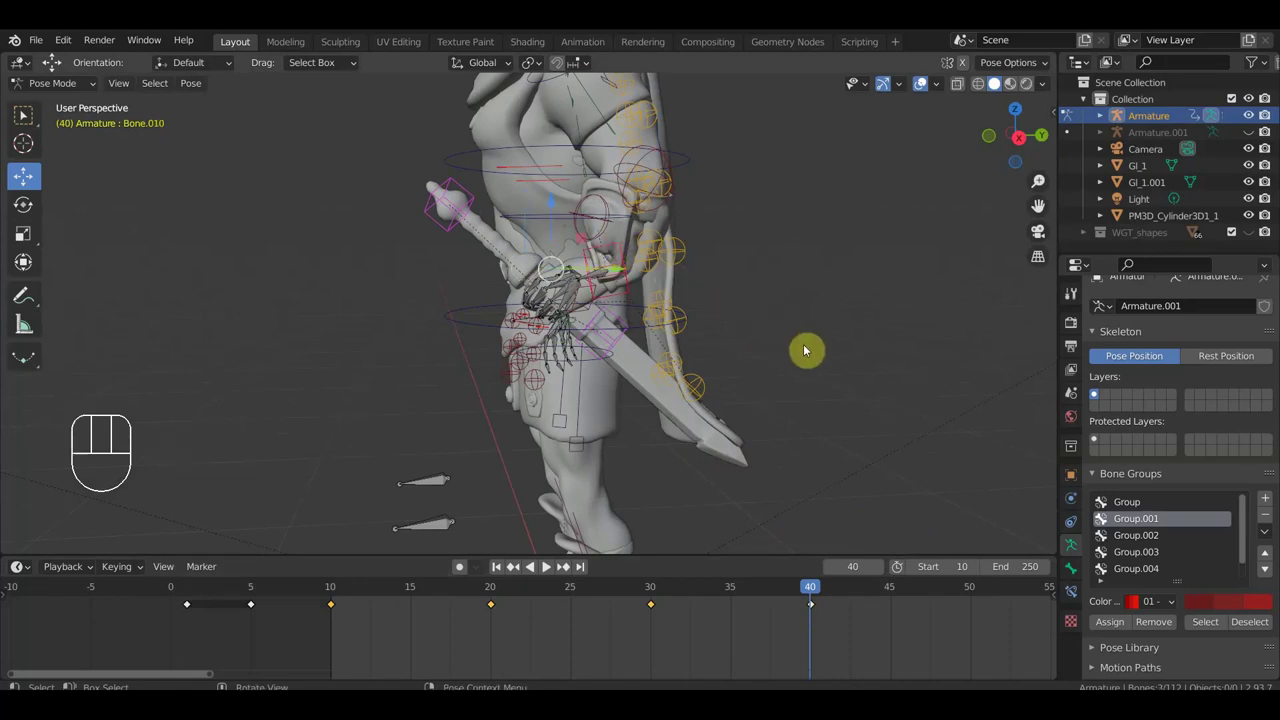
key("r")
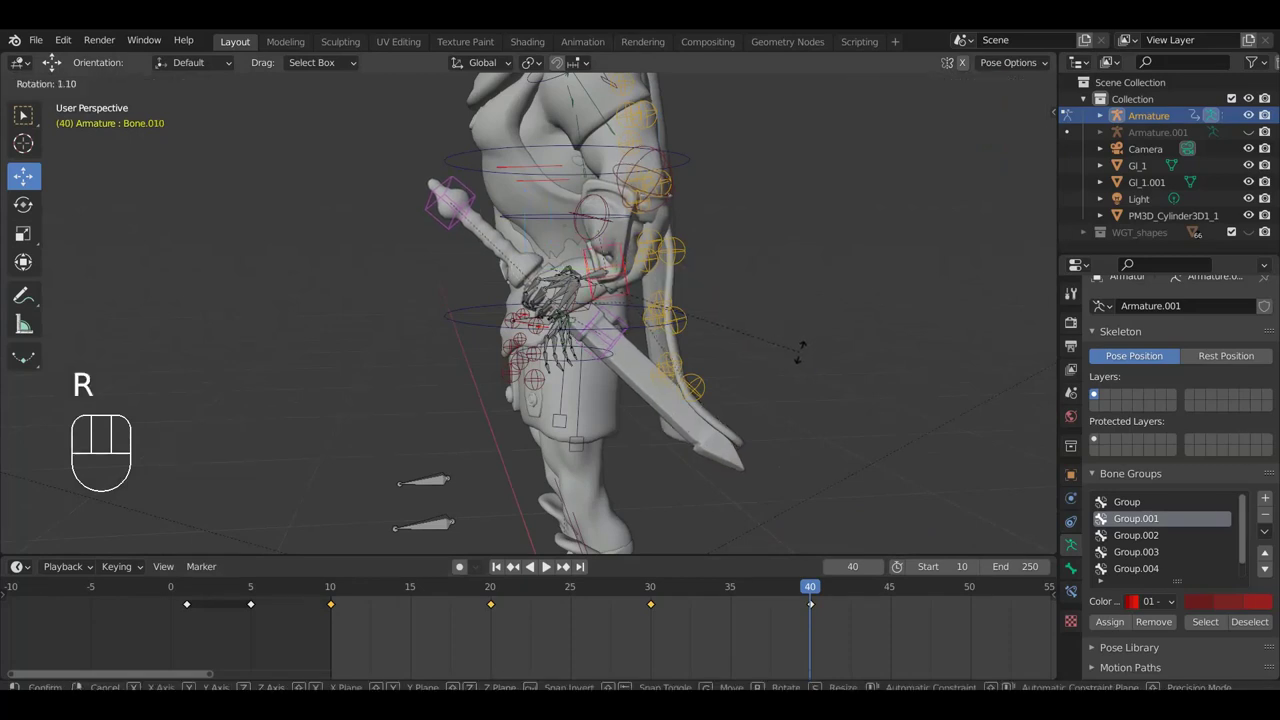
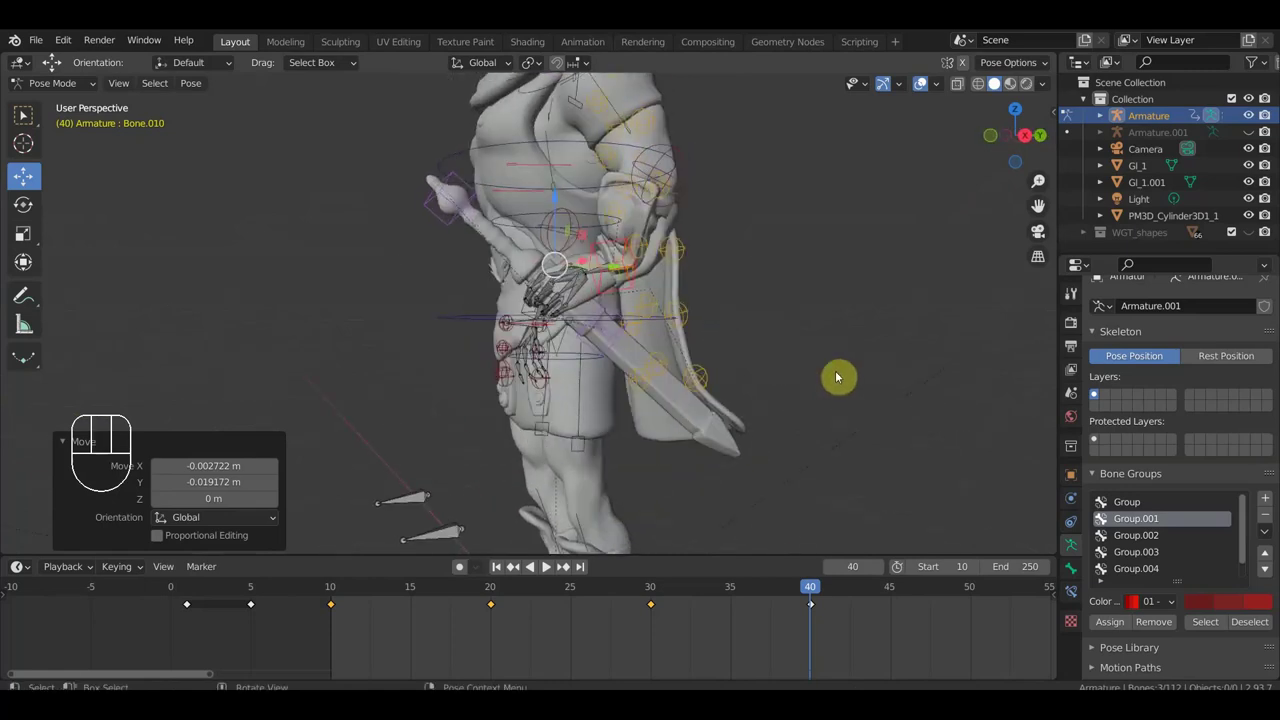
key("i")
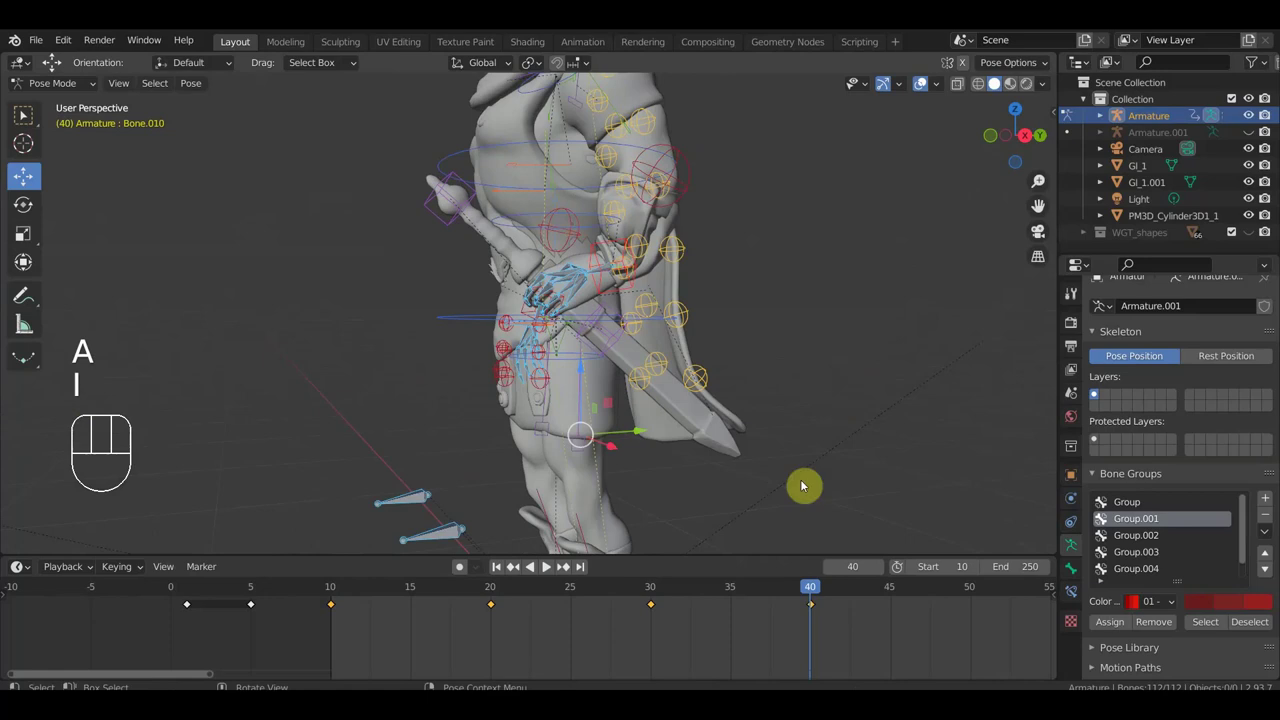
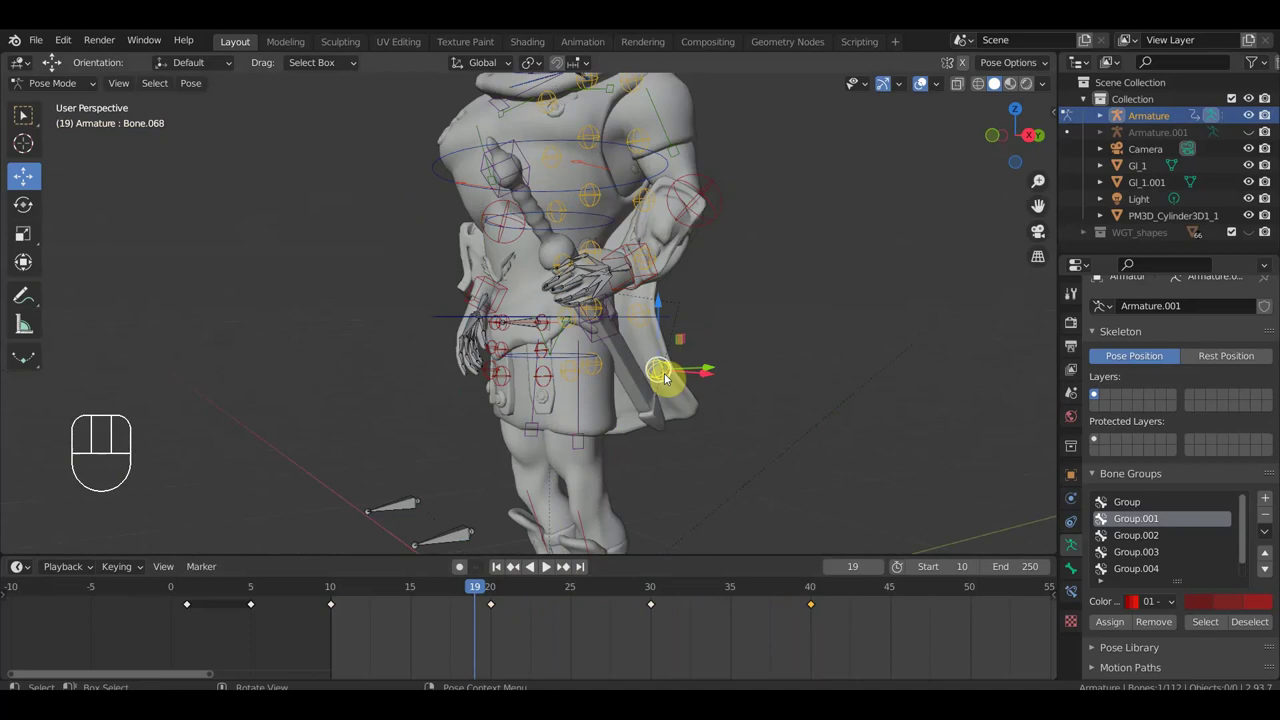
Step: Bend the three cape side bones into a new curve and key Location & Rotation for the whole pose at frame 19
key("g")
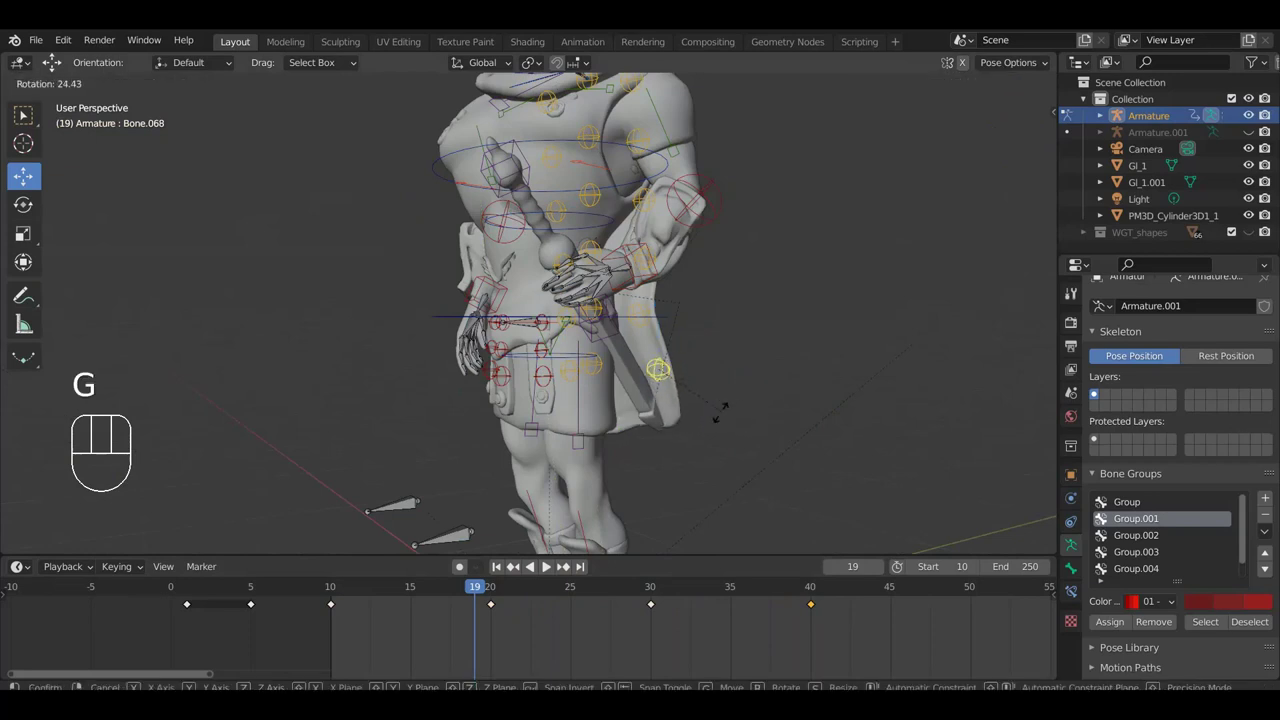
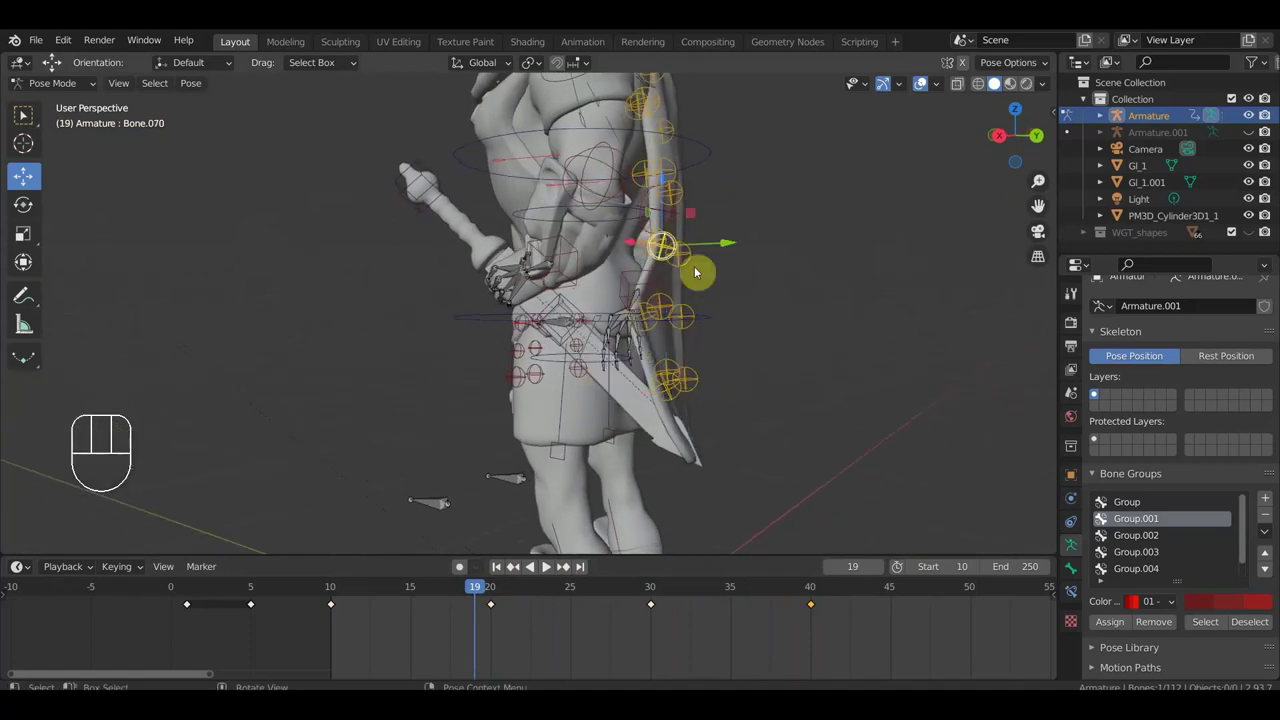
key("g")
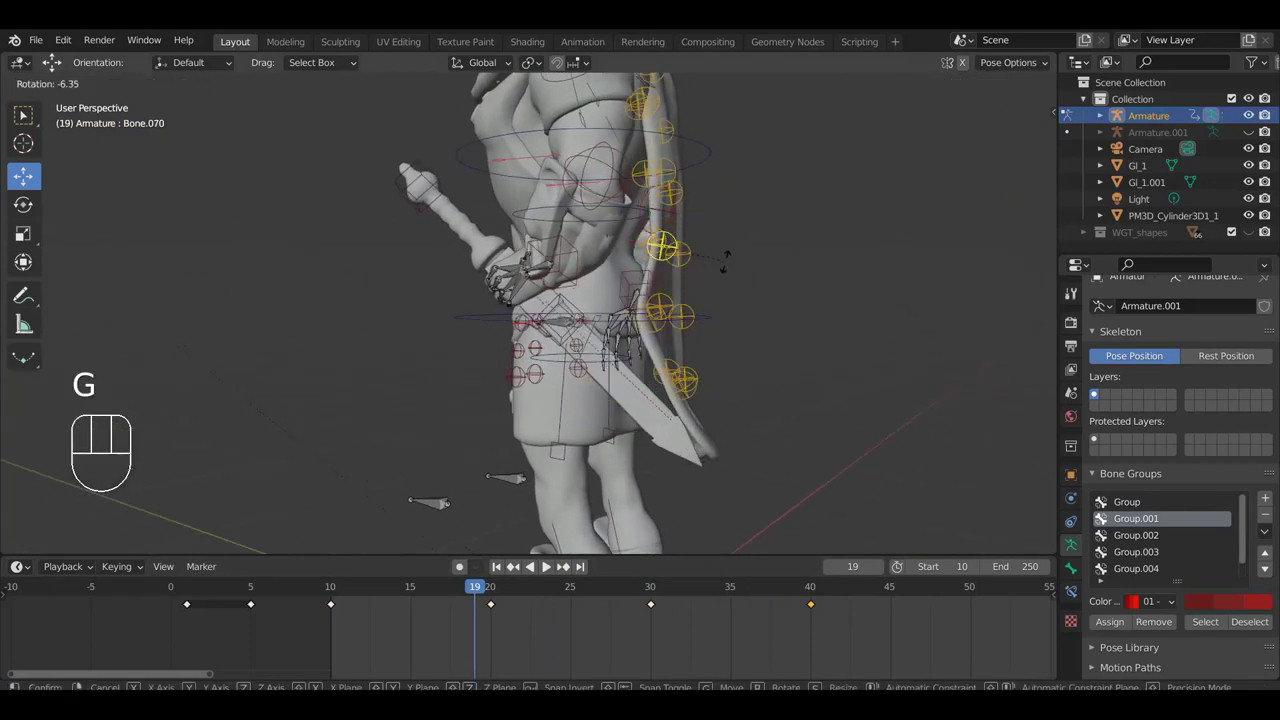
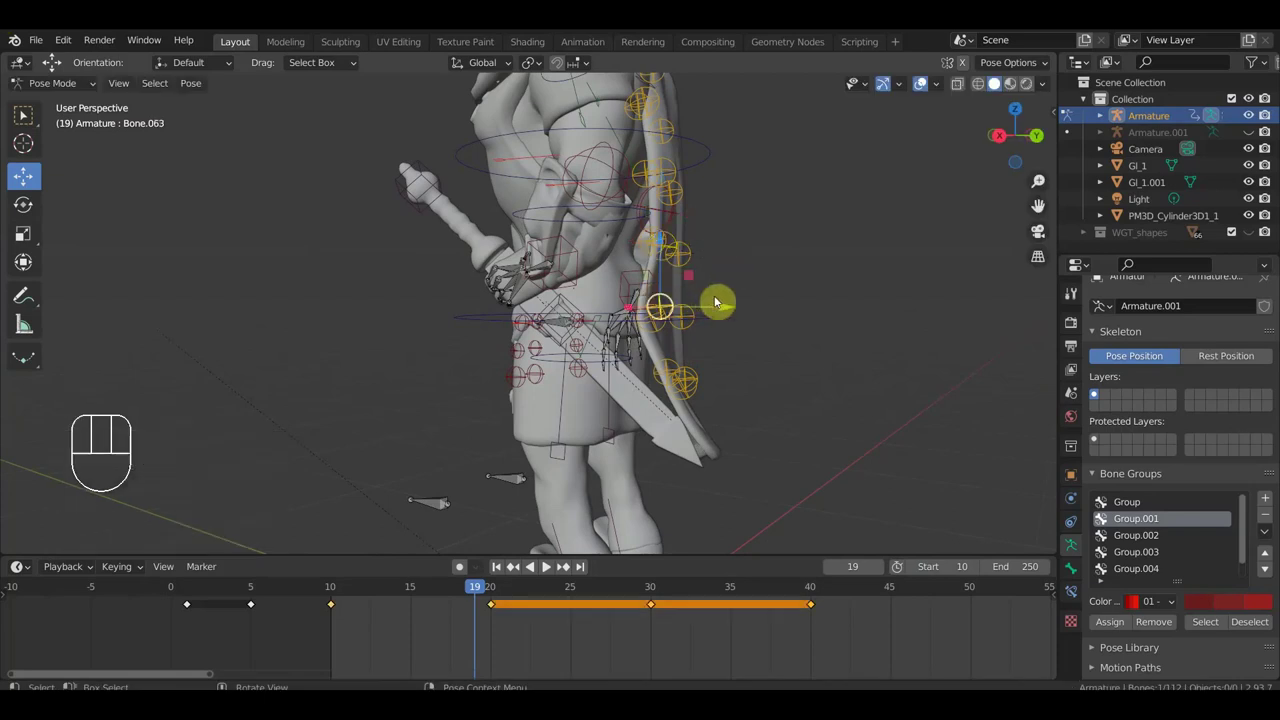
key("g")
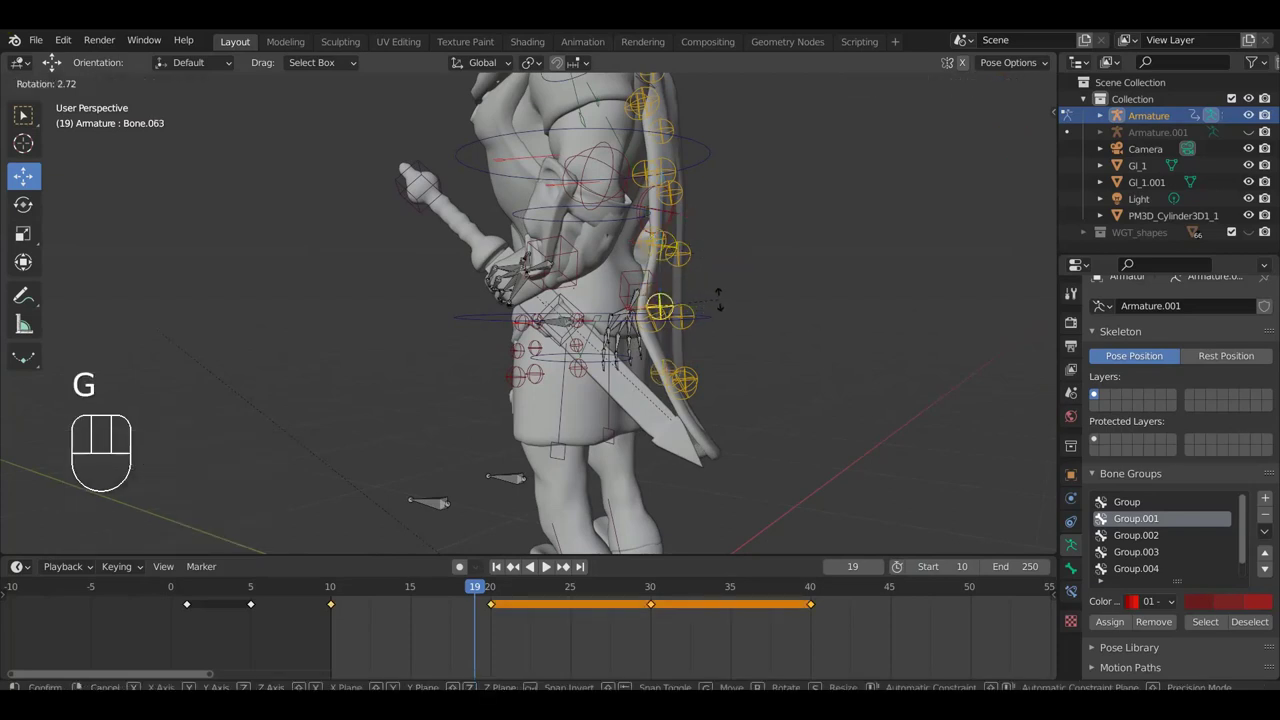
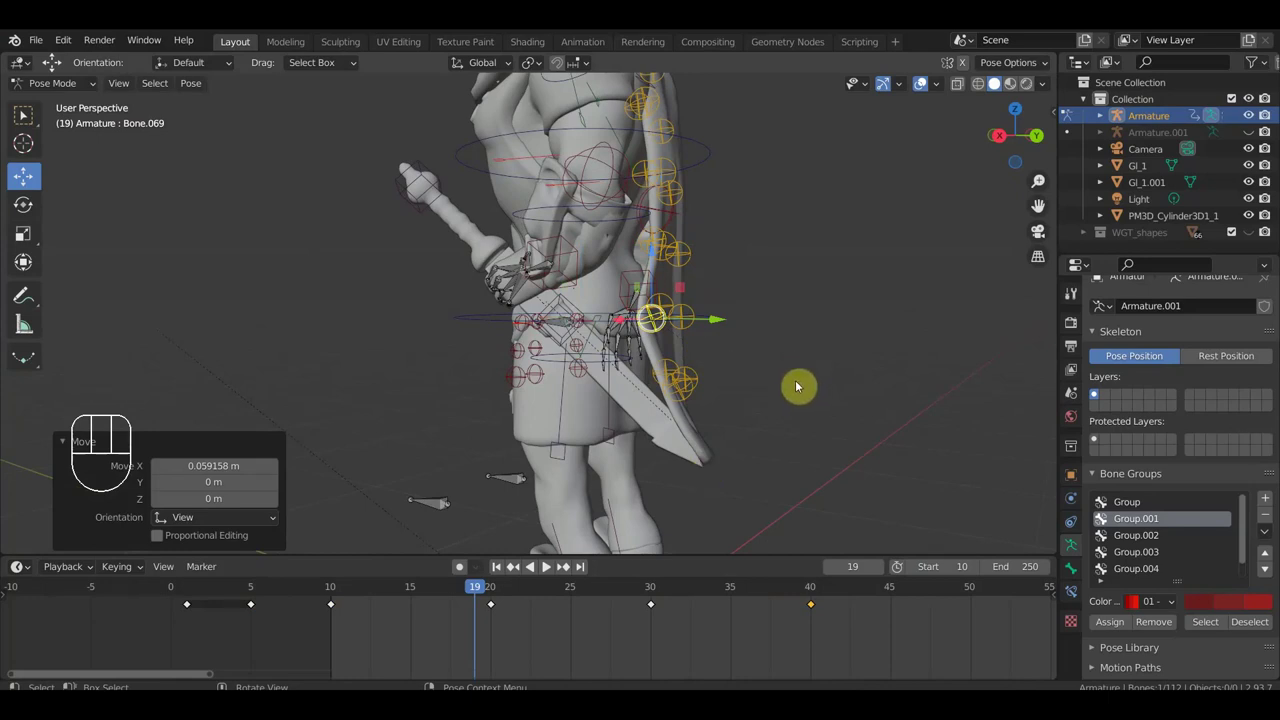
key("i")
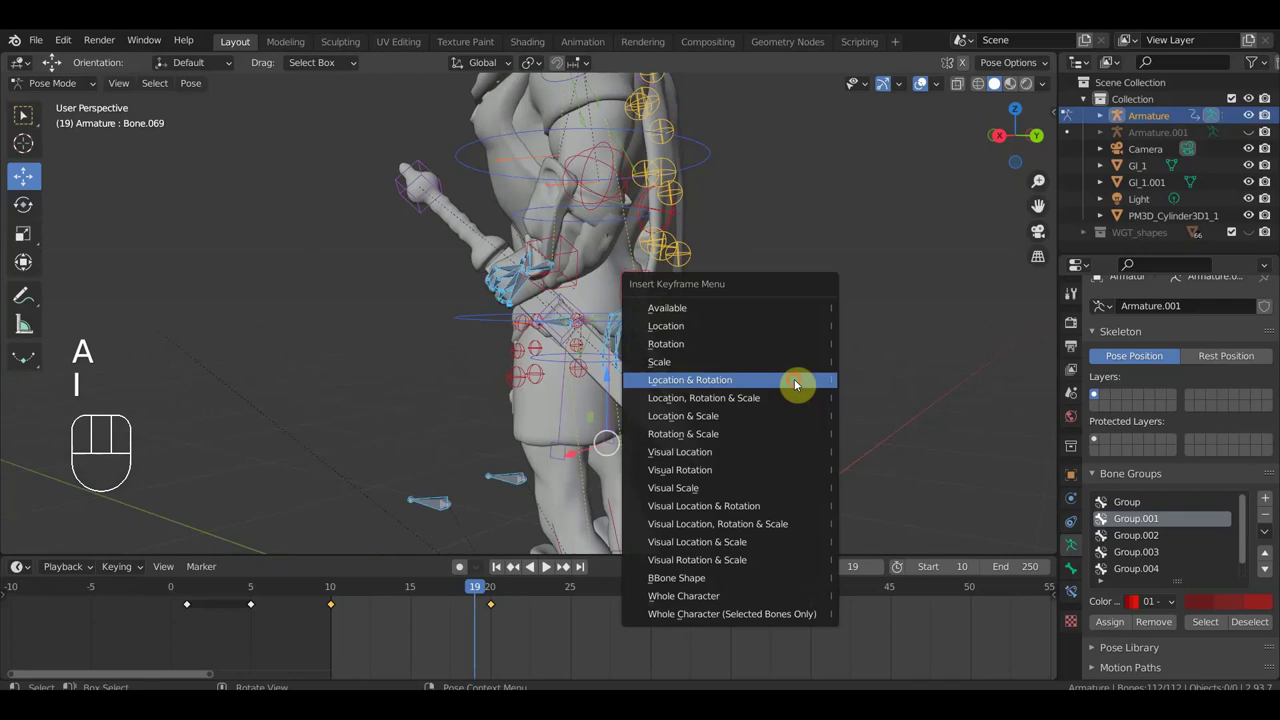
left_click(484, 608)
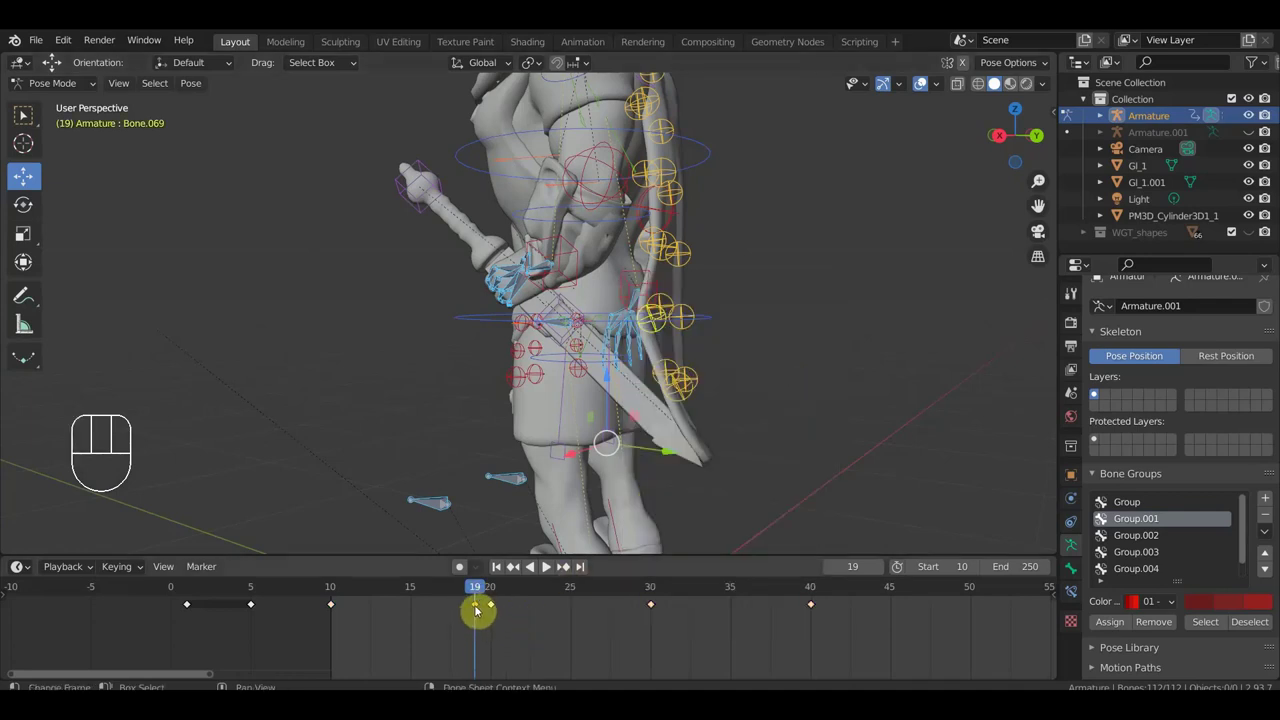
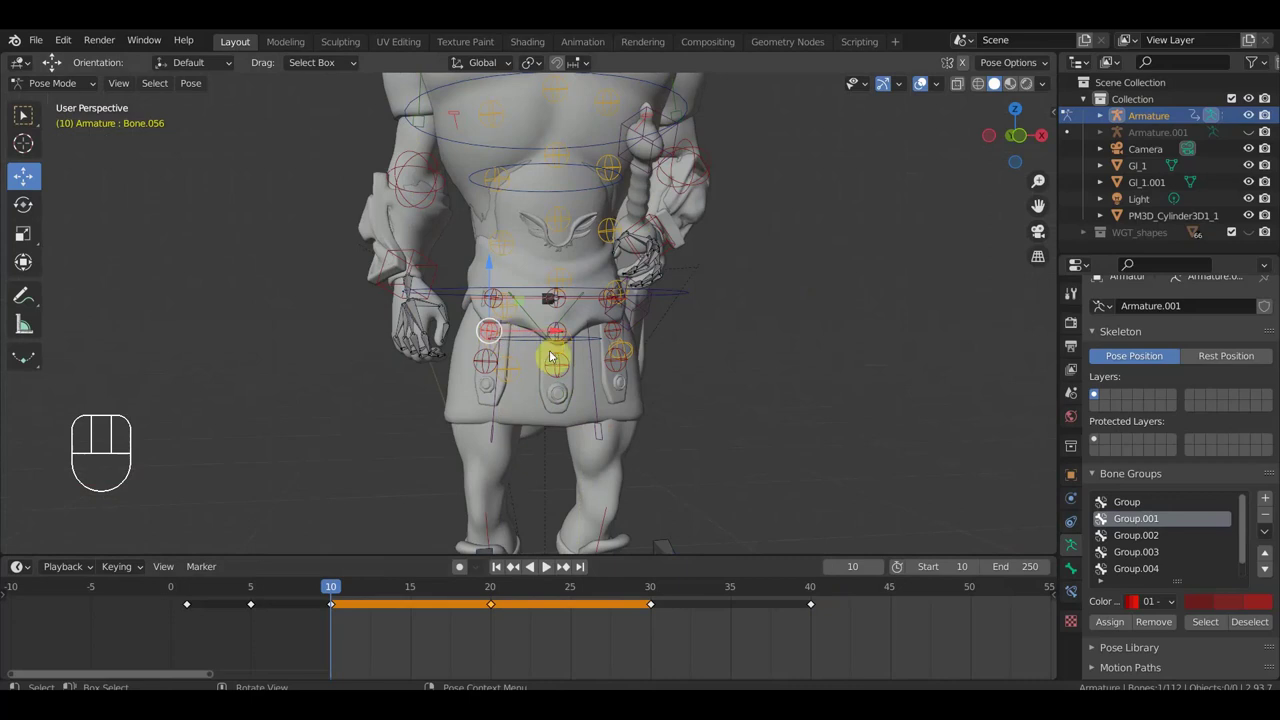
Step: Swing the back kilt flap bones at frame 10, checking front and back, and bring up the keying choices
key("r")
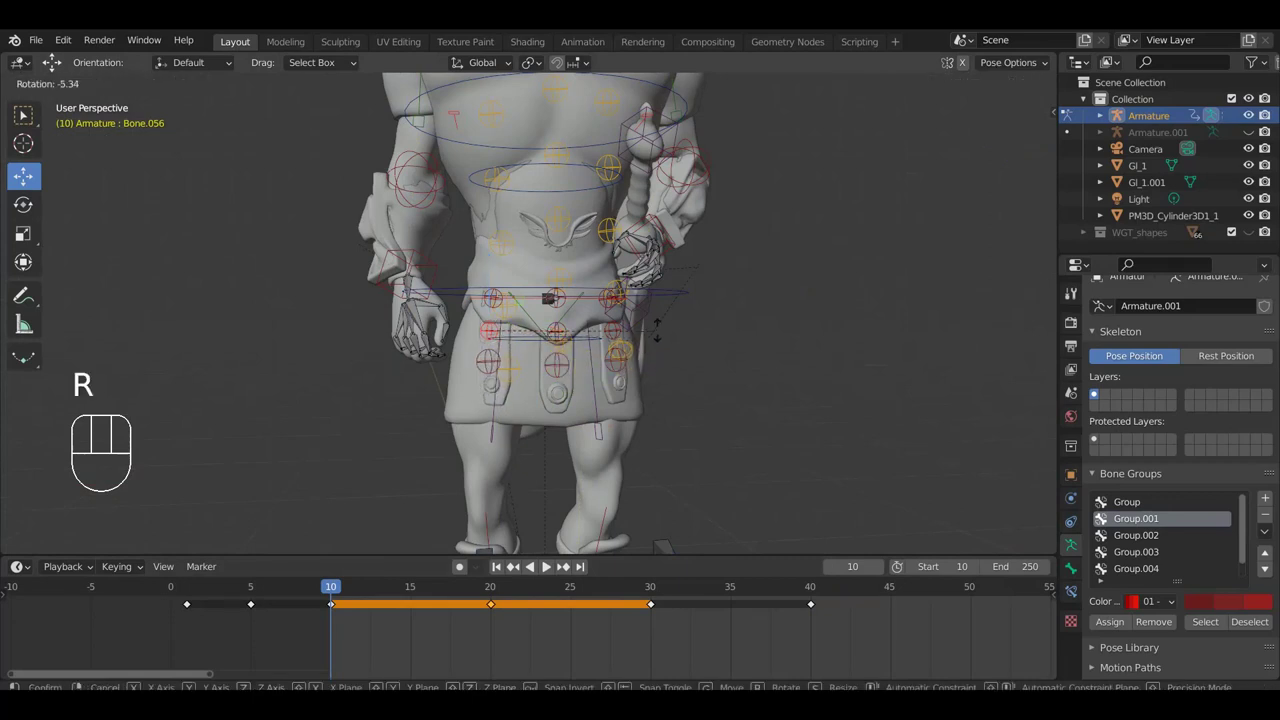
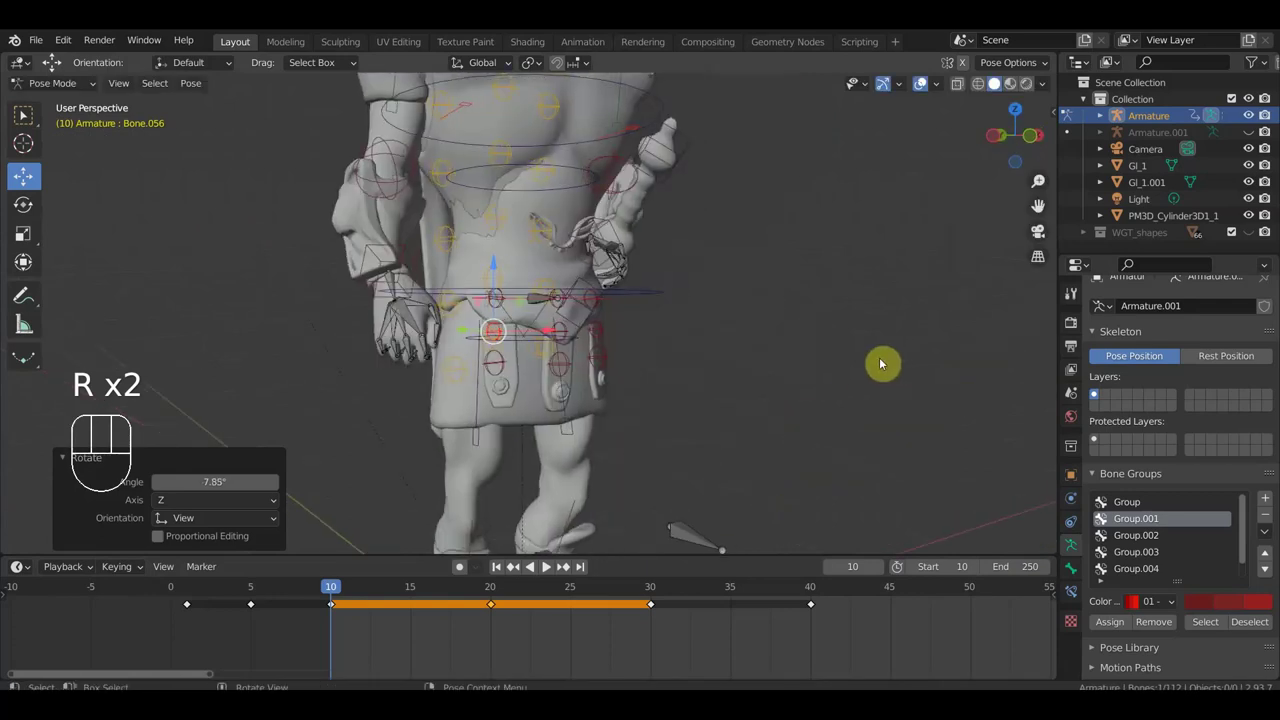
left_click_drag(553, 350, 492, 353)
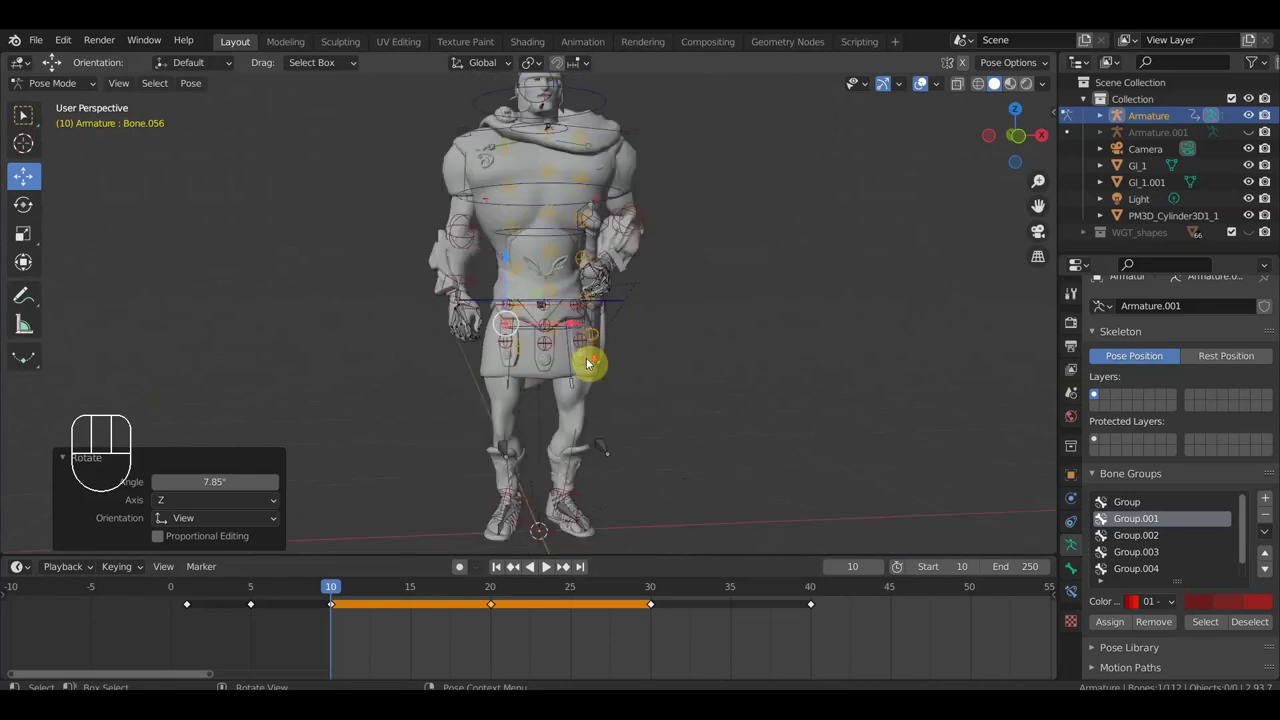
left_click_drag(565, 360, 596, 367)
key("r")
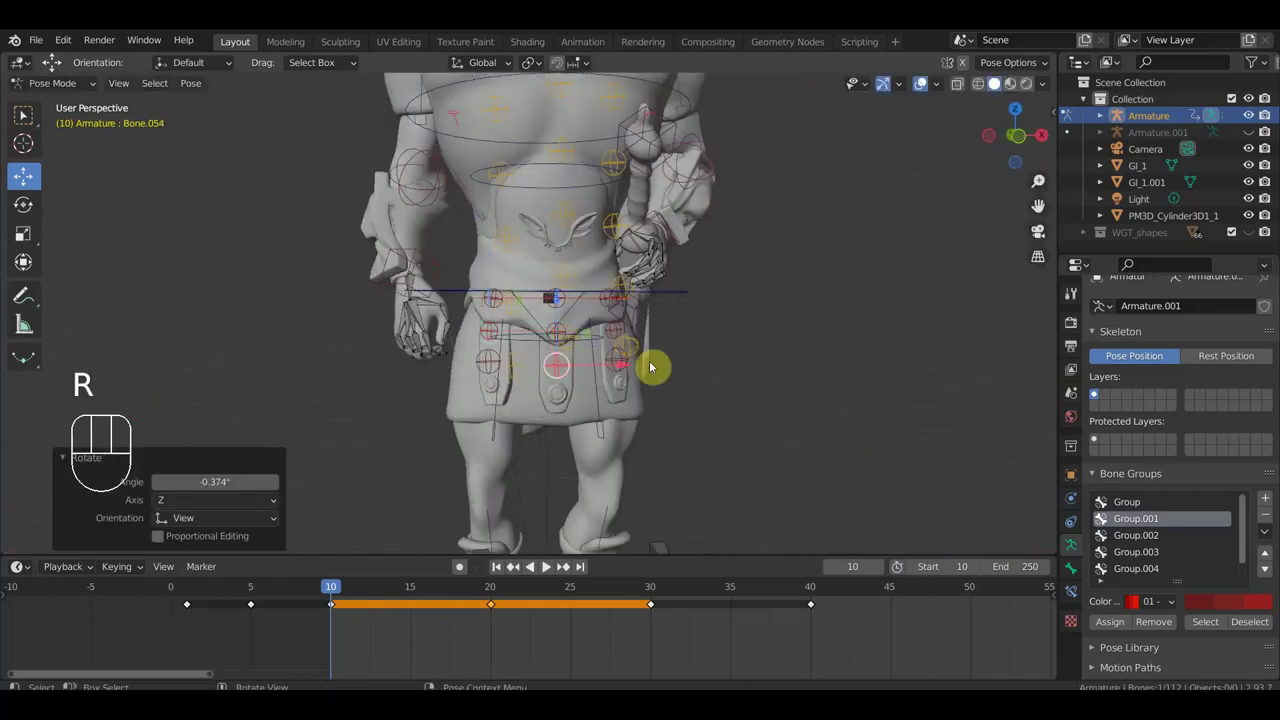
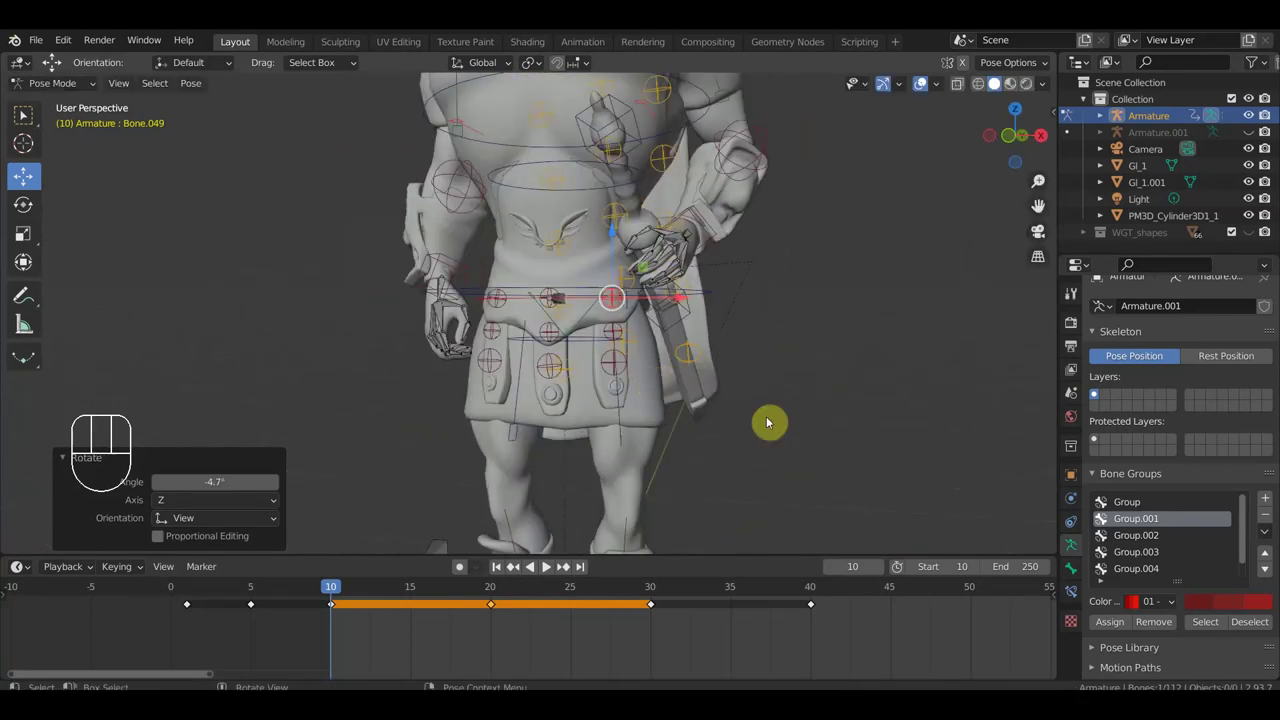
key("i")
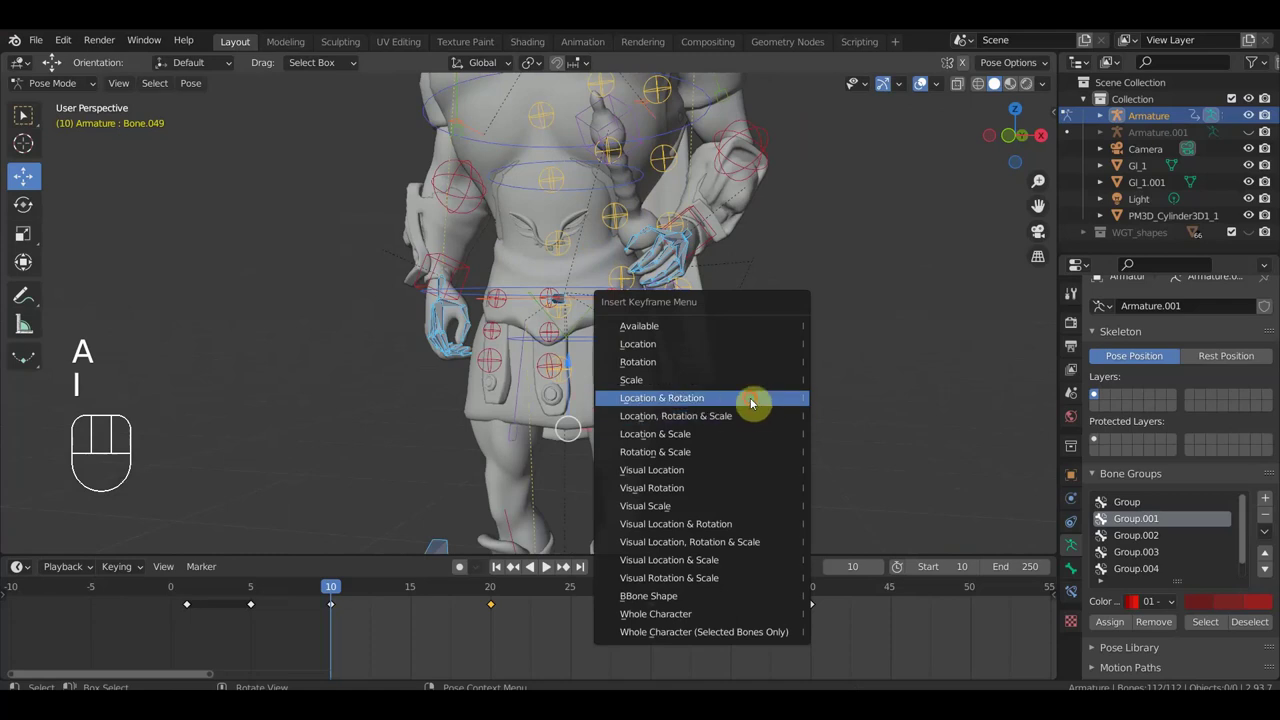
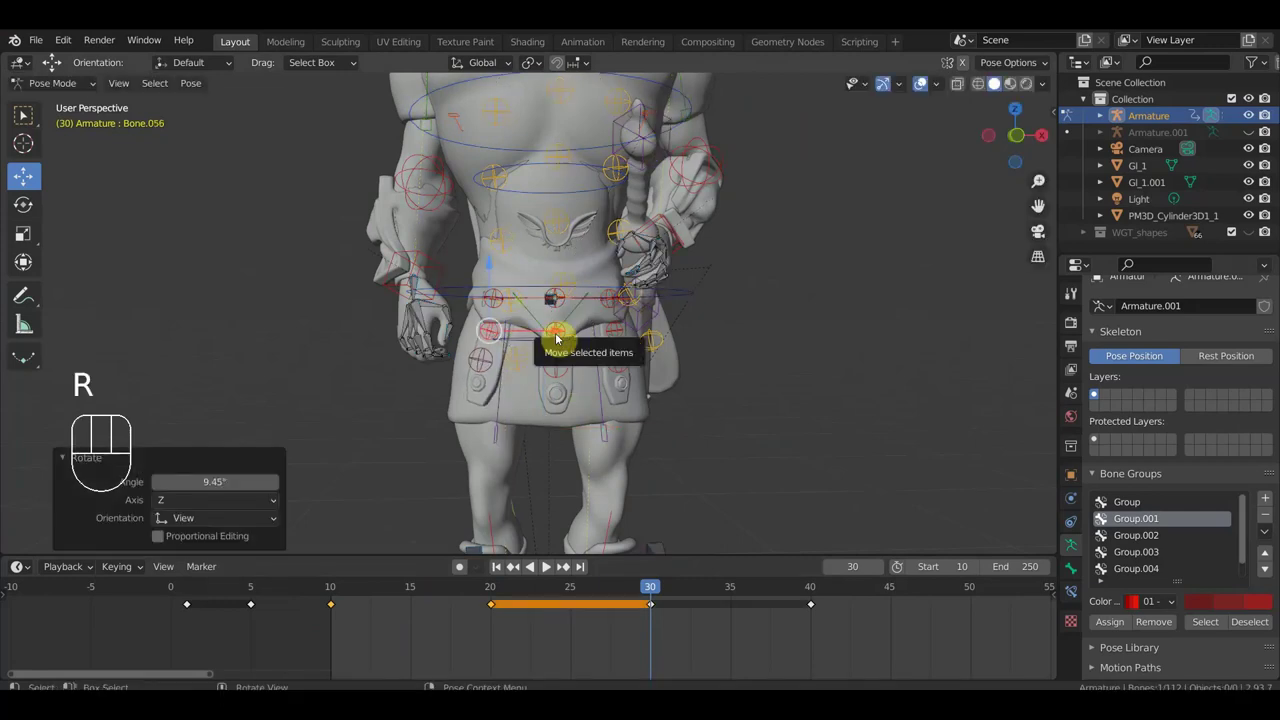
Step: Rotate the kilt flap bone, key the pose at frame 30 and scrub the timeline to frame 40
key("r")
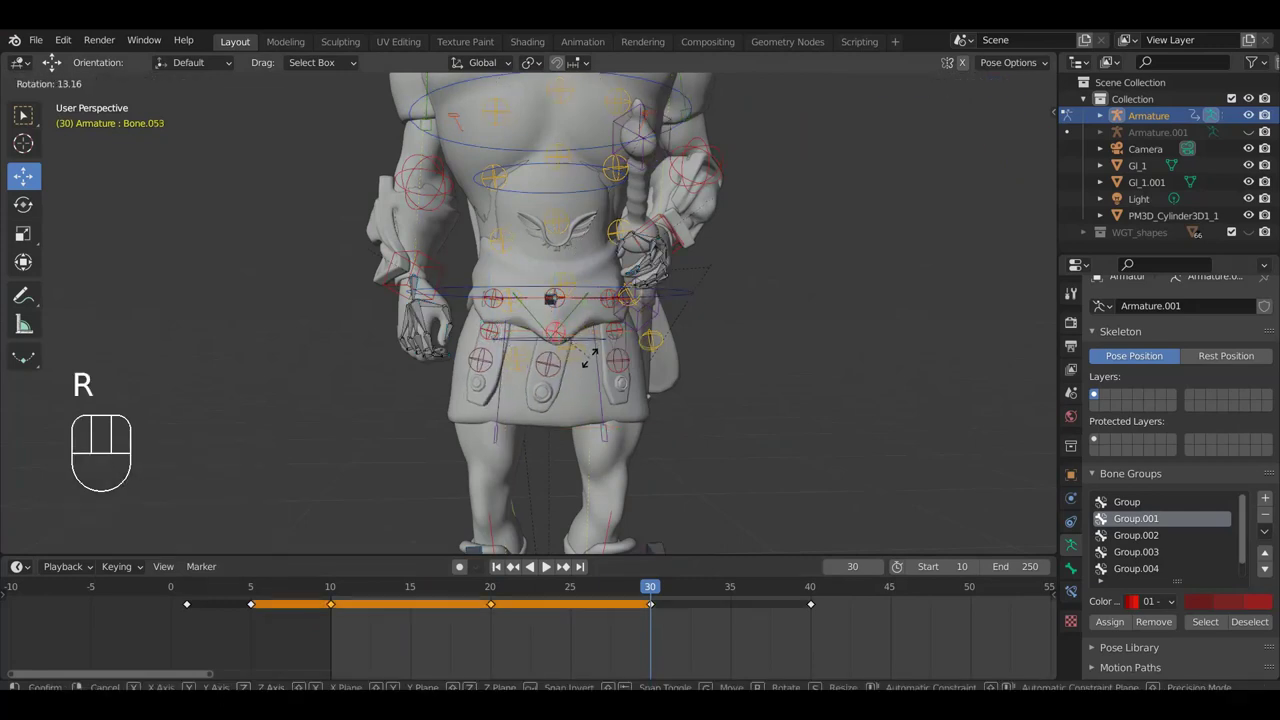
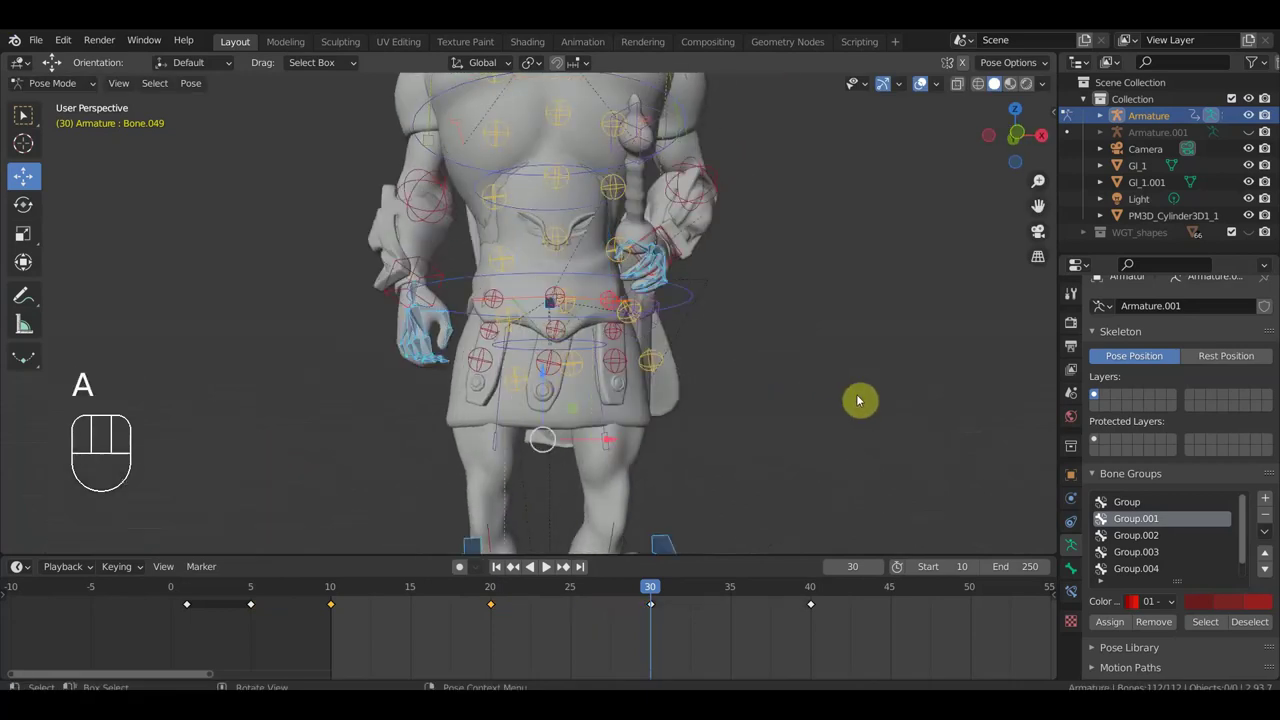
key("i")
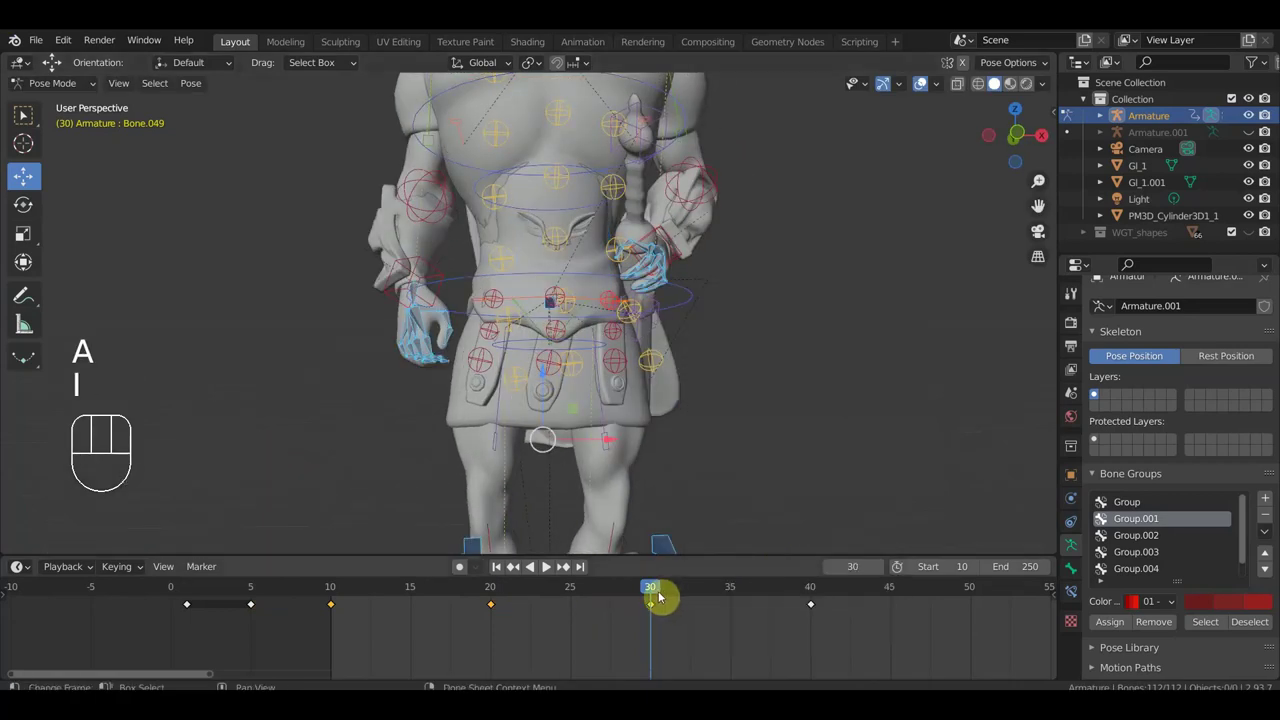
left_click_drag(654, 588, 806, 594)
left_click(806, 594)
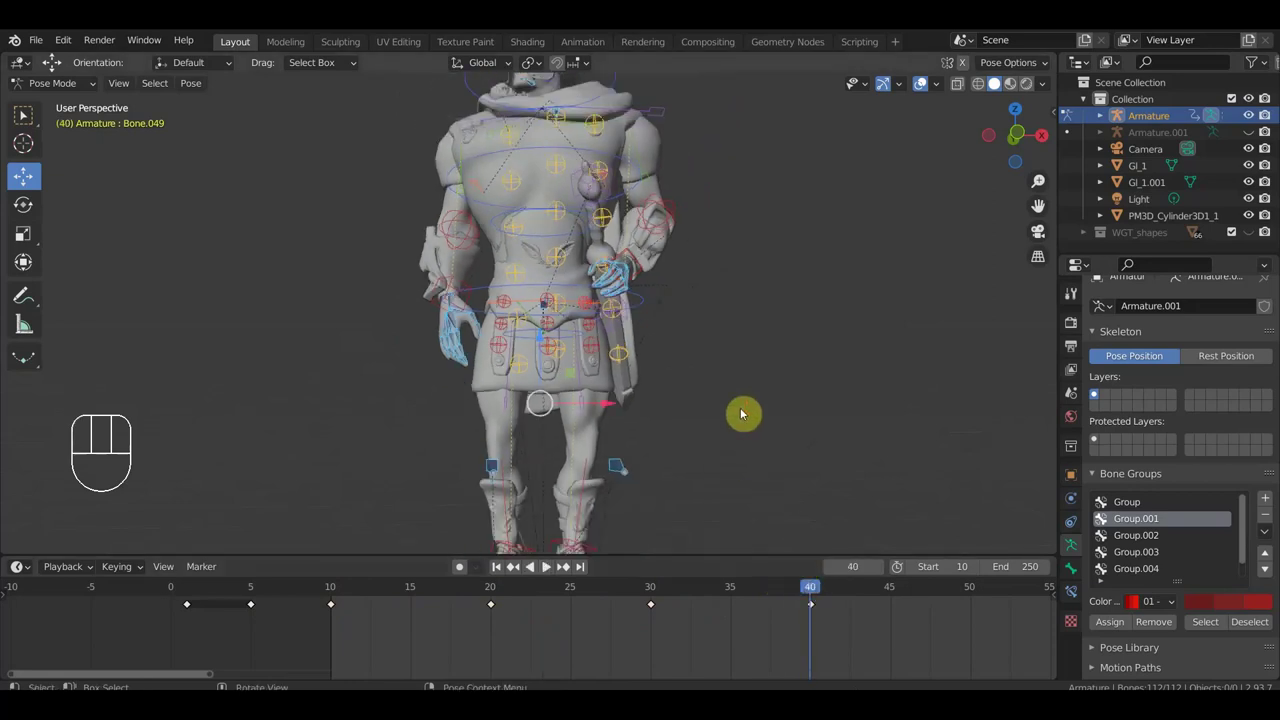
Step: Snap the viewport straight onto the soldier's front
left_click_drag(706, 339, 747, 397)
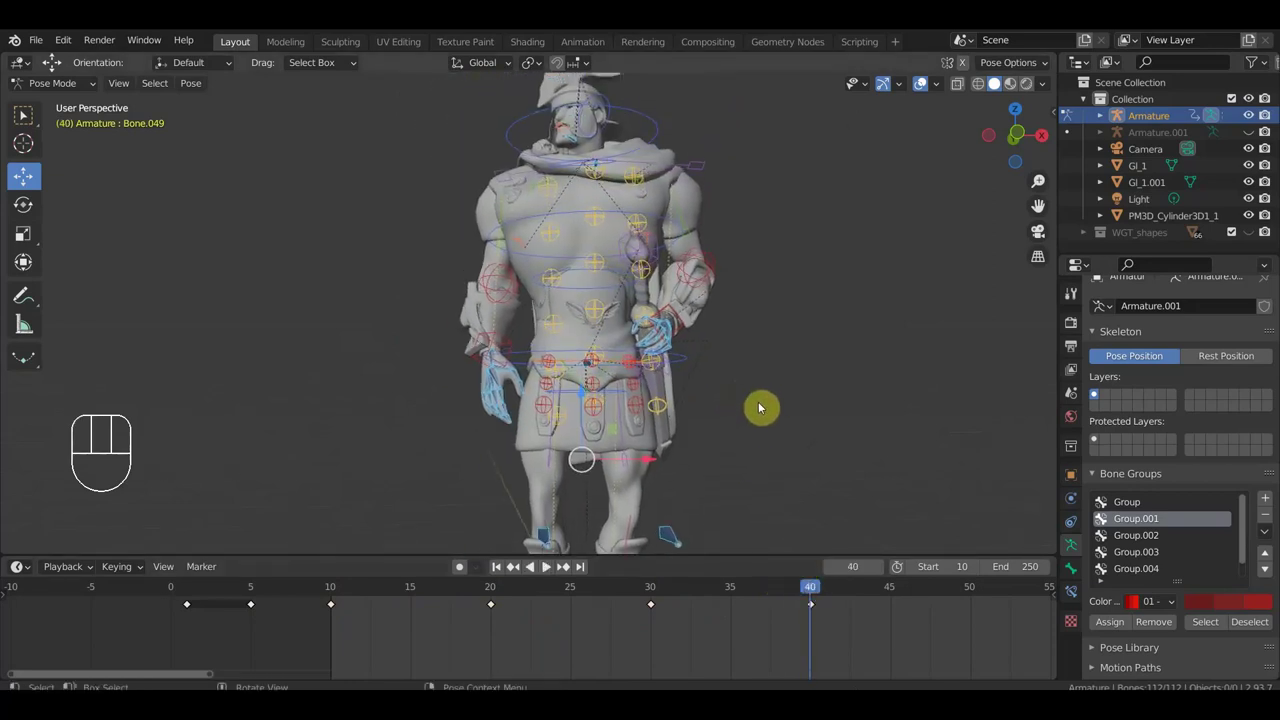
key("KP_1")
middle_click(721, 387)
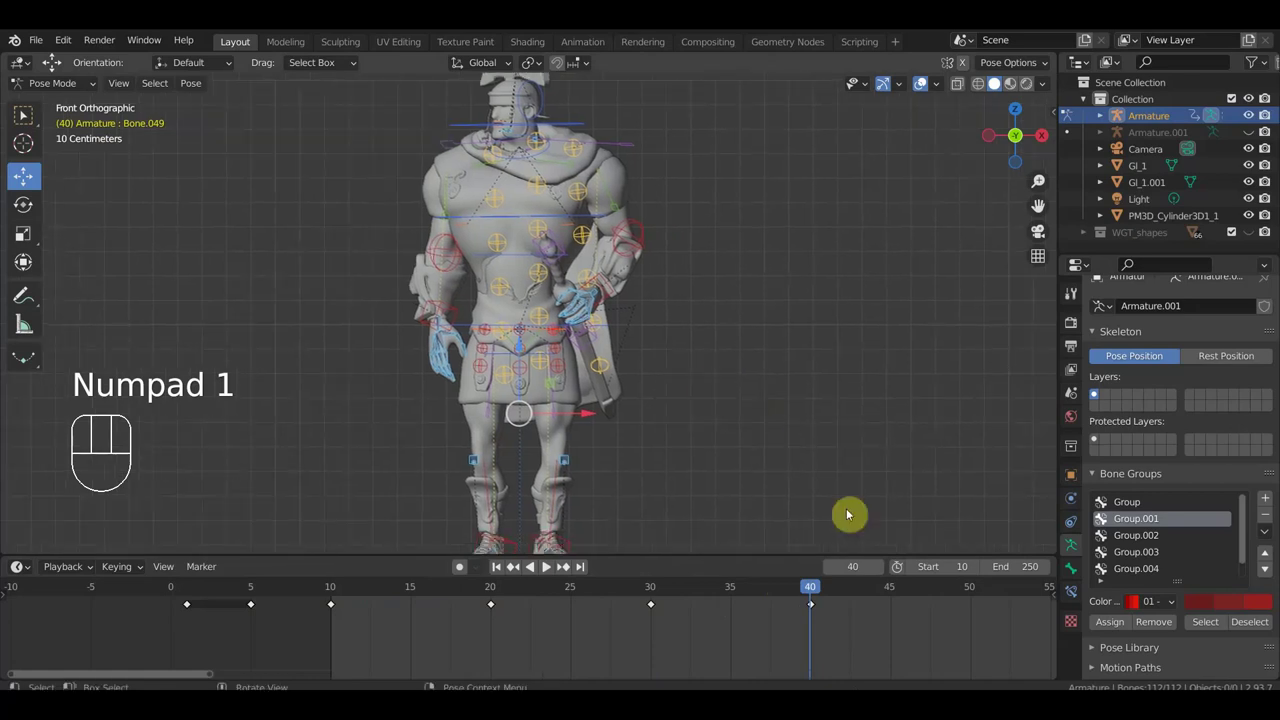
Step: At frame 20, from top view turn the head bone sideways about -19 degrees and key it
left_click_drag(781, 595, 499, 633)
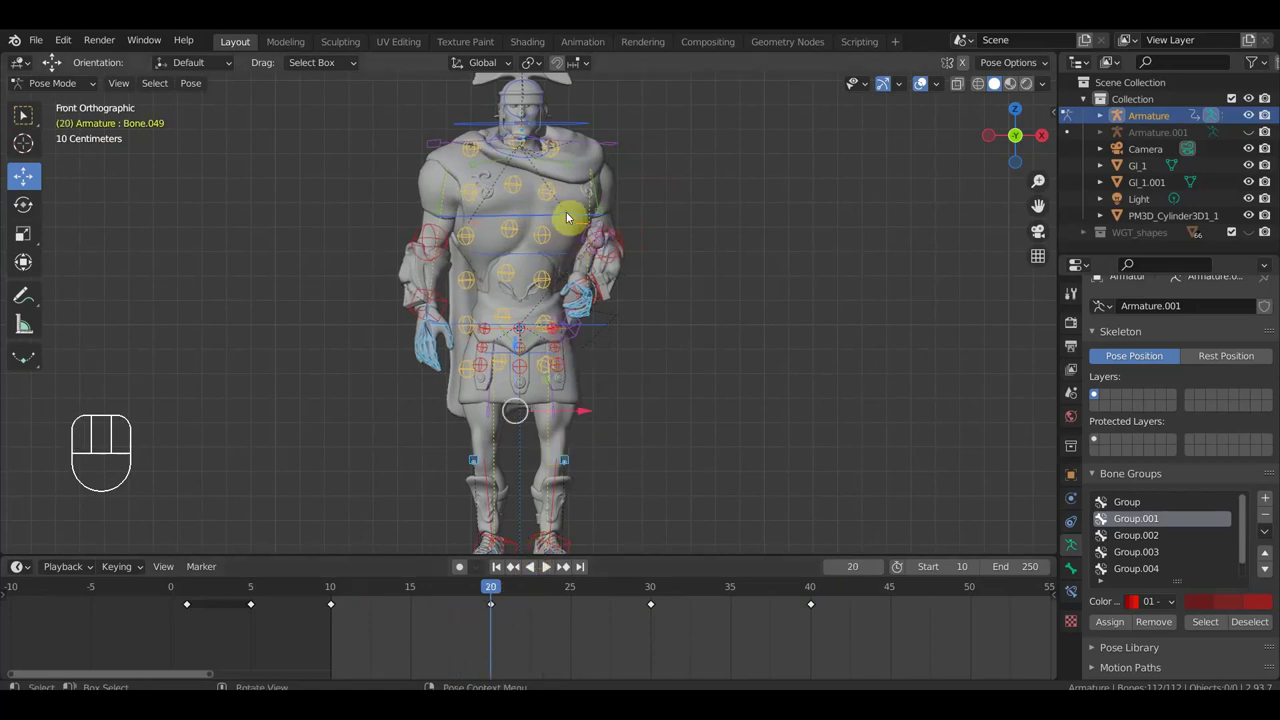
left_click_drag(659, 215, 650, 338)
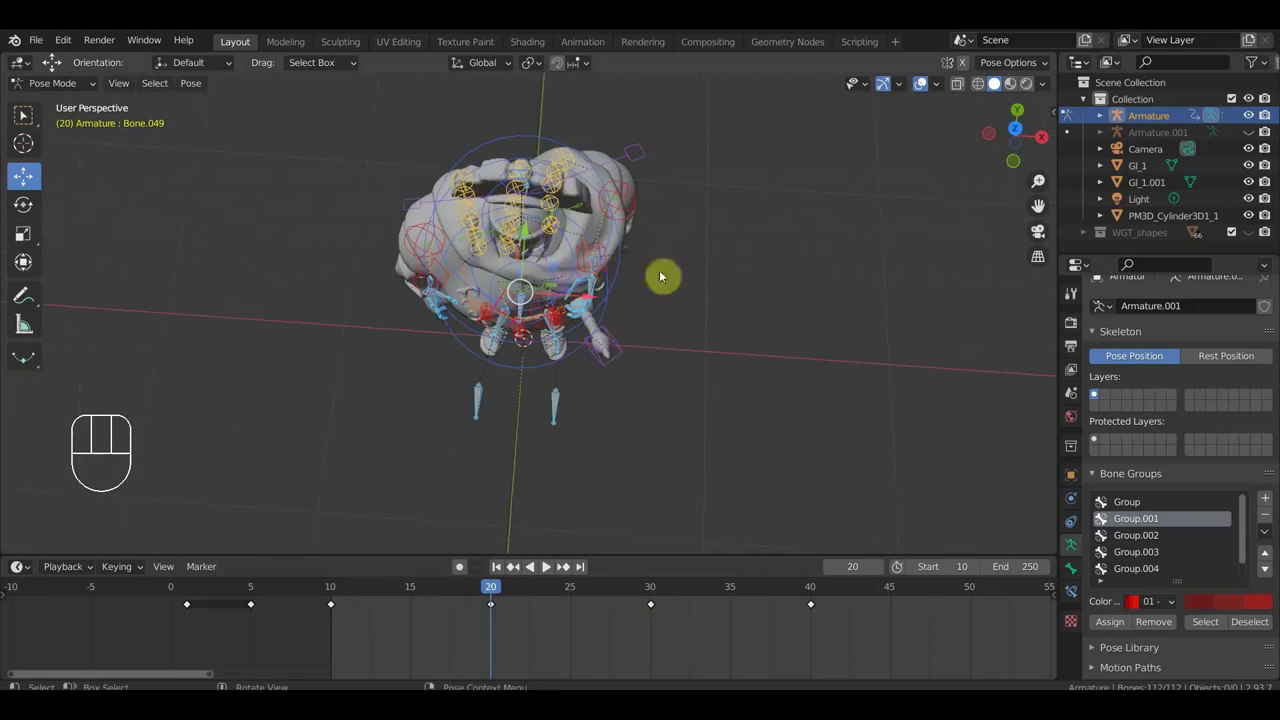
key("KP_7")
key("r")
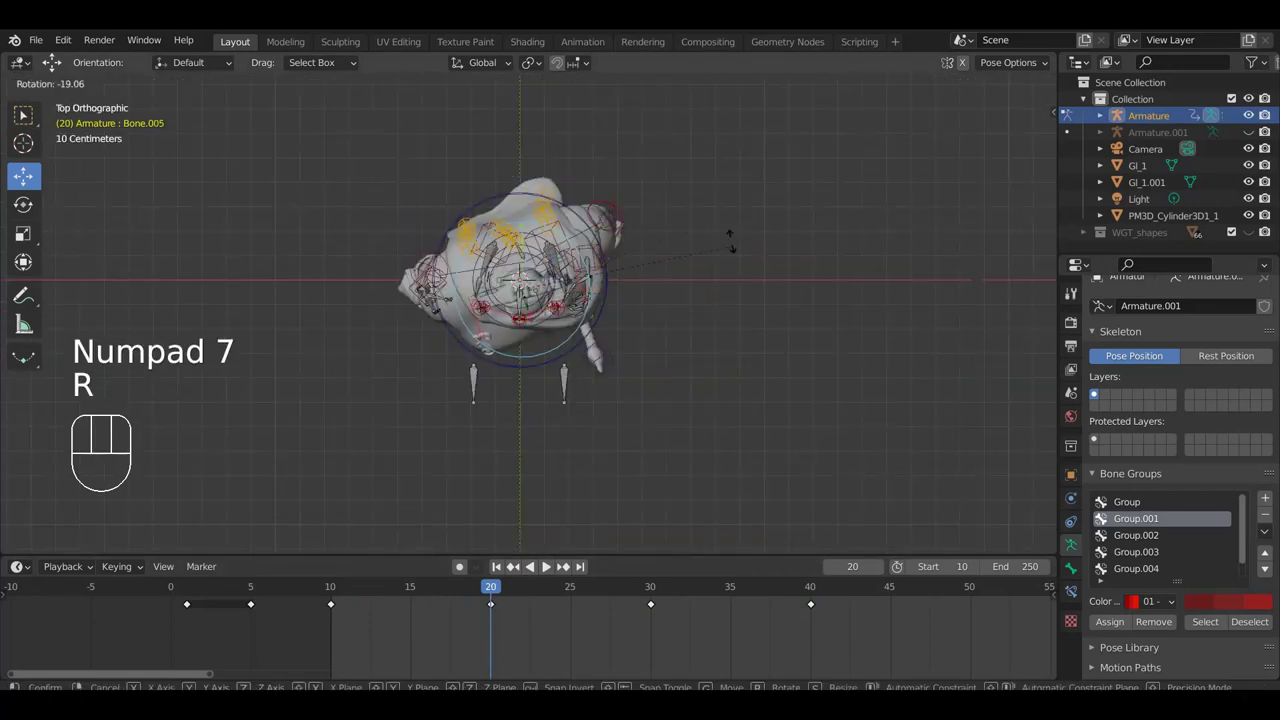
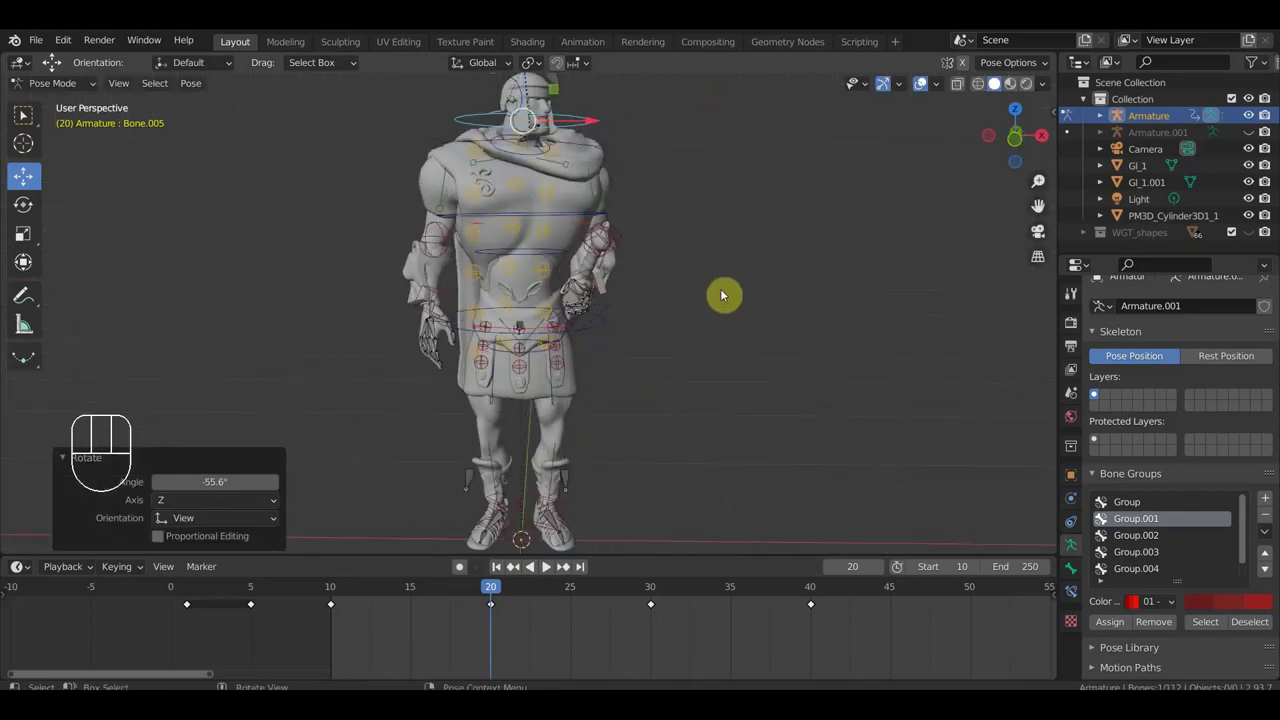
key("i")
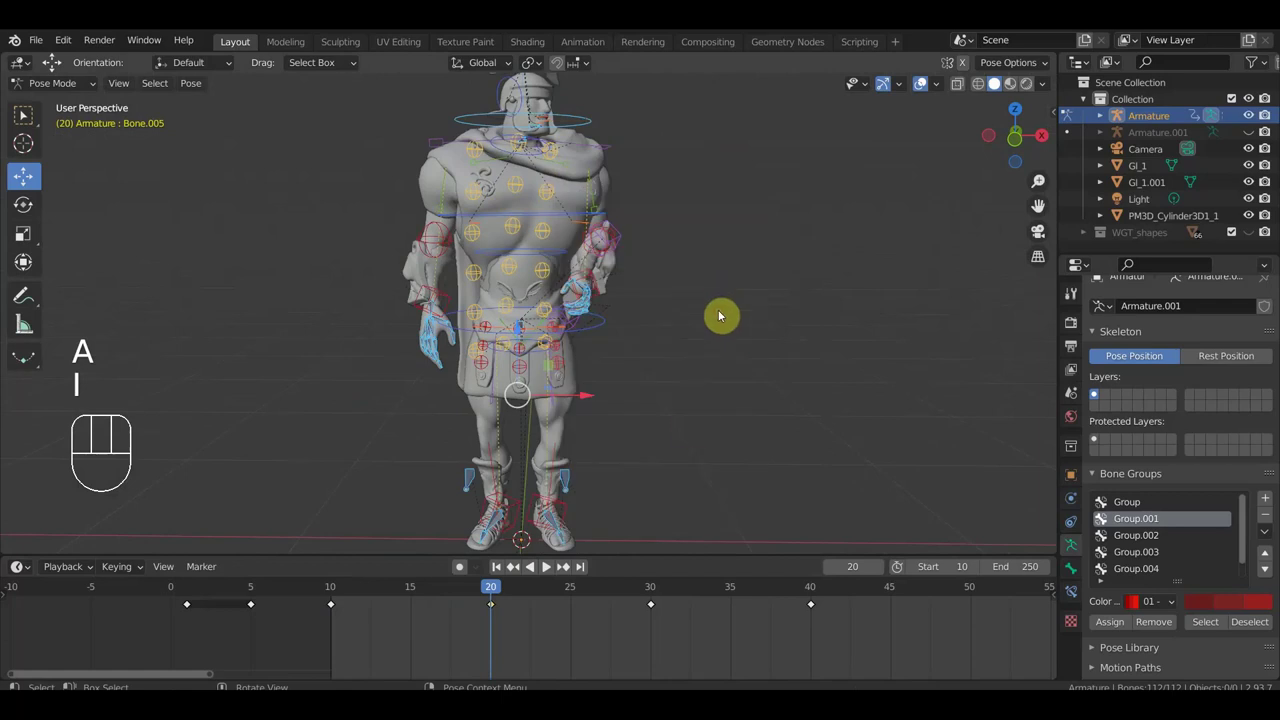
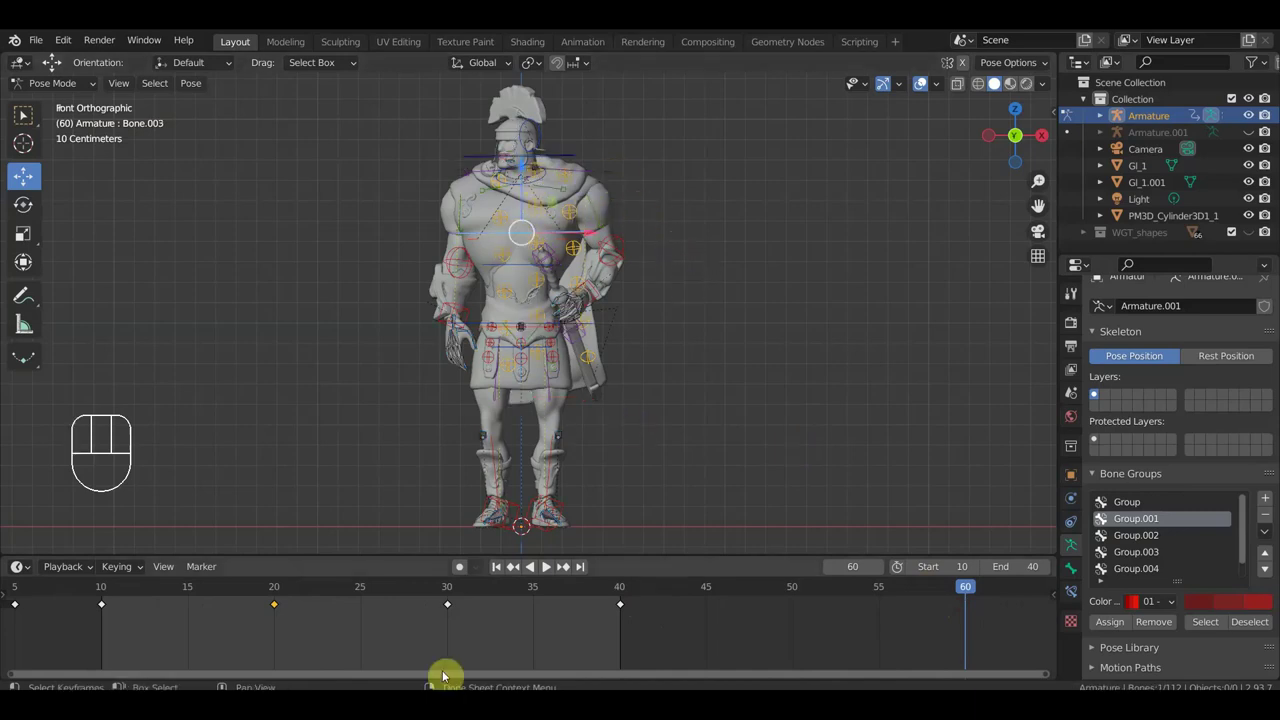
Step: In the Dope Sheet select the pose key at frame 20 and duplicate it with Shift+D toward frame 60
left_click(275, 587)
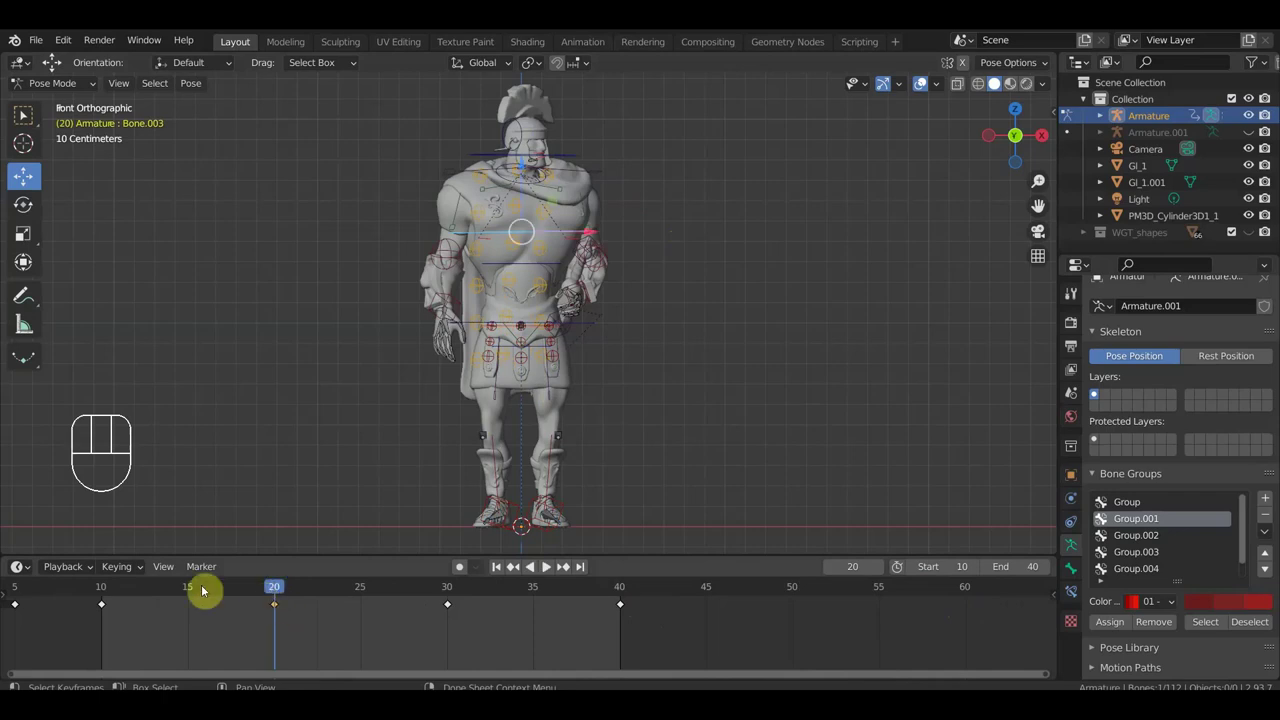
left_click(105, 593)
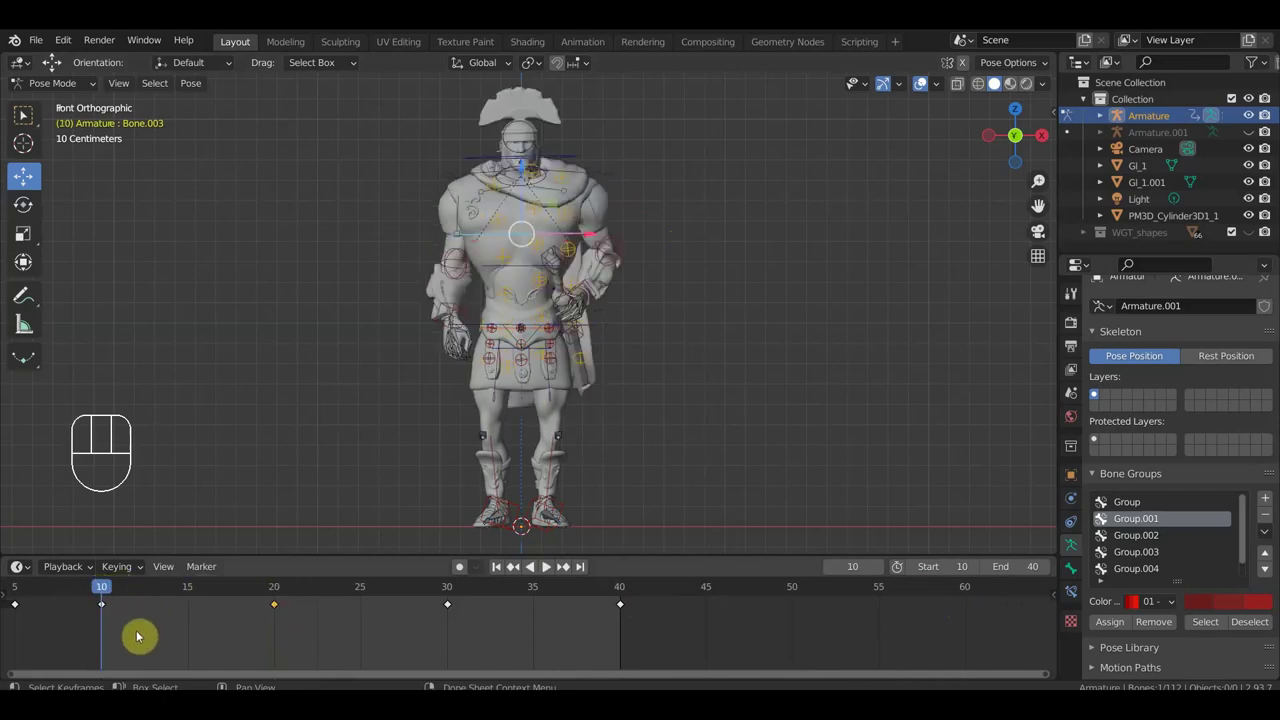
left_click(102, 605)
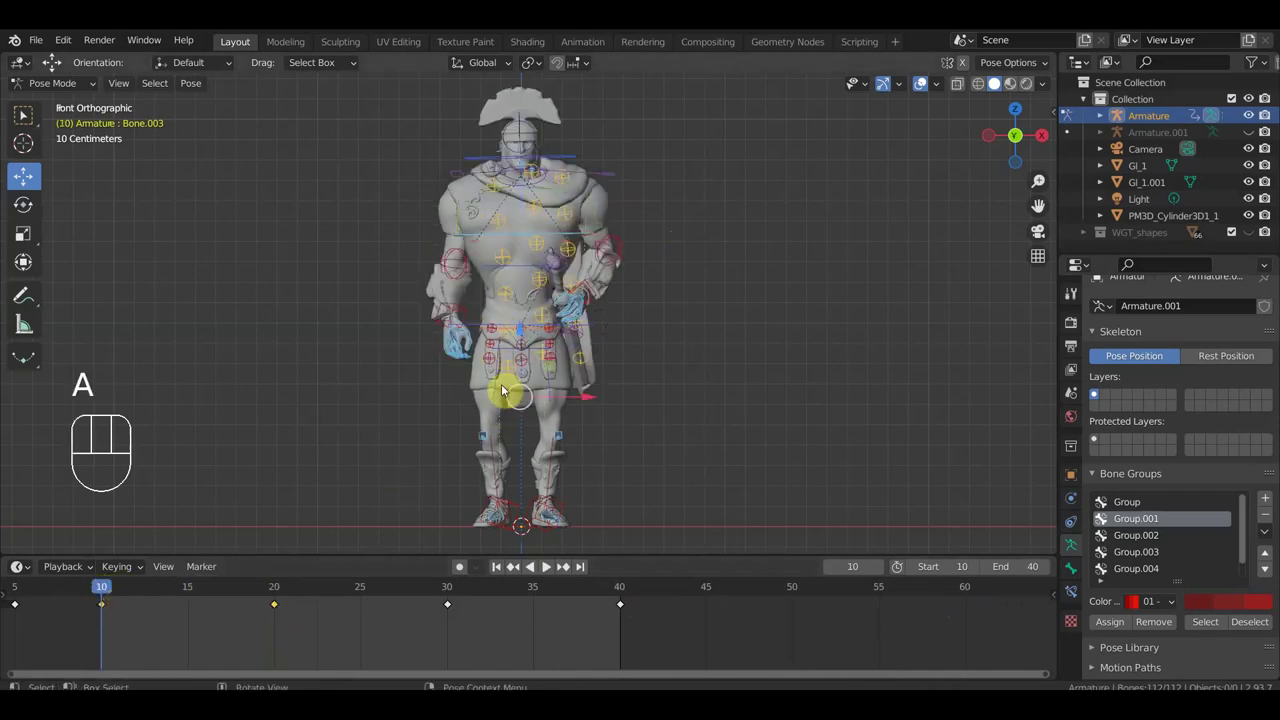
key("shift+d")
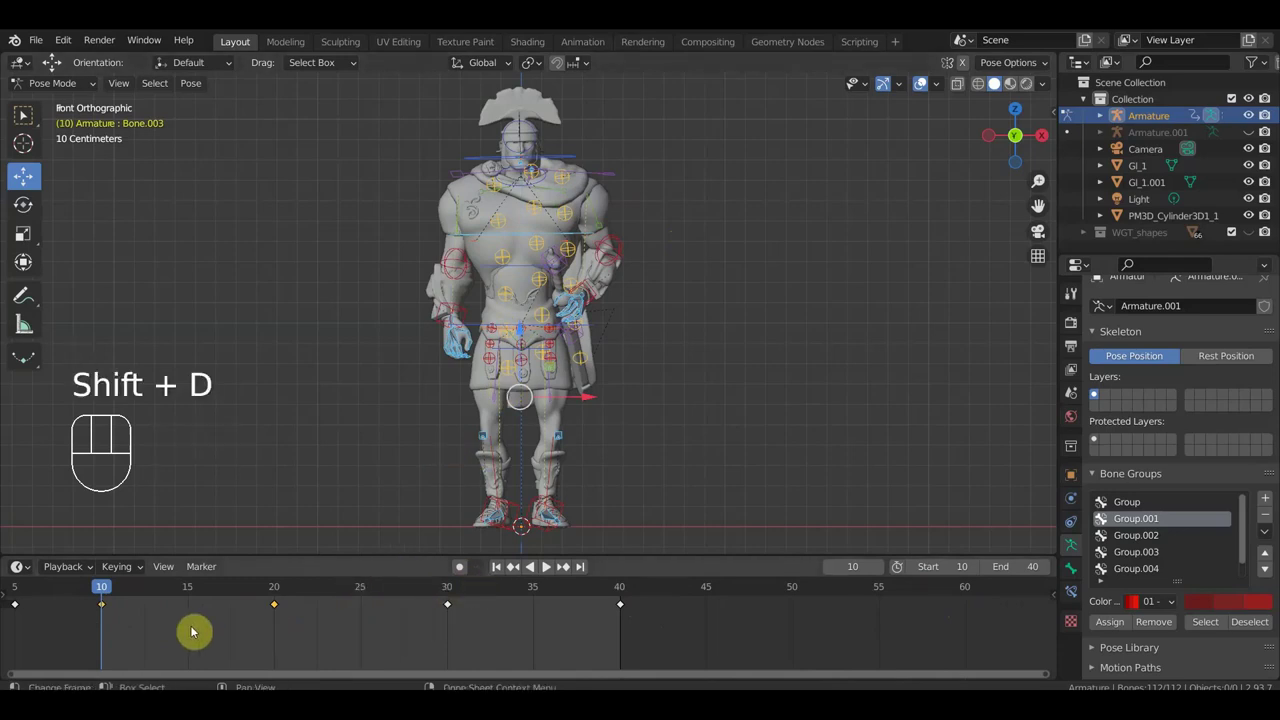
left_click(108, 610)
key("shift+d")
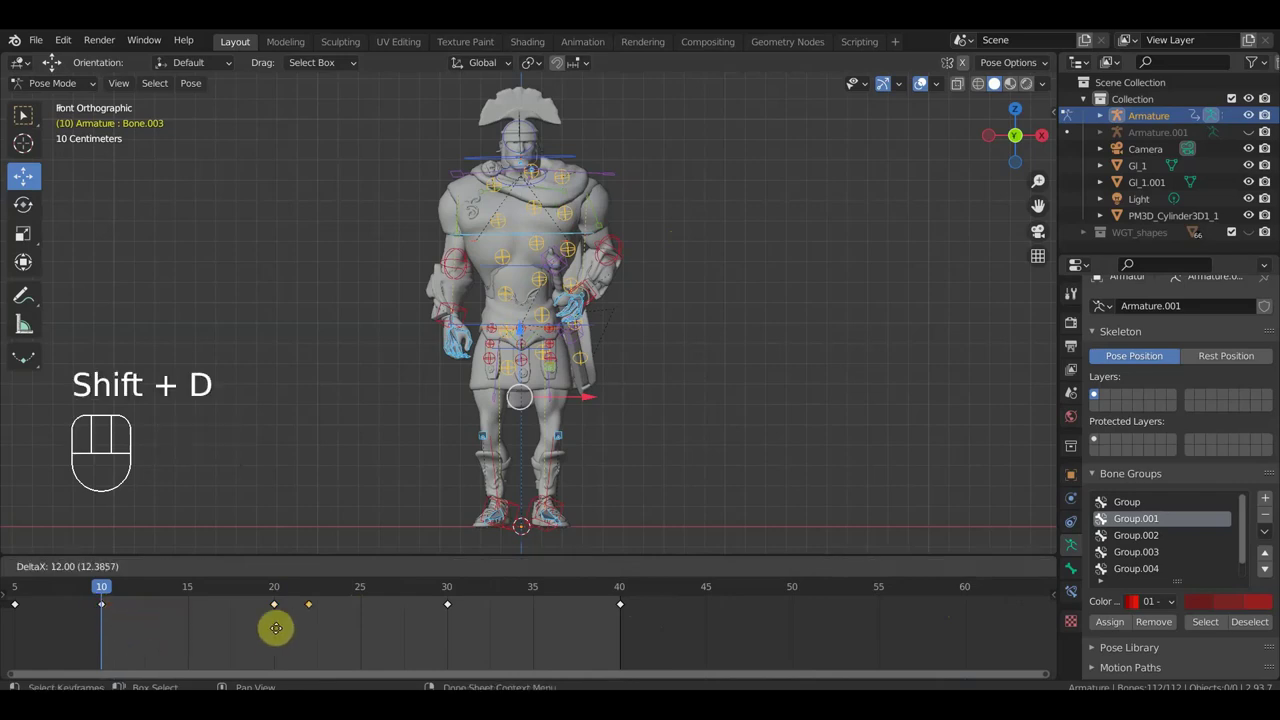
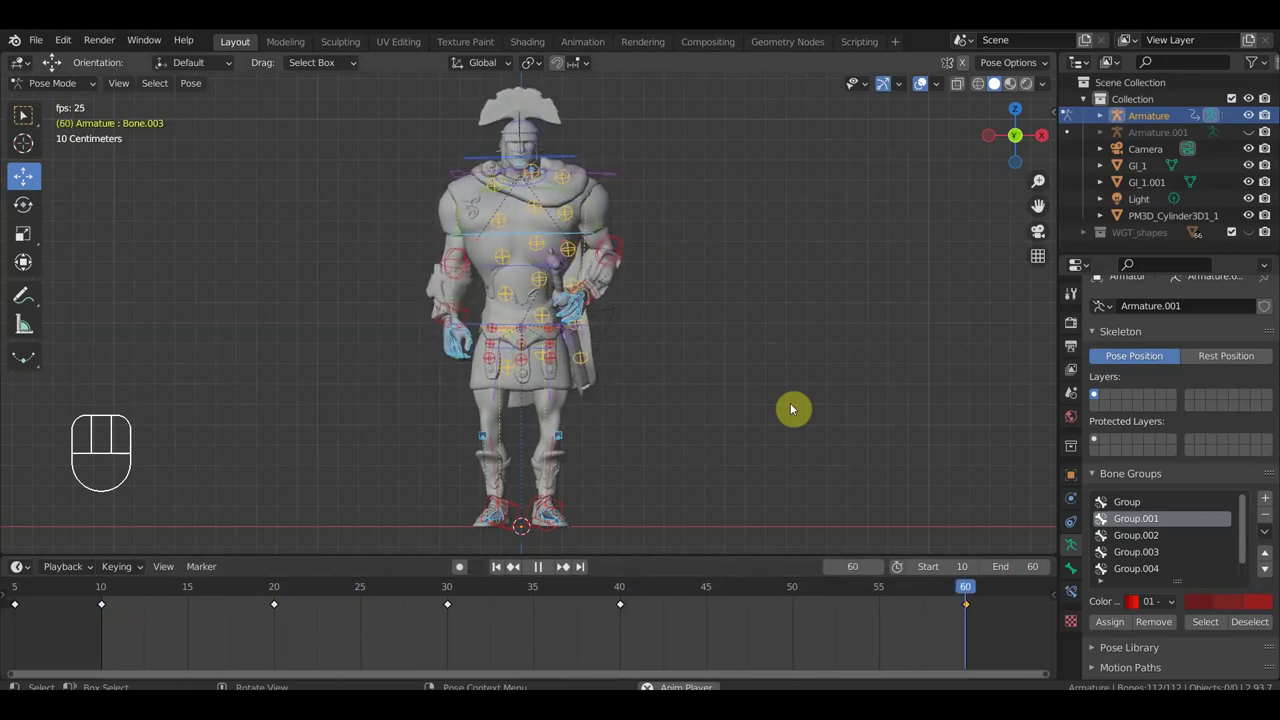
Step: Stop playback, select the sword's control bone at frame 40 and rotate it from top view
key("space")
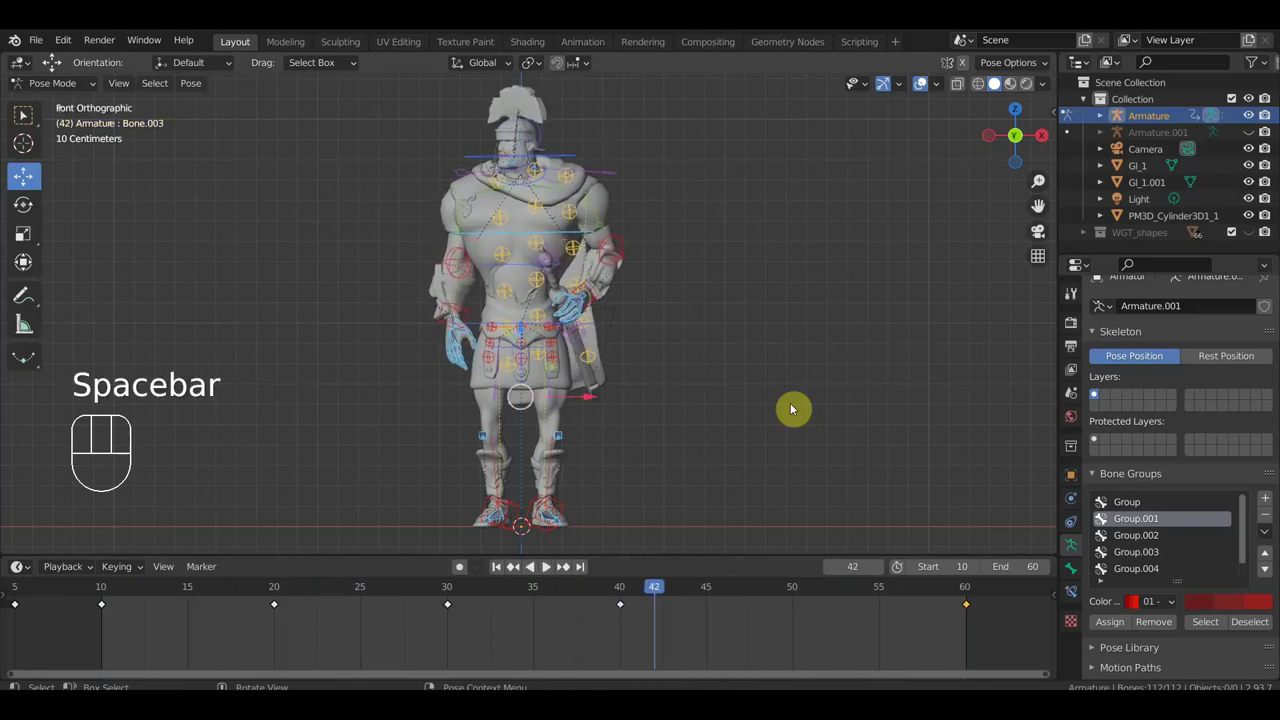
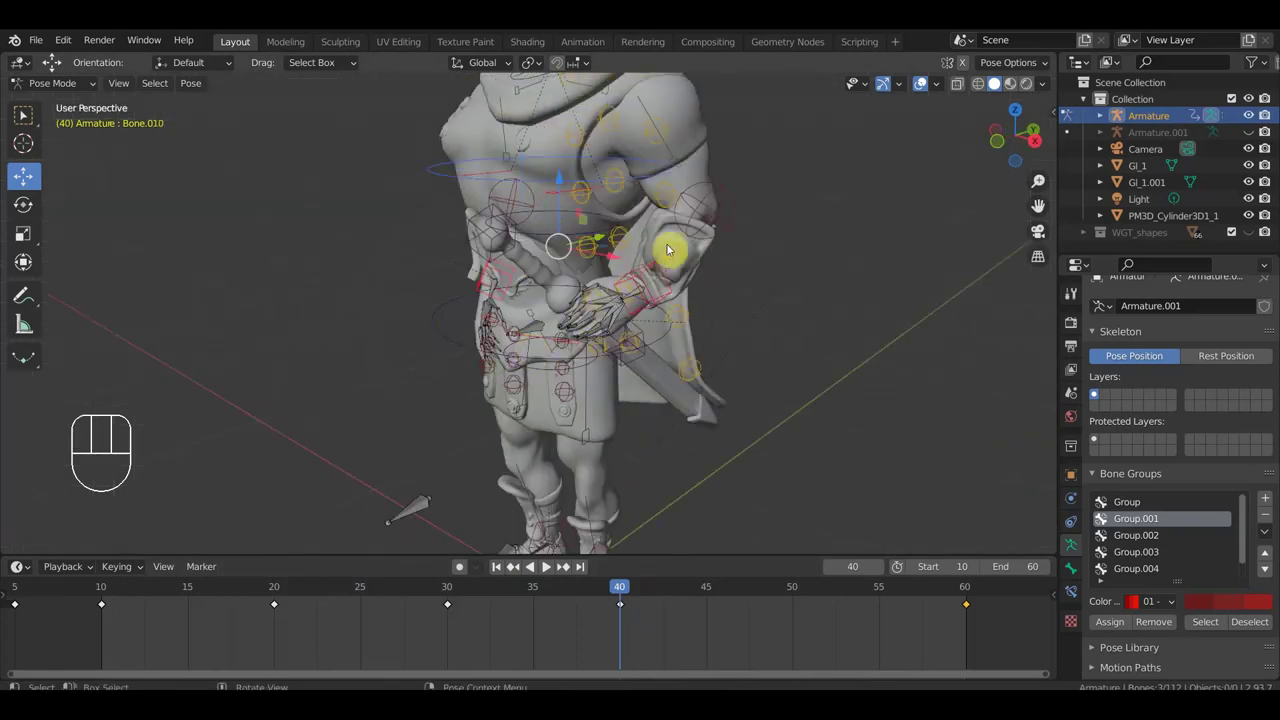
left_click_drag(593, 277, 560, 264)
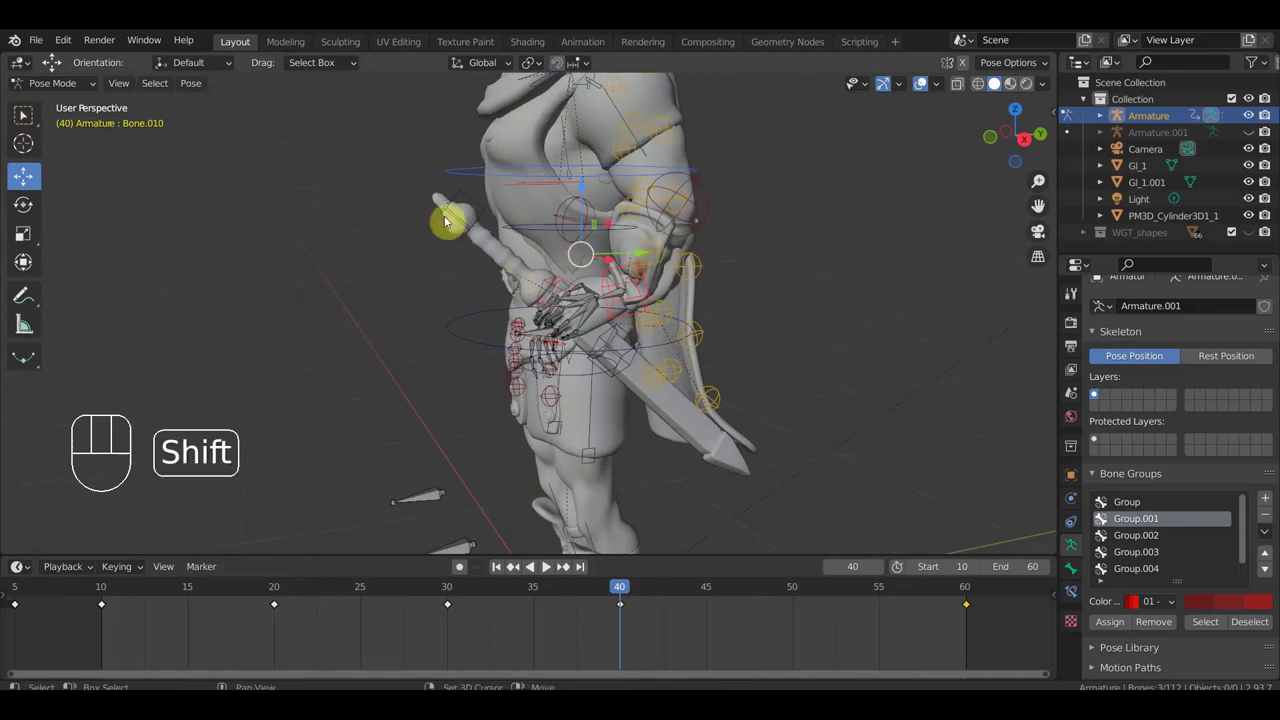
left_click(440, 225)
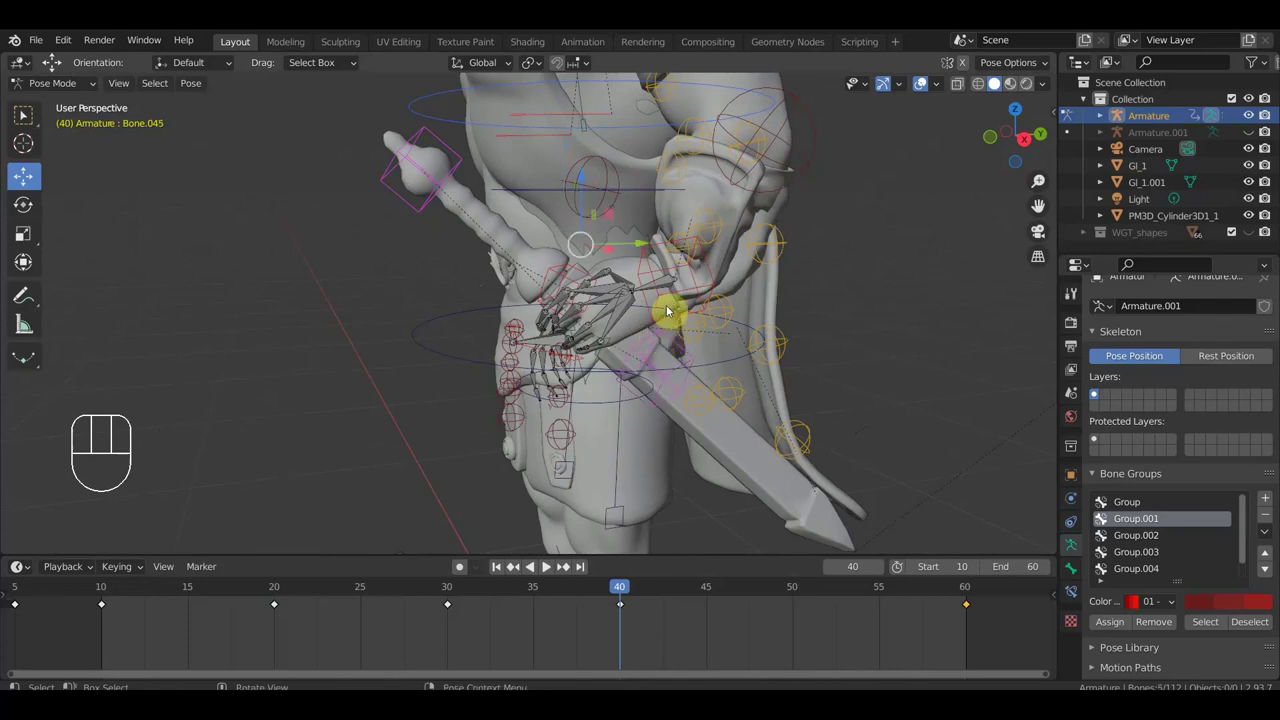
key("KP_7")
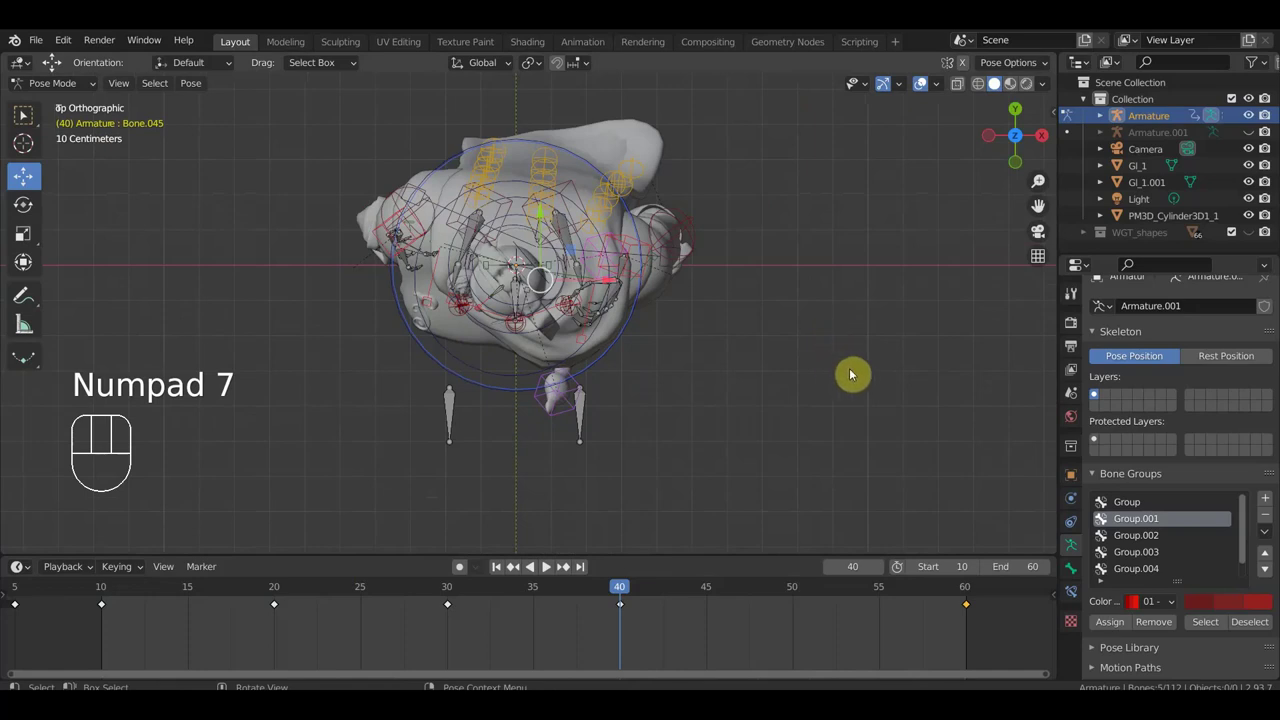
key("r")
left_click(856, 397)
Step: Rotate the sword bone again from top view, key the adjusted pose at frame 40 and play the animation
left_click_drag(844, 394, 847, 237)
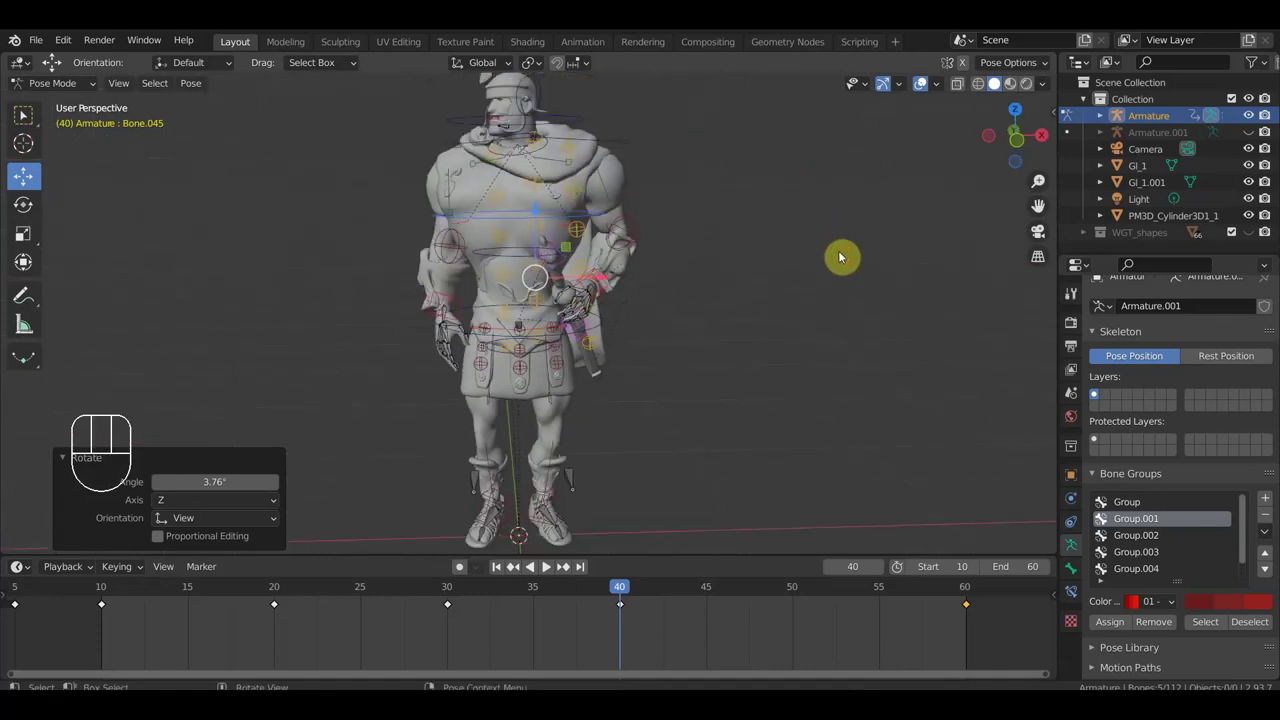
key("KP_7")
key("r")
left_click(853, 363)
key("KP_1")
key("a")
key("space")
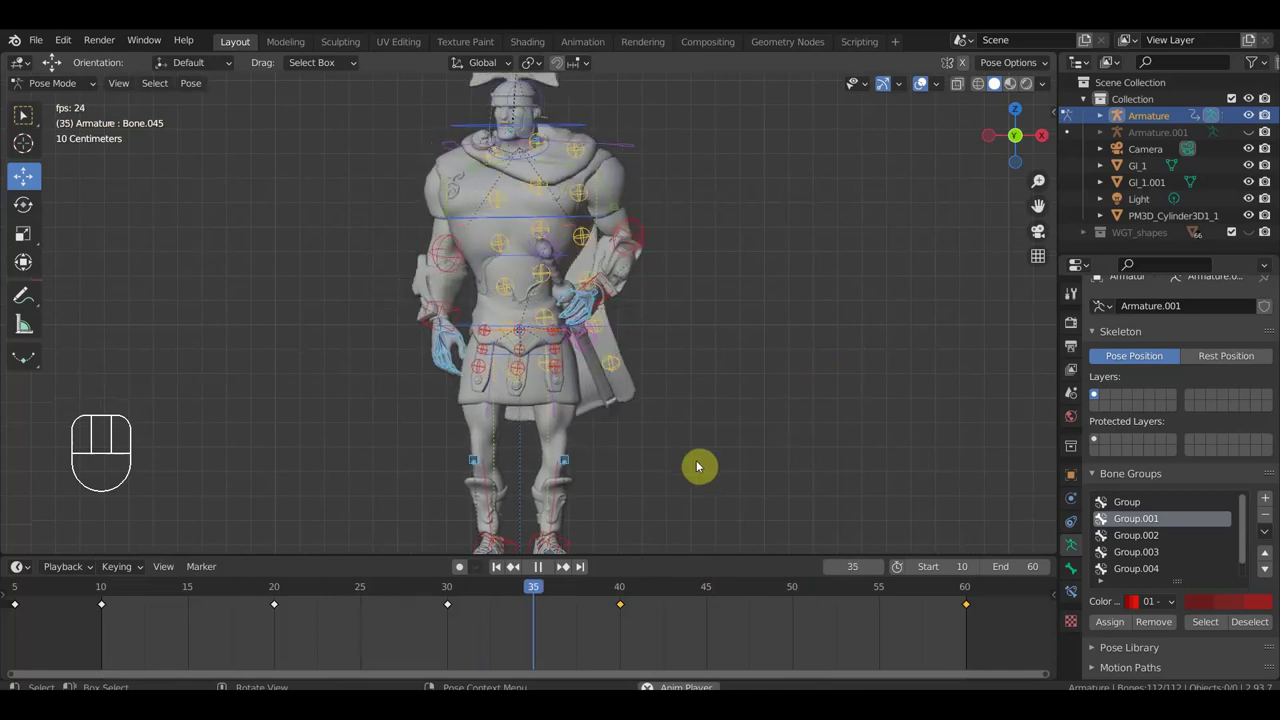
Step: Stop playback, go to frame 20 and select the upper-body, hand and sword control bones
key("space")
left_click(278, 592)
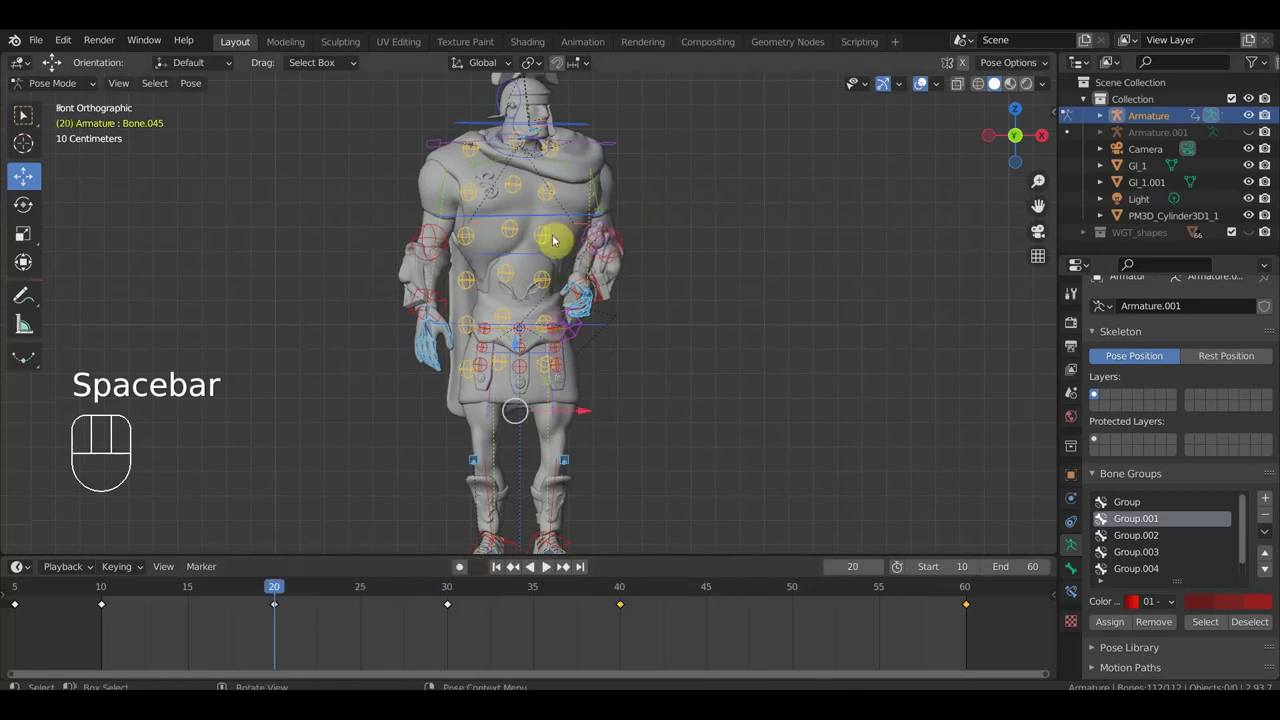
left_click(562, 216)
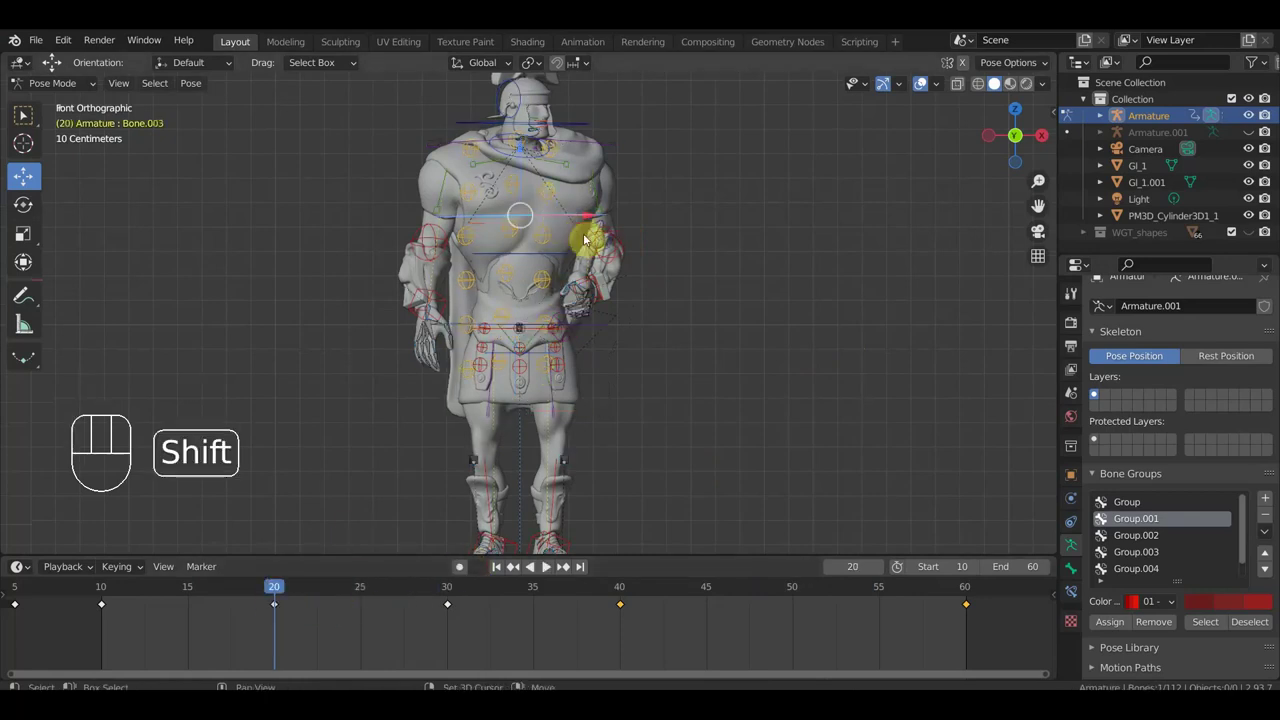
left_click_drag(637, 303, 553, 327)
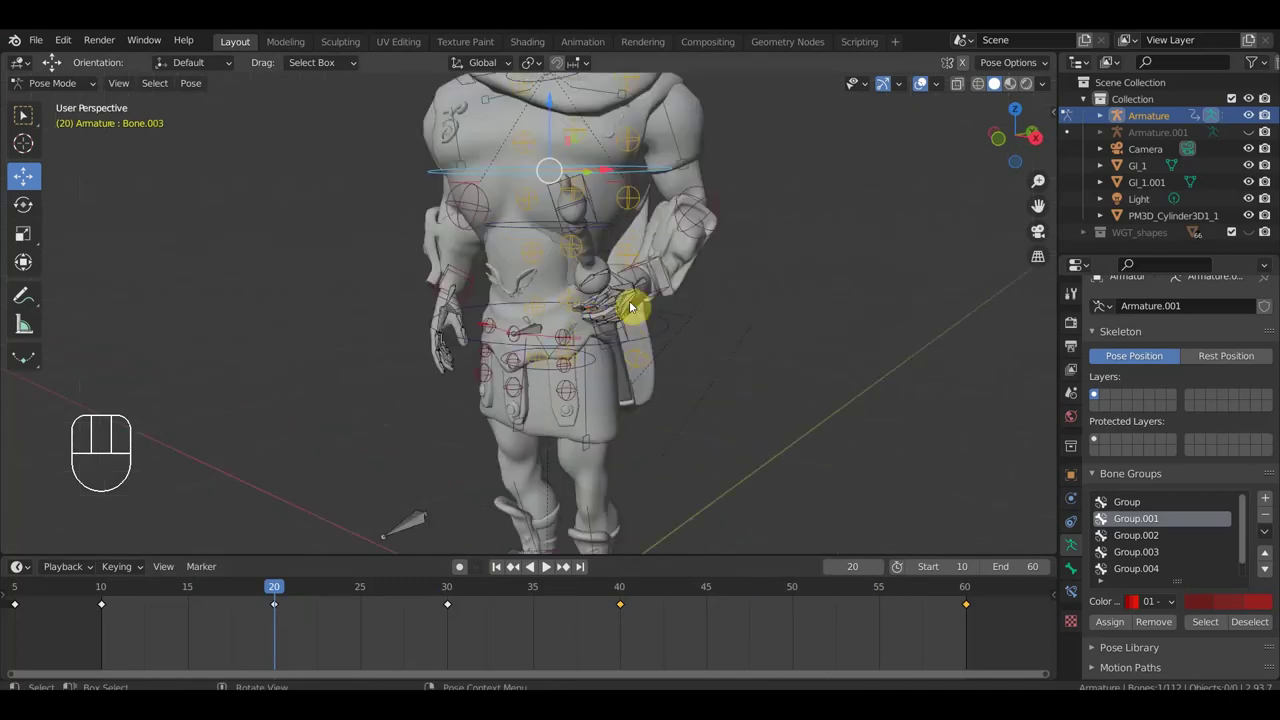
left_click(653, 263)
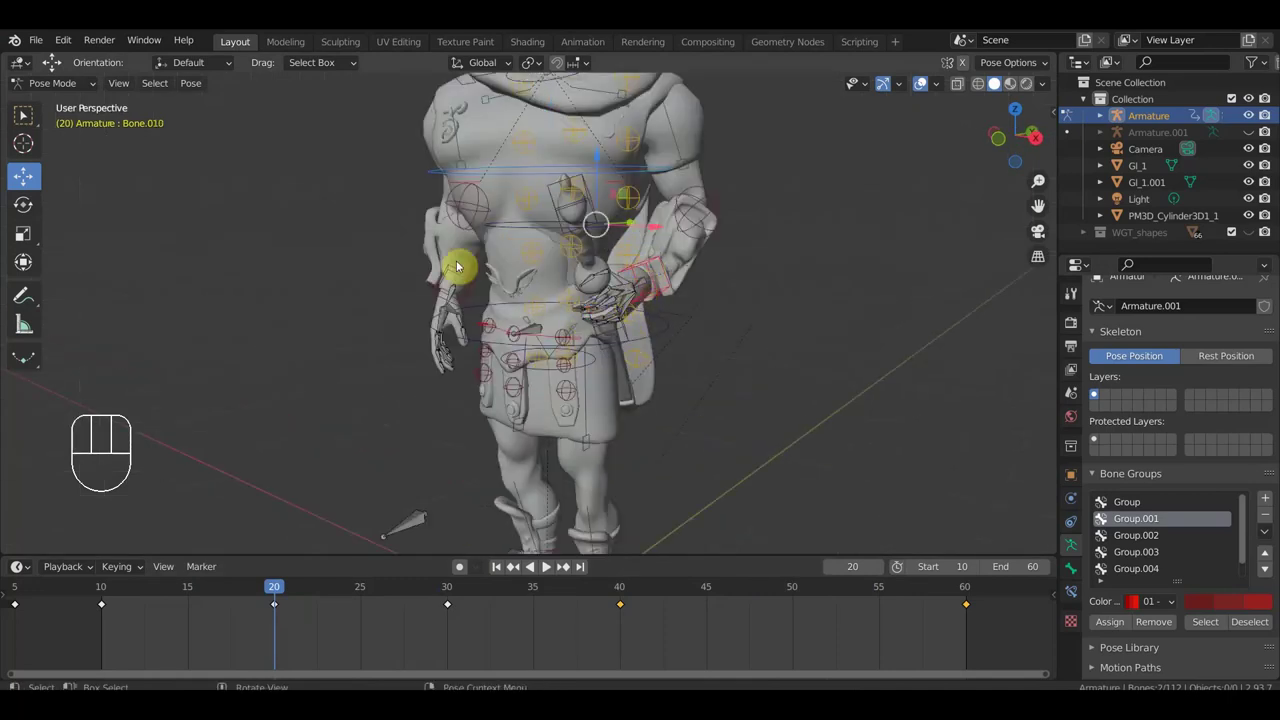
left_click(472, 278)
left_click_drag(453, 288, 376, 283)
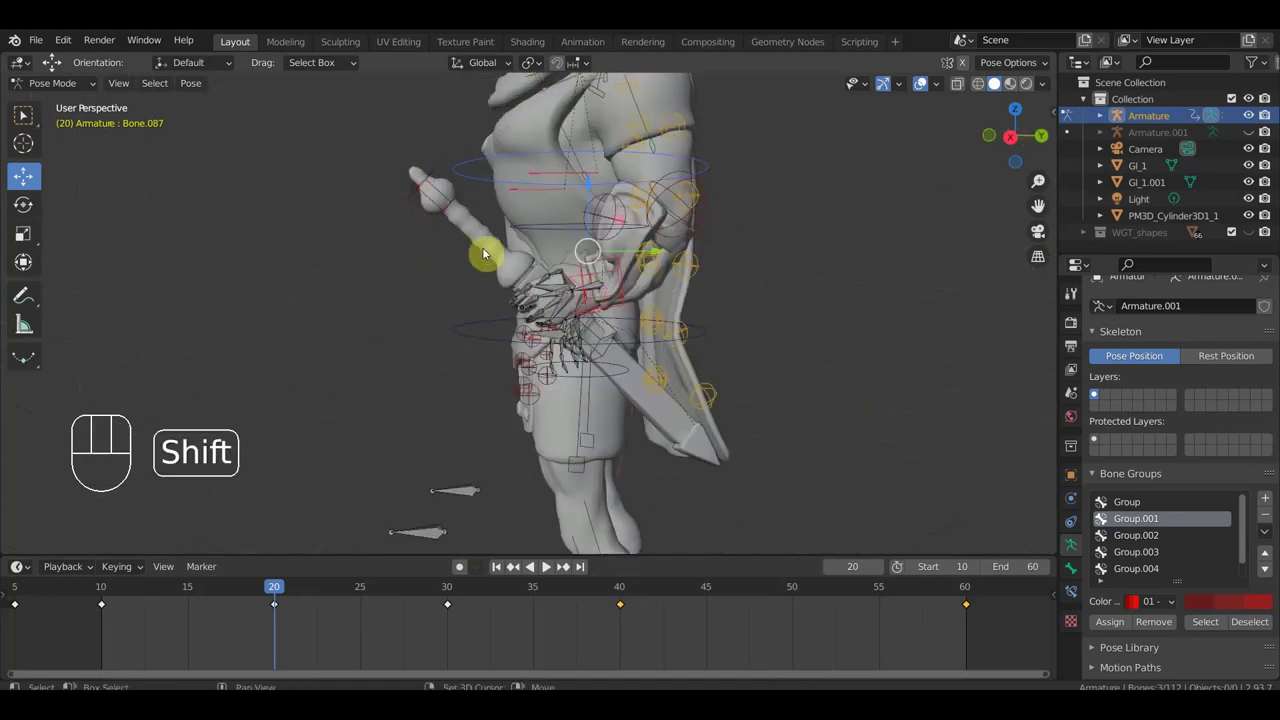
left_click(617, 338)
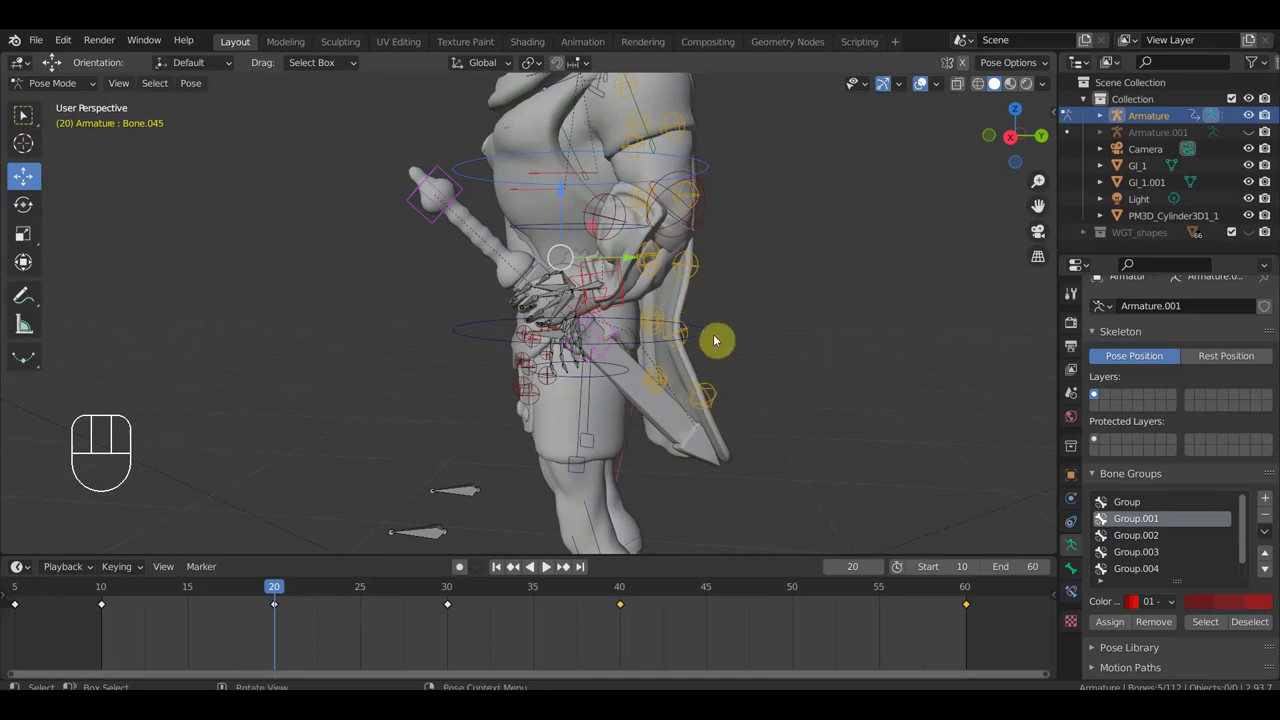
Step: Rotate the sword bone from top view, twist the upper body about 14 degrees and bring up the keying choices
key("KP_7")
key("r")
left_click(812, 456)
left_click_drag(794, 343, 778, 275)
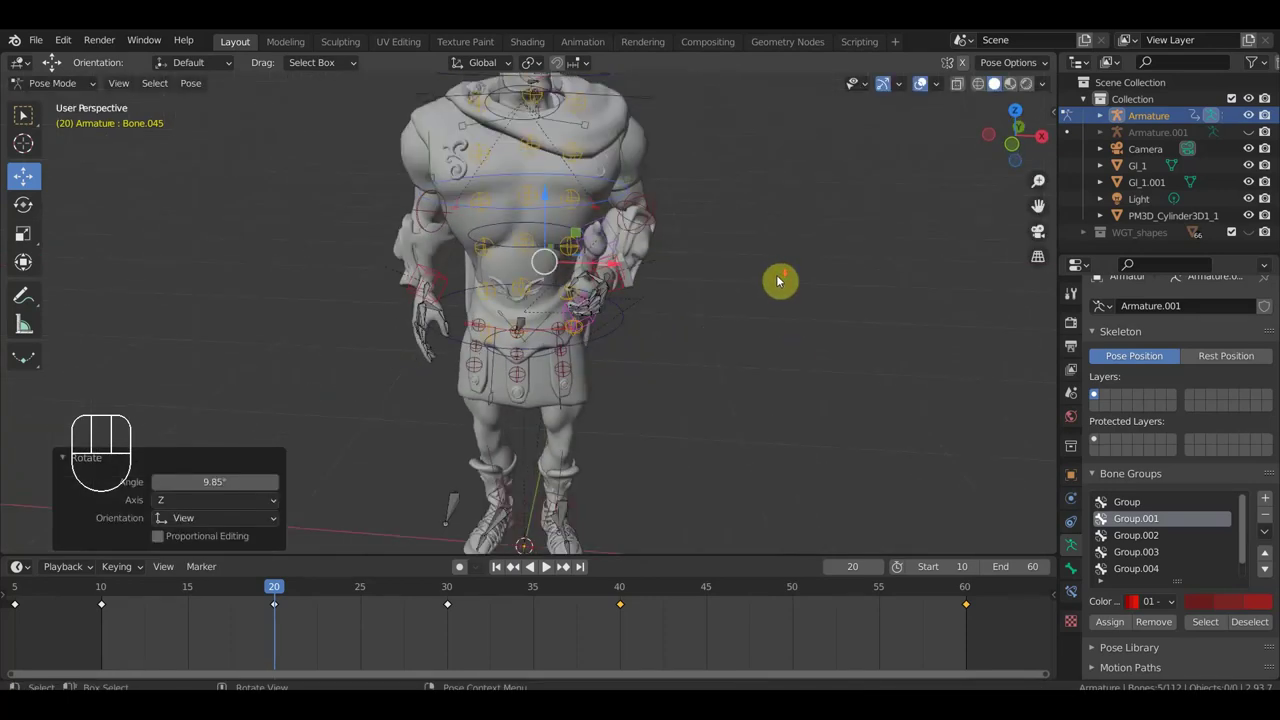
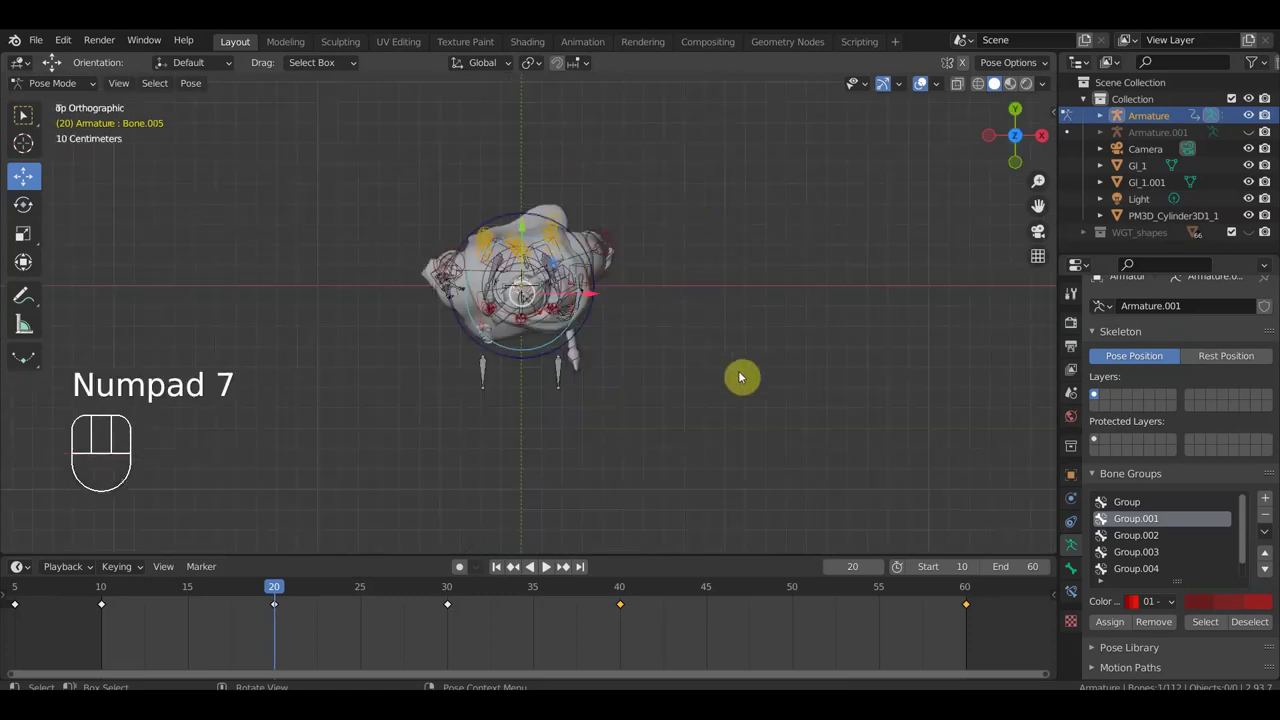
key("r")
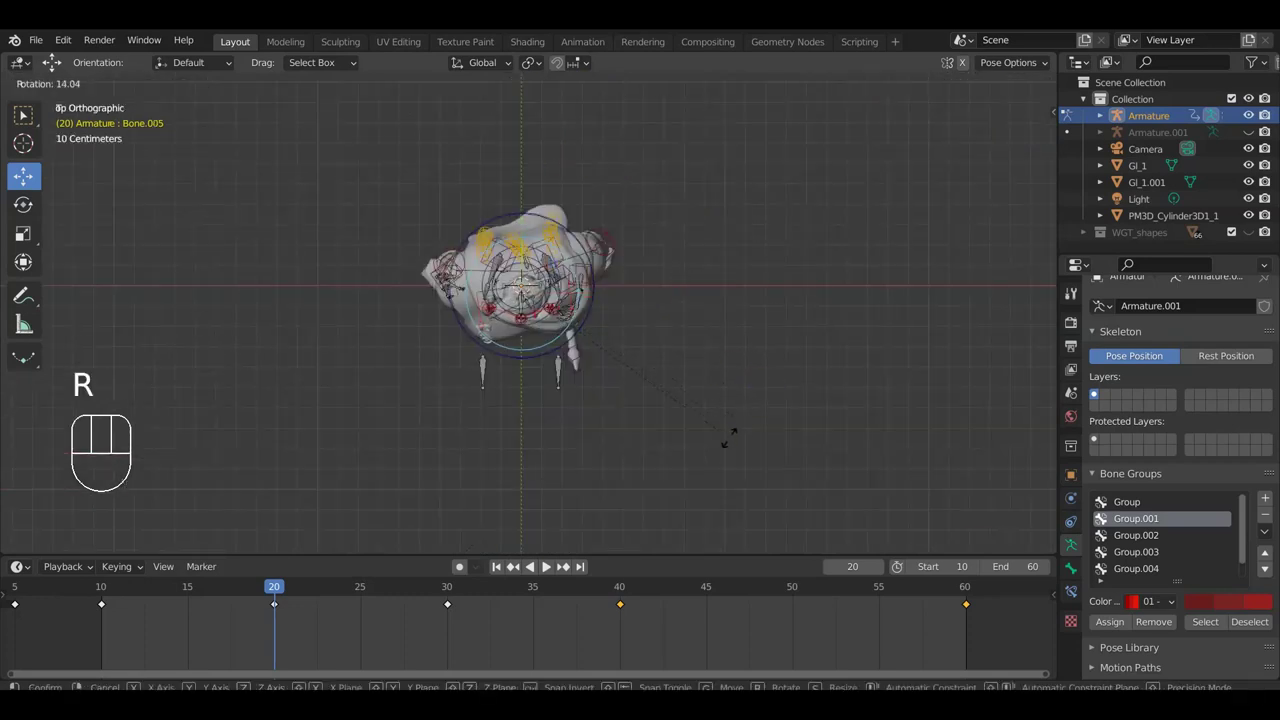
key("KP_1")
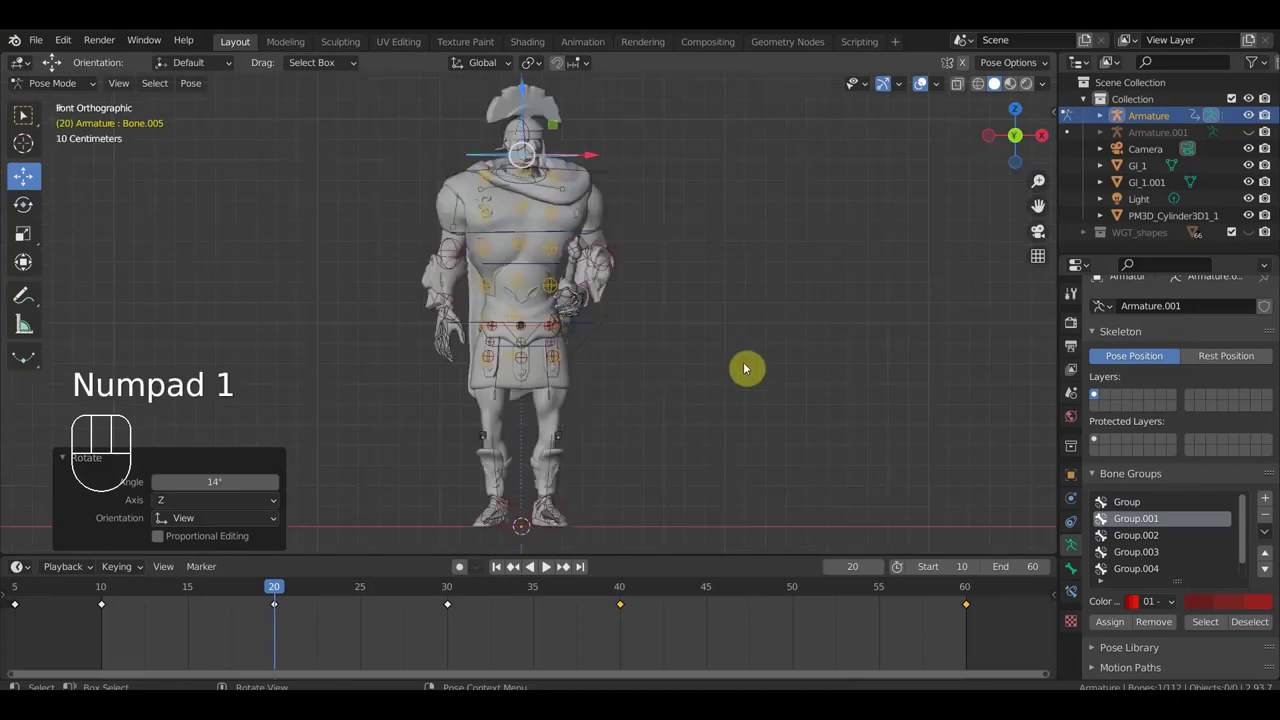
key("a")
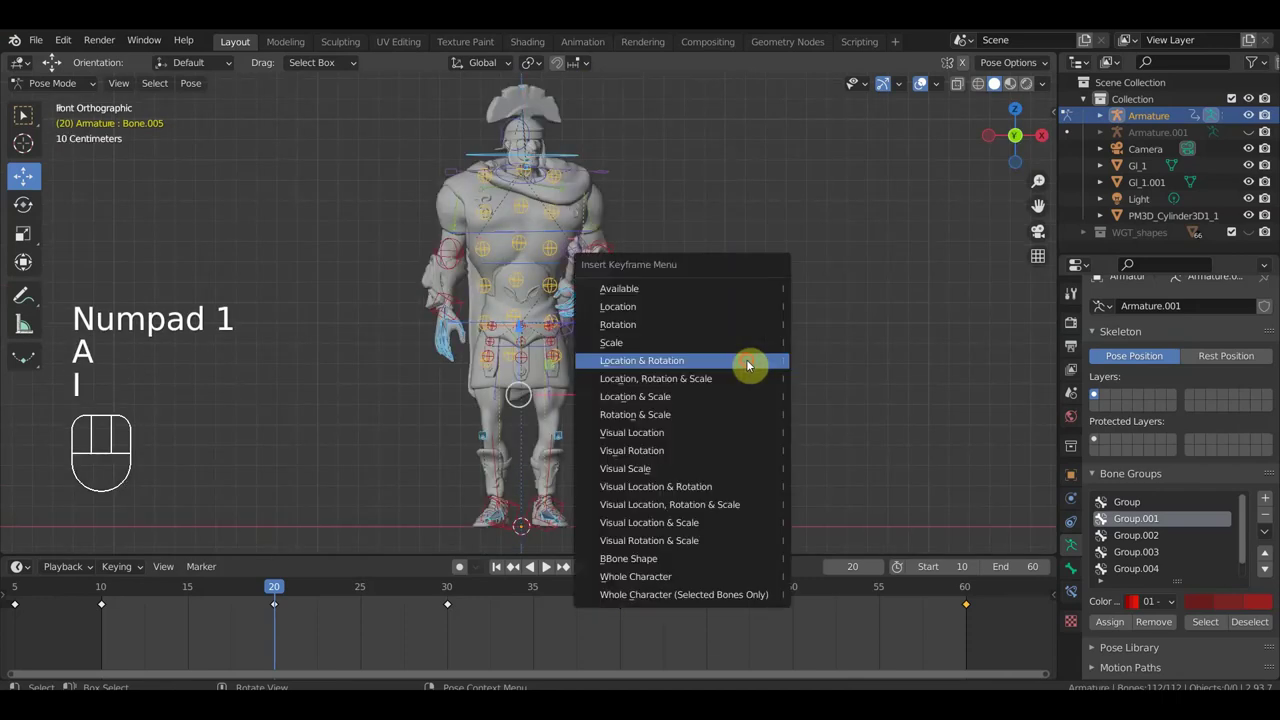
Step: Play the animation through, stop it and scrub back to frame 20
key("space")
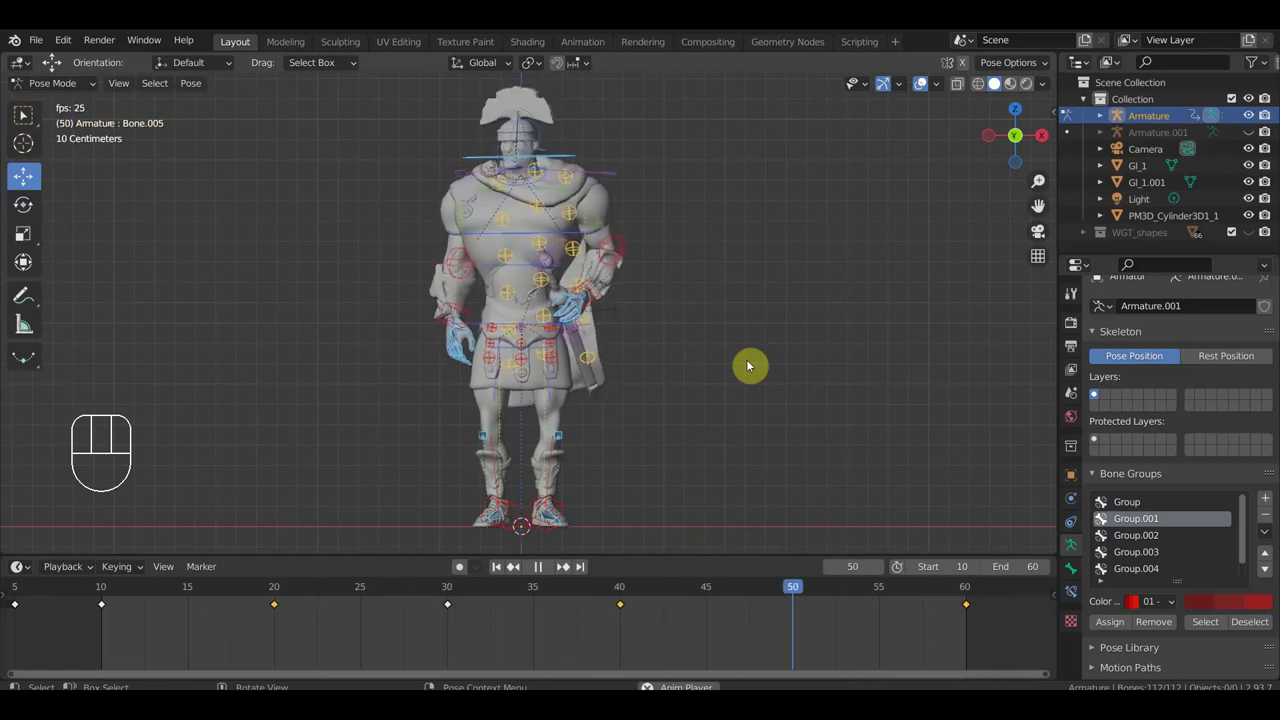
key("space")
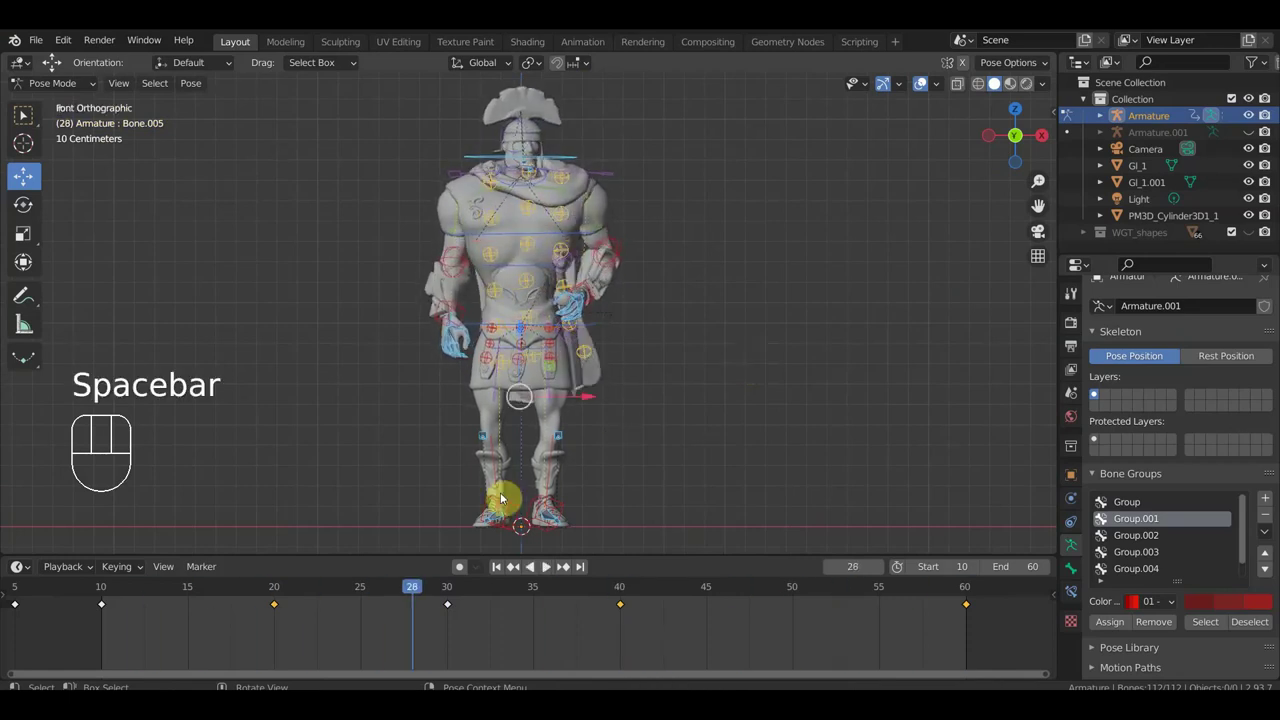
left_click_drag(393, 590, 287, 637)
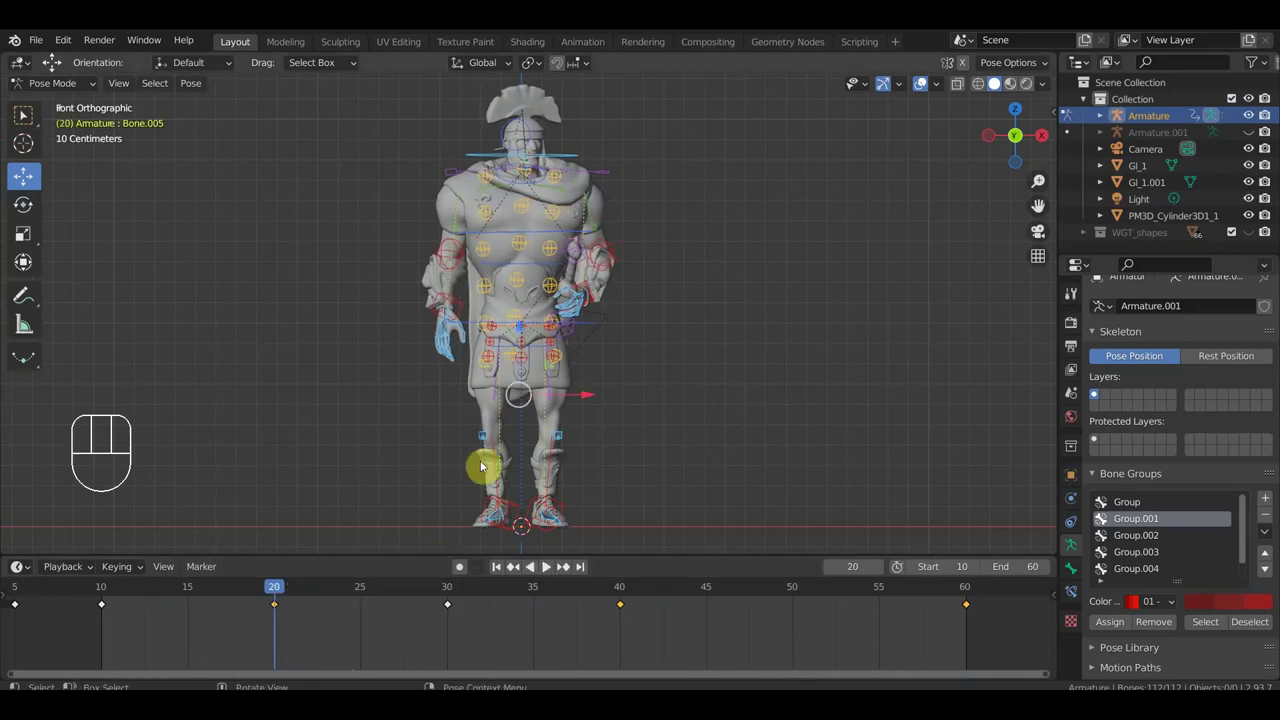
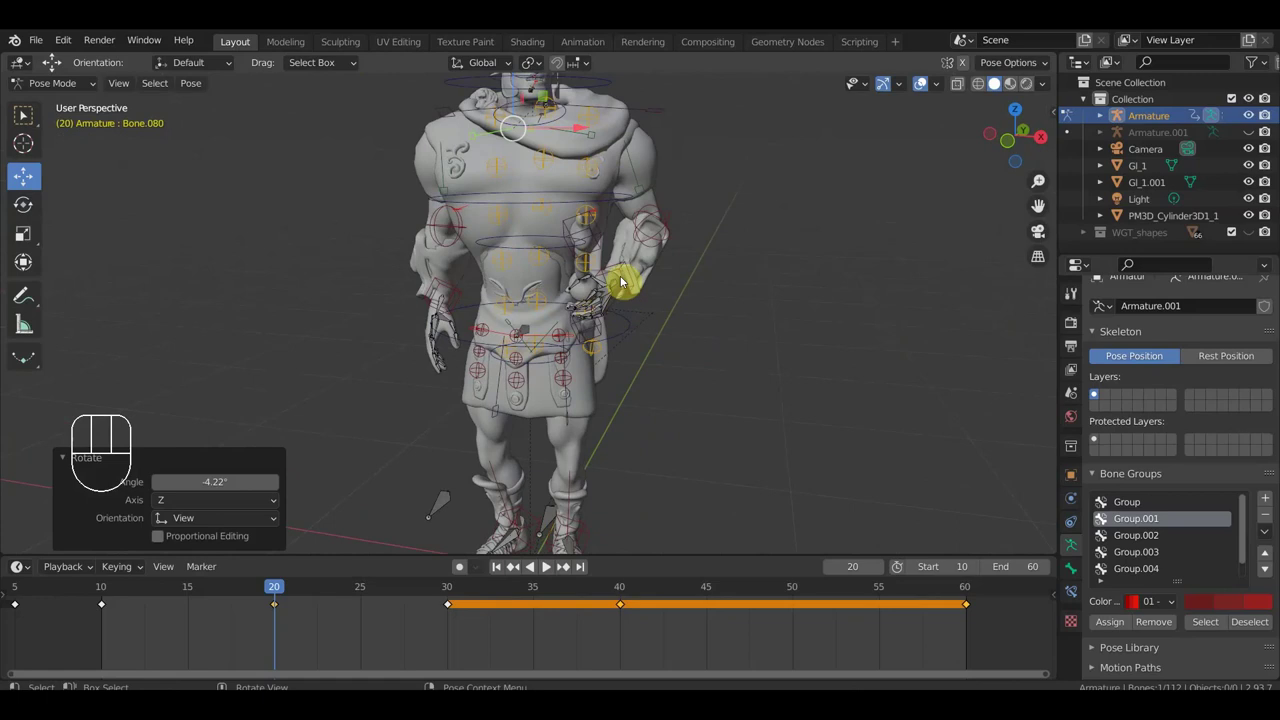
Step: Snap to front view and bring up the keying choices for the frame 20 pose
left_click_drag(576, 331, 619, 327)
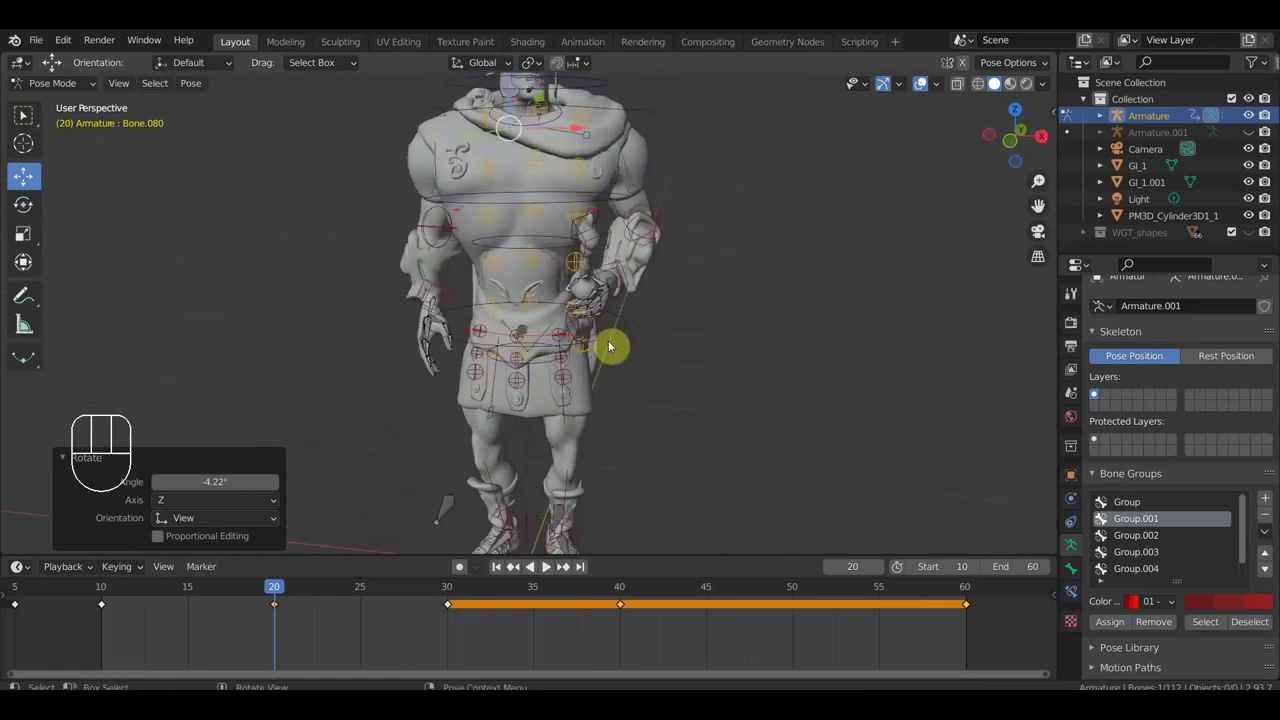
key("KP_1")
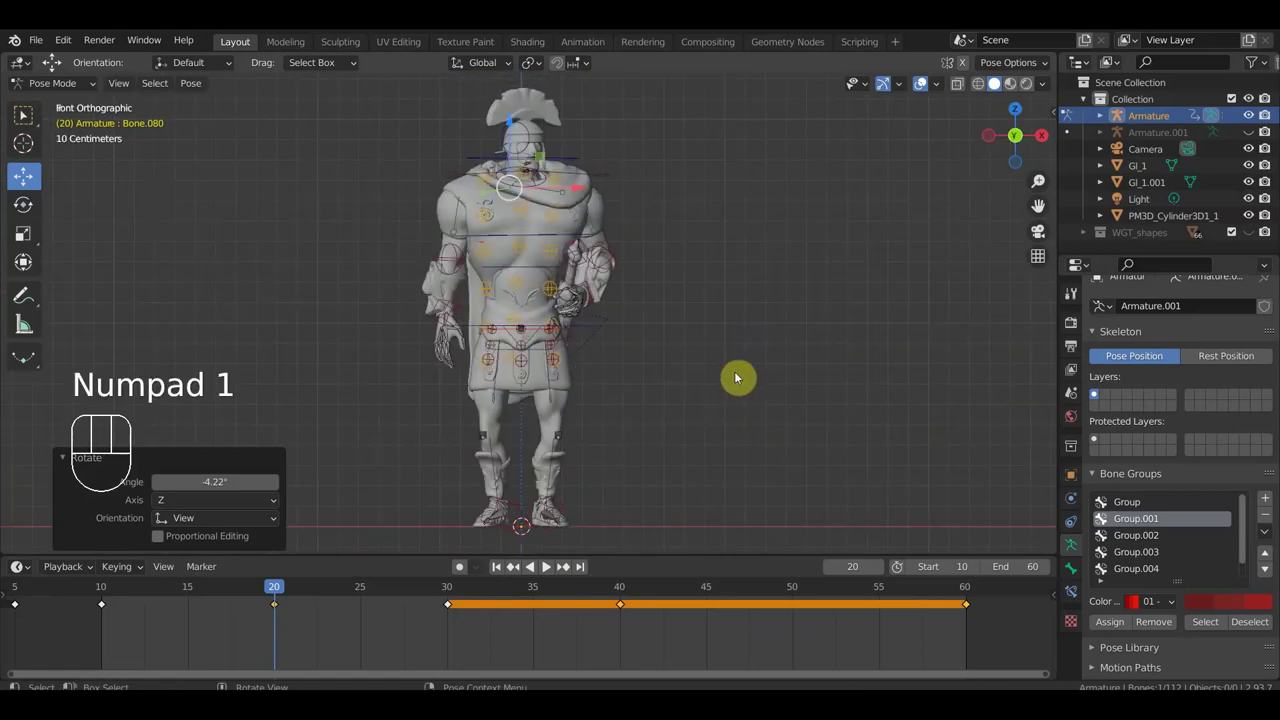
key("a")
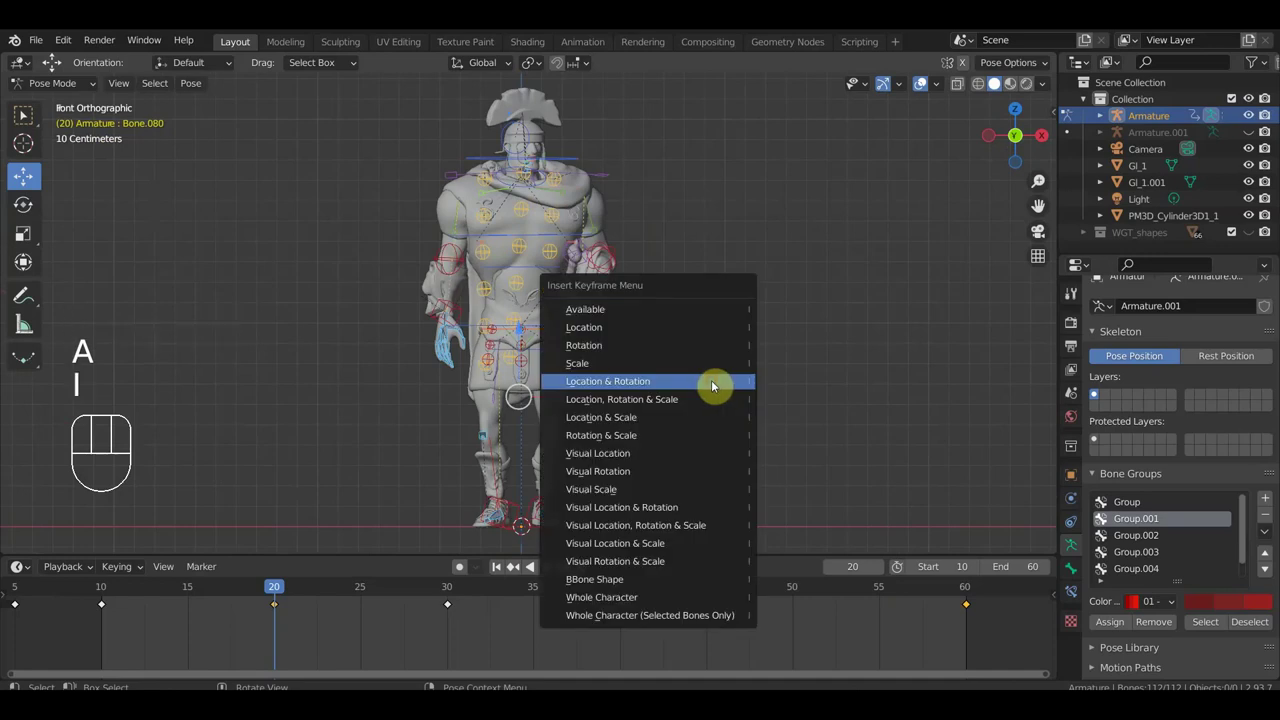
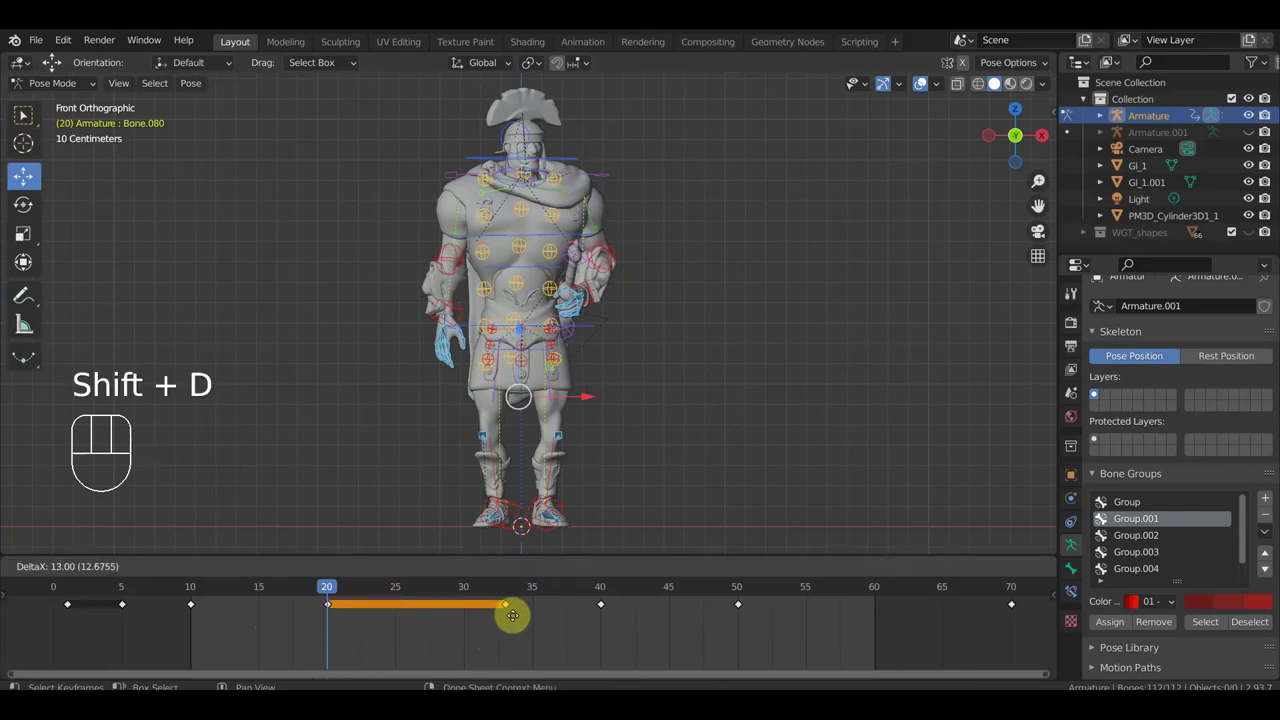
Step: Scrub through the whole animation in the timeline and stop playback to review the motion
left_click(521, 621)
left_click_drag(341, 591, 869, 612)
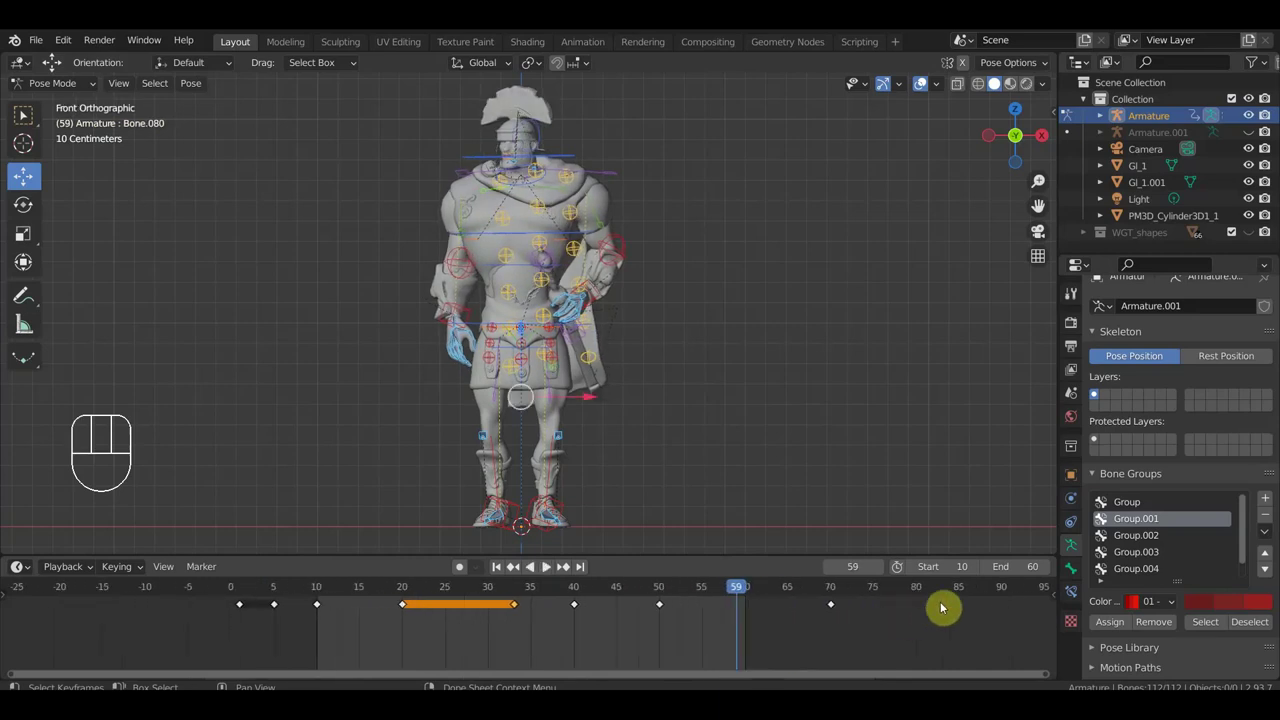
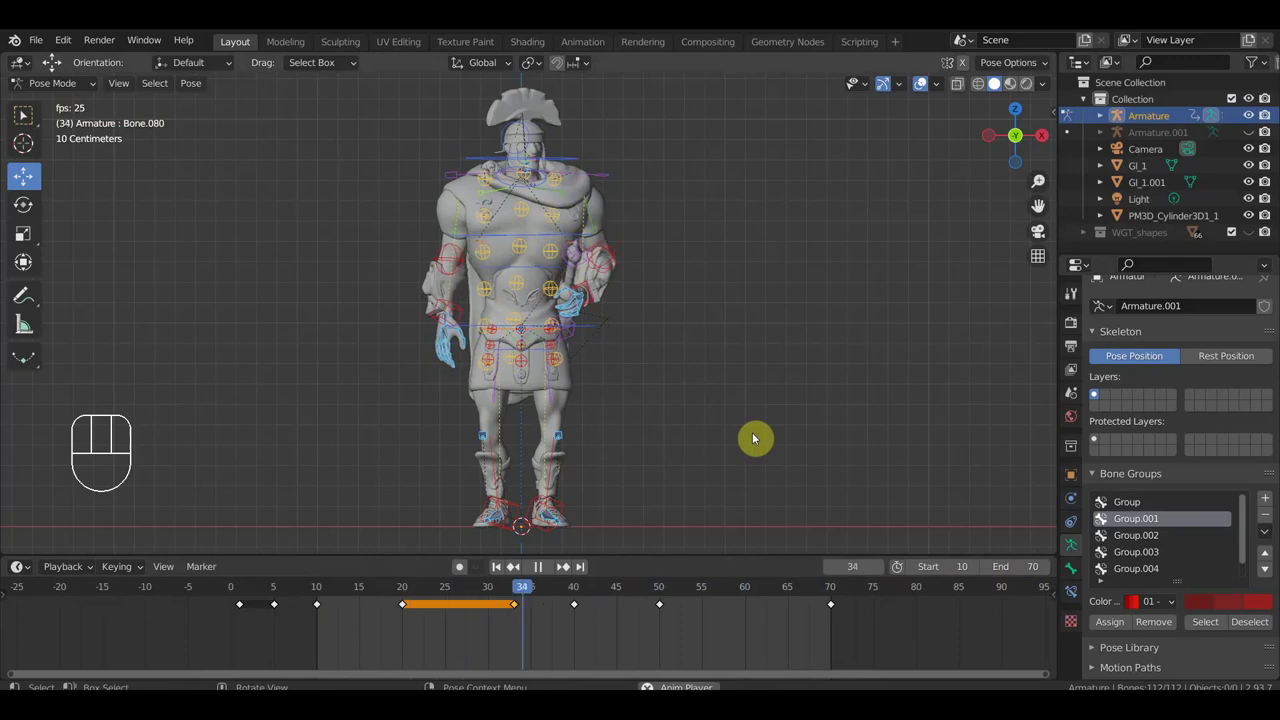
key("space")
left_click(488, 591)
left_click_drag(488, 591, 437, 604)
Step: Play again, stop at frame 37 and start sliding the pose key near frame 35 earlier with G
key("space")
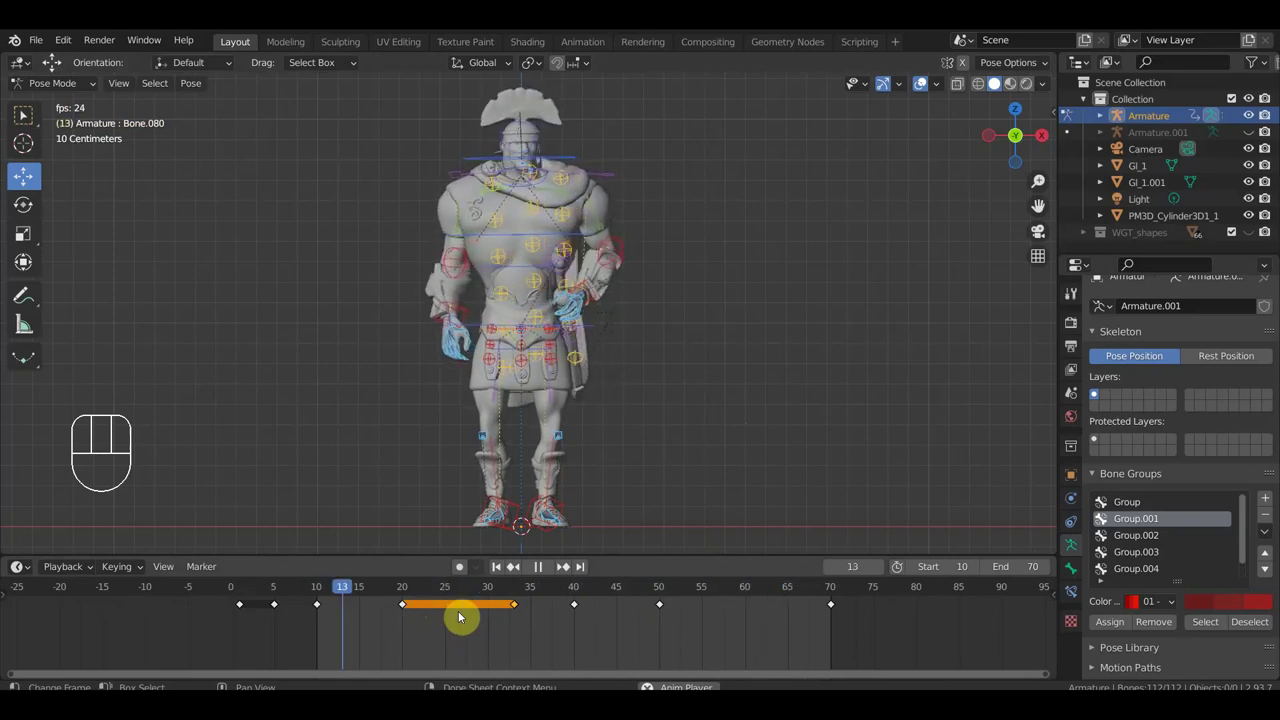
key("space")
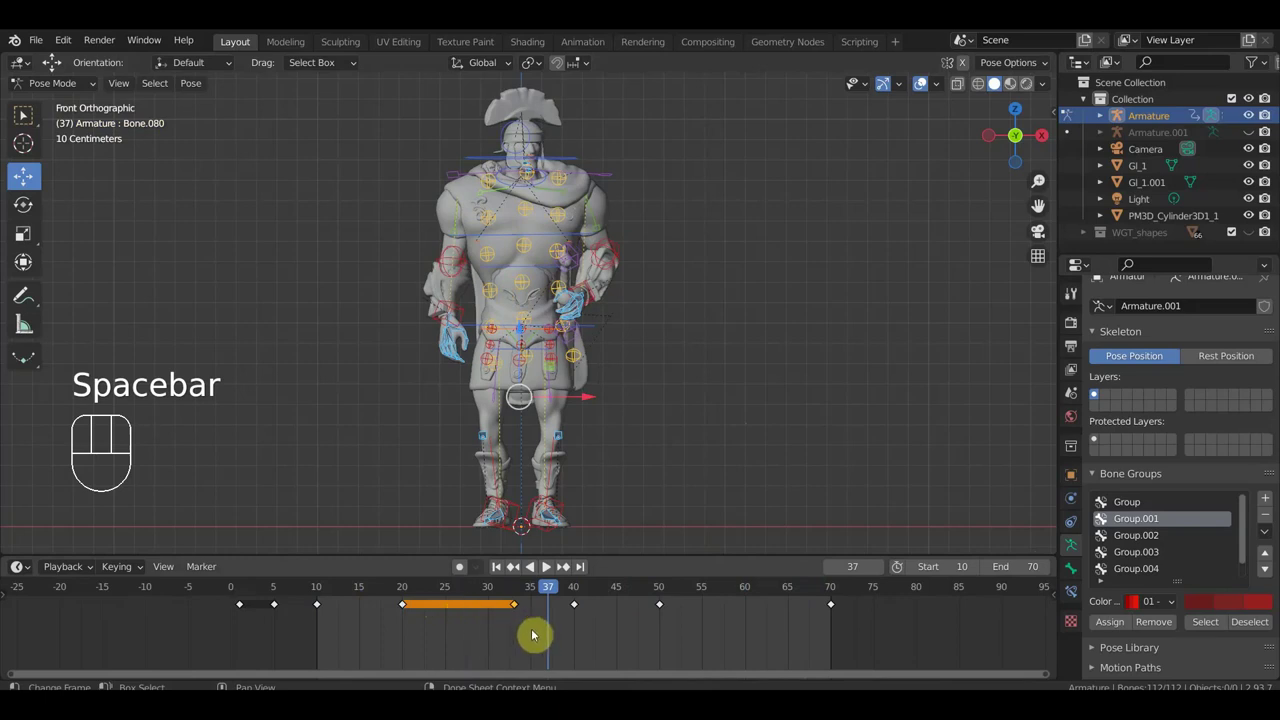
left_click_drag(535, 629, 513, 603)
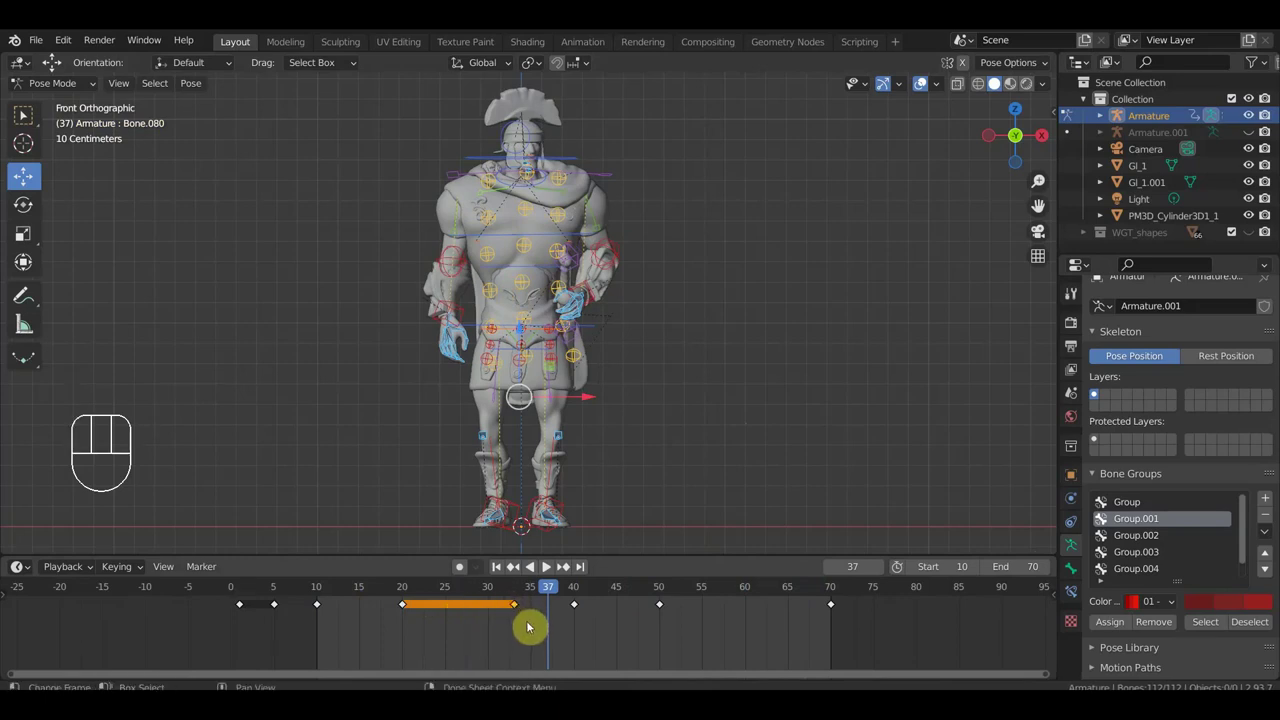
key("g")
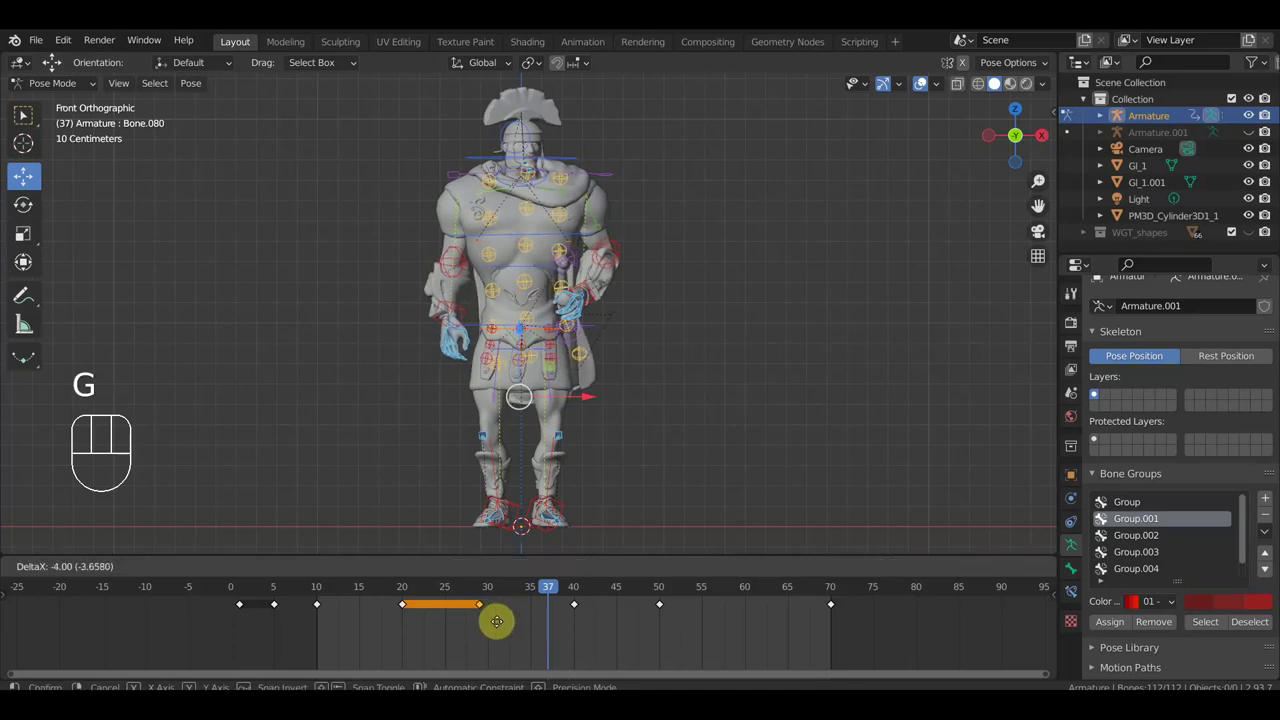
Step: Confirm the held key's new timing, check it in playback, and scrub to frame 28
left_click(487, 622)
key("space")
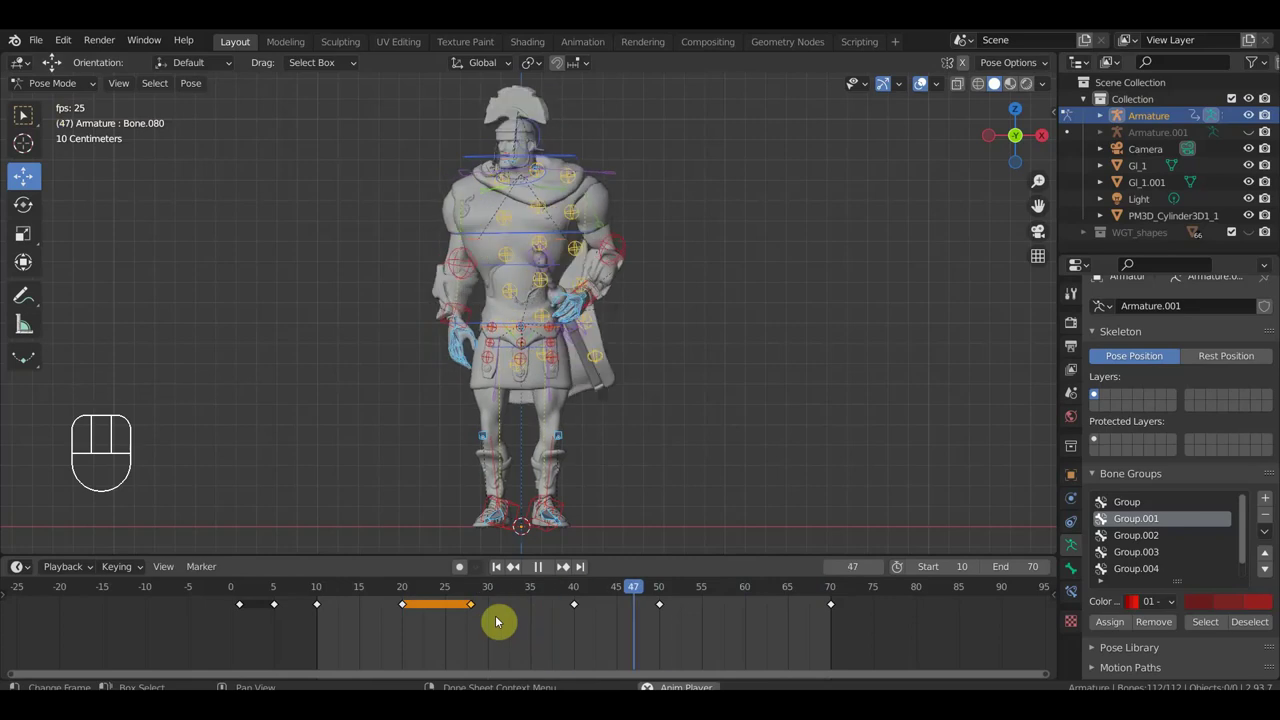
key("space")
left_click_drag(404, 594, 473, 611)
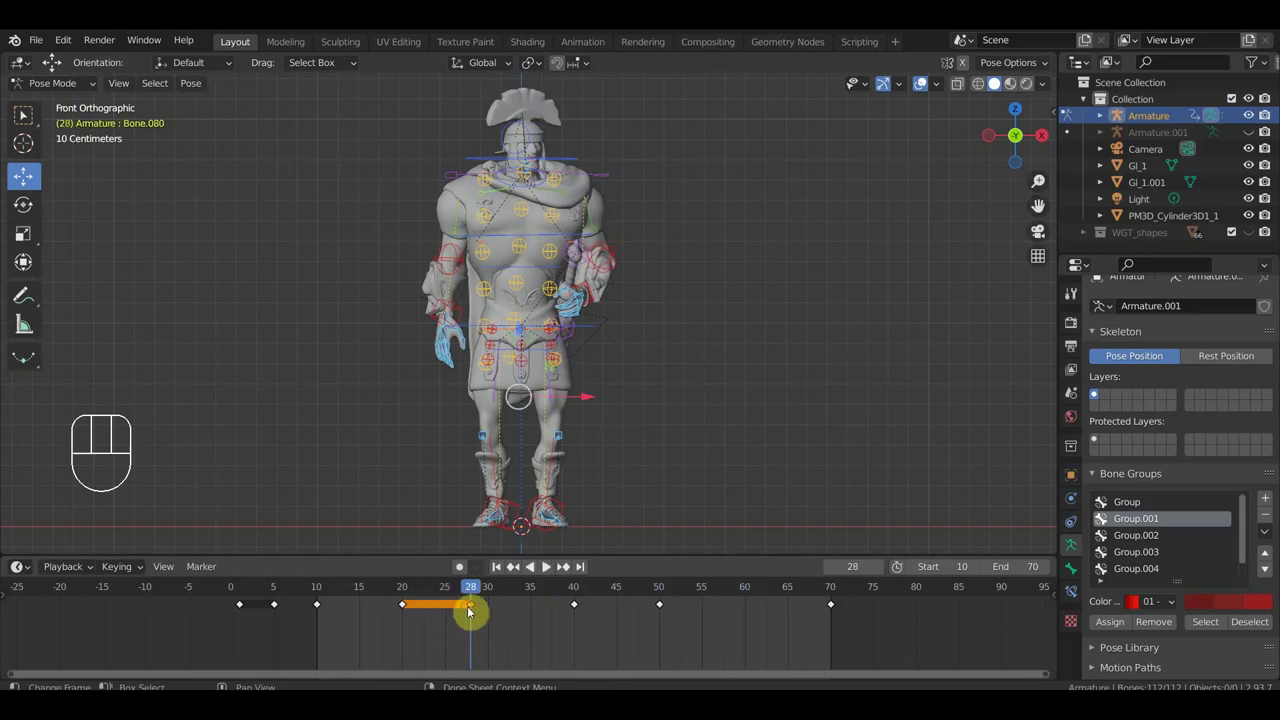
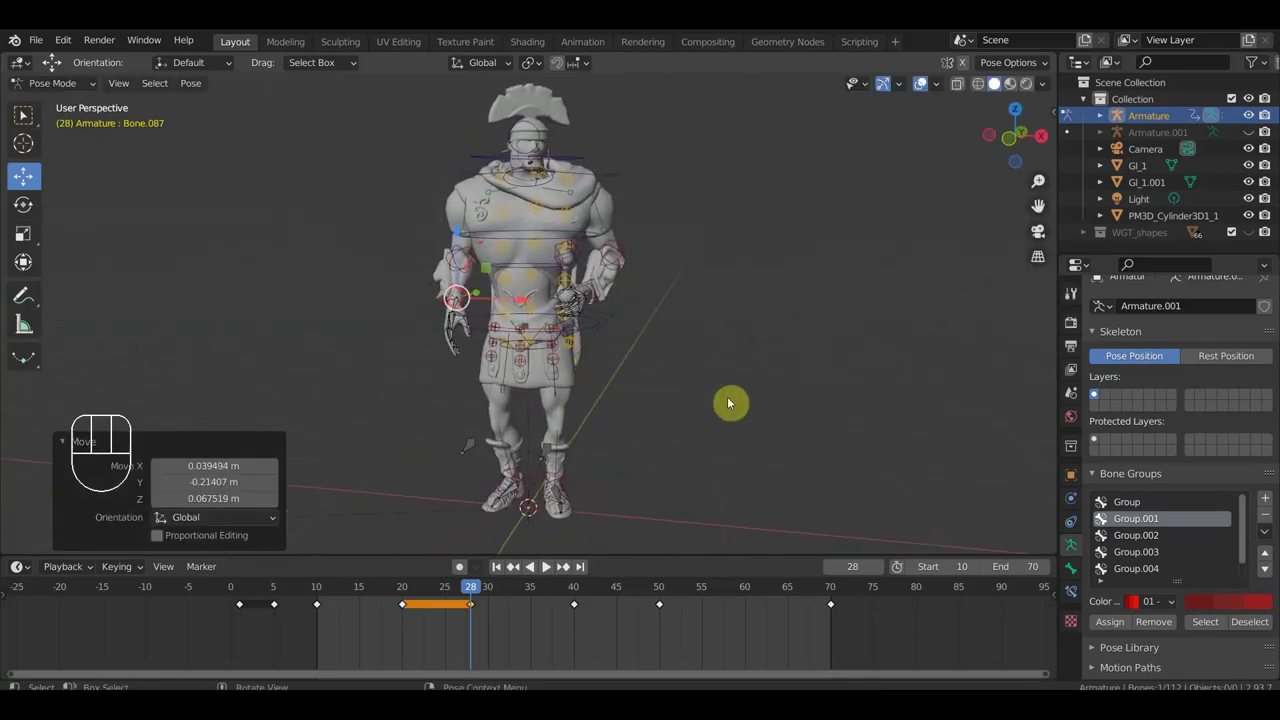
Step: Keyframe the revised pose at frame 28 with Location/Rotation and play the animation back
key("i")
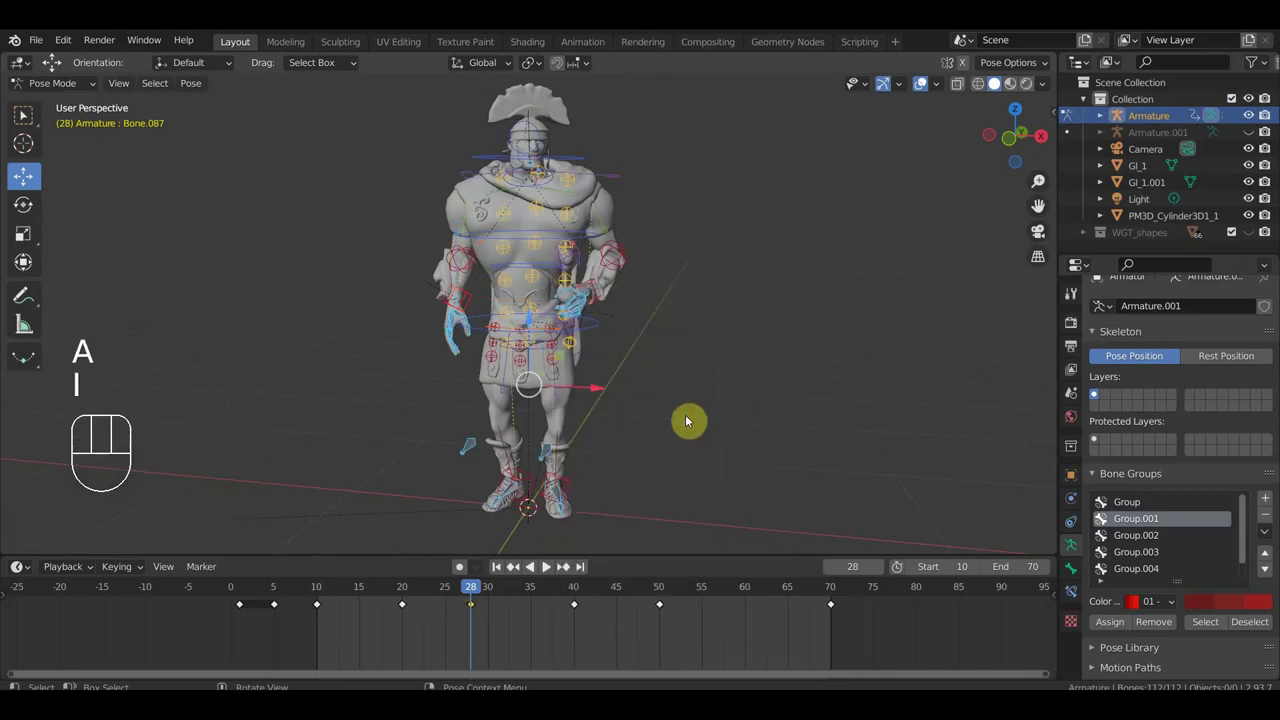
key("space")
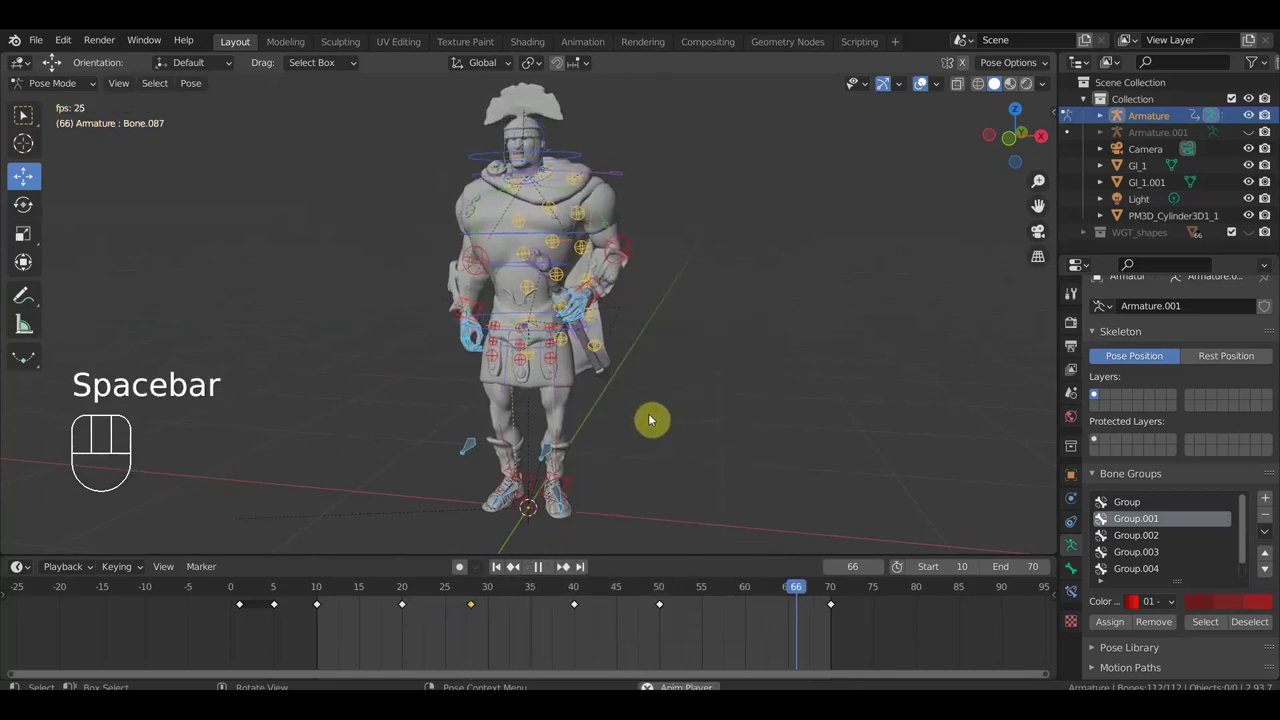
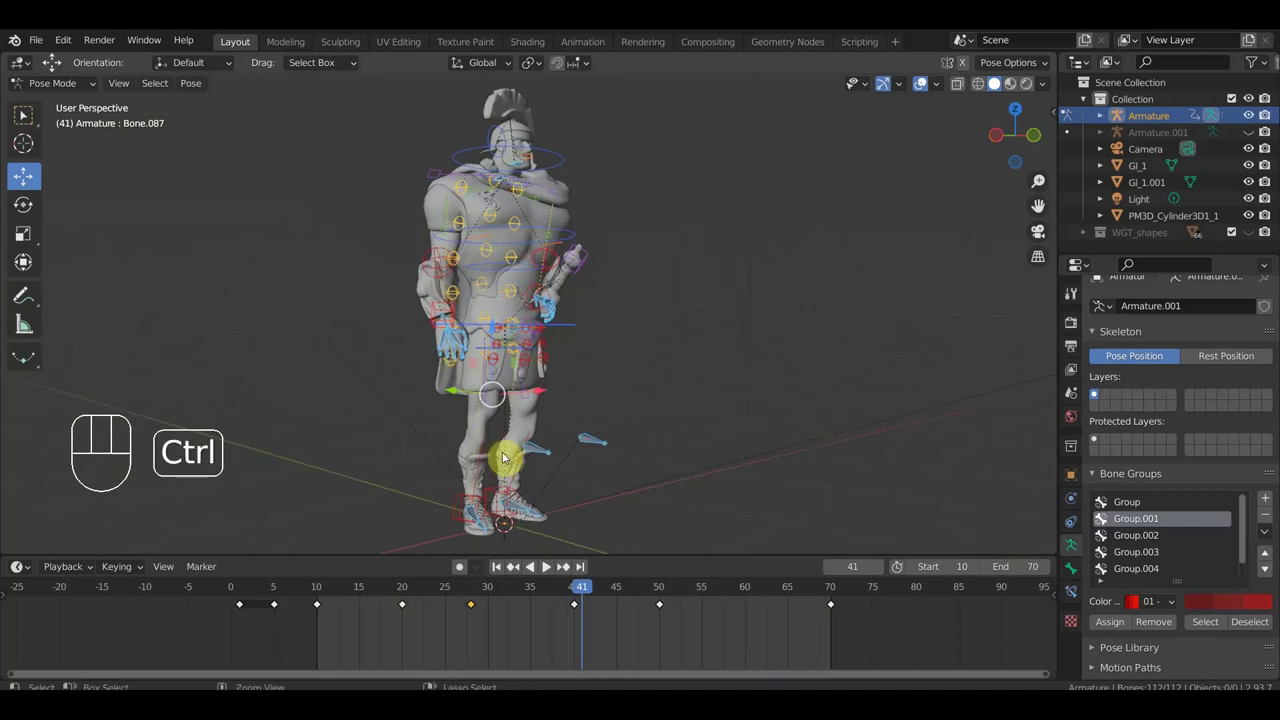
key("ctrl+z")
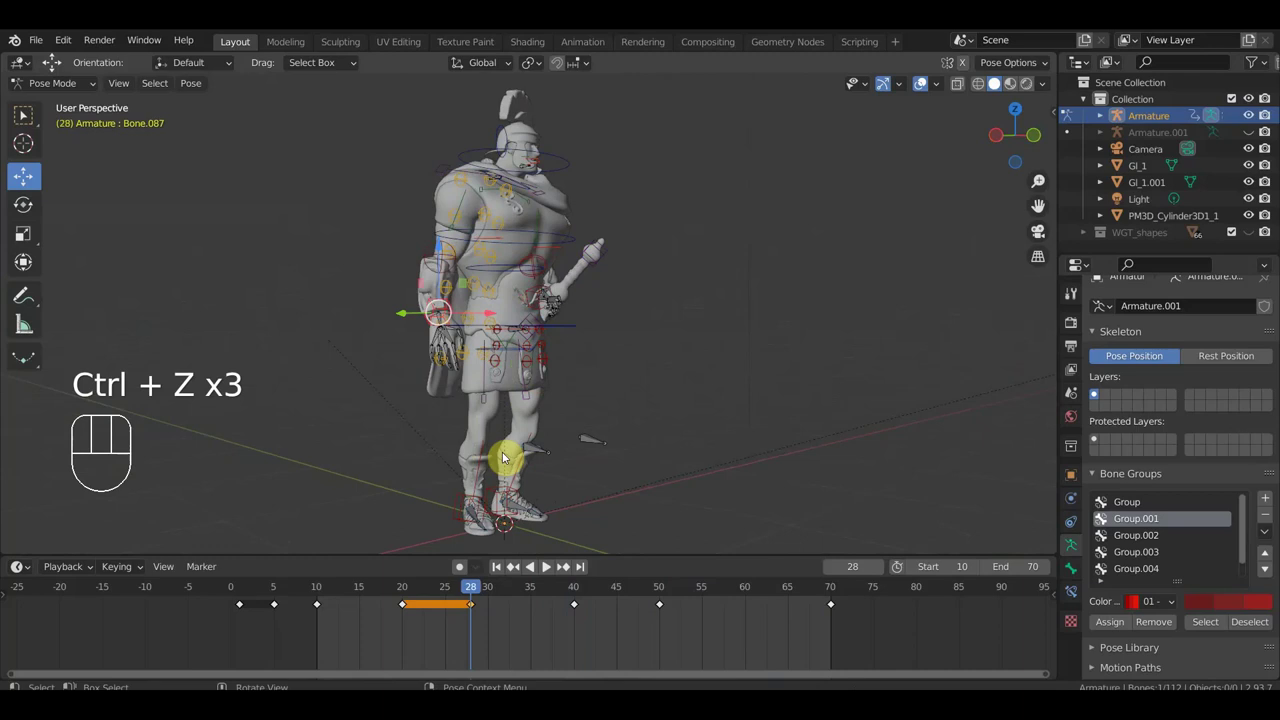
key("a")
key("i")
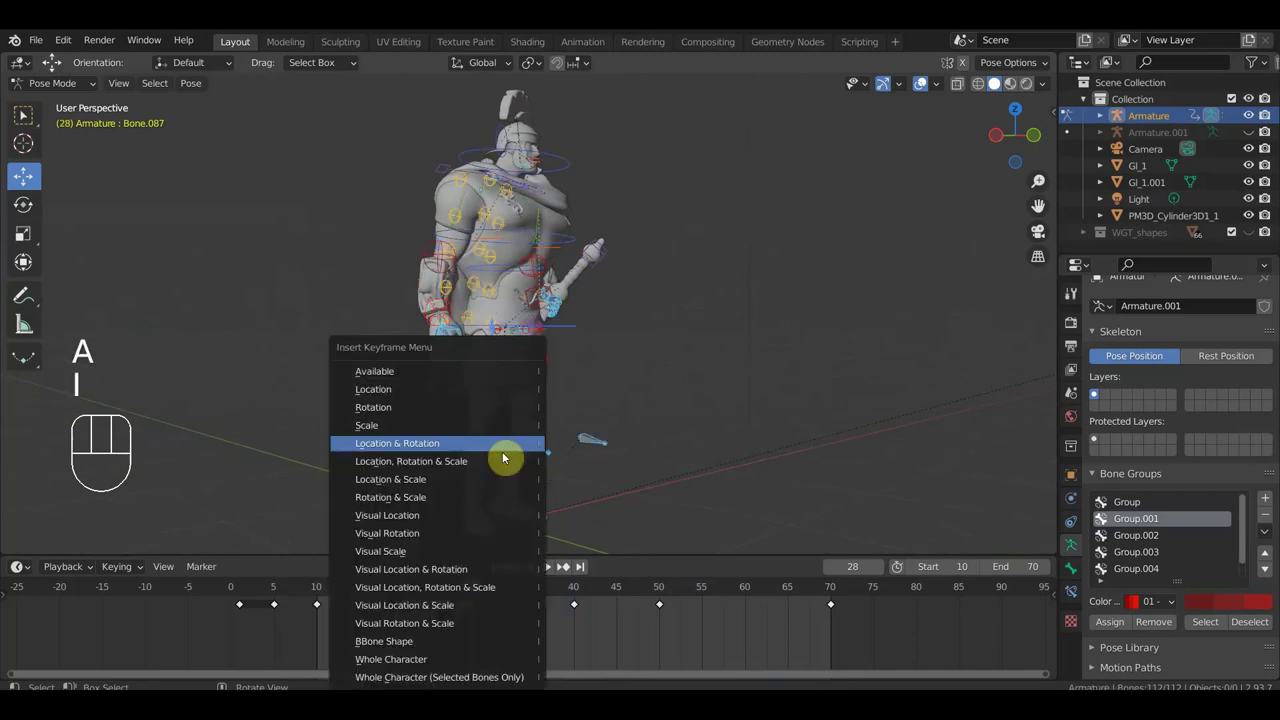
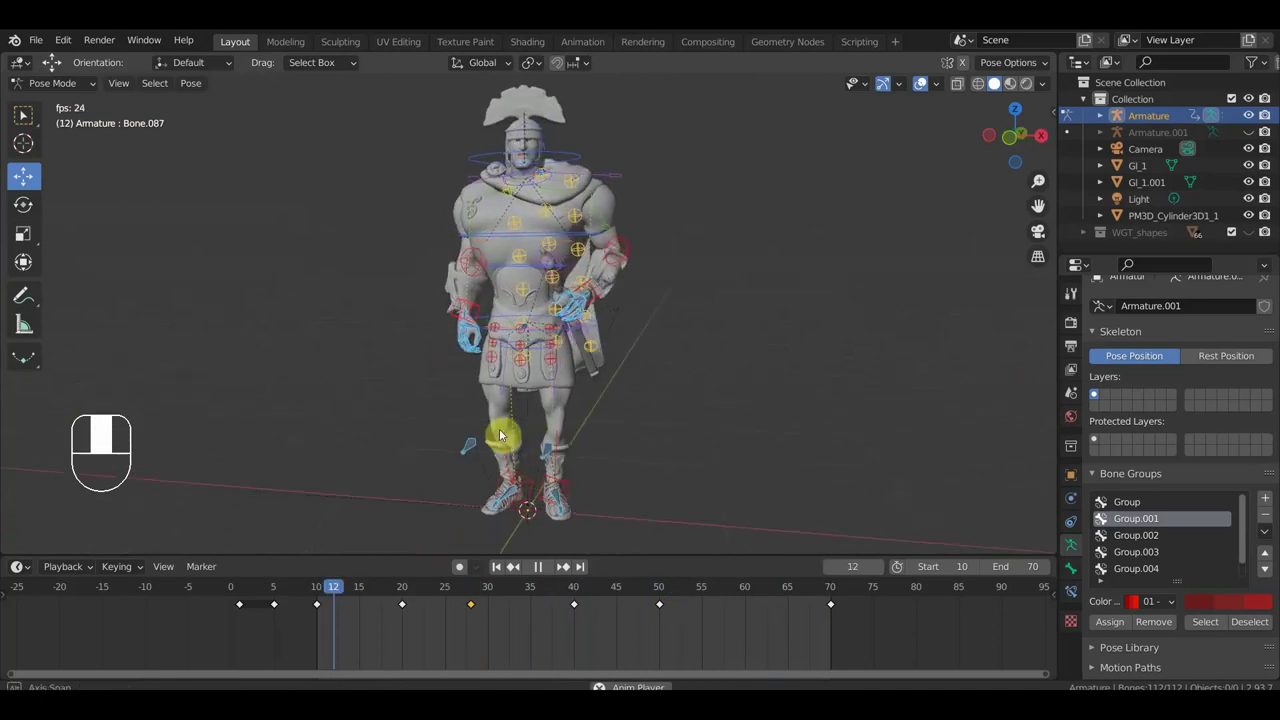
key("space")
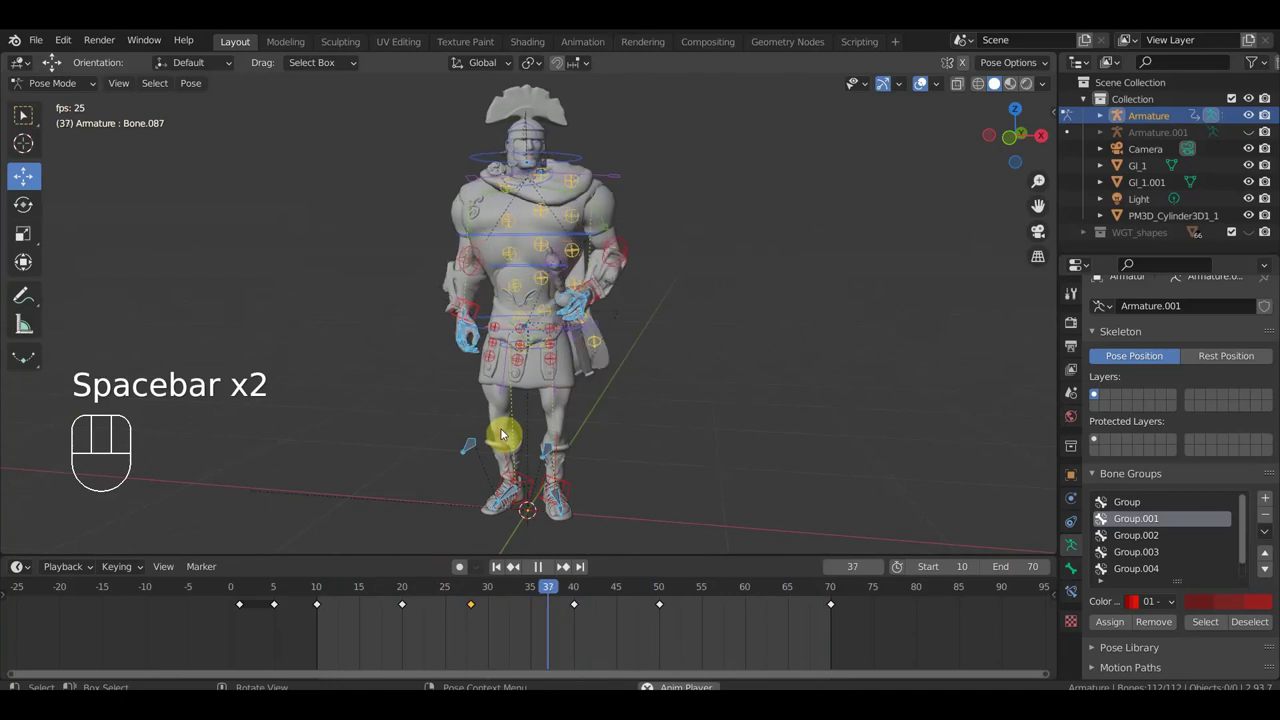
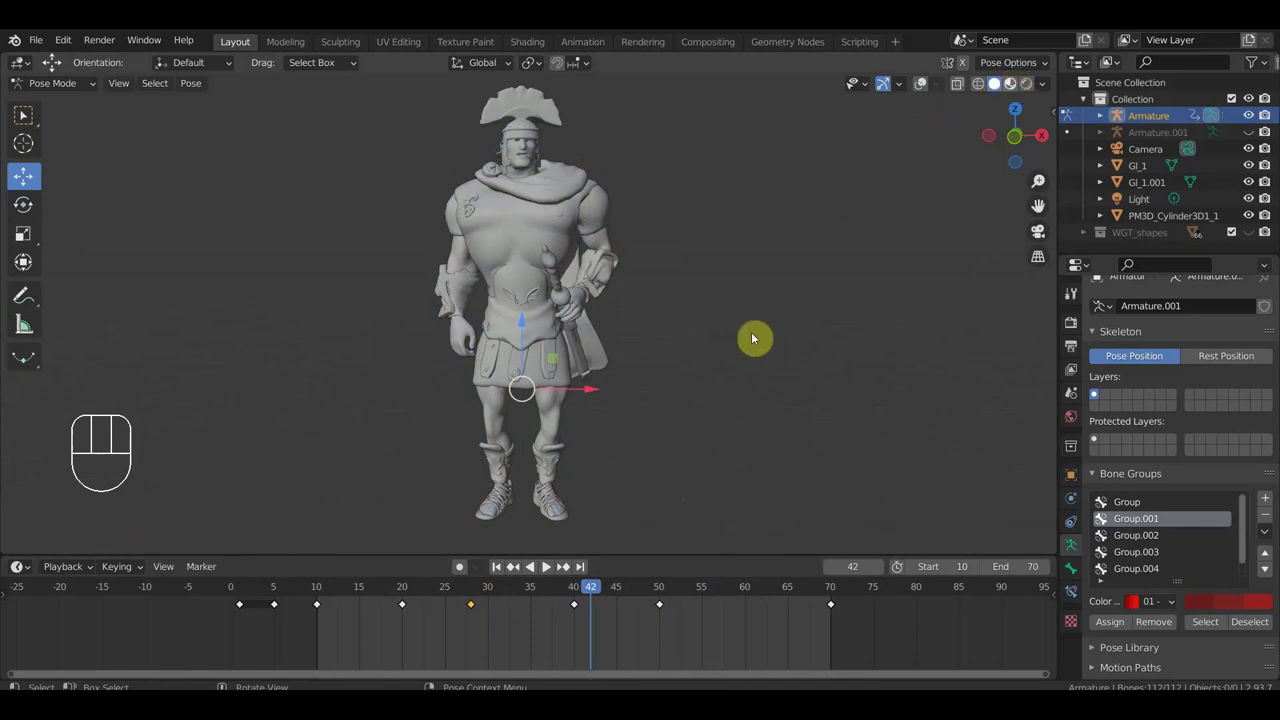
Step: Show the soldier in textured Material Preview shading and play the animation in full colour
left_click_drag(955, 145, 816, 253)
key("KP_1")
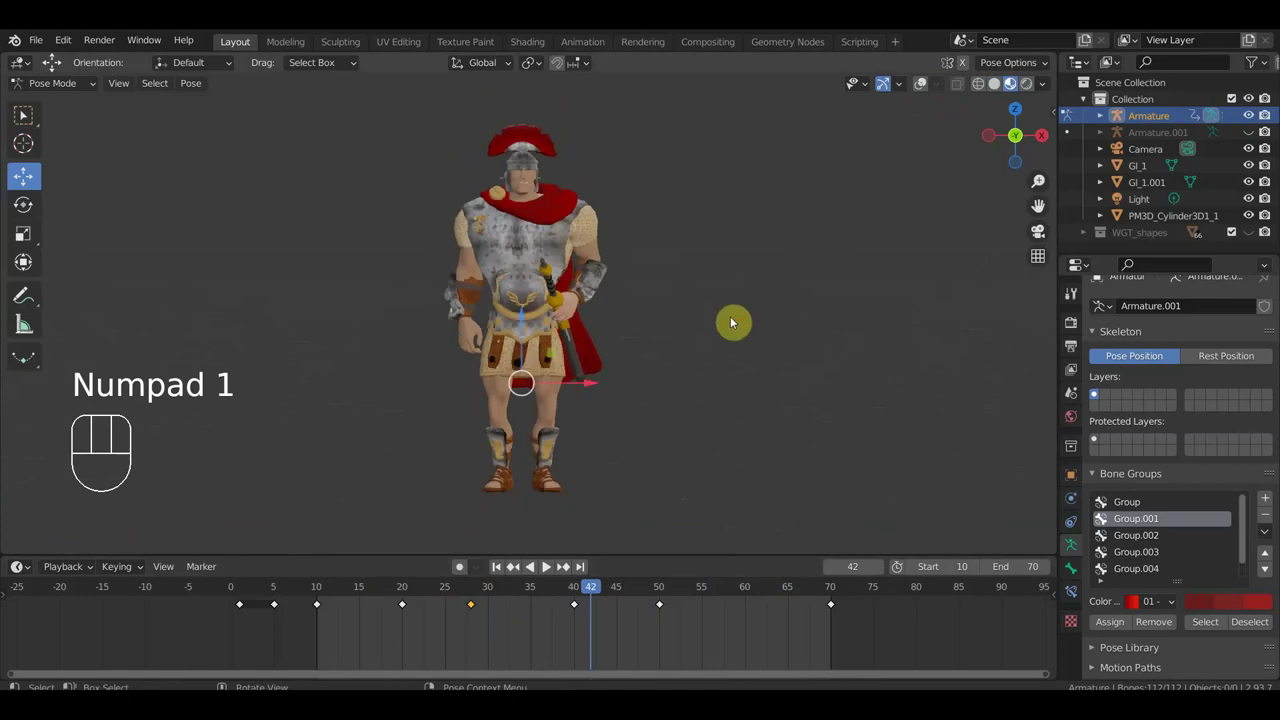
key("space")
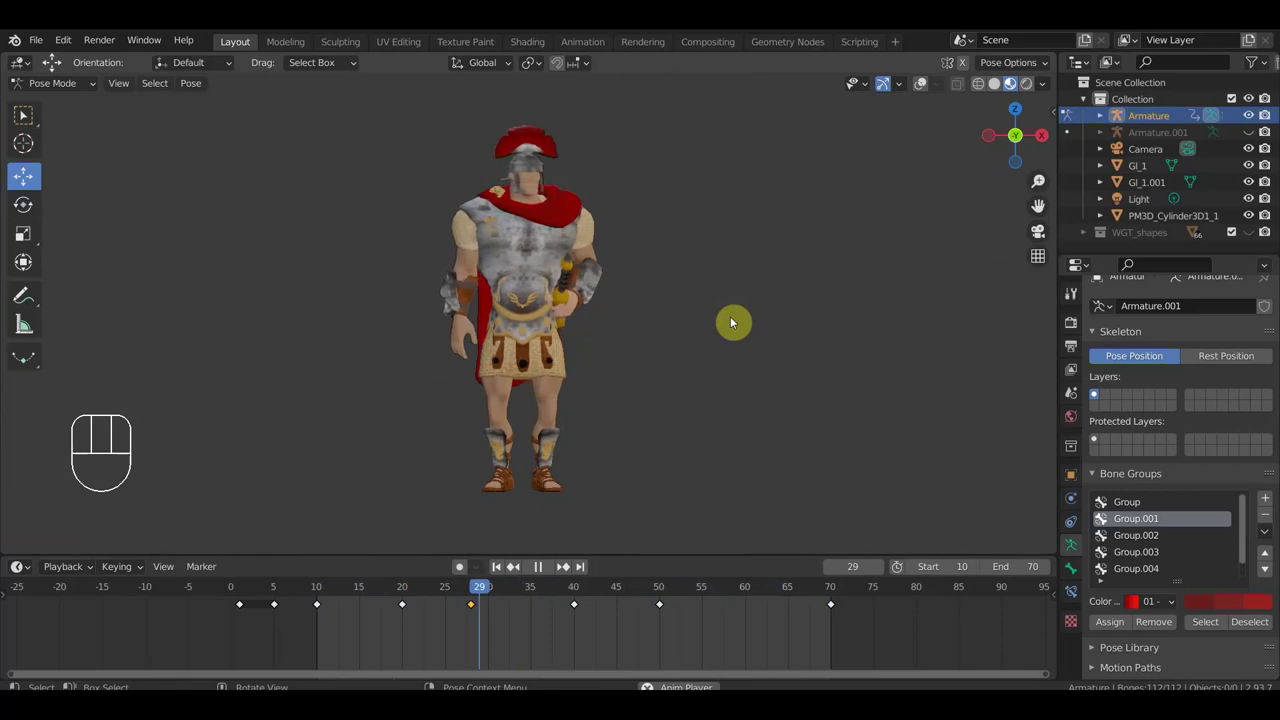
key("space")
Step: Hide the bone overlays and review the playing animation orbiting from the side round to the back
left_click(477, 593)
left_click_drag(583, 448, 723, 427)
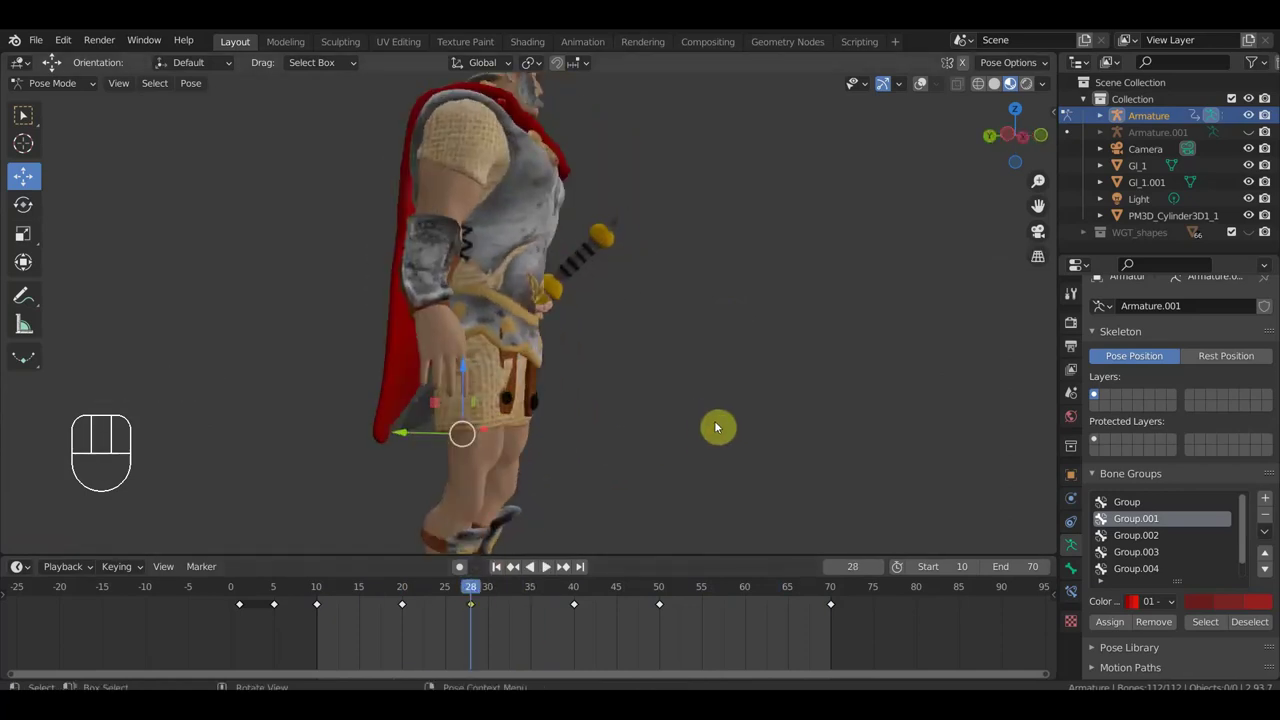
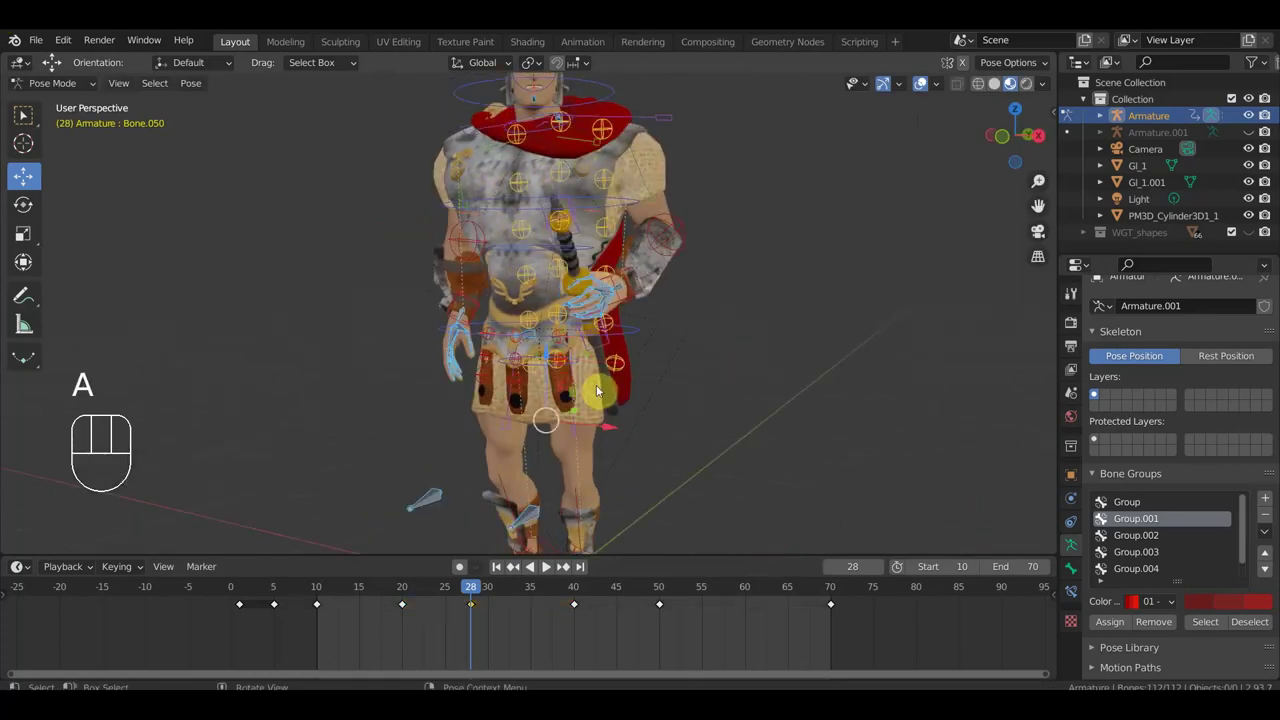
key("i")
key("space")
left_click_drag(678, 445, 559, 315)
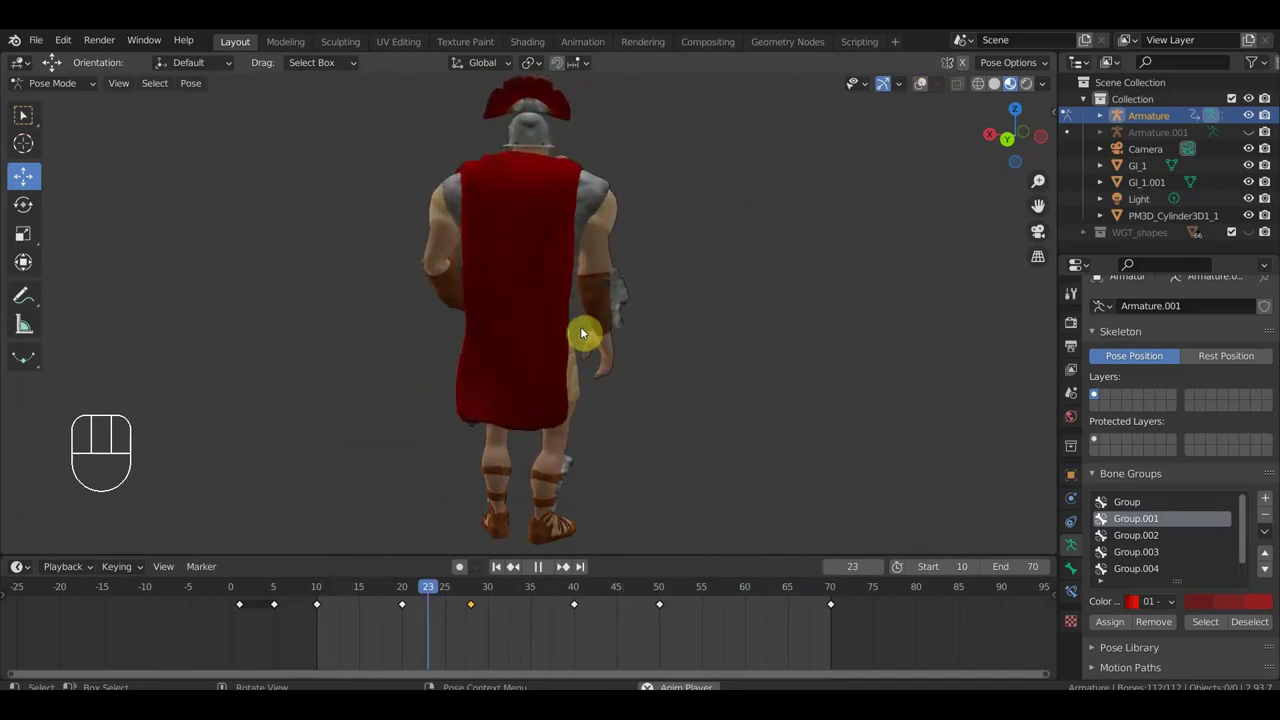
key("space")
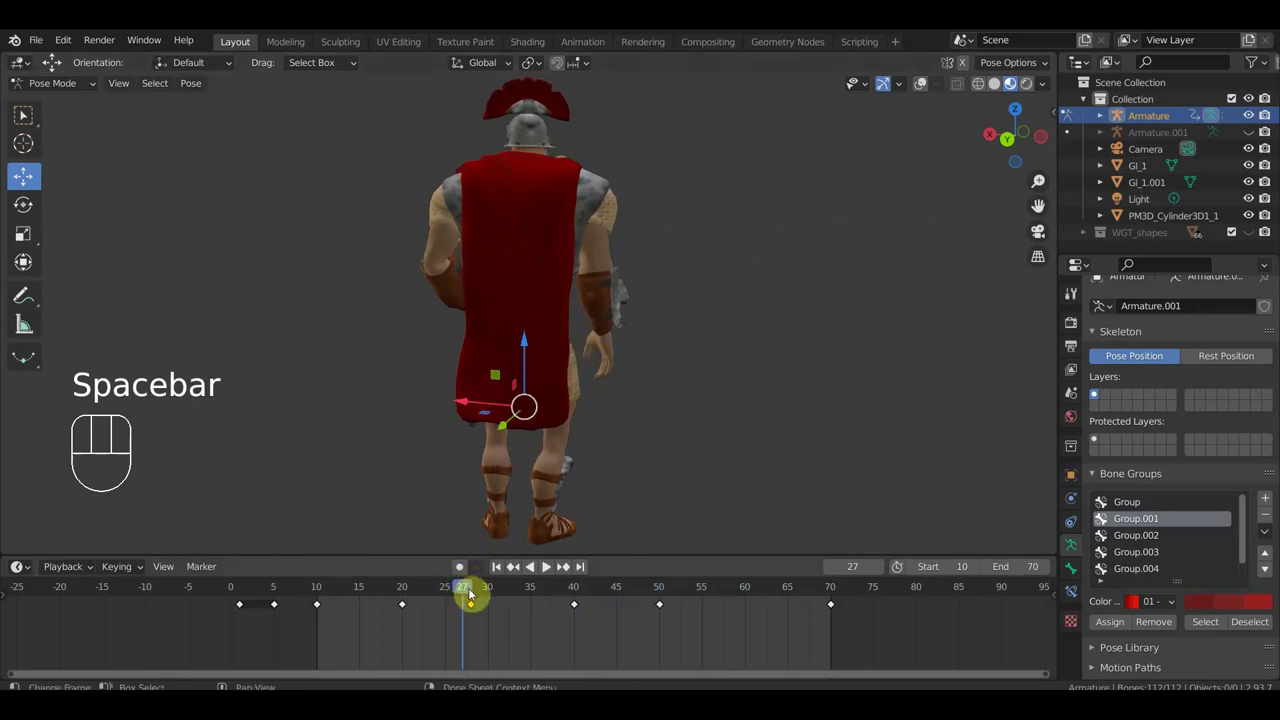
Step: At frame 20, show the bone overlays again and rotate and keyframe the upper cape bone
left_click(476, 593)
left_click(408, 593)
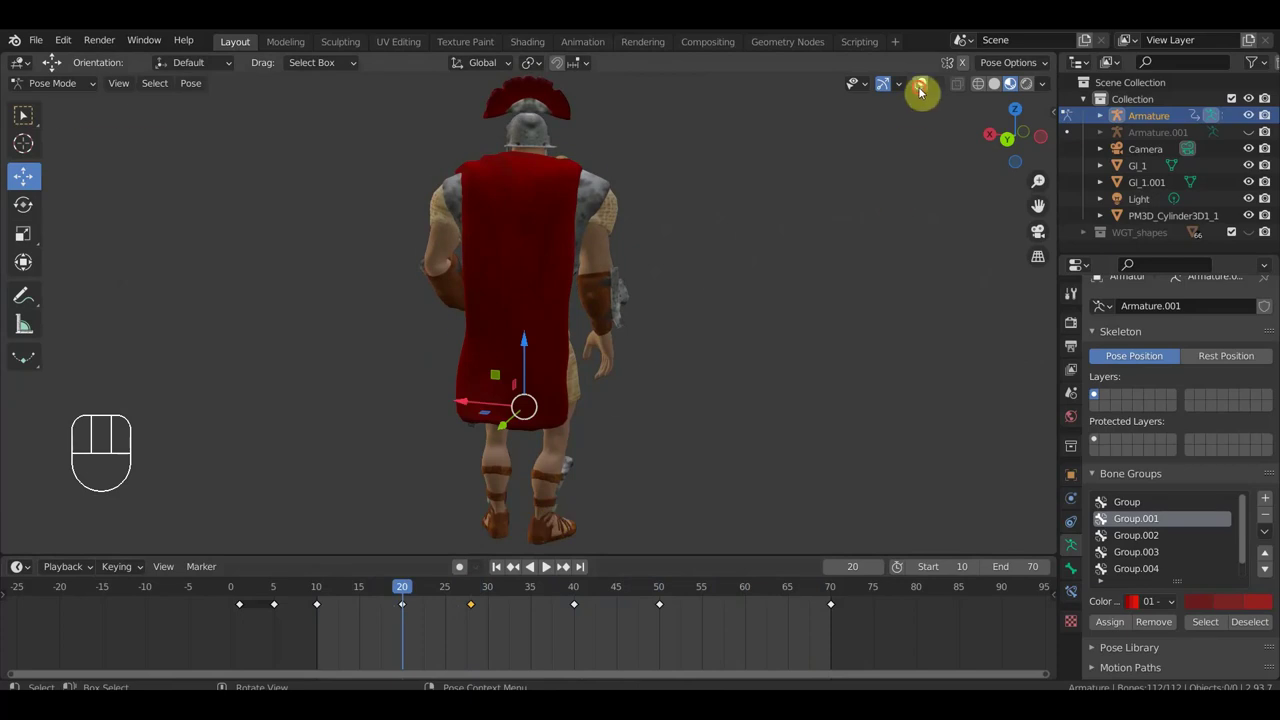
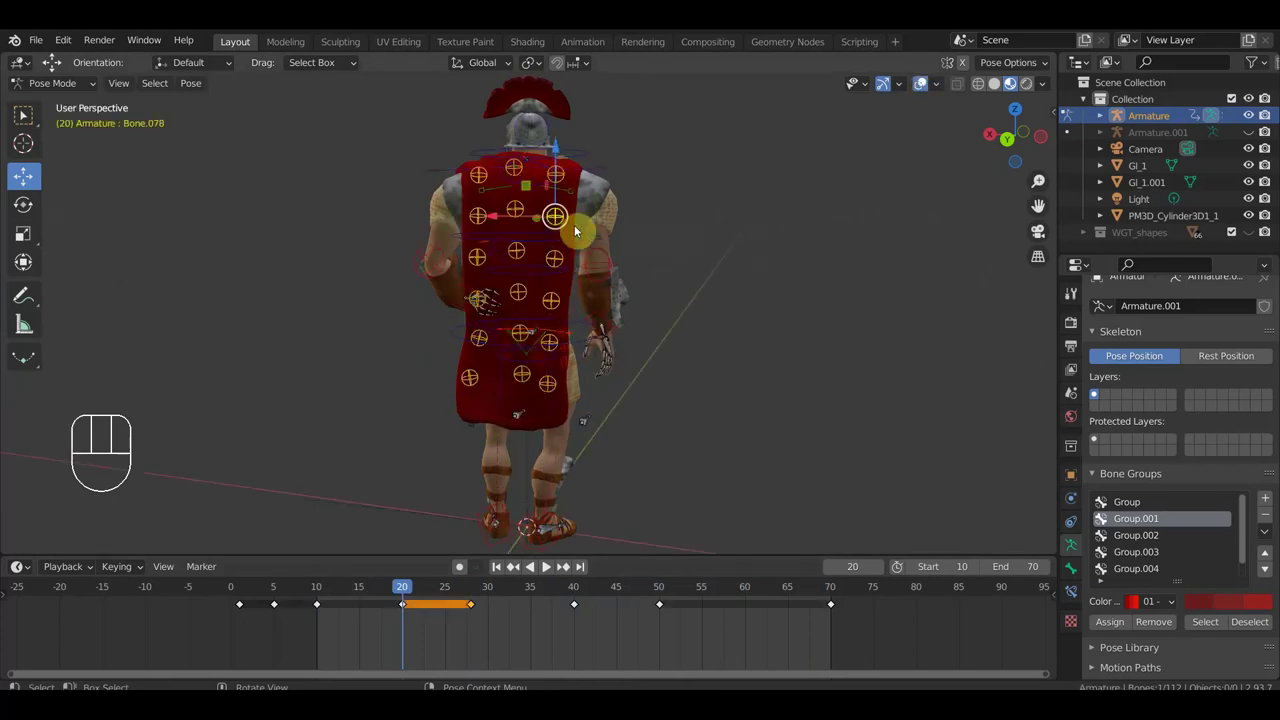
key("r")
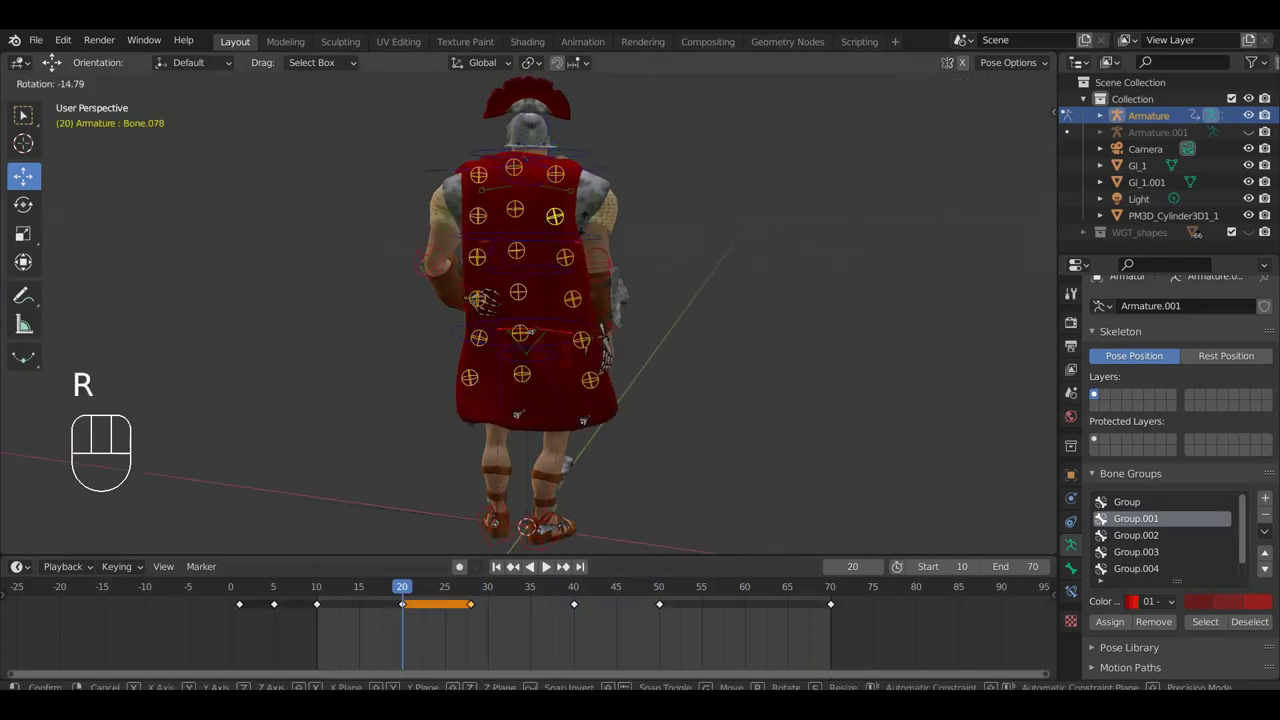
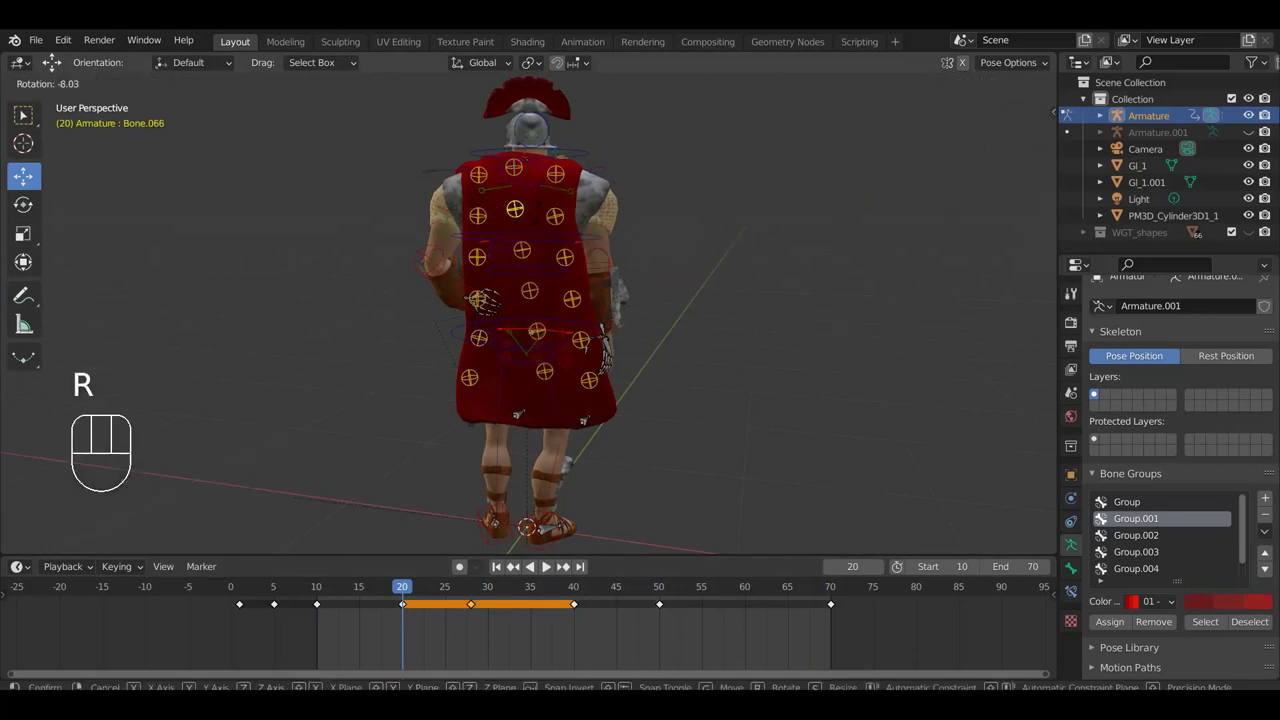
left_click(539, 216)
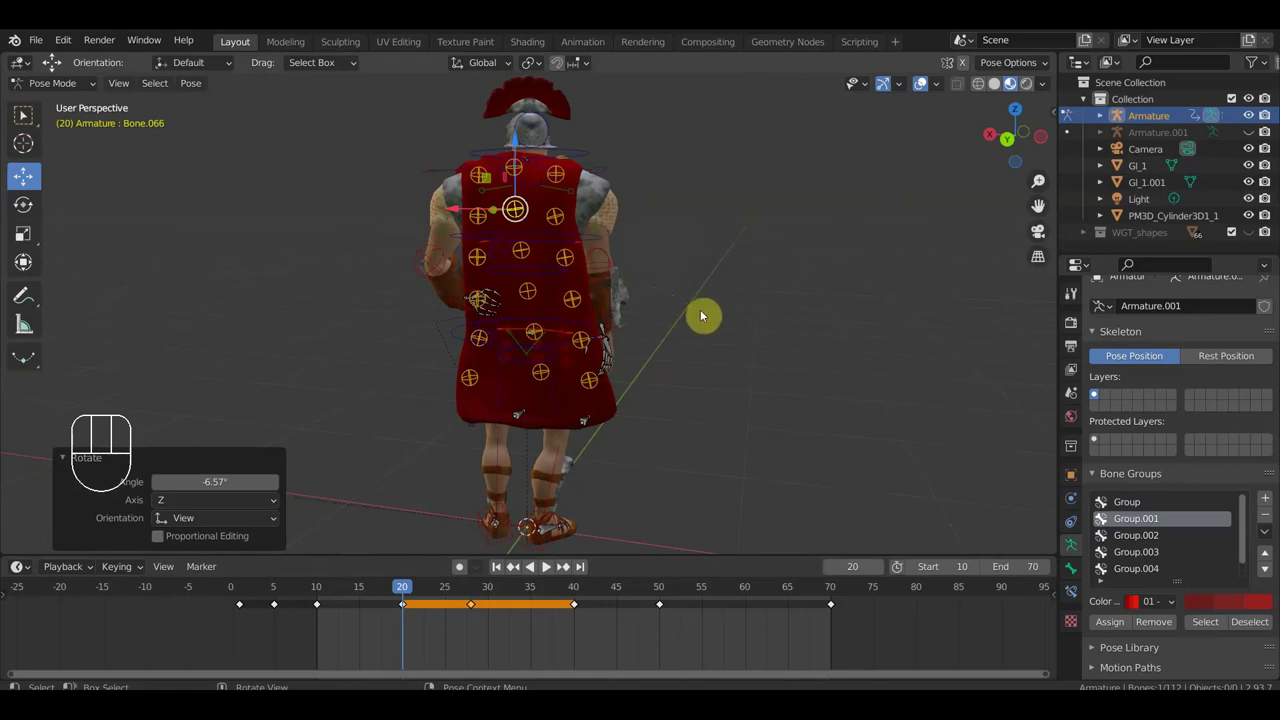
key("i")
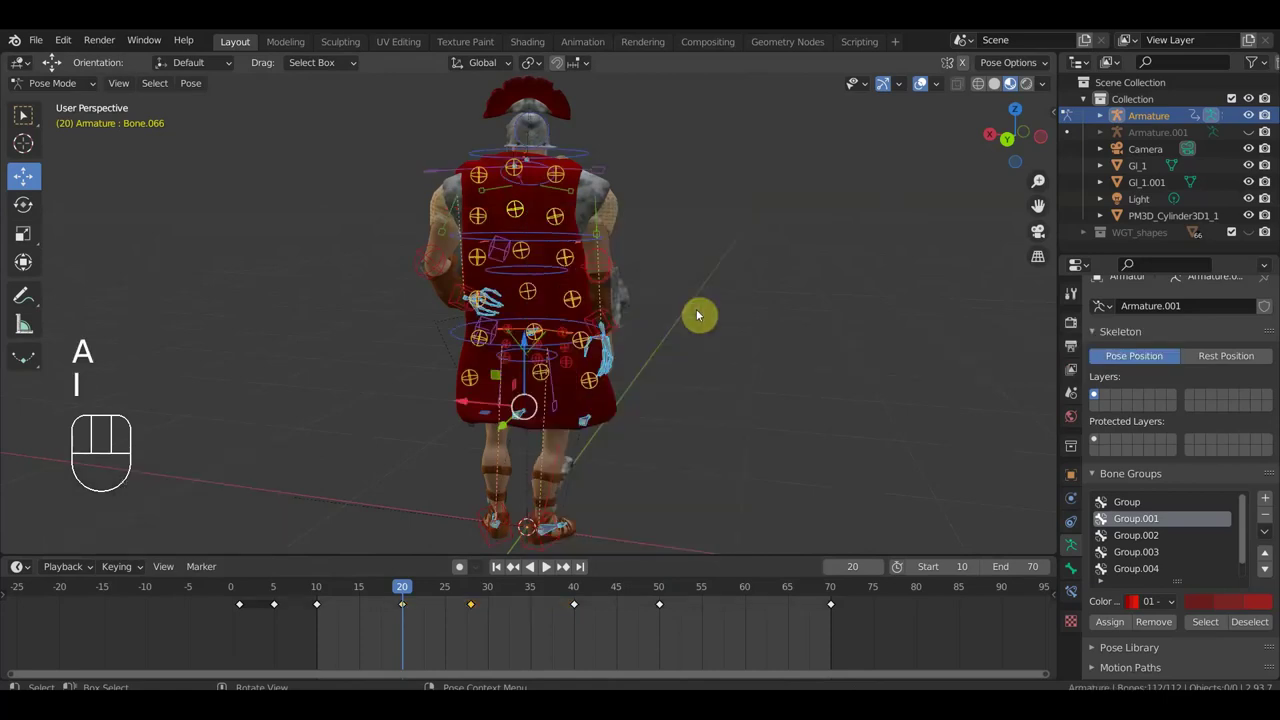
Step: Play back the cape motion from behind, then visit frame 28 and scrub back to the early frames
left_click_drag(668, 330, 536, 335)
key("space")
left_click_drag(579, 341, 752, 329)
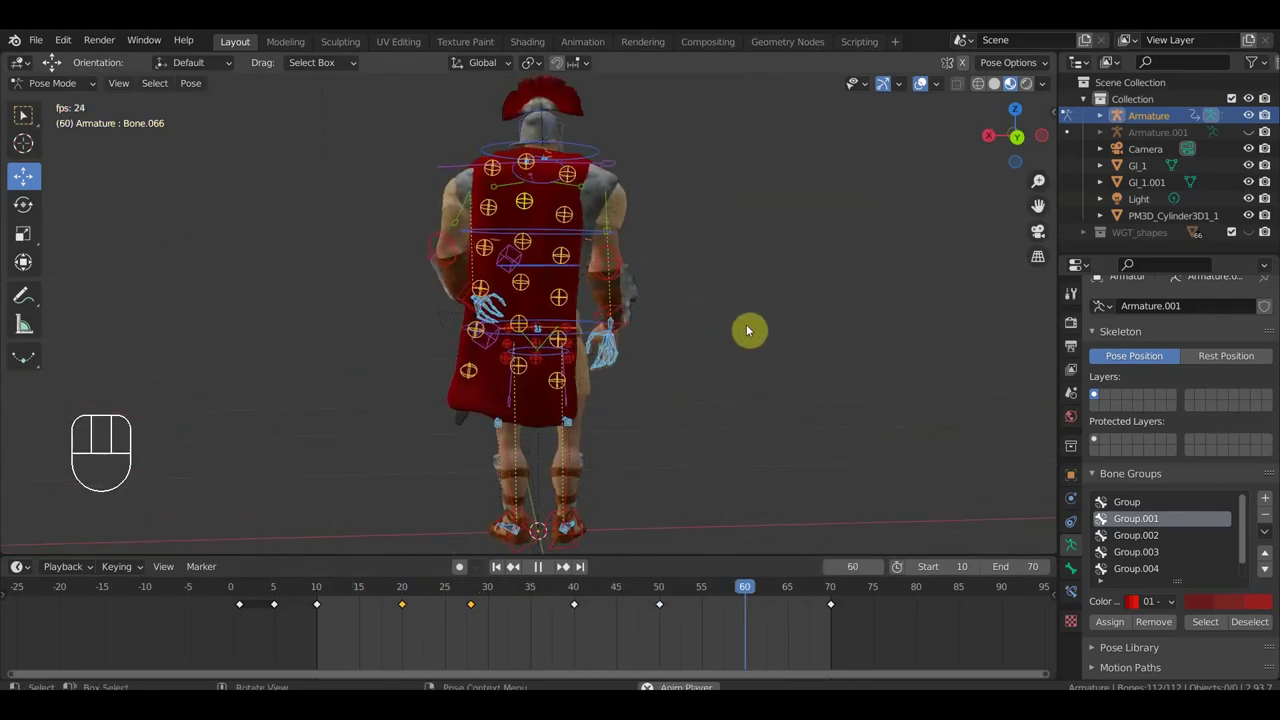
key("space")
left_click(479, 595)
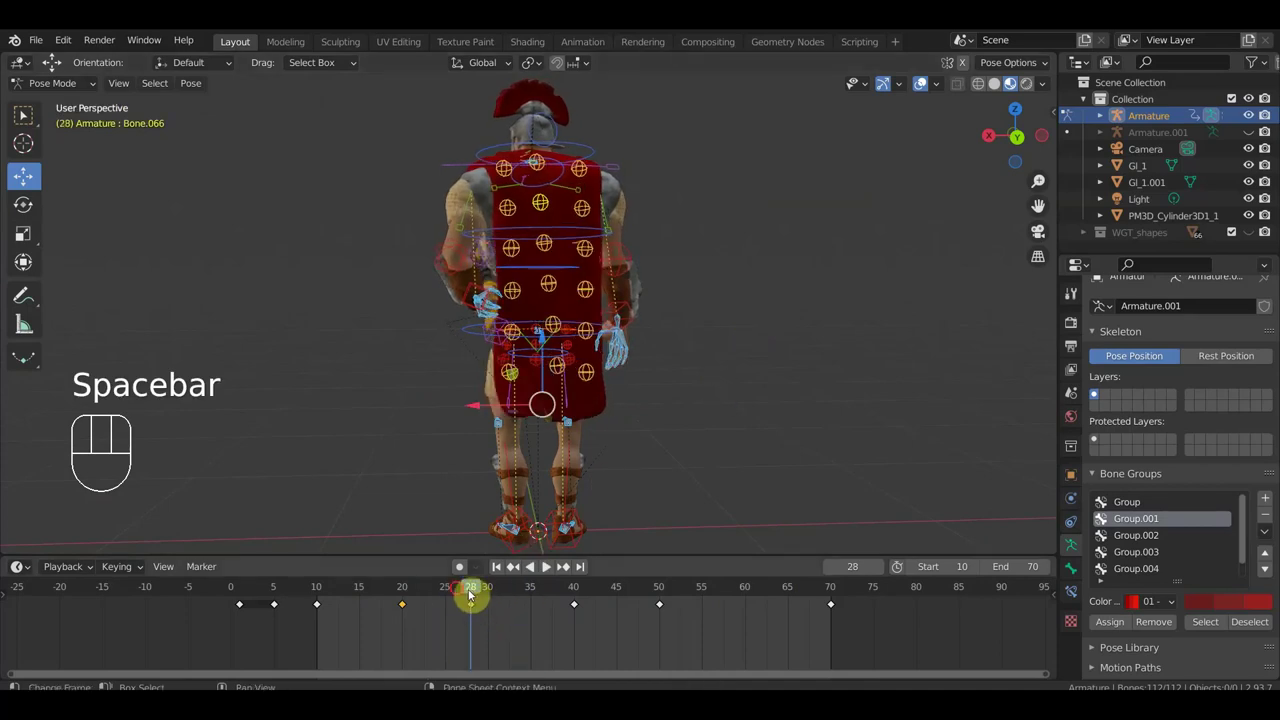
left_click_drag(449, 592, 348, 604)
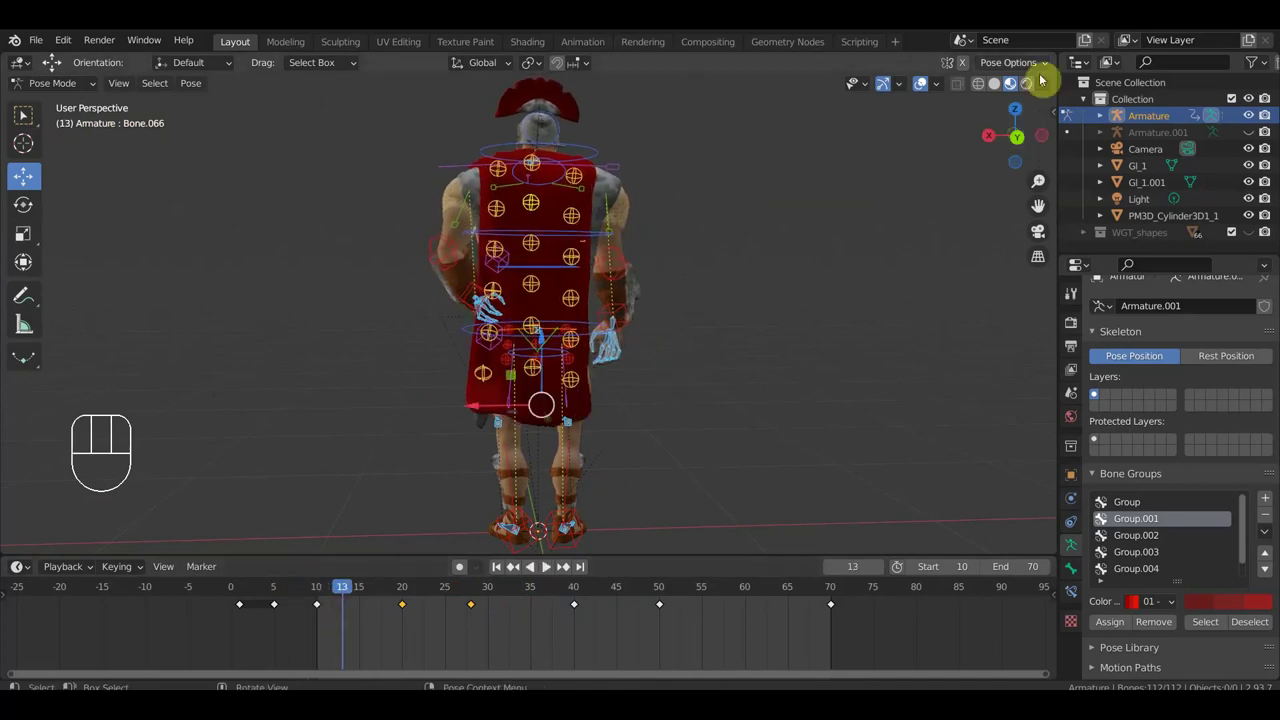
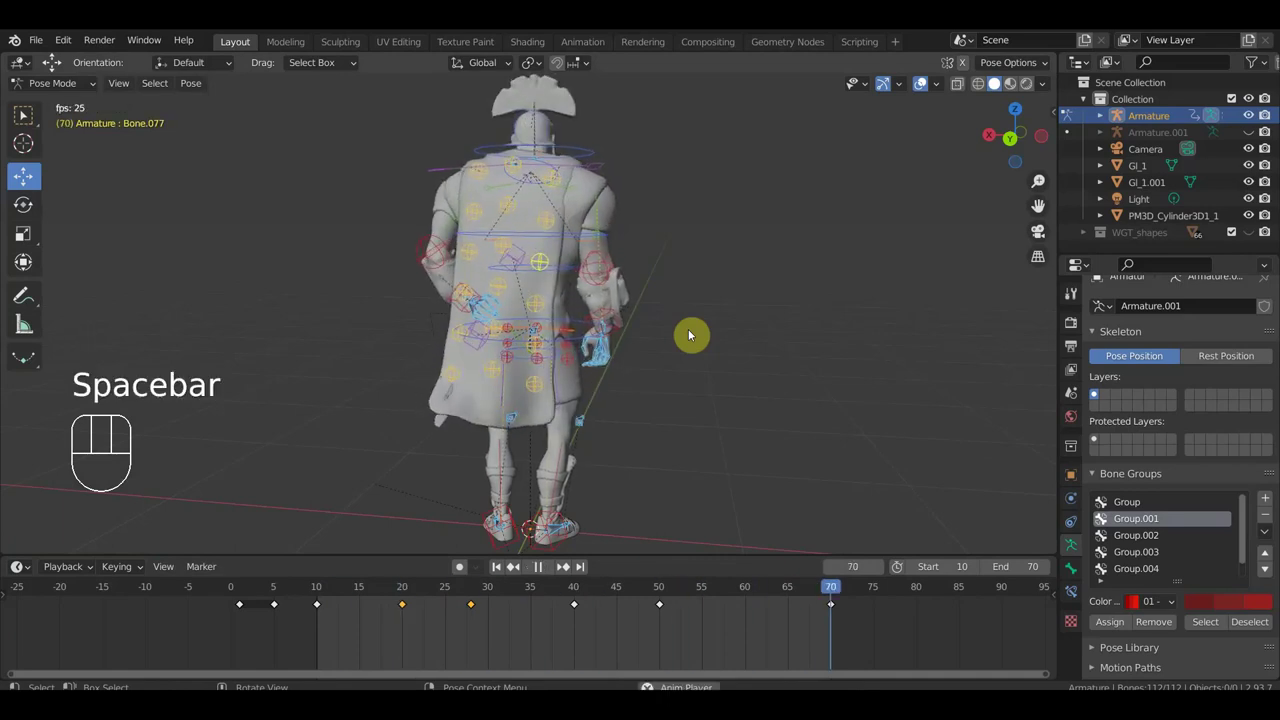
Step: Play the sword-drawing animation through and halt it at frame 28
key("space")
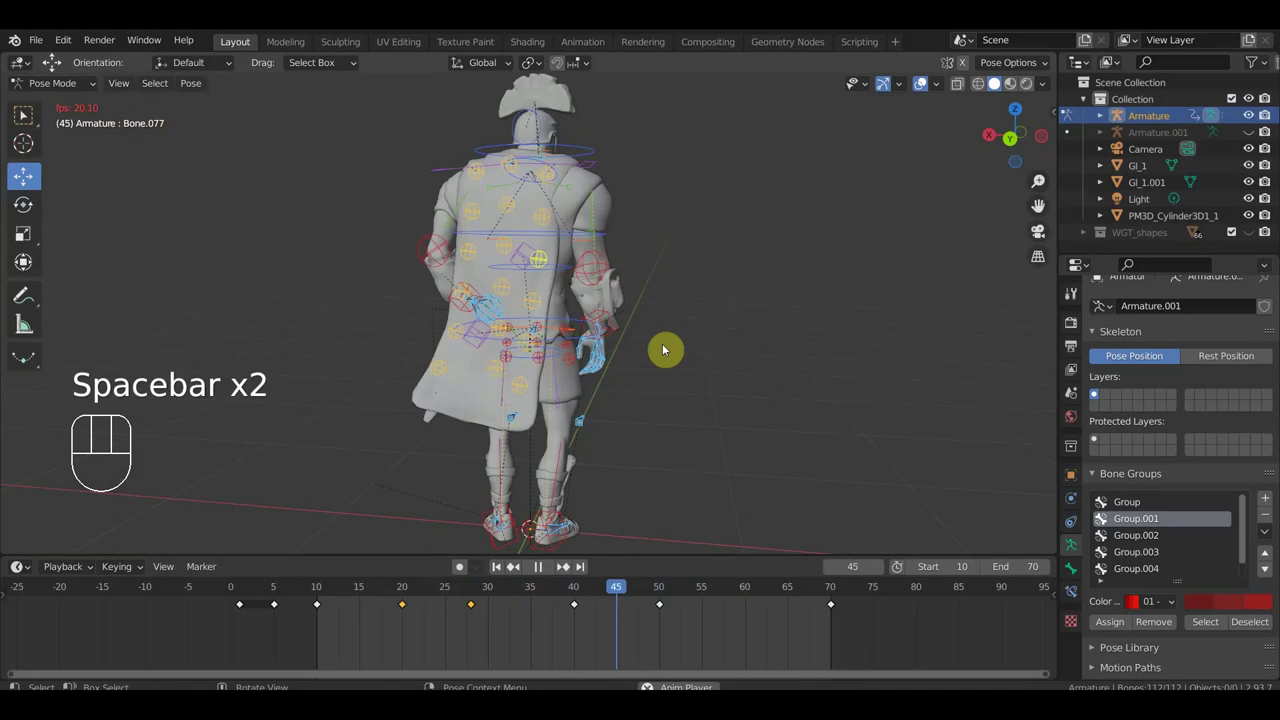
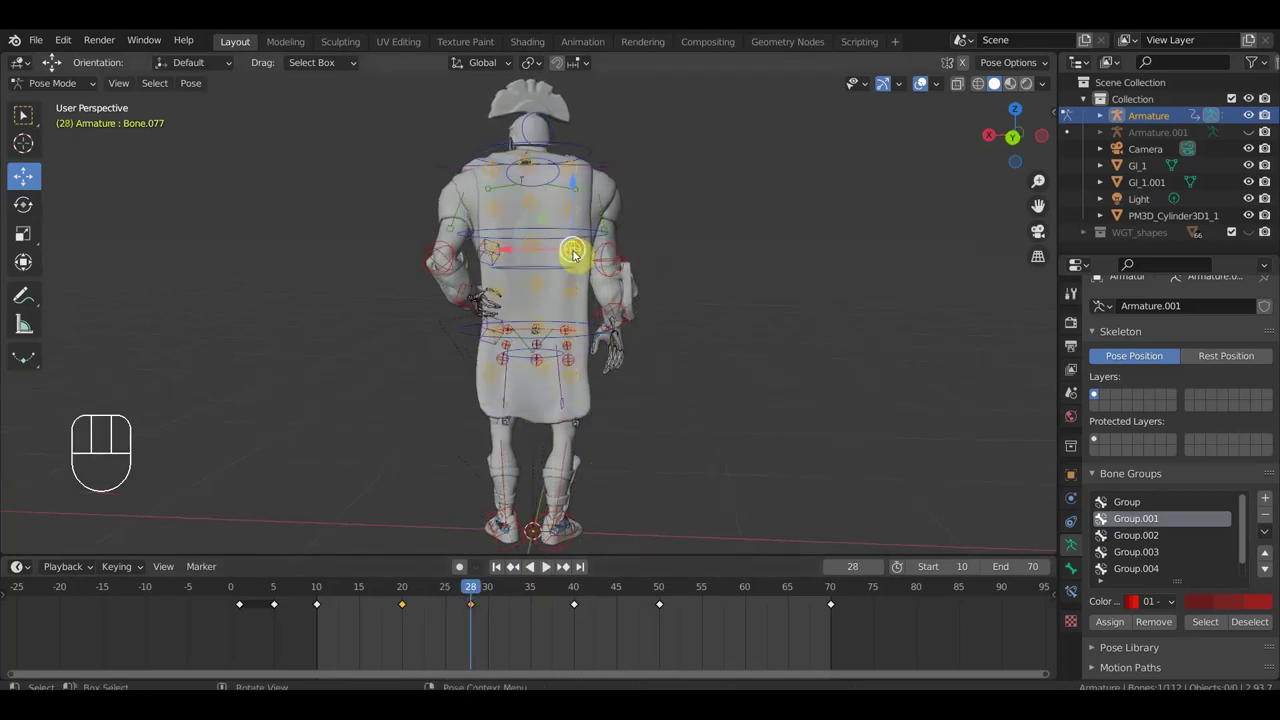
Step: Twist the torso bone slightly at frames 28 and 70, keyframe it, and replay the result
key("r")
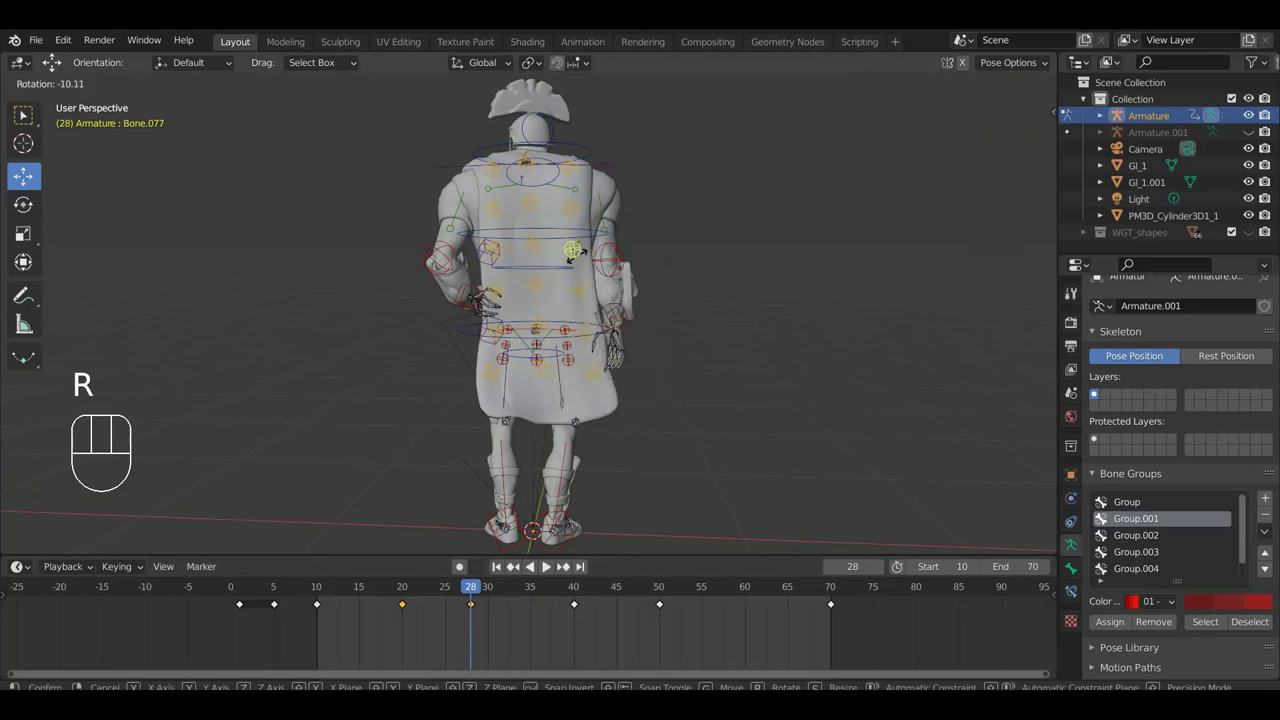
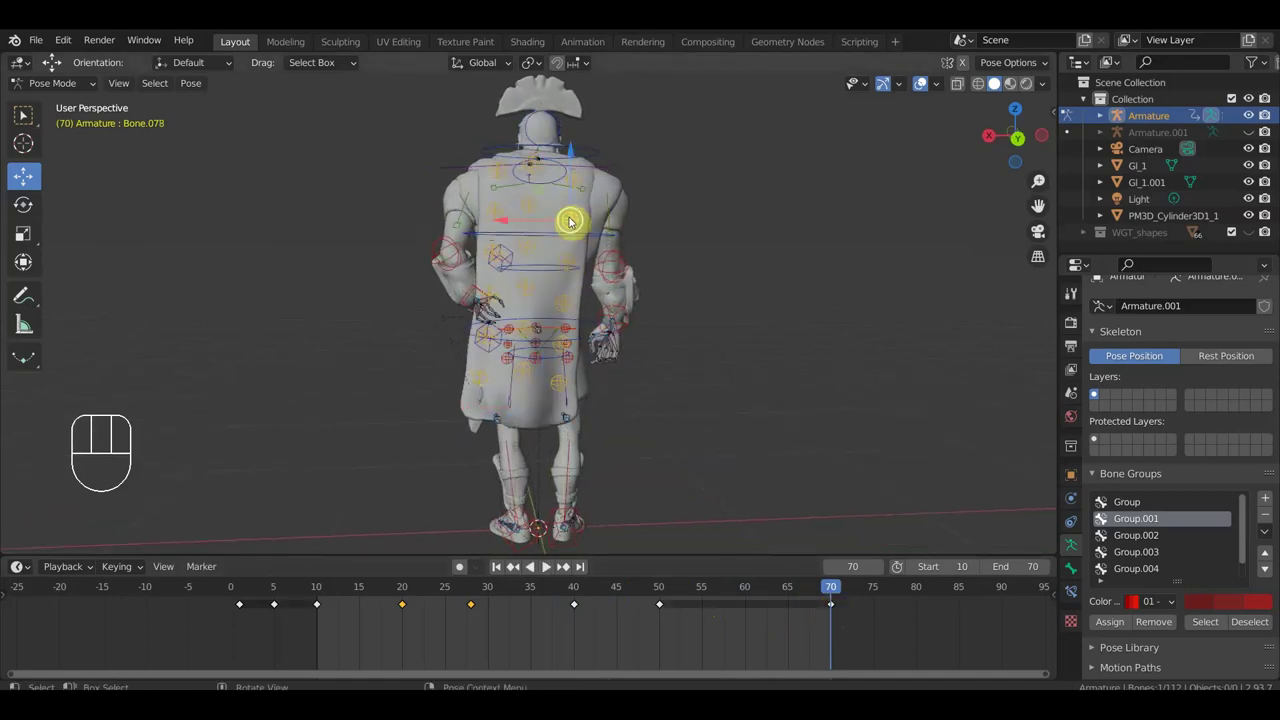
key("r")
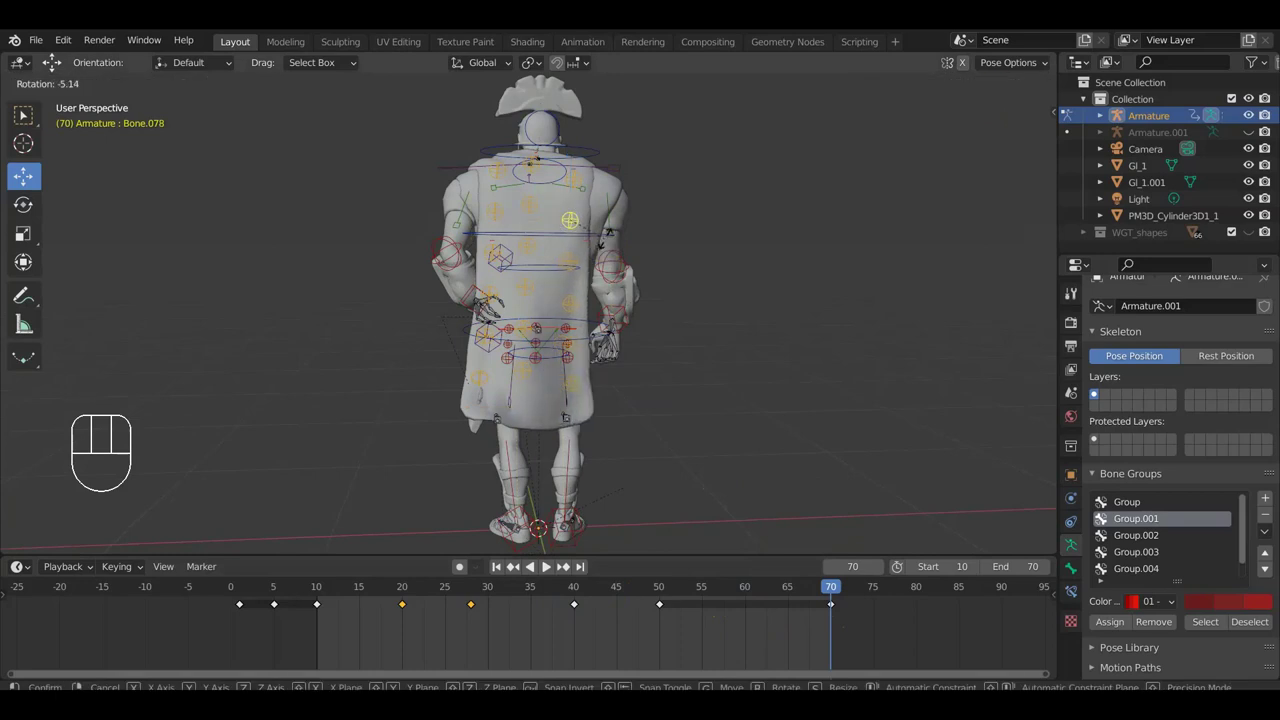
left_click(611, 242)
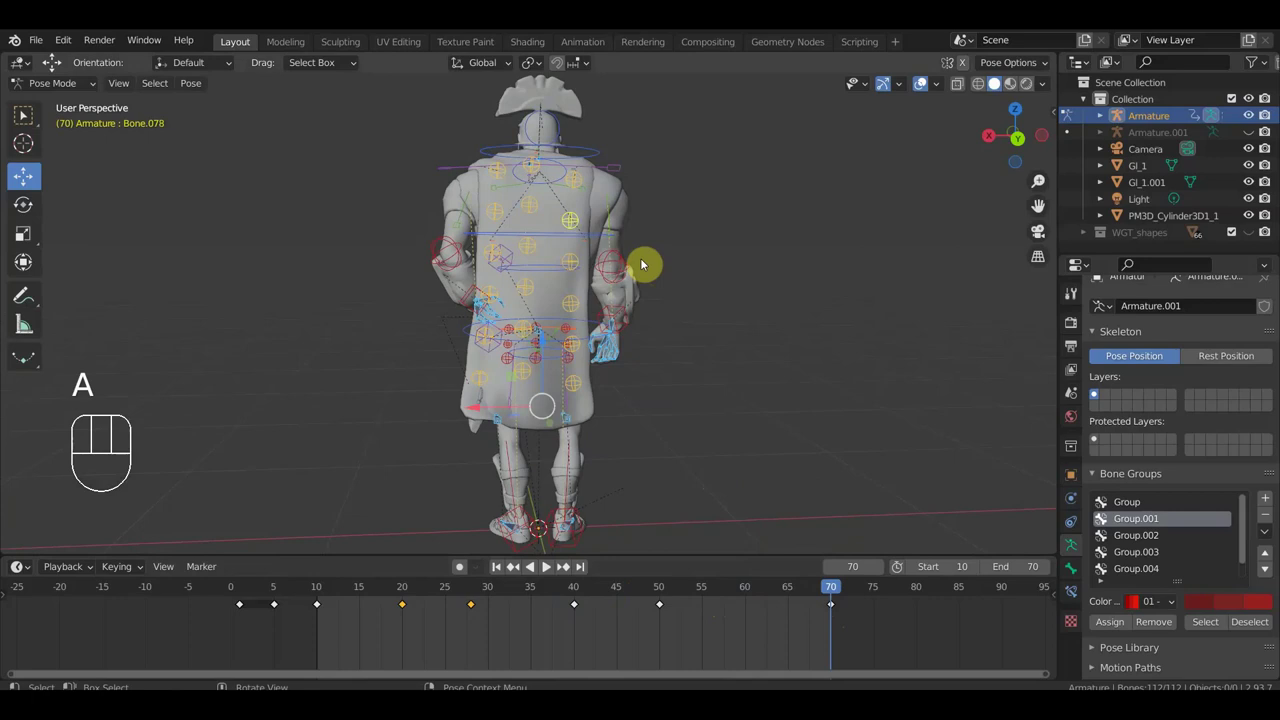
key("i")
key("space")
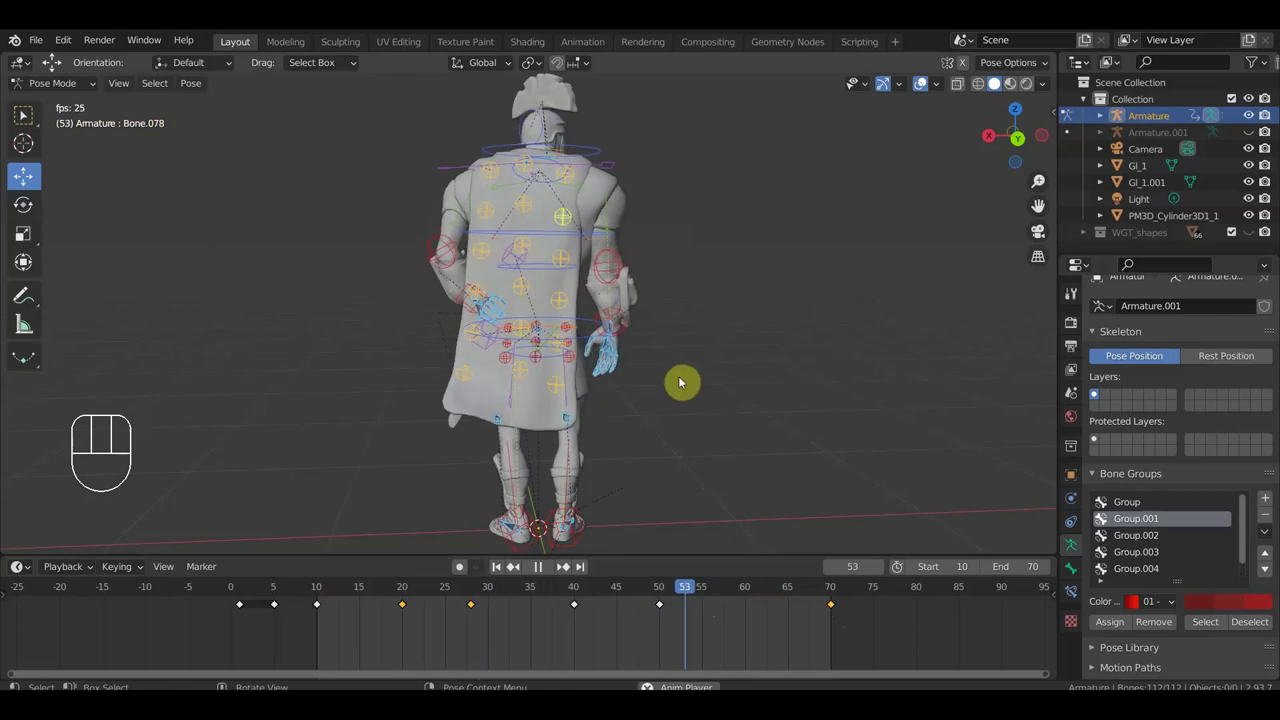
key("space")
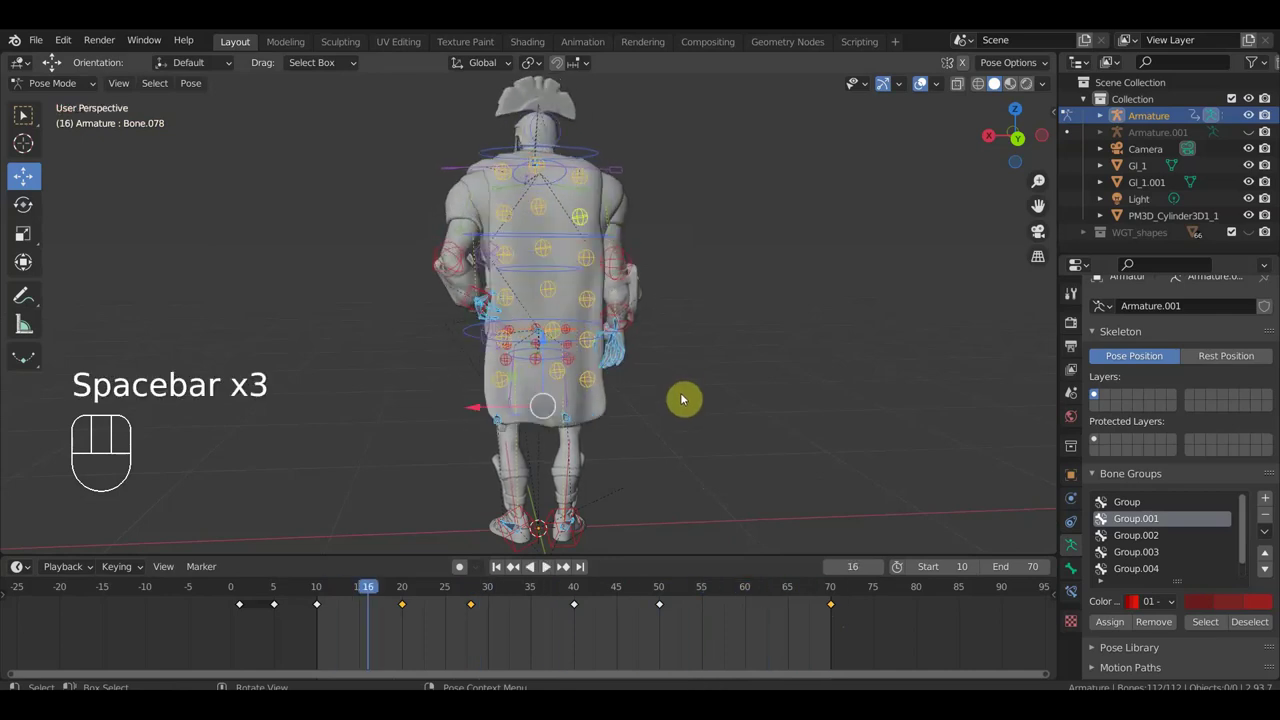
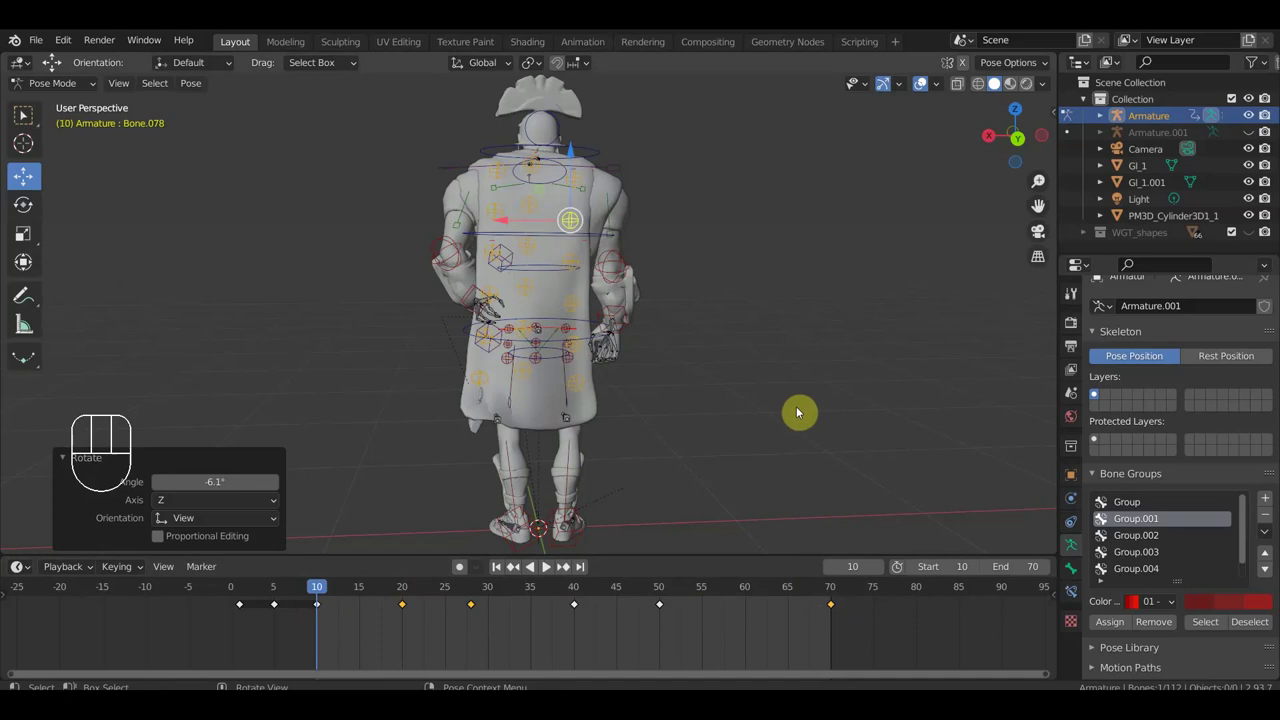
Step: Key the torso bone's location and rotation at frame 10 and replay from the front orthographic view
key("i")
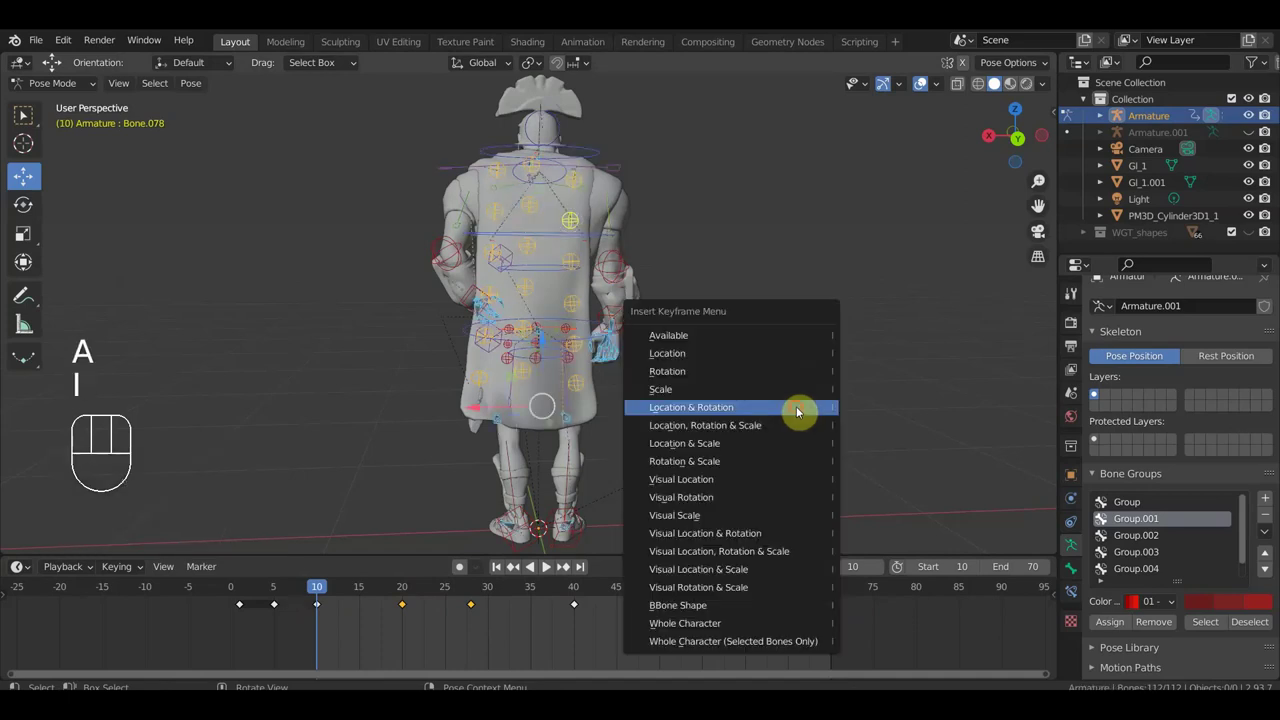
key("space")
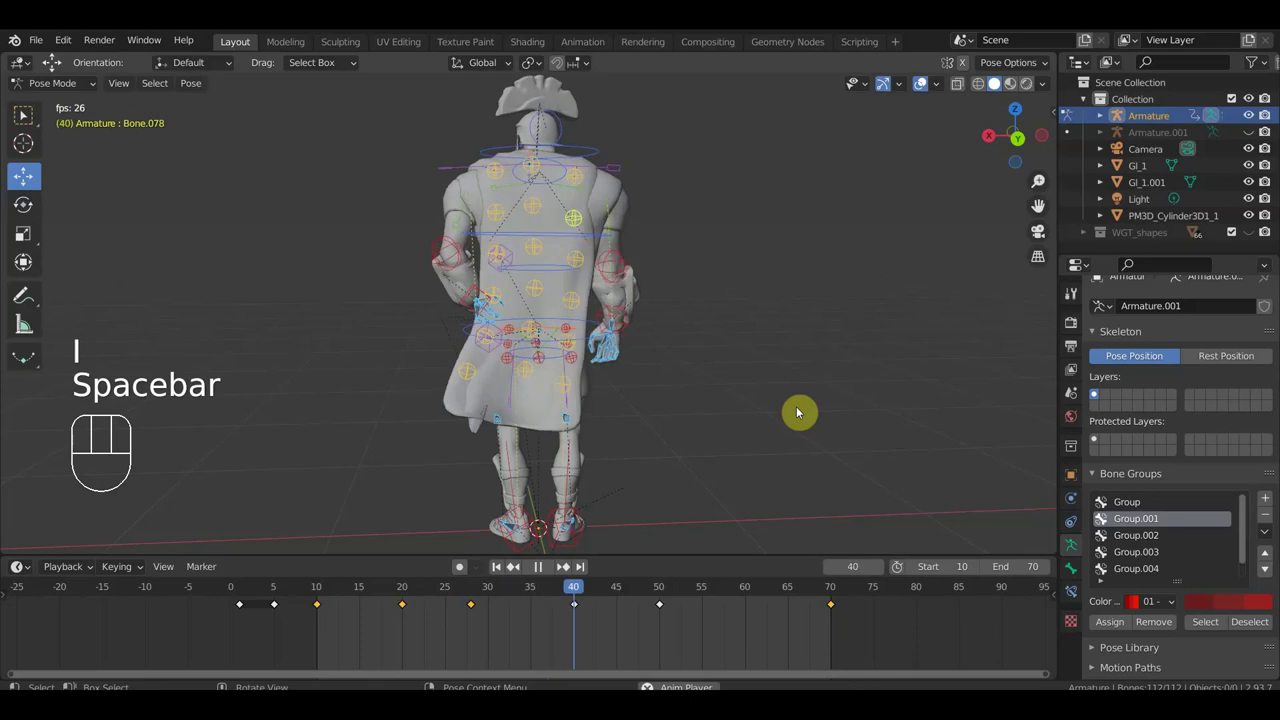
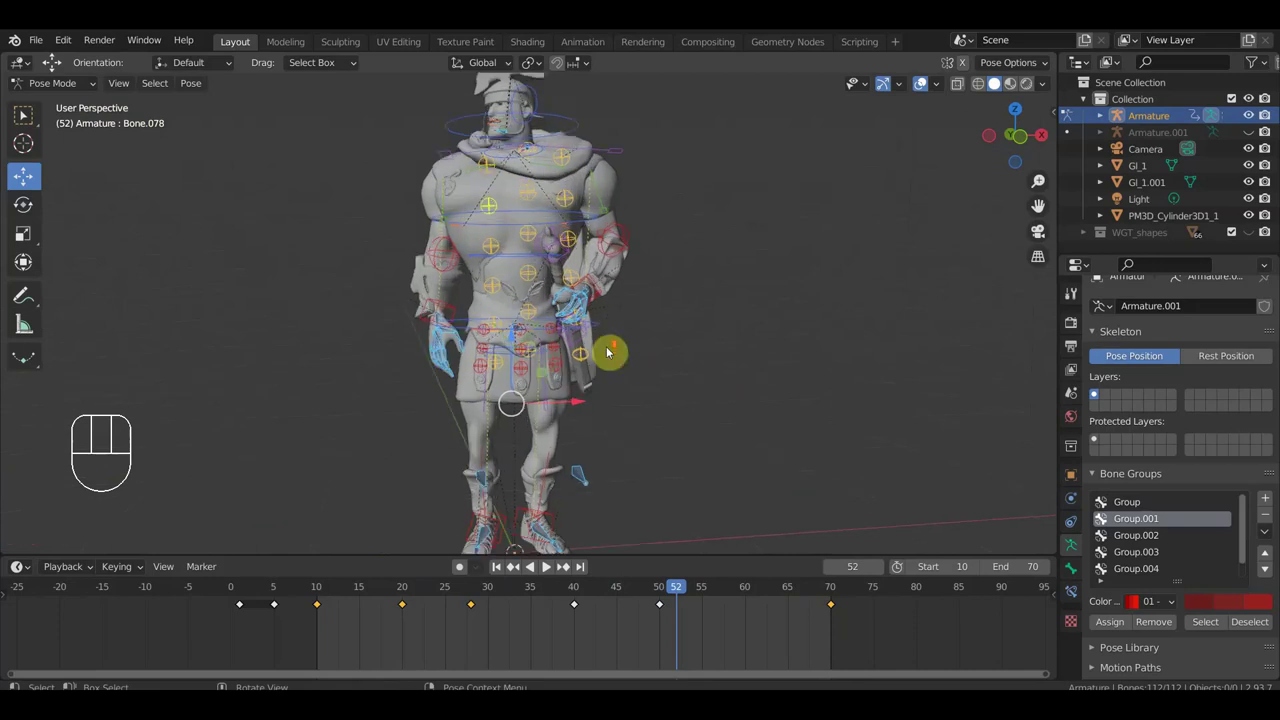
key("KP_1")
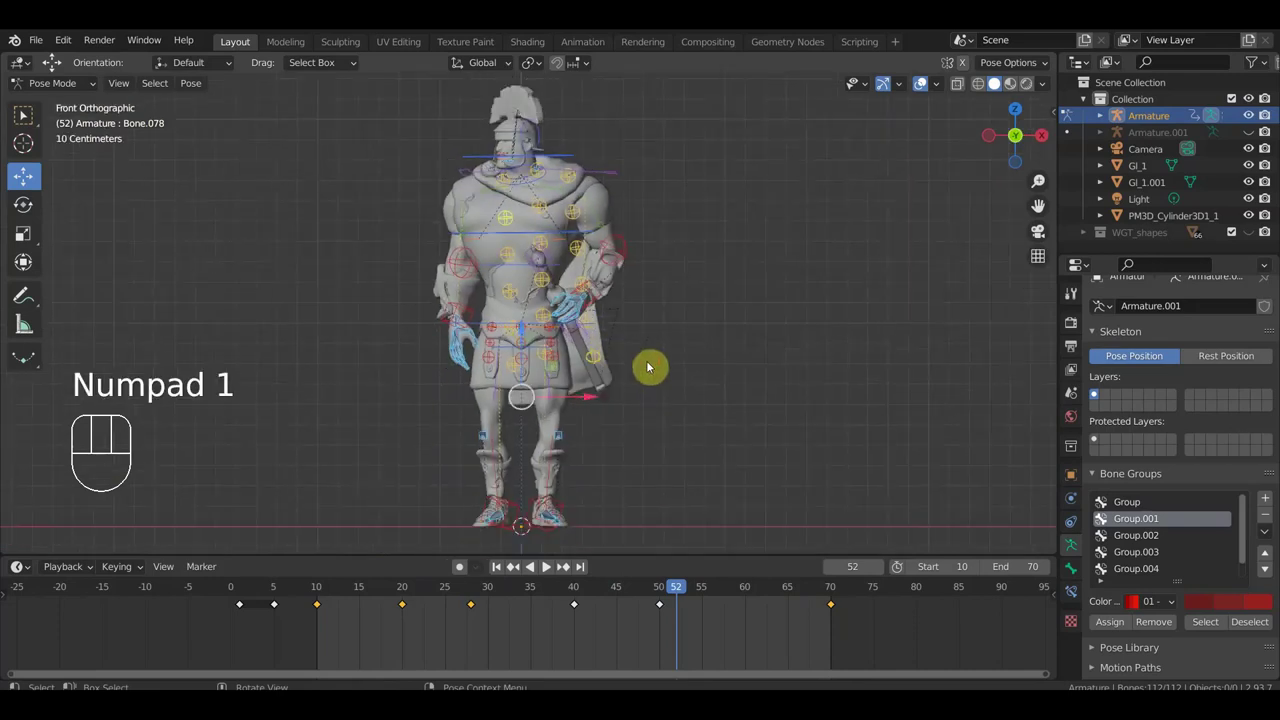
key("space")
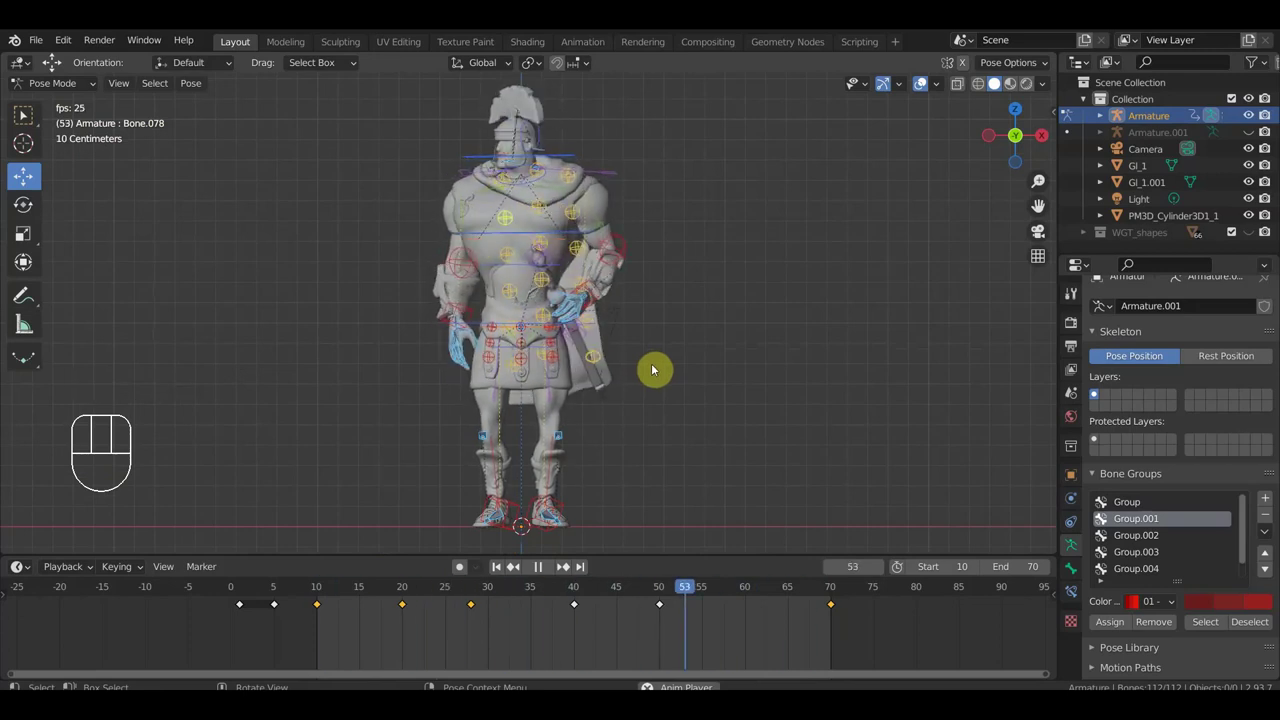
Step: Stop playback and jump to frame 10, the start of the animation
key("space")
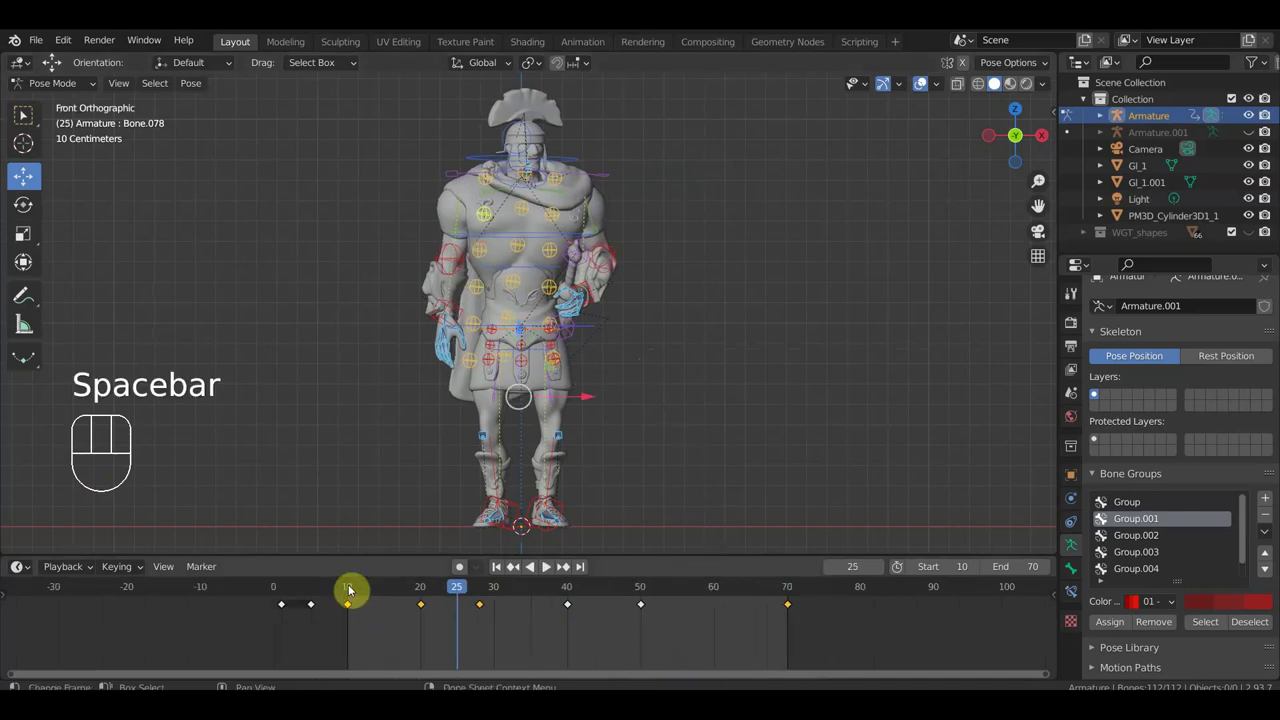
left_click(354, 589)
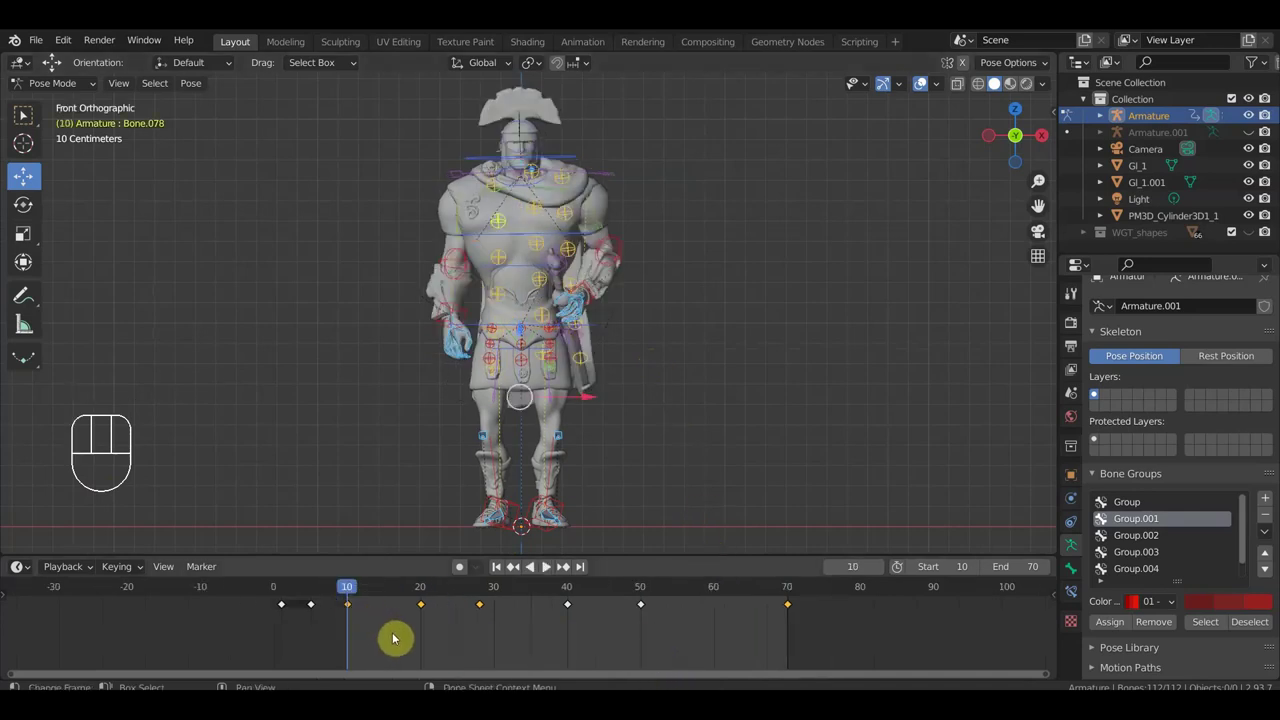
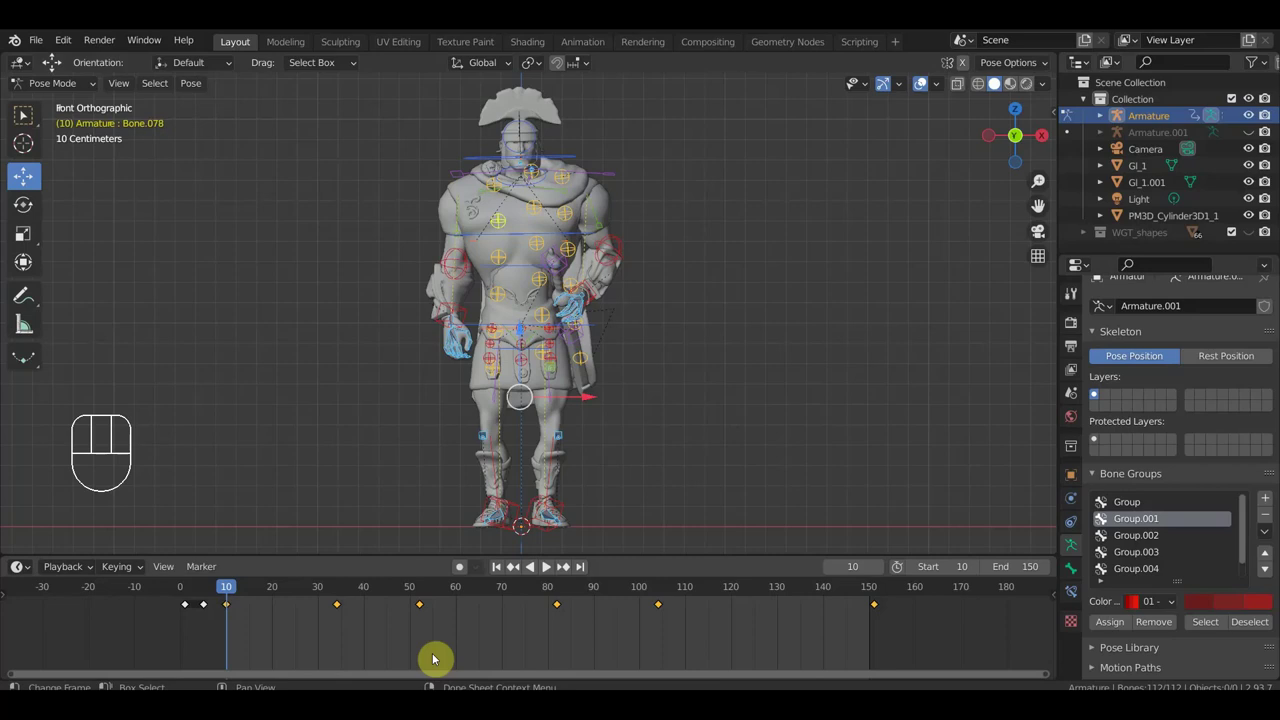
Step: Play the lengthened 150-frame animation through twice, then scrub the playhead to frame 33
key("space")
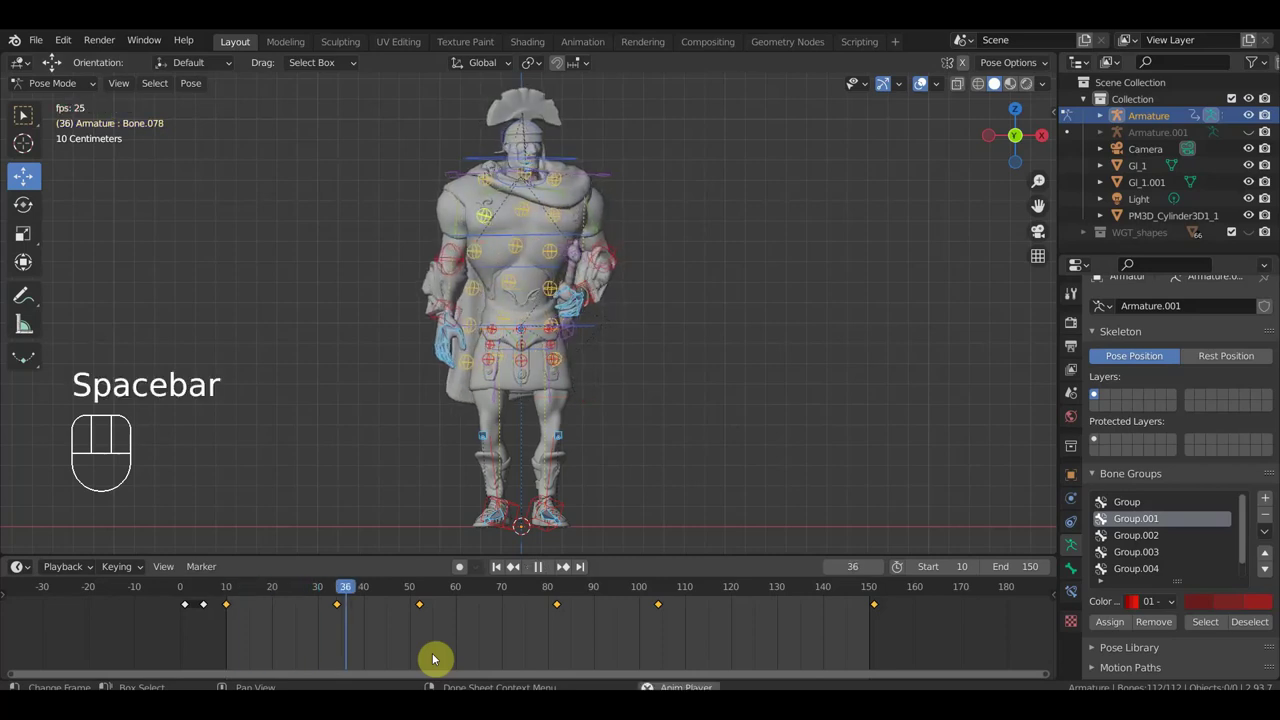
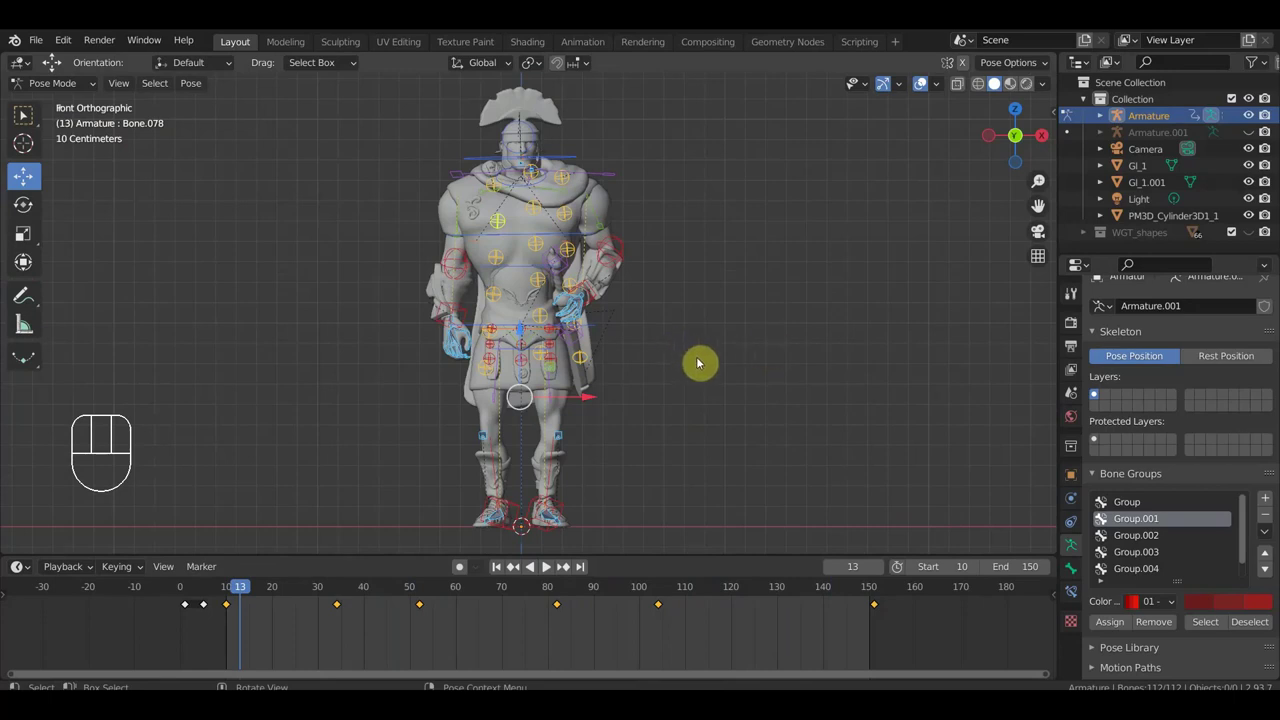
key("space")
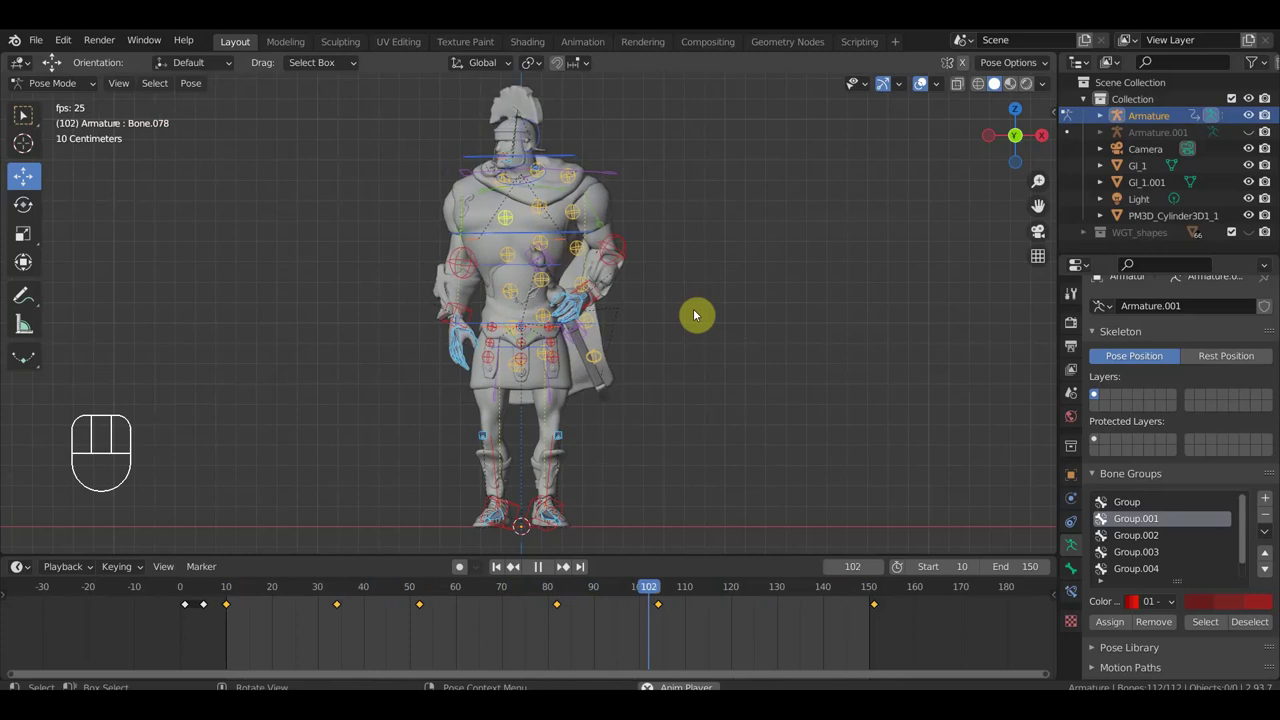
key("space")
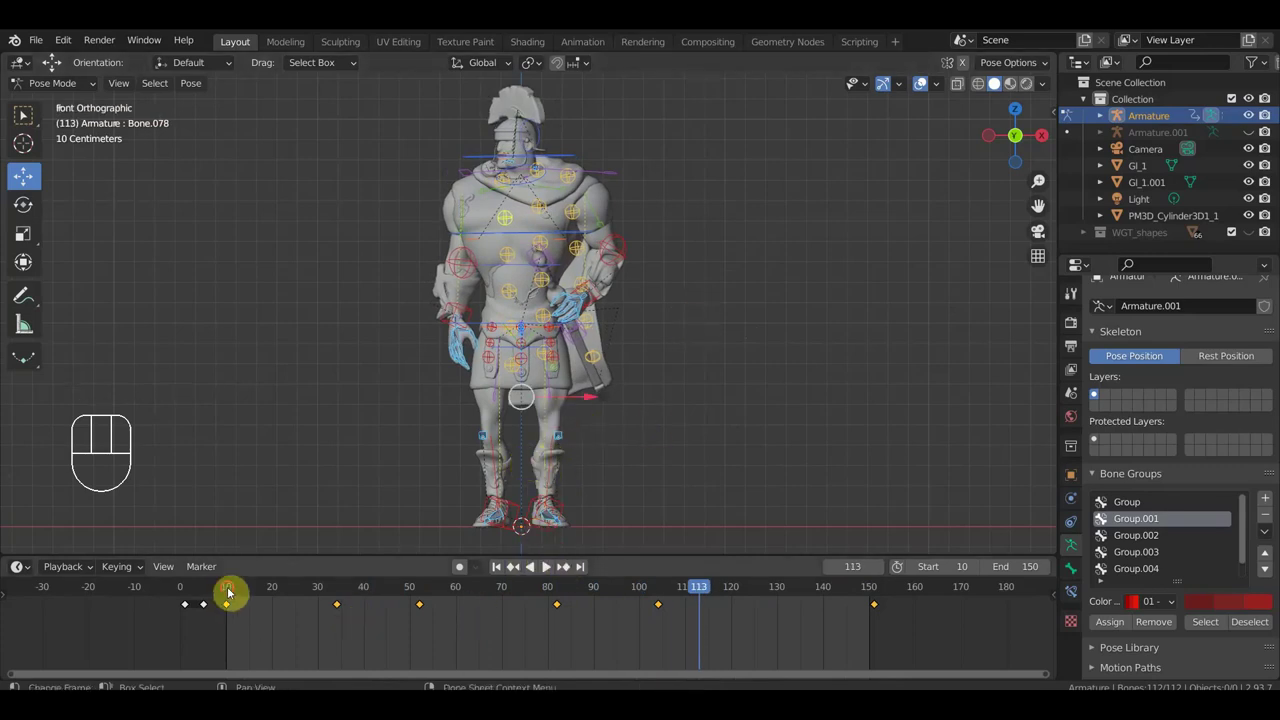
left_click(233, 591)
left_click_drag(233, 589, 337, 610)
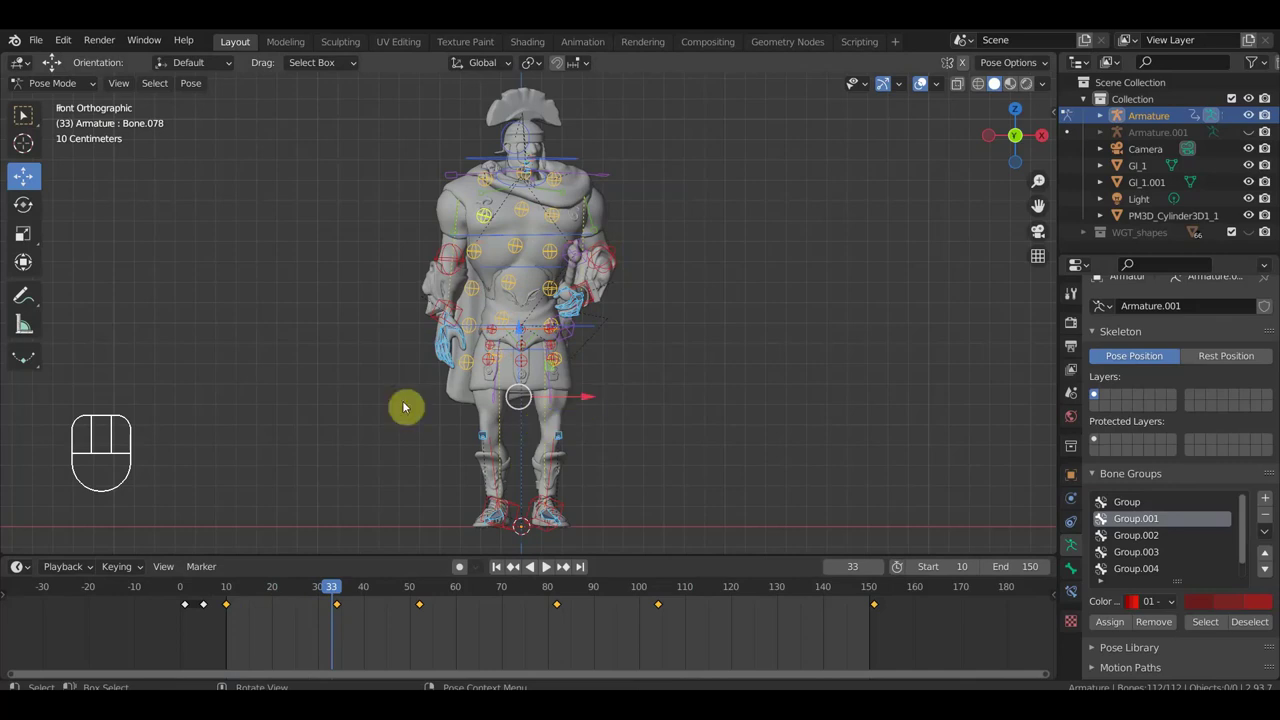
Step: Inspect the soldier's hips from several angles, go to frame 34, and switch to top view
left_click_drag(619, 373, 599, 343)
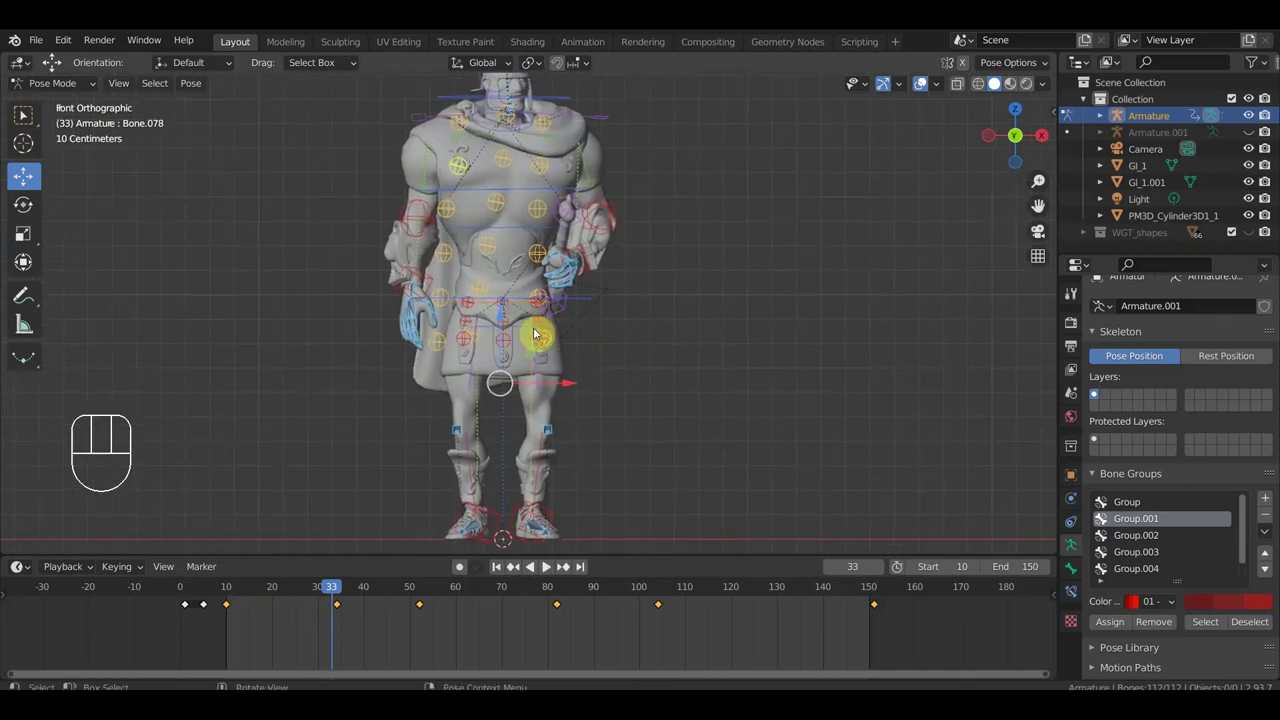
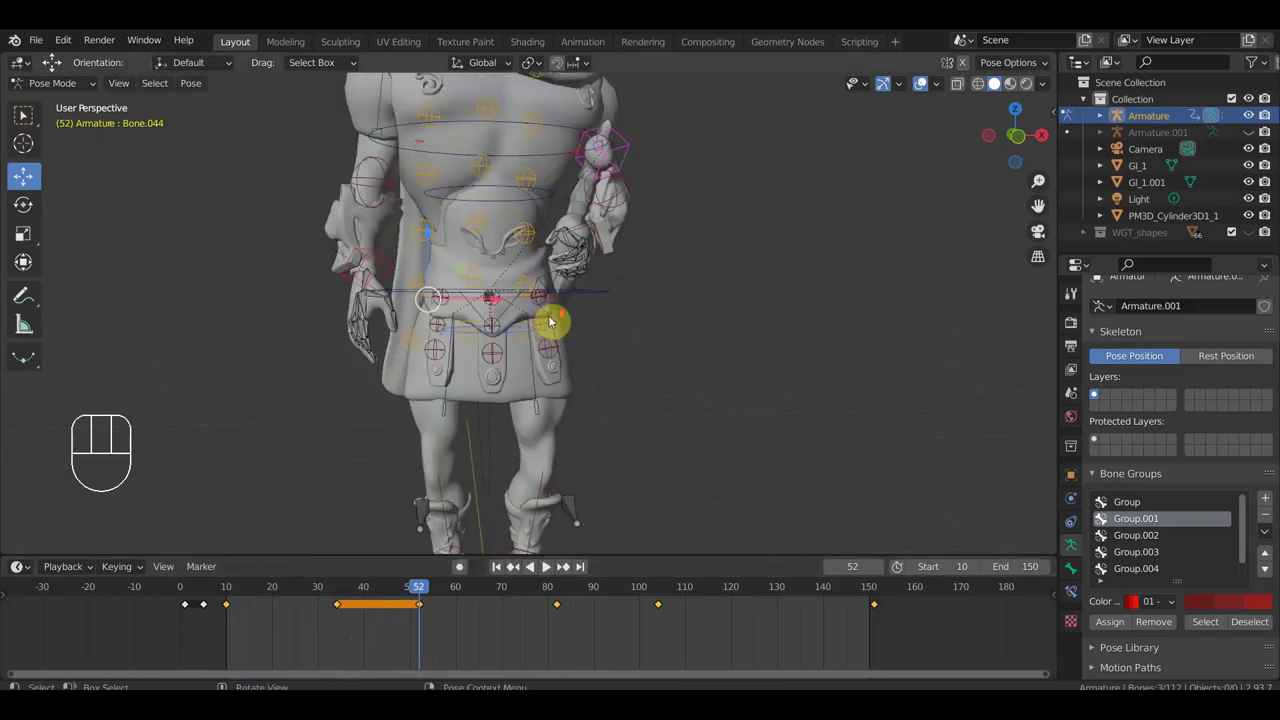
left_click_drag(538, 324, 497, 338)
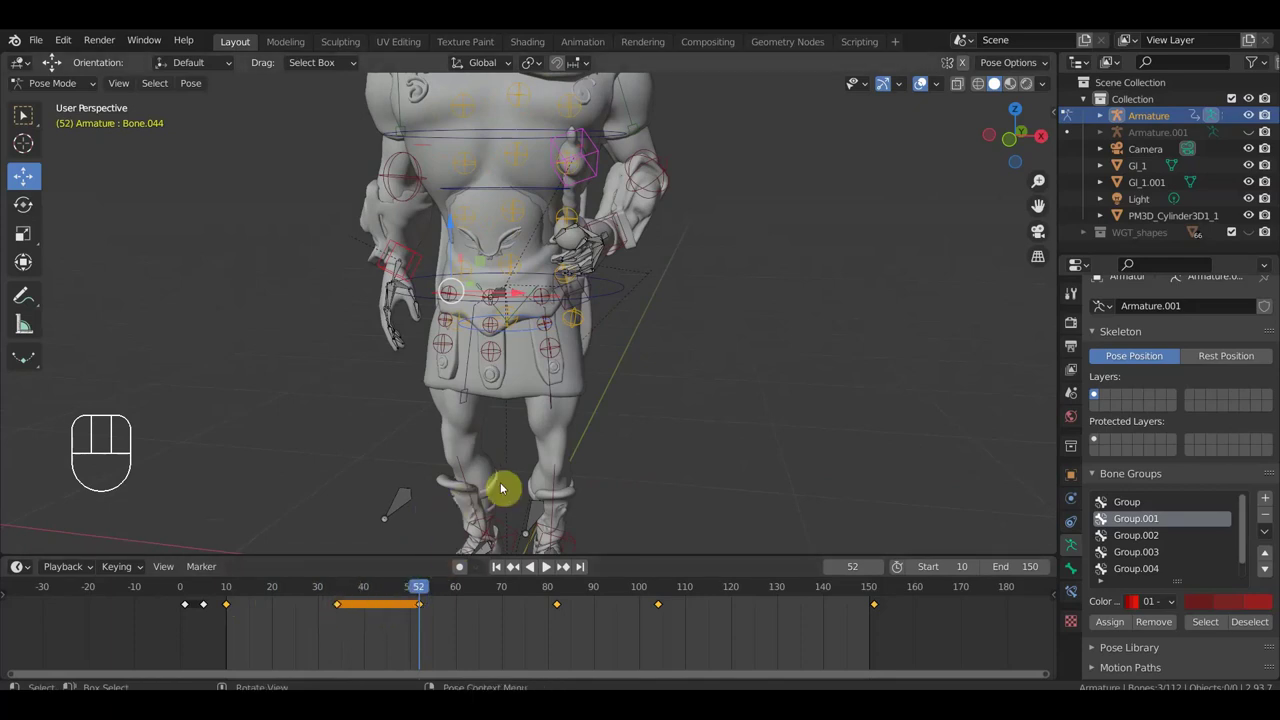
left_click_drag(530, 481, 565, 469)
left_click(343, 594)
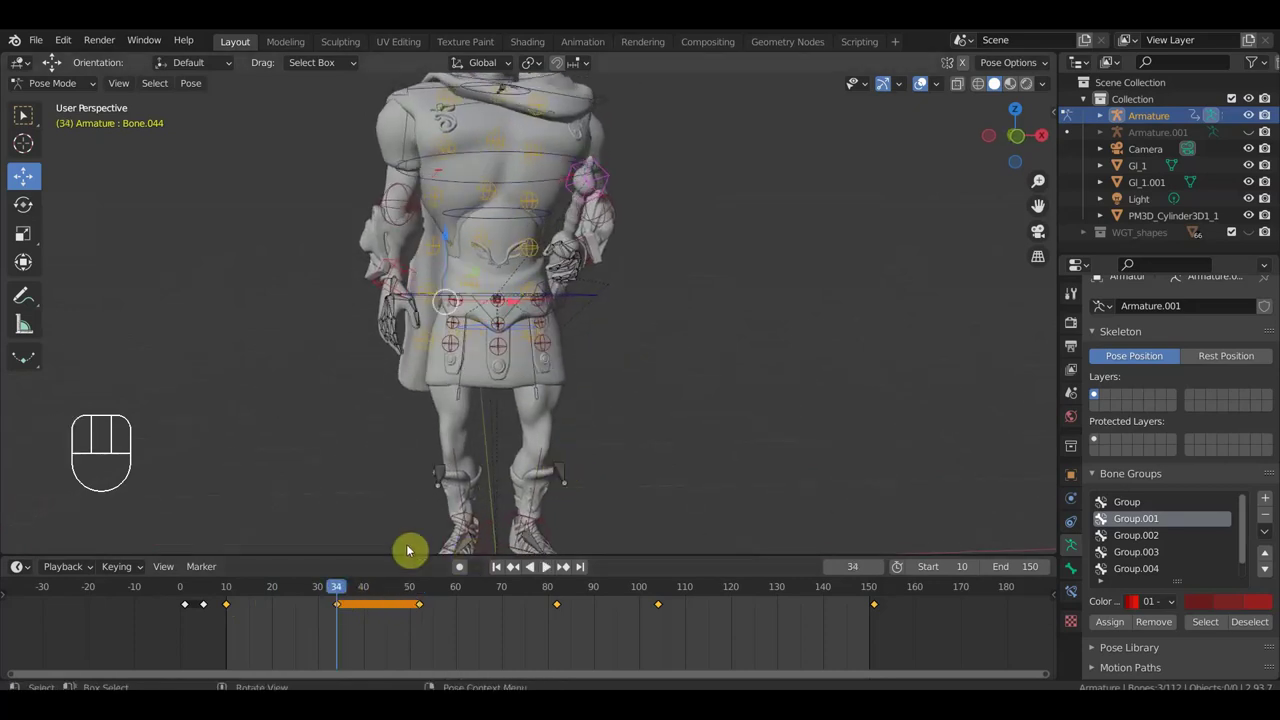
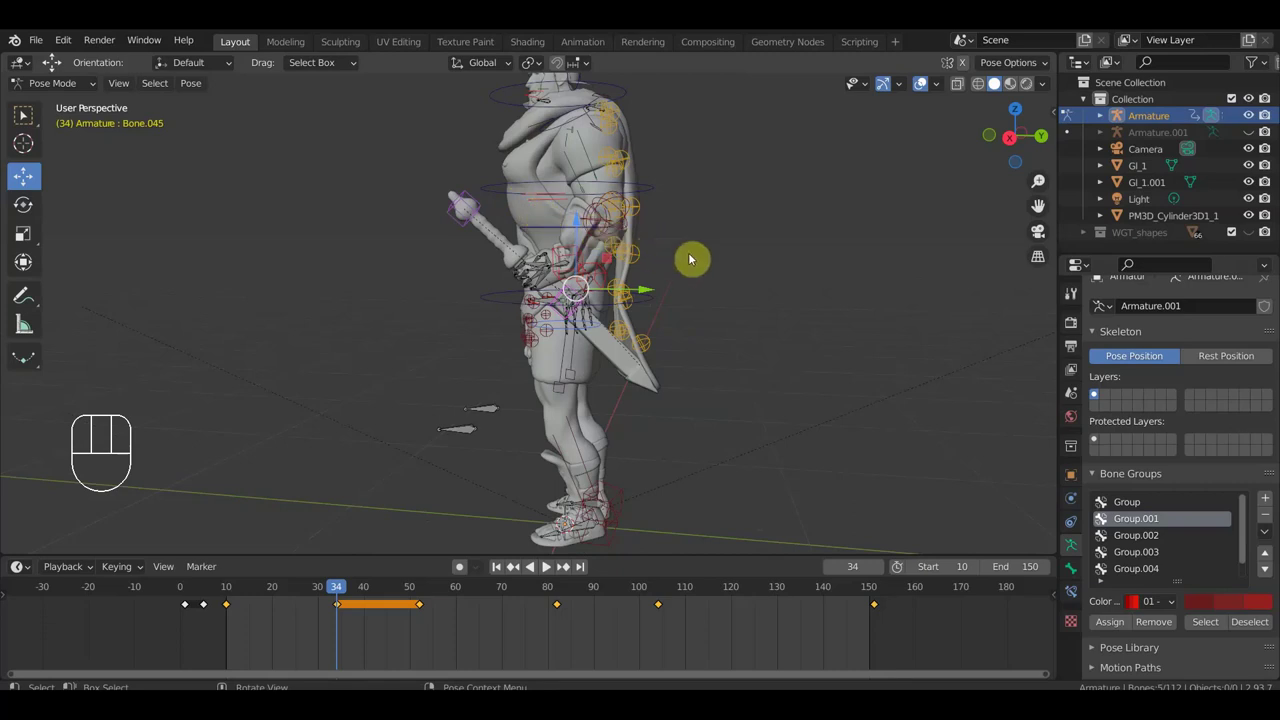
key("KP_7")
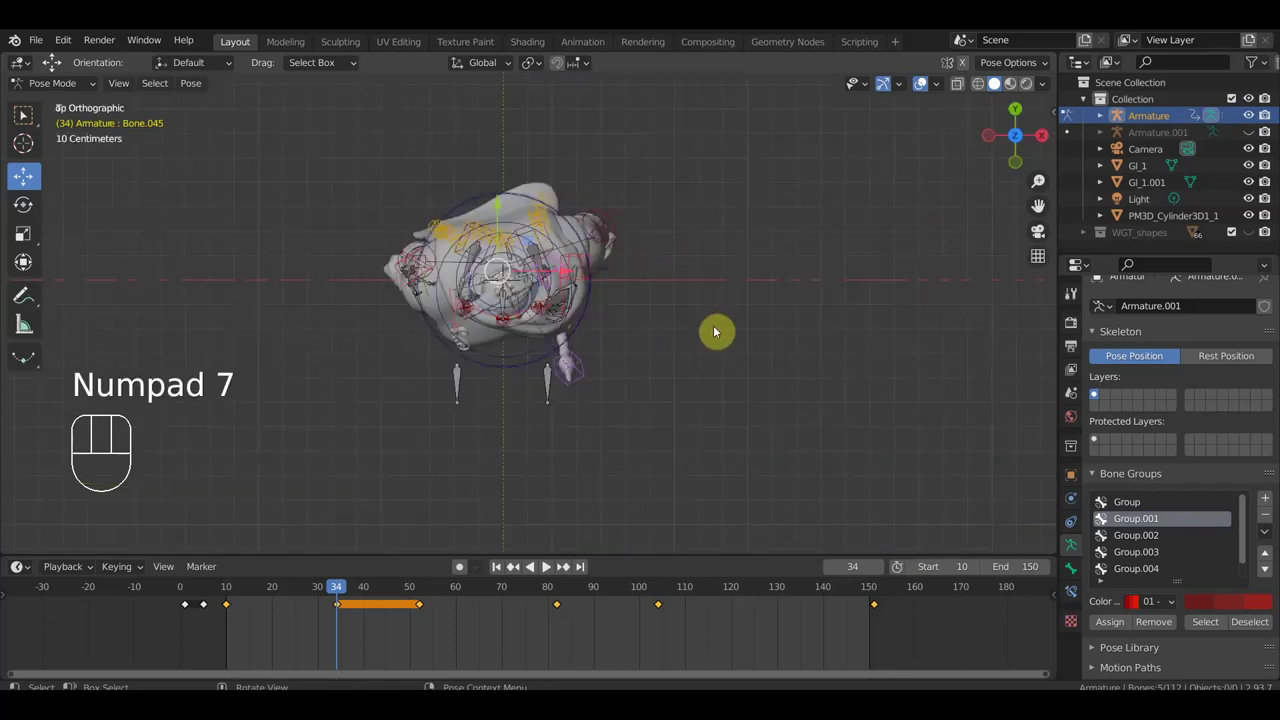
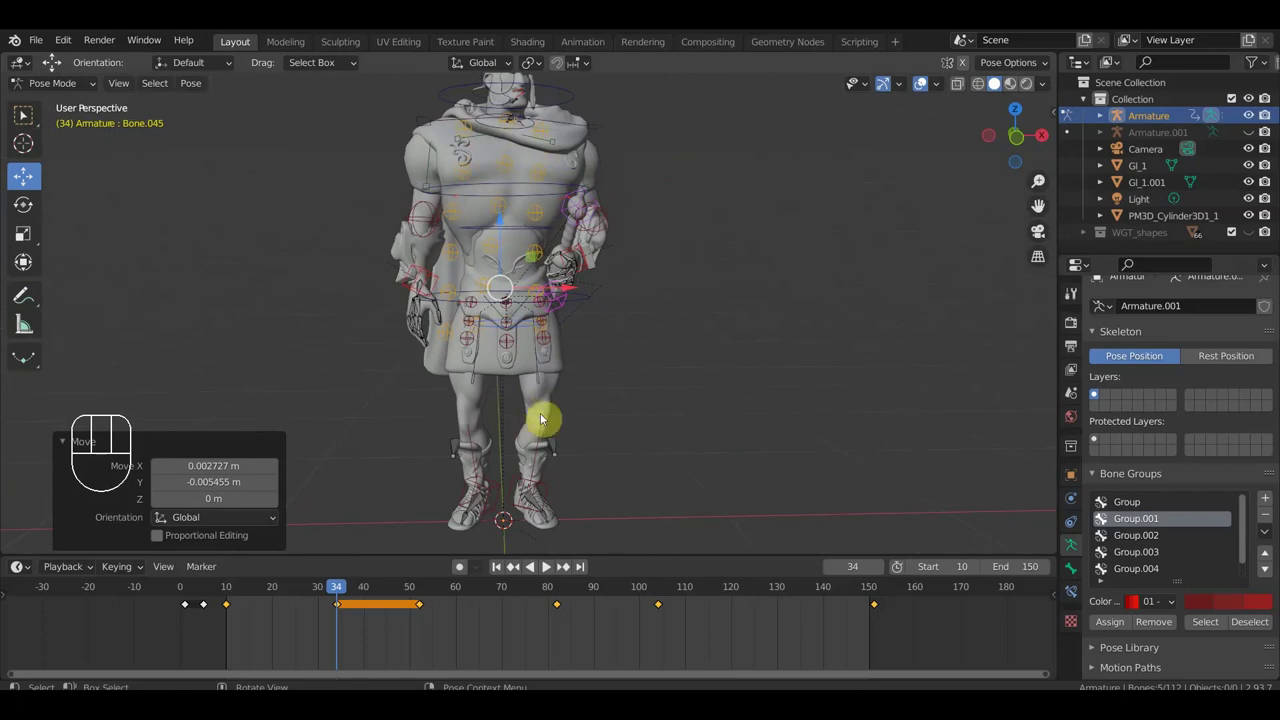
key("g")
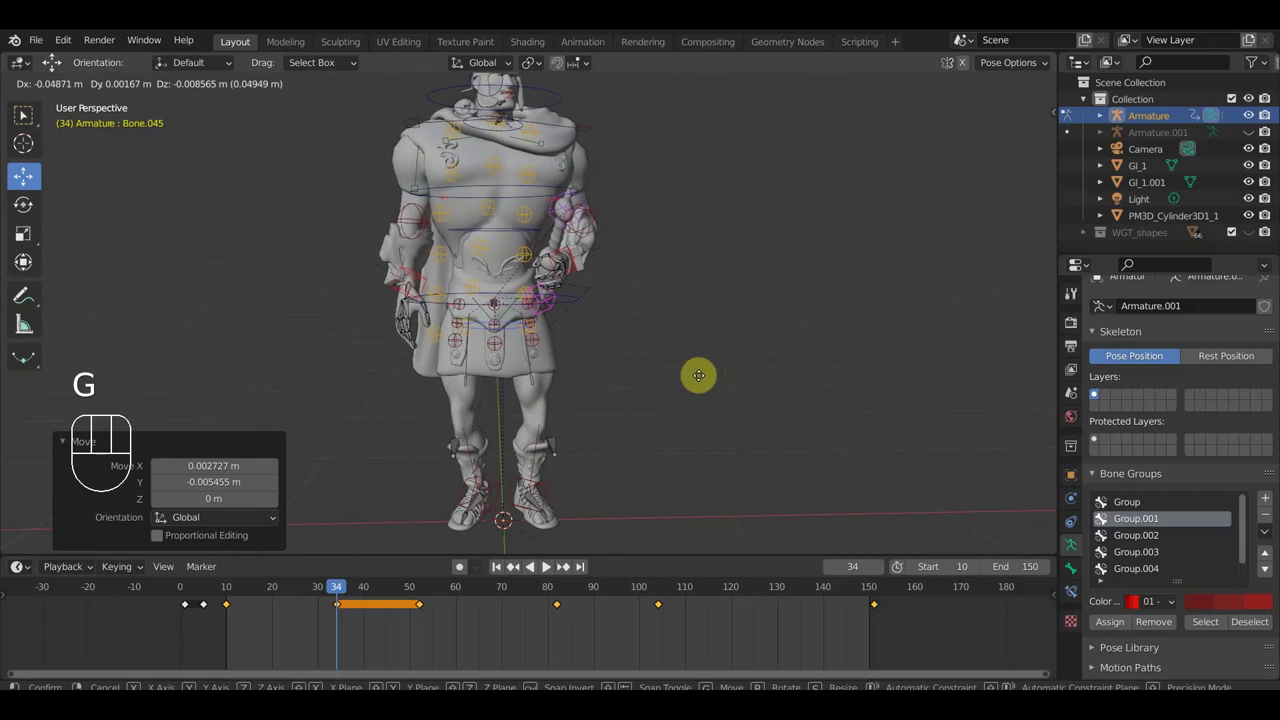
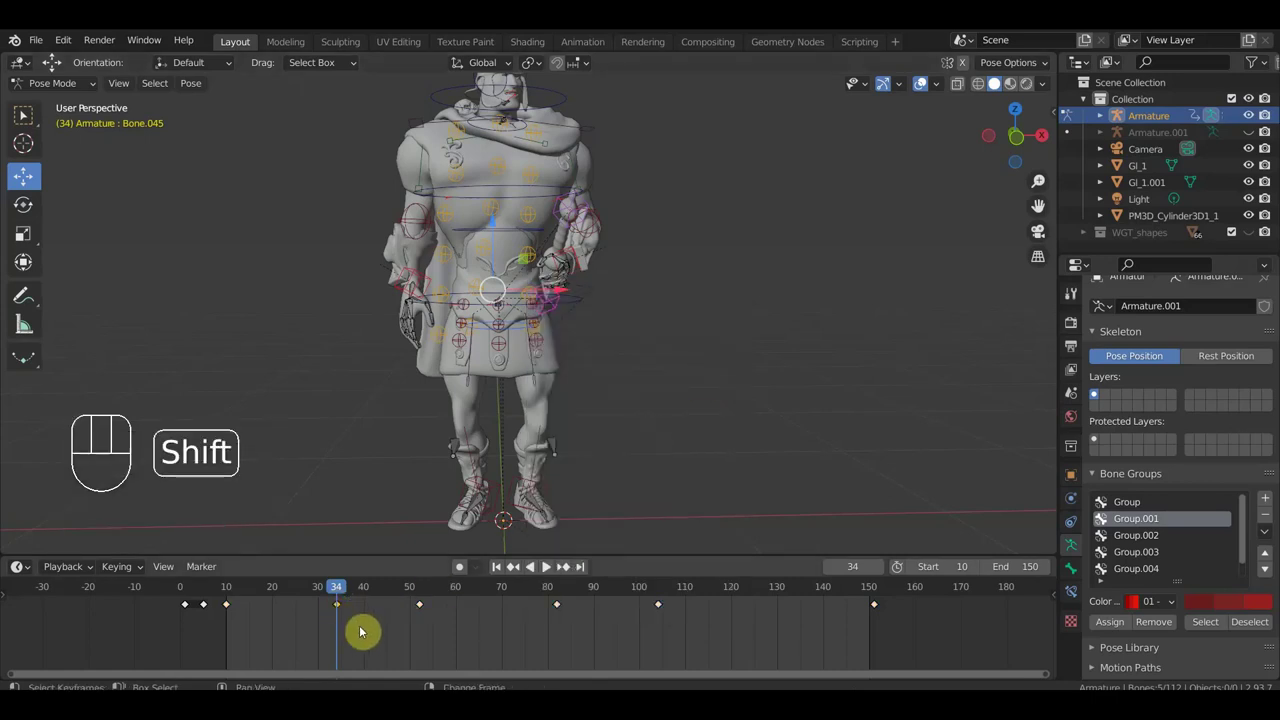
key("shift+d")
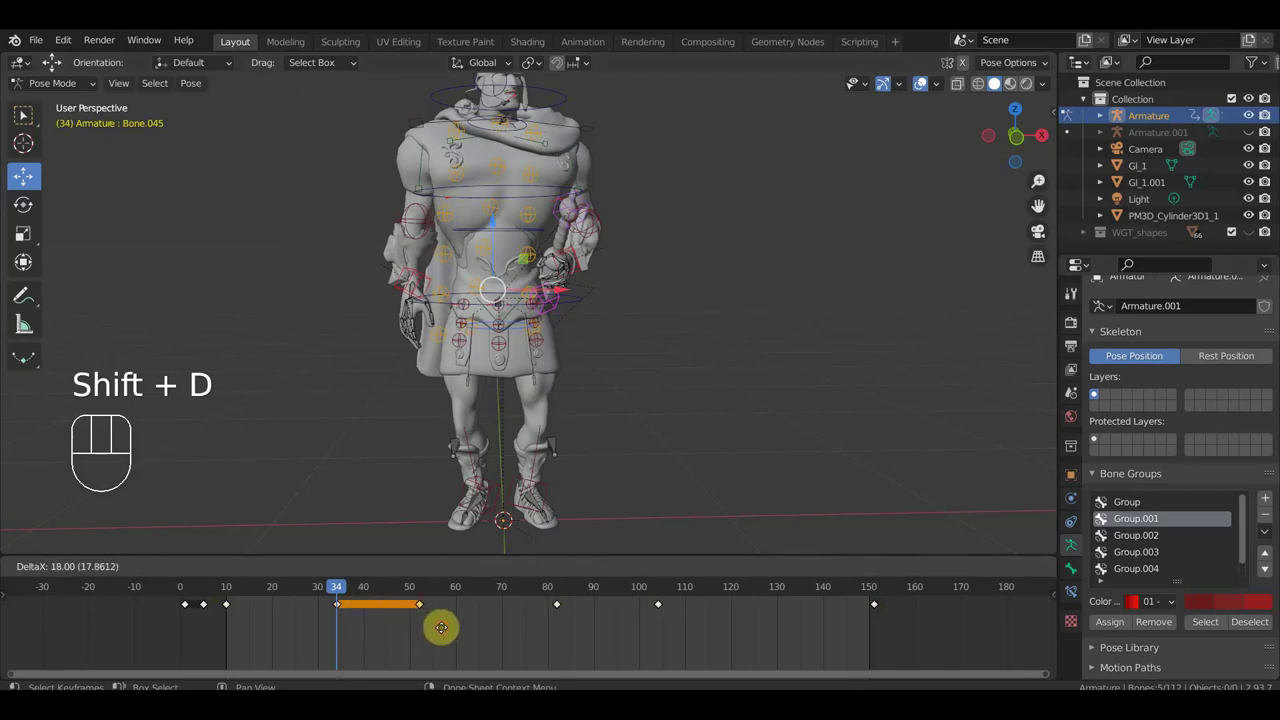
left_click(448, 631)
left_click_drag(343, 588, 232, 629)
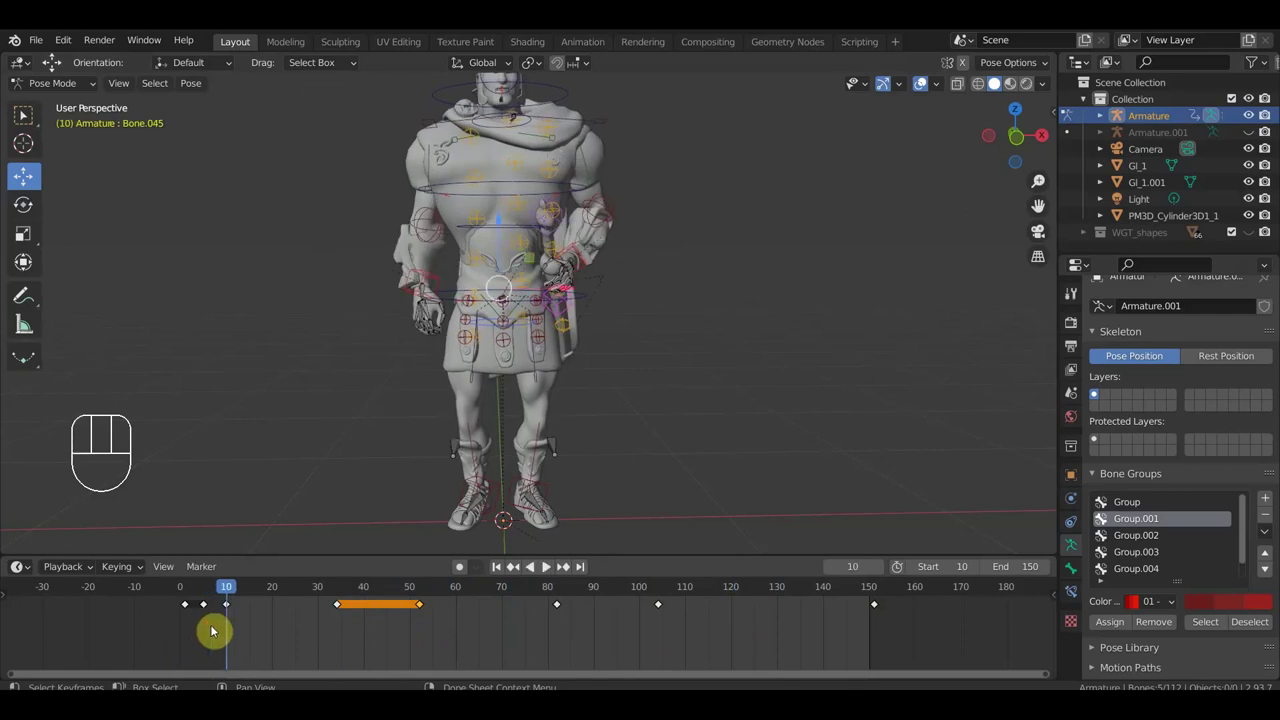
key("ctrl+z")
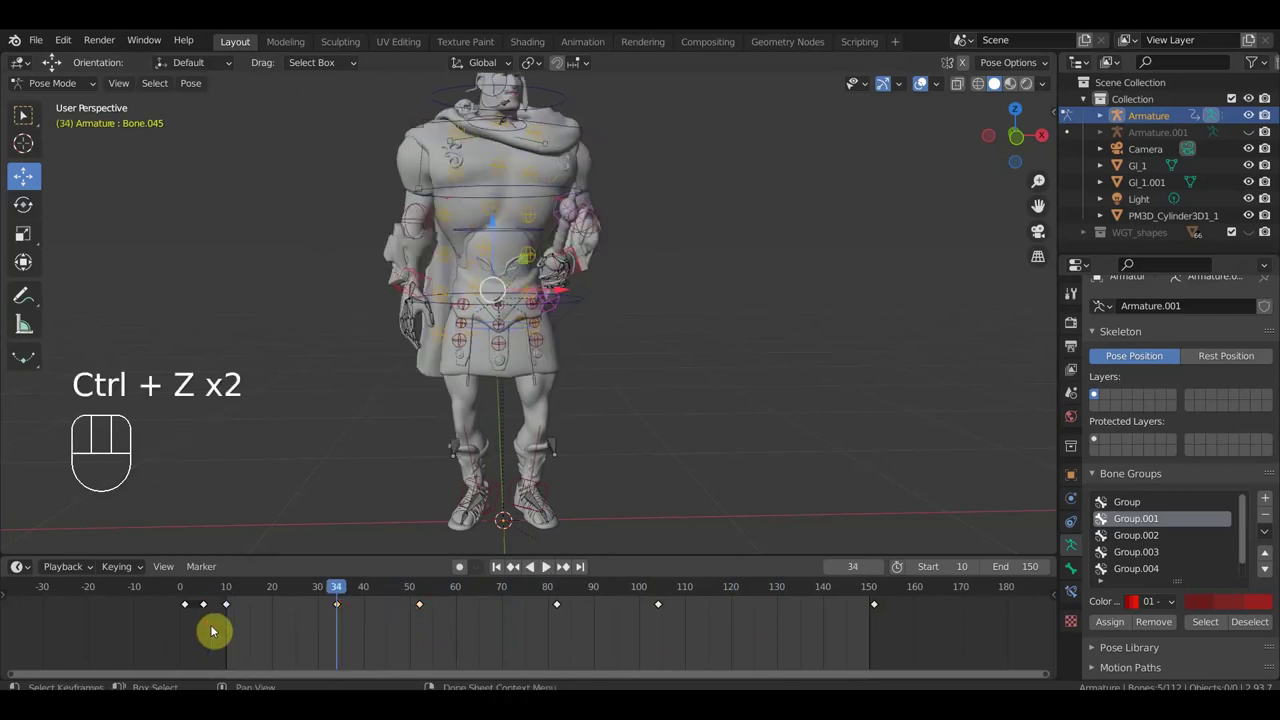
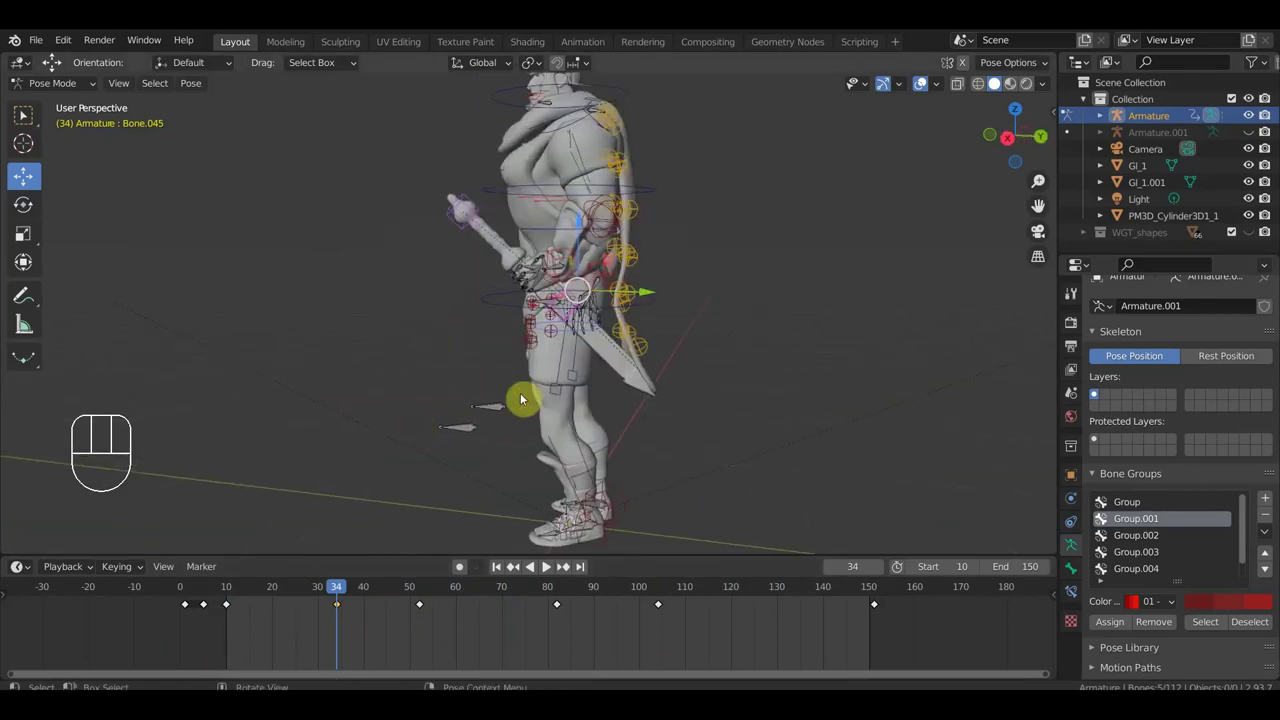
left_click_drag(653, 291, 649, 290)
left_click_drag(709, 301, 935, 287)
left_click_drag(775, 335, 757, 326)
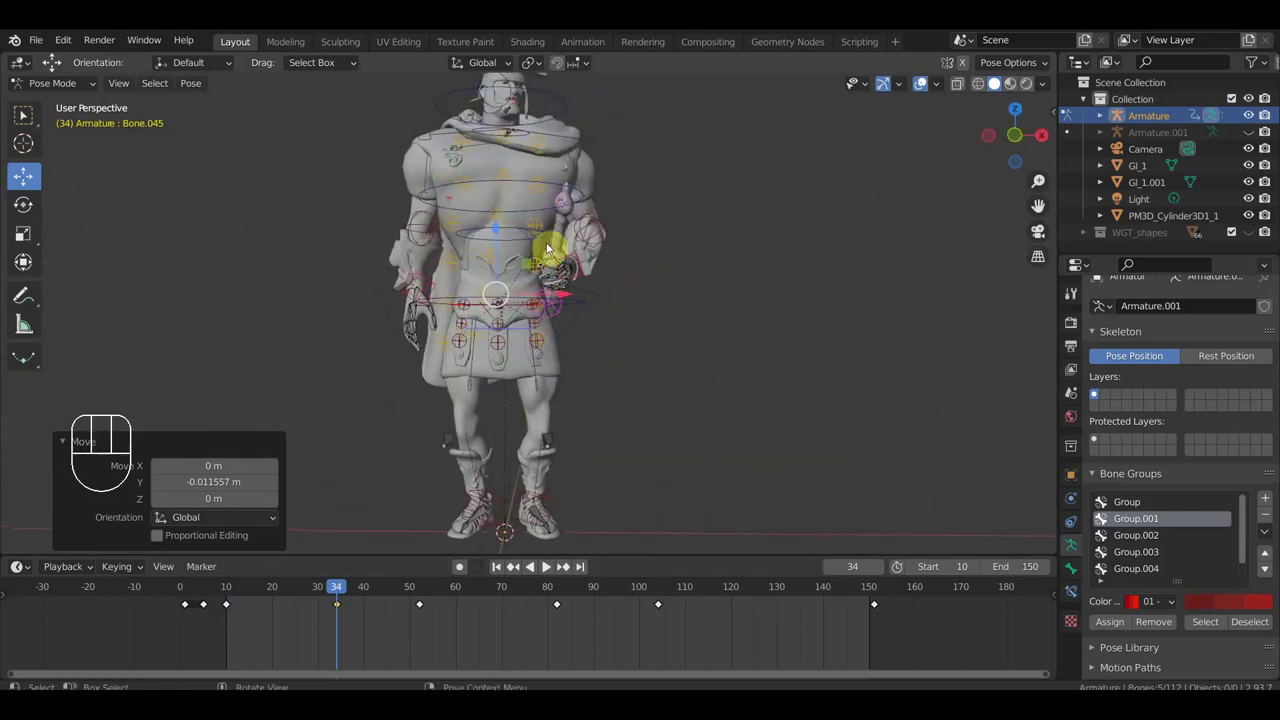
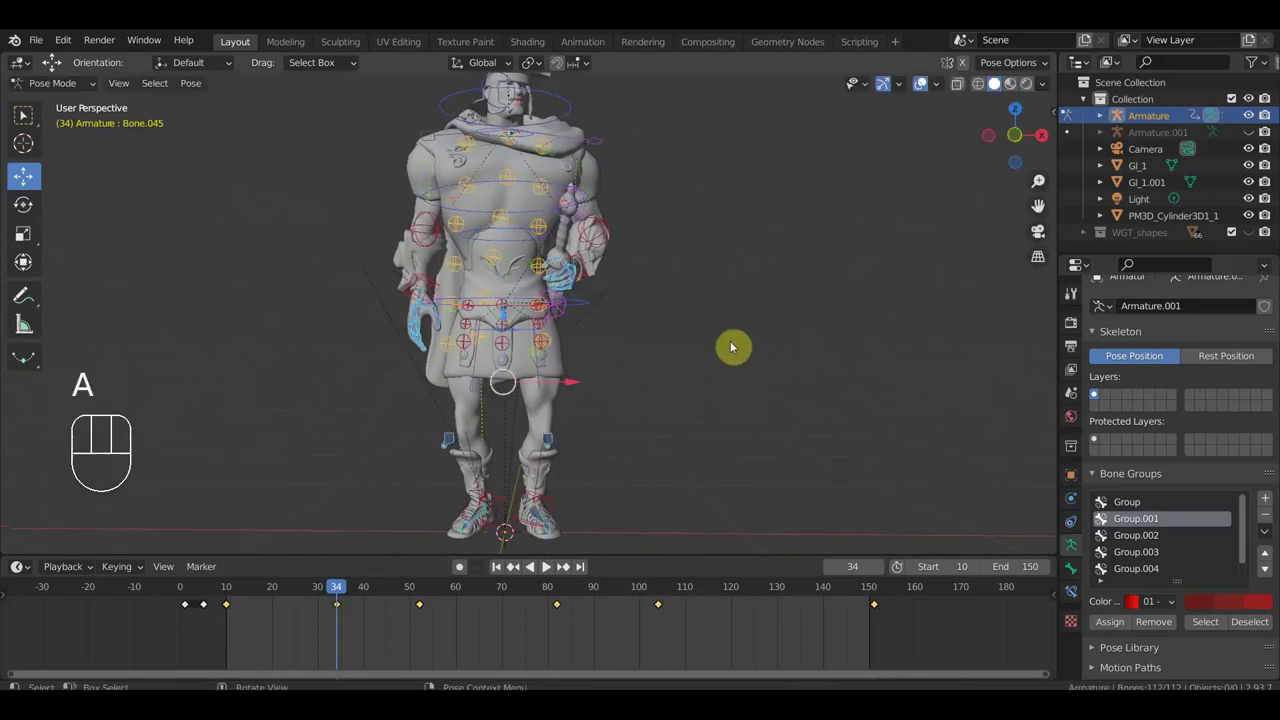
Step: Key Location & Rotation for every rig bone at frame 34, then scrub to frame 104
key("ctrl+z")
key("i")
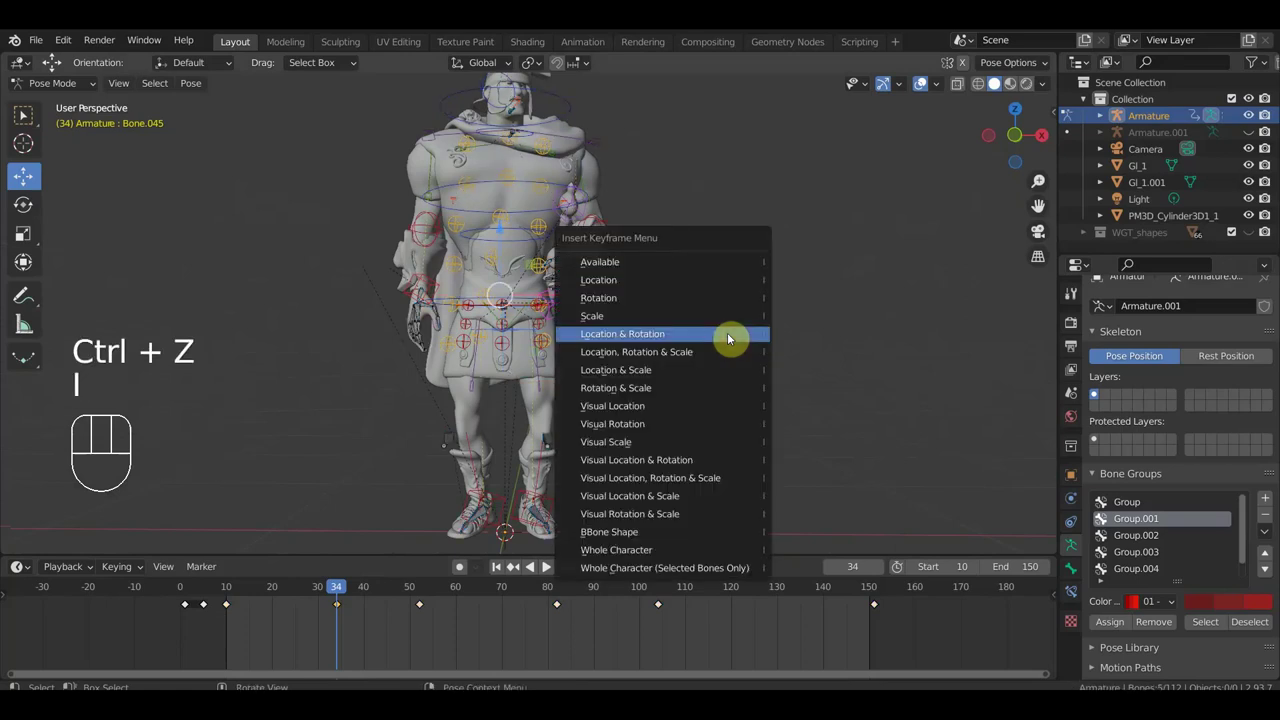
left_click_drag(343, 589, 666, 635)
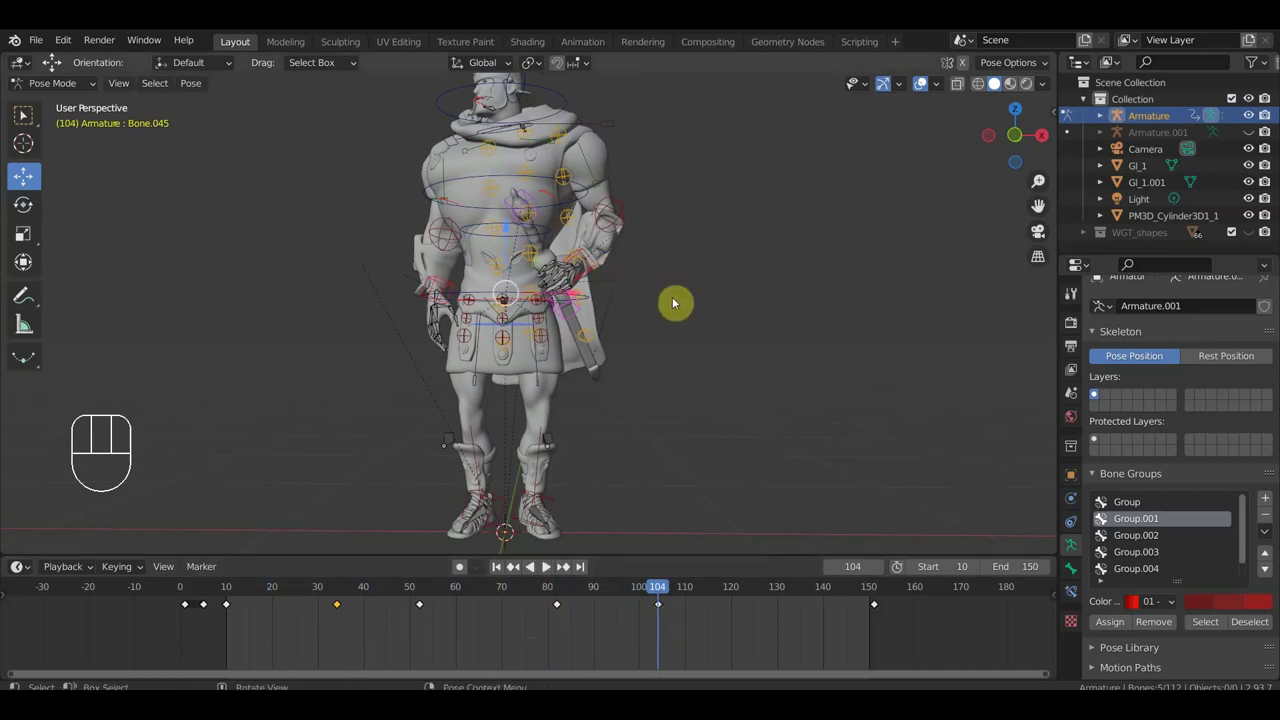
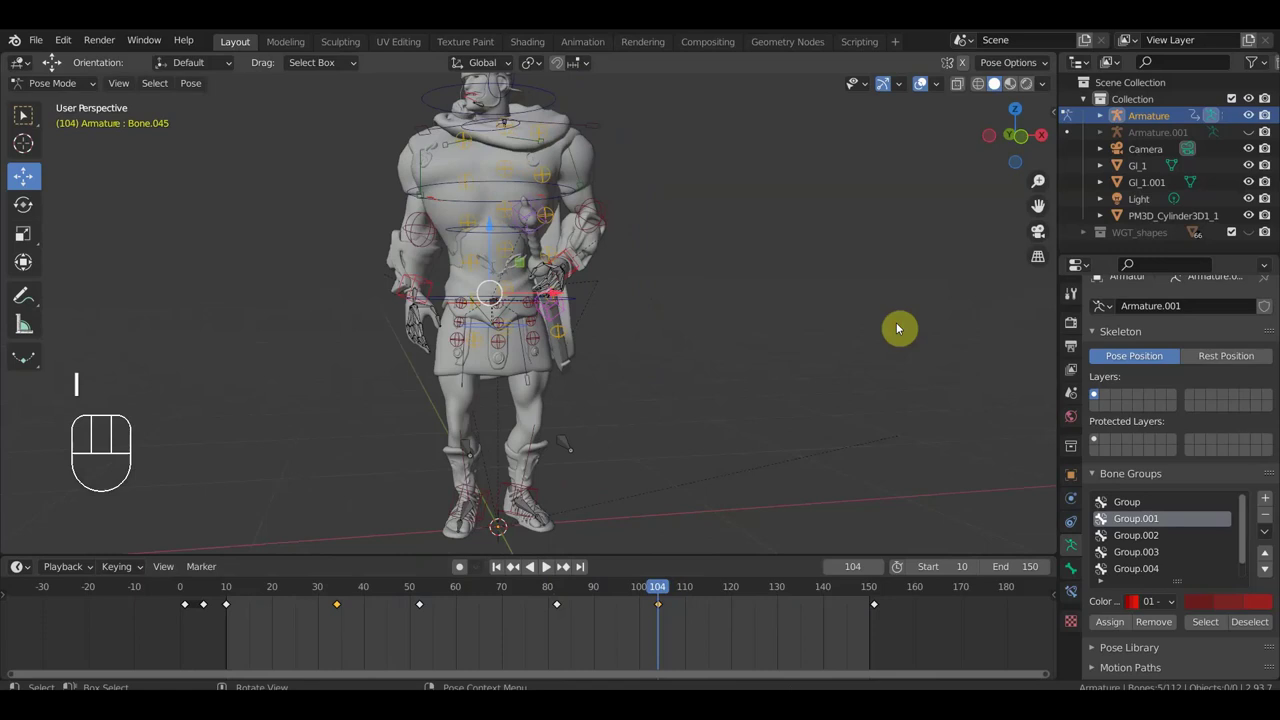
left_click_drag(671, 589, 329, 594)
key("KP_1")
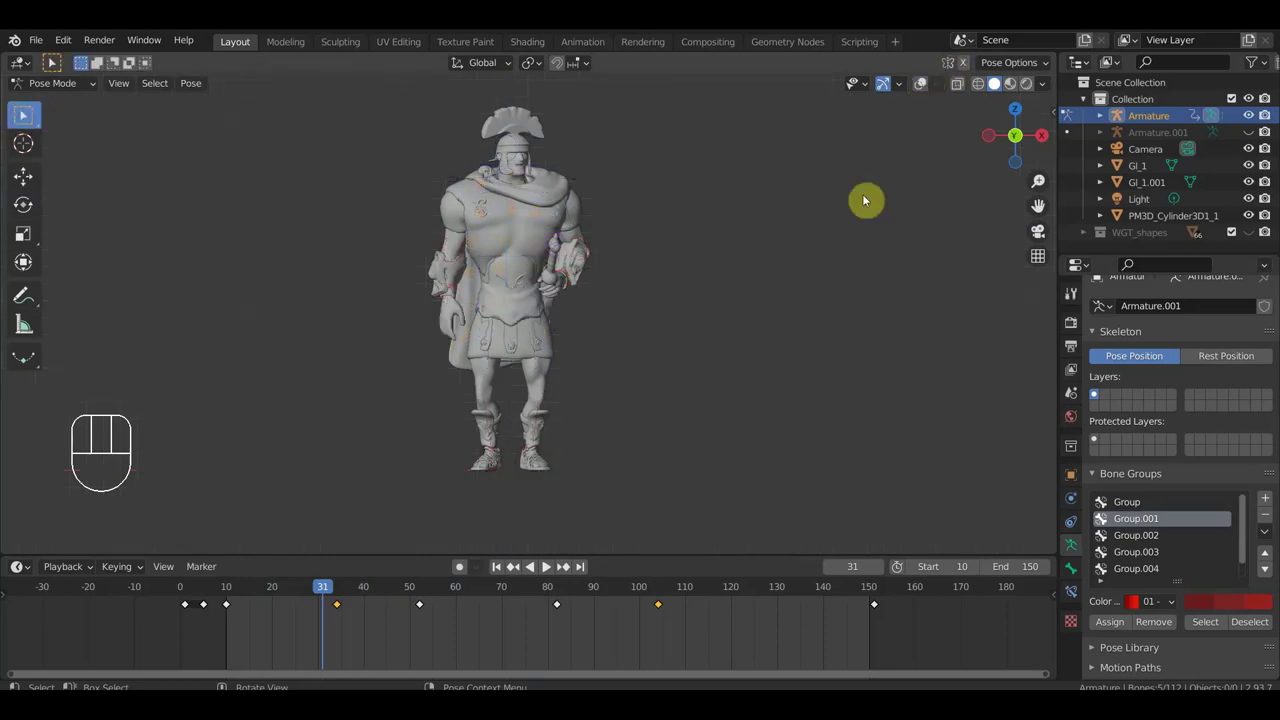
key("space")
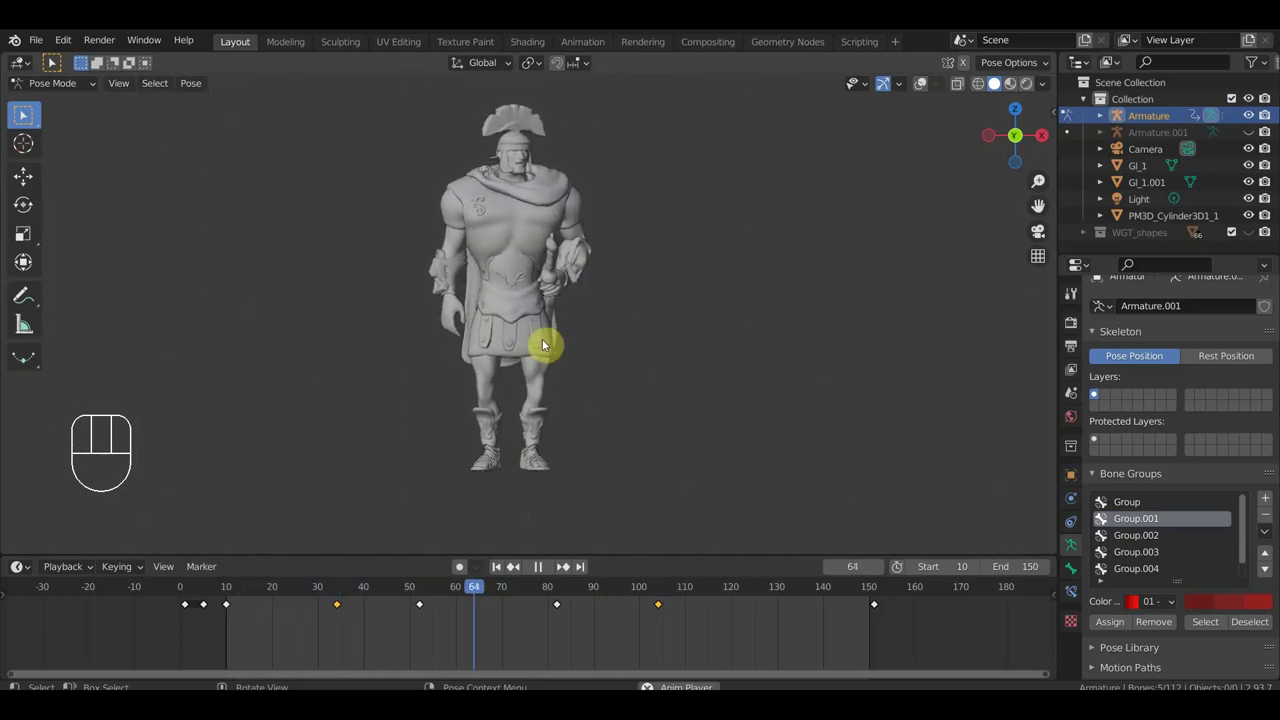
key("space")
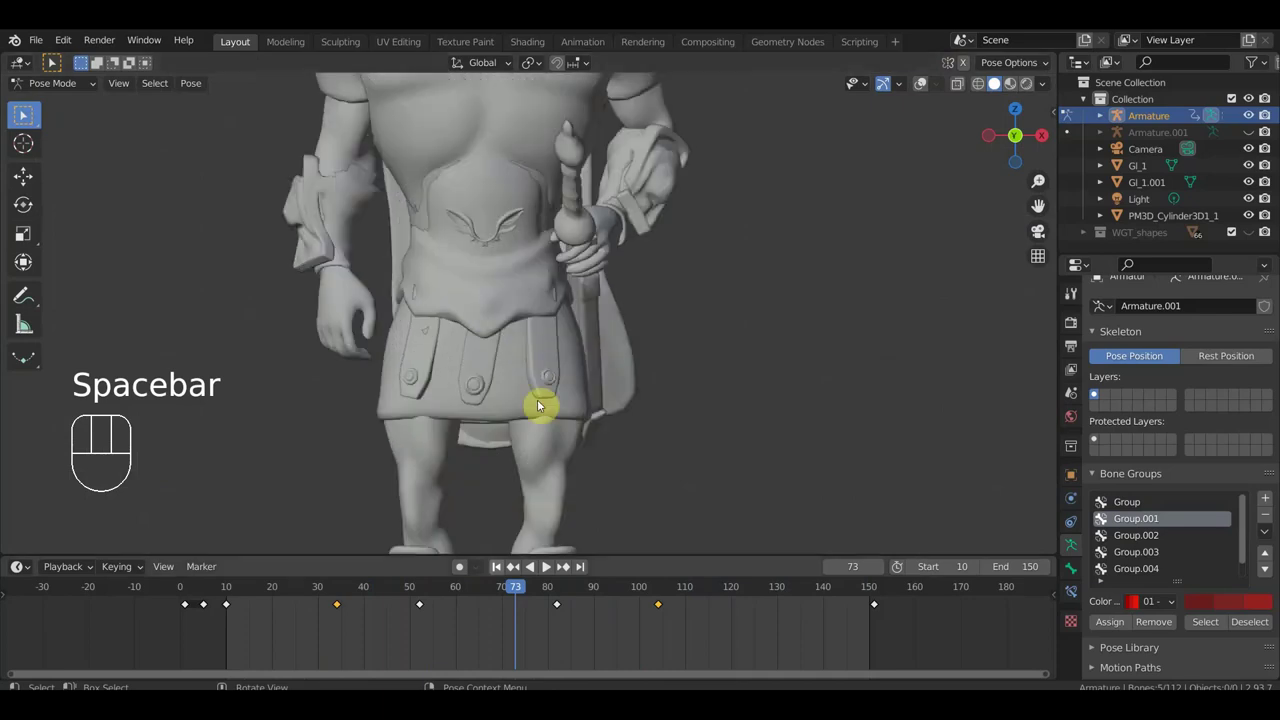
left_click_drag(475, 595, 381, 595)
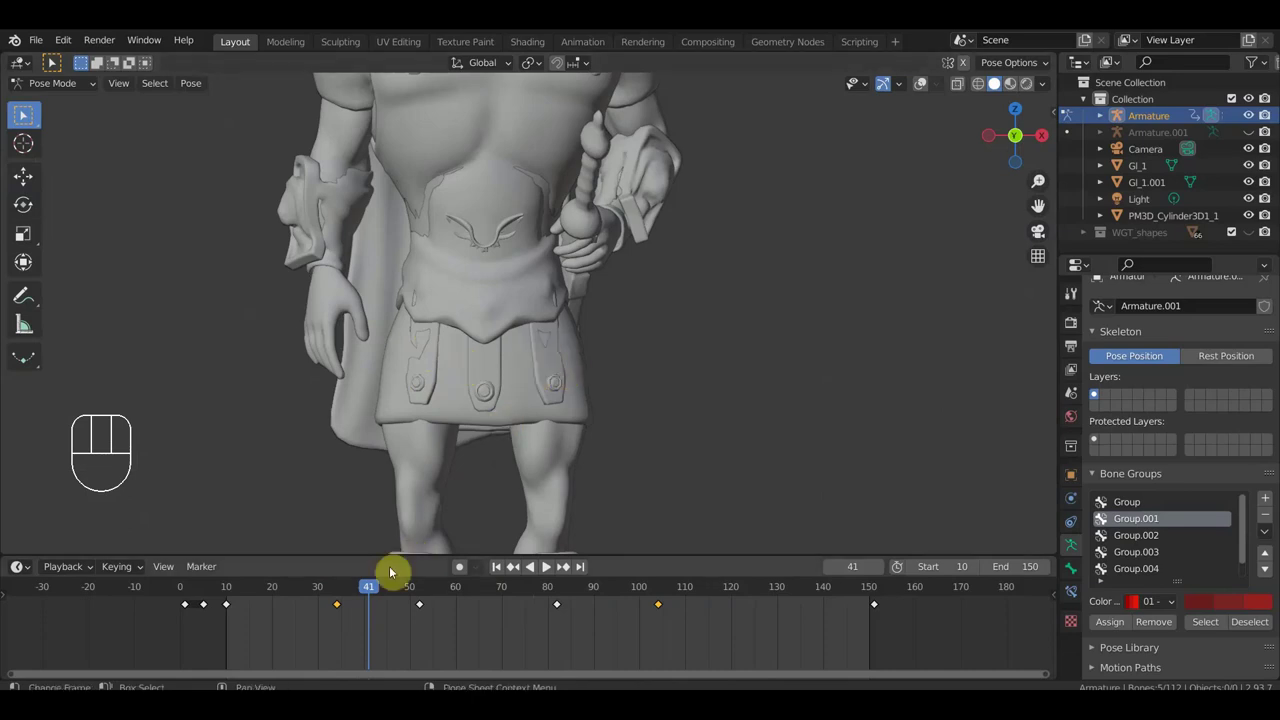
left_click_drag(379, 591, 663, 625)
left_click_drag(515, 388, 331, 389)
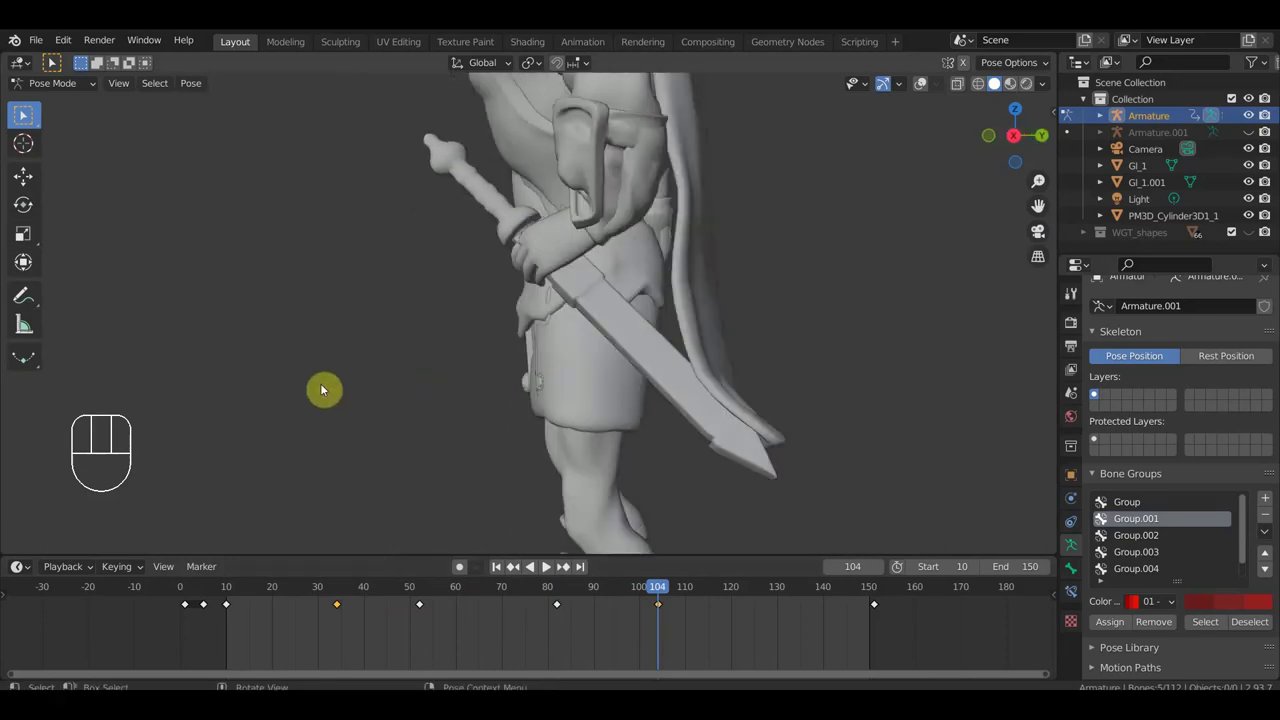
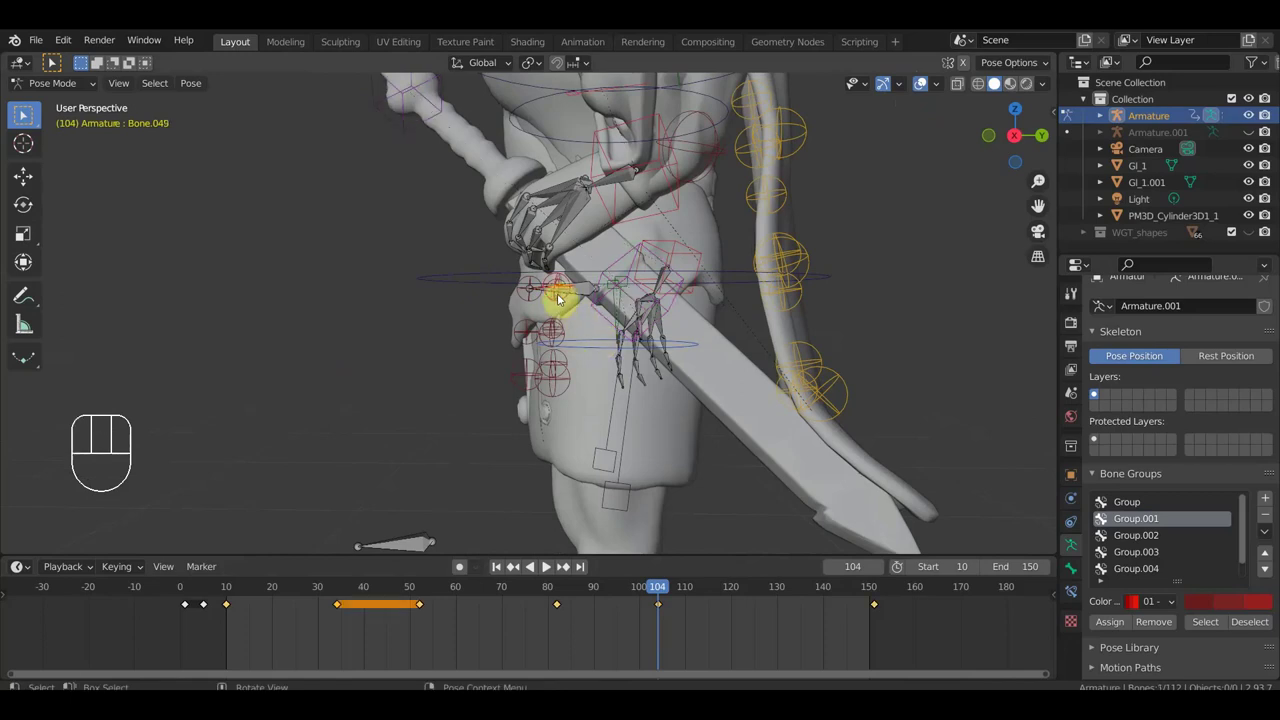
Step: Rotate the hand bone at frame 104, key all bones' pose, and replay from the front view
key("r")
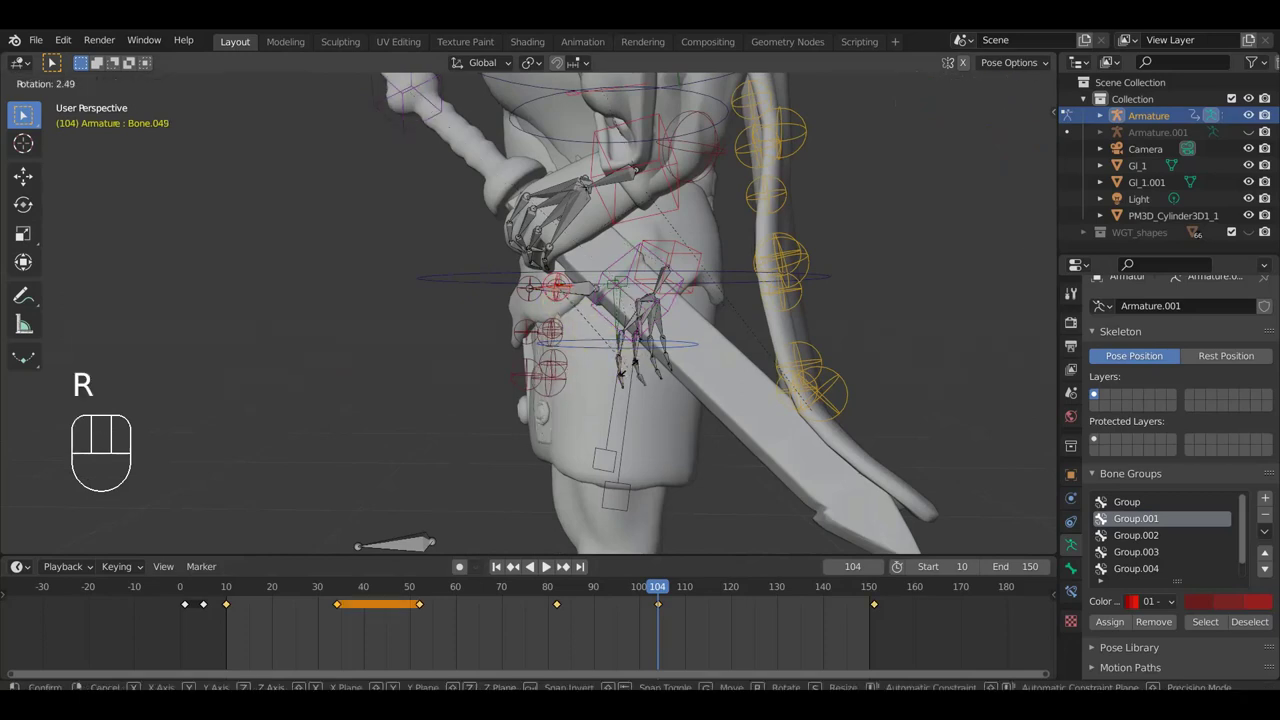
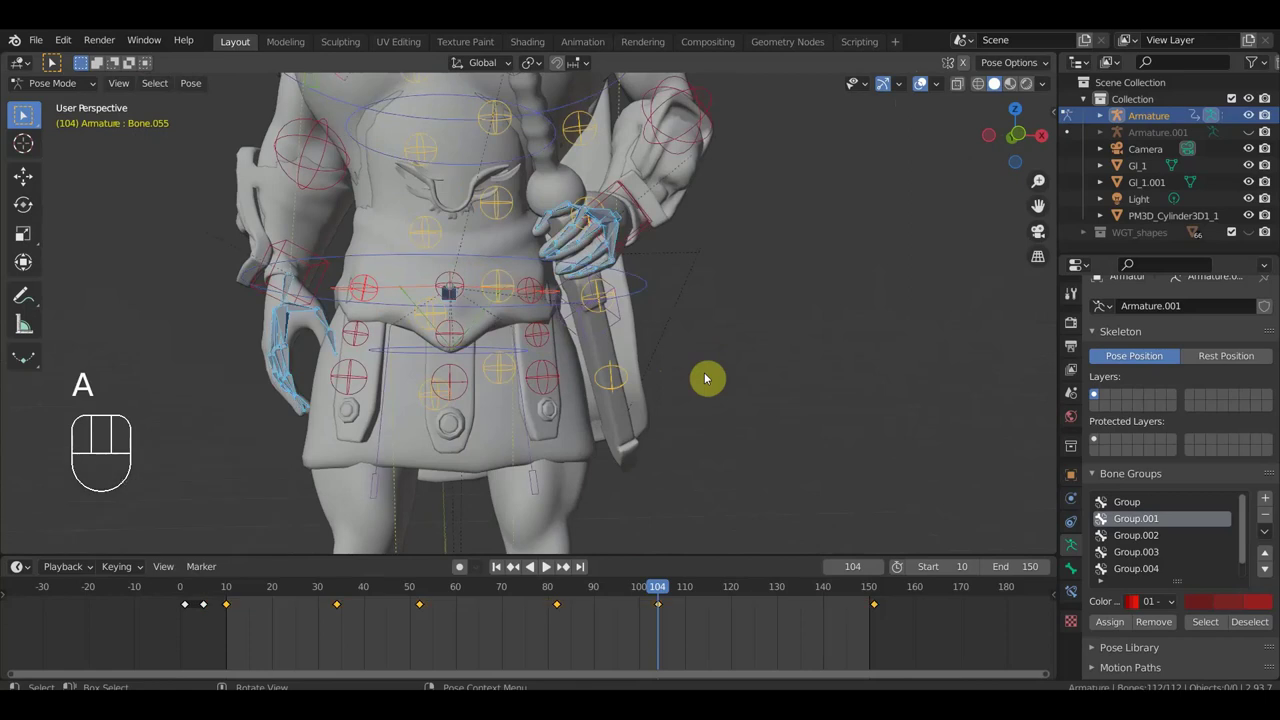
key("i")
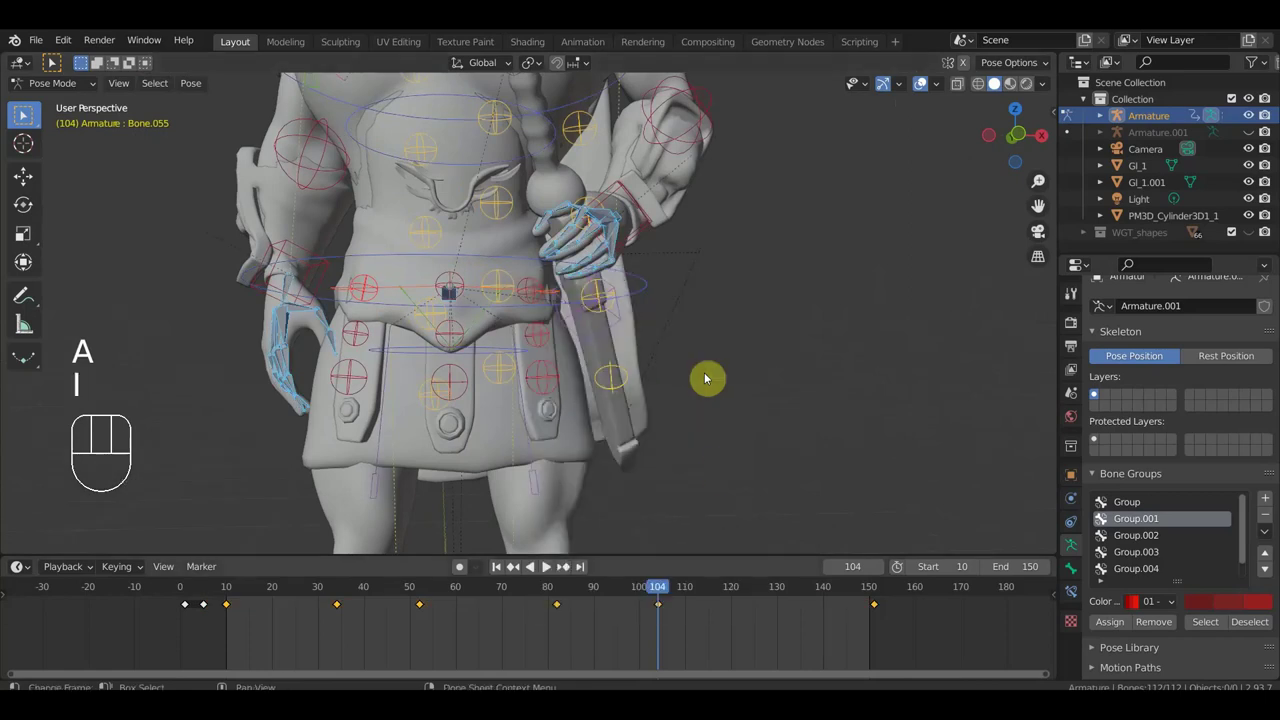
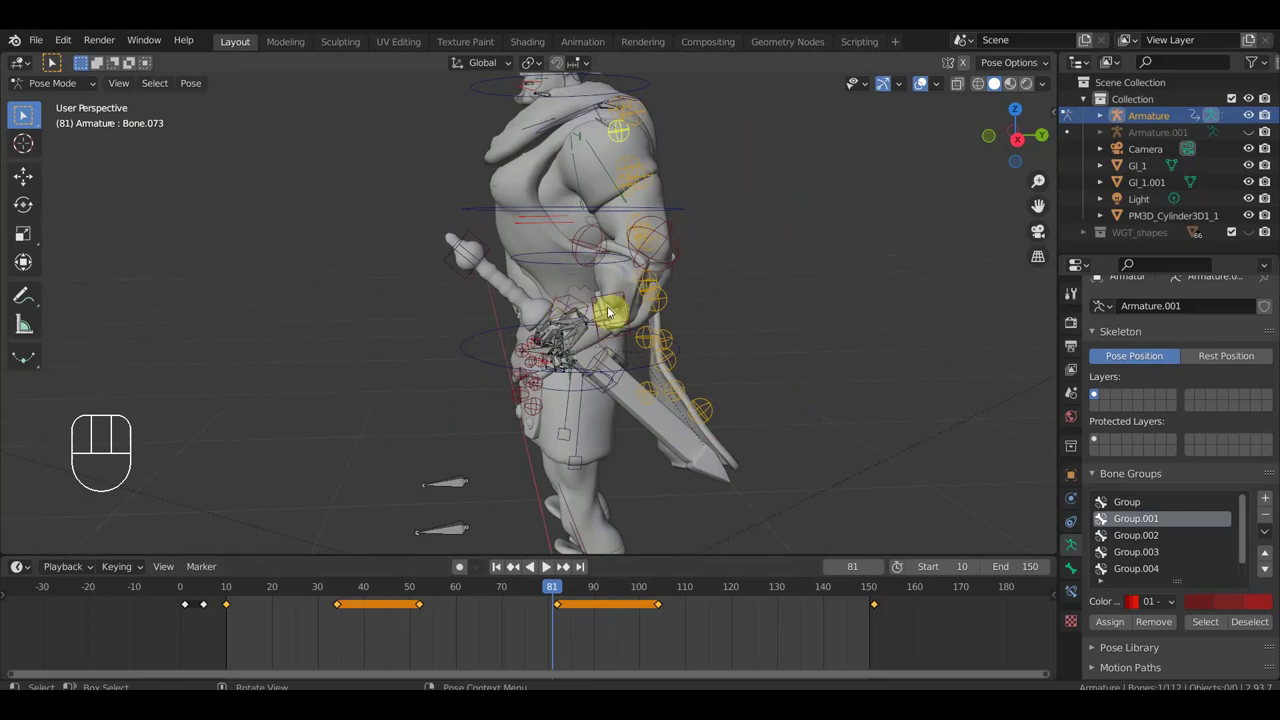
key("KP_1")
middle_click(713, 316)
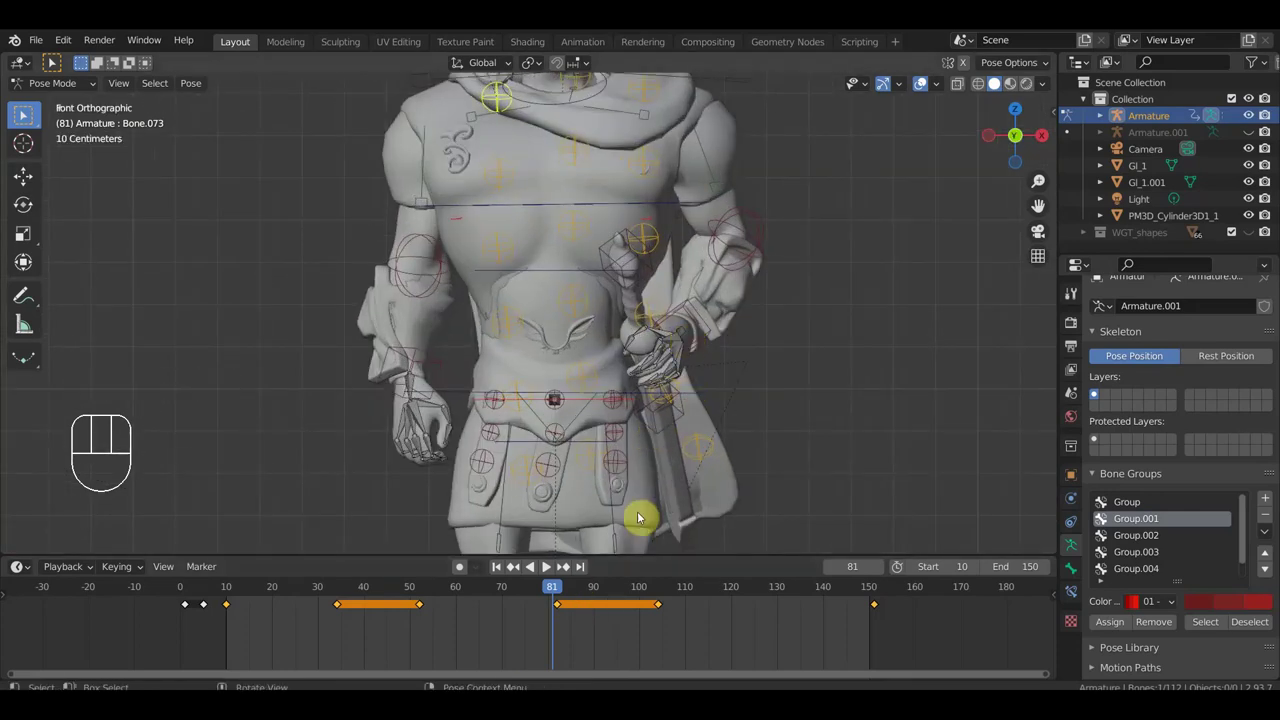
key("space")
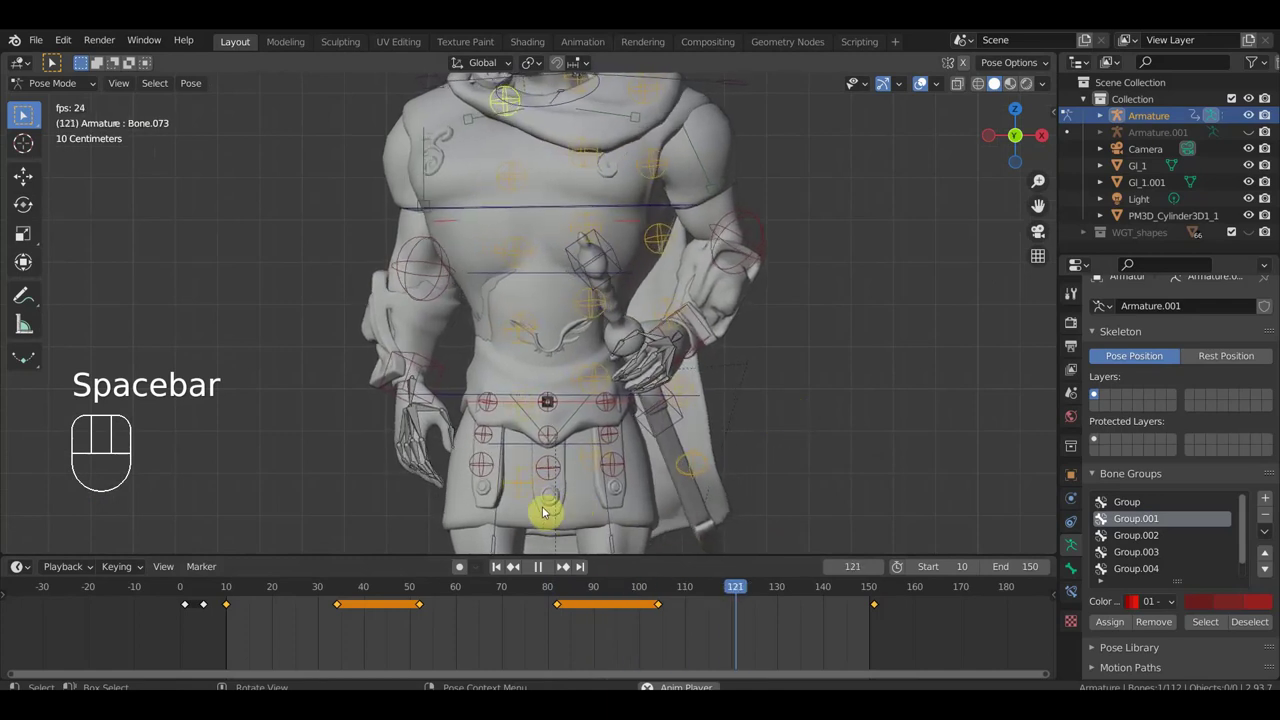
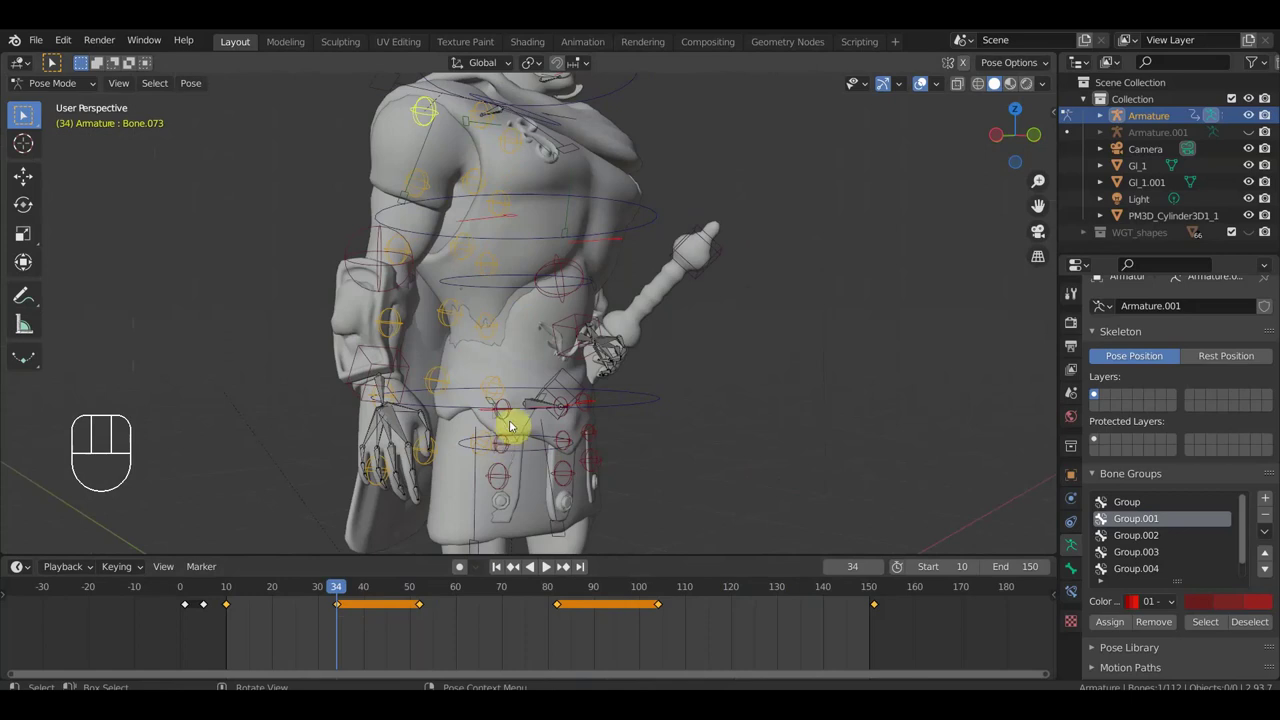
left_click(512, 421)
left_click_drag(649, 438, 623, 555)
key("r")
left_click(839, 415)
left_click_drag(837, 413, 731, 317)
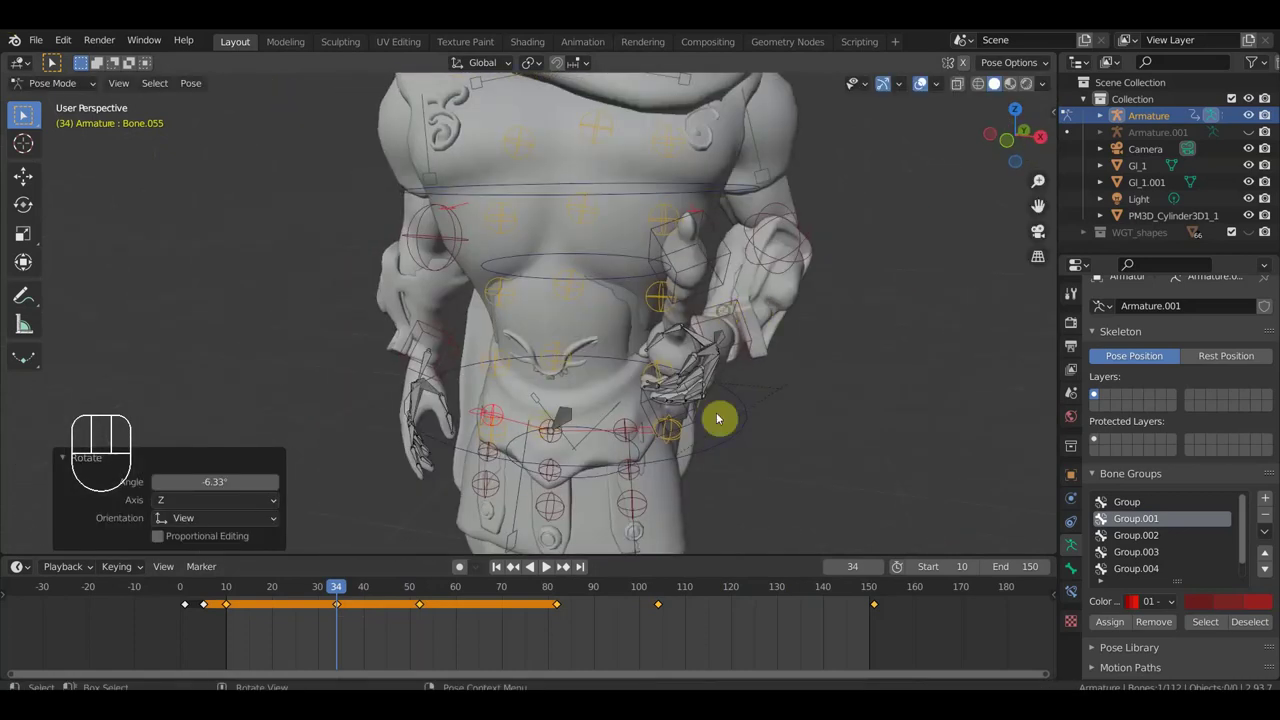
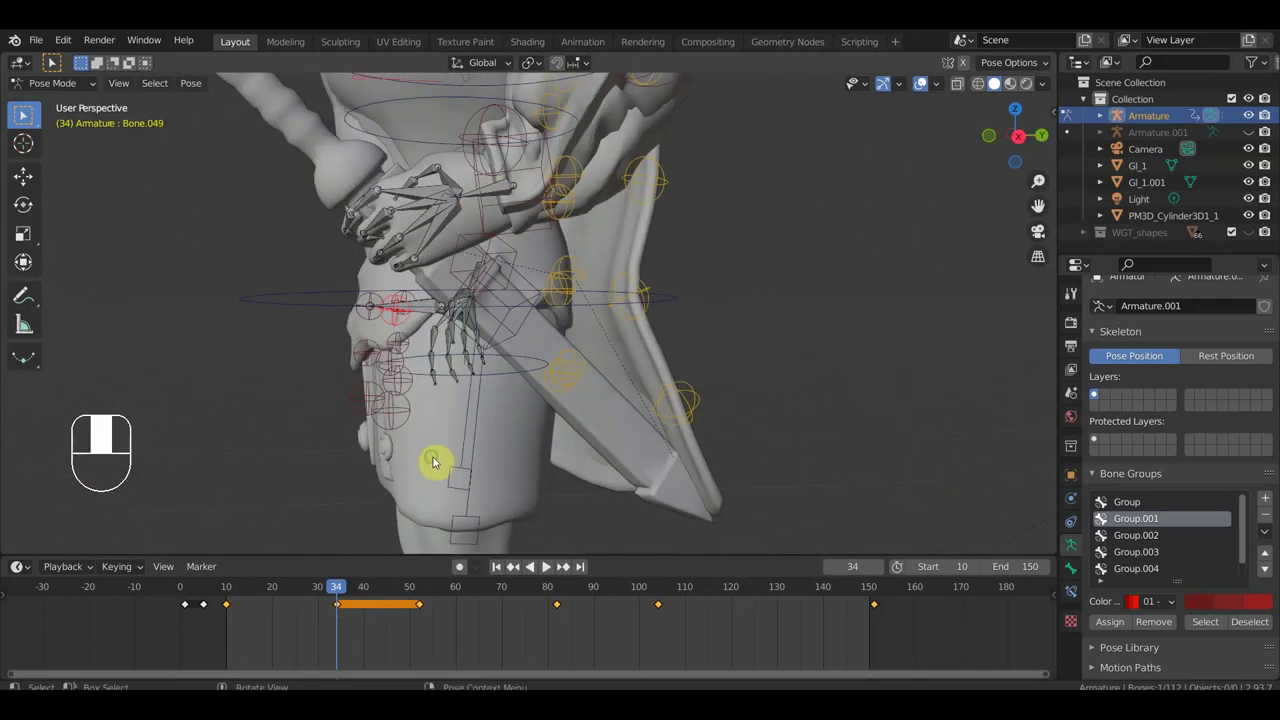
Step: Rotate the hand near the scabbard to a new angle at frame 34
key("r")
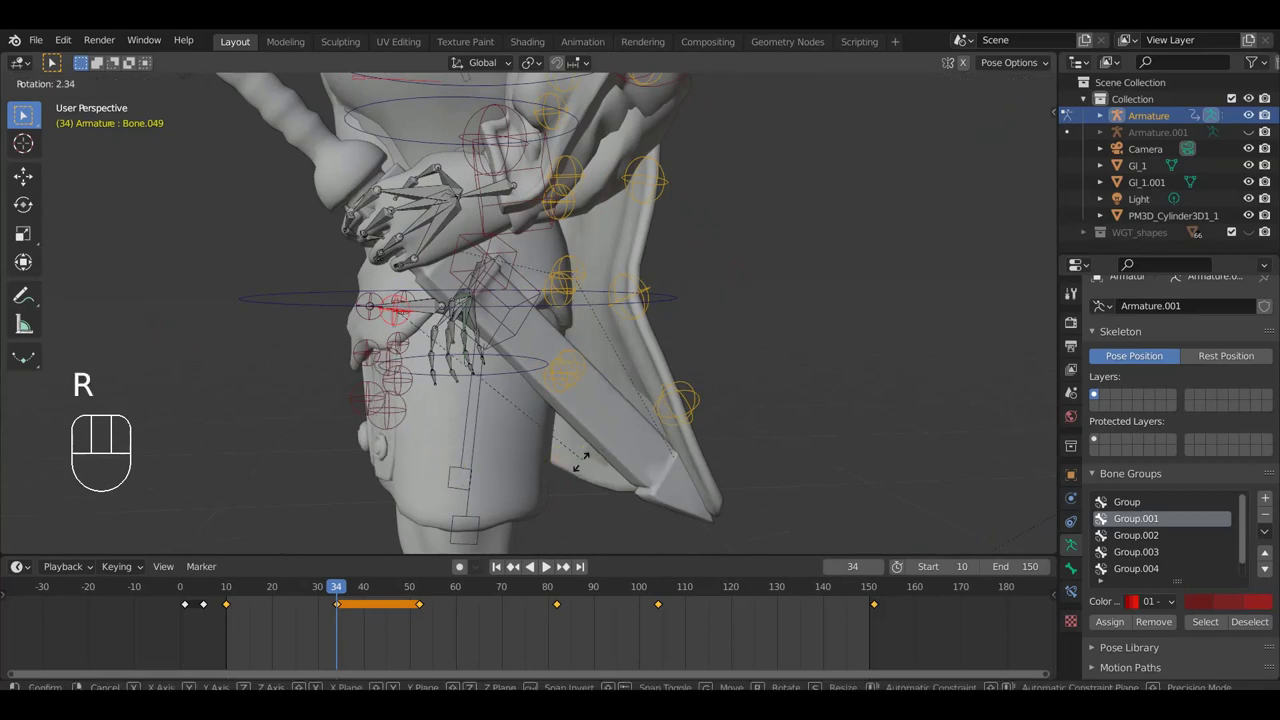
left_click_drag(628, 468, 745, 452)
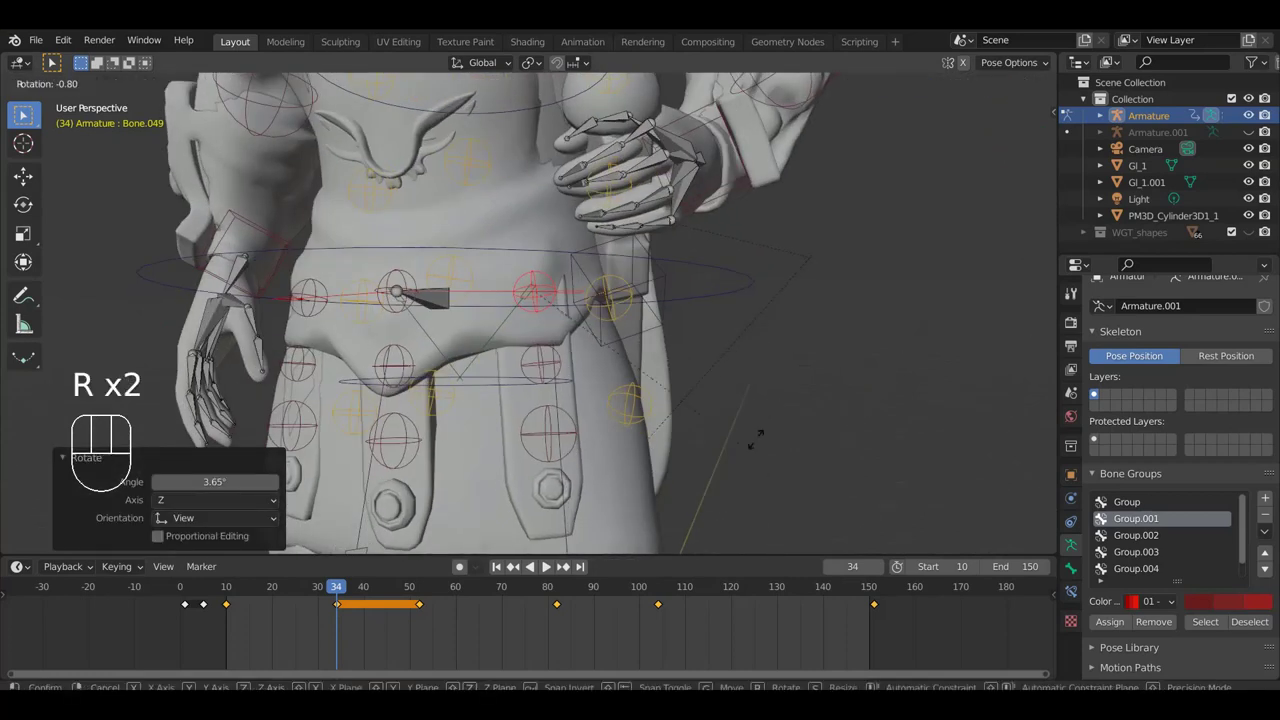
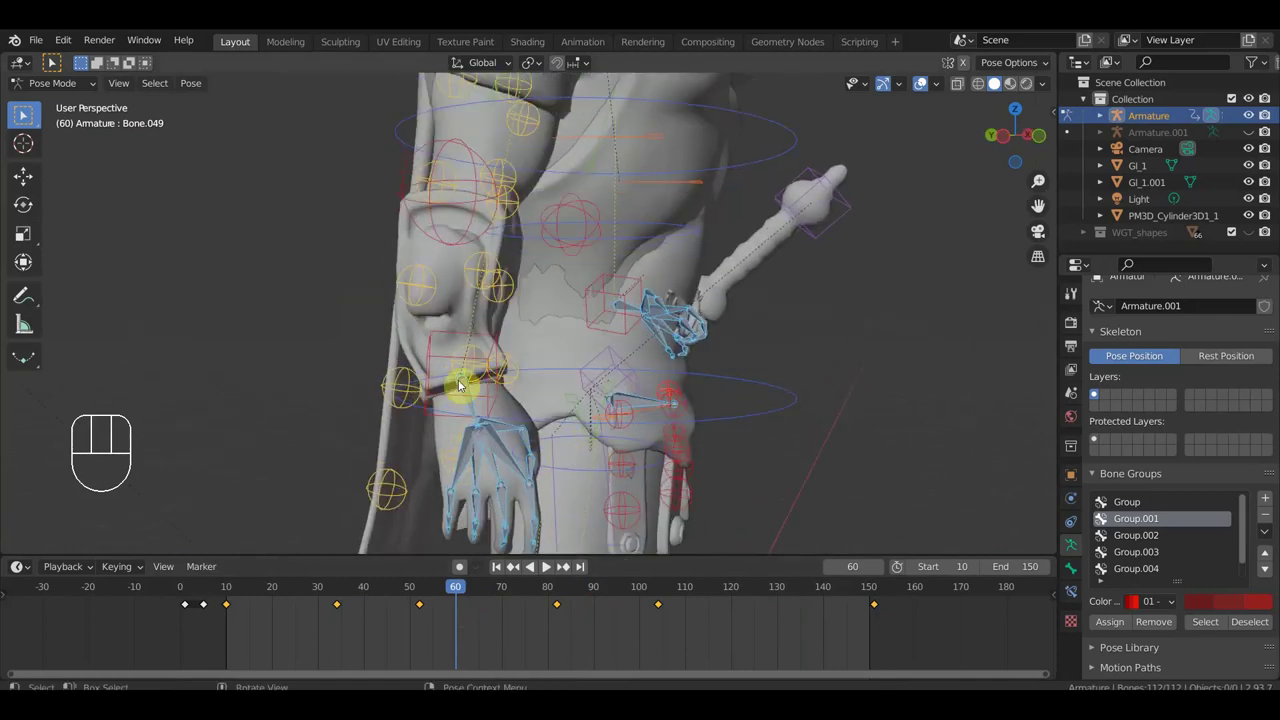
left_click_drag(483, 392, 573, 353)
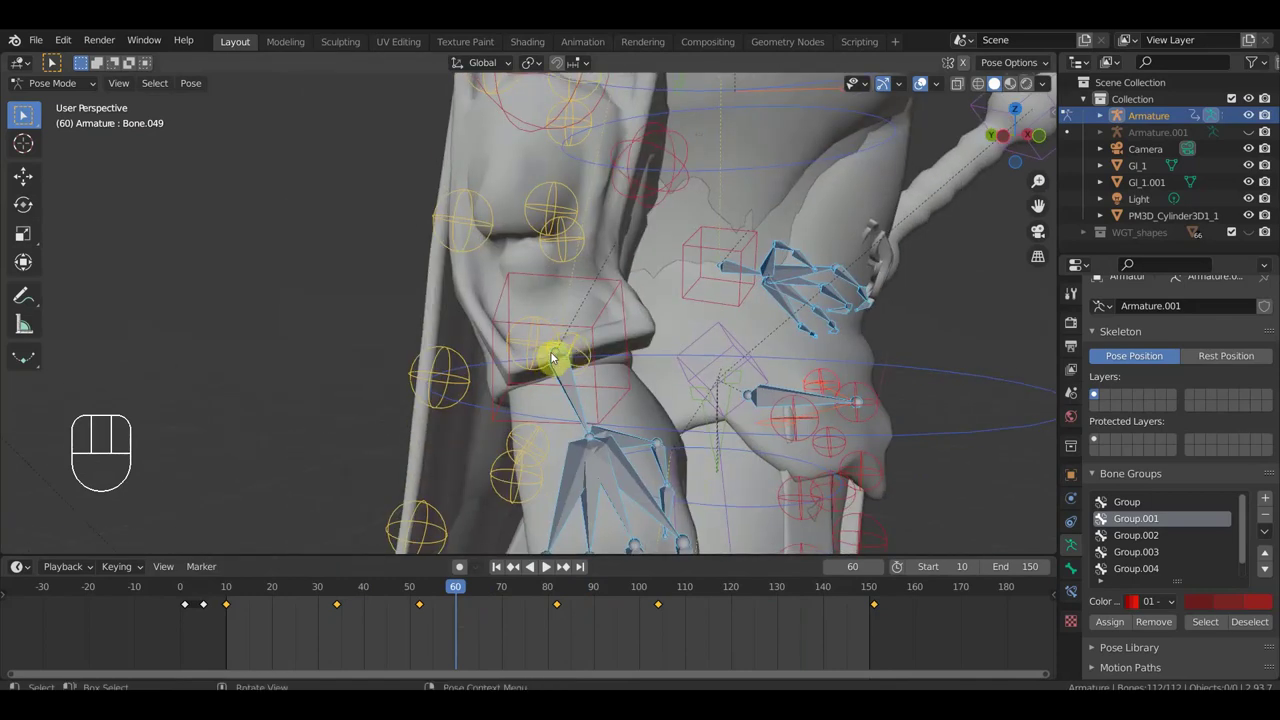
Step: Select the thin hip bone Bone.088 at frame 60 and inspect it from several angles
left_click(564, 379)
left_click_drag(583, 359, 628, 353)
left_click_drag(774, 345, 738, 357)
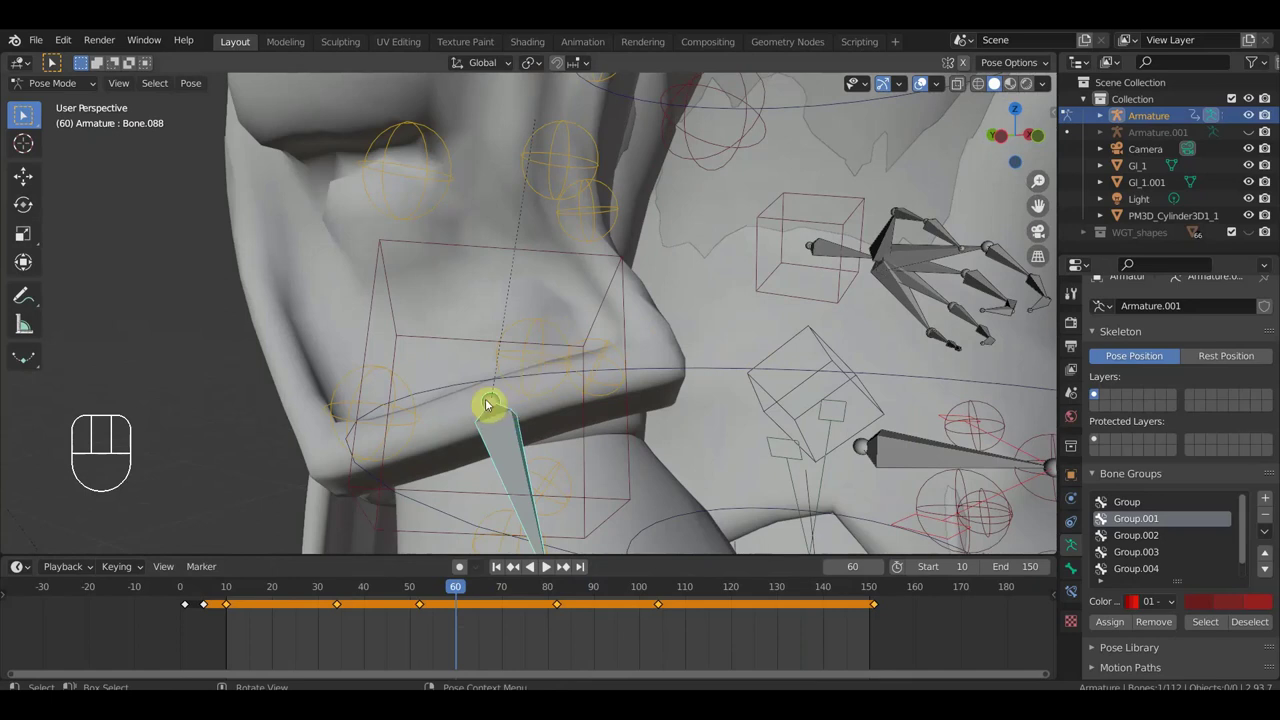
left_click_drag(521, 363, 483, 367)
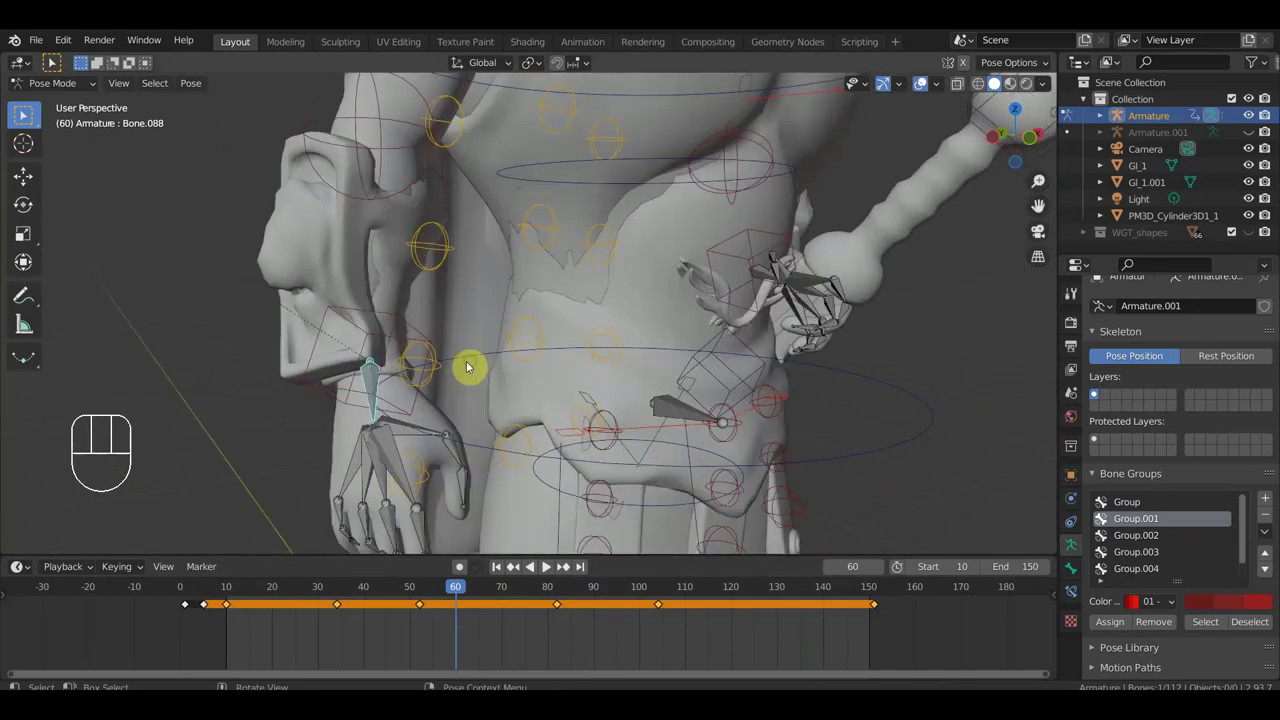
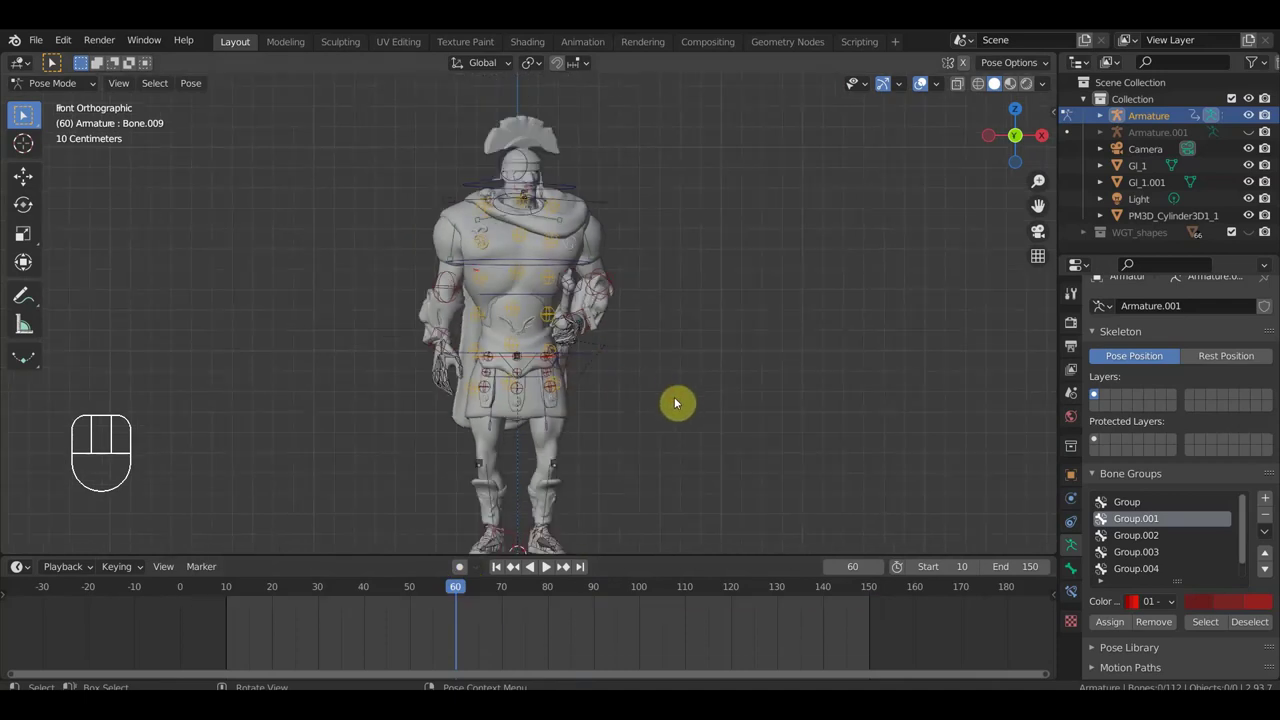
Step: Select every bone of the rig, zoom on the sword hand, and scrub back to frame 35
left_click_drag(667, 402, 649, 411)
key("KP_1")
key("a")
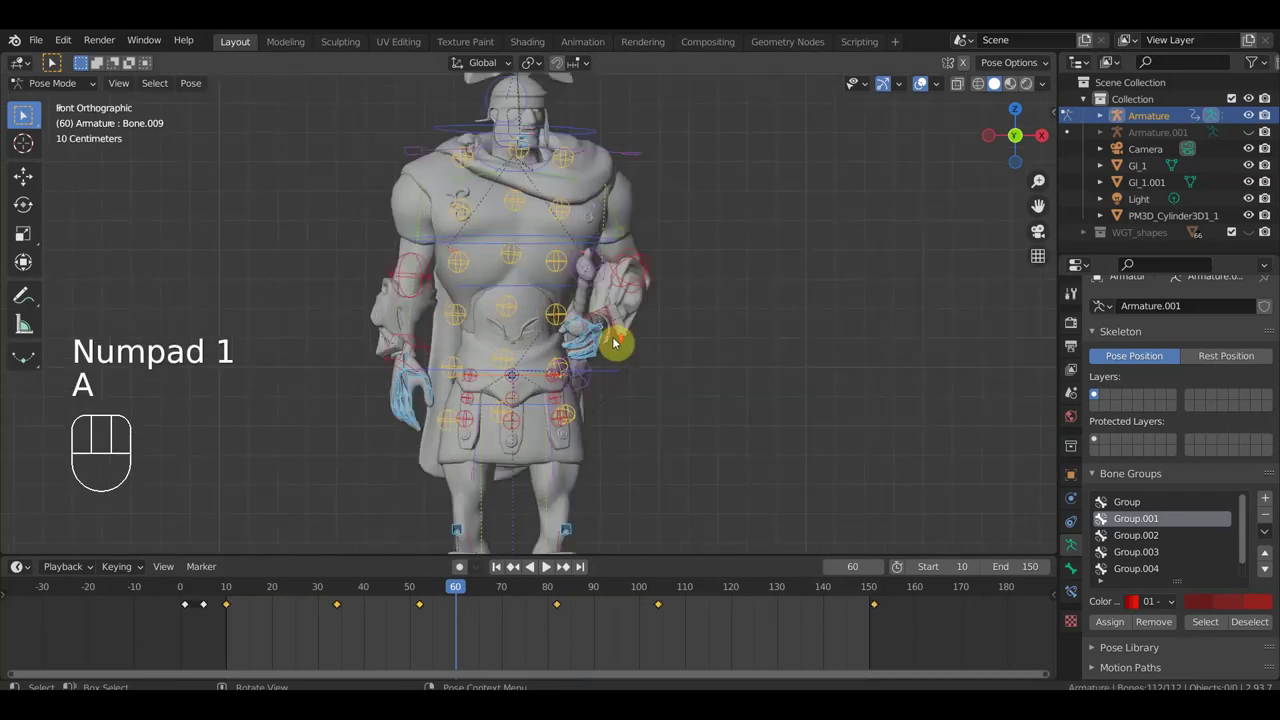
left_click_drag(690, 291, 682, 324)
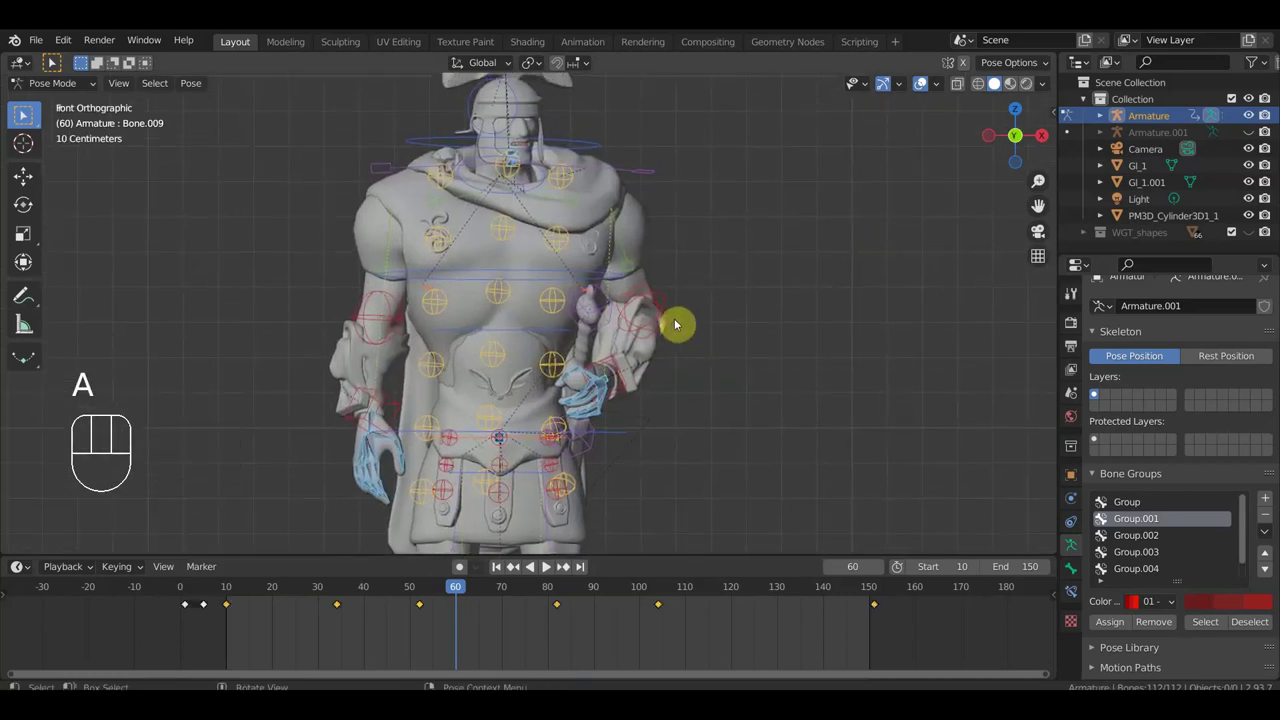
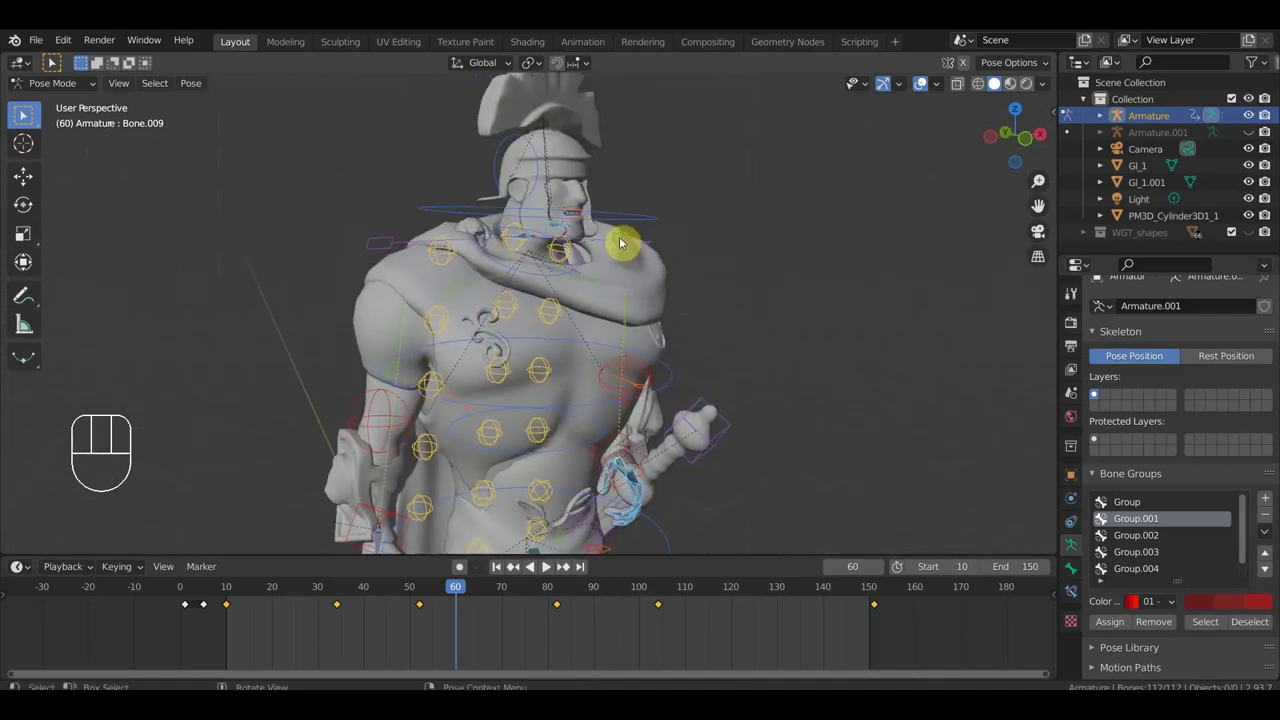
left_click(564, 595)
left_click_drag(549, 592, 351, 604)
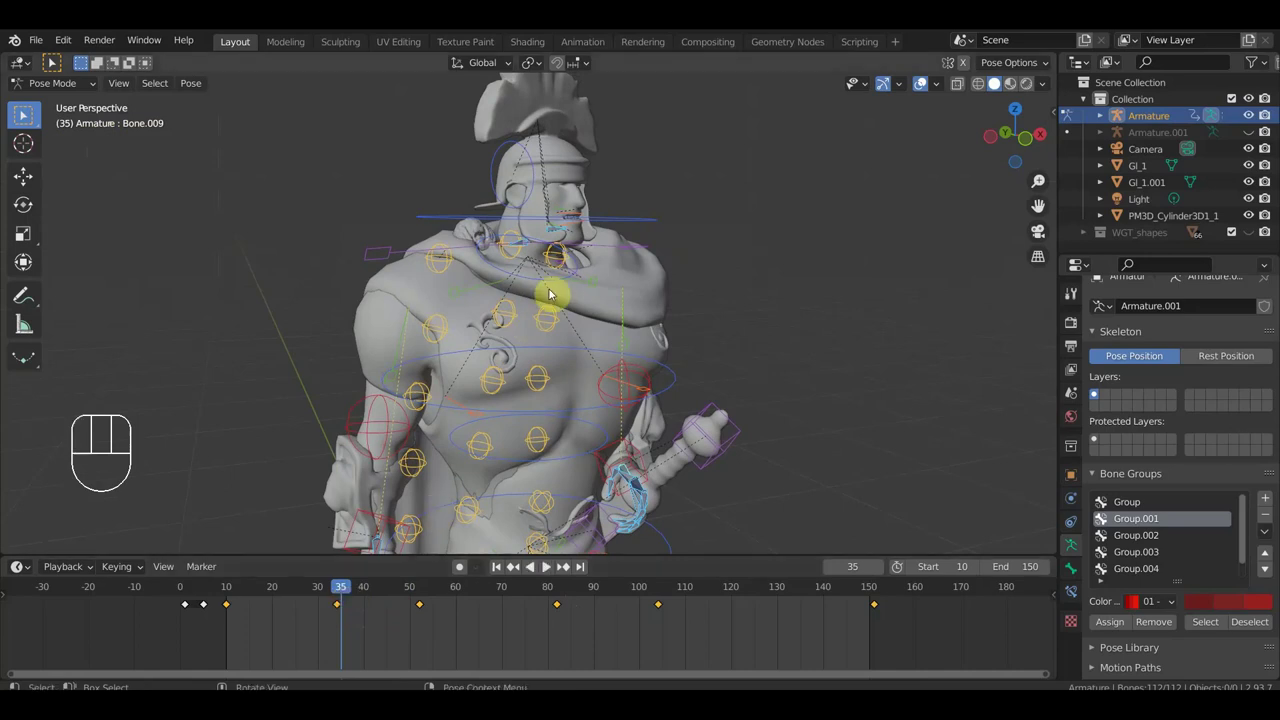
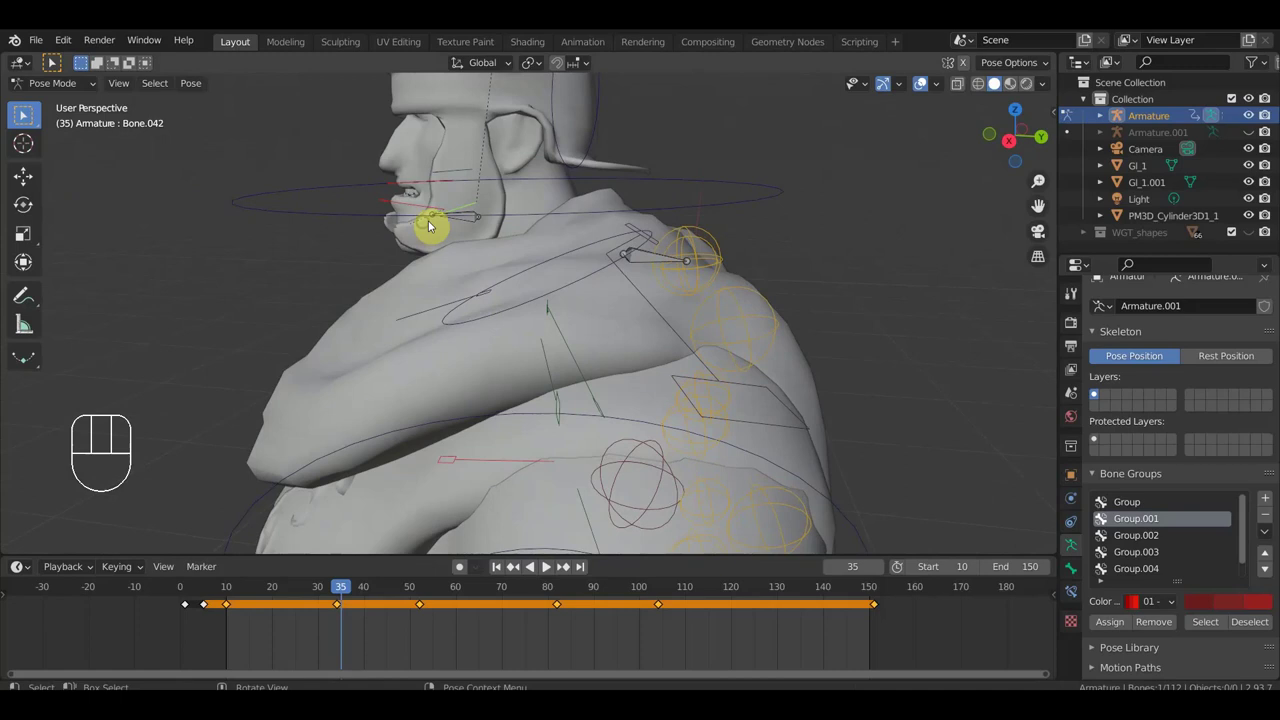
Step: Rotate shoulder bone Bone.042 slightly at frame 35 and key its location and rotation
key("r")
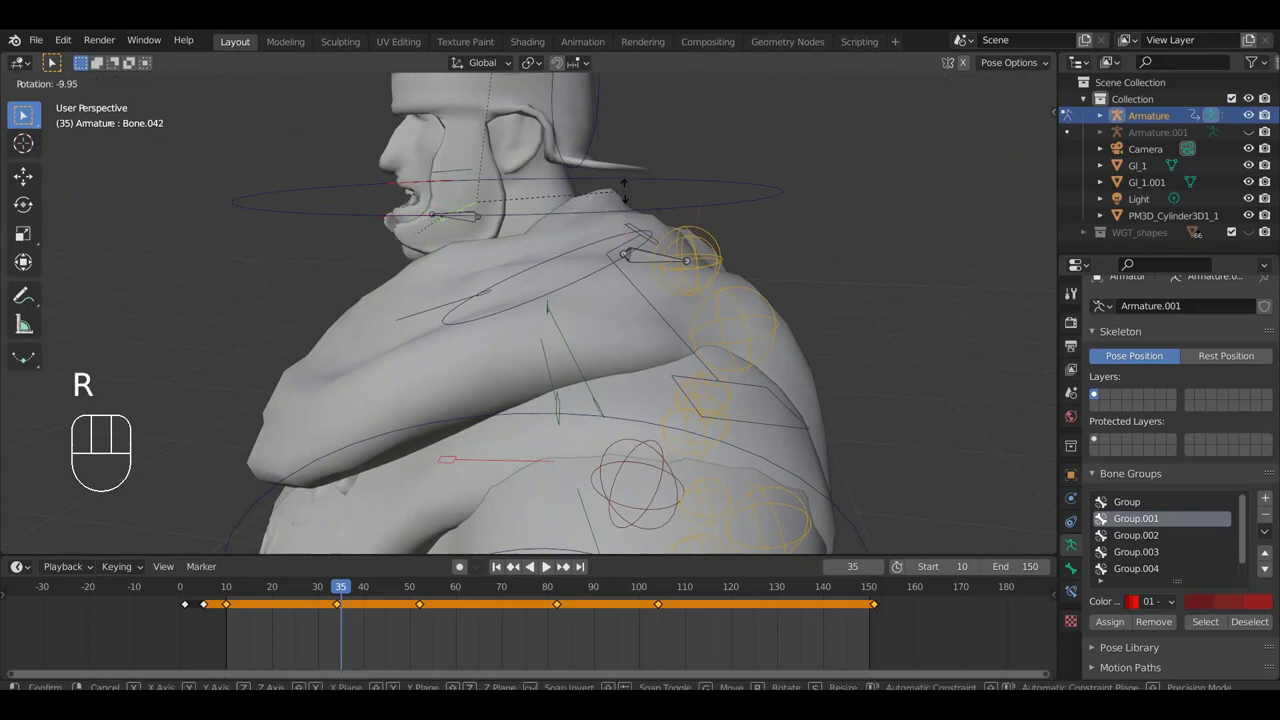
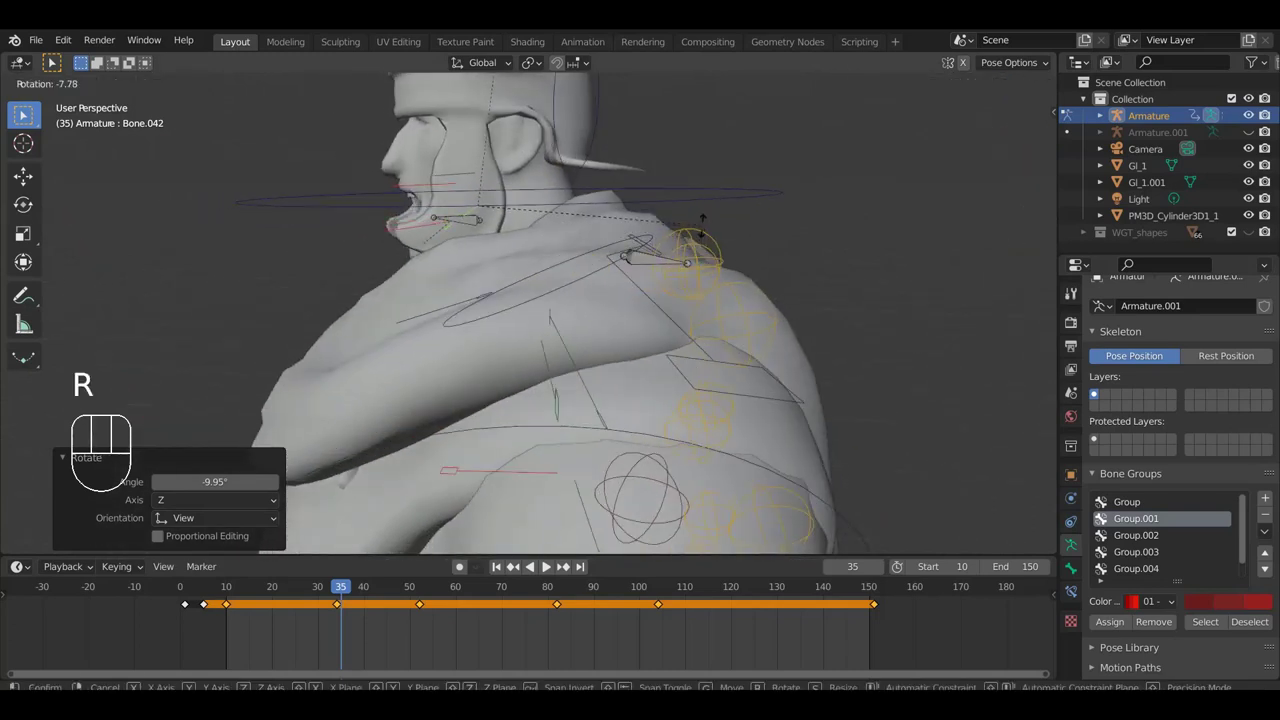
left_click(710, 231)
left_click_drag(473, 198, 635, 187)
key("KP_1")
left_click_drag(636, 200, 506, 217)
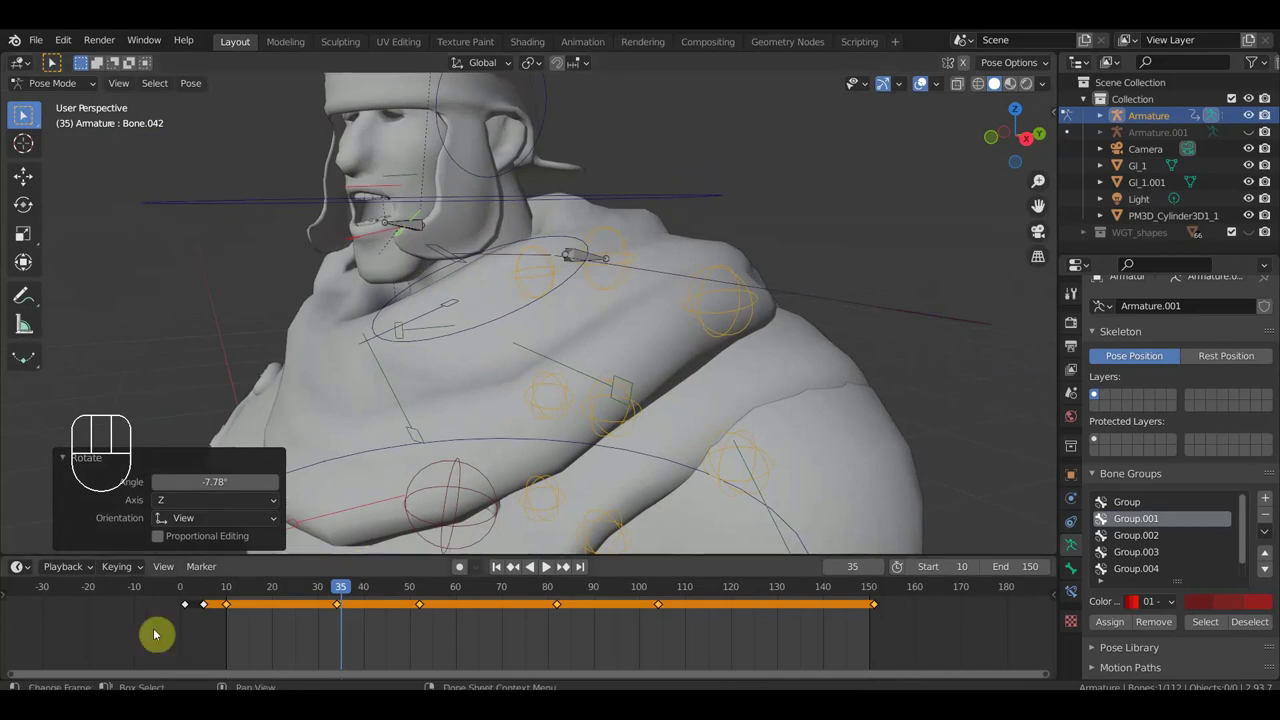
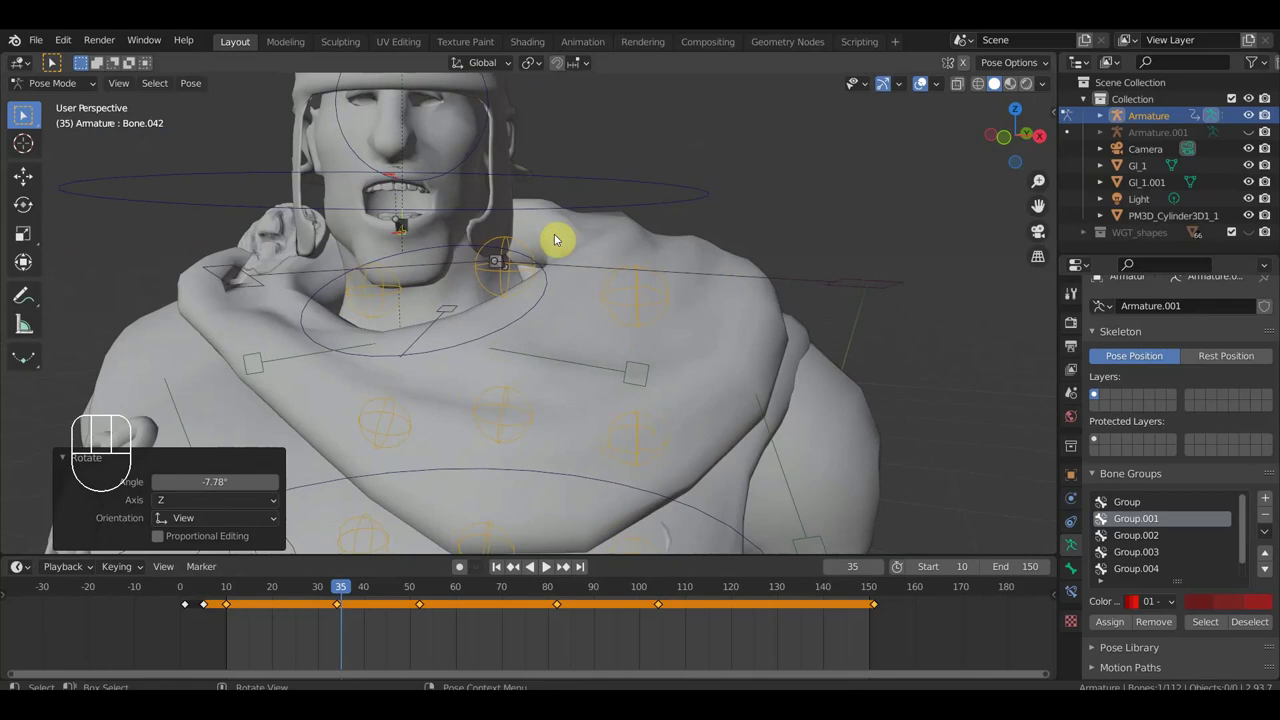
key("i")
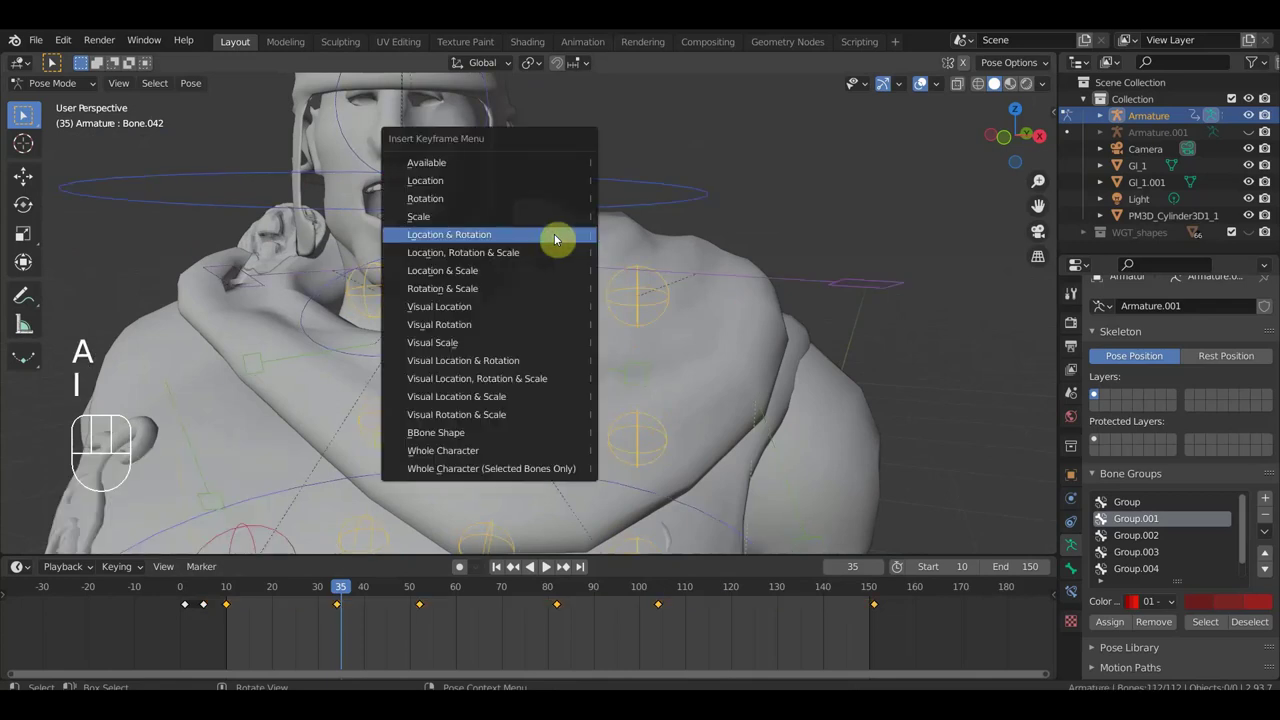
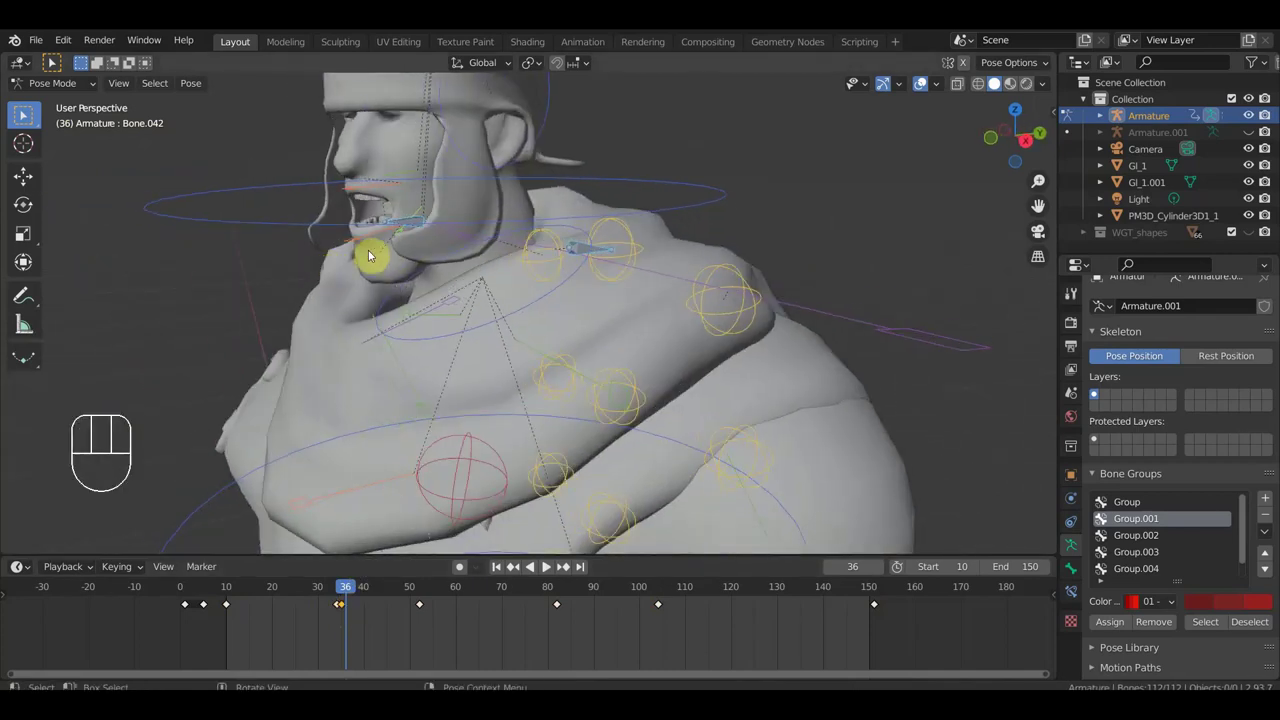
Step: Add a location-and-rotation key for Bone.042 at frame 44, then scrub back to frame 25
left_click(423, 215)
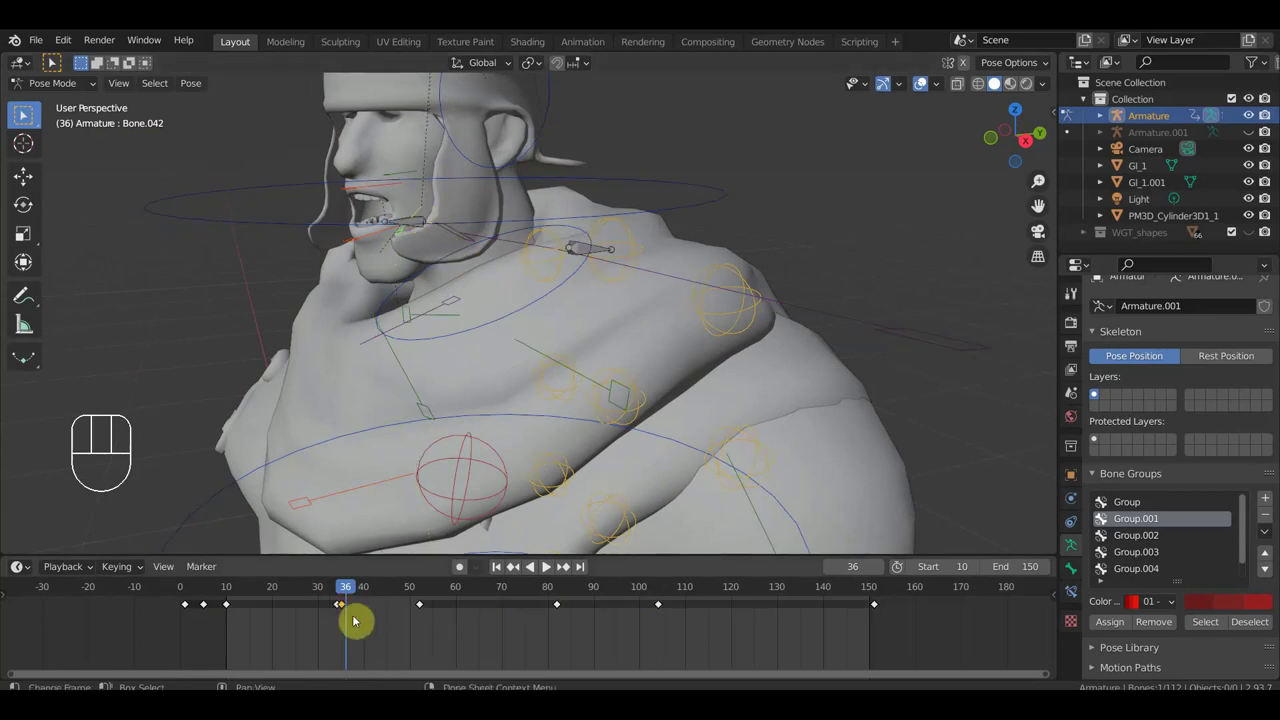
key("shift+d")
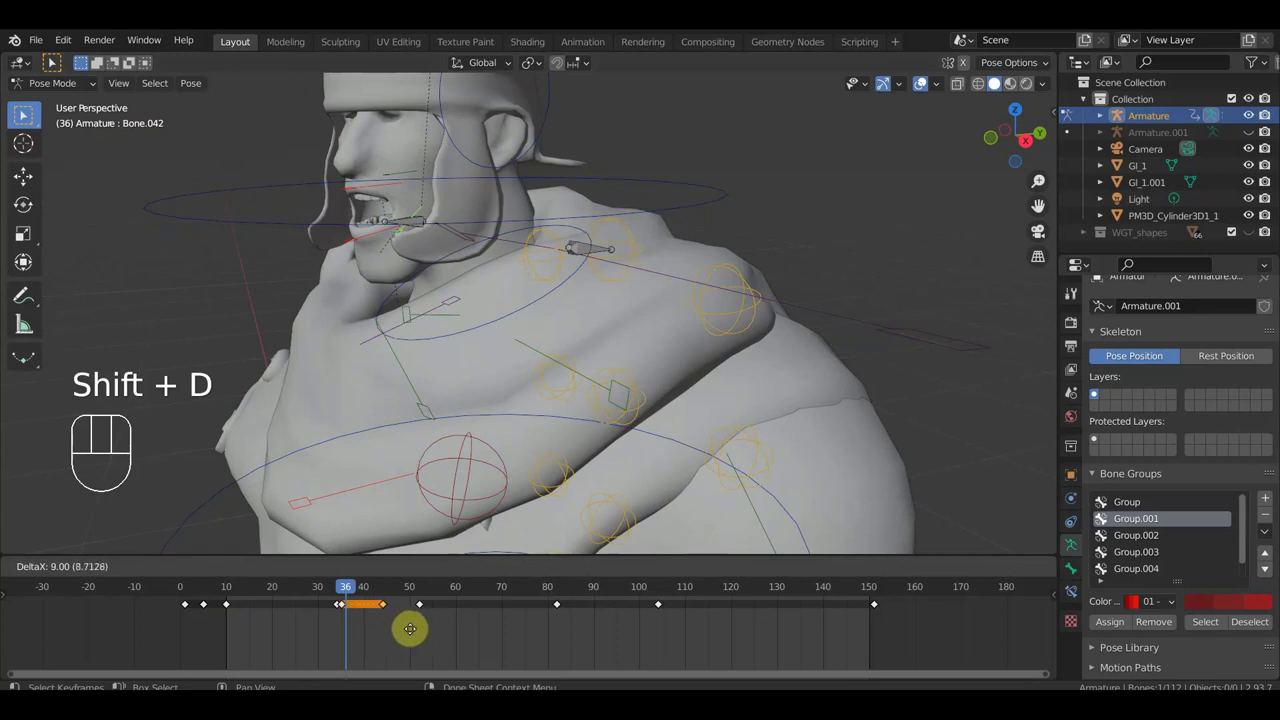
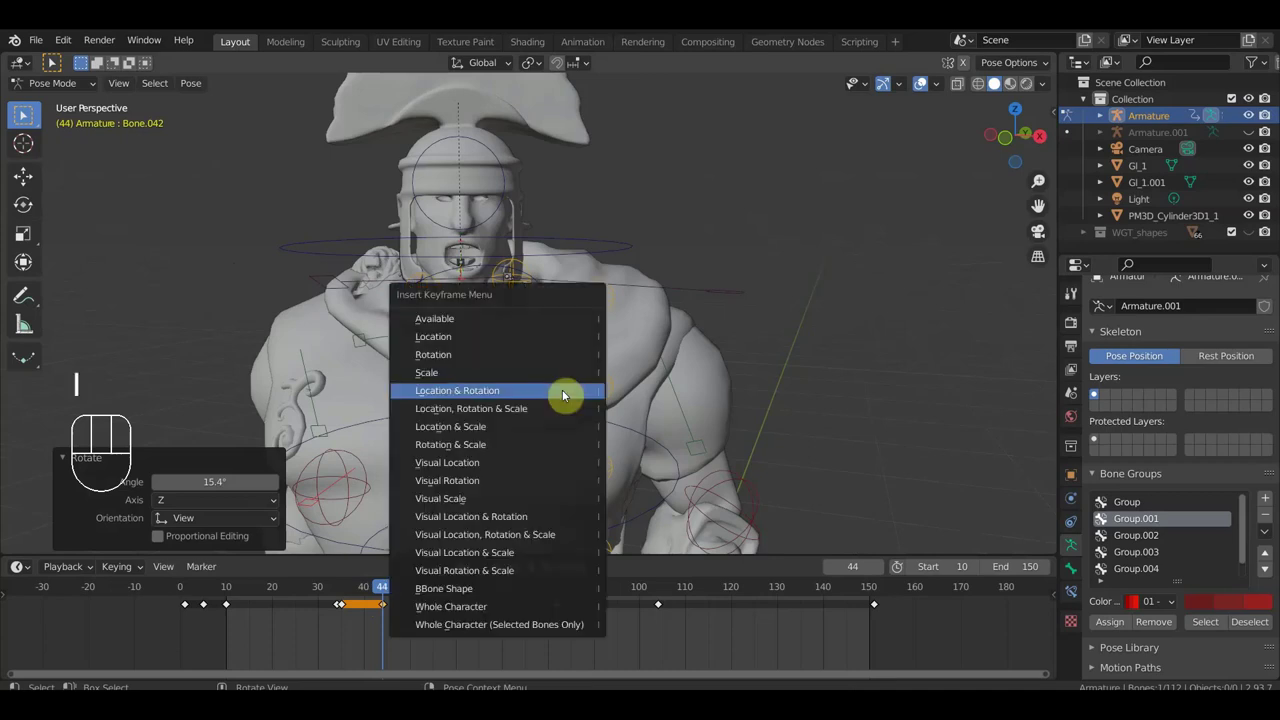
left_click_drag(393, 592, 306, 601)
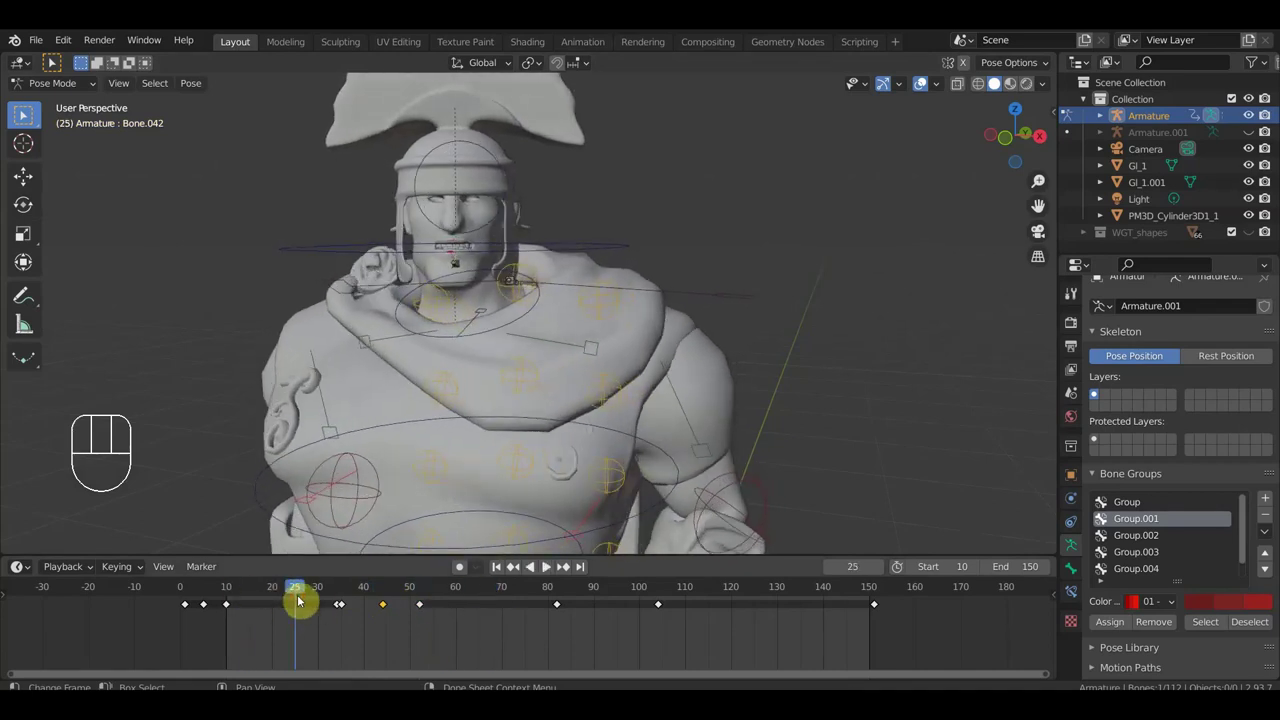
Step: Retime the shoulder keyframe near frame 44 to a later frame
key("space")
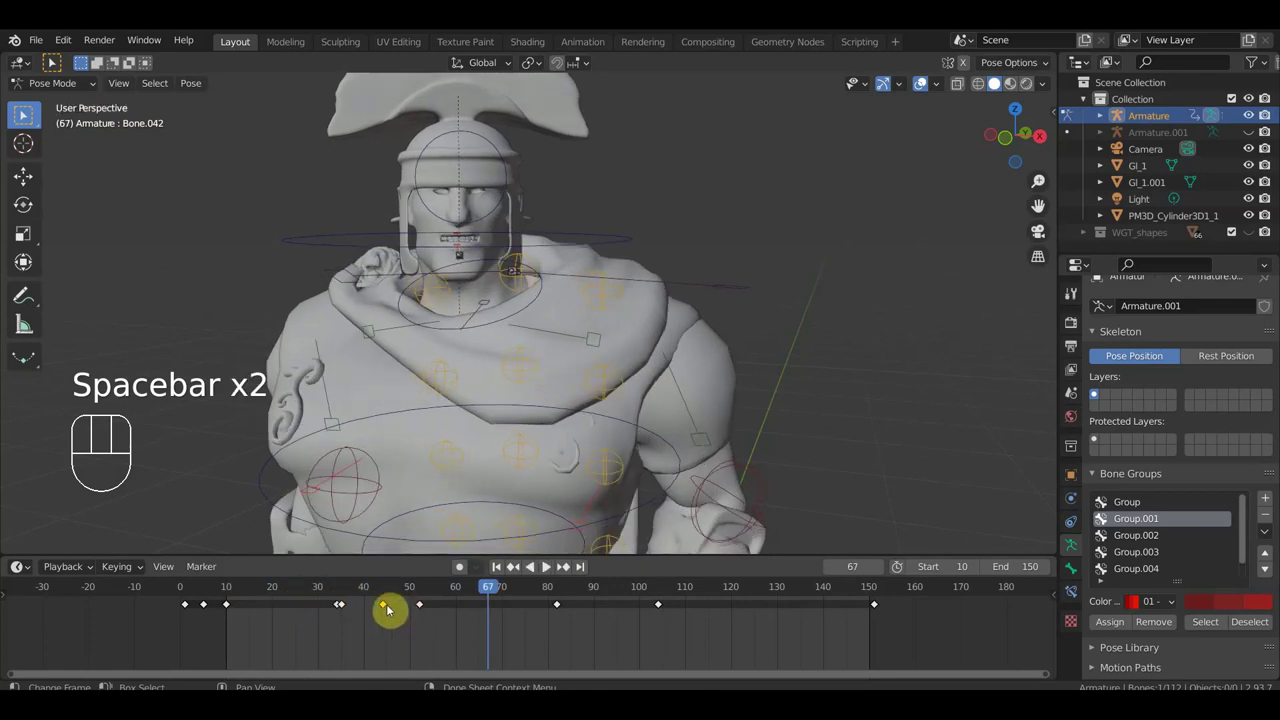
left_click(391, 609)
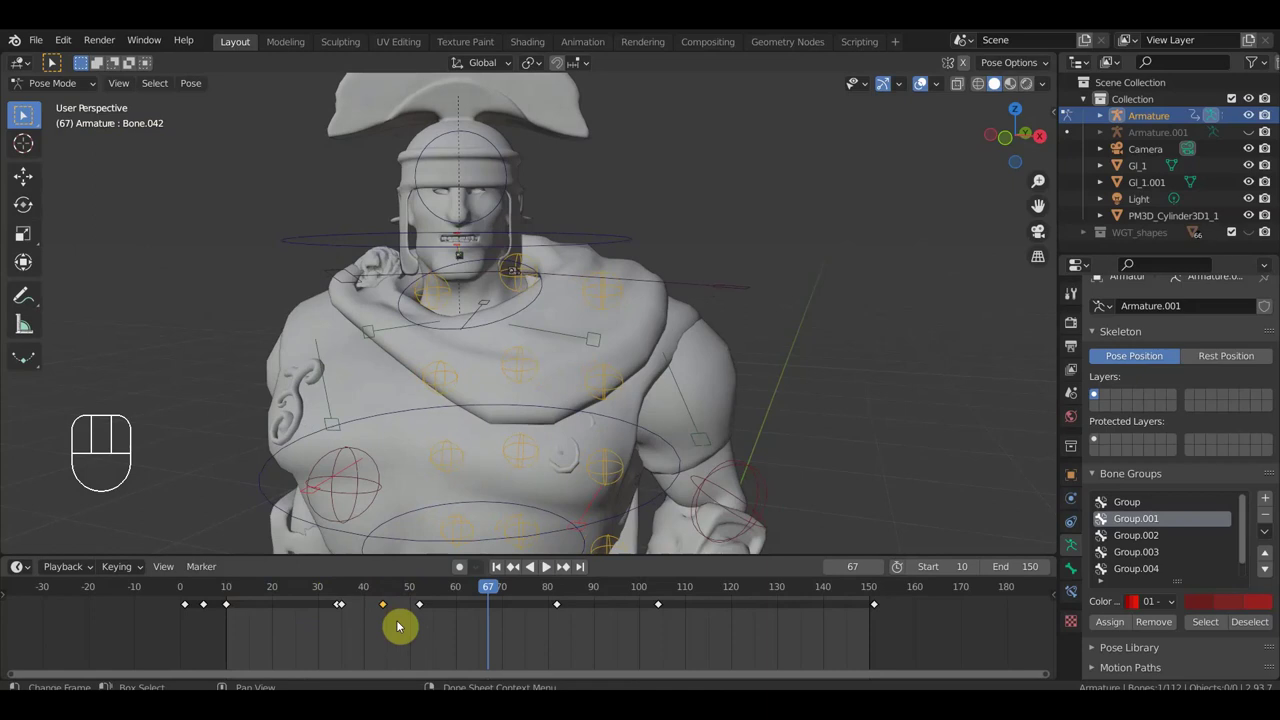
key("g")
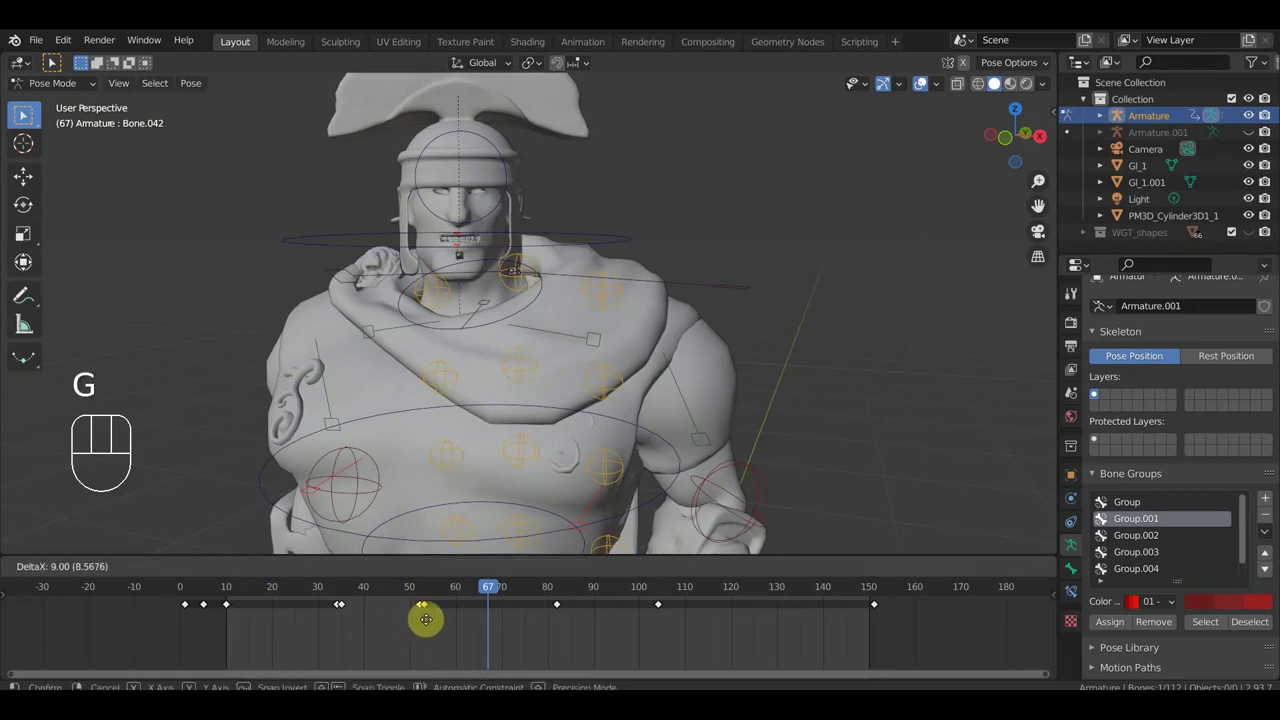
left_click(475, 629)
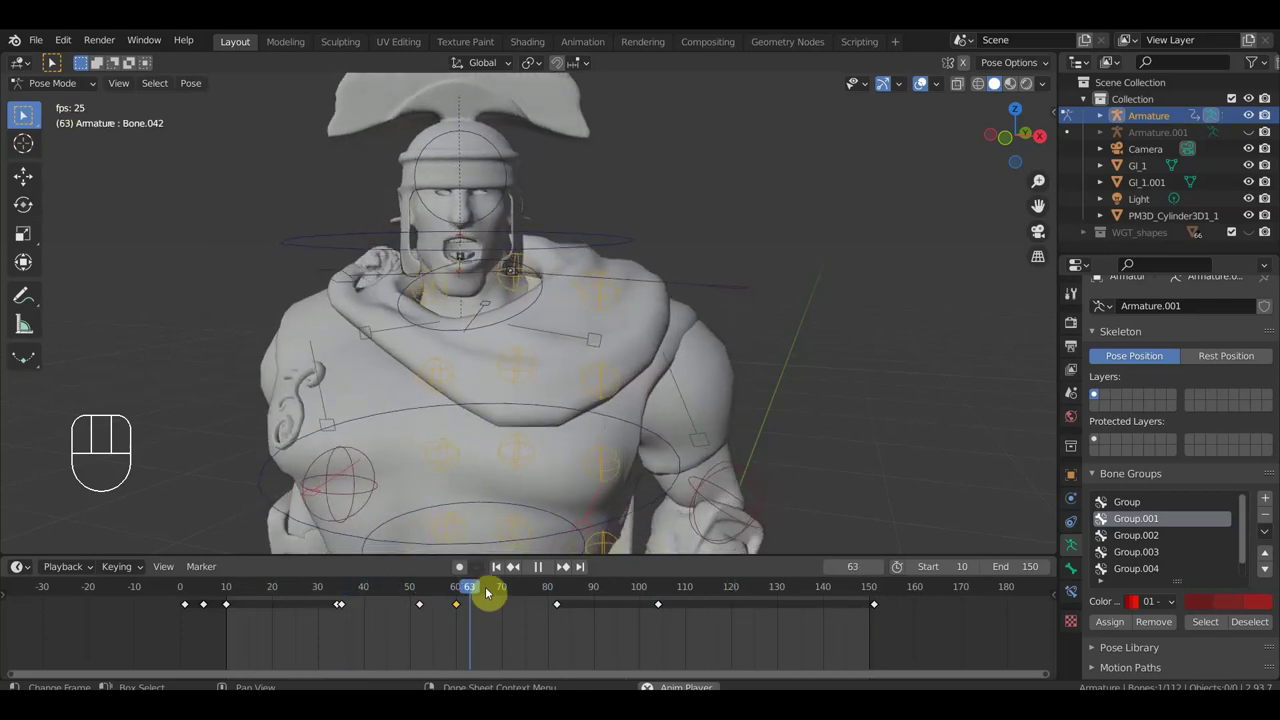
key("space")
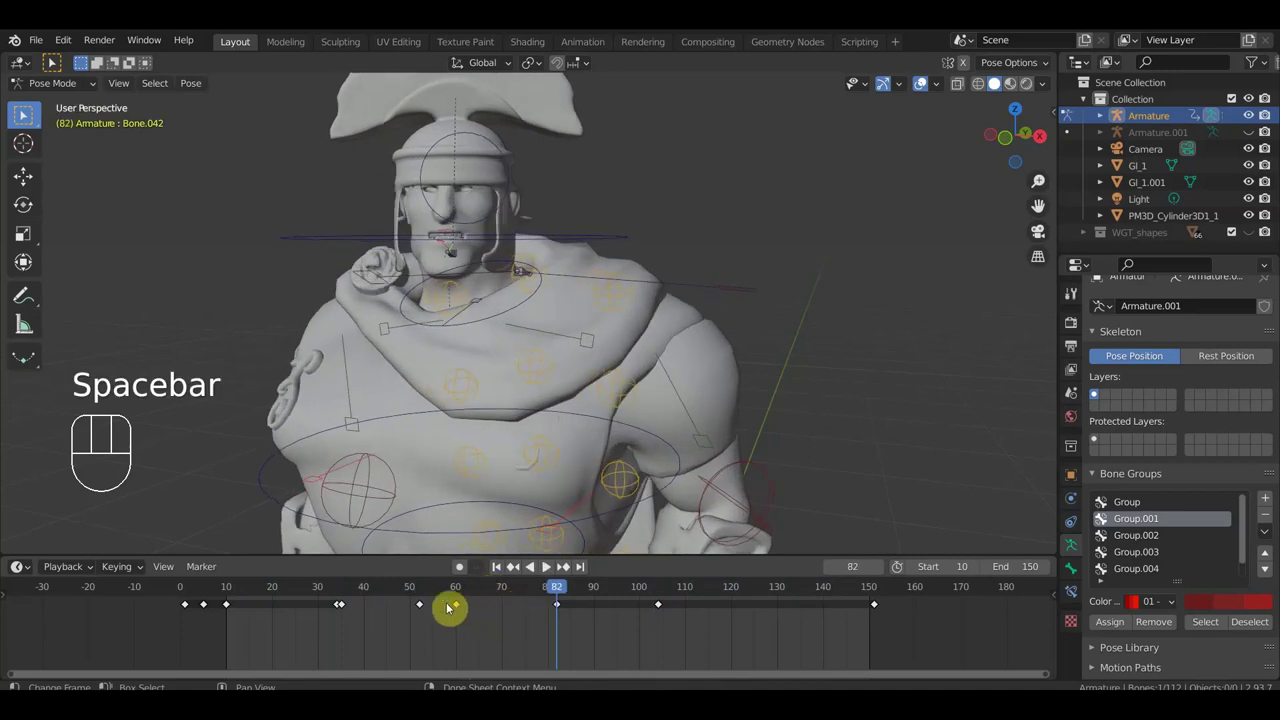
Step: Select the shoulder bone's keys between frames 52 and 60
left_click(429, 595)
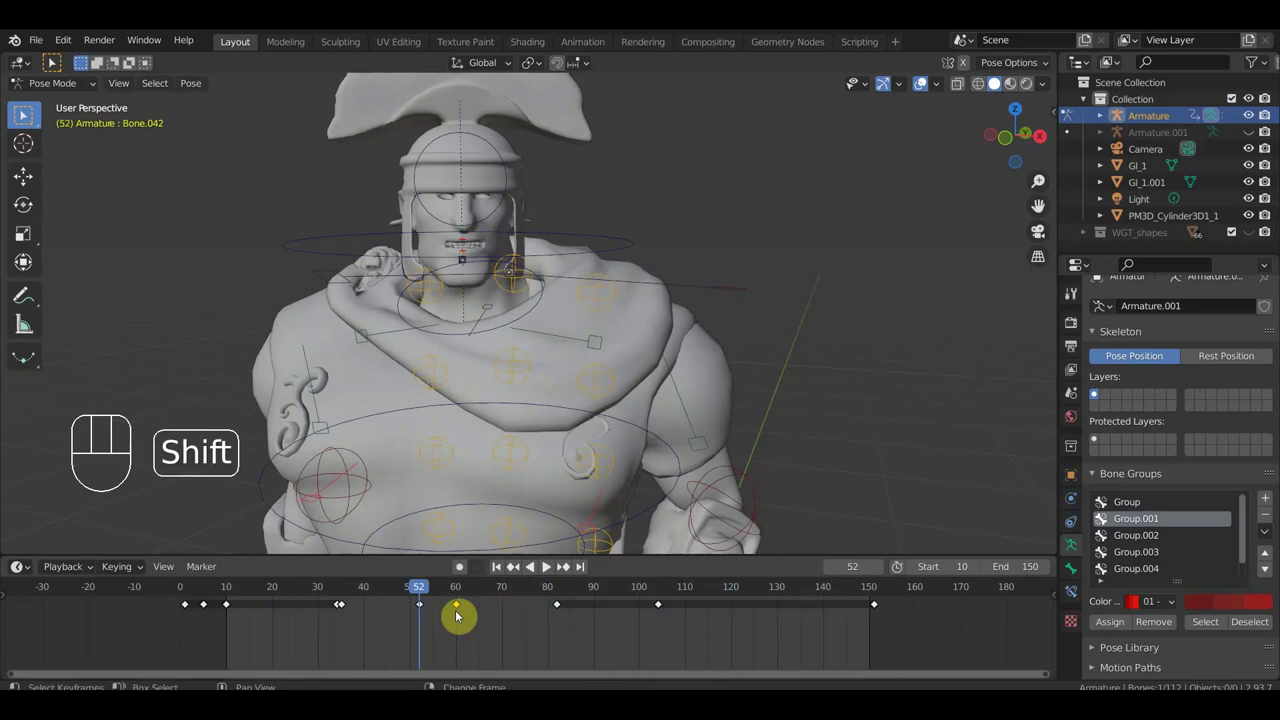
key("shift+d")
left_click(426, 620)
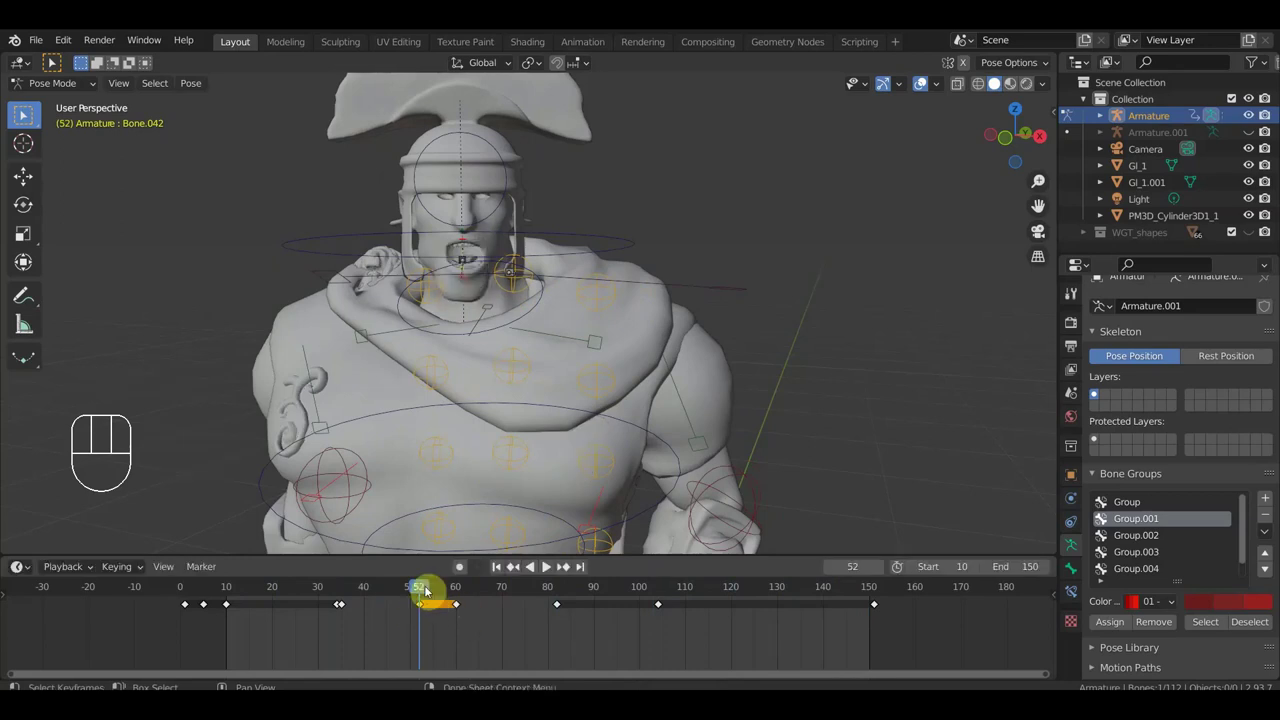
left_click_drag(433, 590, 465, 600)
Step: Check the timing in playback, then replay the sword-drawing animation from the front view
key("space")
left_click(312, 588)
left_click(232, 589)
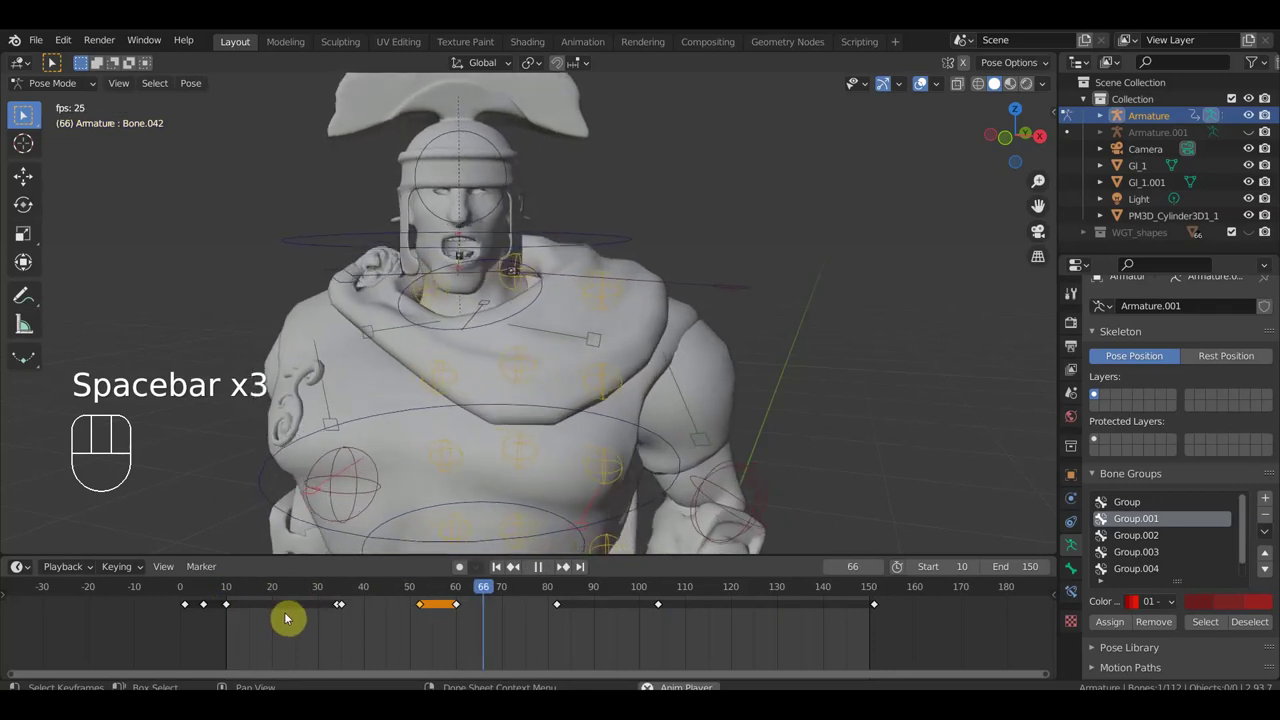
key("space")
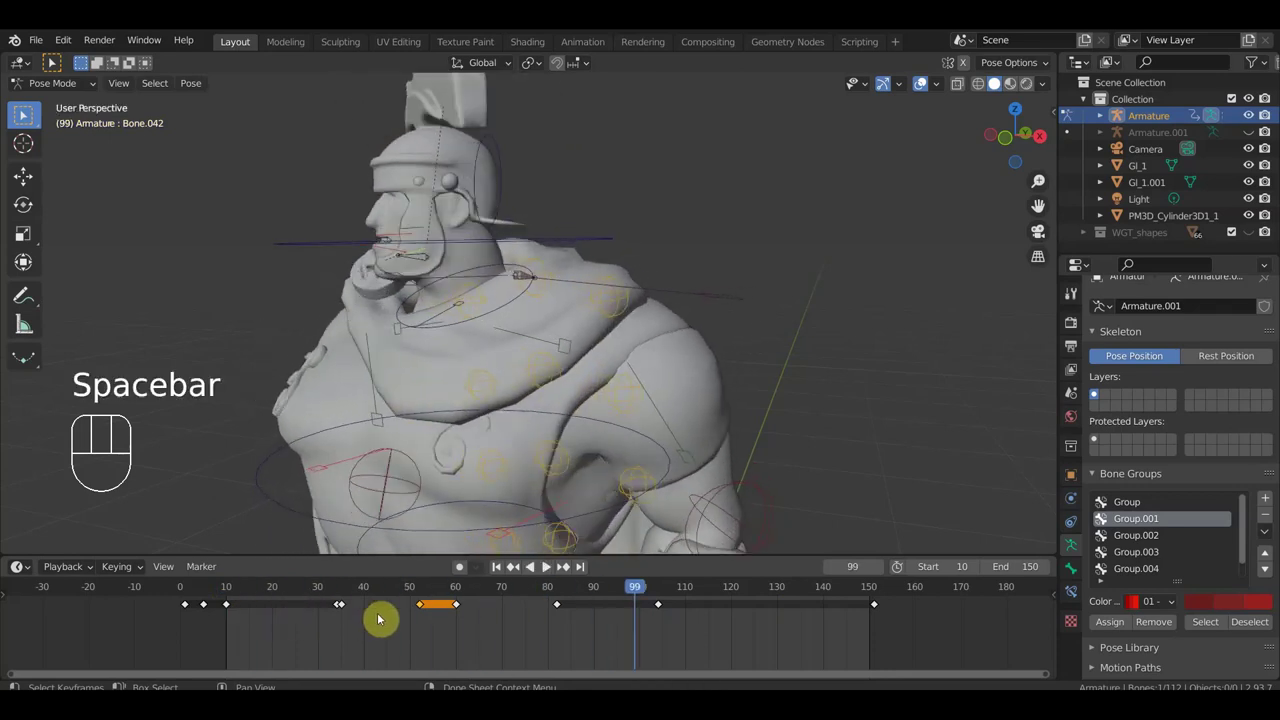
key("KP_1")
left_click_drag(739, 355, 755, 294)
key("space")
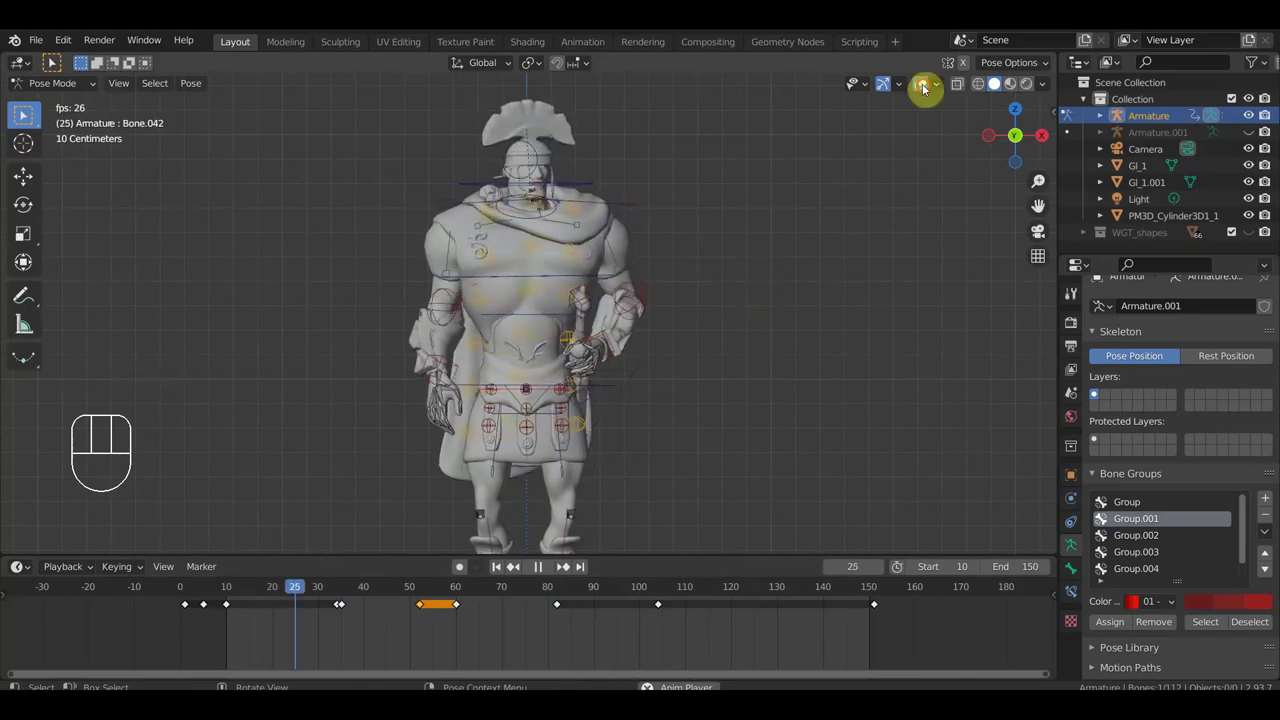
Step: Hide the viewport overlays to watch the clean model, then stop playback at frame 44
left_click(932, 91)
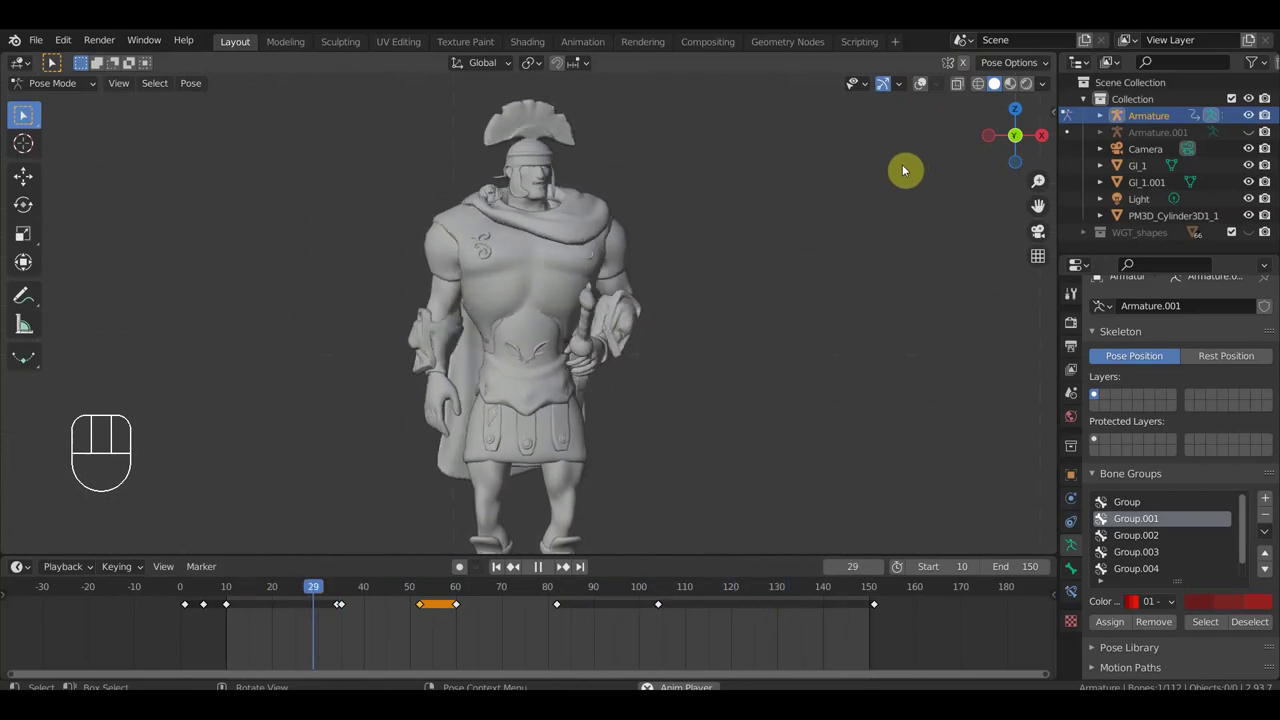
key("space")
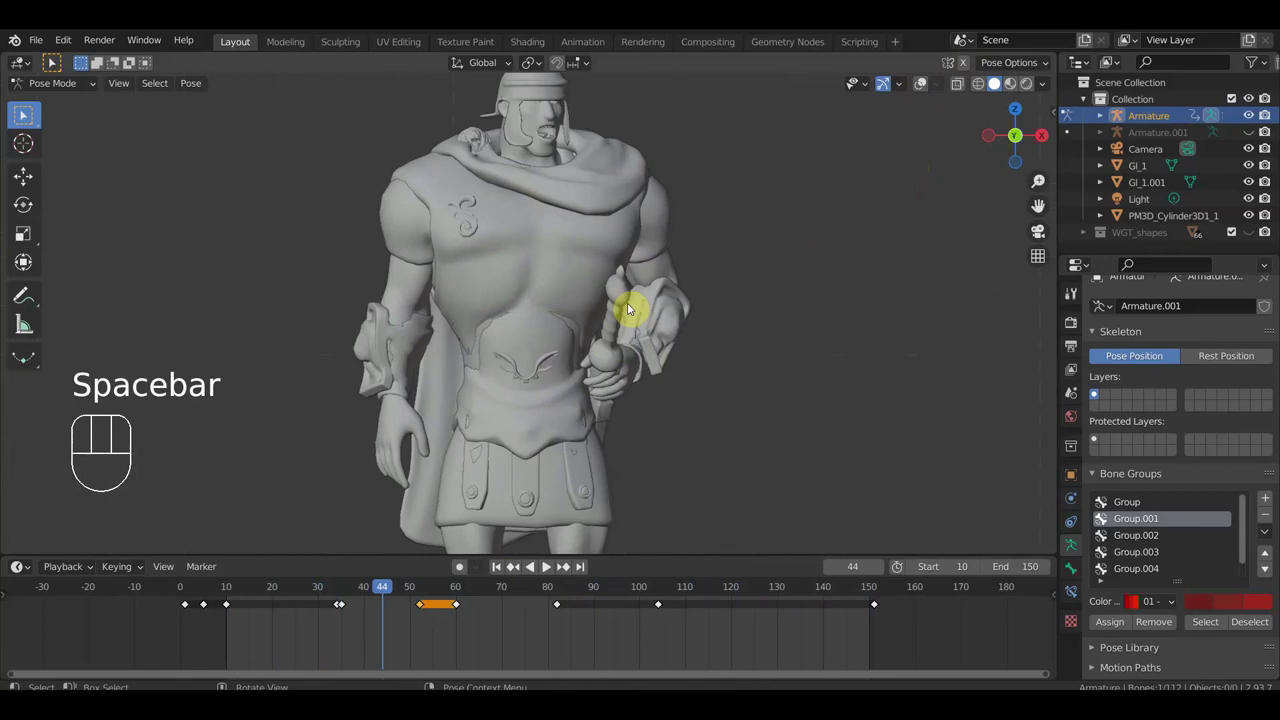
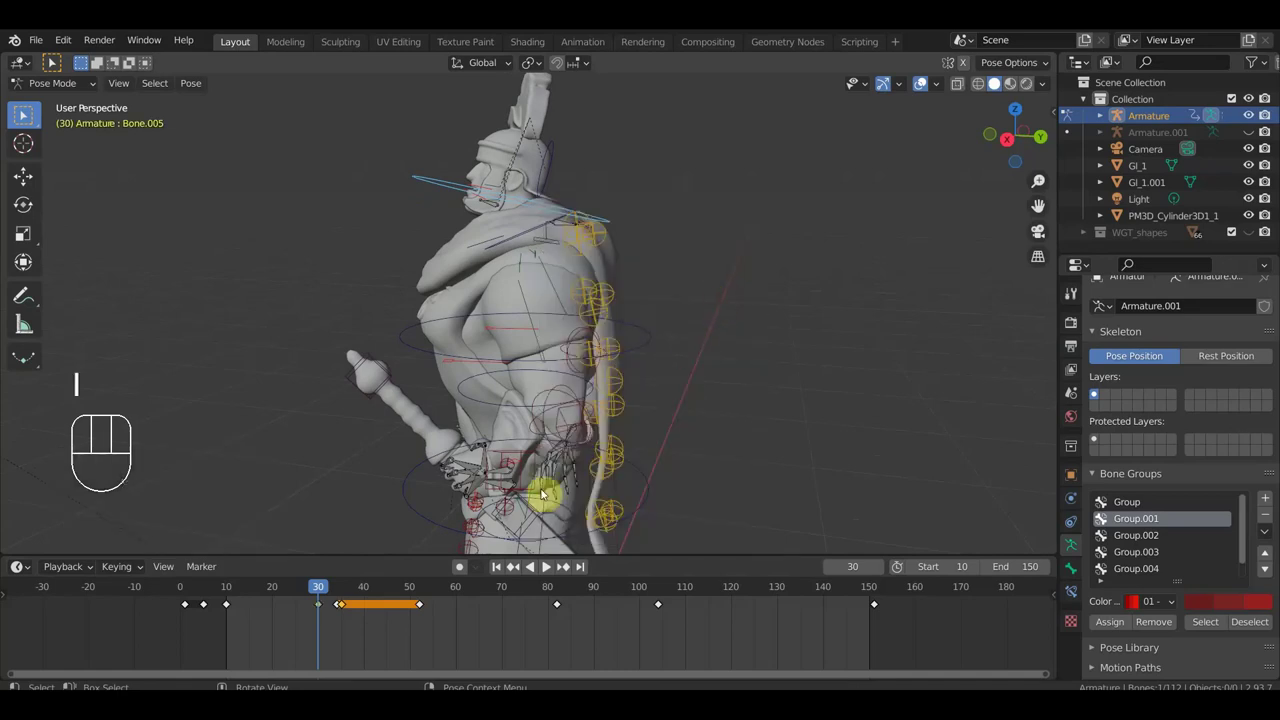
Step: Pick out Bone.042's keyframes at frames 52 and 60 and orbit the soldier to face the viewer
left_click_drag(325, 591, 326, 604)
left_click(324, 614)
key("shift+d")
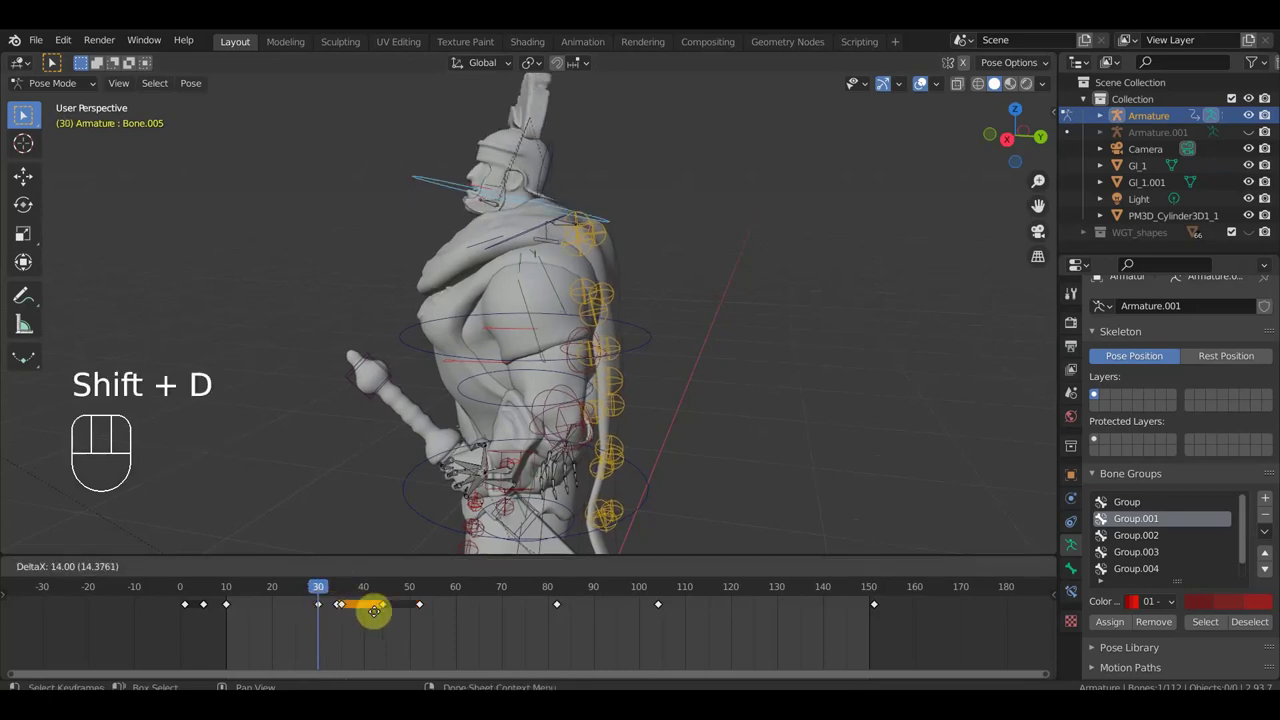
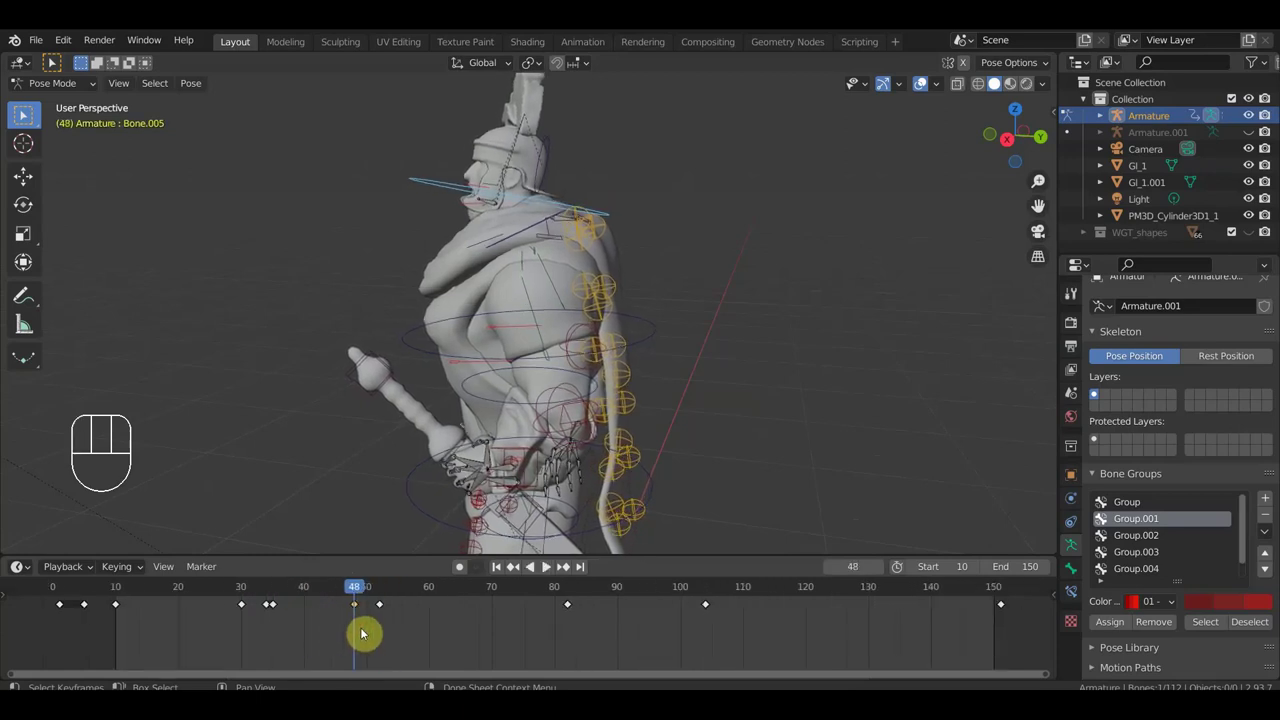
key("shift+d")
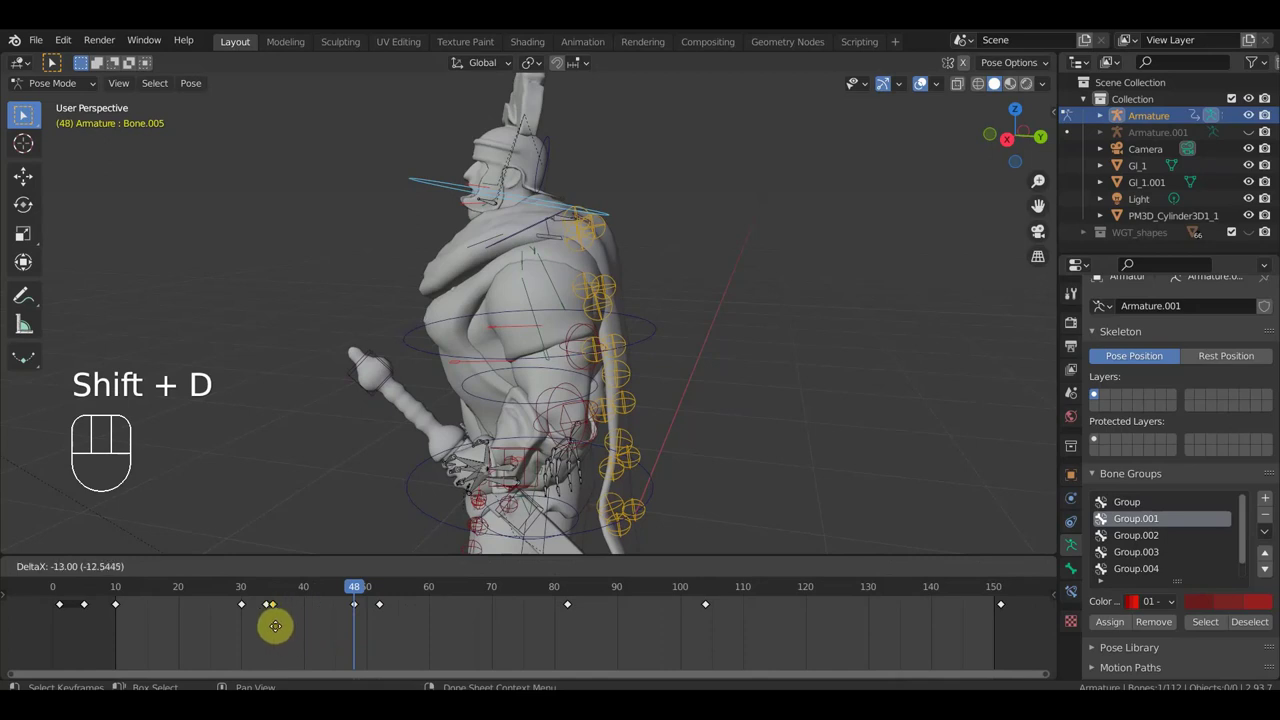
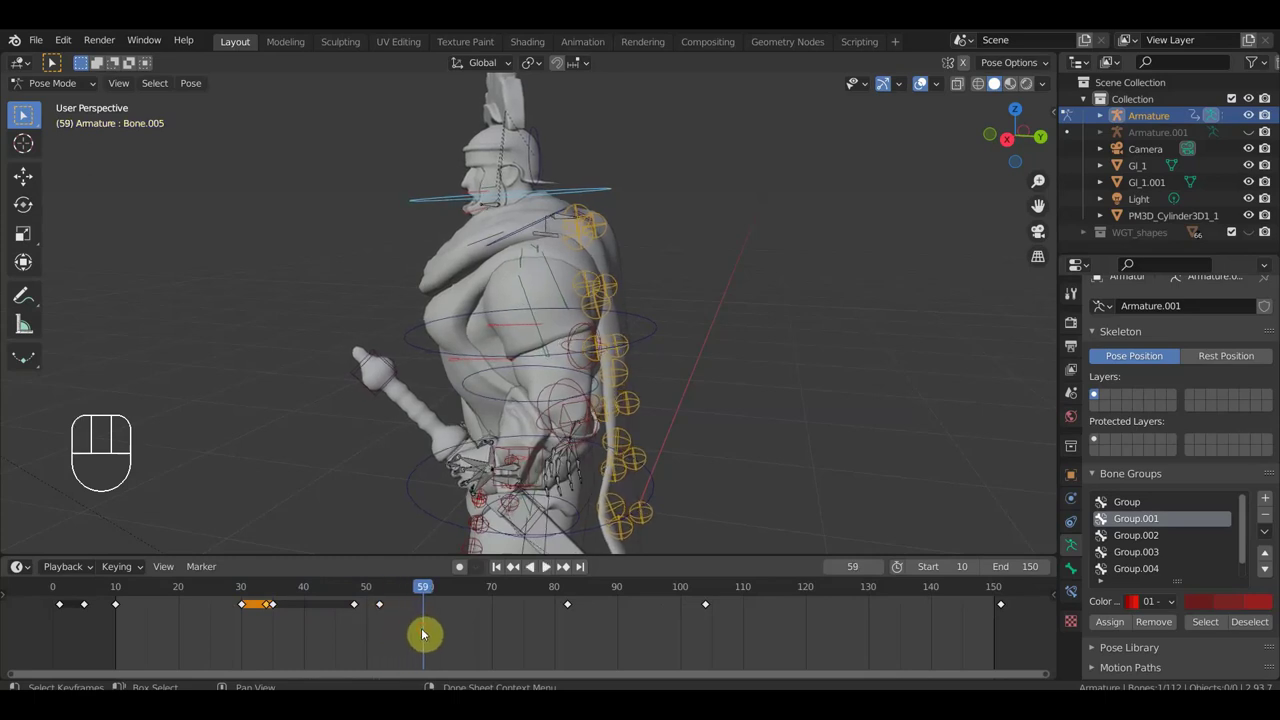
left_click_drag(493, 456, 603, 449)
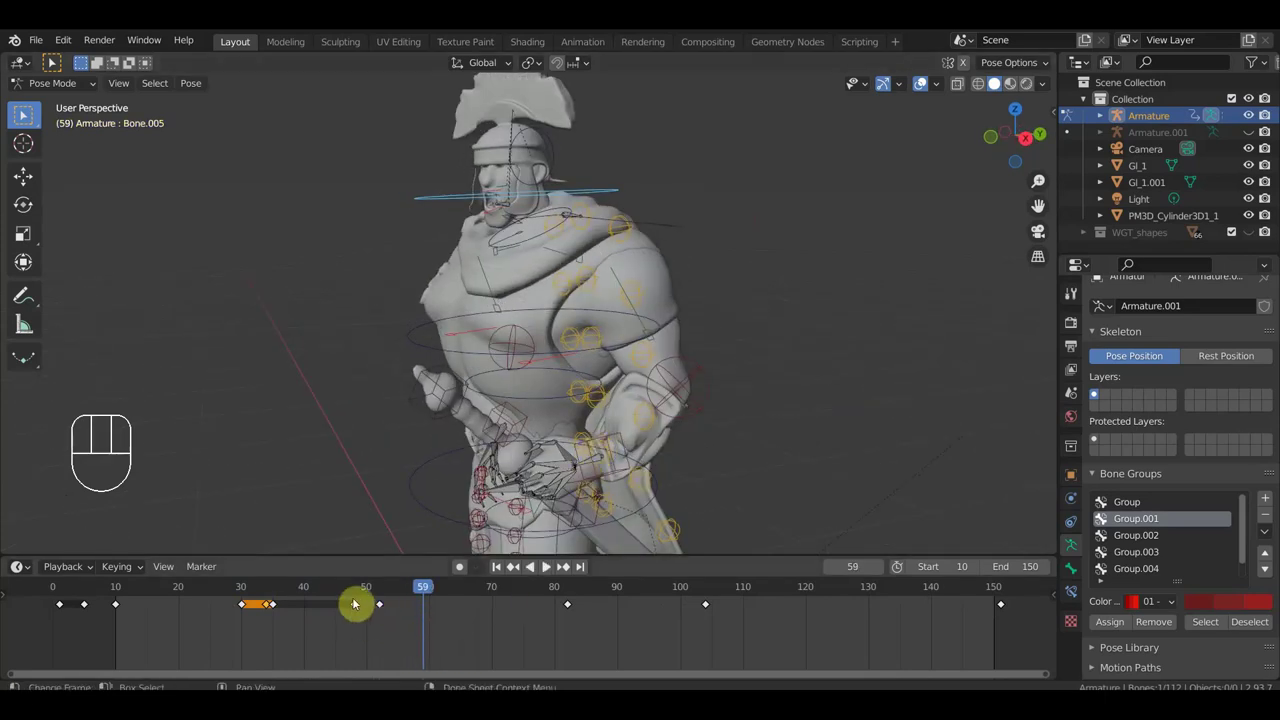
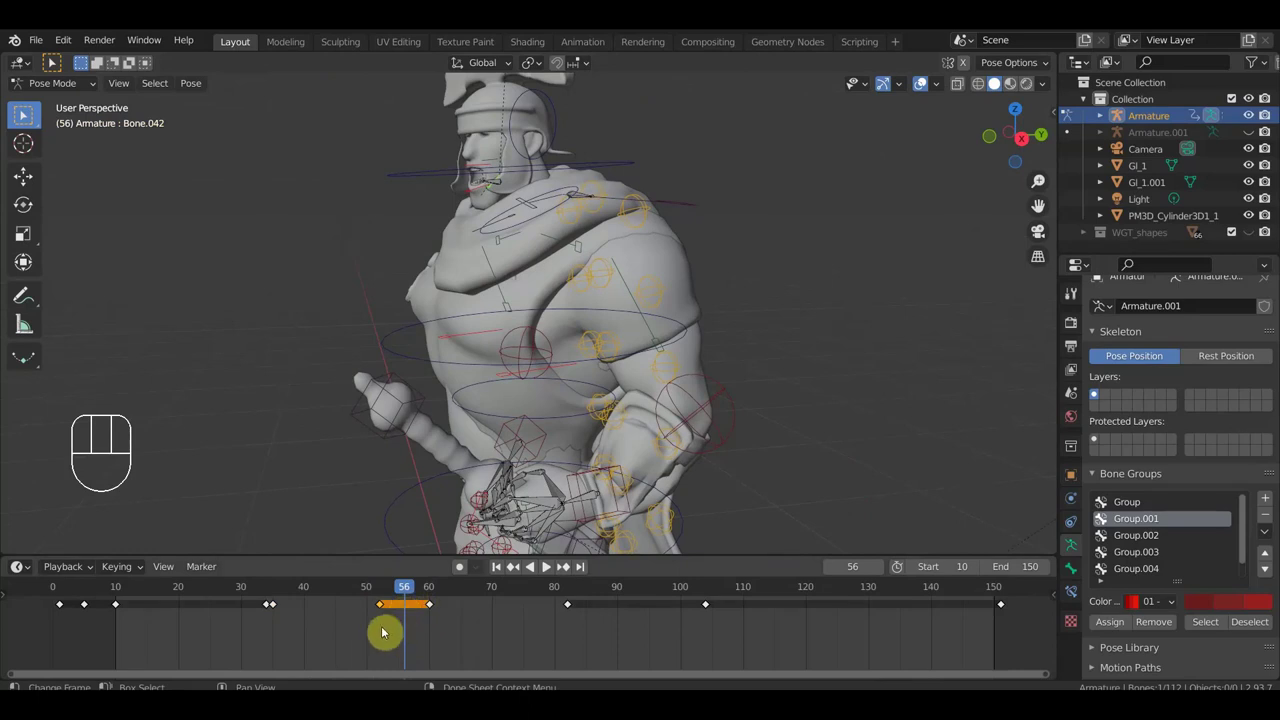
Step: Slide Bone.042's selected keyframe pair to a new time in the Dope Sheet
key("g")
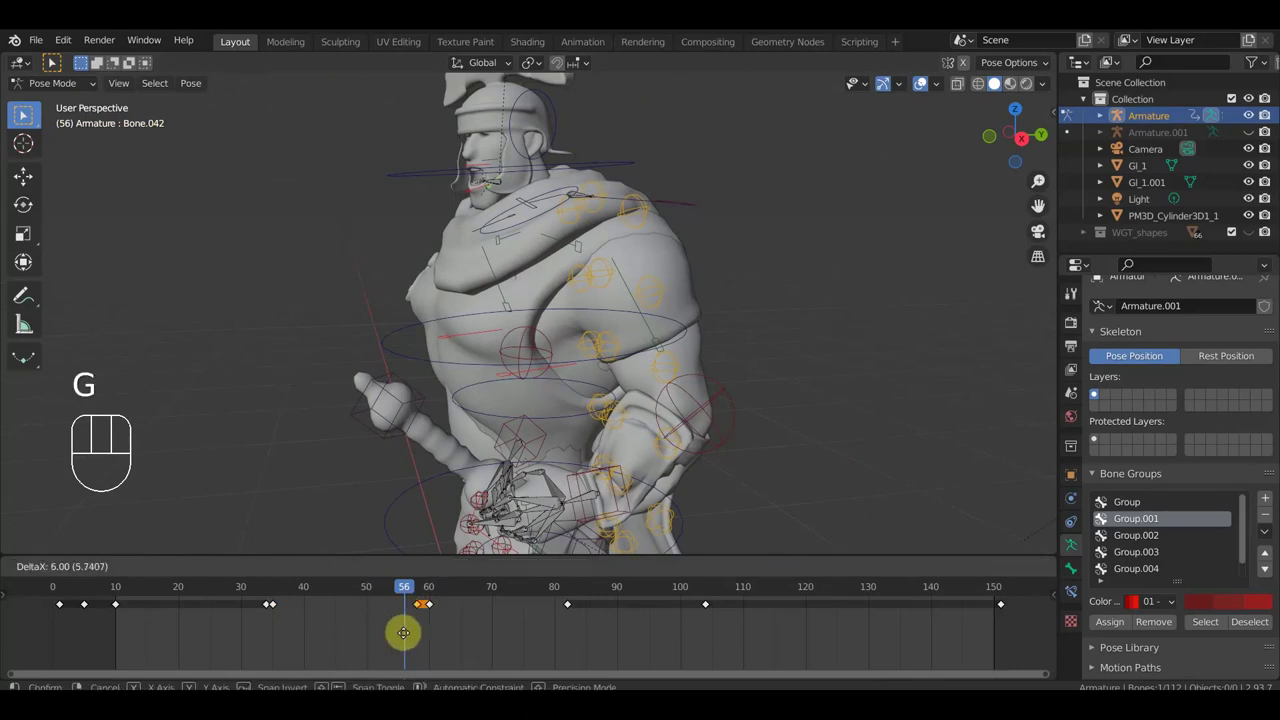
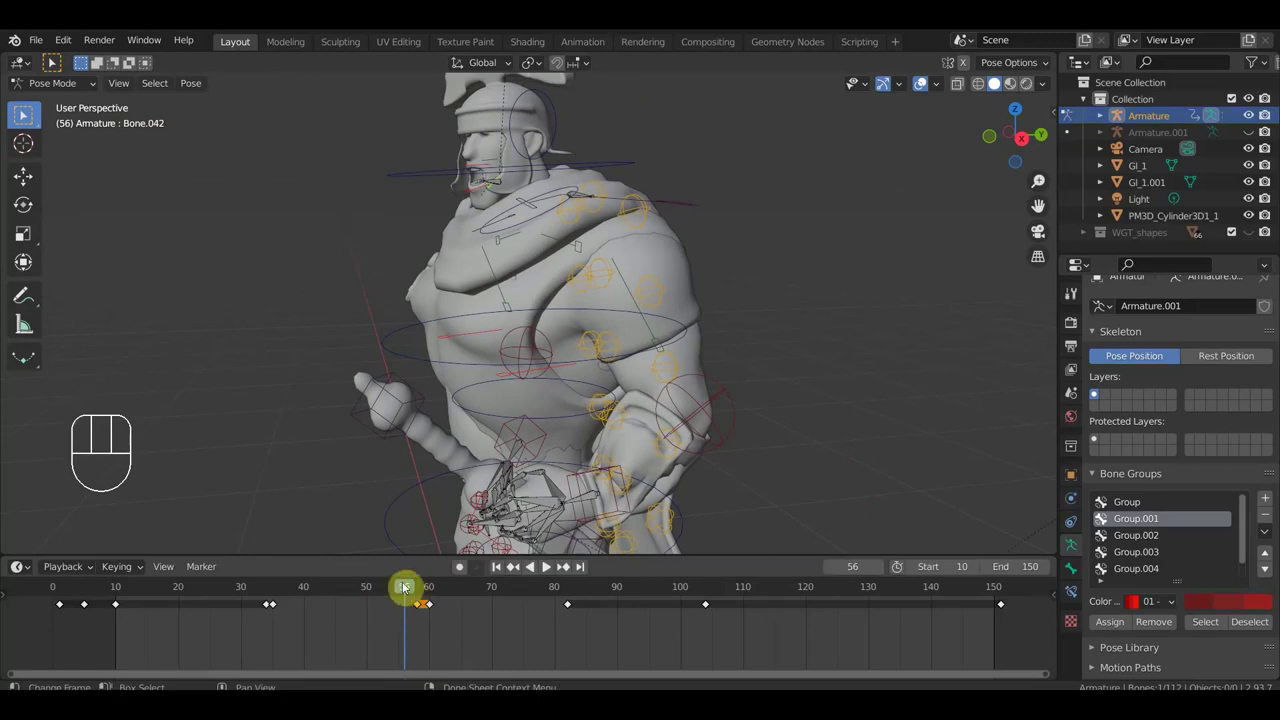
key("g")
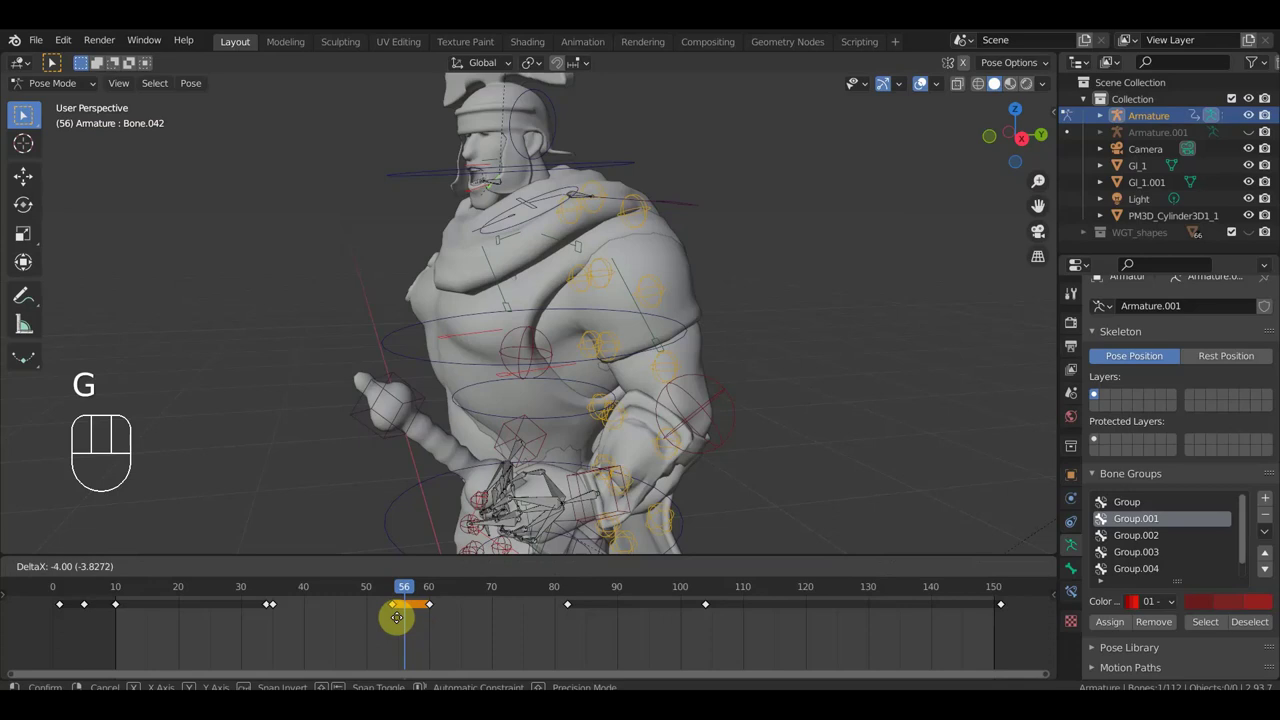
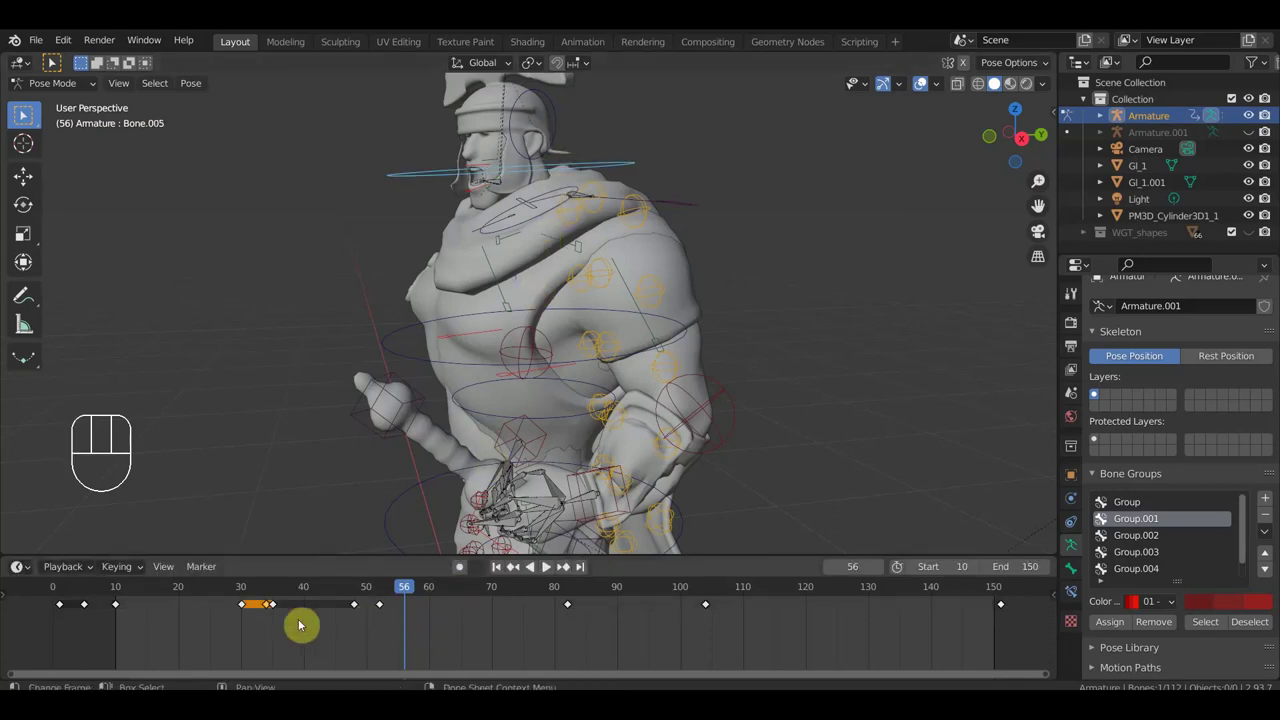
left_click(271, 599)
left_click(276, 597)
Step: Scrub out to frame 77 and replay the animation from a straight front view
left_click_drag(269, 593, 545, 633)
key("KP_1")
key("space")
left_click(125, 597)
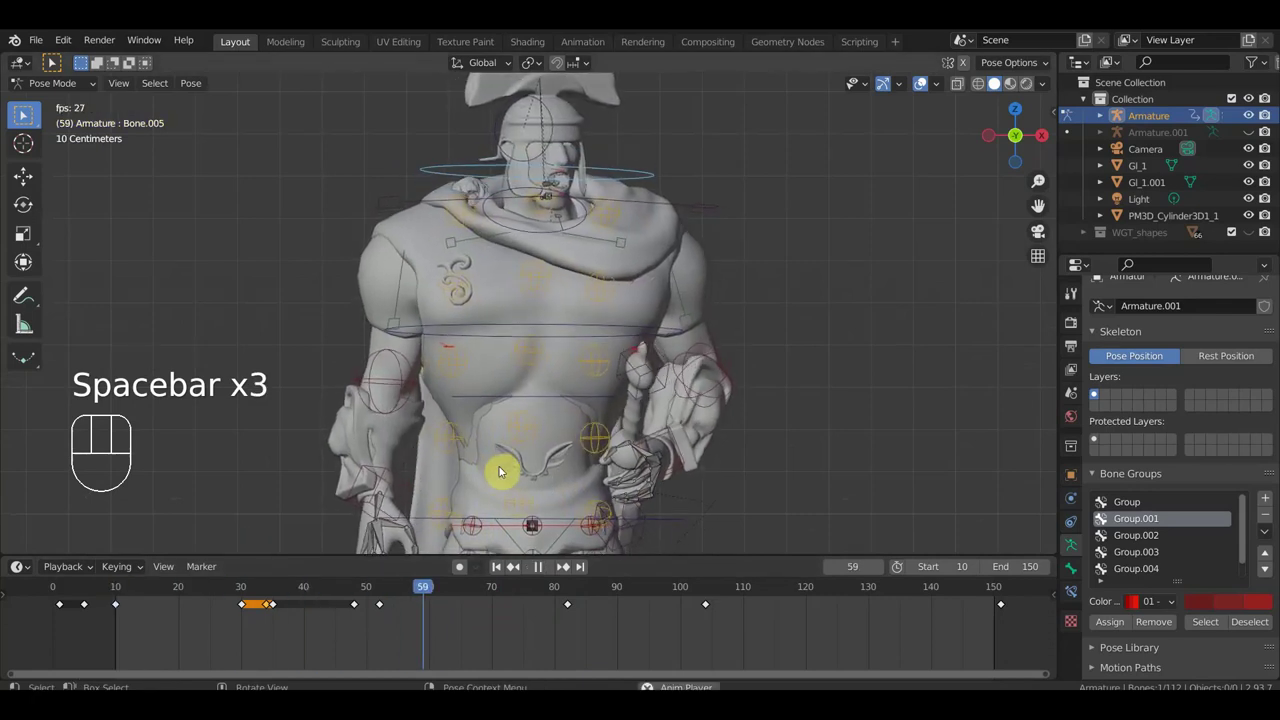
Step: Stop playback, select the keyframes between frames 35 and 48, and set the frame to 35
key("space")
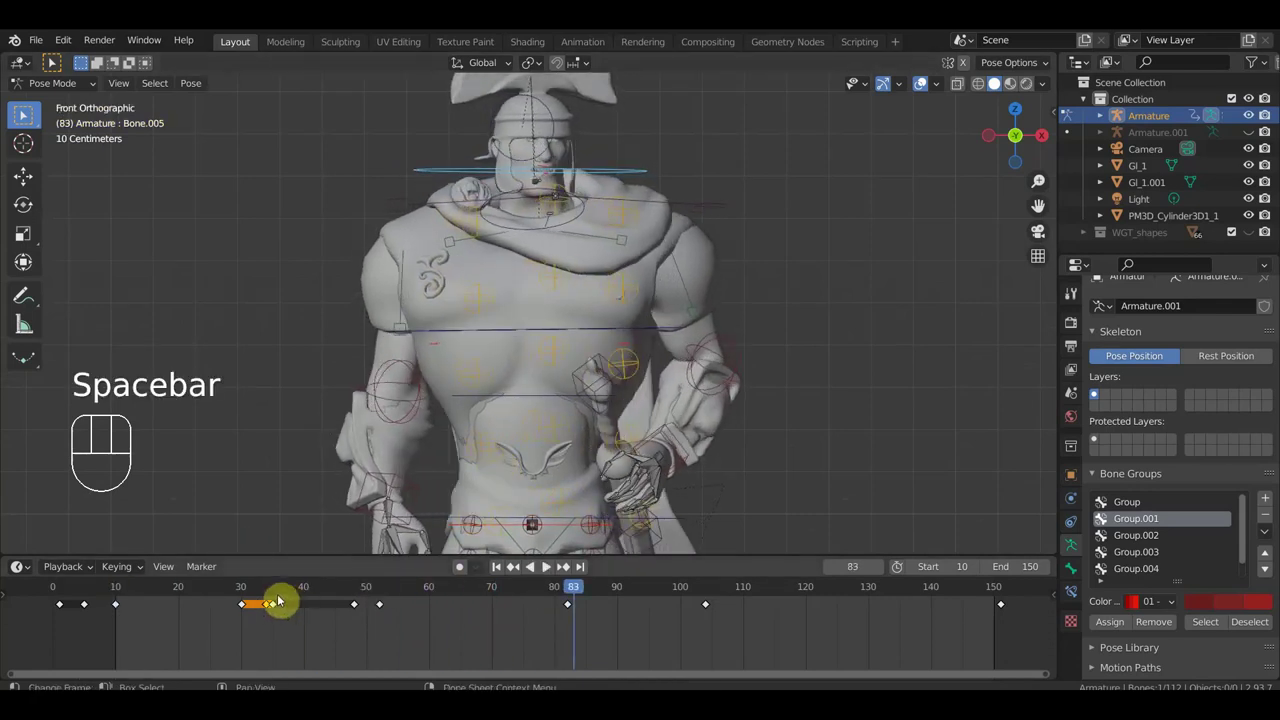
left_click(247, 592)
left_click_drag(244, 594, 275, 609)
left_click_drag(293, 624, 283, 609)
left_click(283, 595)
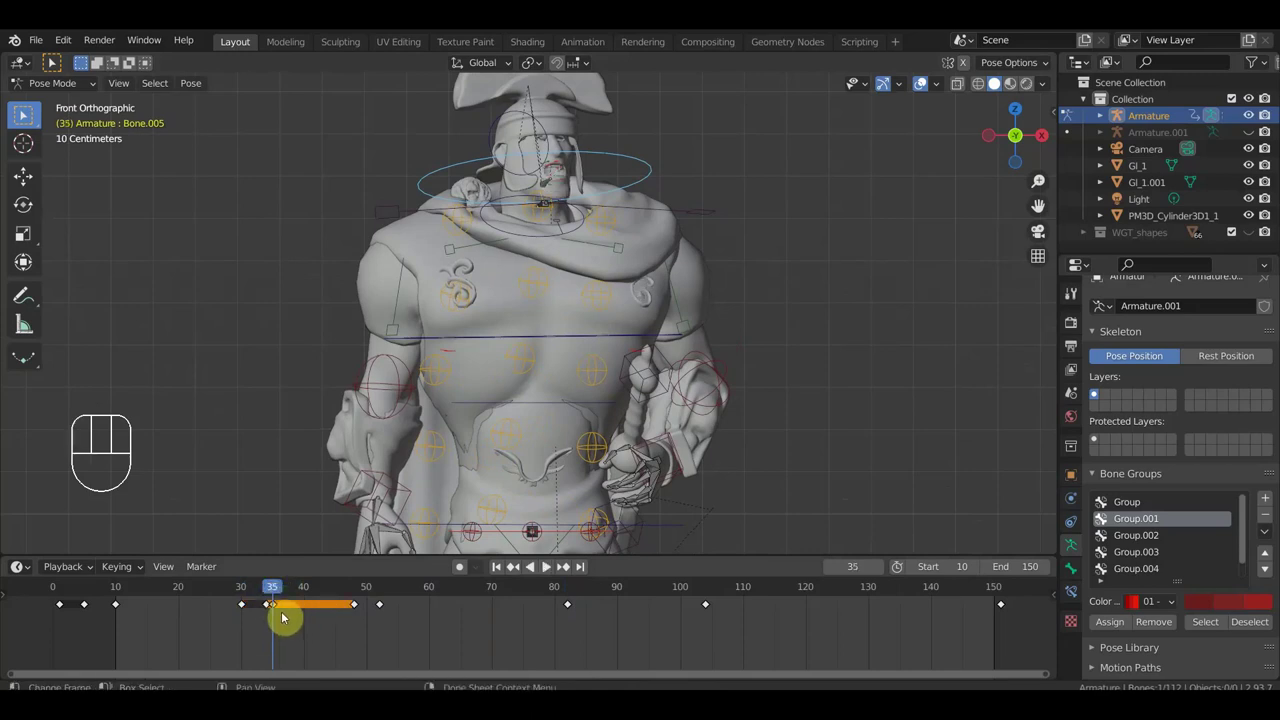
Step: Shift Bone.005's sword-drawing keys from frames 34–35 to frame 40 in the Dope Sheet
left_click_drag(295, 626, 263, 601)
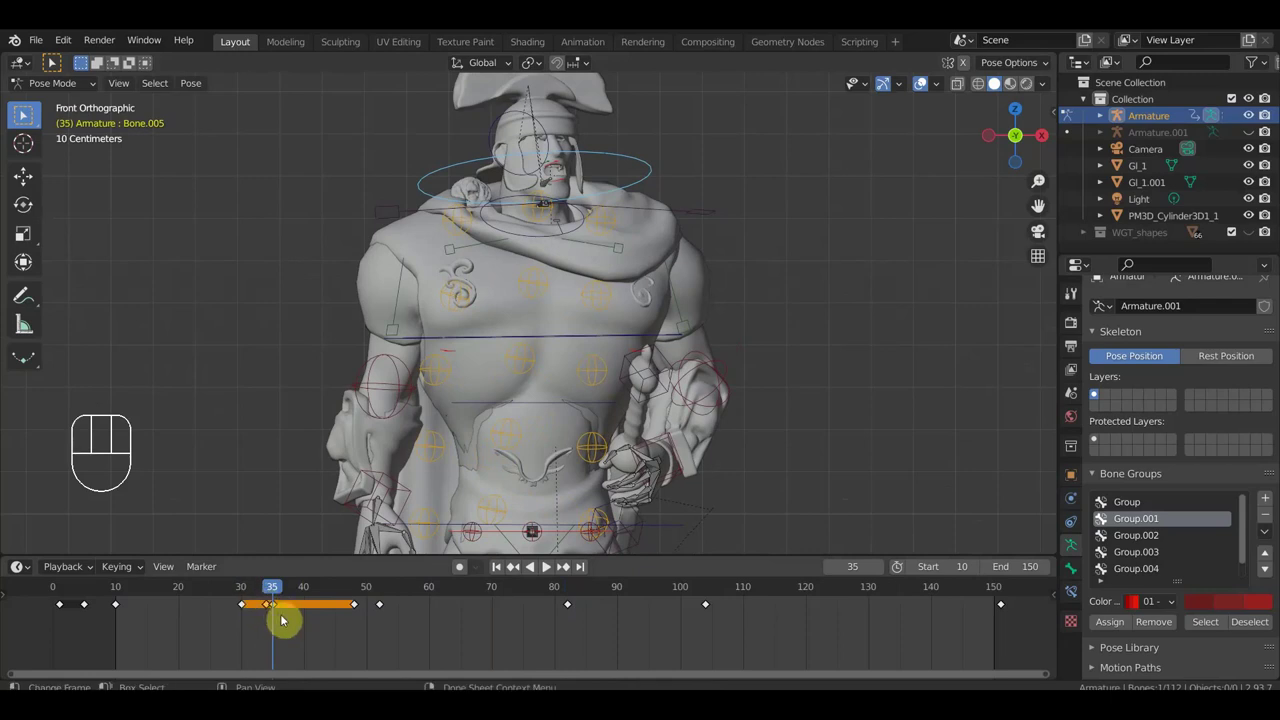
key("g")
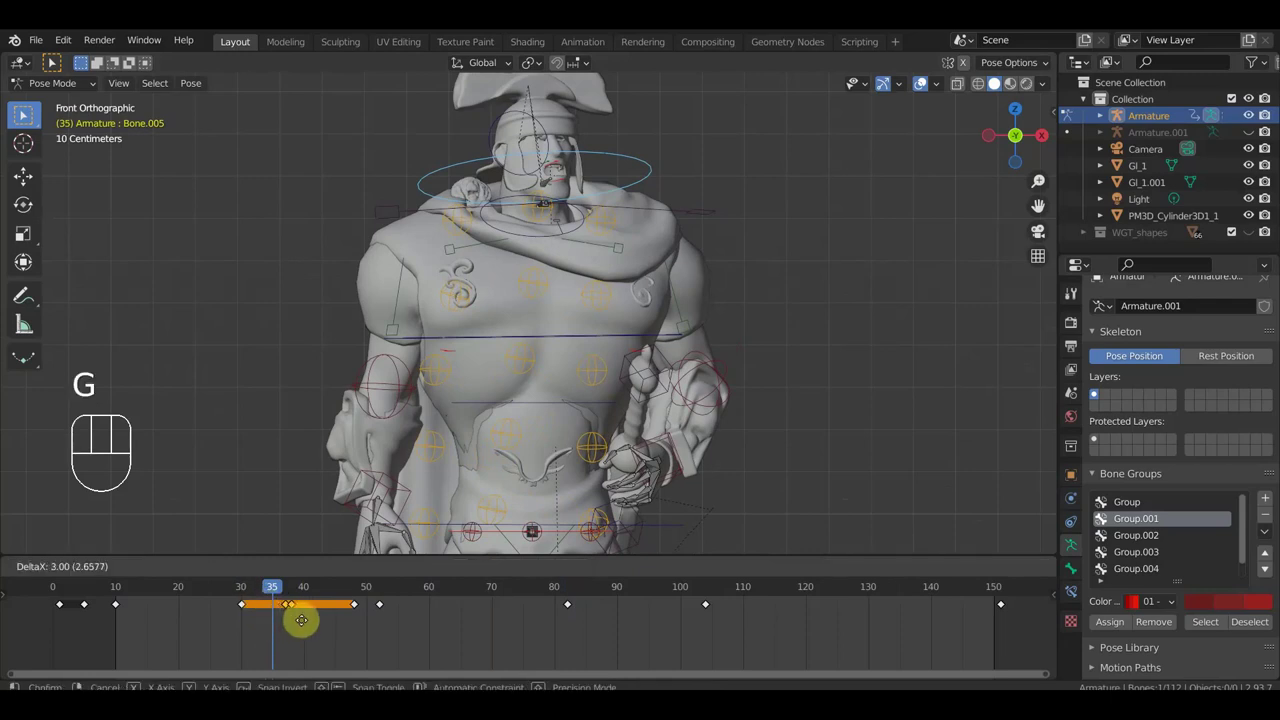
left_click(323, 625)
left_click(306, 608)
left_click(306, 596)
left_click_drag(303, 596, 256, 618)
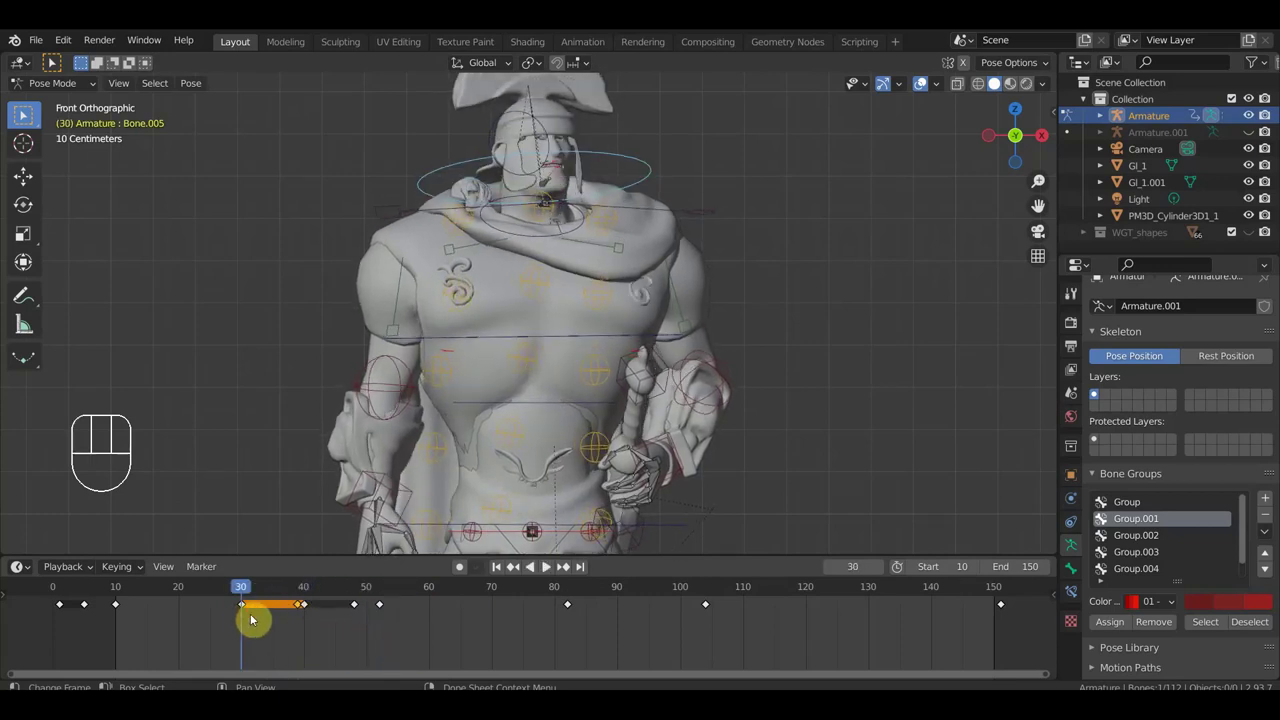
Step: Deselect the keyframes and play the animation to review the new timing
left_click(303, 606)
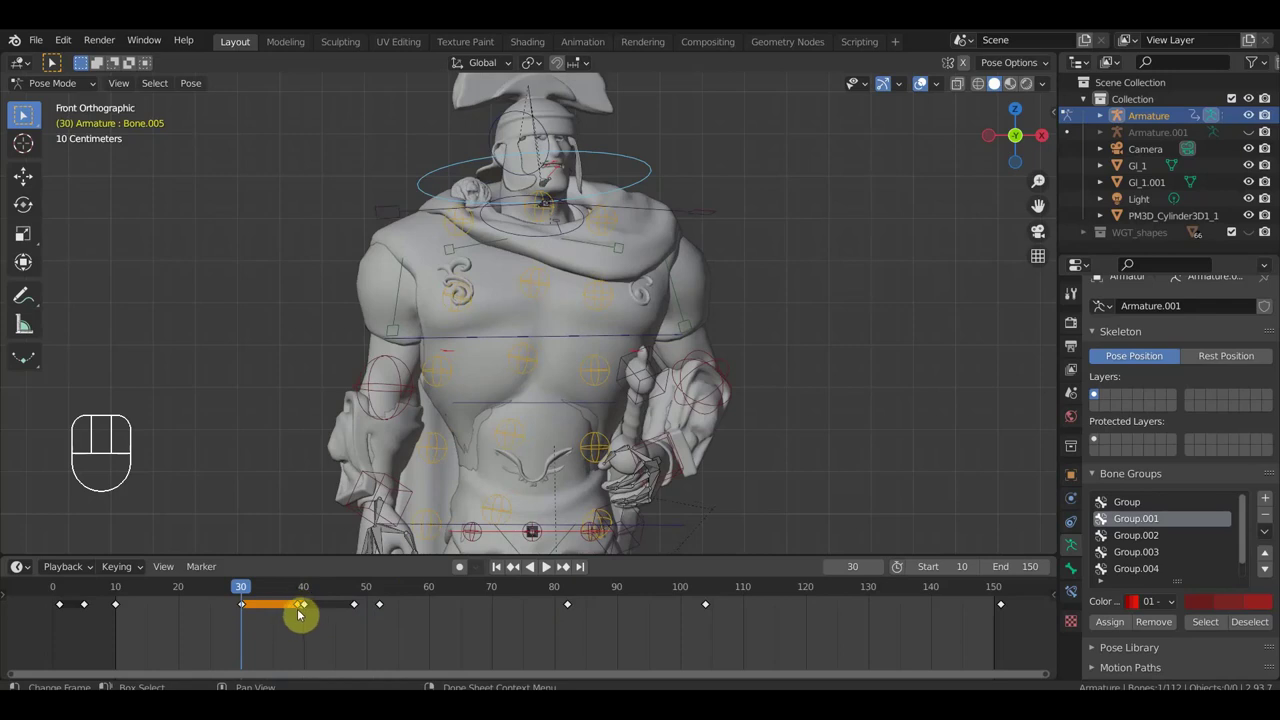
key("Delete")
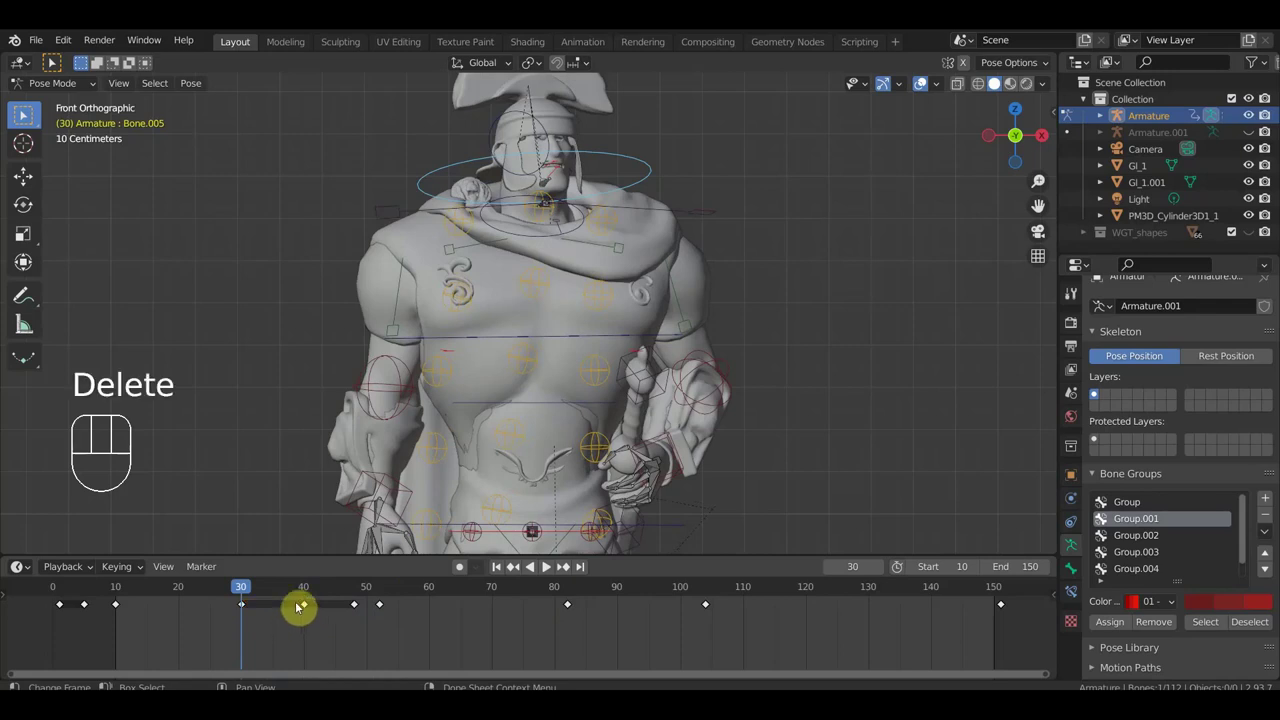
key("space")
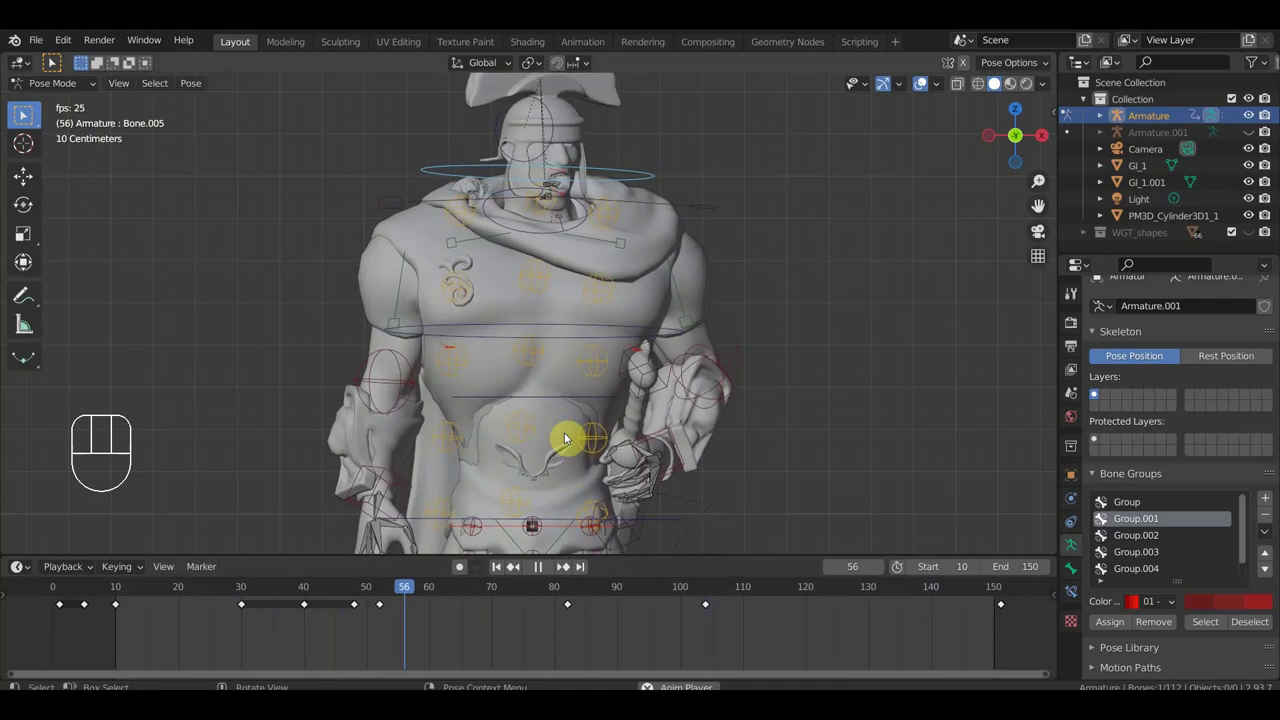
Step: Stop playback and scrub to the sword-drawing pose around frame 54
key("KP_1")
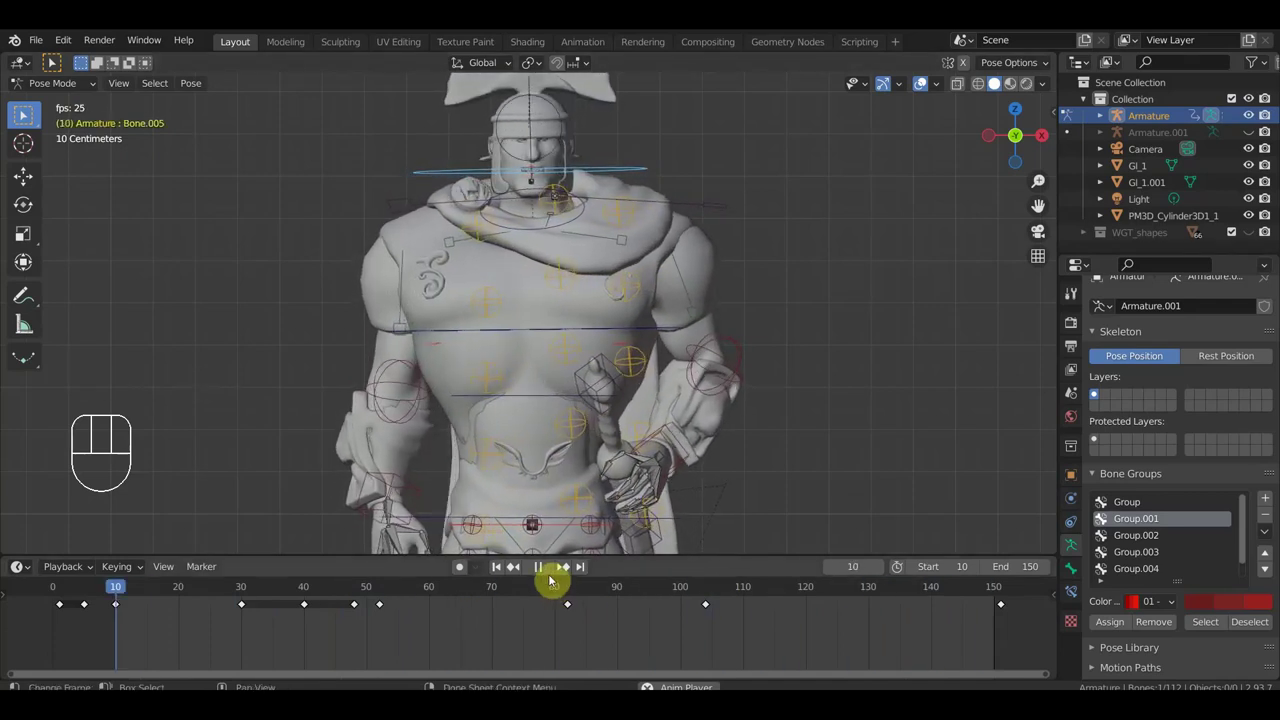
key("space")
left_click_drag(402, 597, 393, 614)
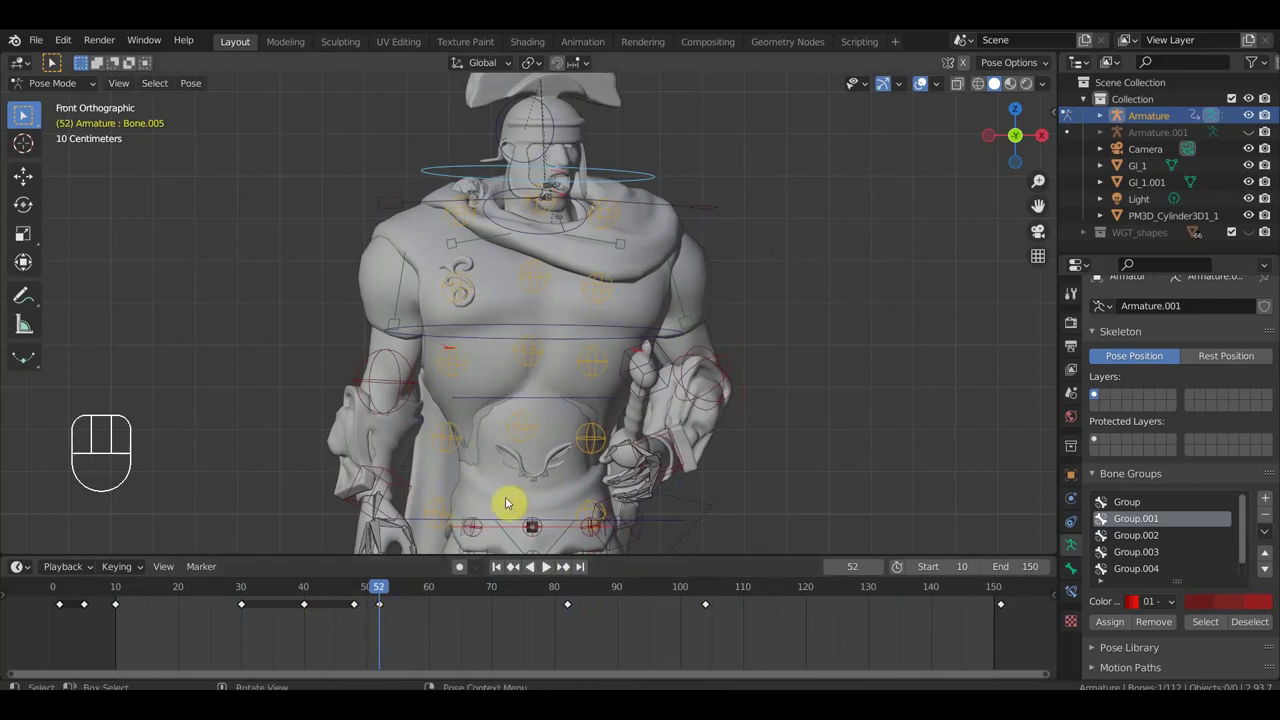
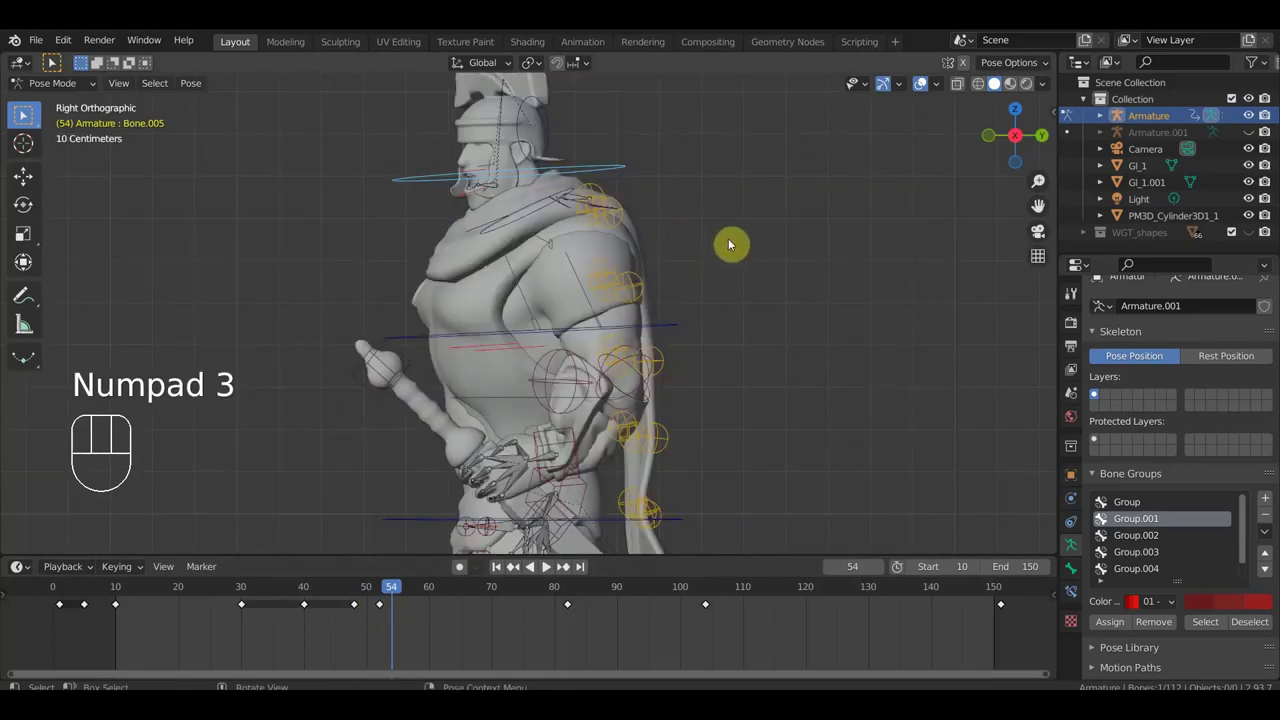
Step: Rotate Bone.005 about 6 degrees and key its location and rotation at frame 54
key("r")
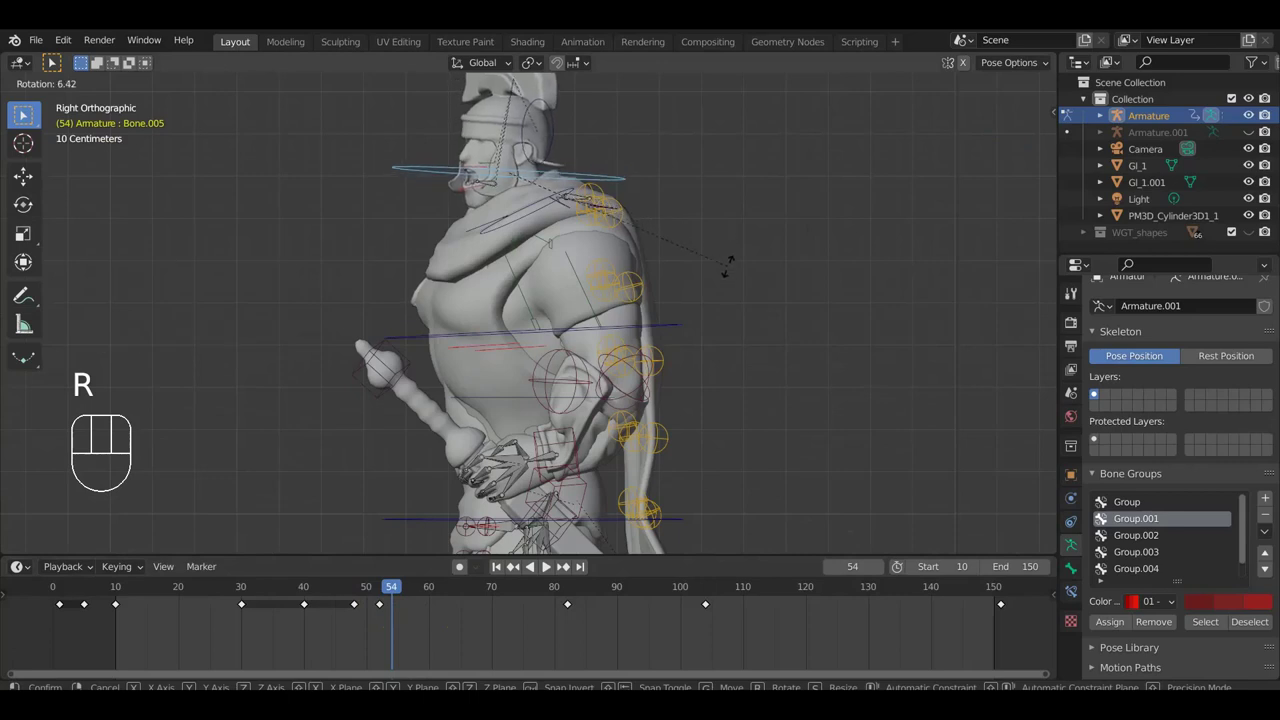
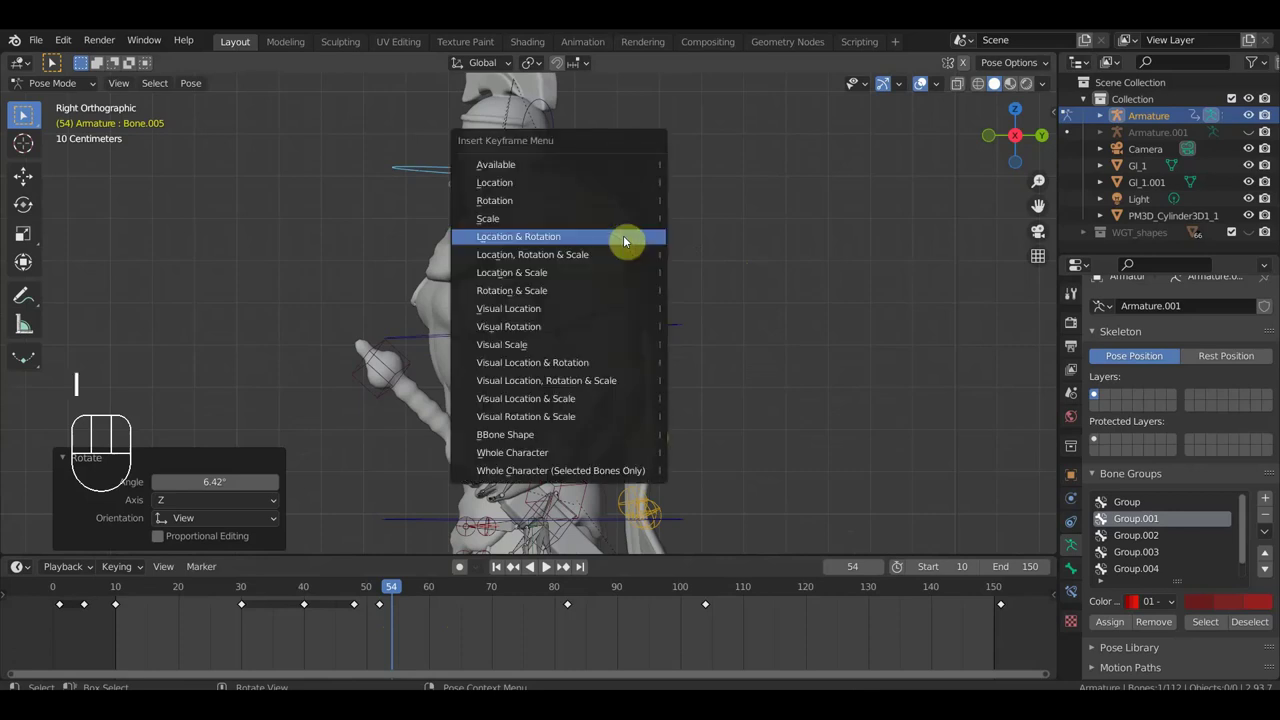
left_click(399, 609)
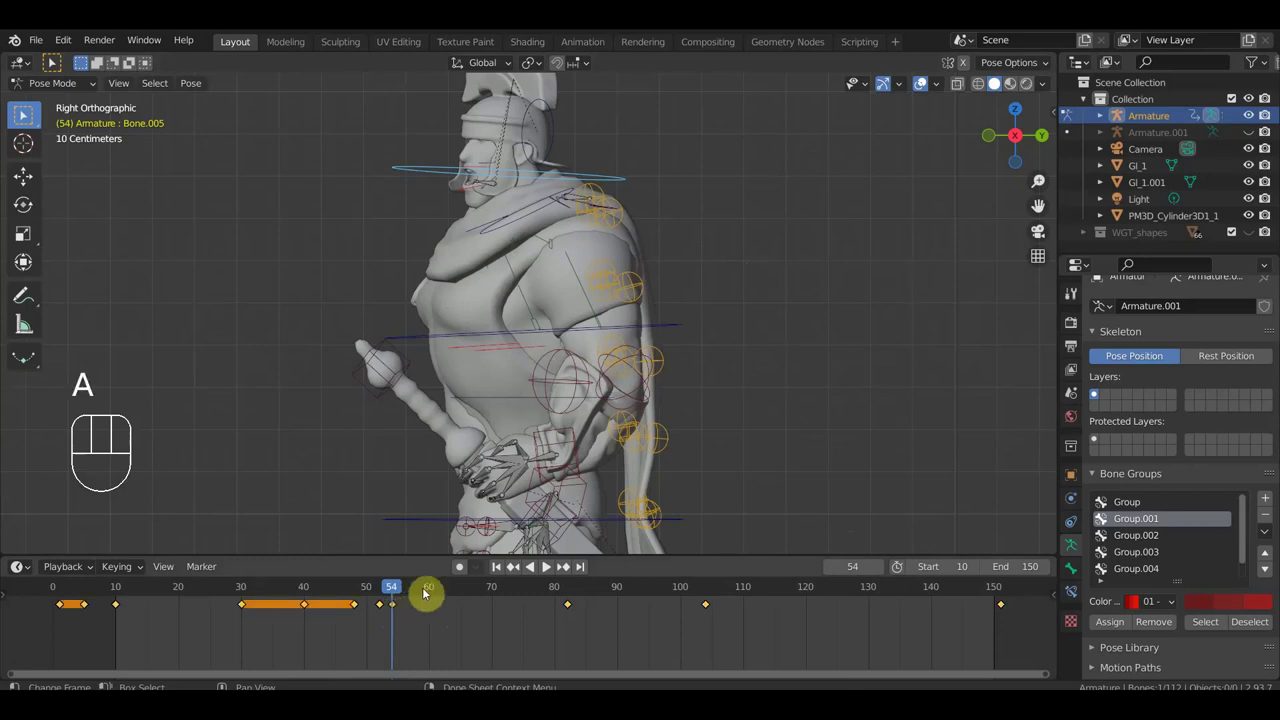
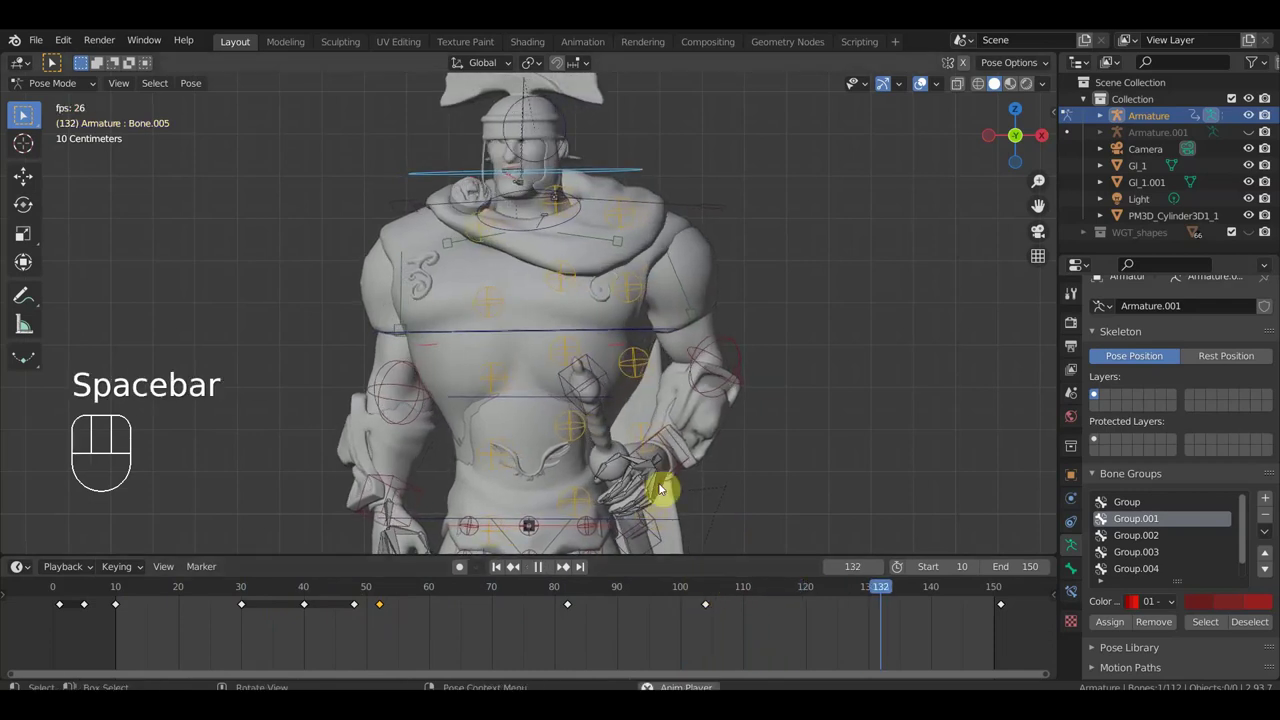
Step: Stop playback and scrub through the sword-drawing keys to frame 60
key("a")
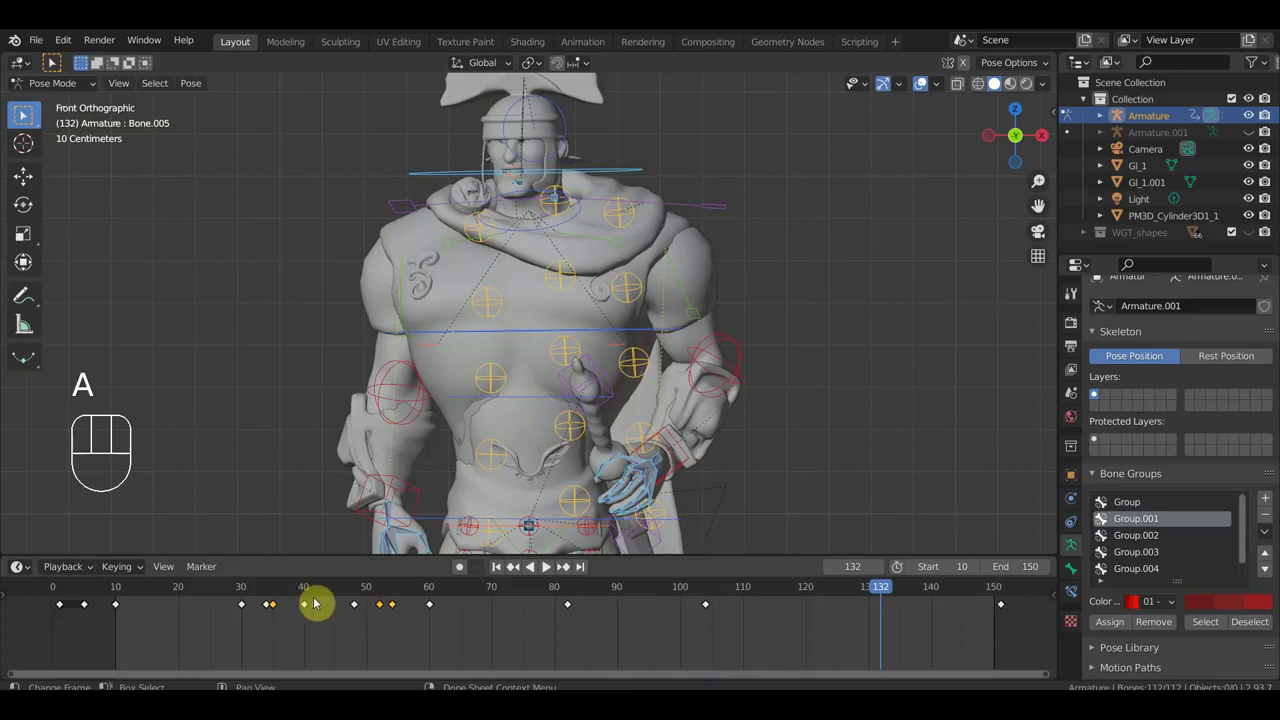
left_click(274, 595)
left_click_drag(274, 592, 438, 625)
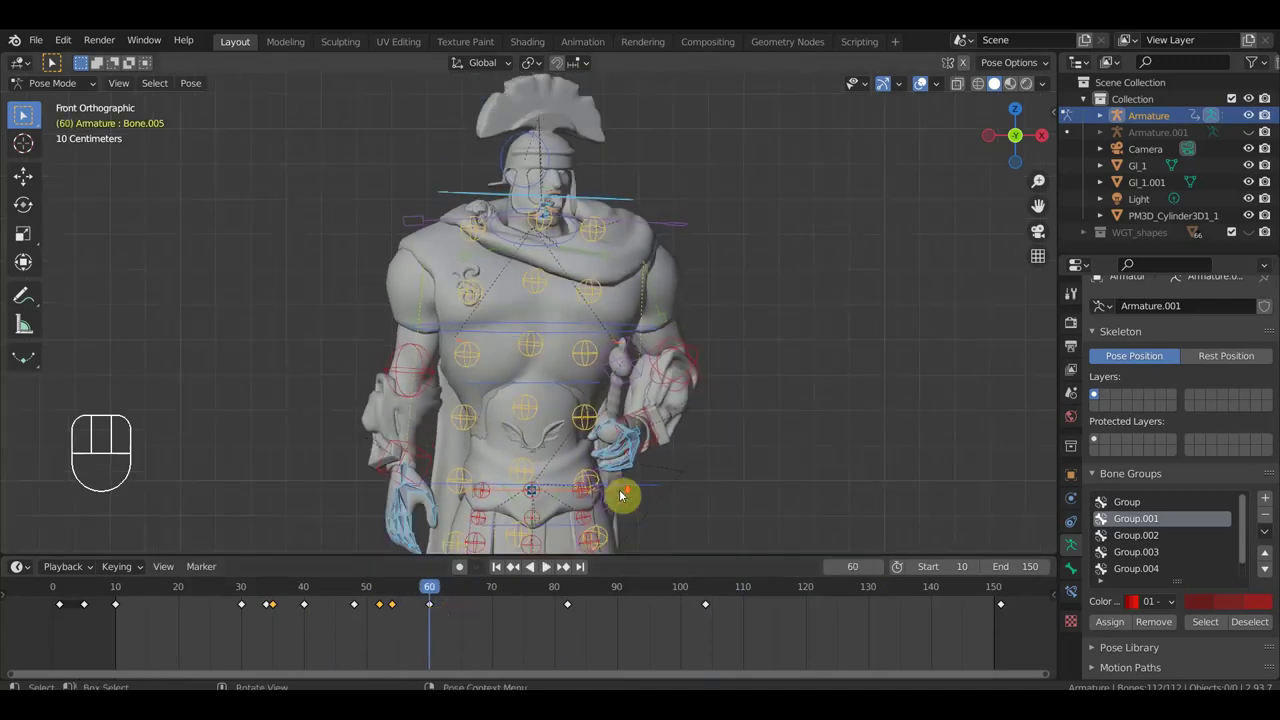
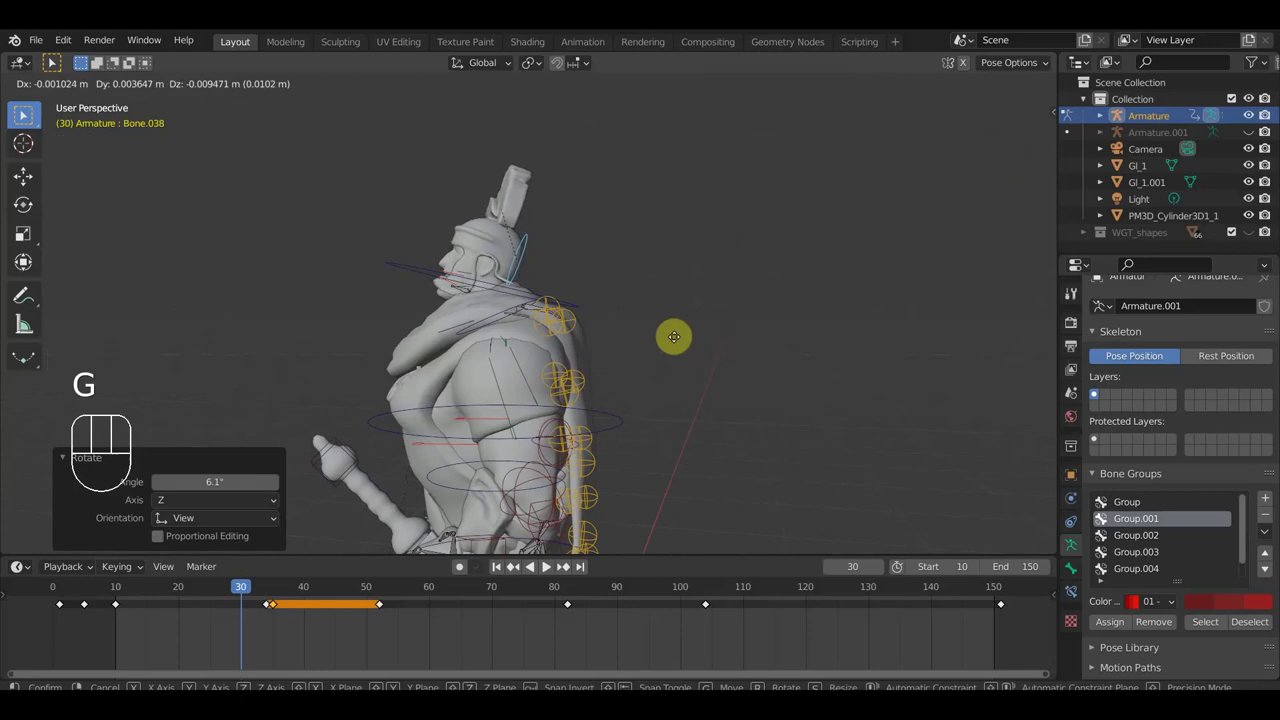
Step: Confirm Bone.038's nudged shoulder position and orbit to check the pose
left_click(680, 341)
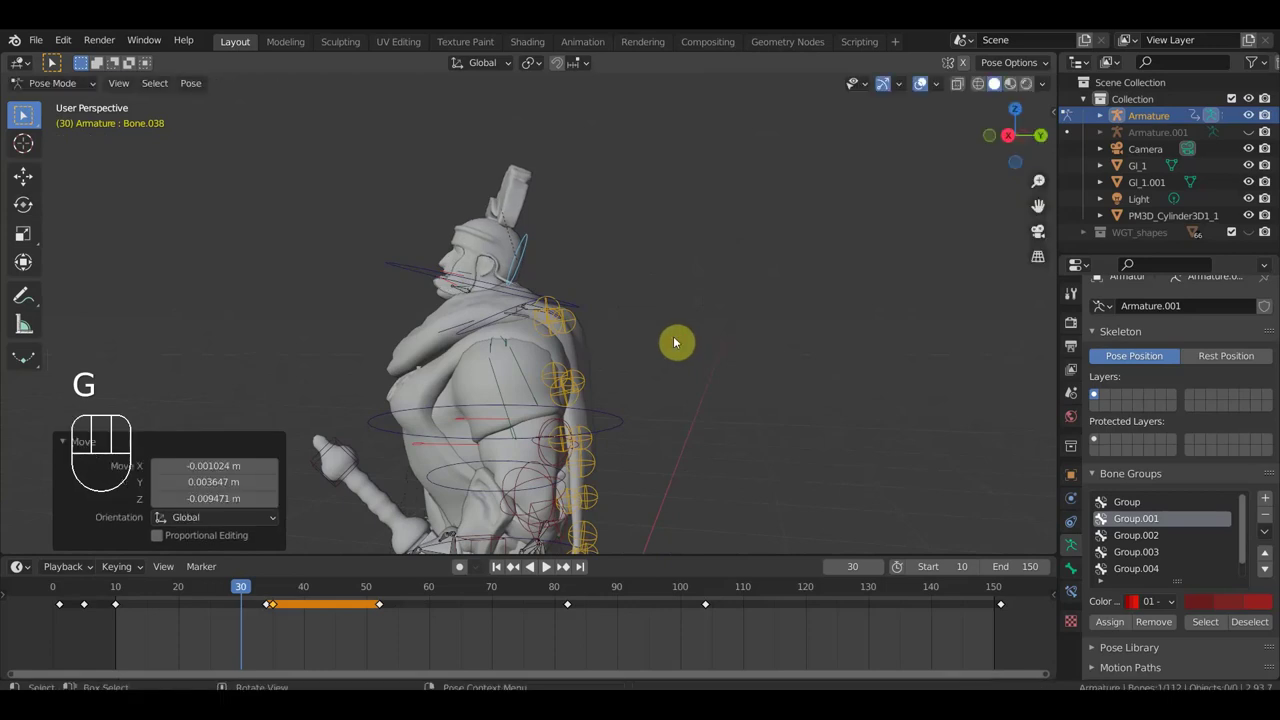
key("ctrl+z")
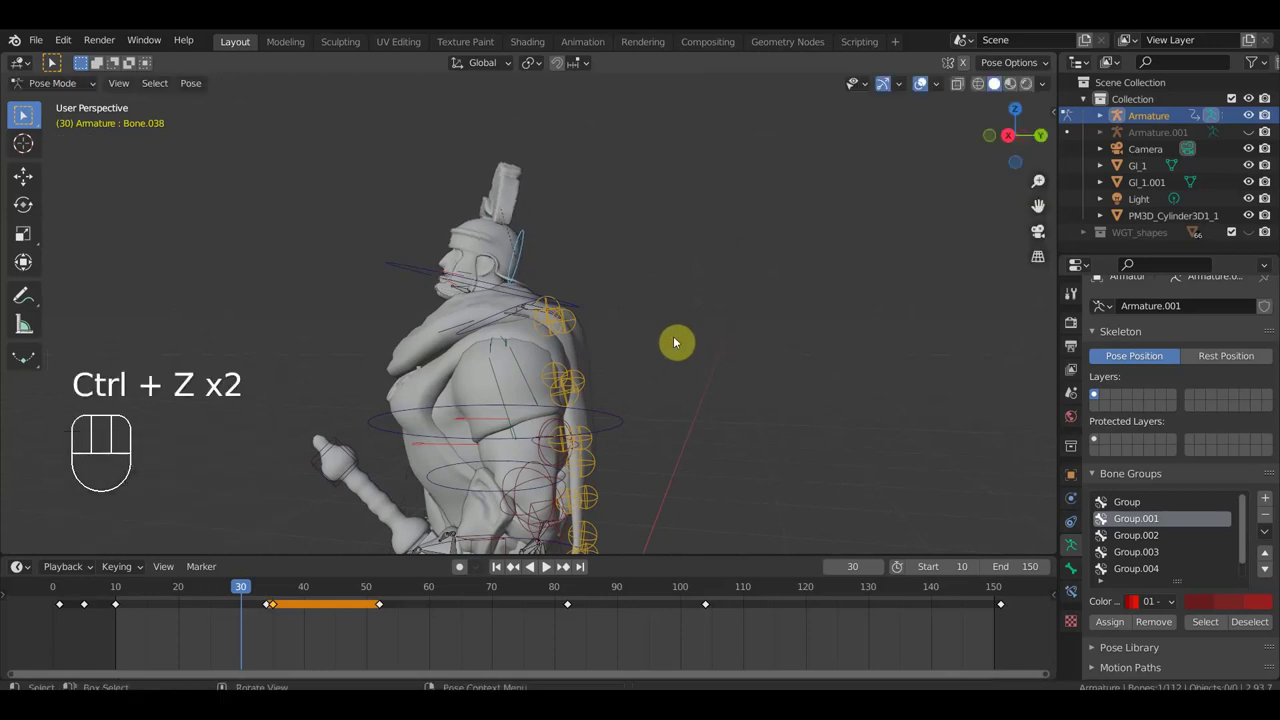
left_click_drag(723, 337, 722, 336)
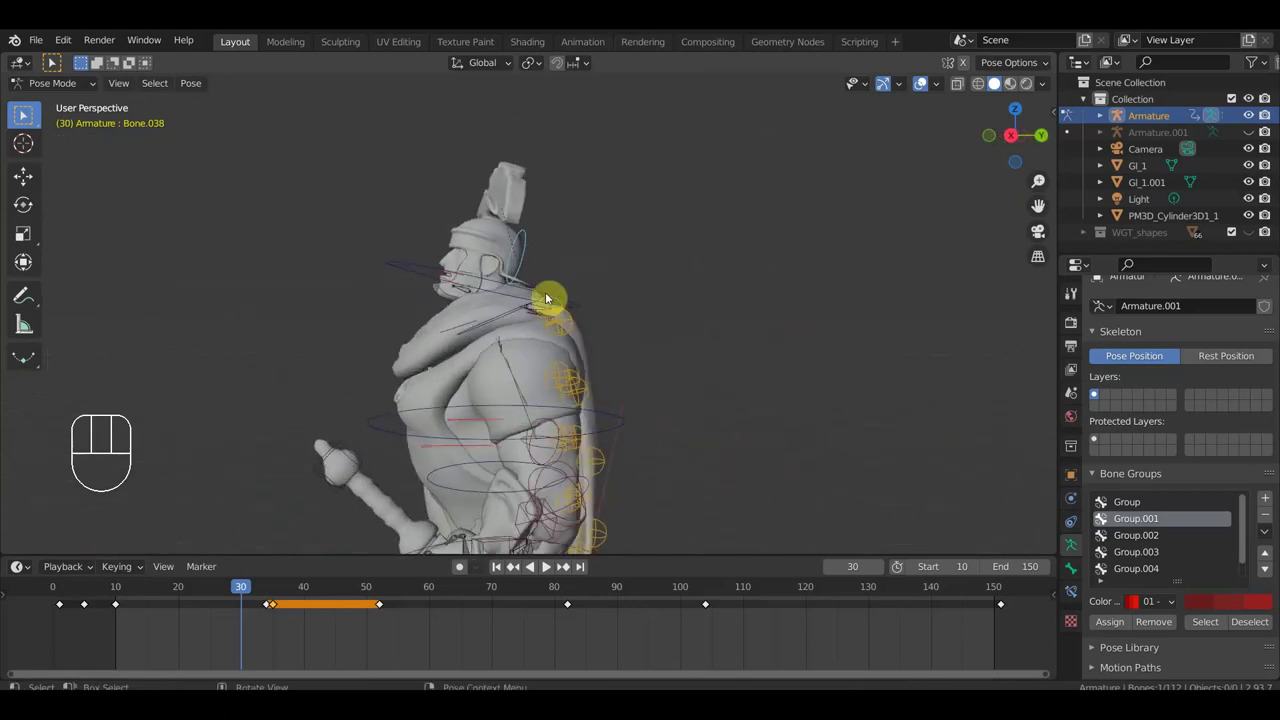
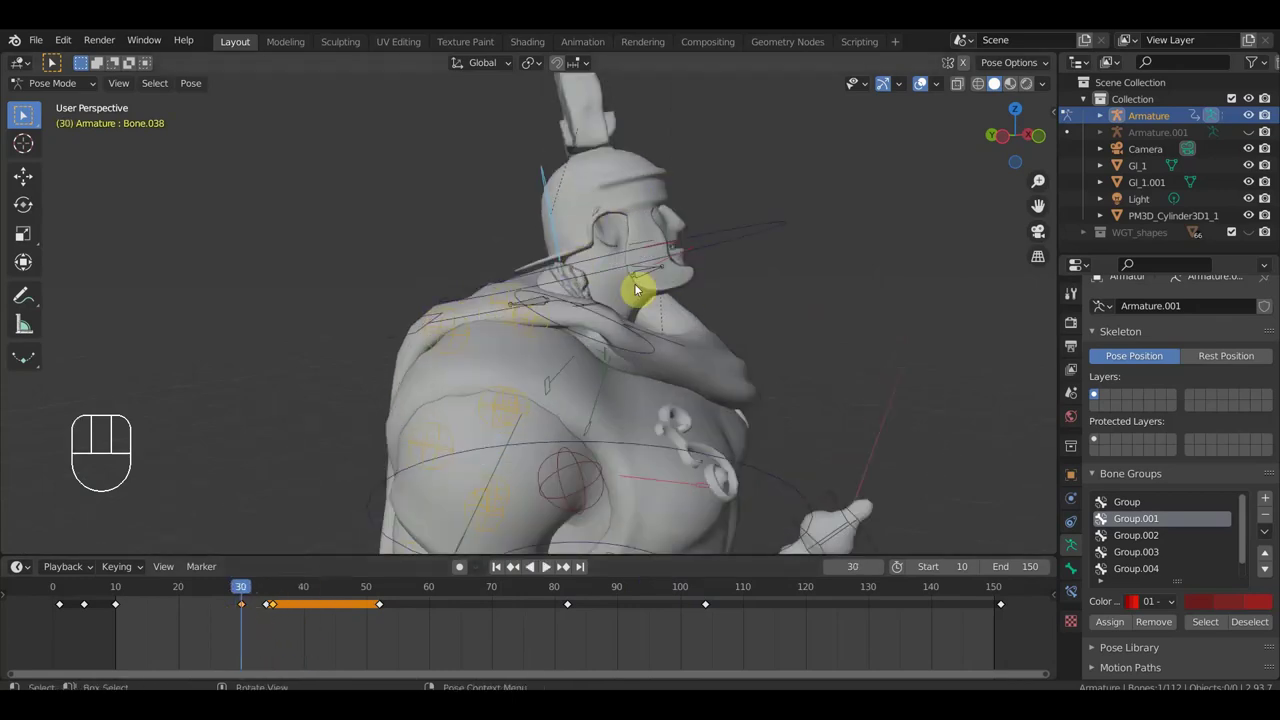
Step: Duplicate the frame 35 key to frame 52 so Bone.038 holds its pose between them
left_click_drag(251, 591, 273, 613)
left_click(252, 614)
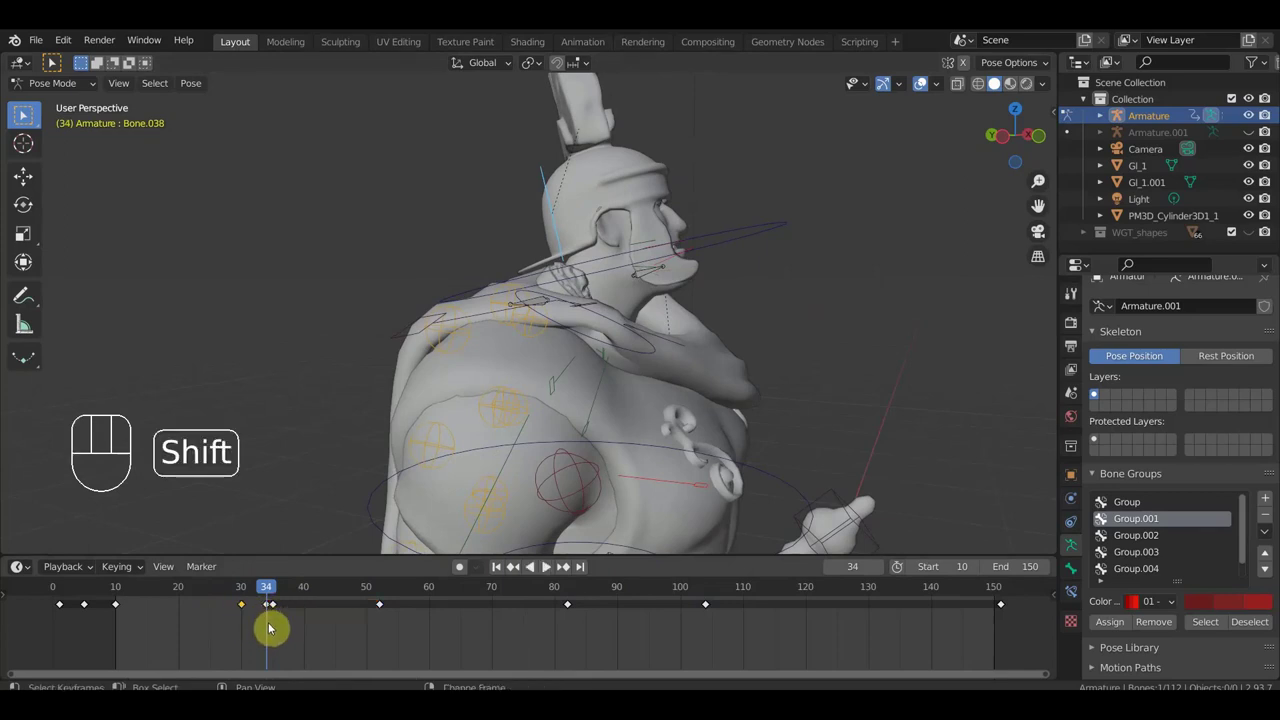
key("shift+d")
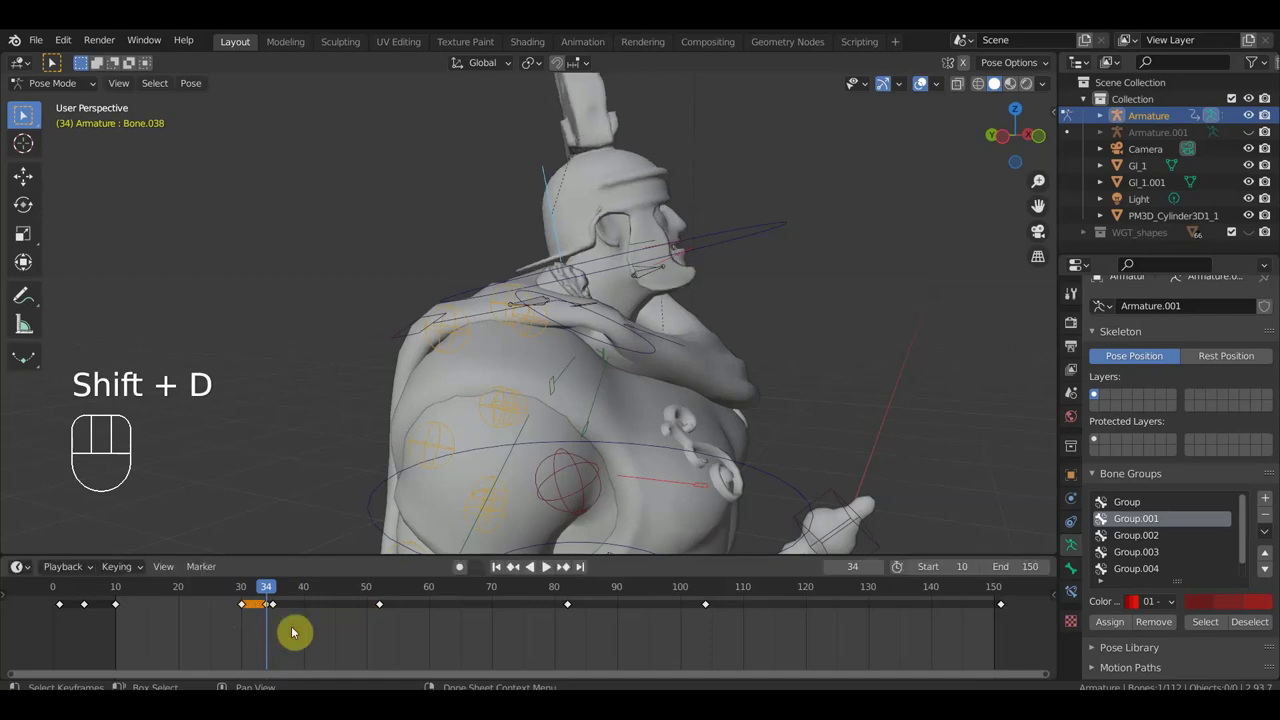
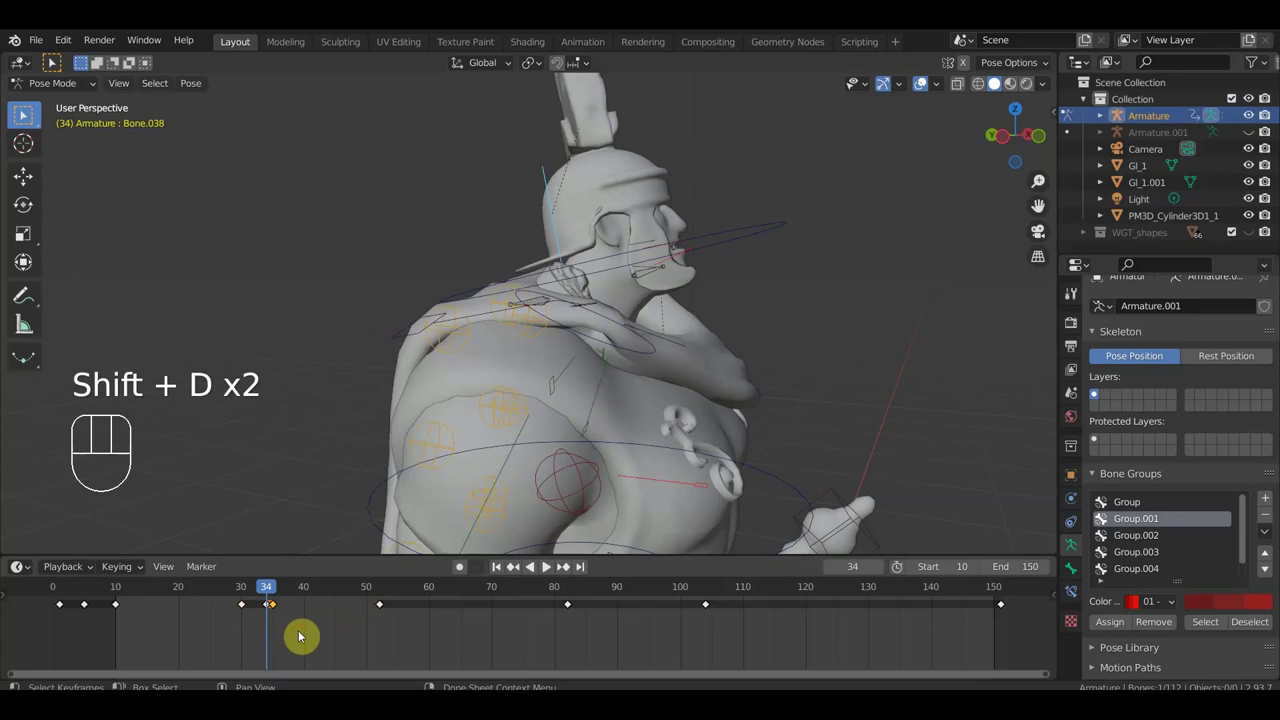
key("shift+d")
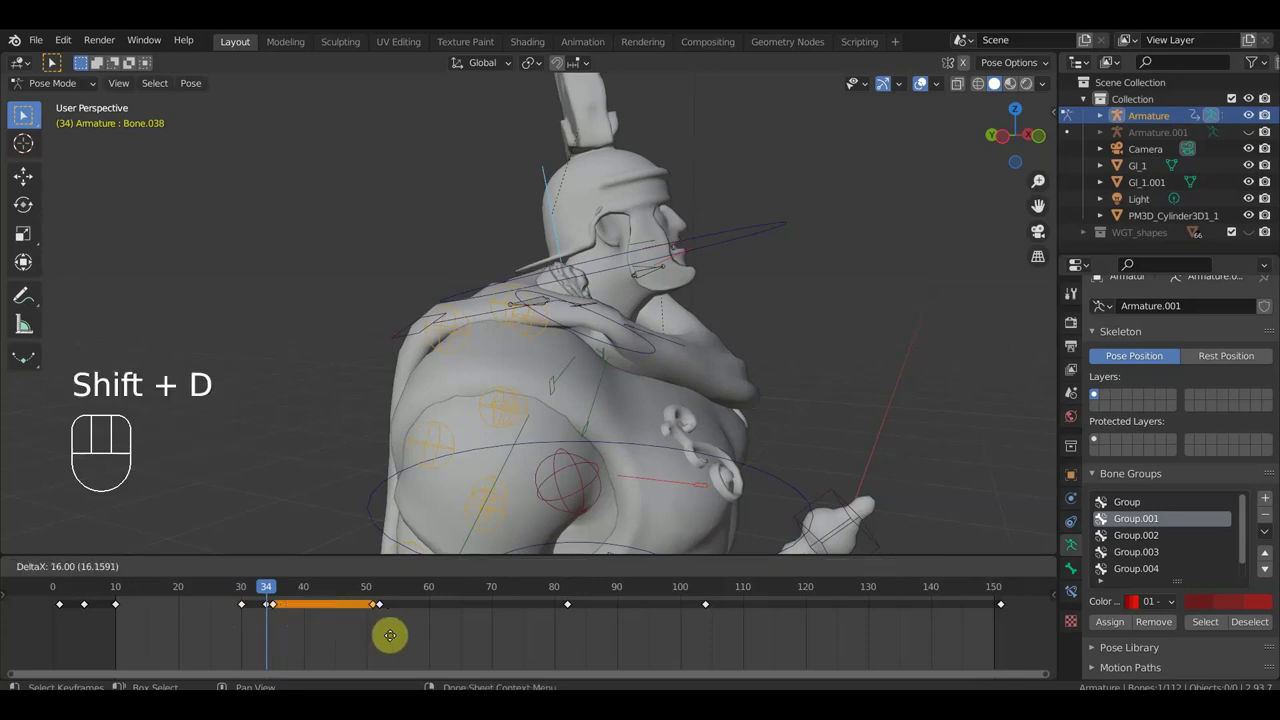
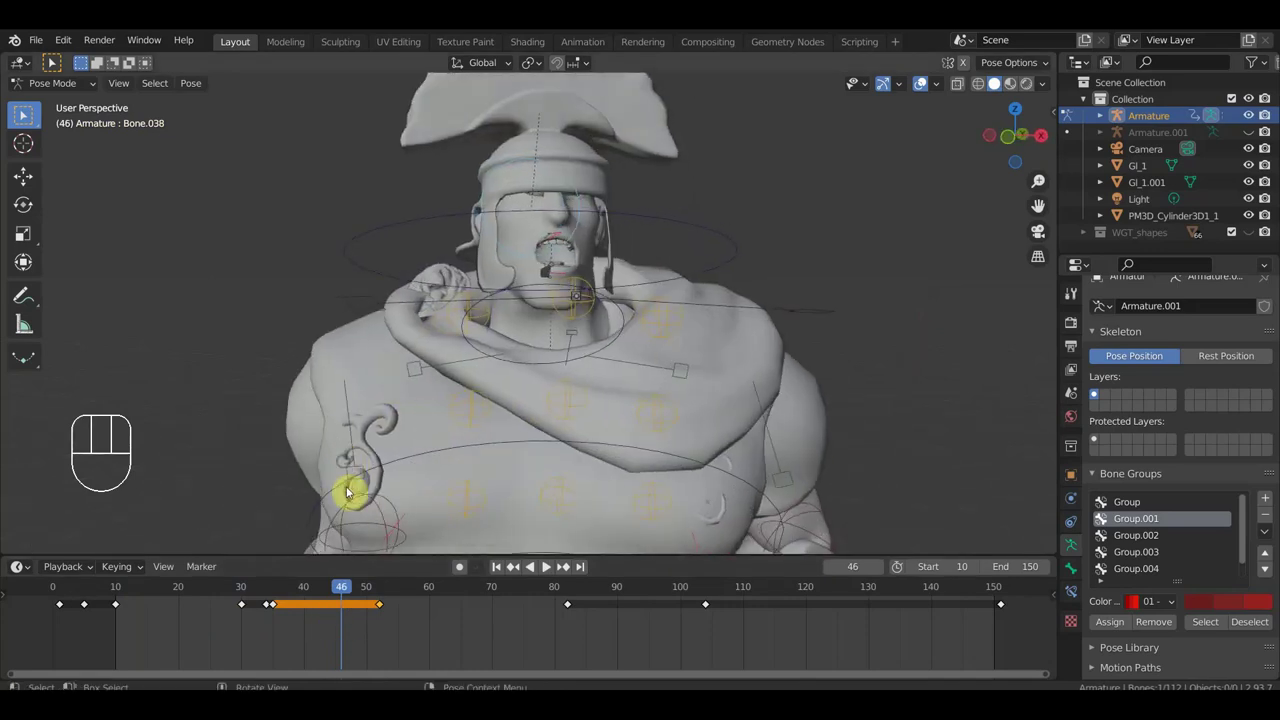
Step: Scrub the whole timeline through to the final frame 150
left_click_drag(329, 592, 1001, 620)
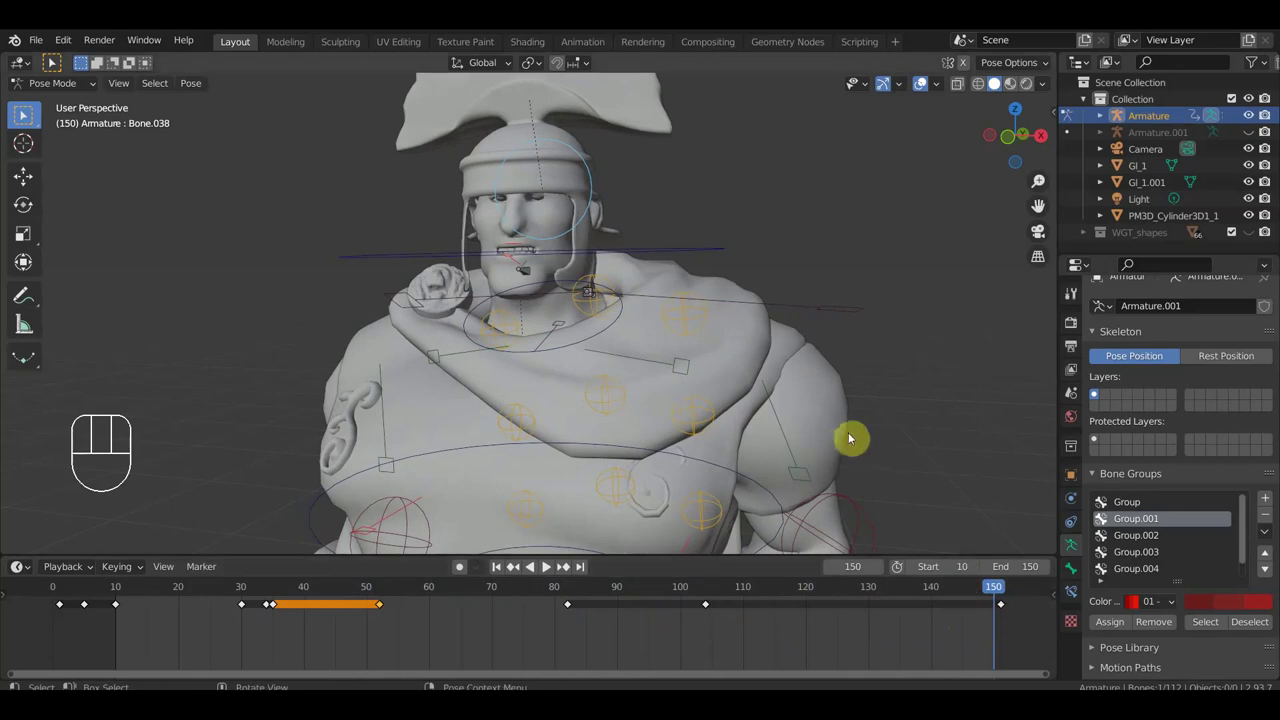
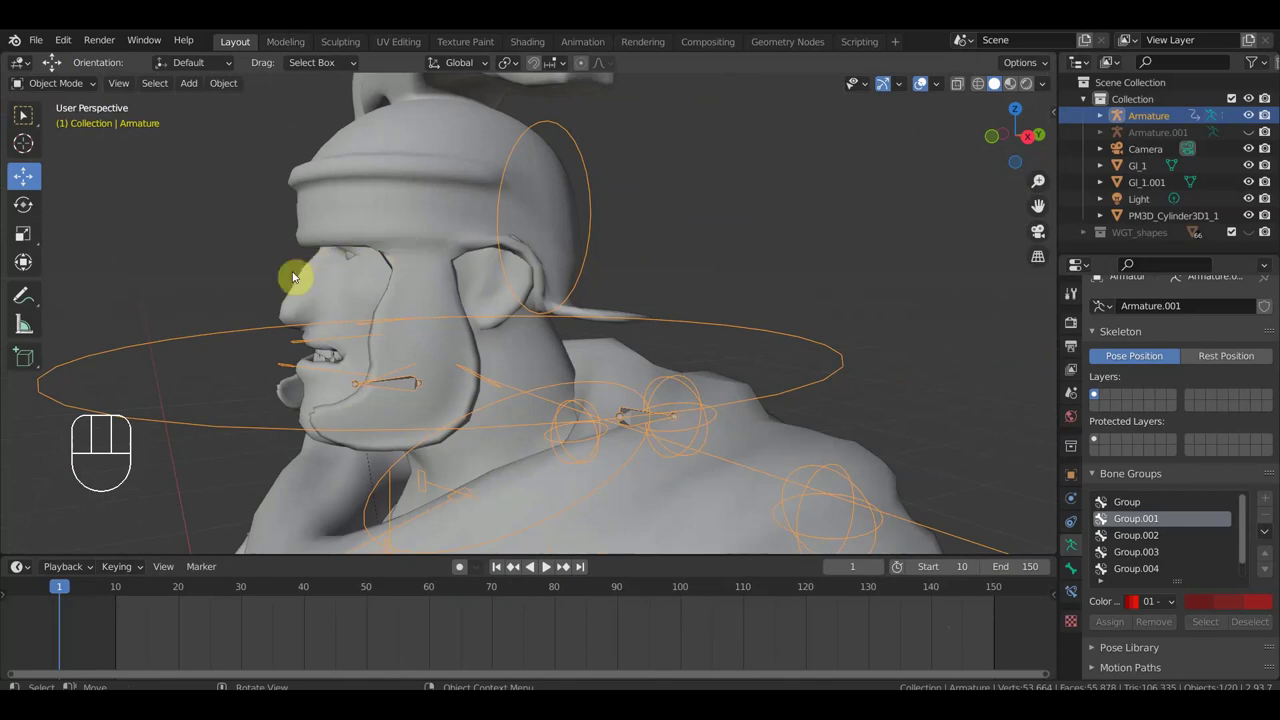
Step: Frame the soldier's face close up in front orthographic view
left_click_drag(383, 279, 606, 247)
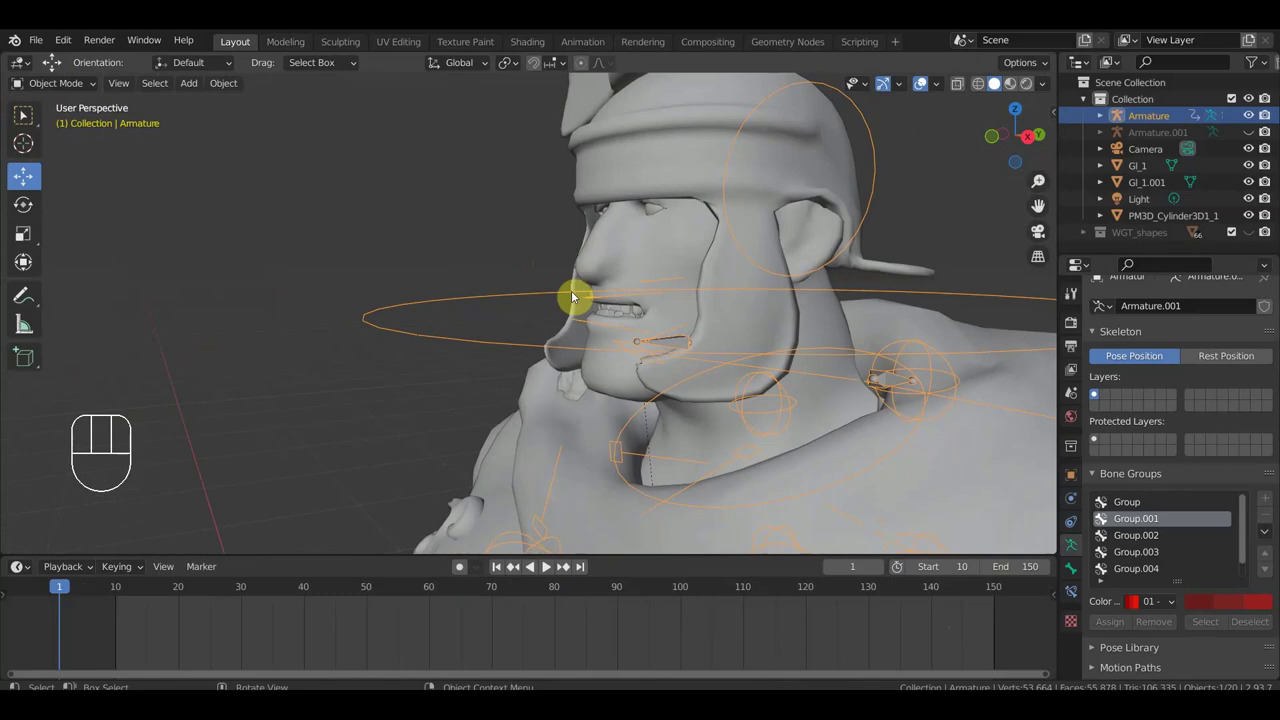
key("KP_3")
left_click_drag(602, 266, 686, 262)
left_click_drag(683, 260, 810, 272)
key("KP_1")
left_click_drag(700, 253, 579, 259)
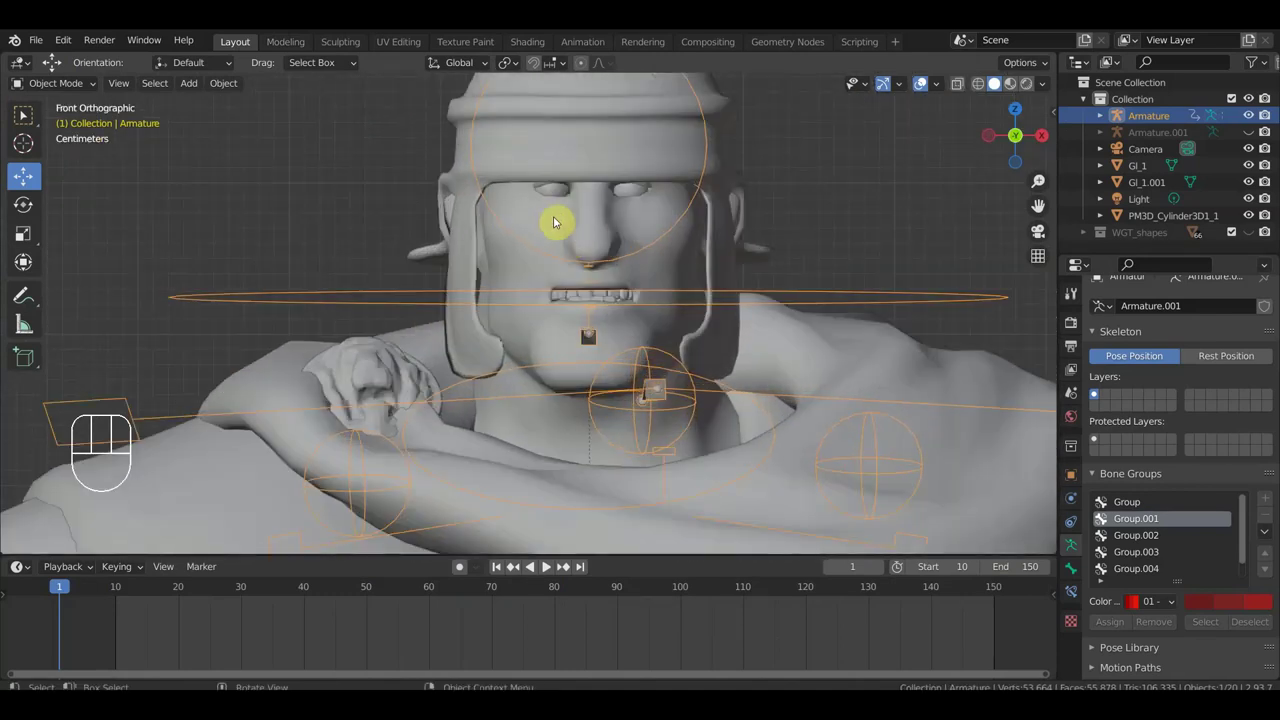
left_click_drag(586, 213, 521, 283)
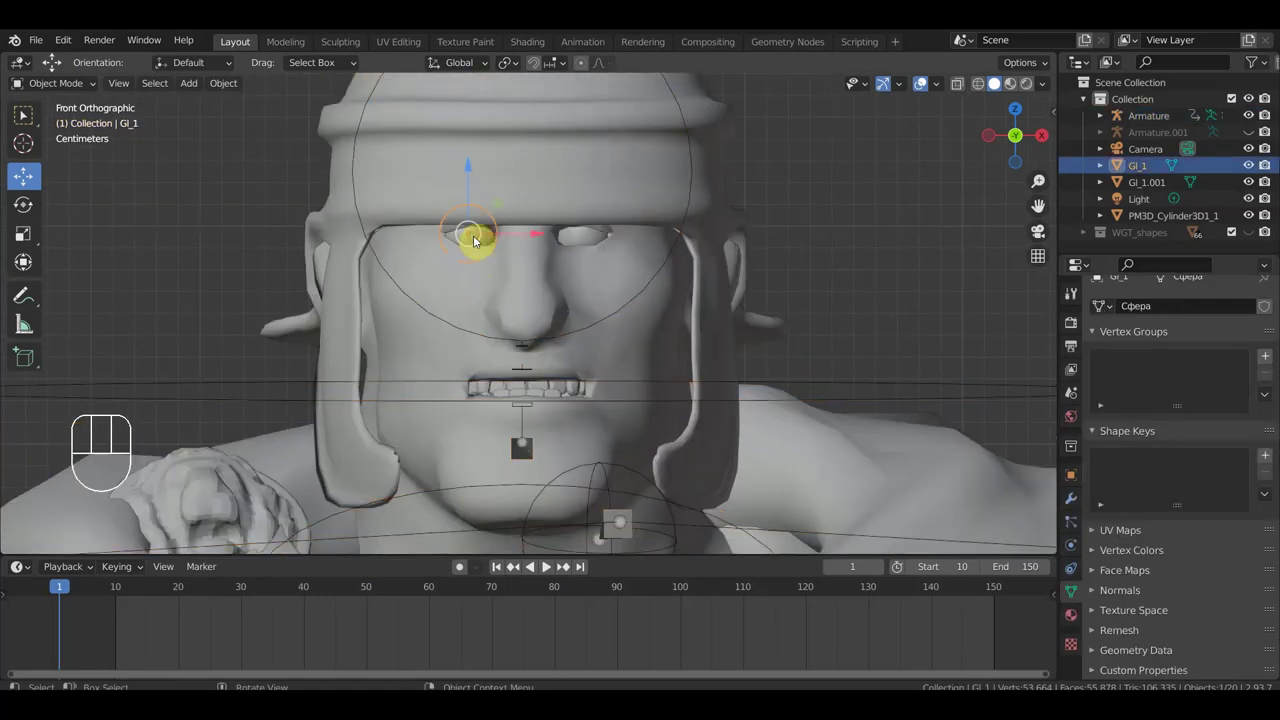
Step: Select both eye spheres Gl_1 and Gl_1.001 together with the armature
left_click(582, 242)
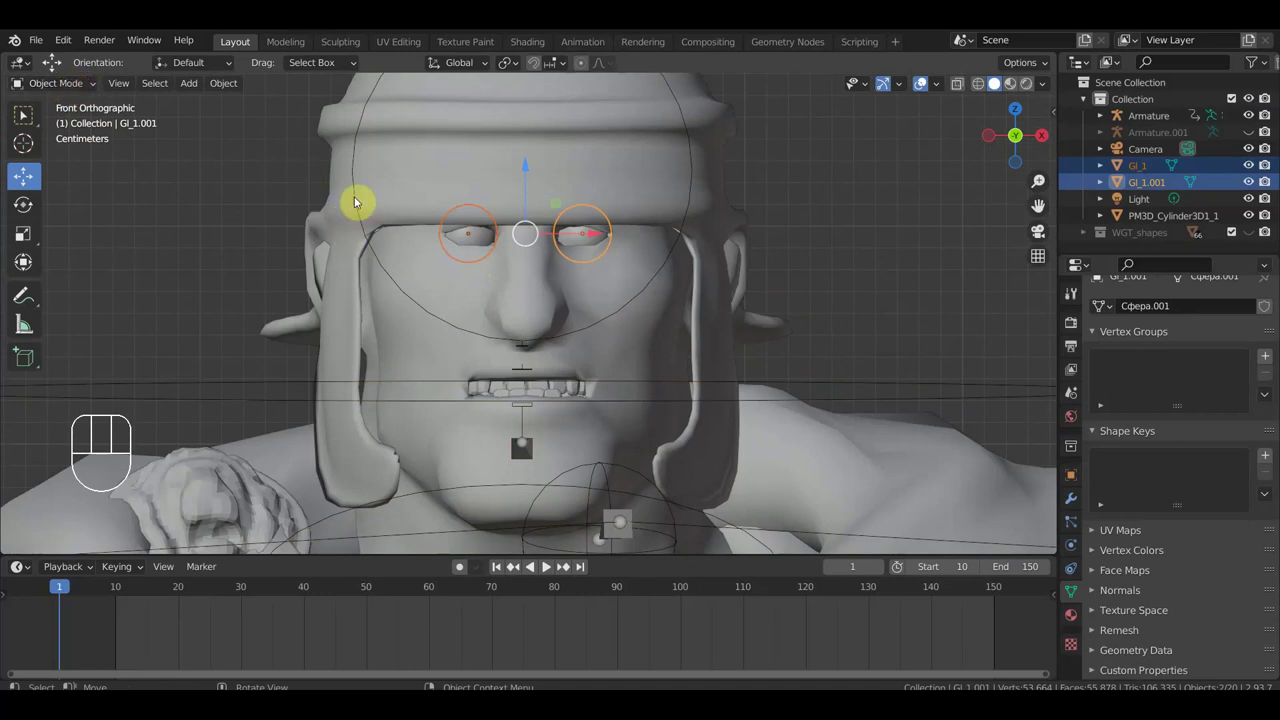
left_click_drag(79, 85, 92, 145)
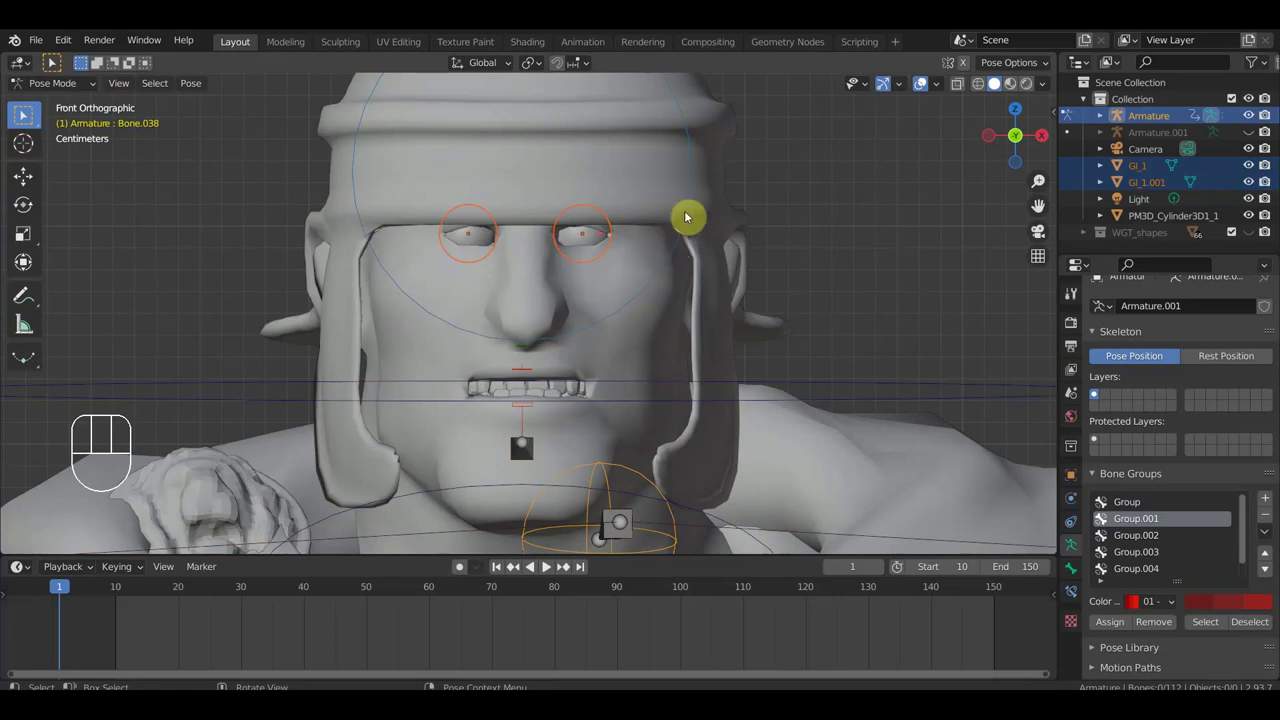
Step: Parent the eye spheres to the head bone with Ctrl+P > Bone
left_click(28, 115)
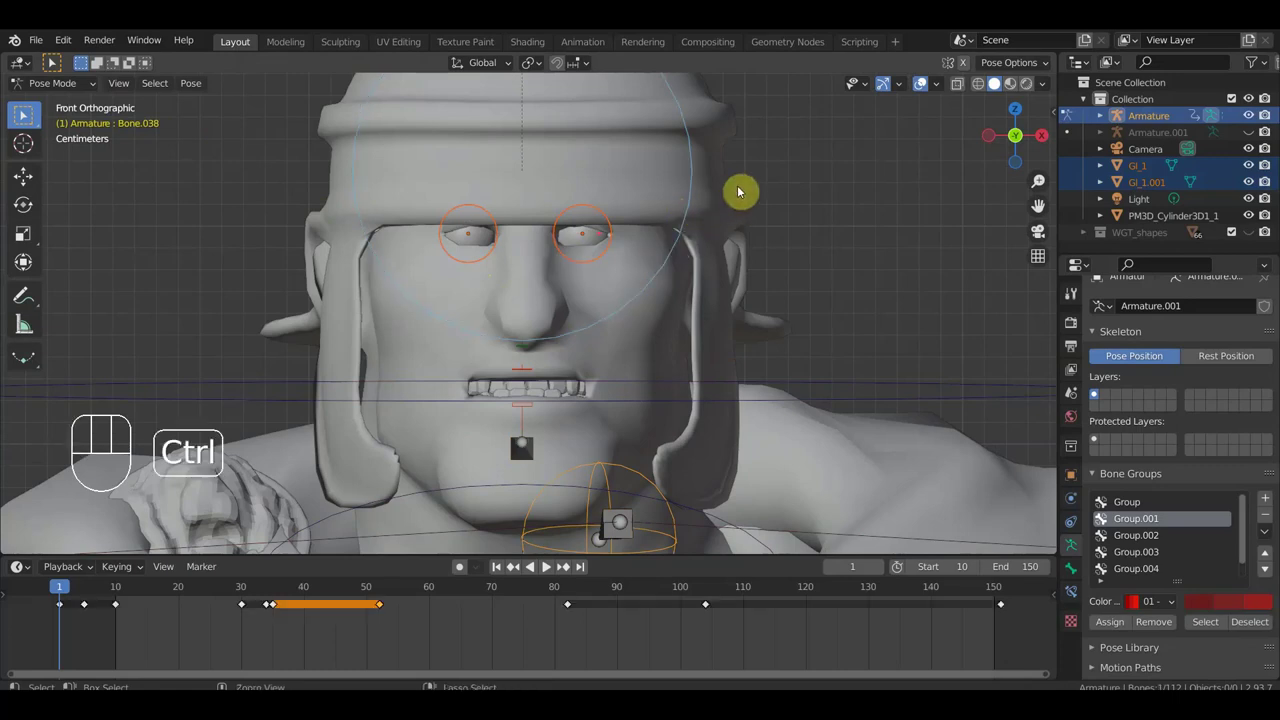
key("ctrl+p")
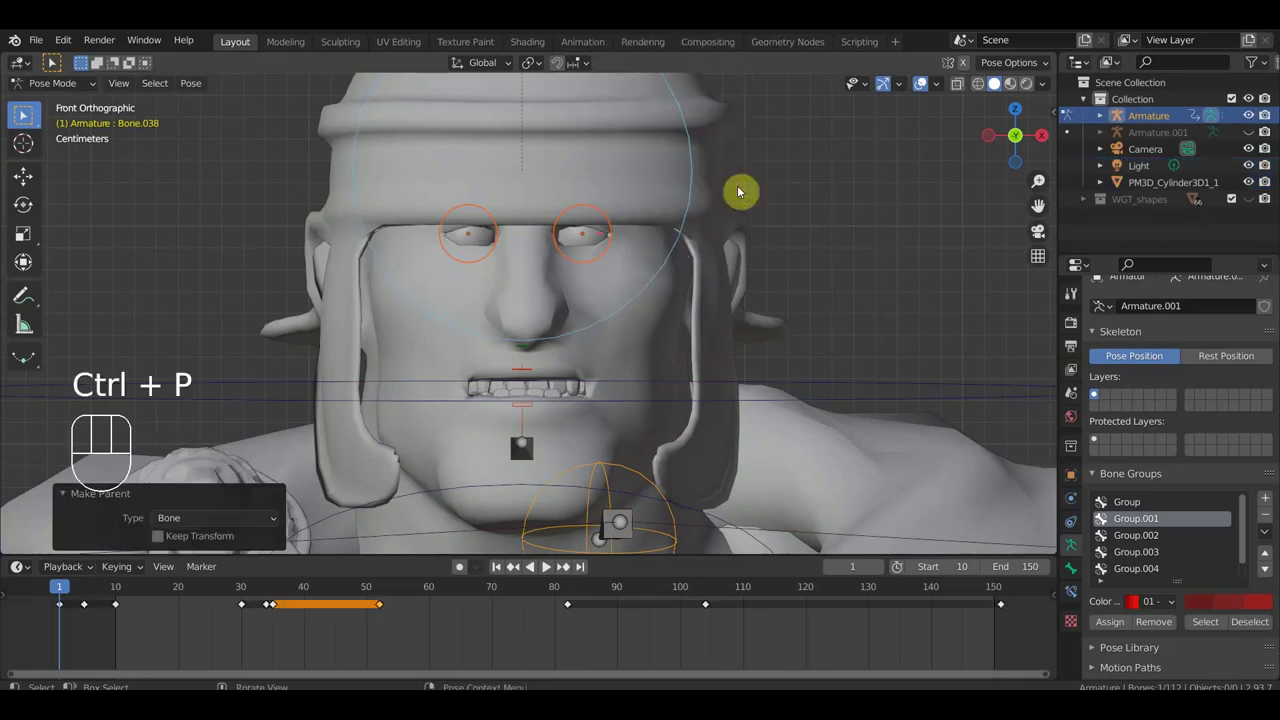
Step: Play back to confirm the eyes follow the head, then return the rig to object mode
key("space")
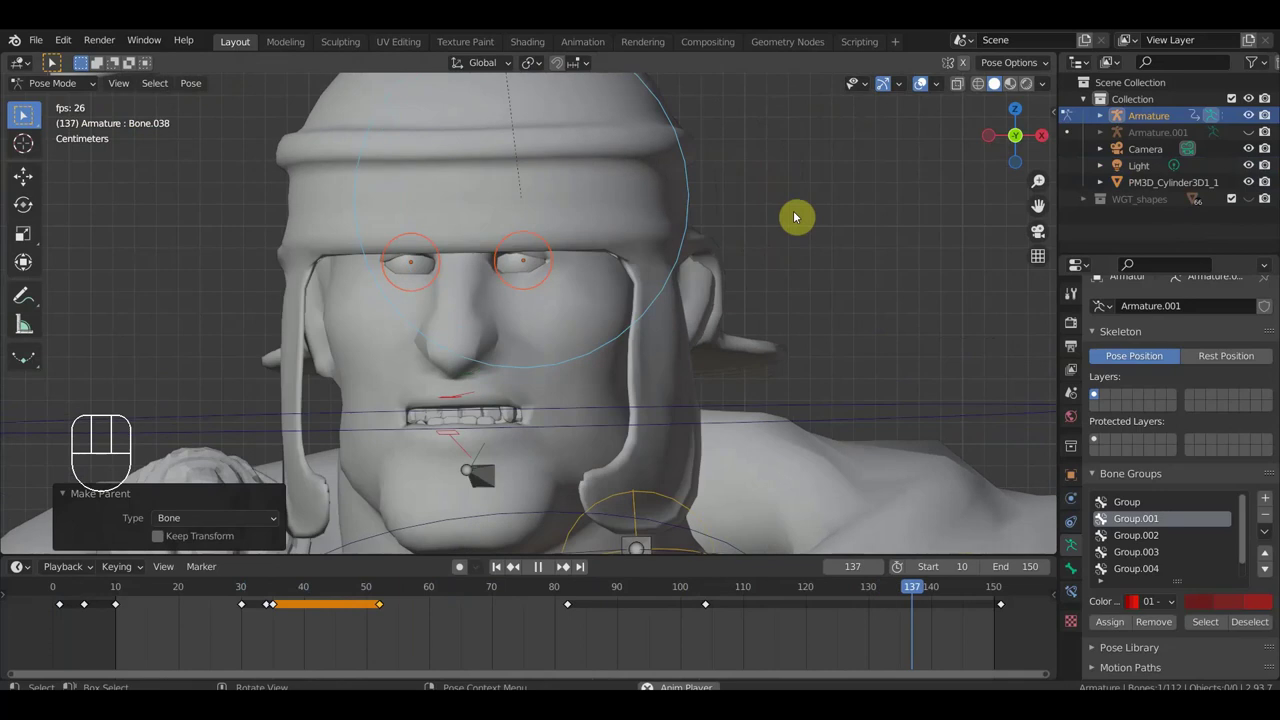
key("space")
left_click_drag(63, 89, 71, 105)
key("KP_1")
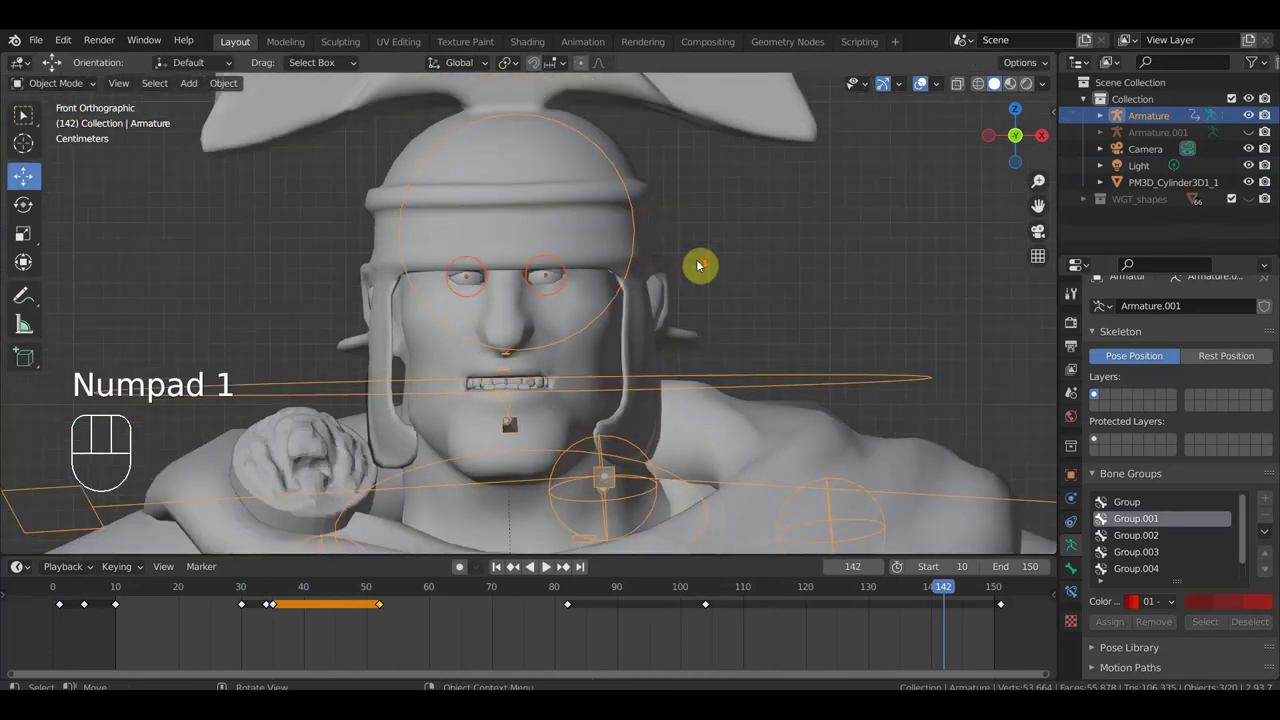
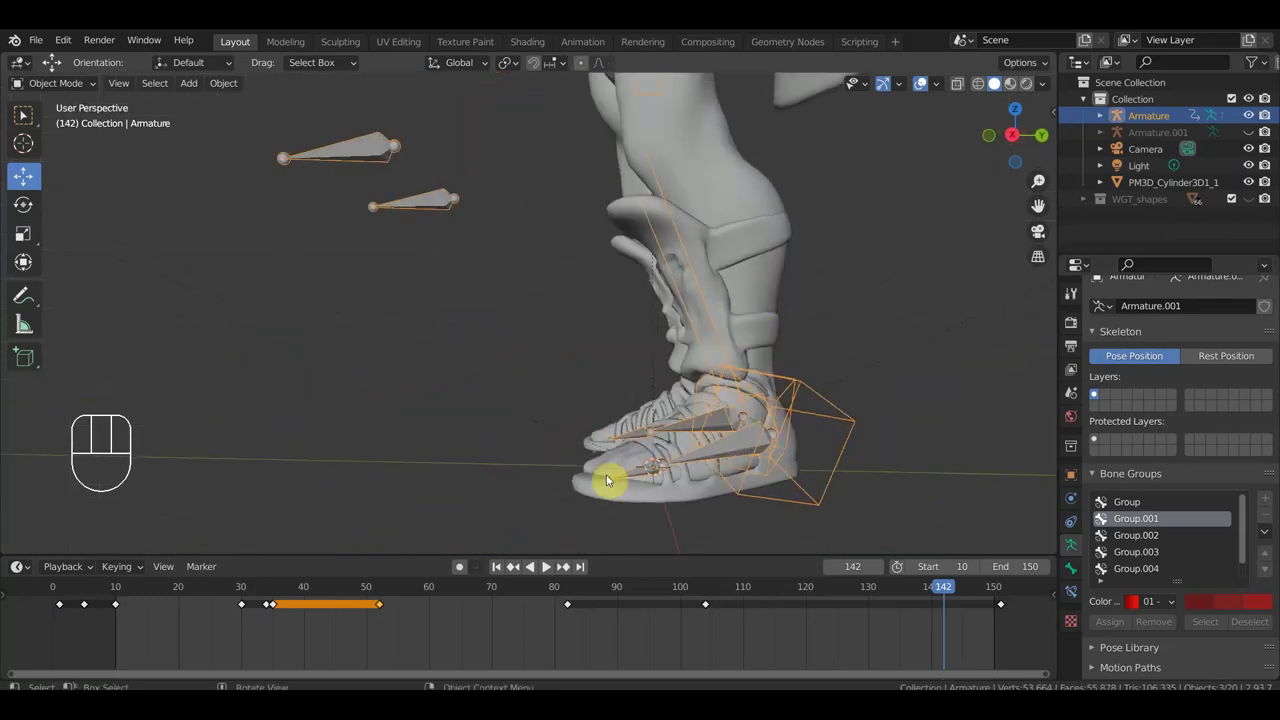
Step: Inspect the feet close up and select the sandal mesh to show vertex groups Bone.106–Bone.110
left_click_drag(645, 445, 716, 539)
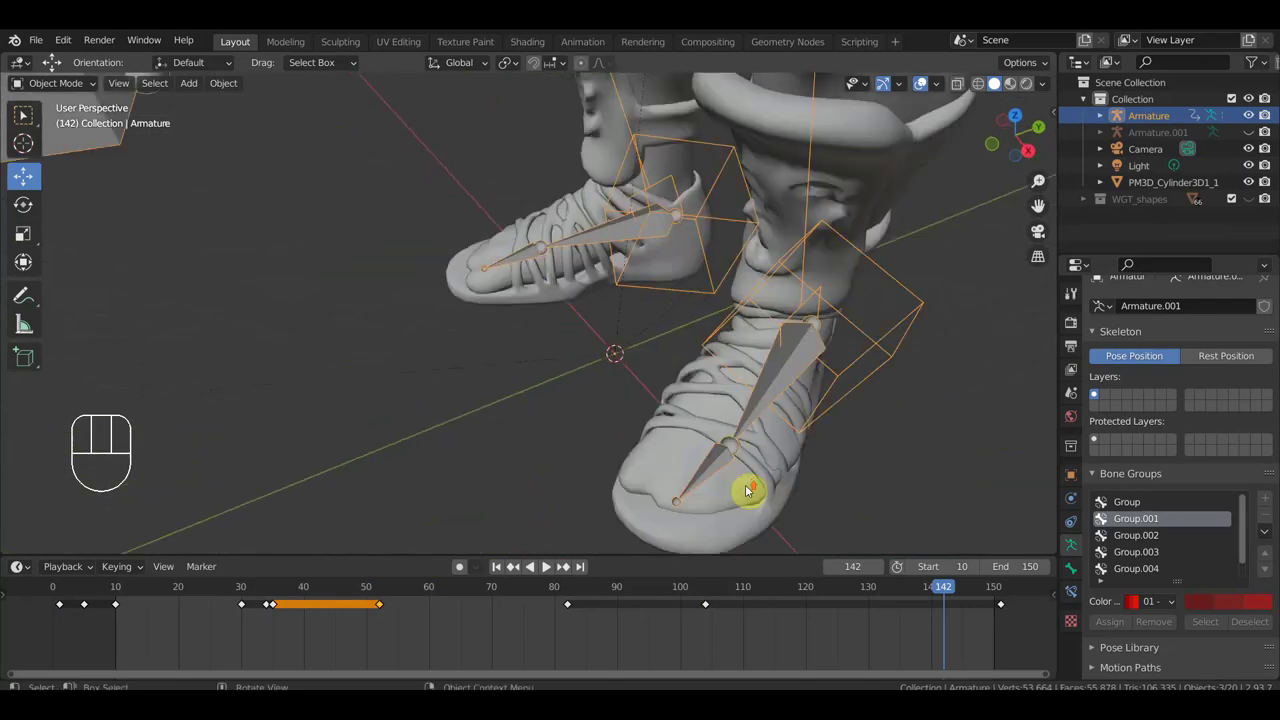
left_click_drag(884, 497, 804, 411)
left_click_drag(633, 437, 653, 461)
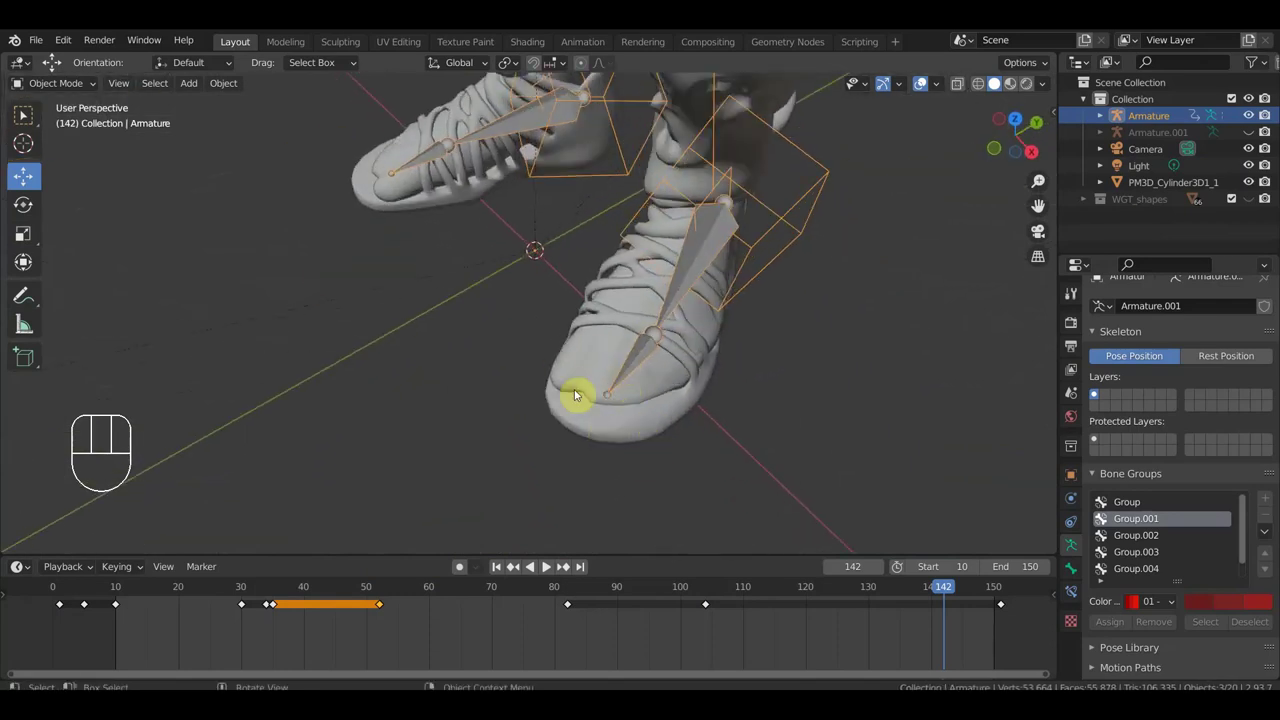
left_click_drag(699, 407, 670, 350)
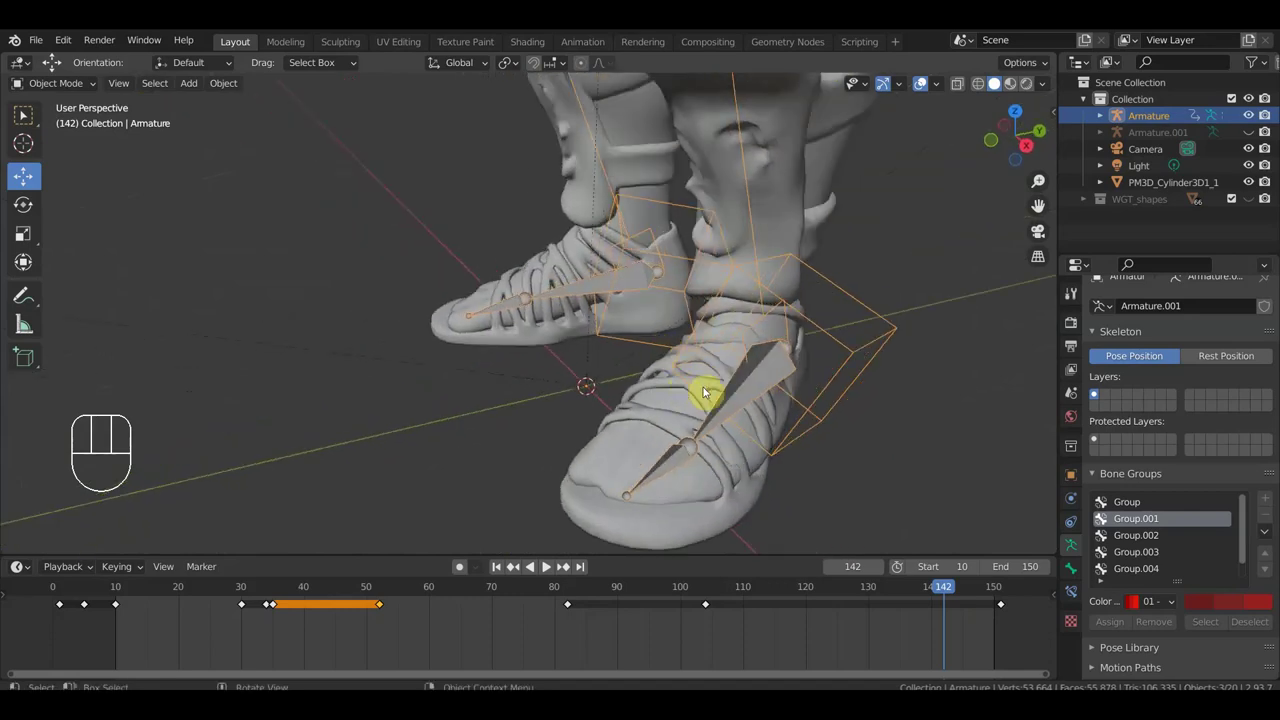
key("KP_1")
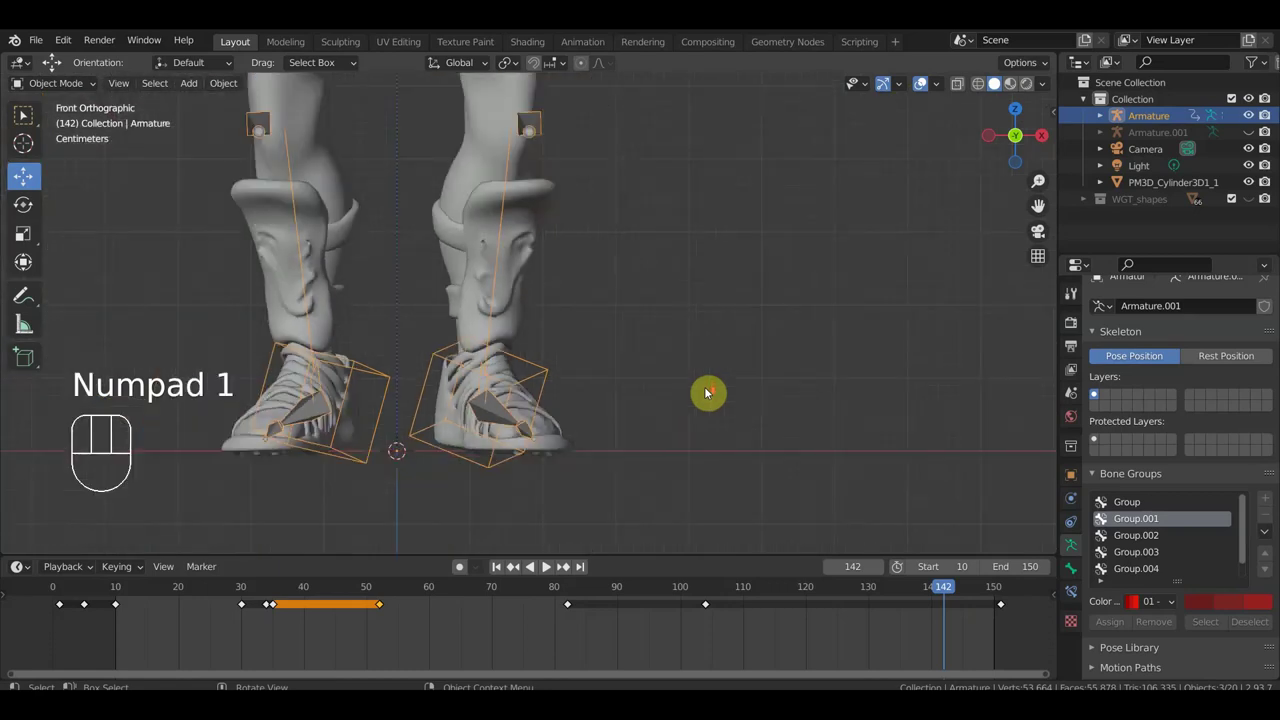
left_click_drag(710, 391, 706, 441)
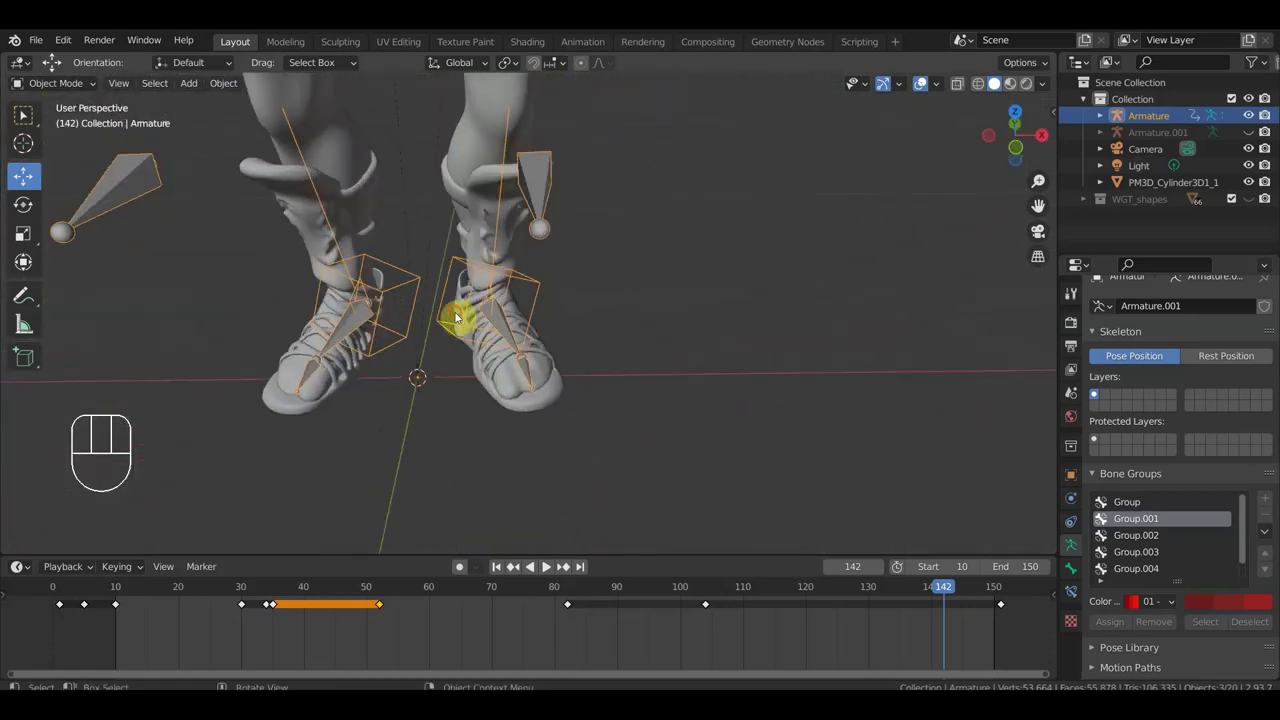
left_click_drag(601, 366, 593, 311)
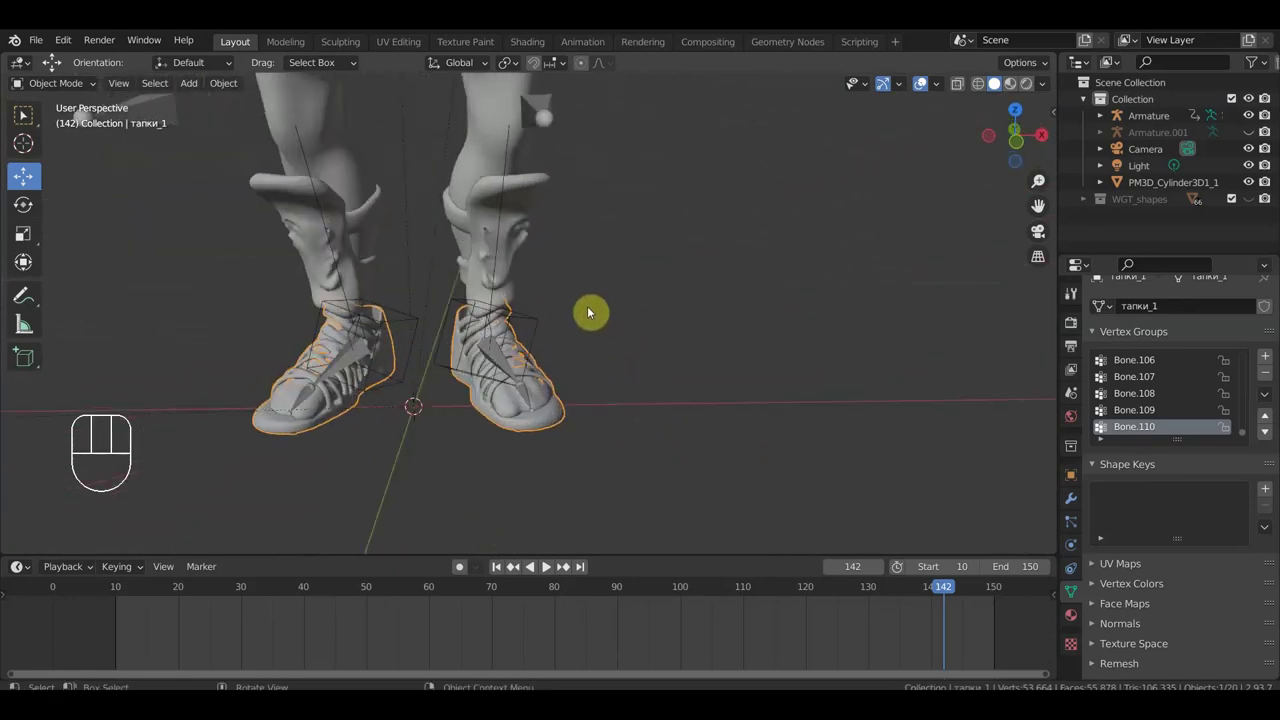
Step: Frame the whole soldier in a straight front view and clear the selection before playback
key("KP_1")
left_click_drag(691, 281, 717, 486)
left_click_drag(720, 360, 711, 398)
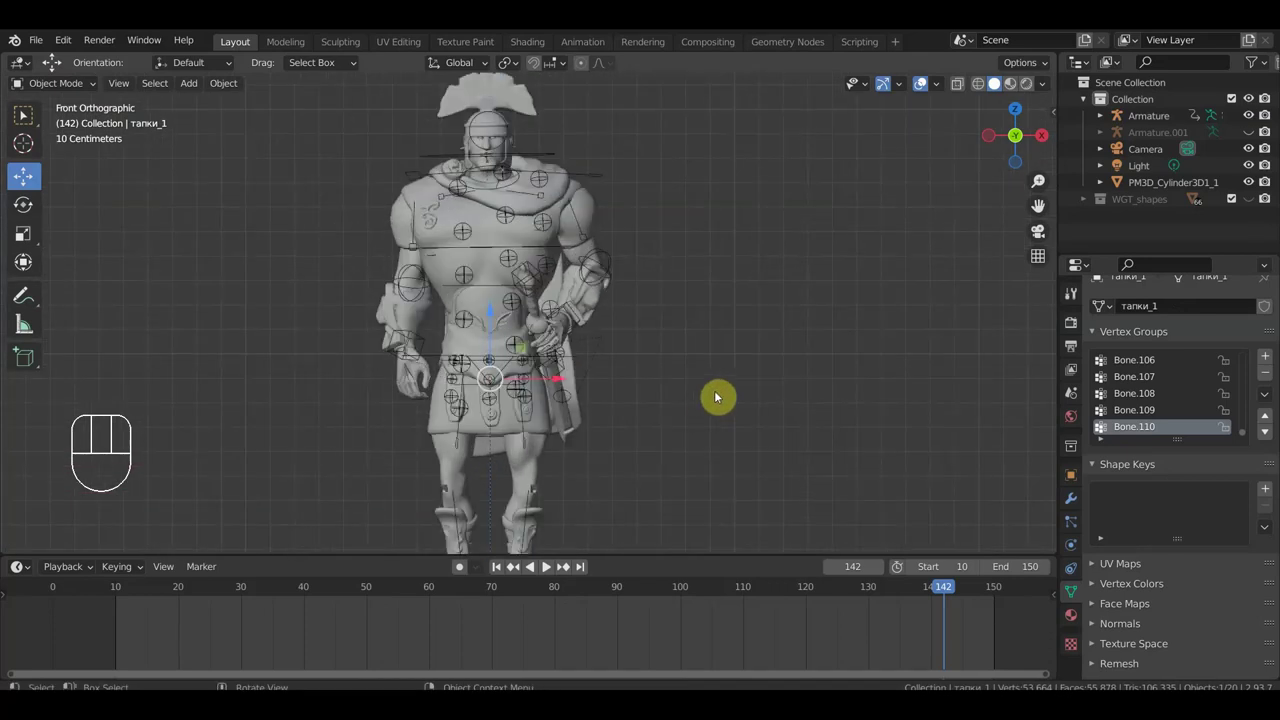
left_click_drag(726, 362, 748, 513)
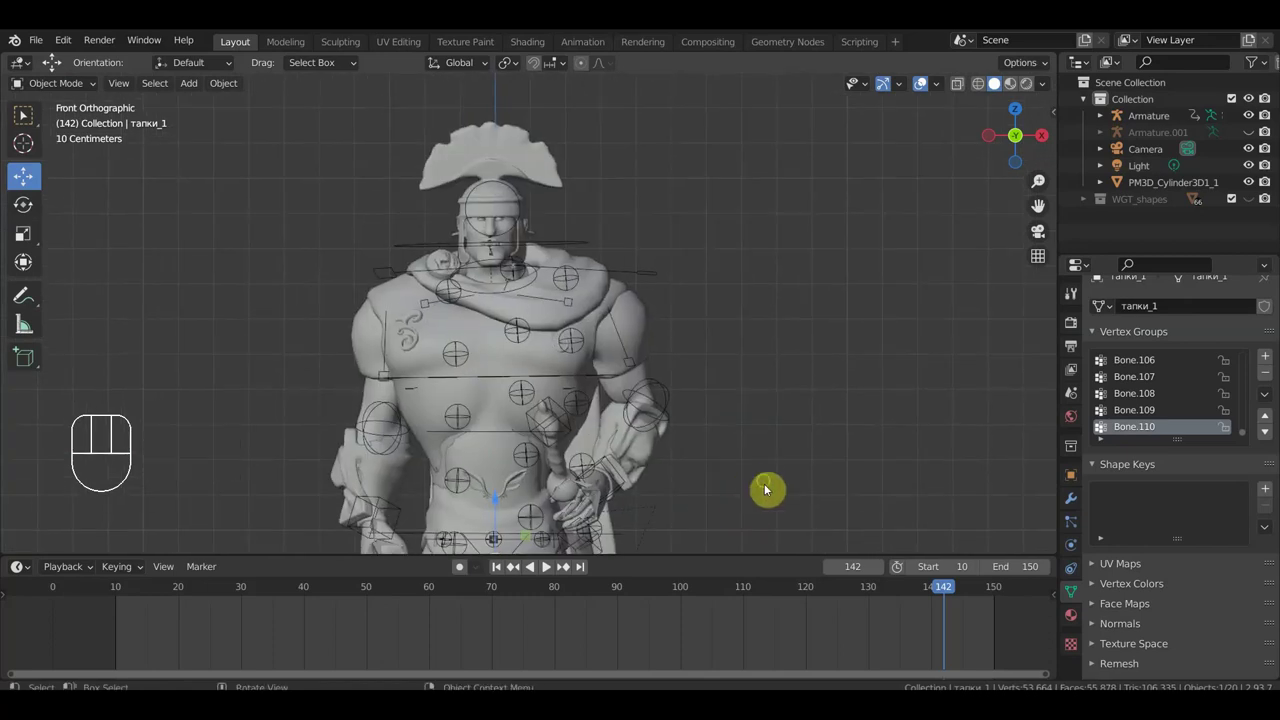
left_click_drag(729, 492, 795, 496)
key("KP_1")
left_click_drag(777, 503, 761, 373)
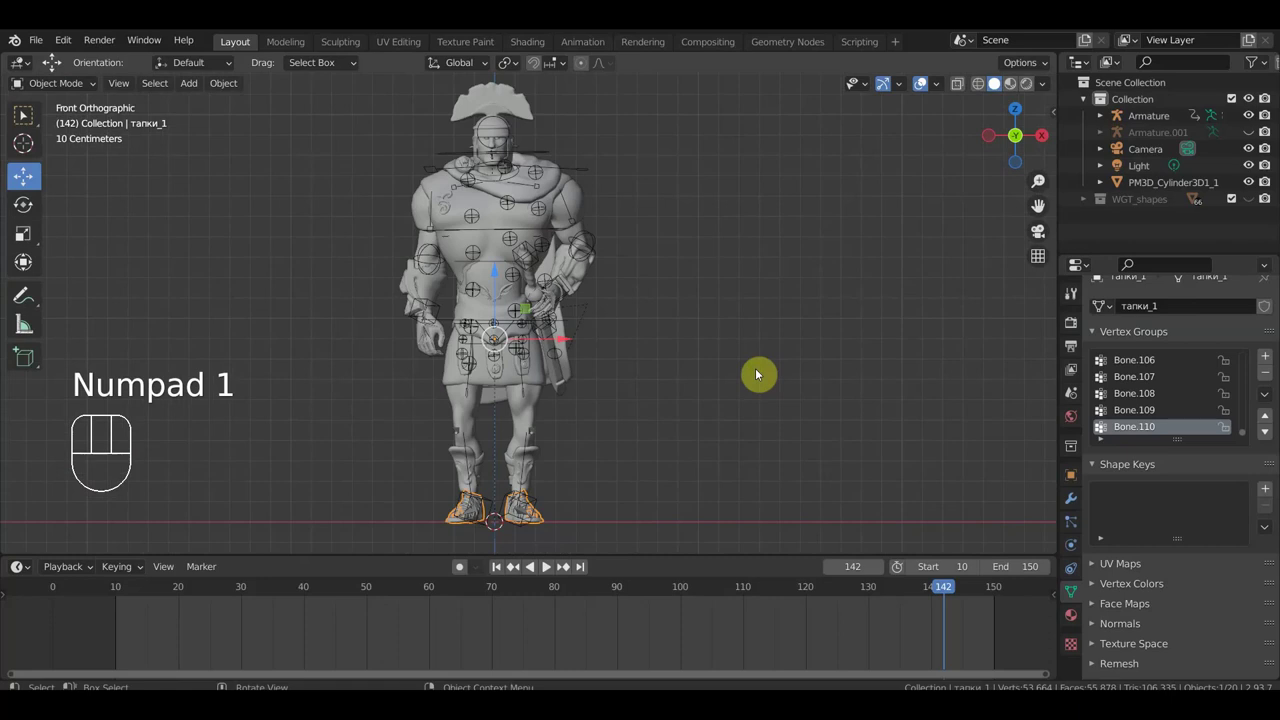
middle_click(762, 376)
left_click(765, 391)
Step: Play the sword-drawing animation with rig overlays hidden, then pause it to inspect the soldier
key("space")
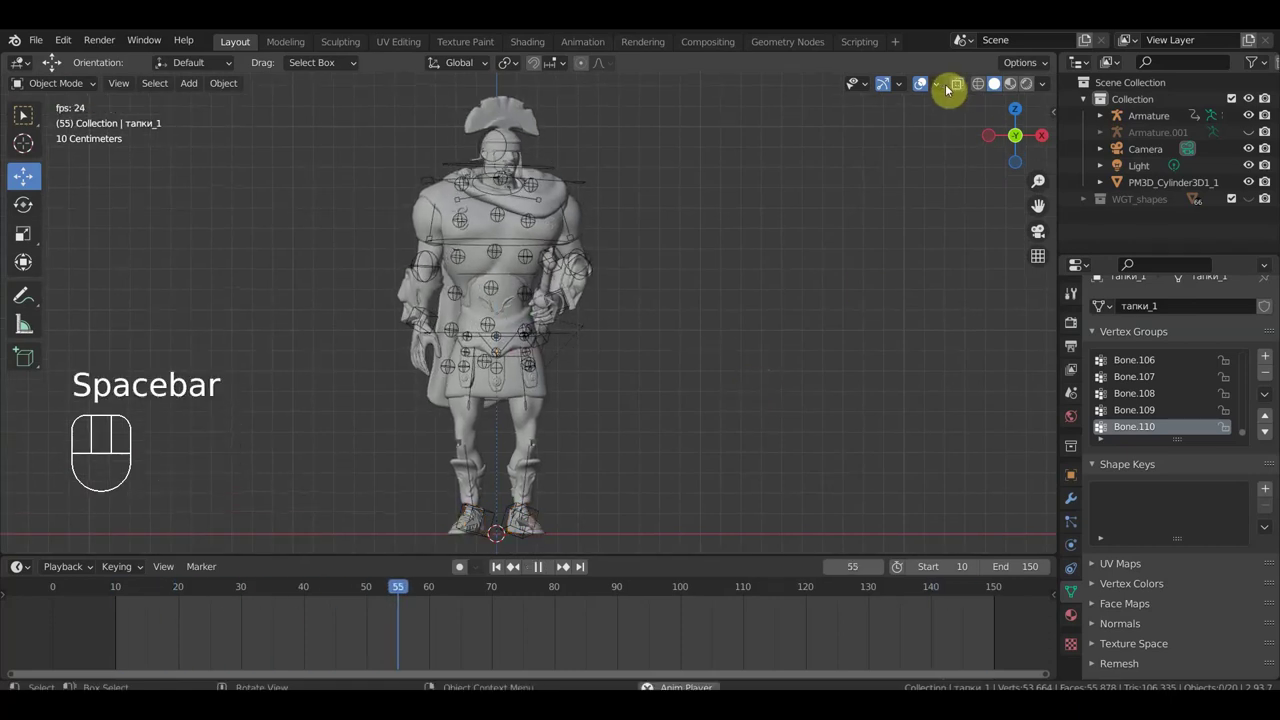
left_click(922, 89)
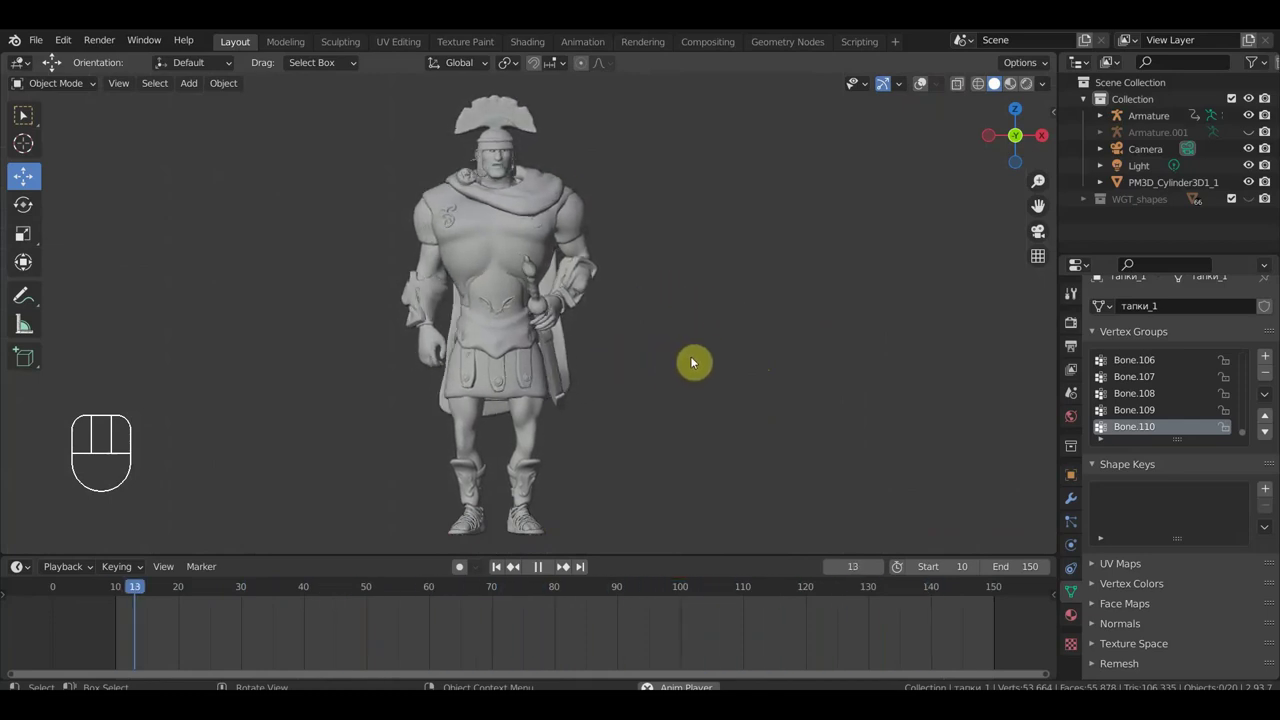
key("space")
Step: Turn the soldier to a slight three-quarter view and resume playback
middle_click(691, 327)
left_click_drag(721, 469, 789, 467)
key("KP_1")
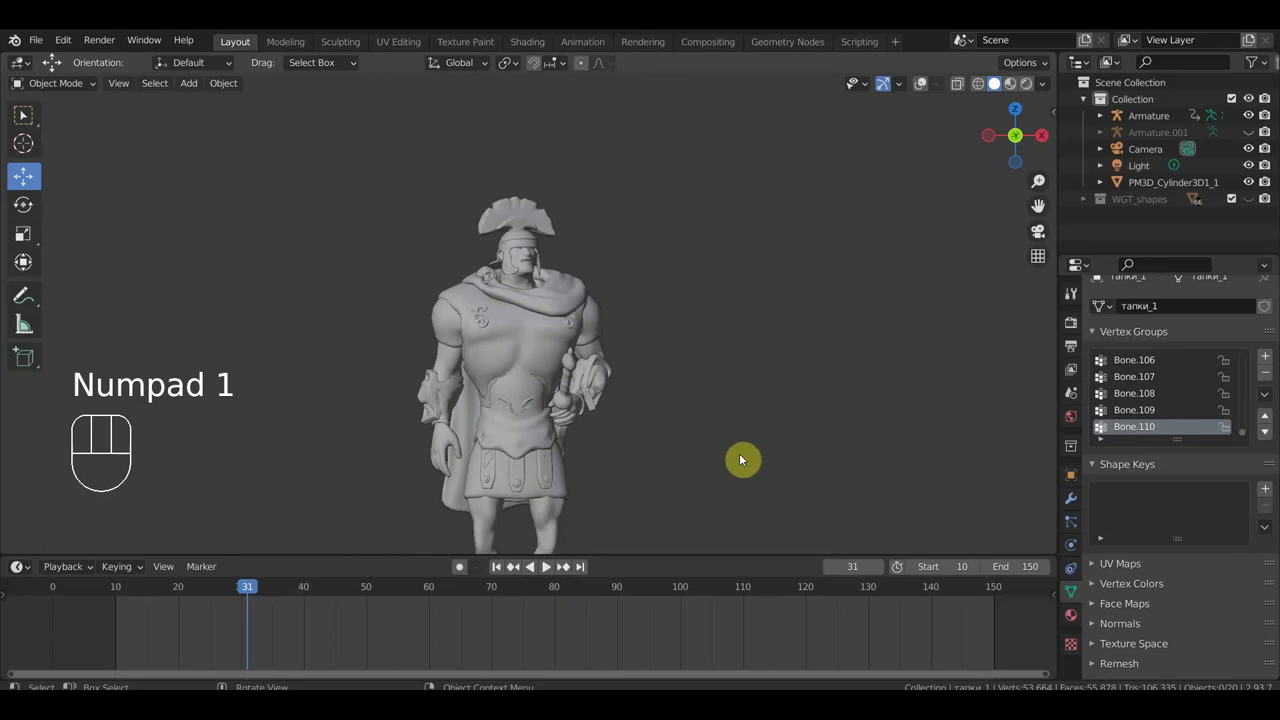
left_click_drag(749, 449, 730, 360)
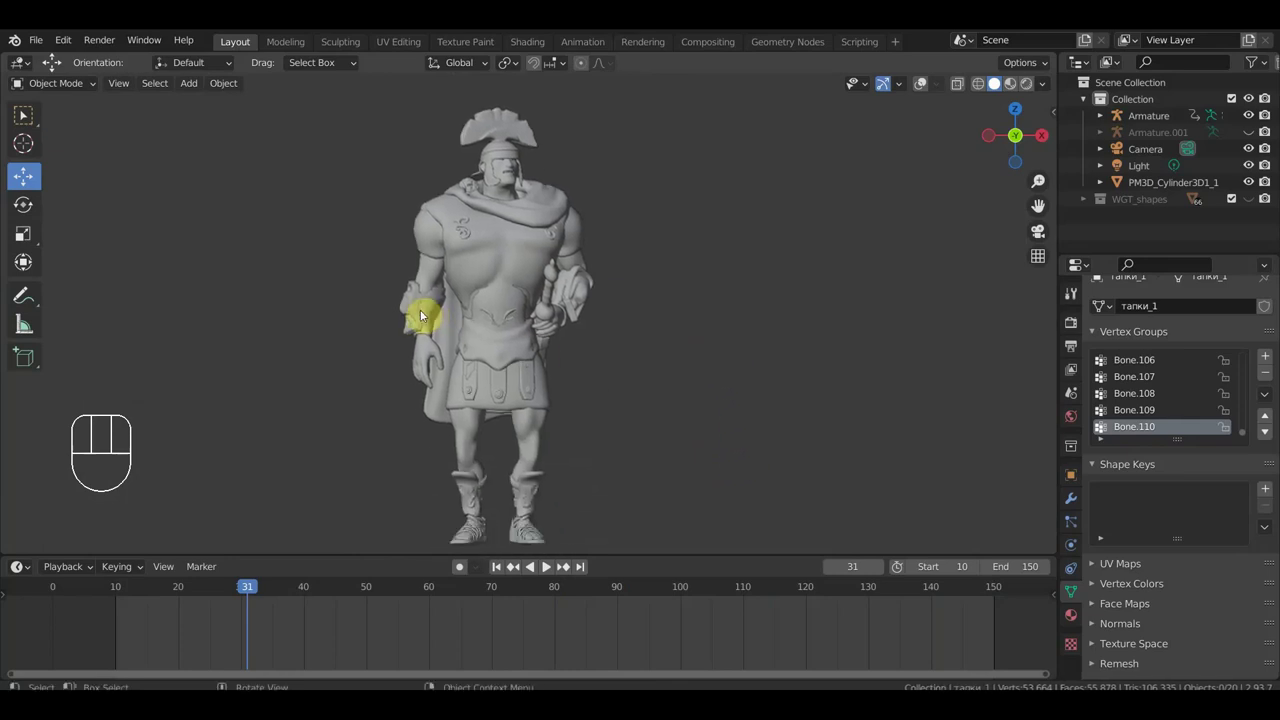
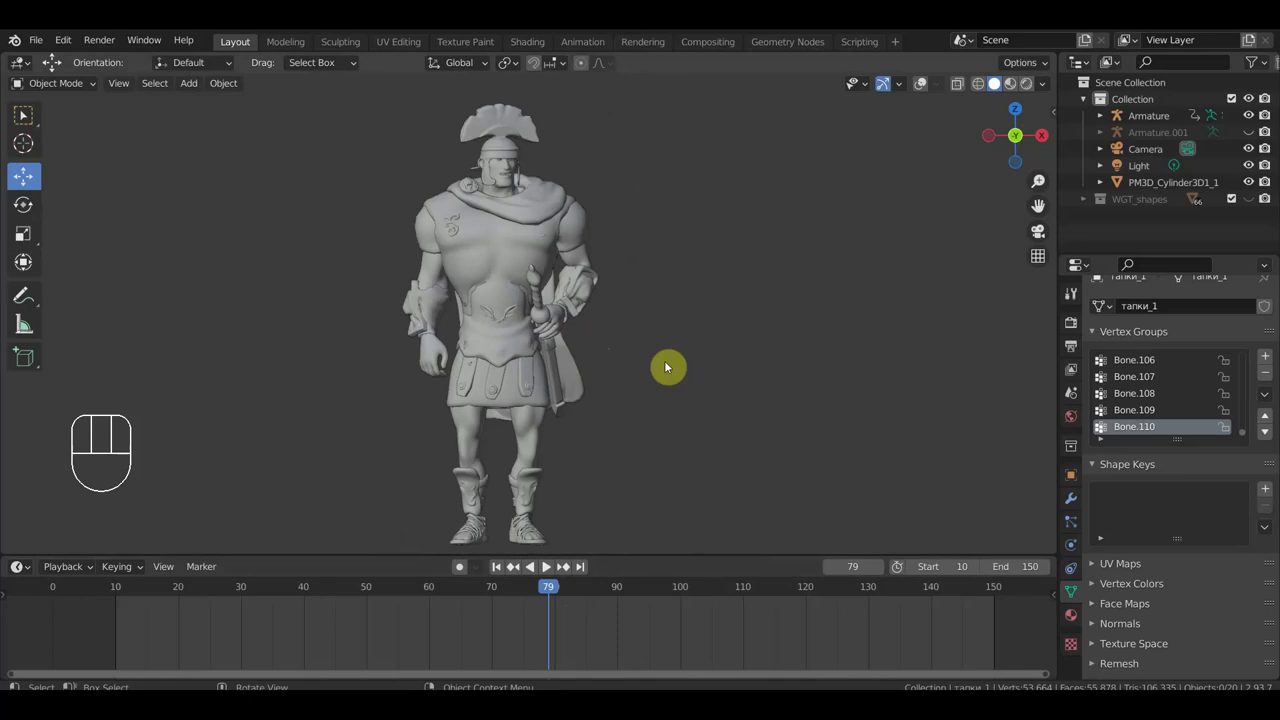
left_click_drag(708, 367, 366, 400)
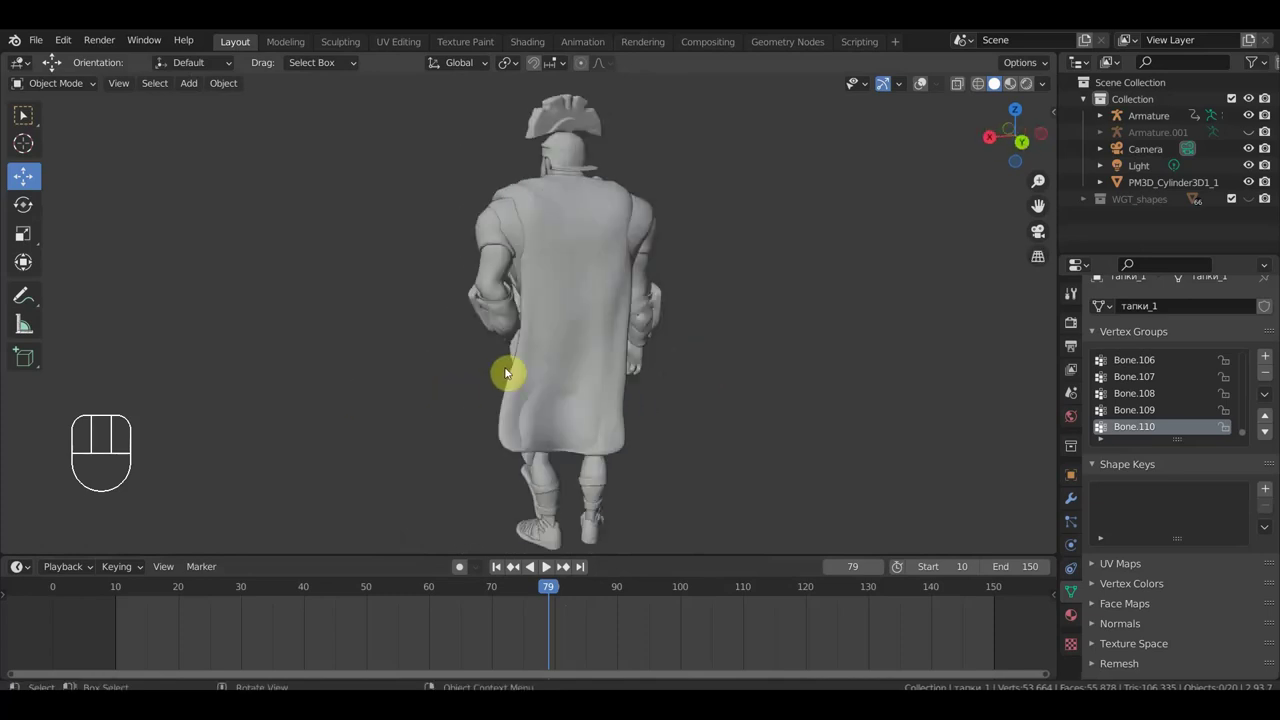
key("space")
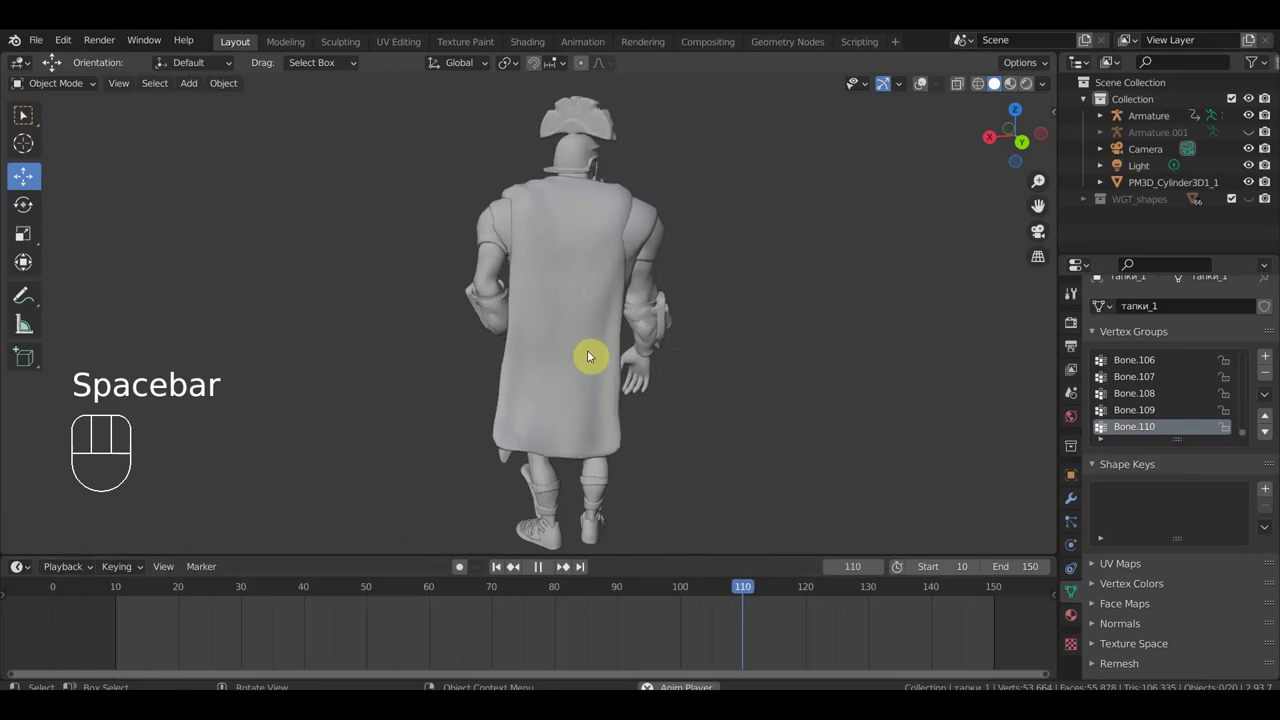
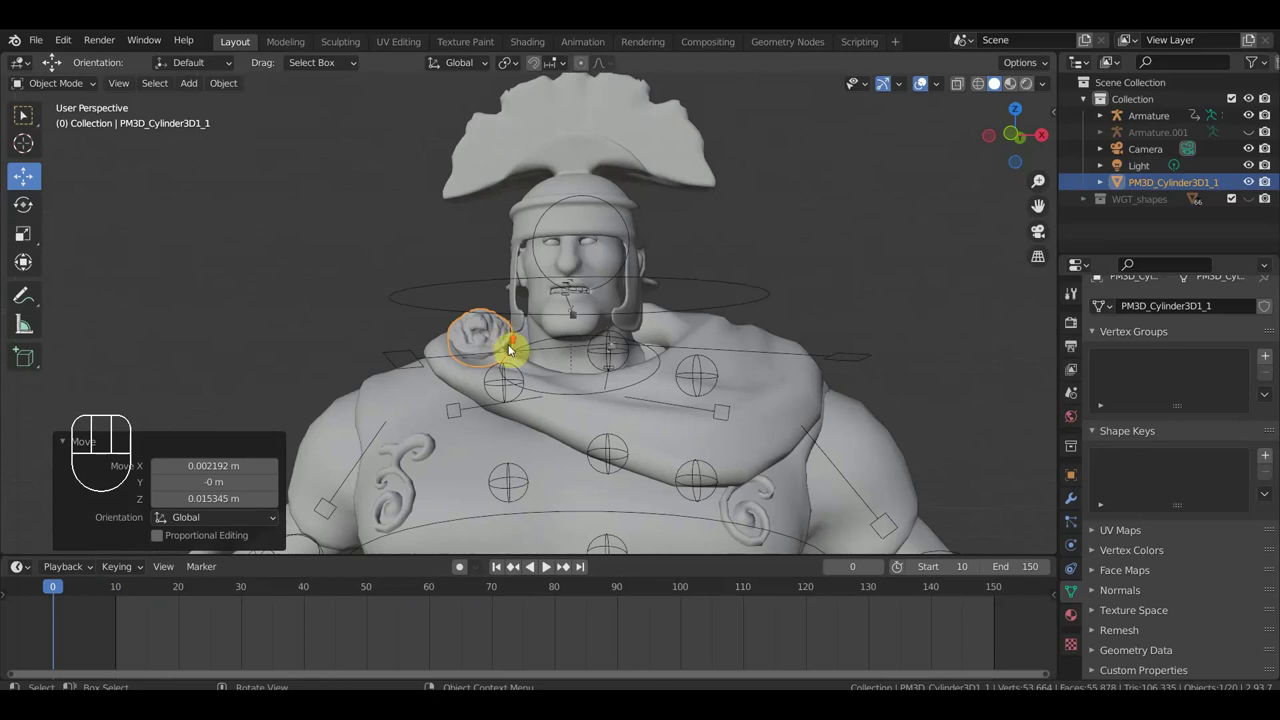
Step: Bring the chest and shoulder brooch into view and select the cloak draped over the chest
left_click_drag(522, 358, 545, 390)
left_click_drag(585, 398, 566, 289)
left_click_drag(616, 343, 647, 350)
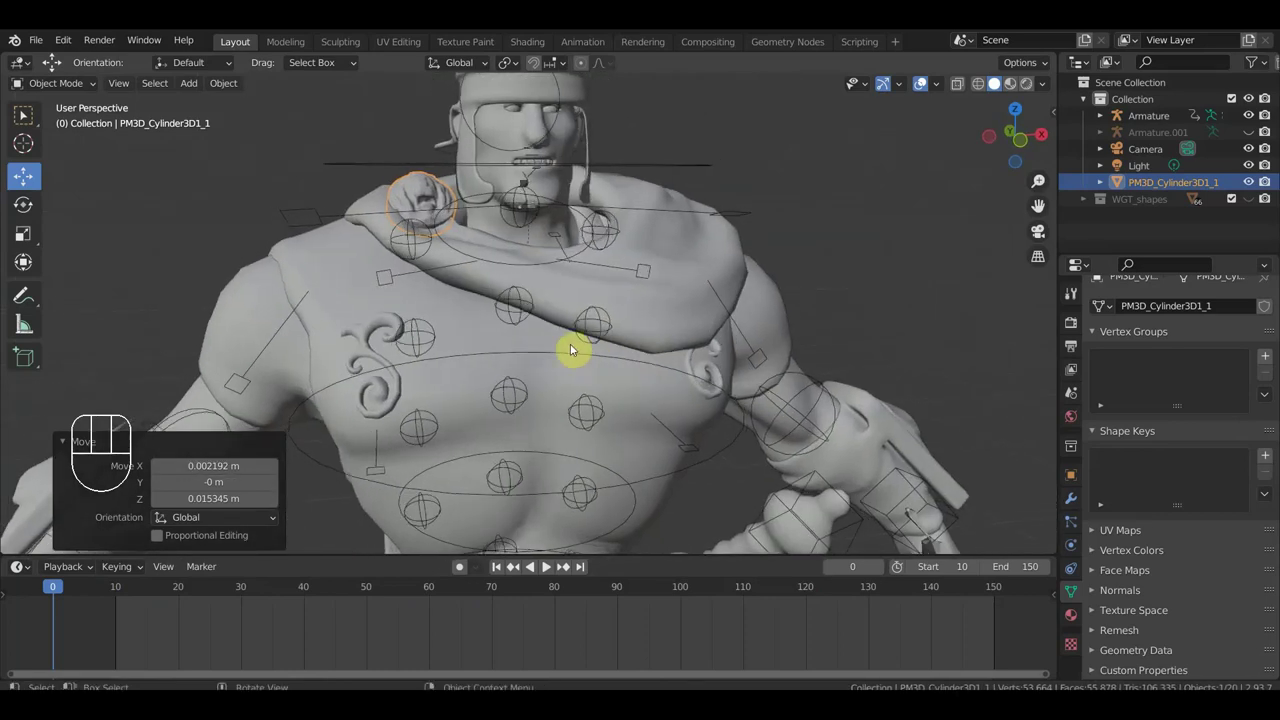
middle_click(542, 279)
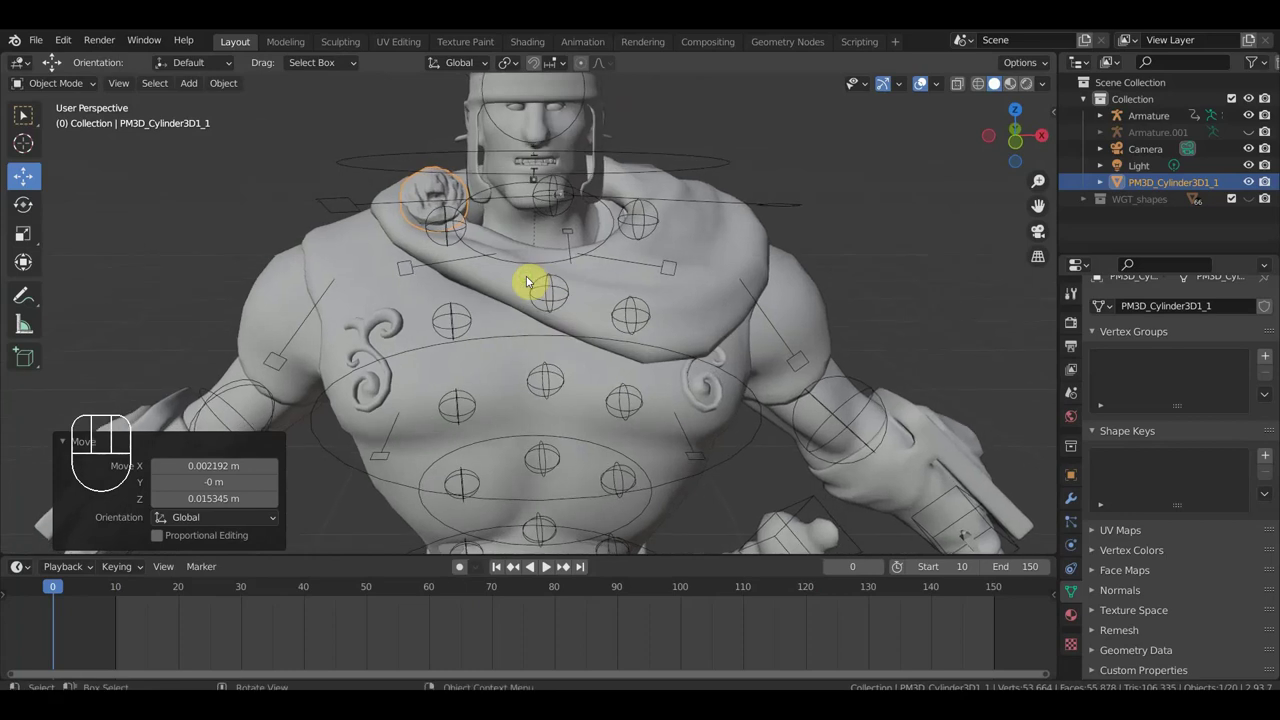
left_click_drag(574, 316, 577, 275)
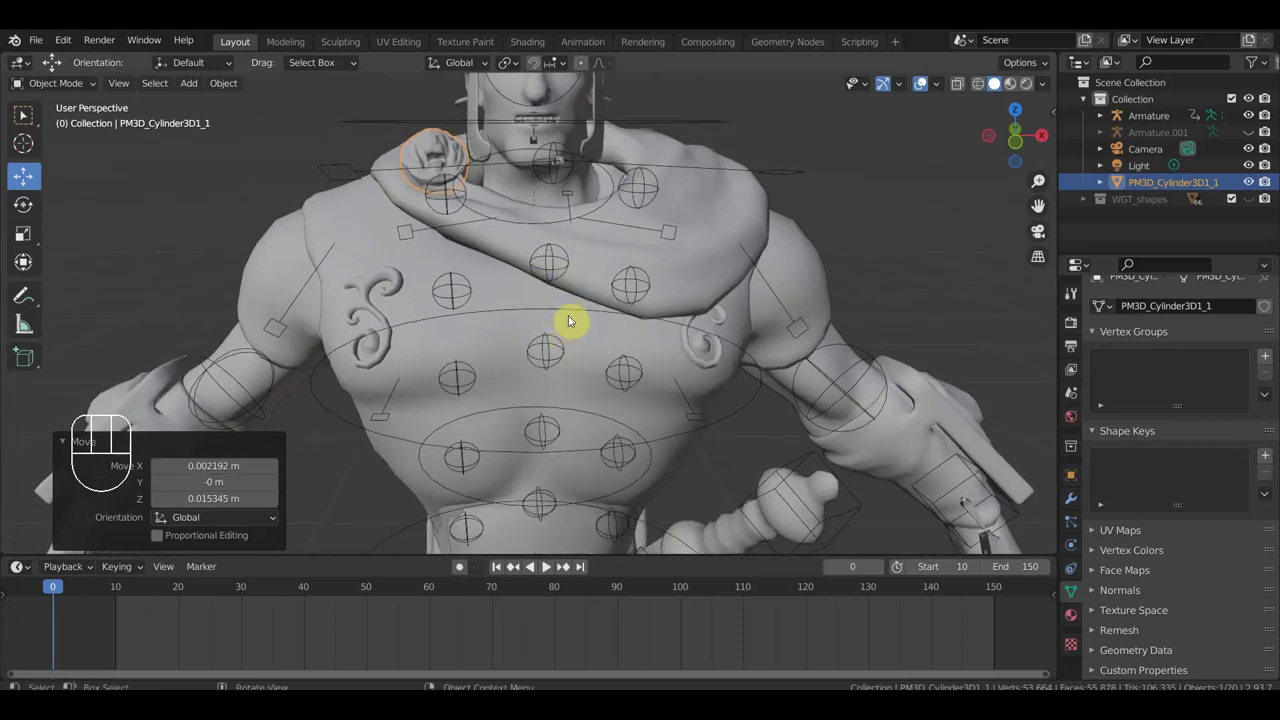
left_click(583, 311)
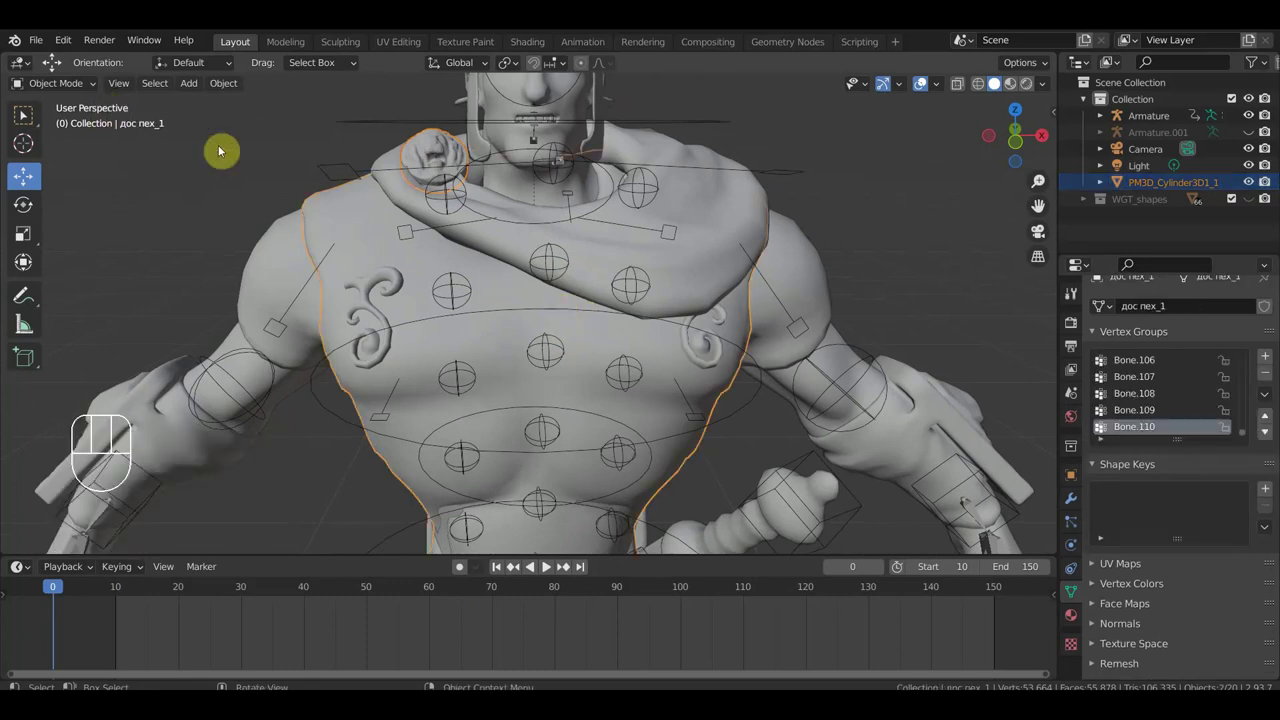
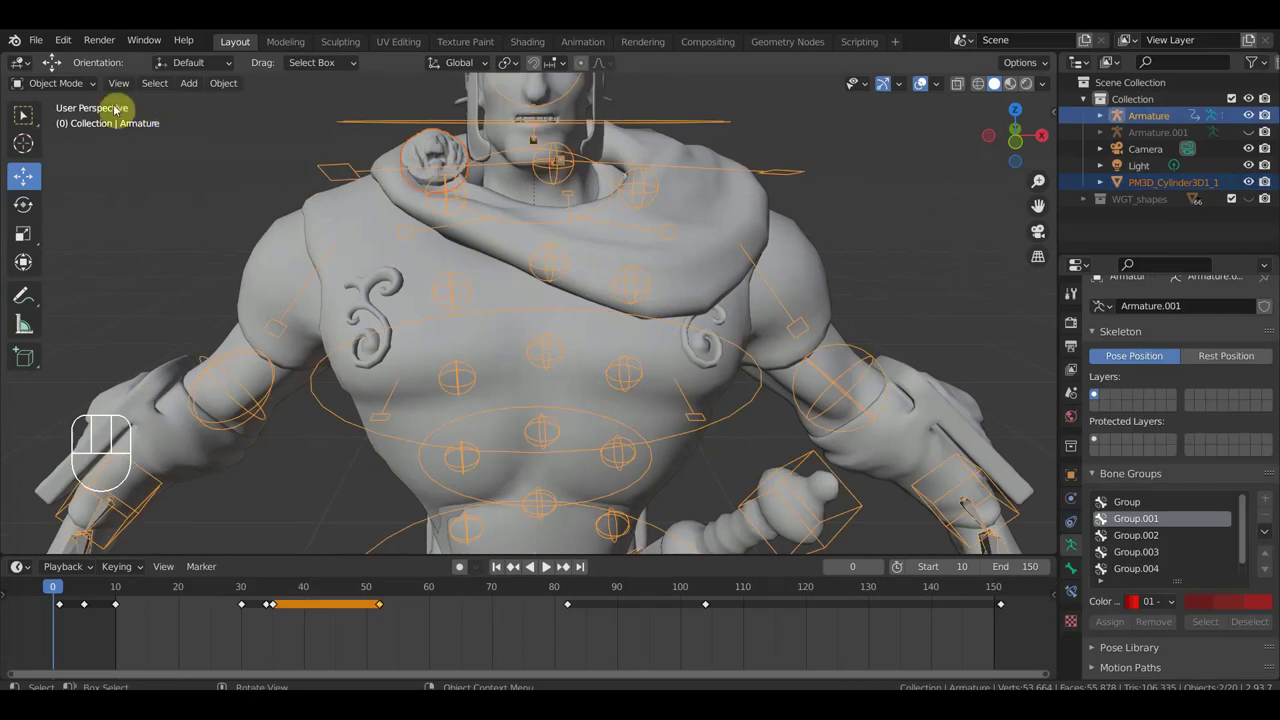
Step: Parent the shoulder brooch to Bone.003 via Ctrl+P and play back to check it follows
left_click_drag(72, 88, 95, 143)
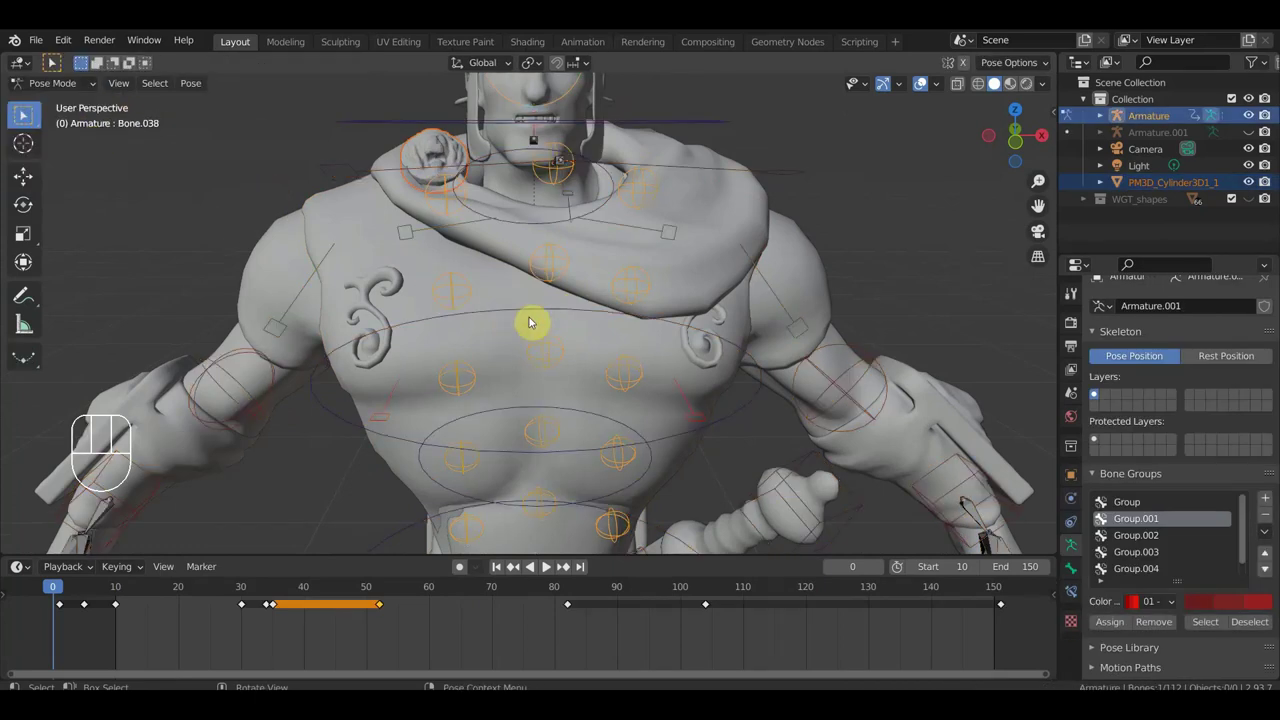
left_click(536, 313)
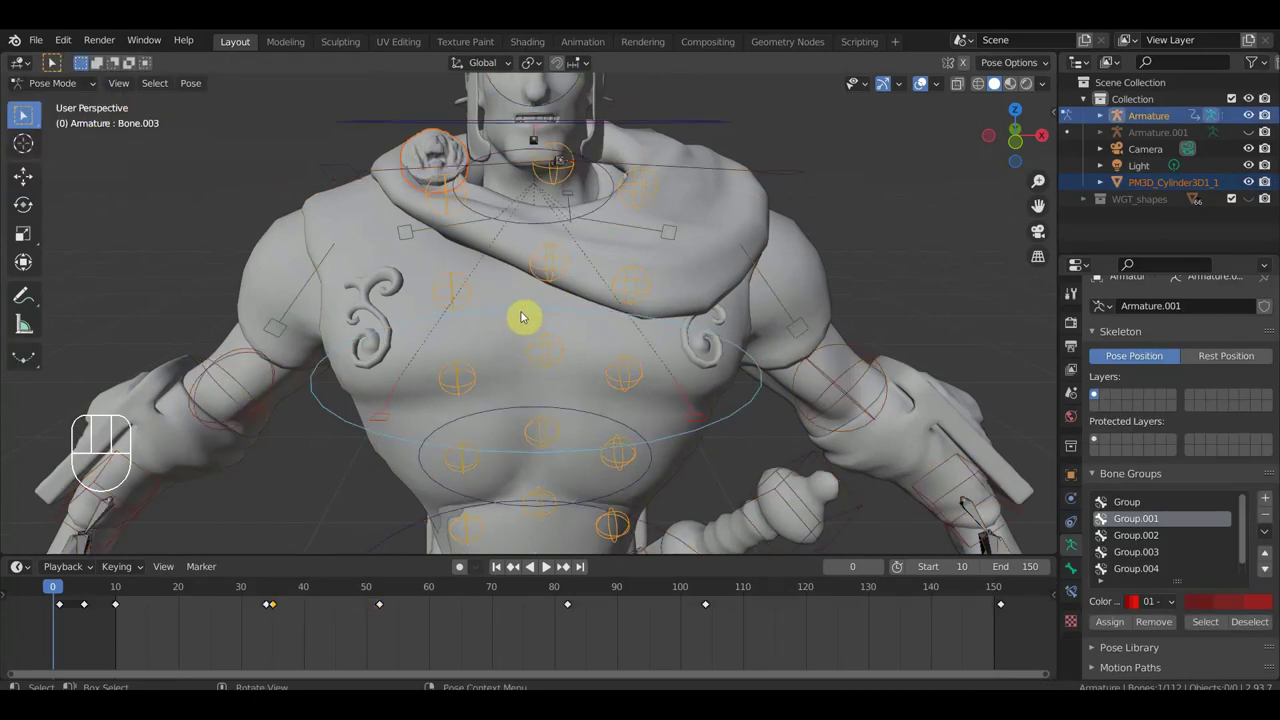
key("ctrl+p")
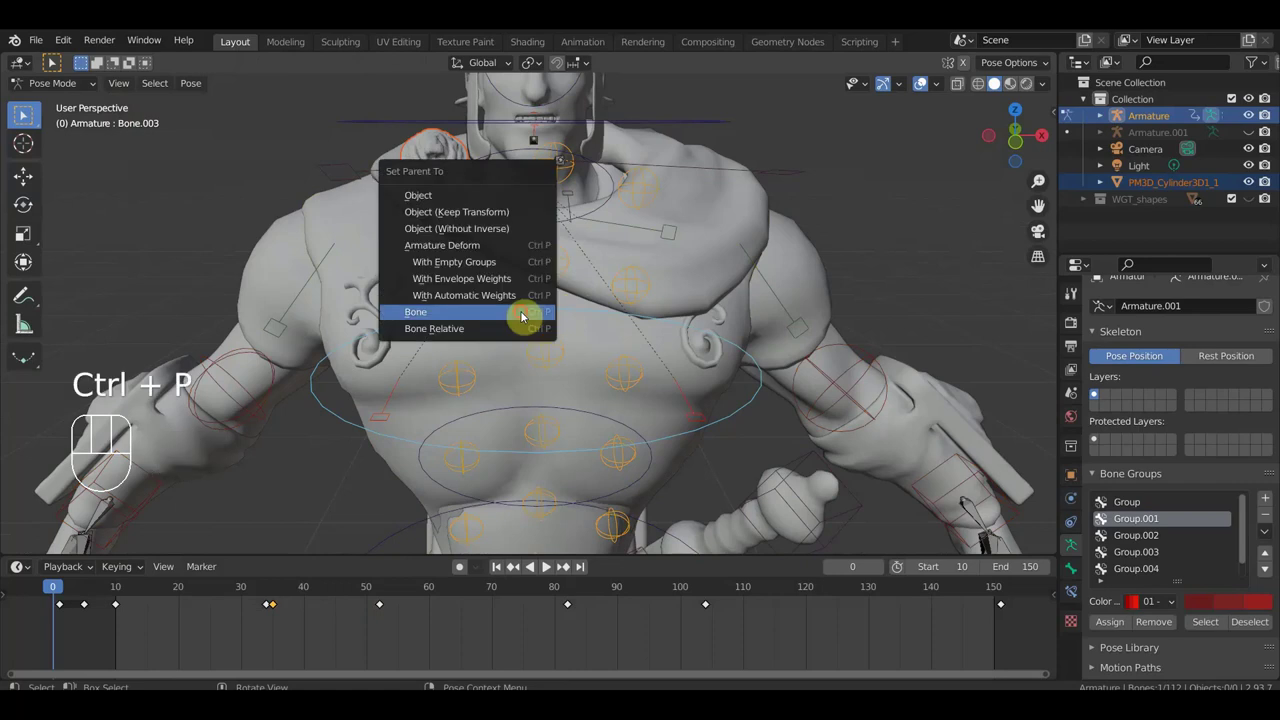
key("space")
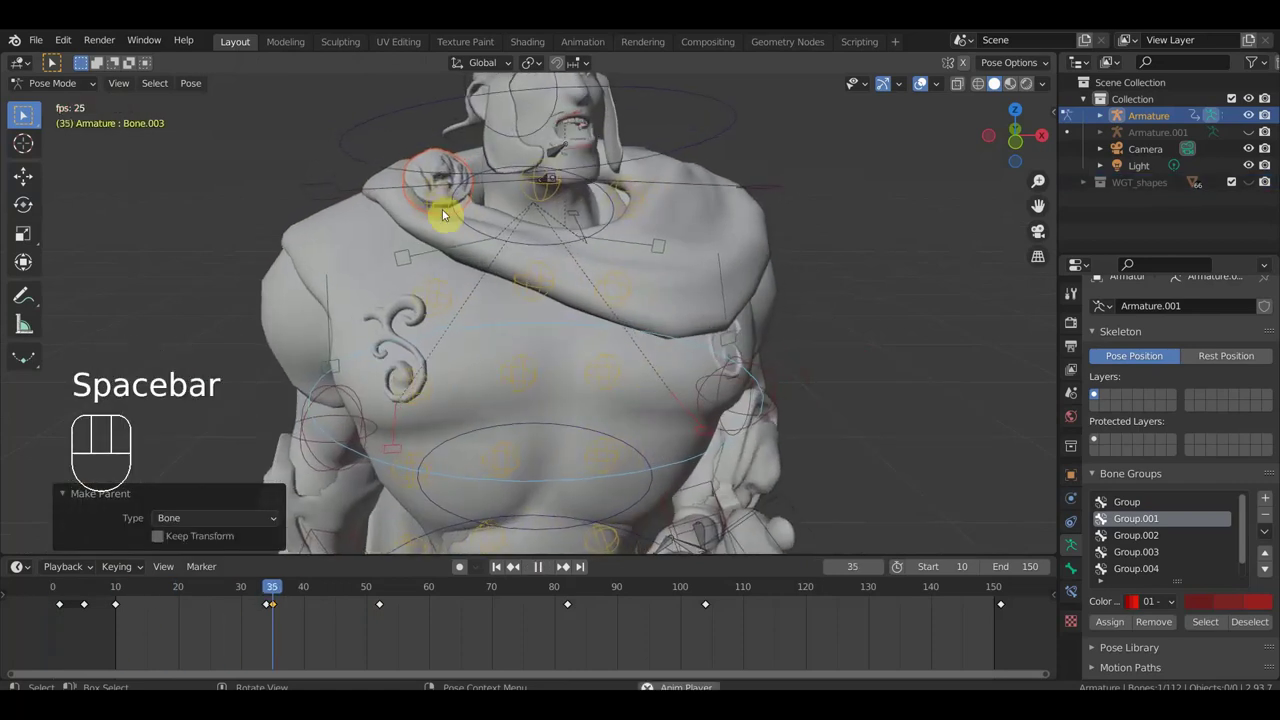
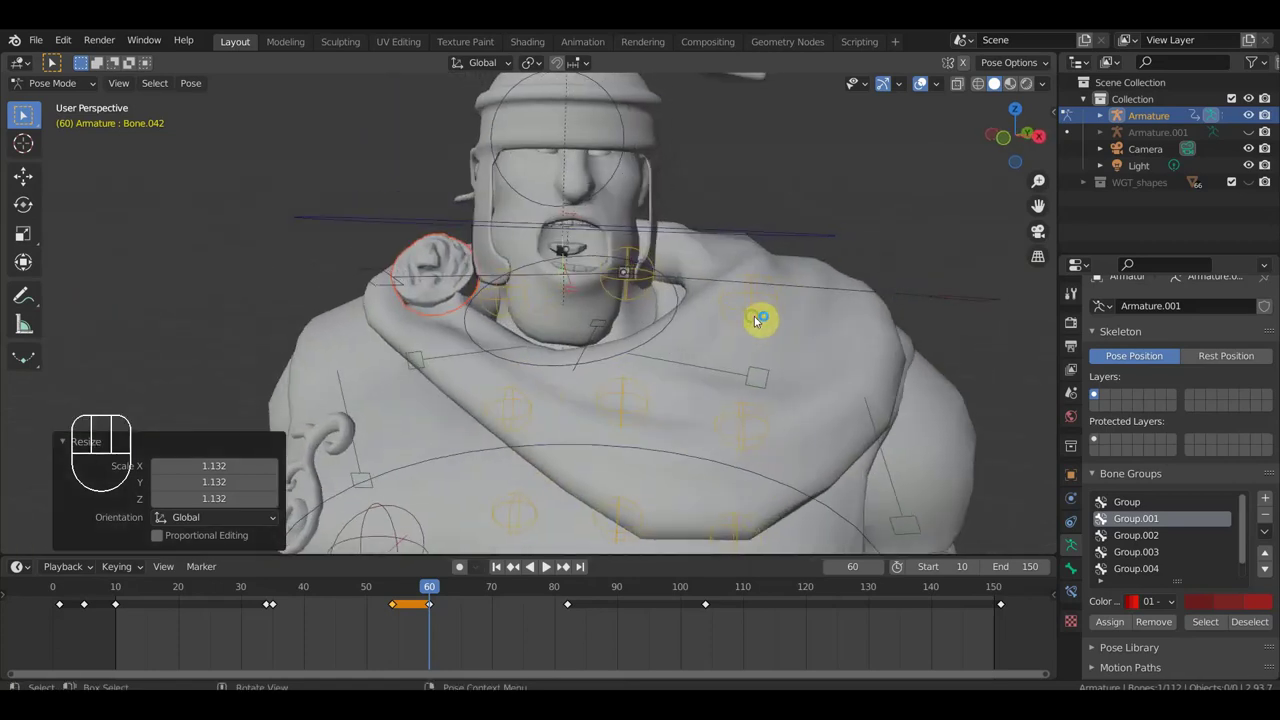
Step: Reveal the hidden shield beside the soldier in front view with Alt+H
key("KP_1")
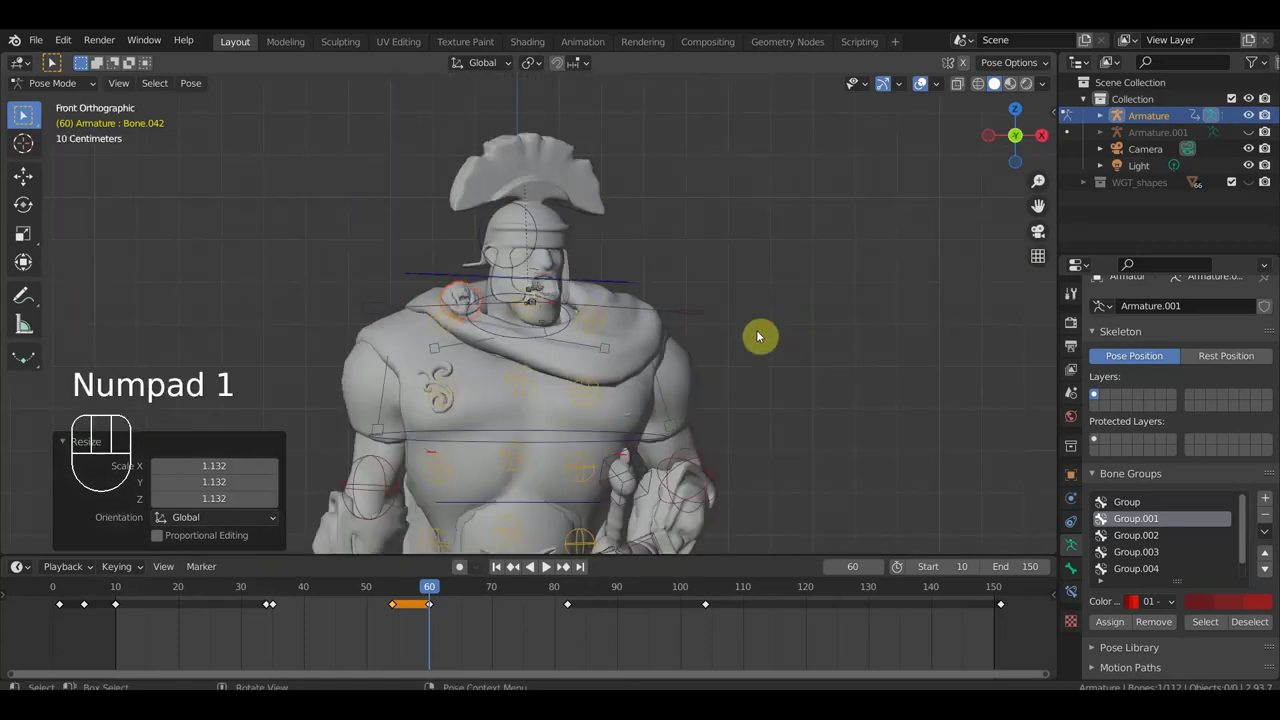
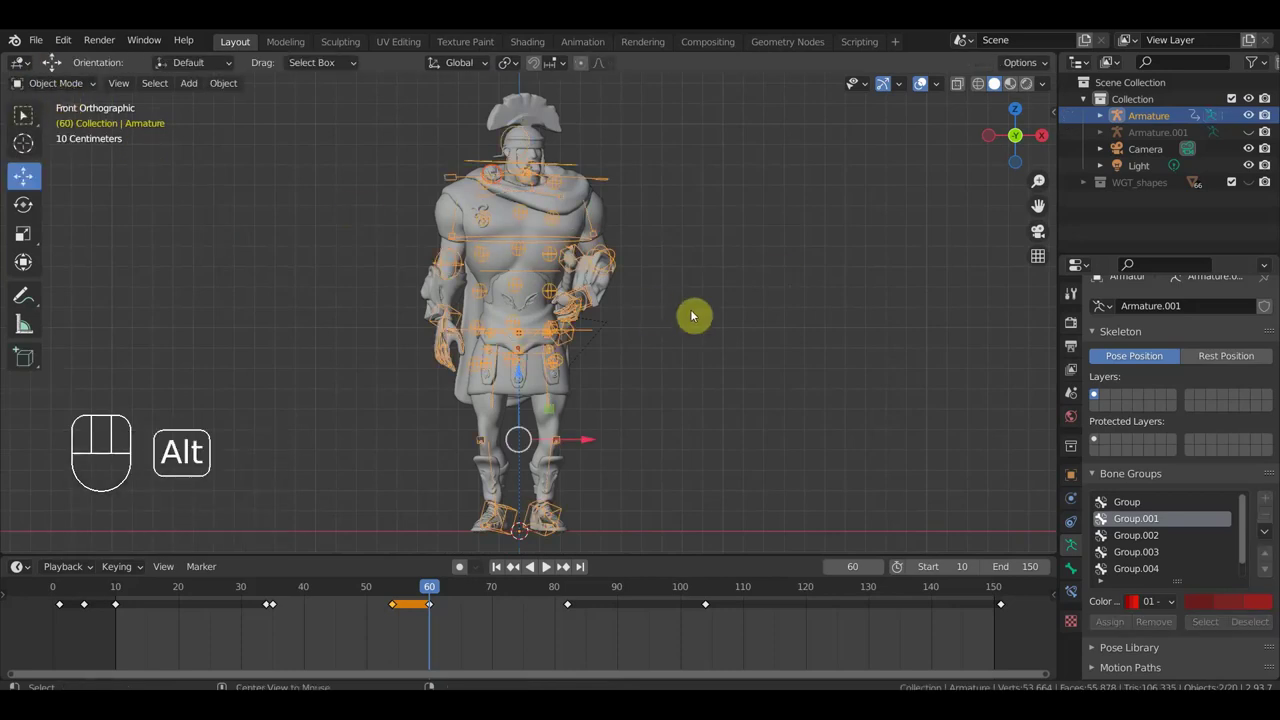
key("alt+h")
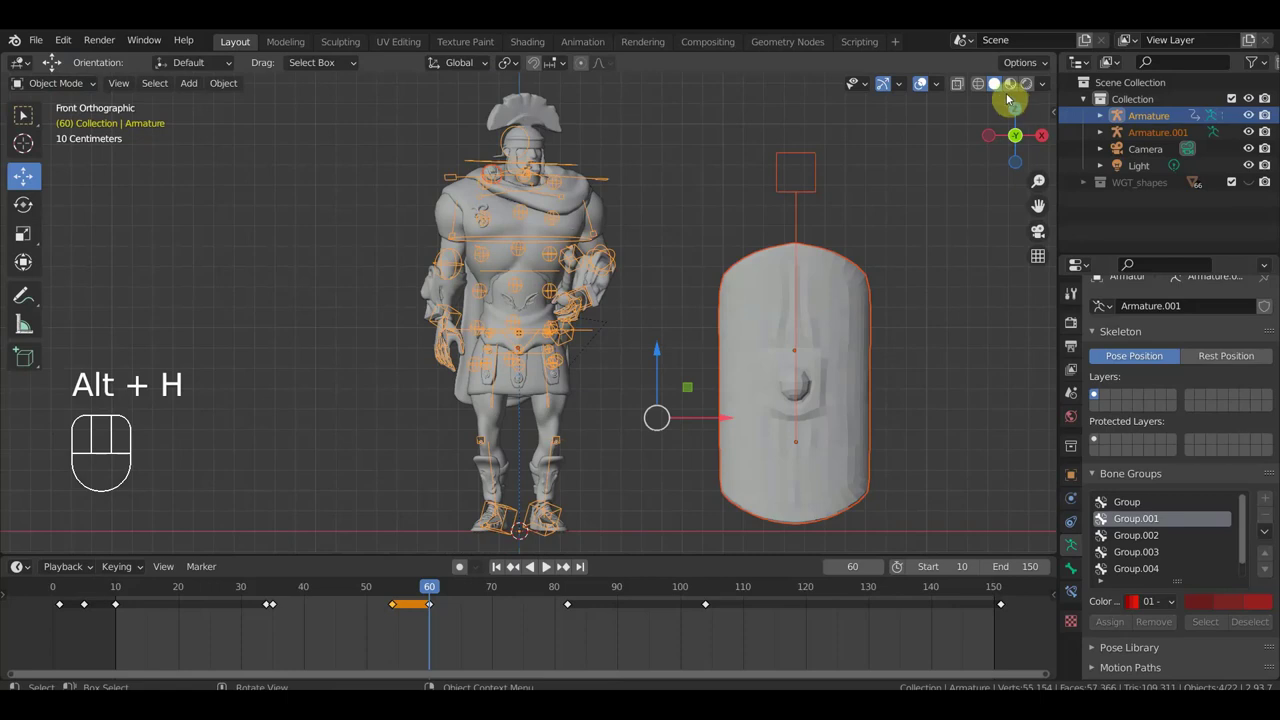